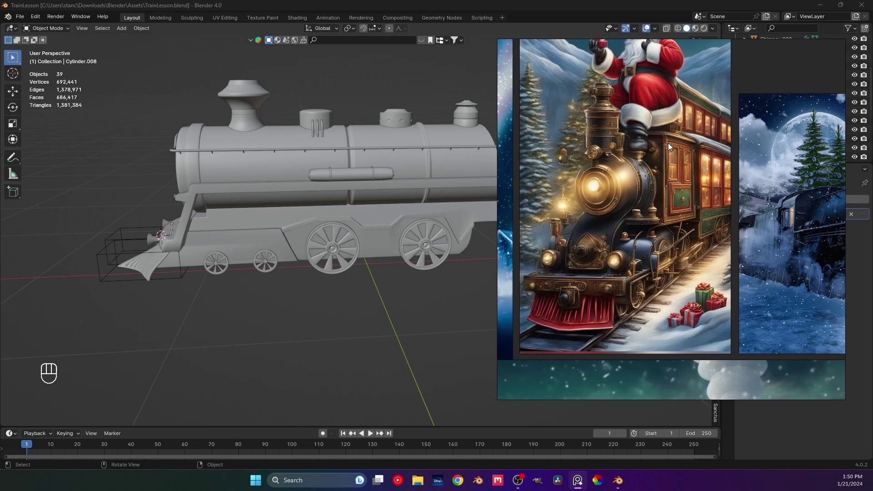
Select the boiler cylinder MainCylinder and enter Edit Mode on its mesh
middle_click(341, 167)
middle_click(338, 174)
drag(392, 179, 330, 208)
drag(315, 215, 352, 218)
drag(368, 216, 319, 203)
drag(401, 232, 388, 250)
click(378, 248)
key(Tab)
Orbit around the boiler in vertex select mode to inspect its rear end
drag(383, 254, 418, 276)
middle_click(403, 274)
key(1)
drag(367, 258, 403, 240)
drag(362, 244, 261, 236)
middle_click(407, 266)
drag(327, 257, 342, 257)
middle_click(342, 256)
Extrude the boiler's rear edge loop up then forward into a trial cab roof with two loop cuts
middle_click(316, 247)
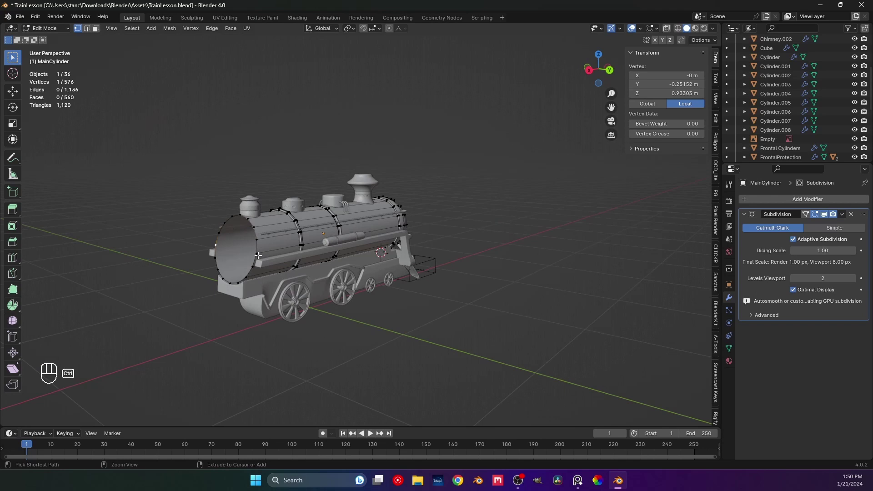
click(259, 251)
drag(278, 252, 336, 252)
middle_click(289, 249)
key(e)
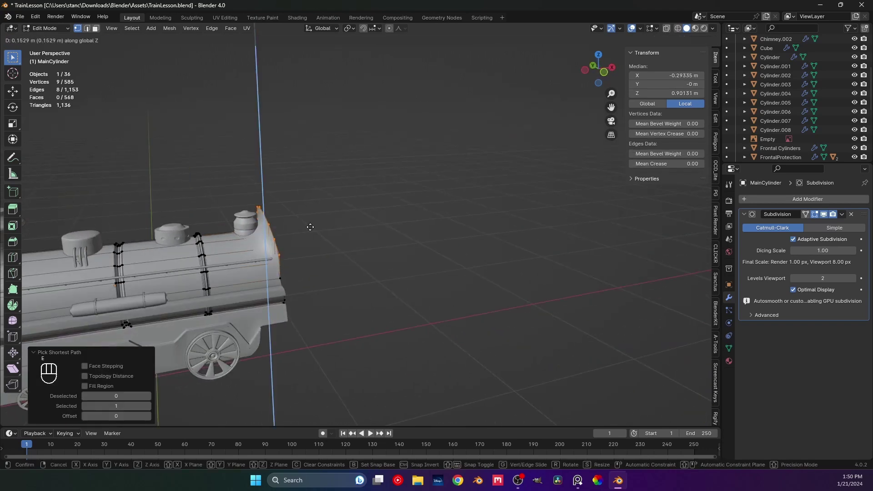
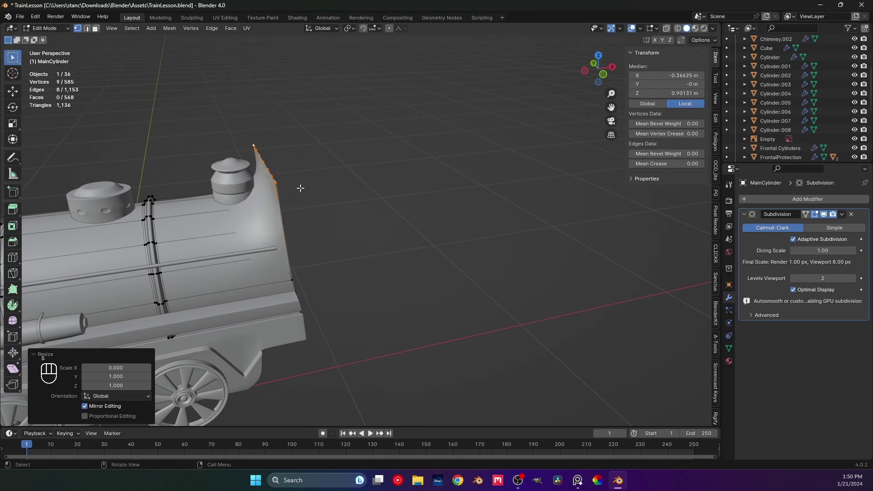
key(e)
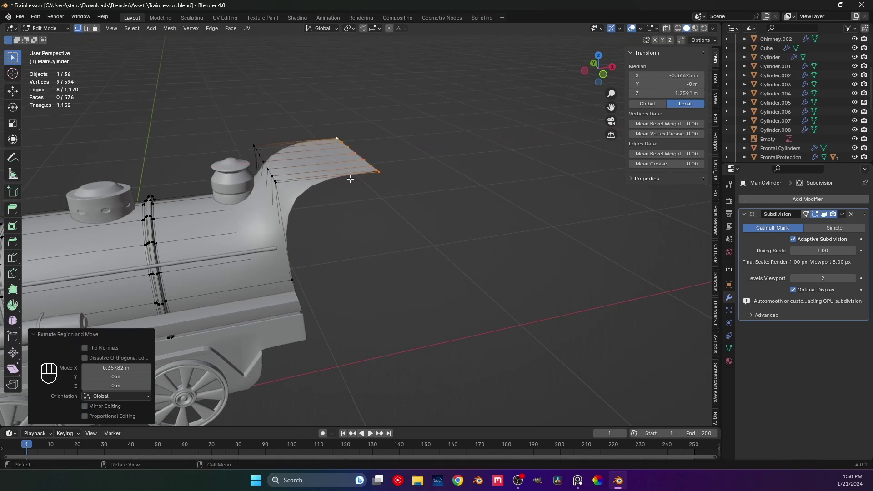
key(ctrl+r)
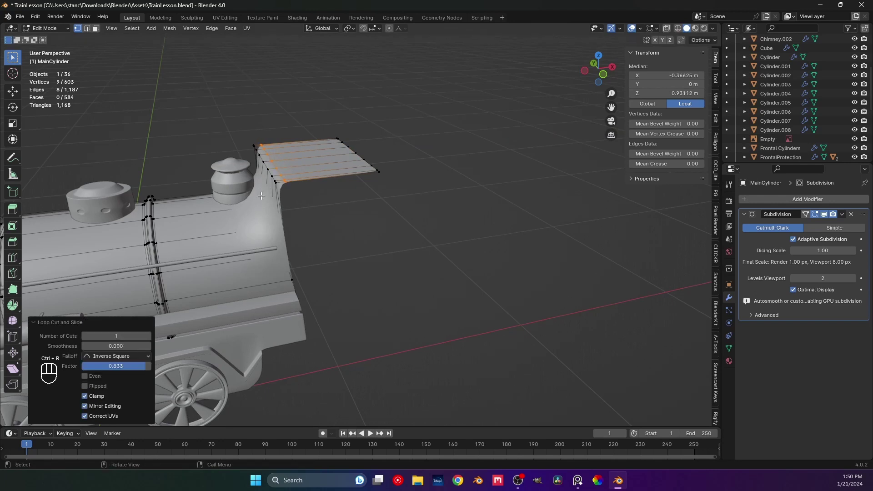
key(ctrl+r)
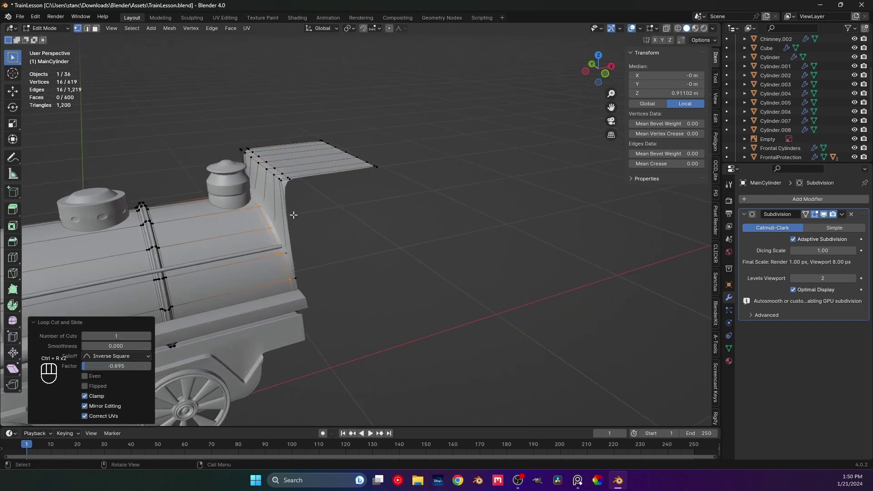
Inspect the trial cab in Object Mode, then undo all the trial extrusions and loop cuts
key(Tab)
drag(360, 243, 391, 235)
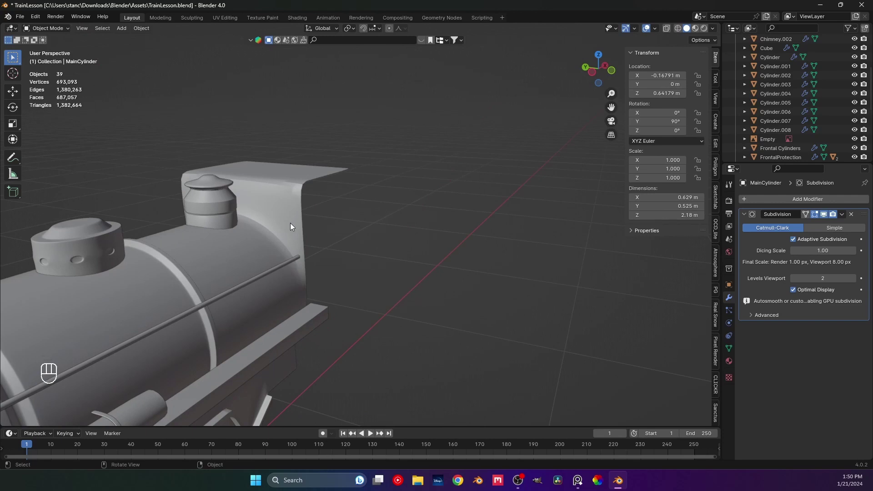
key(ctrl+z)
key(ctrl+z)
key(ctrl+z)
key(ctrl+z)
key(ctrl+z)
key(ctrl+z)
middle_click(355, 213)
middle_click(359, 228)
key(ctrl+z)
middle_click(318, 230)
key(Tab)
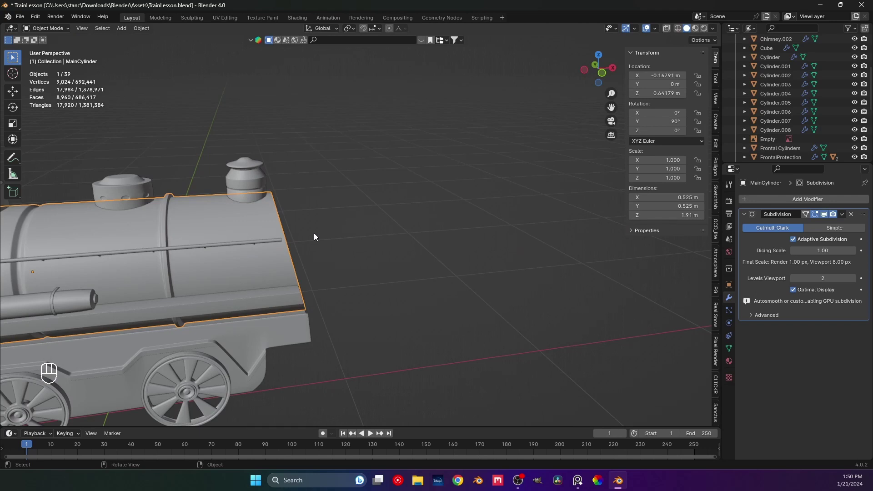
In front orthographic view, frame the cab reference and snap the 3D cursor to the boiler's rear end
key(KP_1)
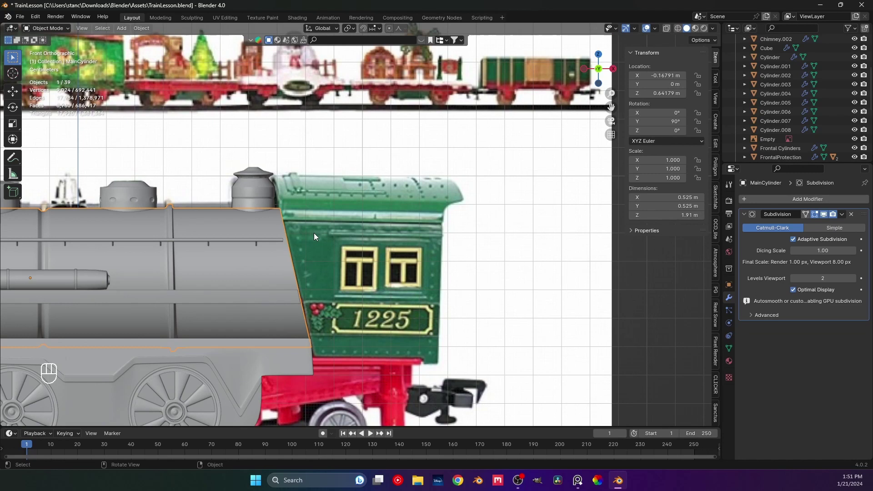
drag(313, 235, 306, 213)
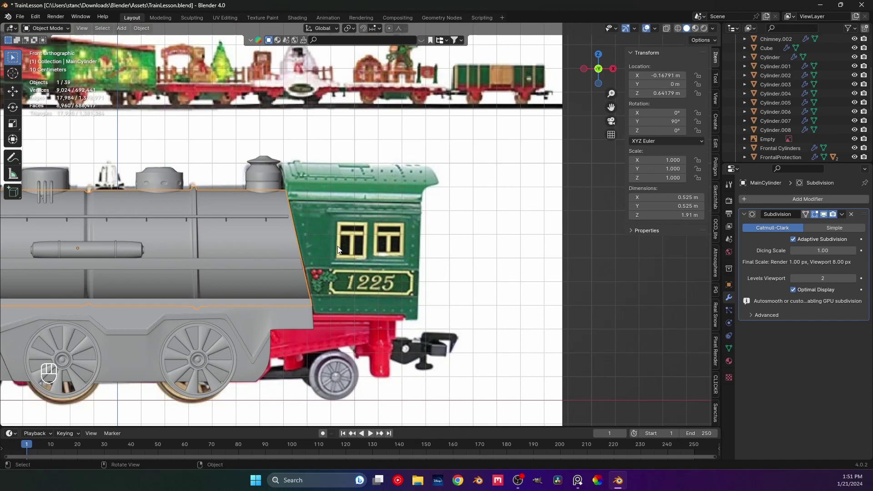
drag(304, 267, 253, 284)
key(Tab)
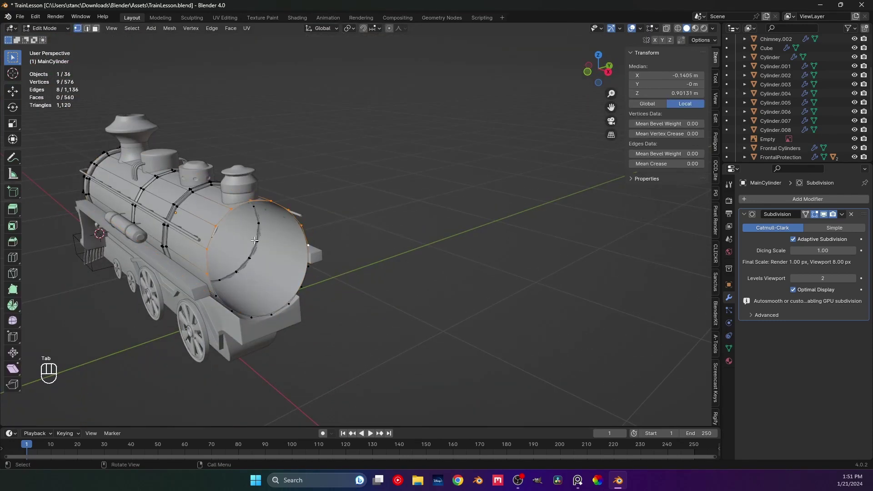
key(2)
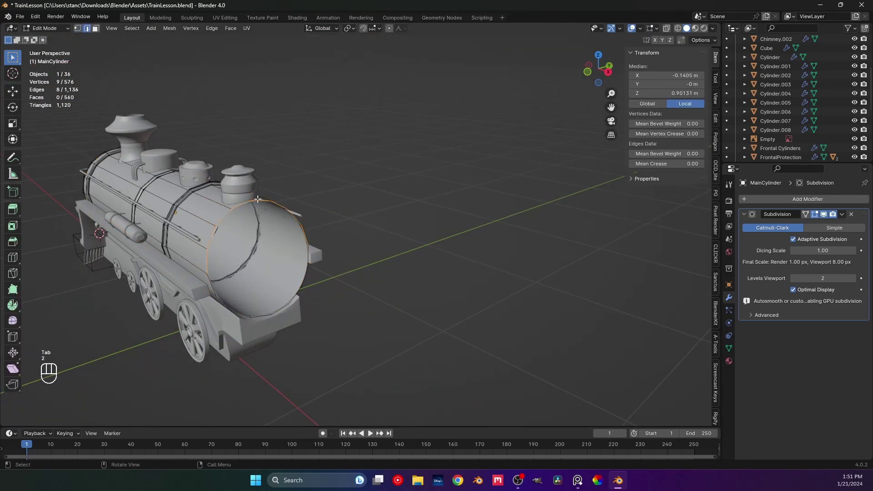
key(shift+s)
key(Tab)
Return to the front orthographic view and save TrainLesson.blend
middle_click(318, 287)
key(KP_1)
middle_click(343, 287)
key(ctrl+s)
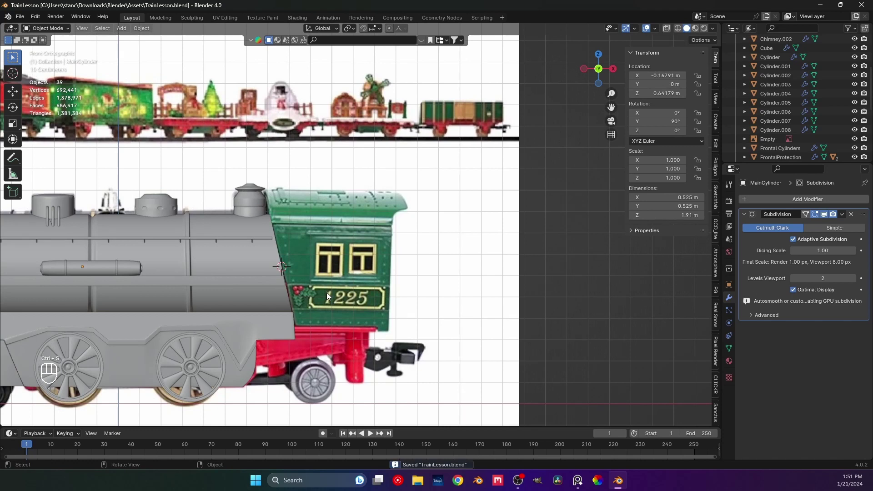
Add a cube, scale it to about 0.556 m, place it over the green cab and enter Edit Mode
key(shift+a)
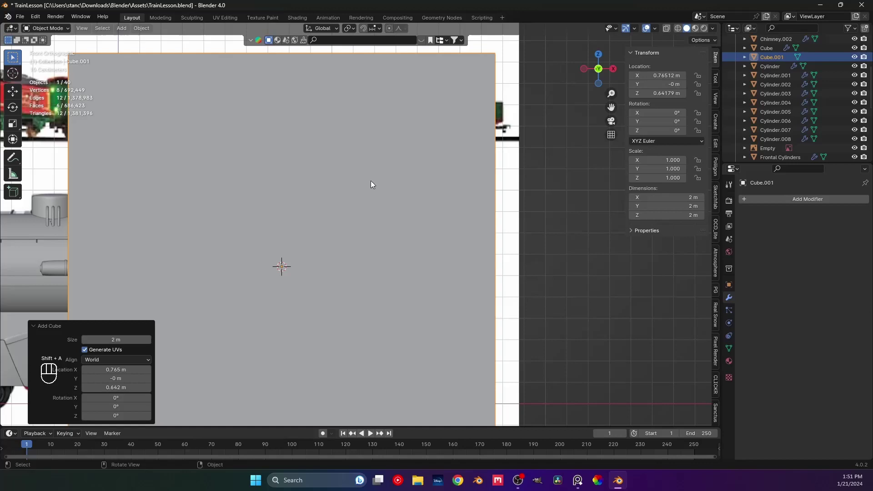
key(s)
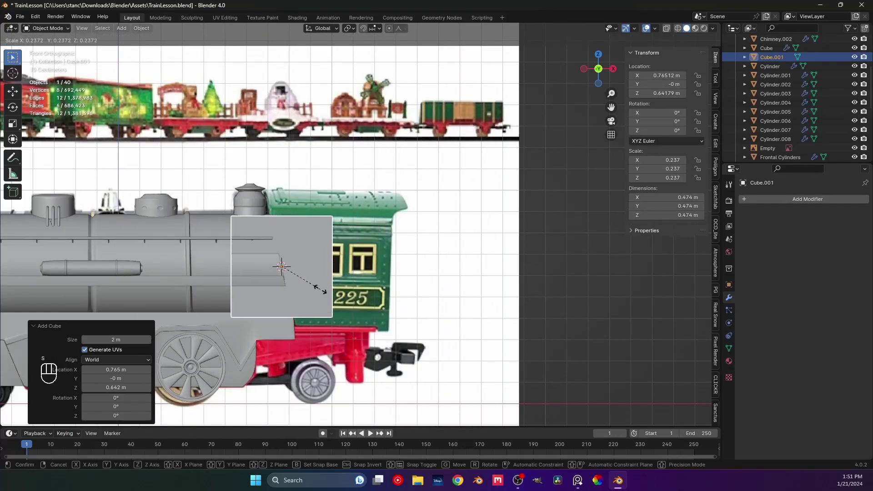
key(g)
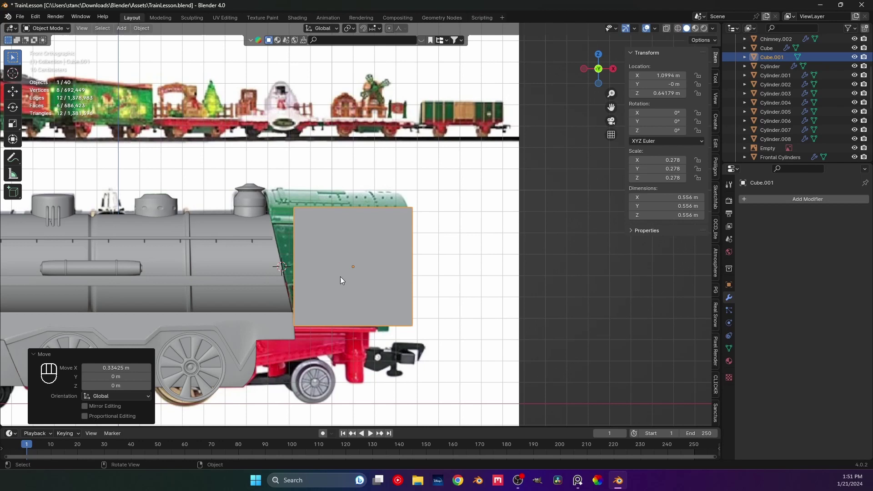
key(Tab)
key(1)
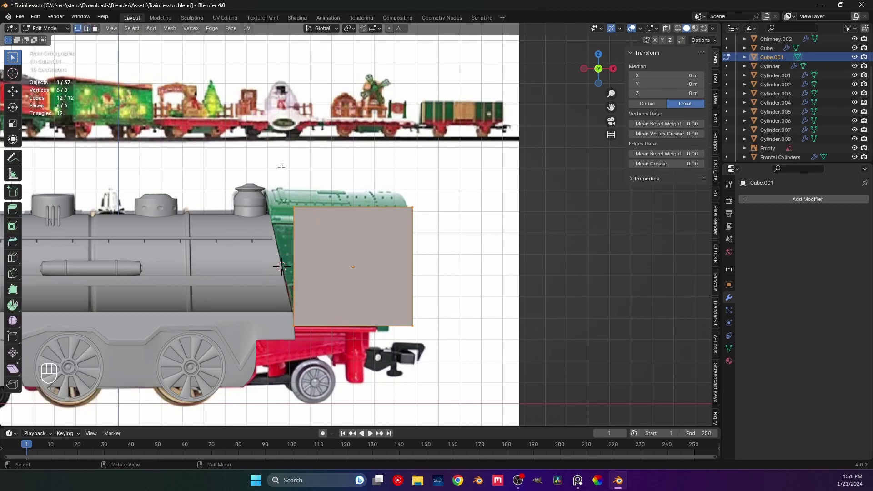
Shear the cube's front vertices and slide the lower front edge along X to follow the boiler's slanted rear
click(300, 336)
click(667, 28)
drag(303, 276, 312, 389)
key(F3)
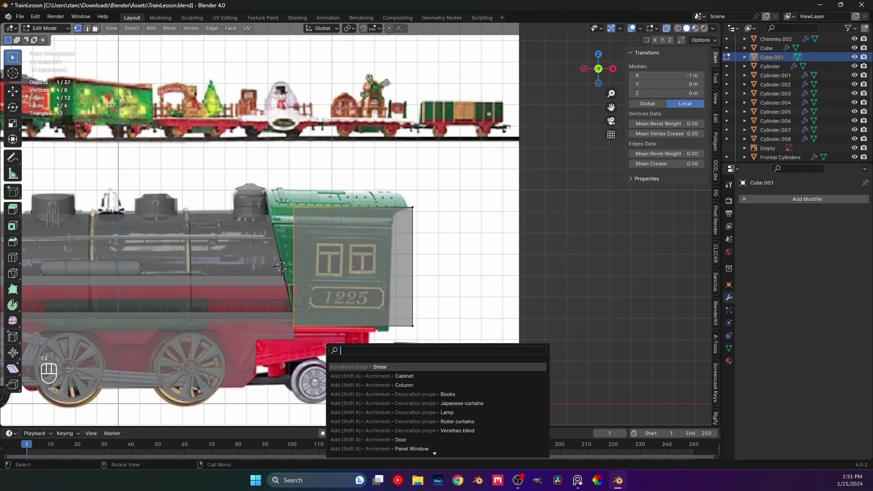
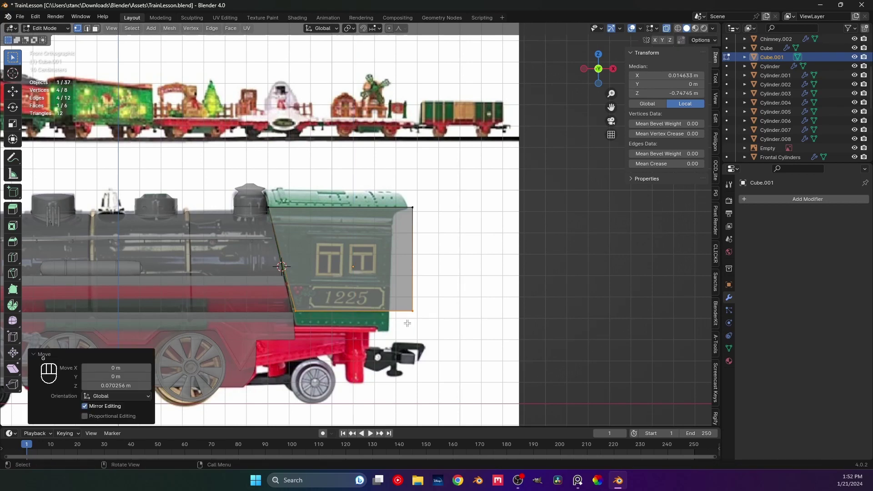
key(g)
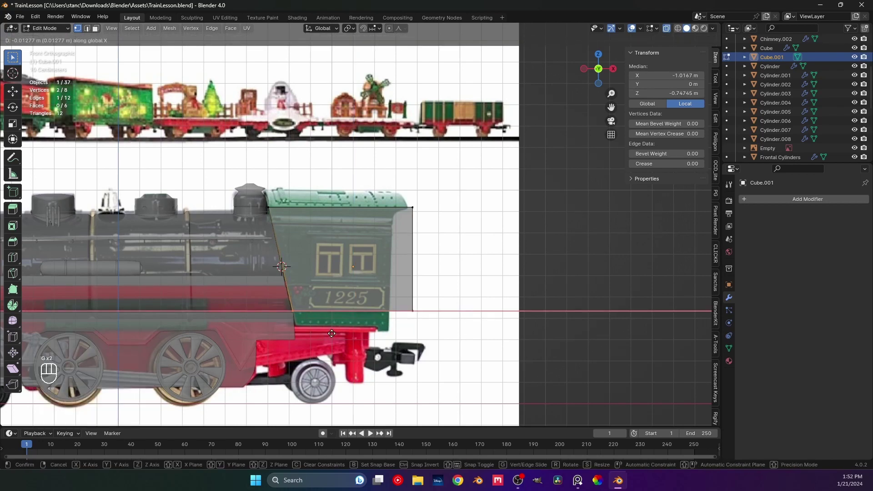
Align the top front edge to the boiler, then extrude the top face upward into a flared roof section
middle_click(360, 314)
drag(342, 290, 374, 260)
drag(269, 225, 296, 231)
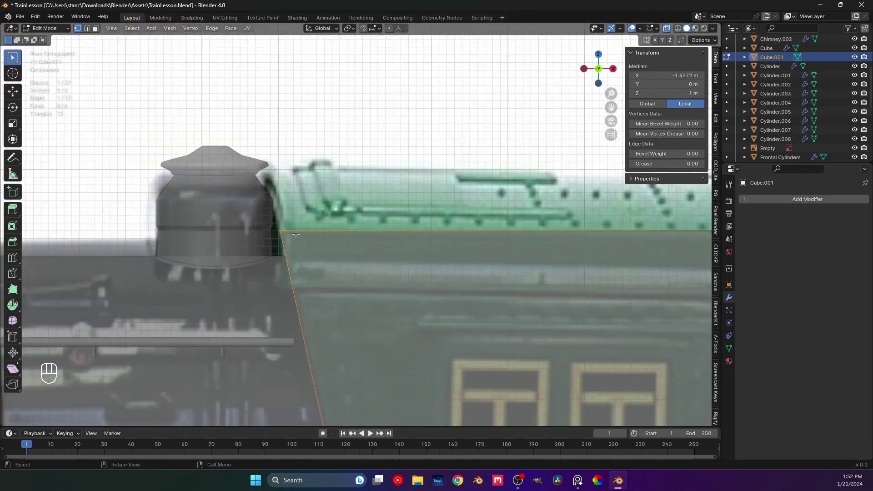
middle_click(340, 260)
key(g)
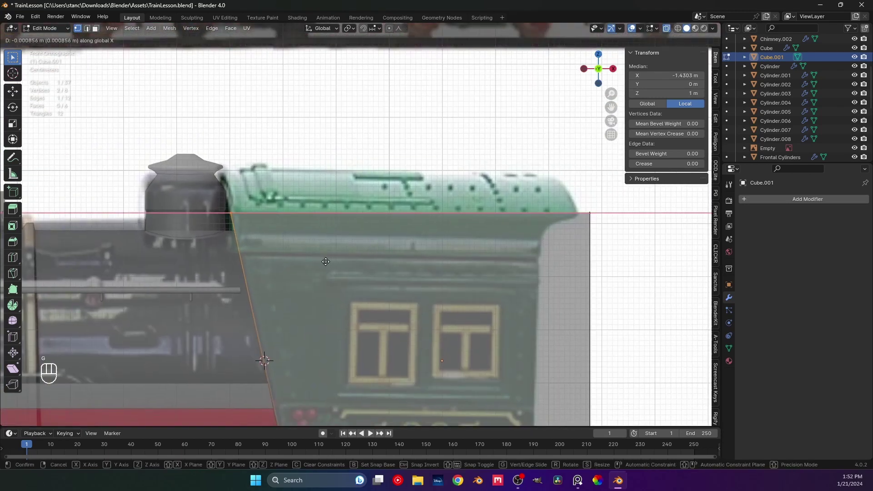
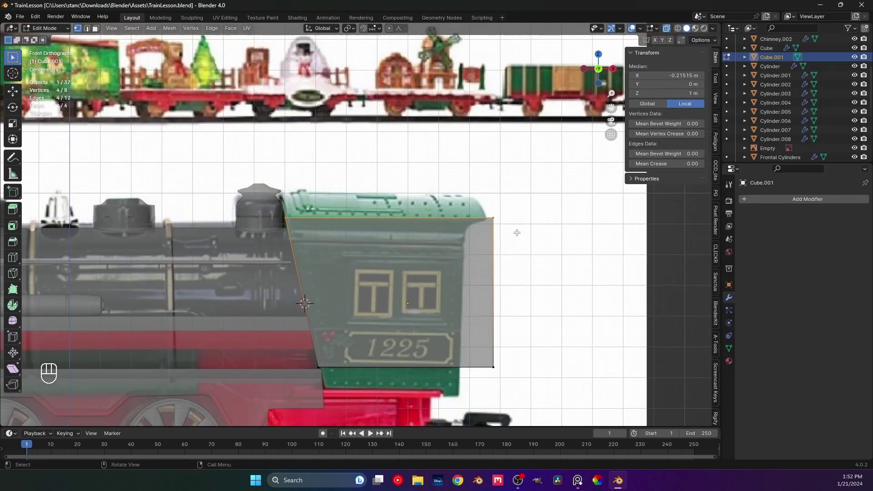
key(e)
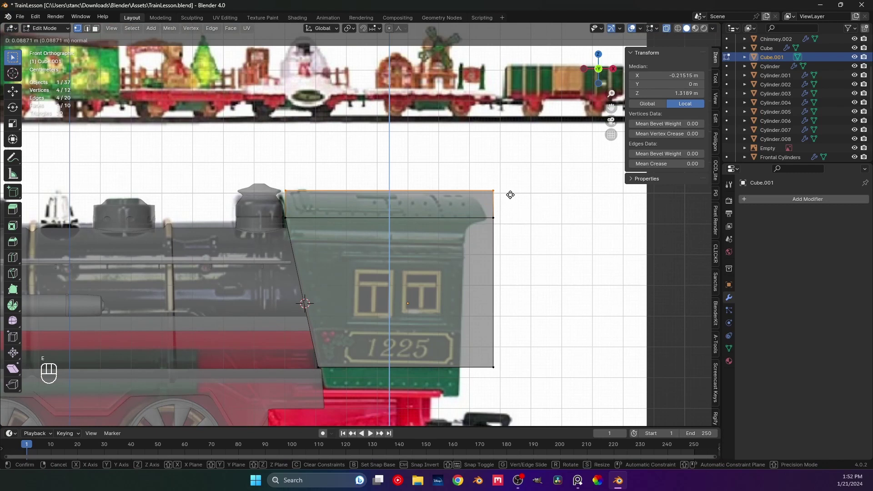
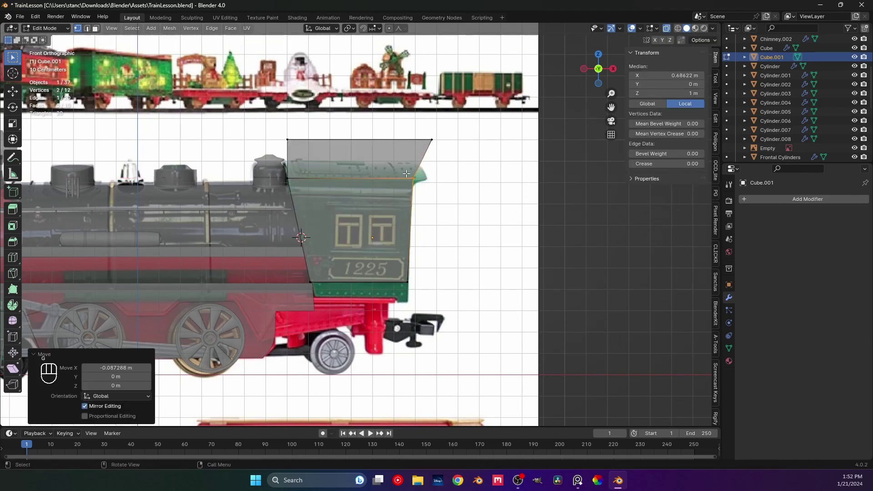
key(g)
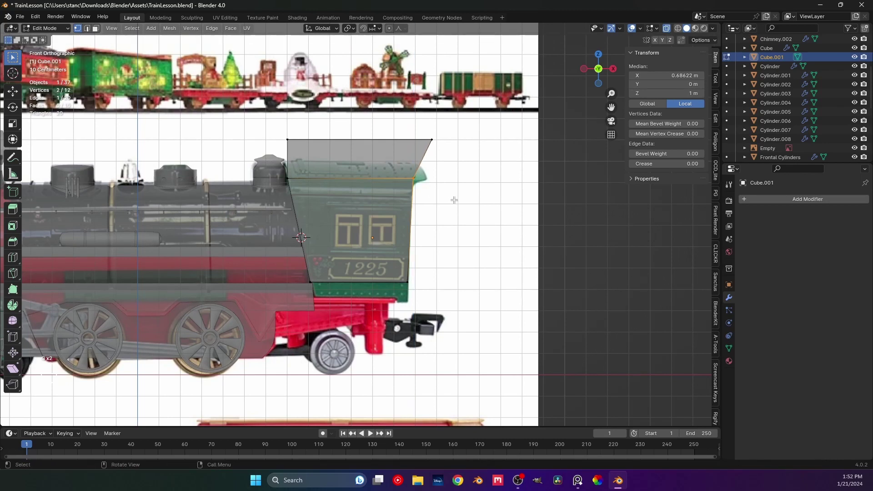
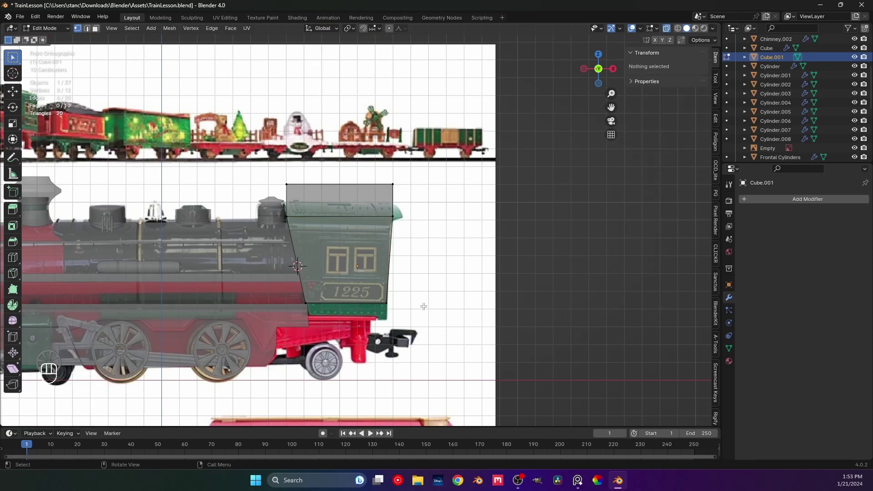
Back in Object Mode, save, then rescale the cab block along X and Y against the boiler
key(Tab)
drag(396, 301, 405, 272)
middle_click(386, 276)
key(ctrl+s)
drag(347, 287, 301, 301)
key(s)
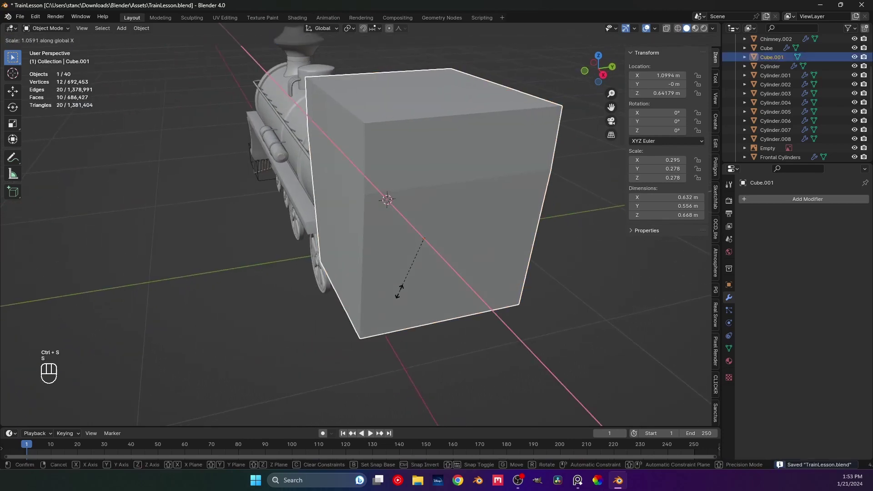
key(y)
key(s)
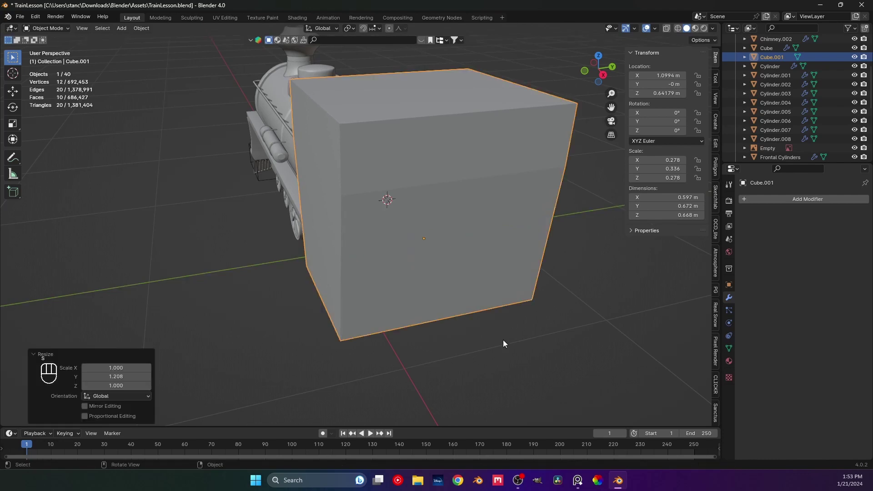
Apply the cab block's scale so it reads 1.000 on every axis and save the file
drag(417, 328, 494, 313)
middle_click(374, 302)
drag(397, 273, 462, 271)
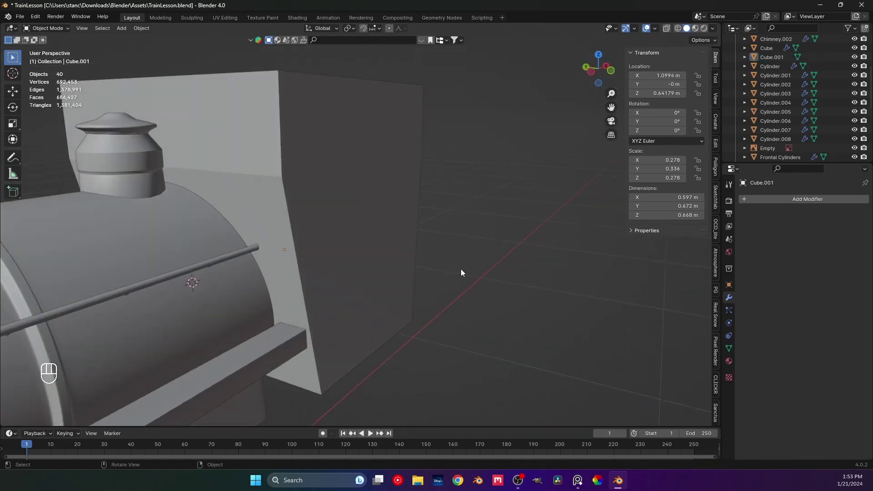
drag(378, 239, 350, 234)
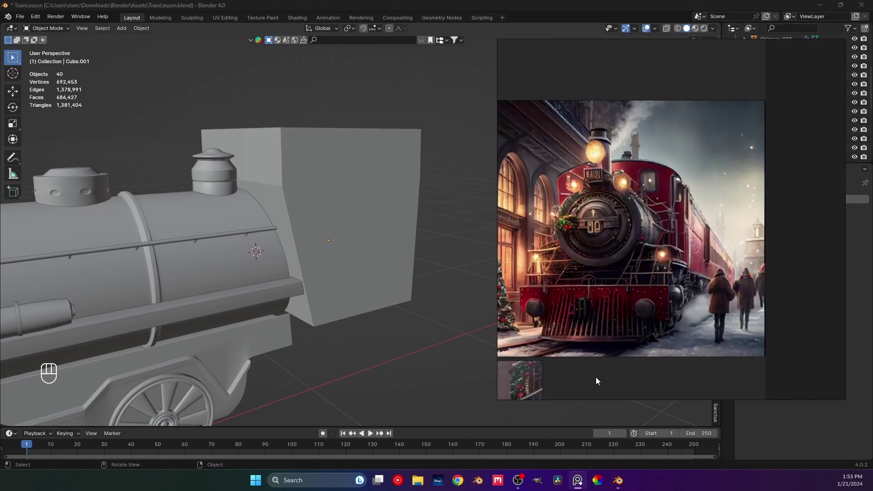
drag(352, 284, 391, 285)
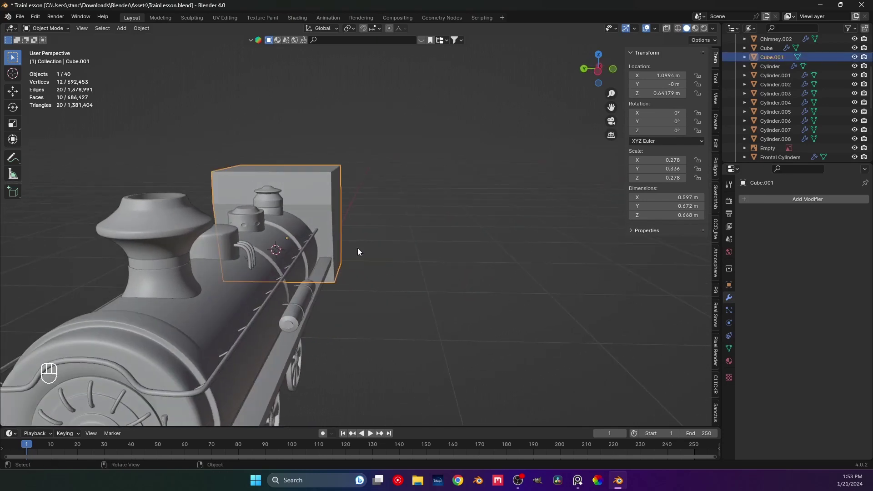
drag(364, 262, 343, 266)
middle_click(364, 262)
key(Tab)
key(Tab)
key(ctrl+s)
key(ctrl+a)
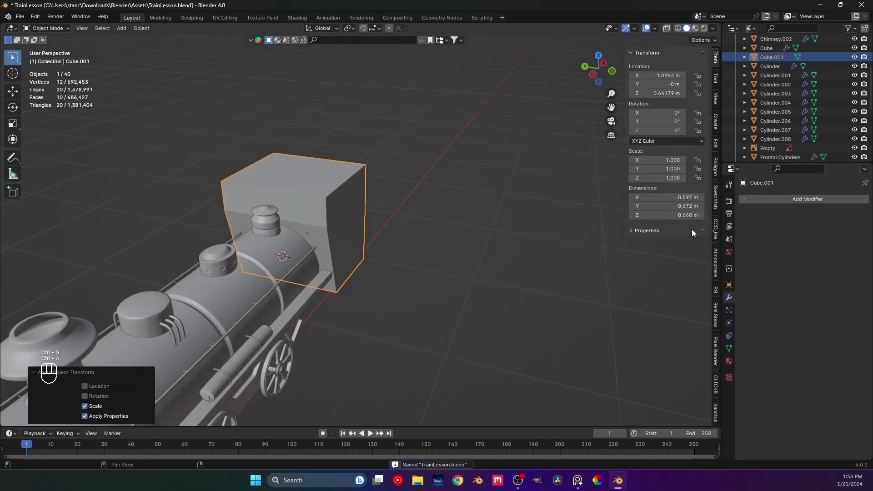
Add a Y-axis Auto Mirror with clipping to the cab block and check the halved mesh
click(720, 142)
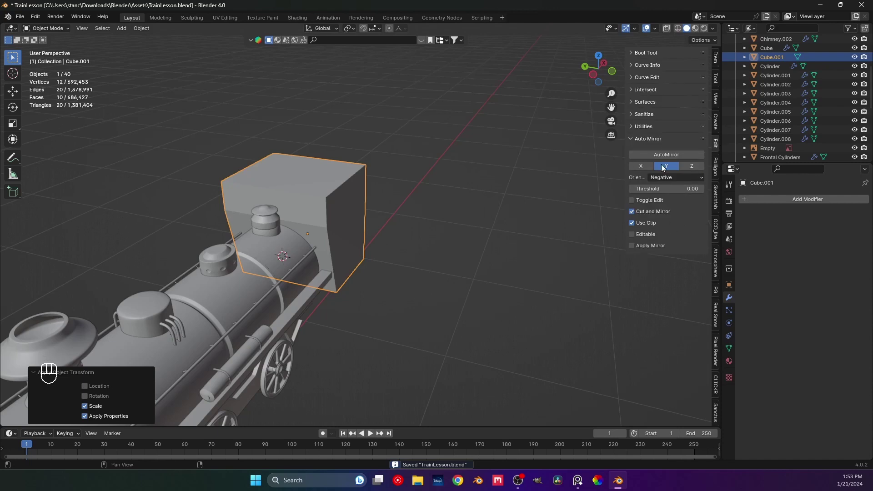
click(648, 156)
key(Tab)
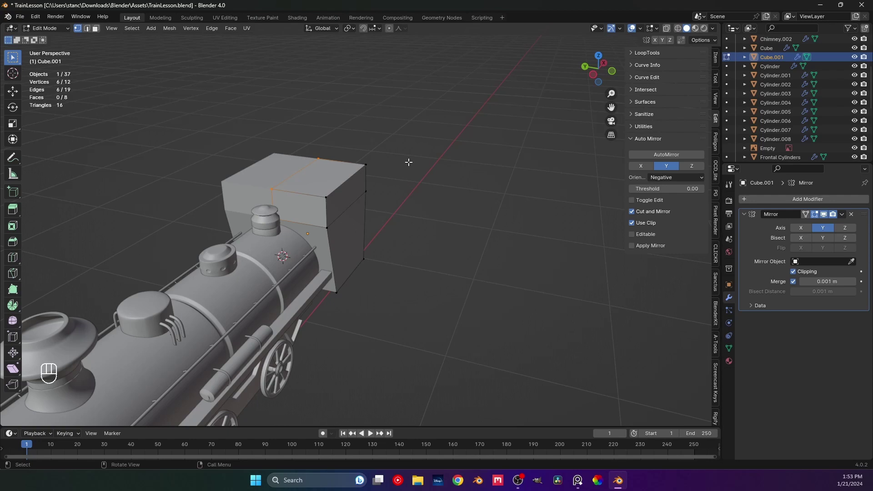
drag(391, 213, 411, 219)
drag(411, 288, 381, 267)
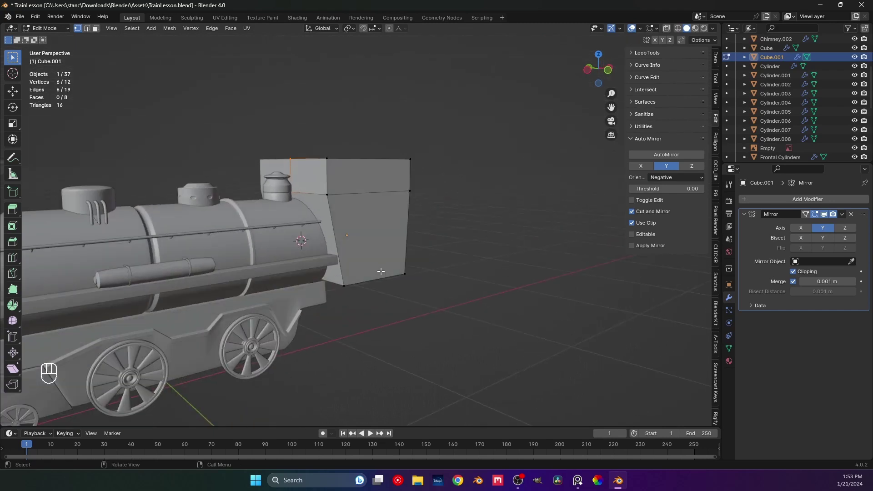
key(Tab)
Stretch the cab block wider along Y, save, and return to the front view
middle_click(351, 269)
middle_click(324, 288)
drag(331, 289, 350, 291)
key(s)
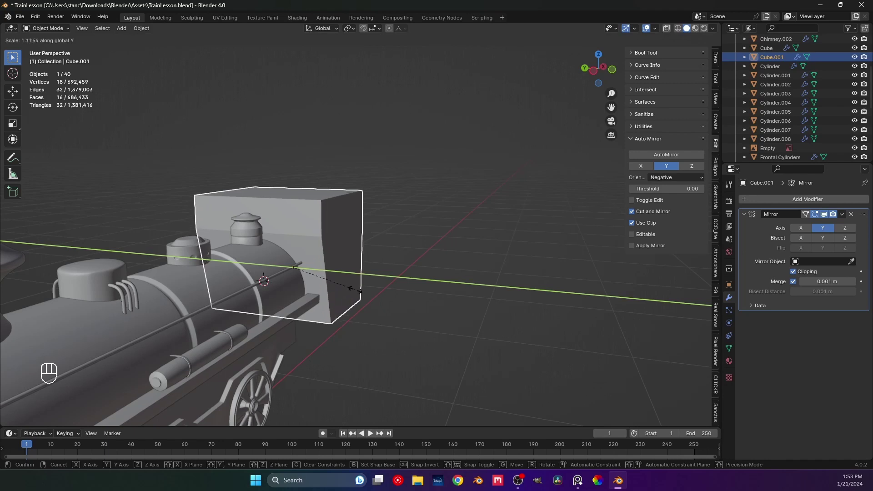
key(KP_1)
drag(345, 263, 399, 278)
middle_click(370, 275)
drag(384, 248, 403, 234)
key(ctrl+s)
drag(373, 240, 334, 244)
key(KP_1)
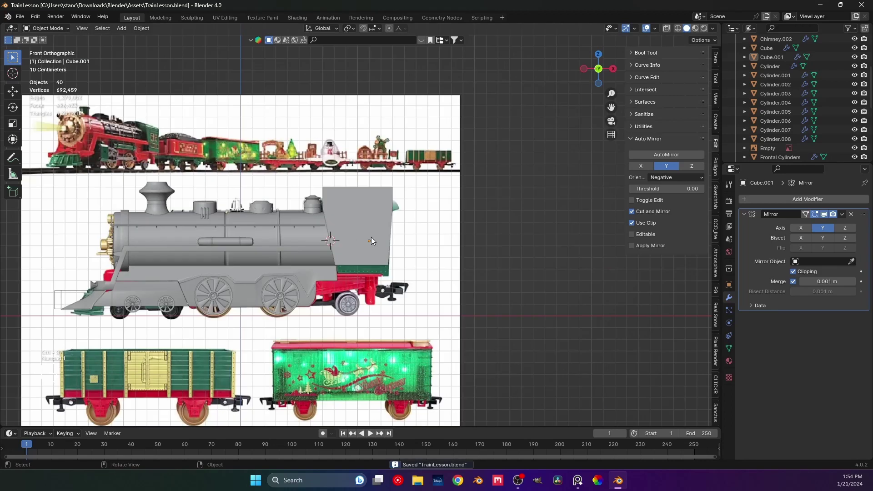
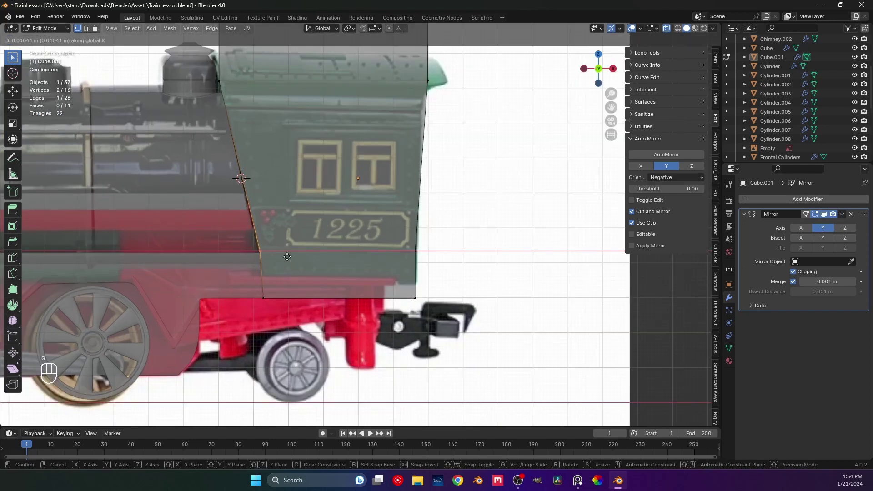
Add a loop cut near the cab's base, slant its front vertices to the reference, and leave Edit Mode
key(ctrl+r)
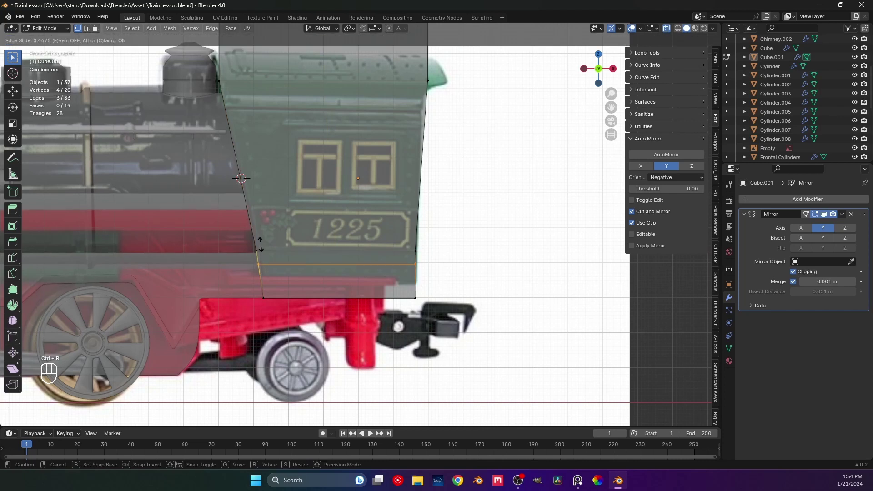
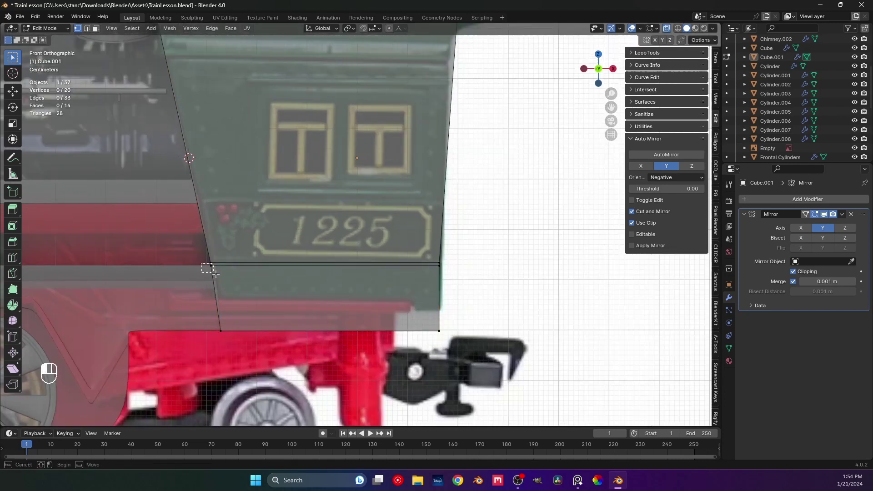
key(g)
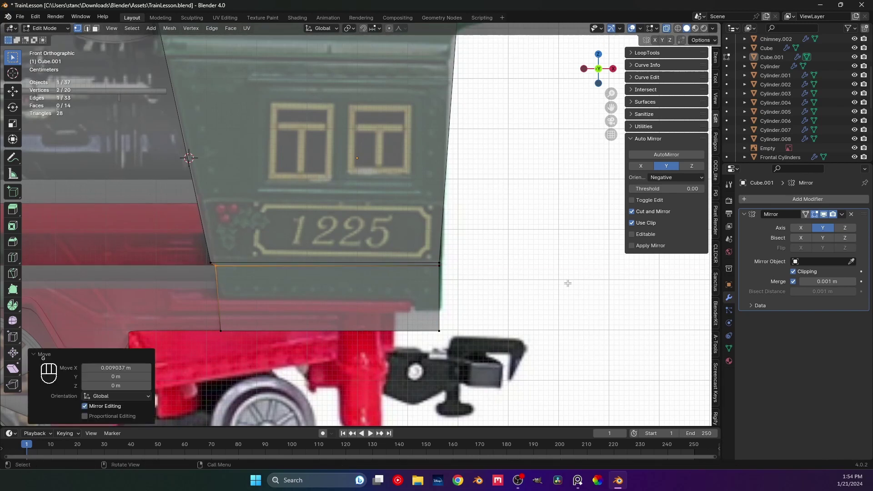
key(Tab)
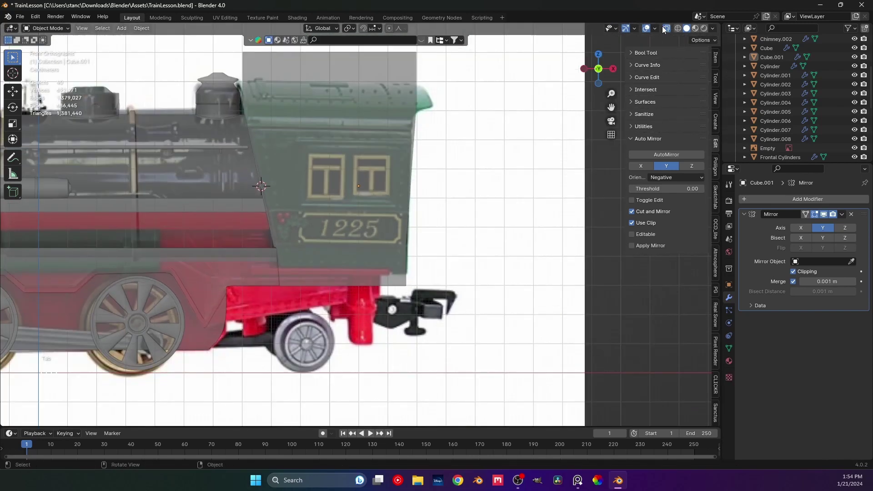
drag(357, 224, 408, 235)
drag(381, 231, 387, 248)
middle_click(323, 254)
middle_click(309, 218)
Select the boiler handrail BezierCurve.002, enter Edit Mode and select its rear end point
click(307, 225)
key(Tab)
drag(330, 224, 374, 233)
click(401, 221)
drag(411, 228, 393, 223)
middle_click(408, 234)
click(387, 221)
Circle-select the handrail's end point and move it along X toward the cab
key(h)
key(c)
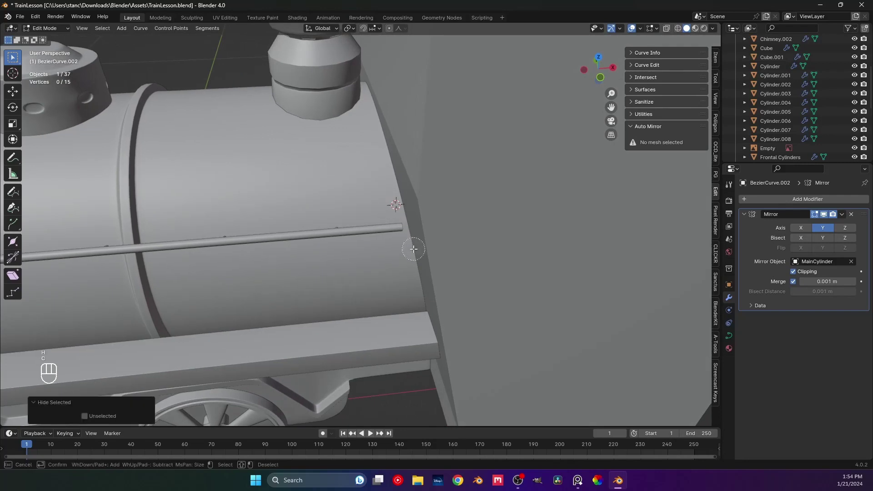
key(Tab)
key(Tab)
key(ctrl+z)
key(ctrl+z)
key(ctrl+z)
key(ctrl+z)
key(g)
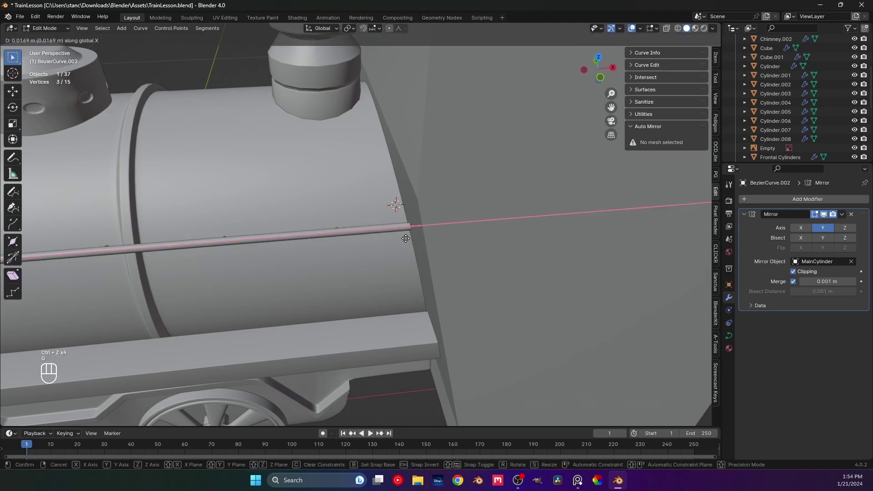
key(Tab)
Save the file and leave editing of the handrail curve in front view
drag(399, 224, 427, 197)
key(ctrl+s)
drag(504, 236, 479, 236)
key(ctrl+s)
drag(455, 264, 435, 274)
middle_click(410, 272)
click(388, 213)
key(KP_1)
Orbit back to the cab, select Cube.001 and enter Edit Mode on it
drag(350, 234, 314, 243)
drag(393, 247, 316, 252)
drag(300, 253, 419, 256)
click(419, 256)
drag(370, 240, 363, 257)
key(Tab)
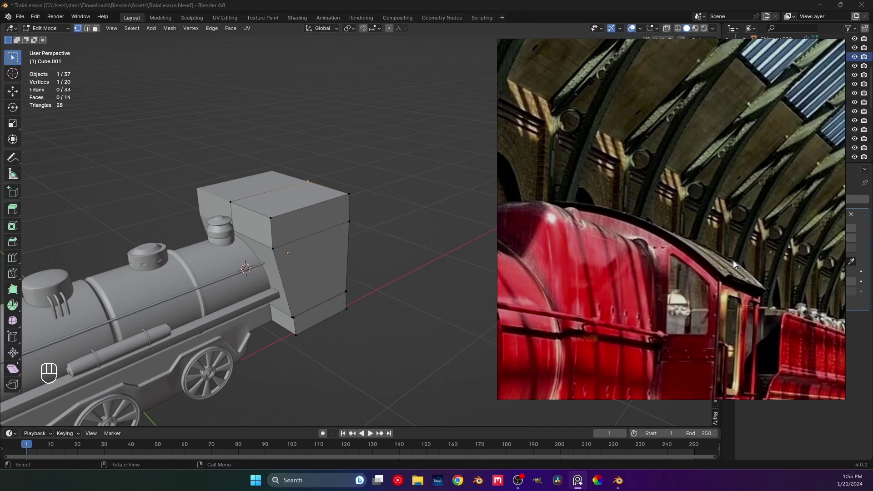
Try extruding the cab's top faces outward into a flared roof overhang
click(353, 204)
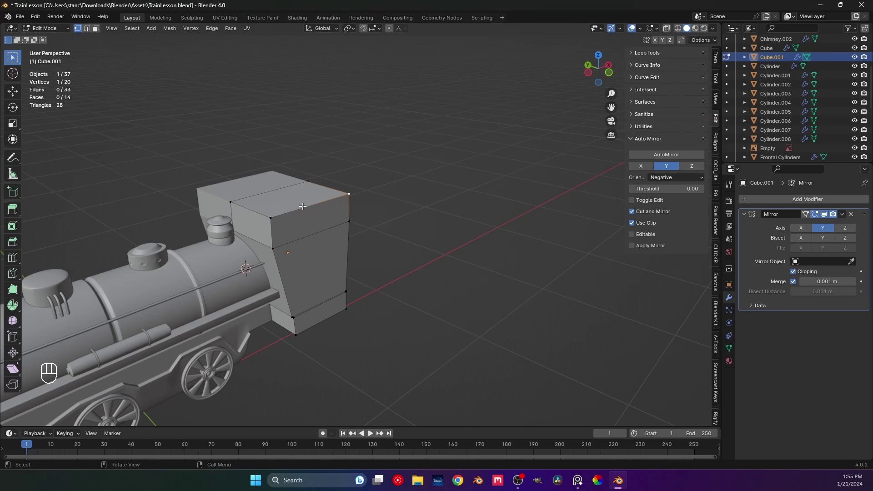
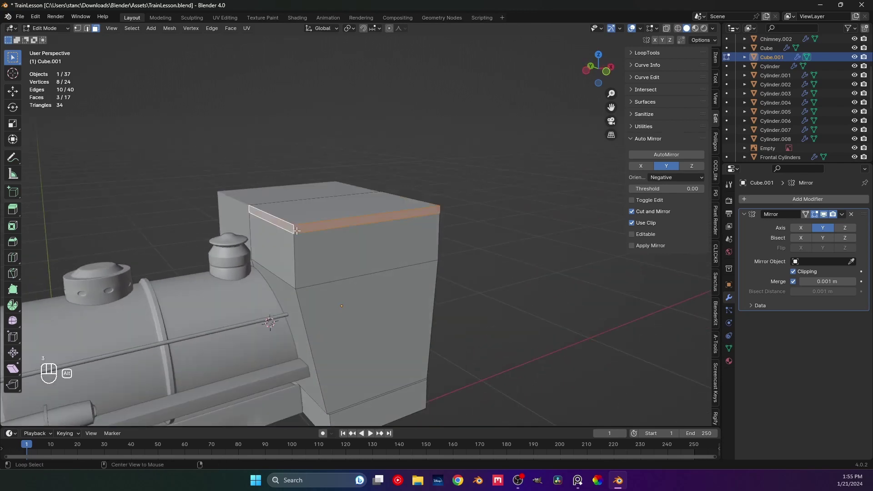
middle_click(355, 230)
key(e)
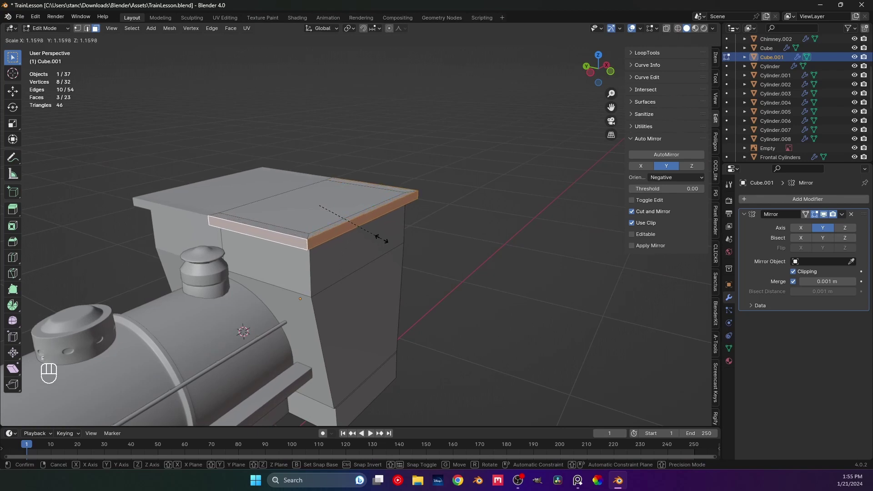
drag(382, 239, 428, 231)
drag(459, 240, 412, 227)
key(Tab)
Undo the roof overhang attempt back to the plain cab block
drag(447, 237, 448, 244)
key(ctrl+z)
key(ctrl+z)
key(ctrl+z)
key(ctrl+z)
key(ctrl+z)
key(ctrl+z)
middle_click(428, 235)
key(ctrl+z)
key(ctrl+z)
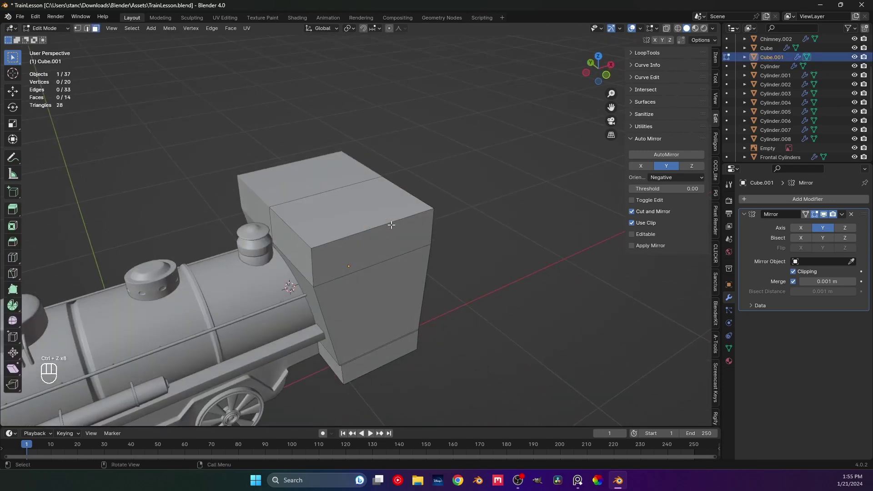
From front view, raise the cab's top vertices about 0.1 m along Z to the reference roof
drag(393, 239, 403, 271)
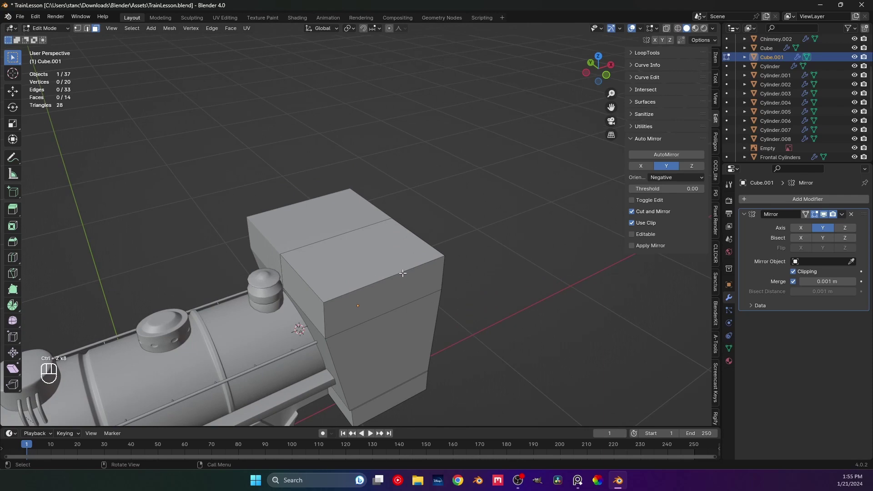
key(KP_1)
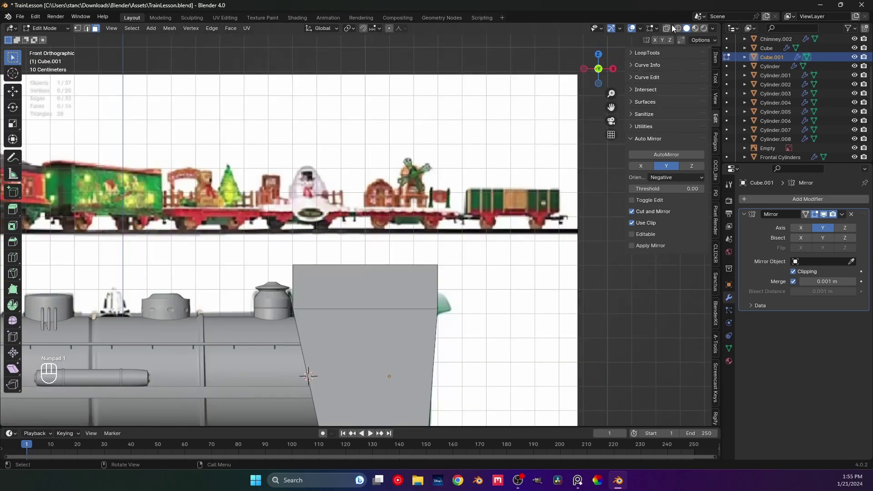
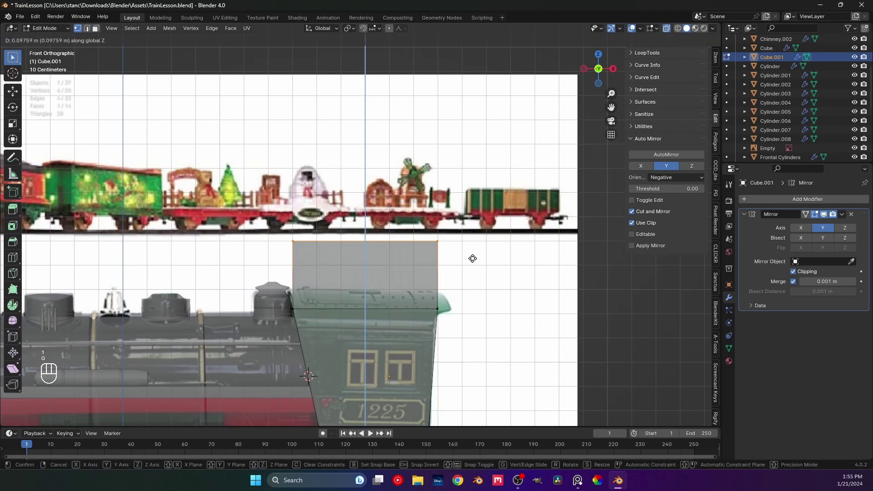
key(Tab)
middle_click(387, 244)
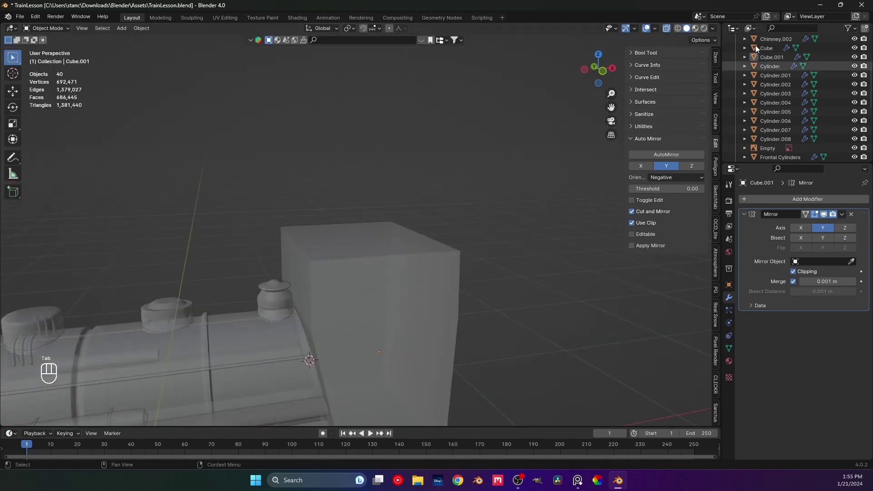
Inspect the cab against the reference photo in front view and from perspective angles
middle_click(668, 31)
drag(435, 219, 416, 199)
middle_click(404, 204)
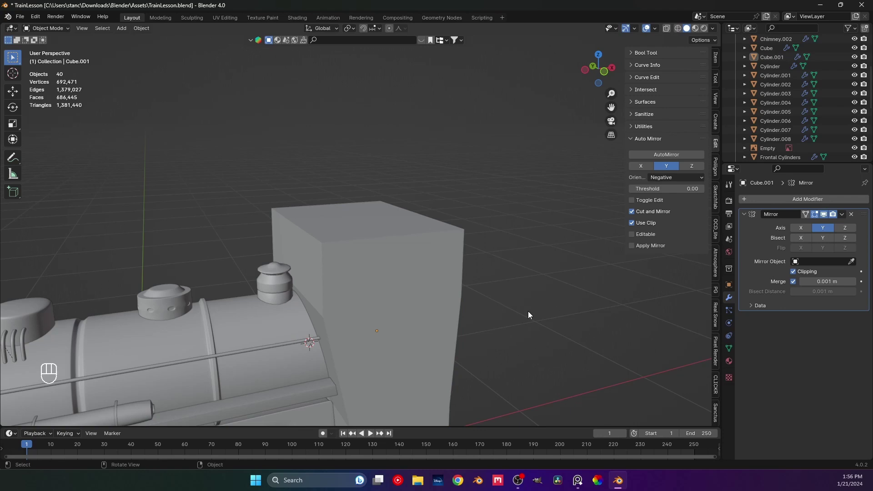
key(KP_1)
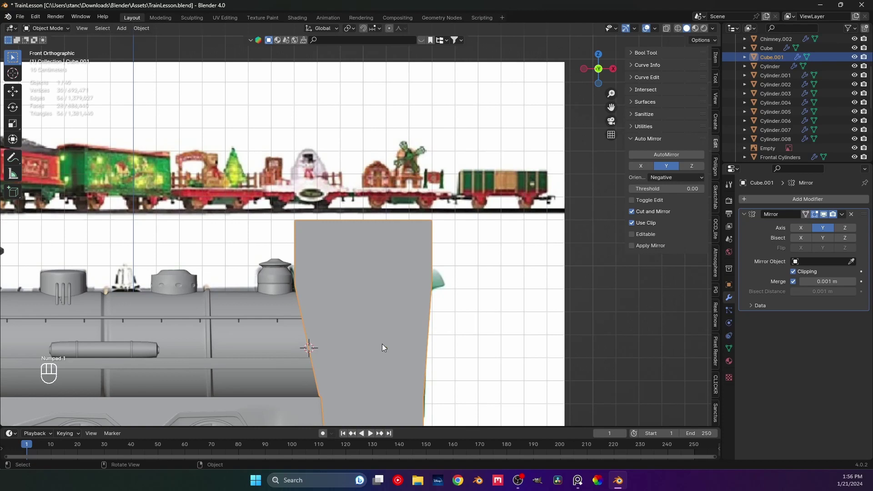
drag(381, 347, 414, 315)
drag(392, 330, 412, 283)
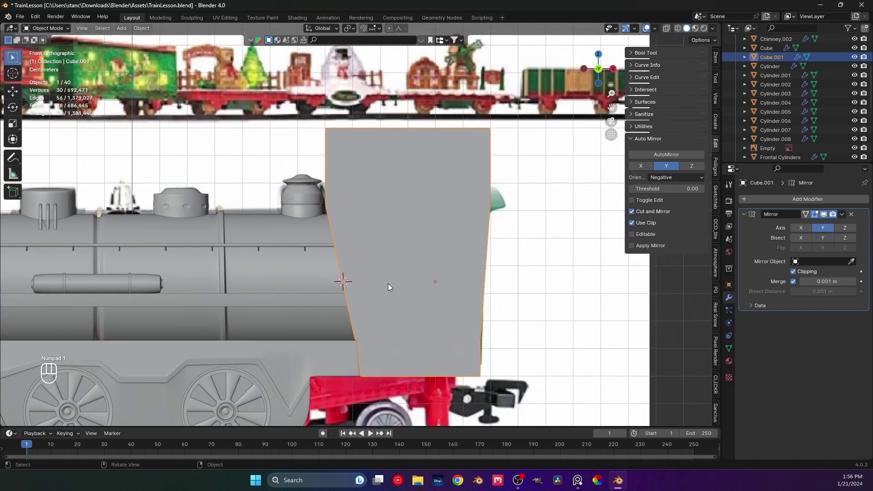
drag(386, 280, 429, 286)
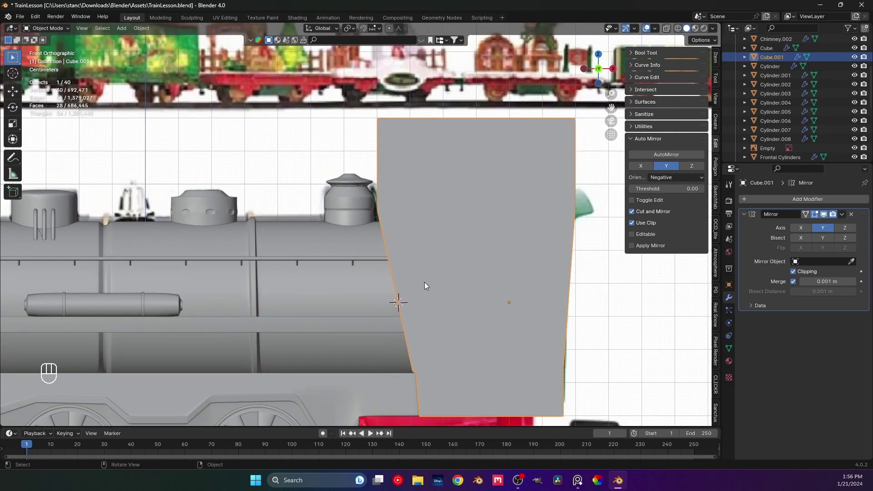
middle_click(426, 278)
drag(418, 266, 464, 278)
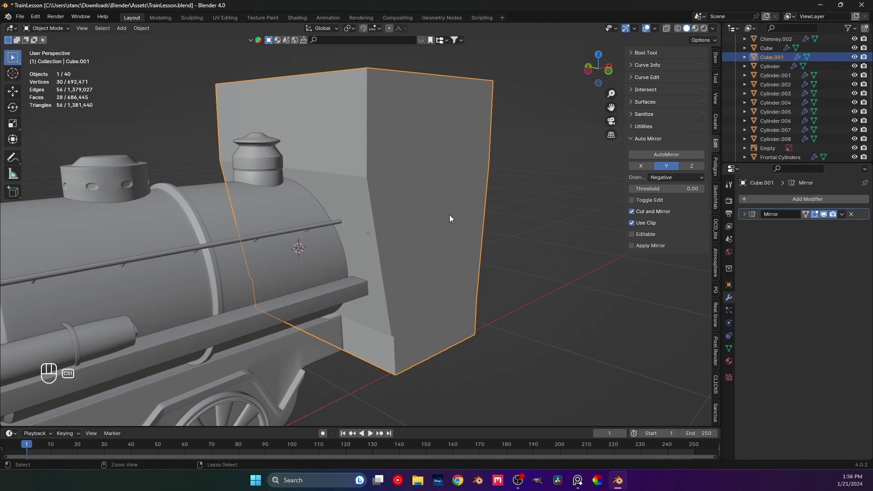
Fold away the cab's Mirror modifier panel and enter Edit Mode on Cube.001
key(ctrl+2)
middle_click(448, 239)
click(800, 252)
key(Tab)
drag(393, 233, 410, 241)
click(853, 229)
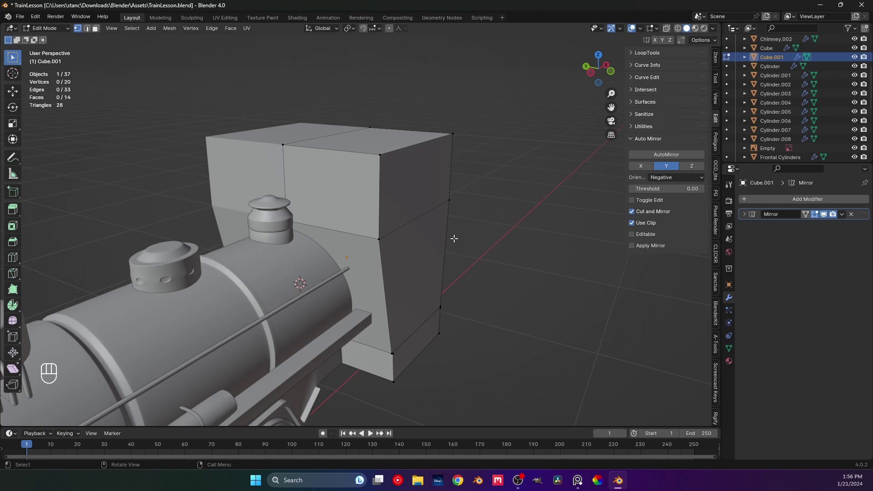
Check the cab from side, front and orbiting views around the locomotive
drag(431, 240, 376, 243)
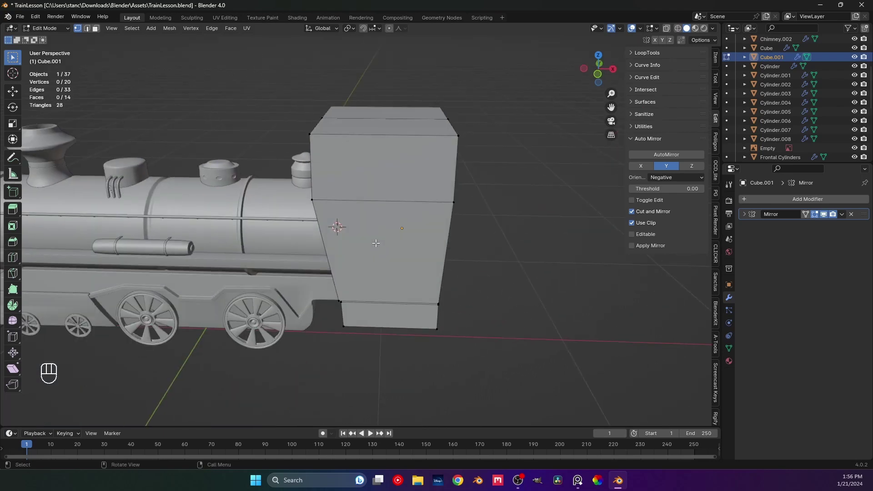
key(KP_3)
key(KP_1)
drag(375, 249, 428, 266)
middle_click(390, 260)
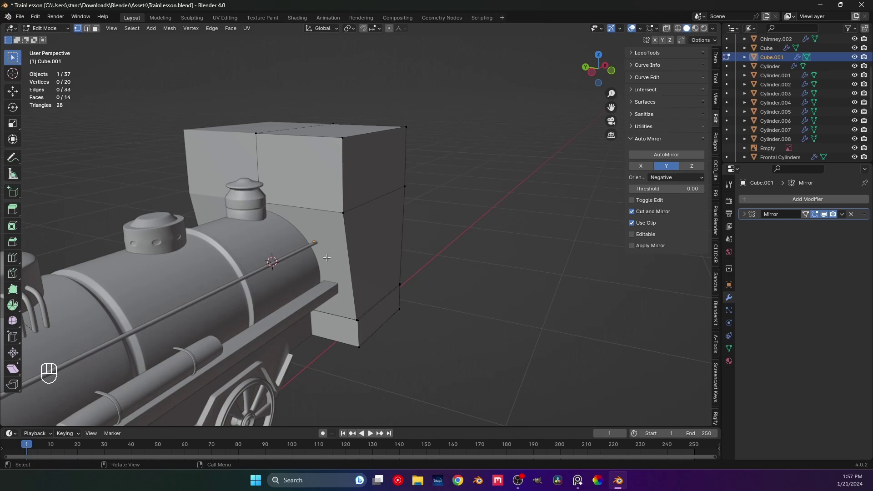
drag(330, 267, 359, 270)
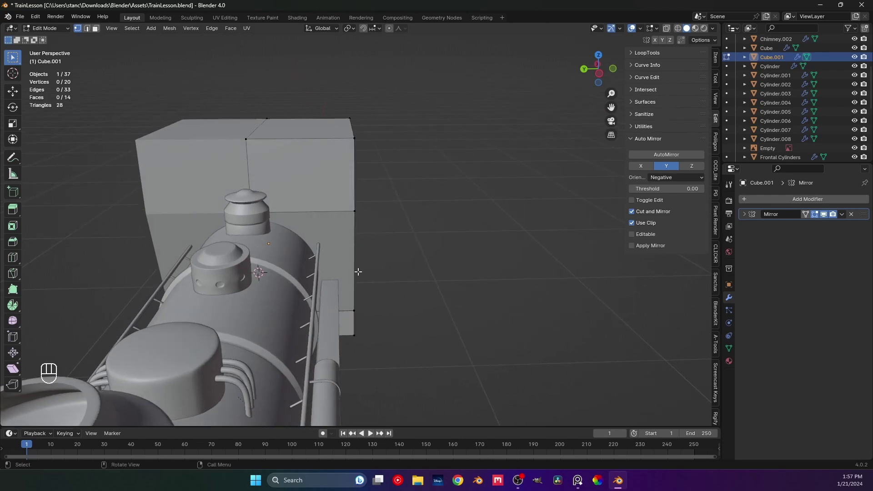
drag(355, 270, 343, 268)
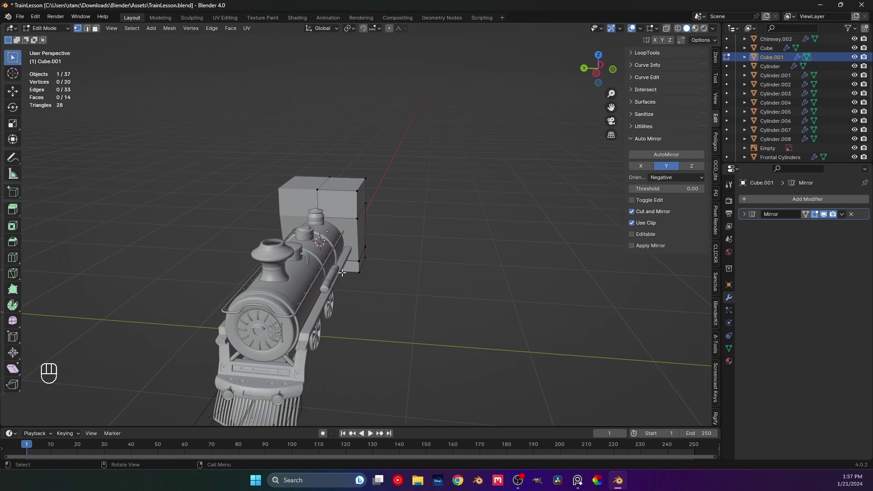
middle_click(344, 267)
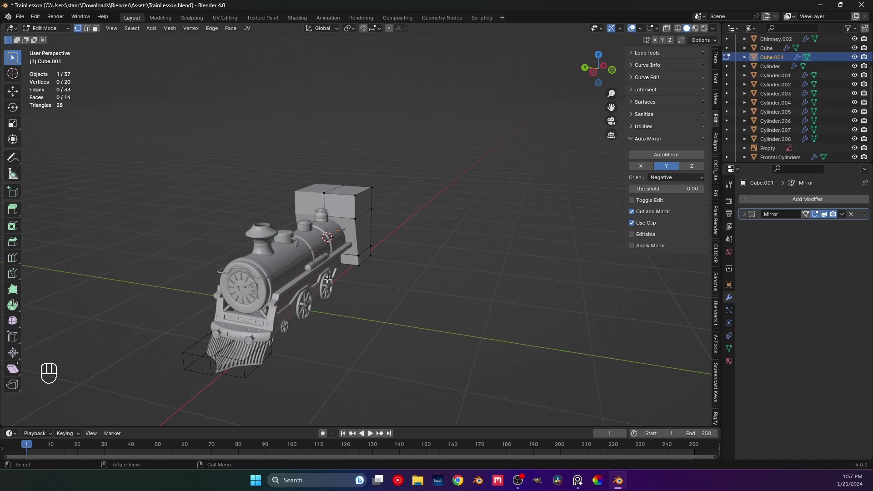
Leave the cab's Edit Mode, select the Rim frame piece and view it from the top for editing
key(Tab)
right_click(308, 283)
middle_click(320, 281)
middle_click(346, 268)
drag(338, 290, 393, 247)
key(Tab)
key(KP_7)
click(671, 29)
middle_click(282, 265)
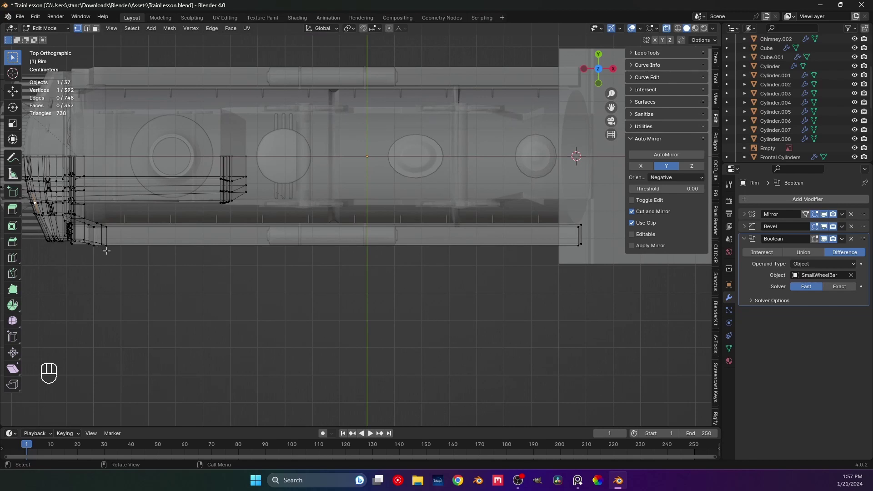
middle_click(132, 235)
key(Tab)
drag(290, 255, 326, 225)
drag(272, 229, 229, 242)
middle_click(274, 252)
middle_click(281, 247)
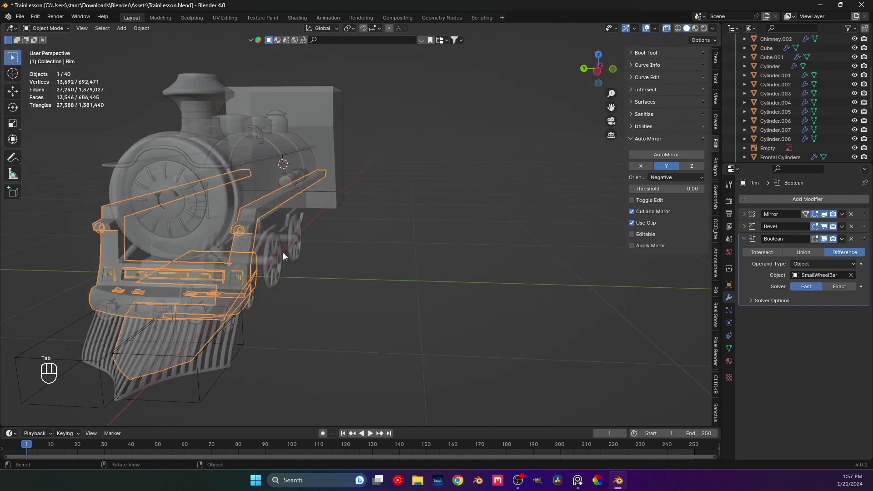
middle_click(306, 256)
key(s)
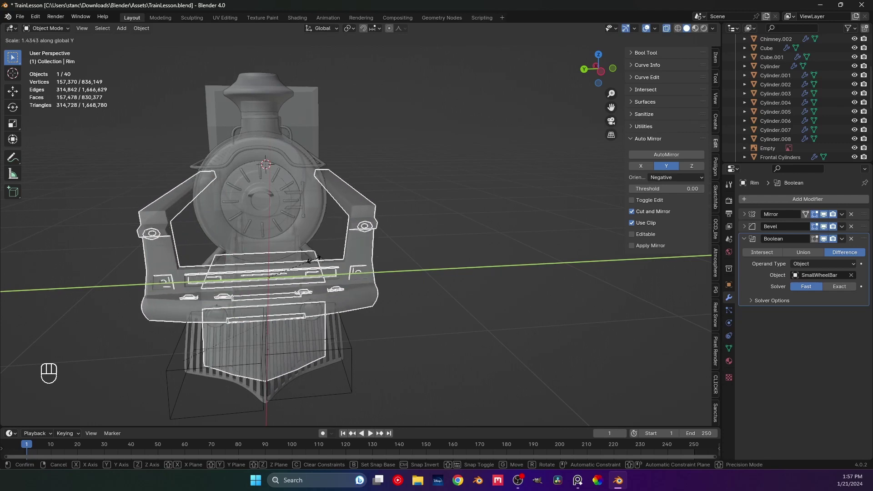
click(415, 223)
drag(404, 229, 374, 240)
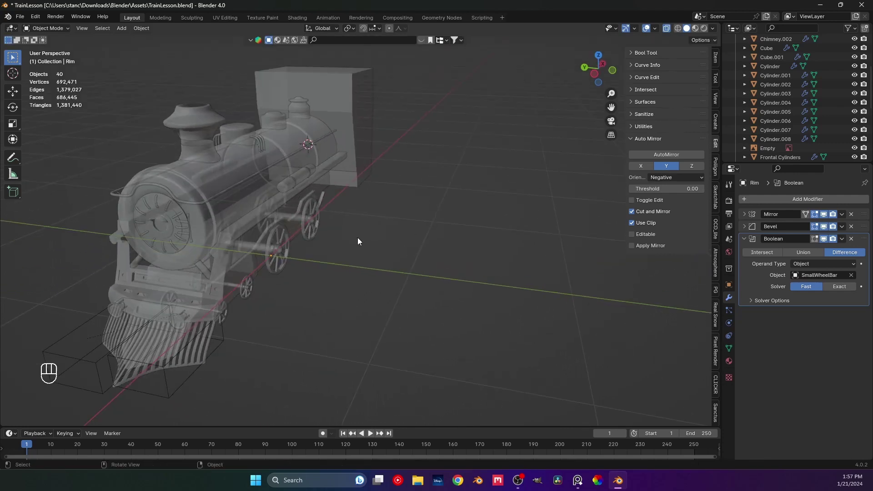
key(Tab)
key(KP_1)
key(ctrl+KP_3)
drag(269, 243, 288, 294)
drag(255, 197, 284, 304)
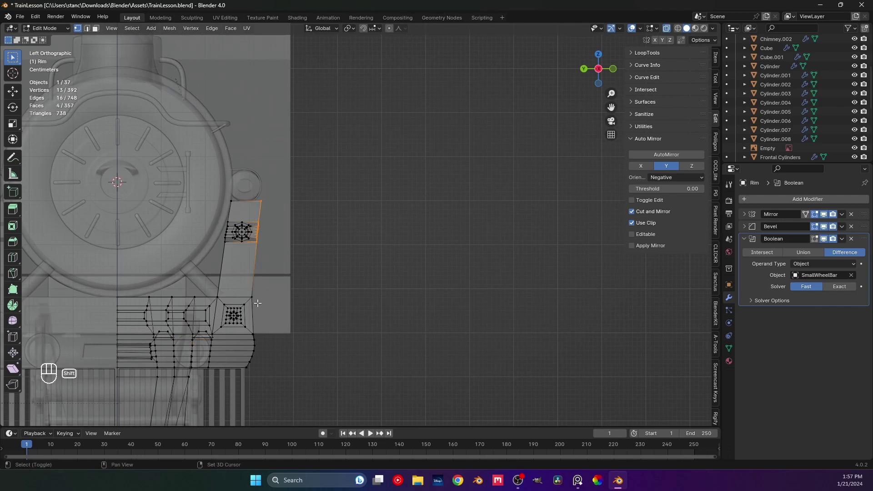
Move the selected bracket edge vertices along Y, then undo the move
drag(251, 288, 258, 307)
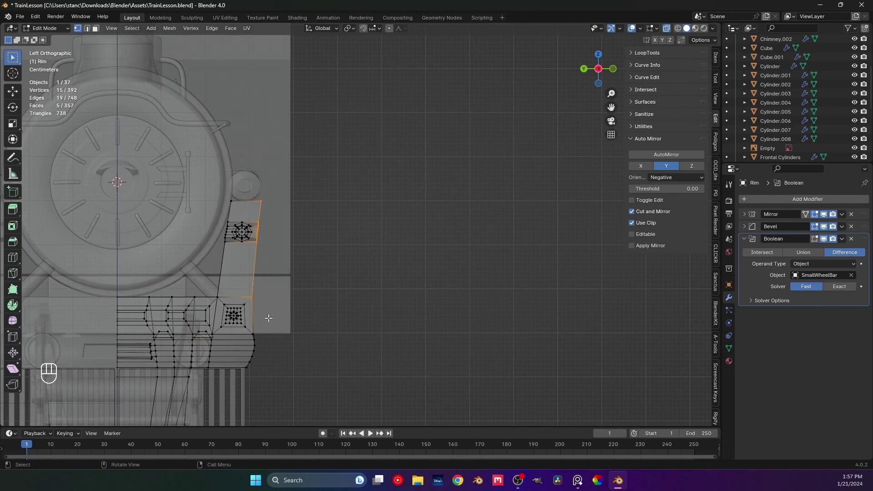
key(g)
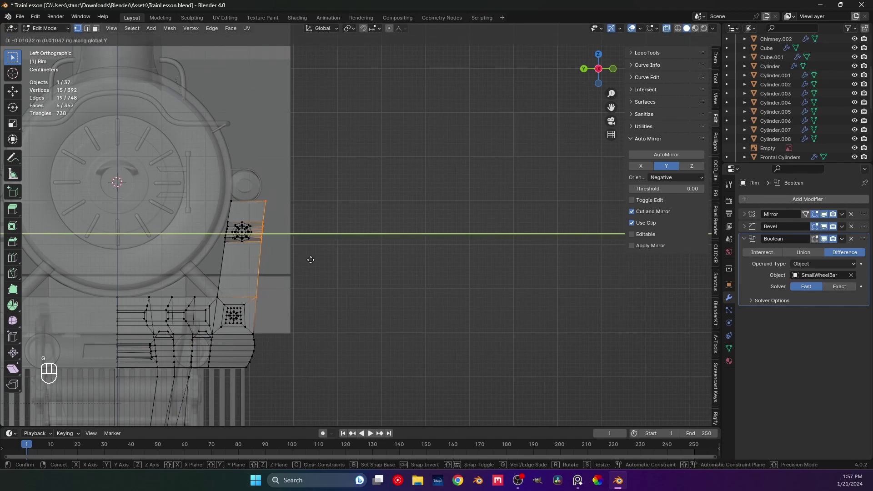
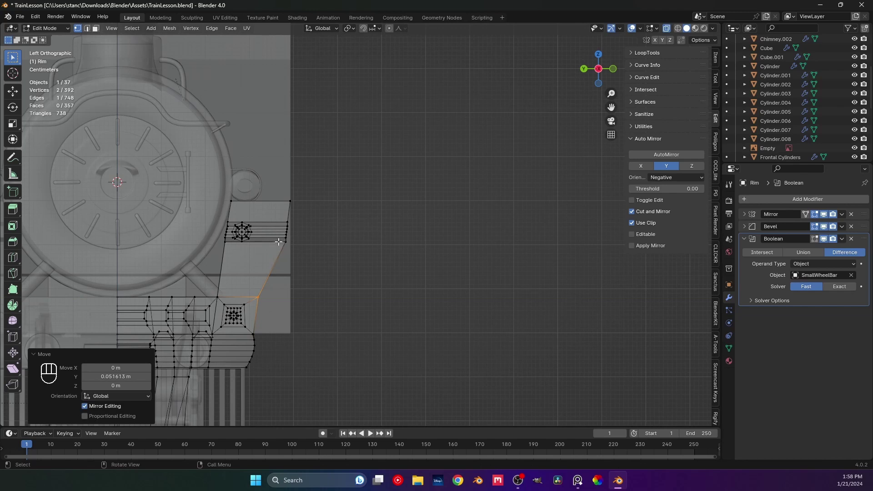
key(ctrl+z)
key(ctrl+z)
key(ctrl+z)
Select the bracket's octagonal bolt ring and hide it out of the way
click(265, 203)
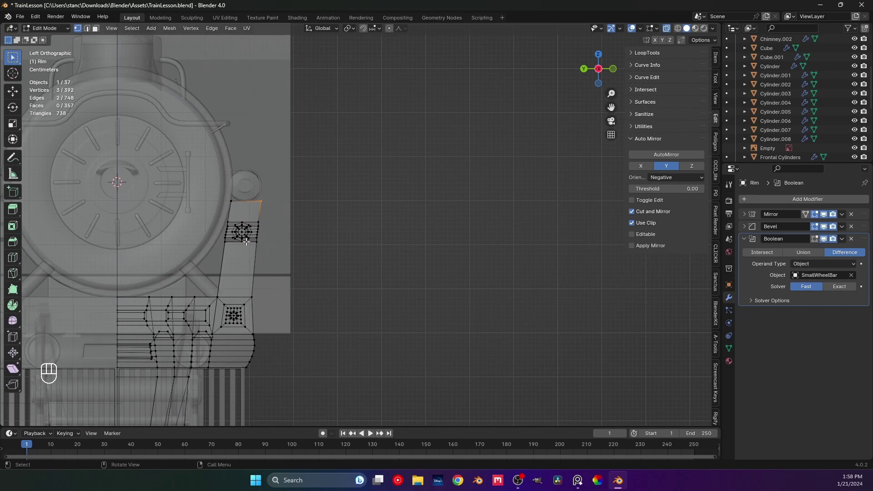
drag(220, 186, 253, 260)
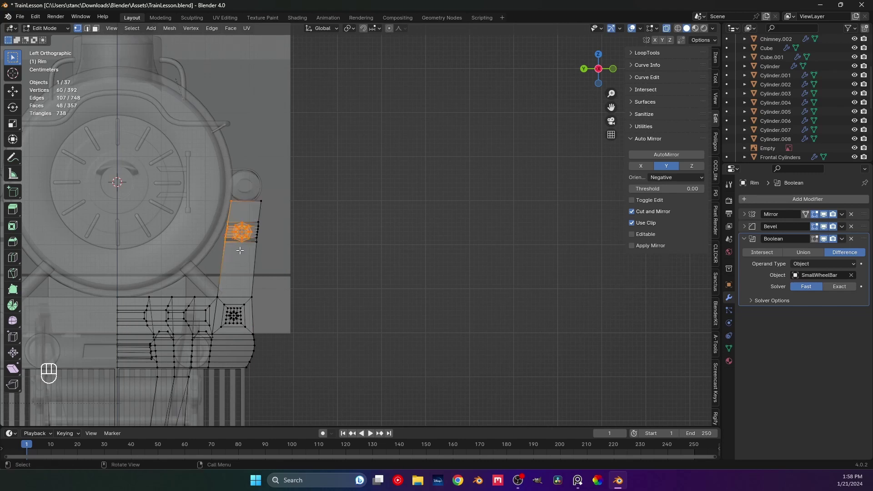
key(h)
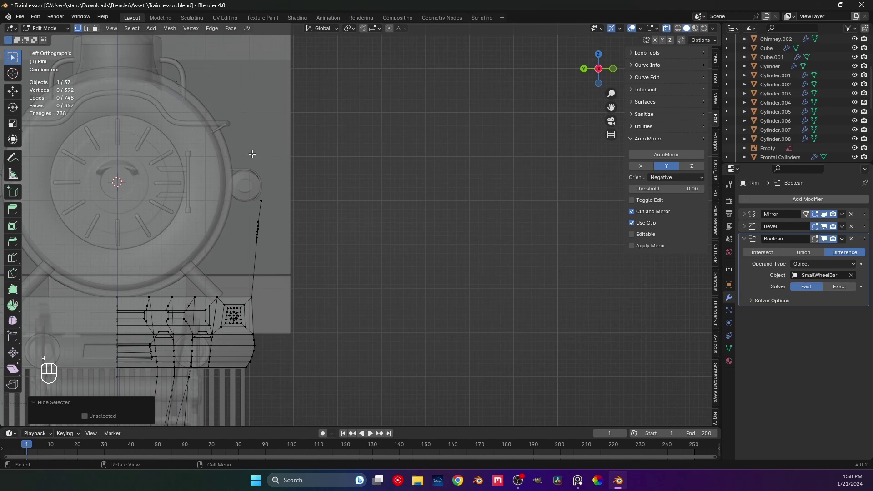
double_click(392, 35)
click(395, 34)
Reshape the bracket's outer edge into a notch and unhide the bolt ring
drag(398, 35, 299, 193)
click(285, 207)
key(g)
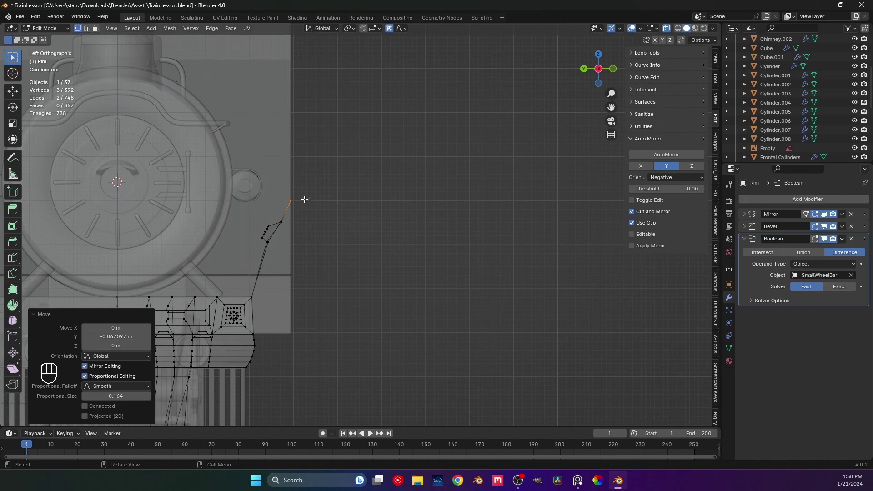
key(alt+h)
click(339, 199)
Finish editing the Rim and orbit to inspect the locomotive side
middle_click(352, 217)
key(Tab)
drag(376, 250, 330, 270)
drag(279, 288, 405, 235)
drag(402, 235, 368, 245)
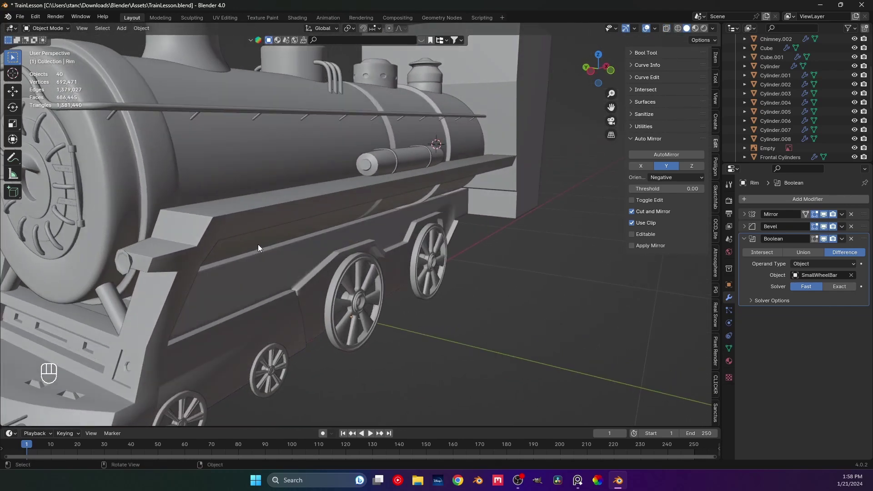
Inspect the bracket from side ortho, front and perspective angles
drag(287, 254, 341, 243)
drag(295, 242, 342, 233)
key(ctrl+KP_3)
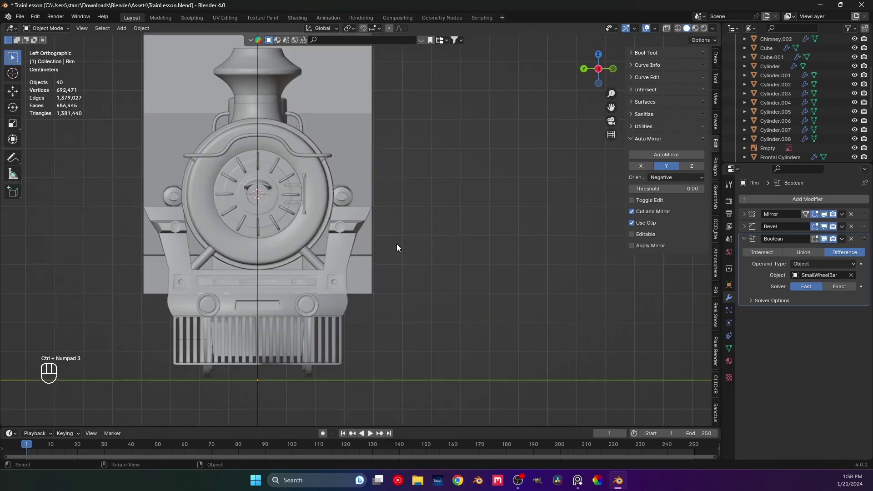
drag(374, 226, 361, 246)
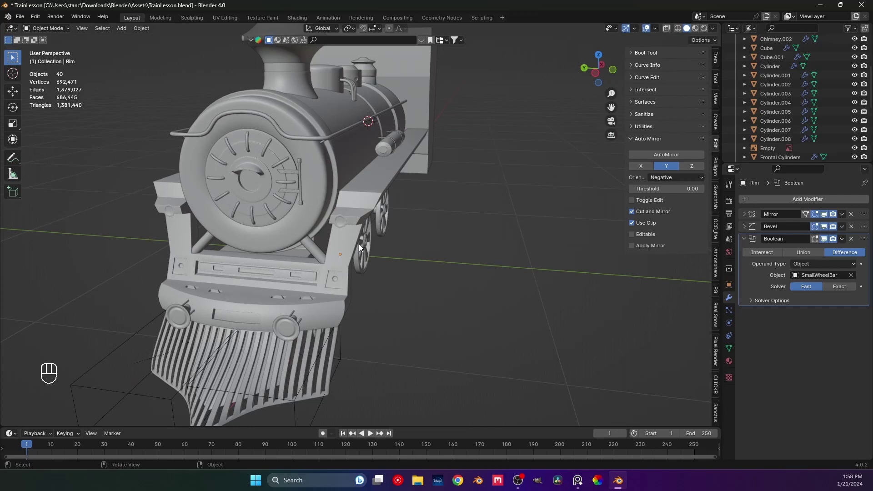
key(KP_1)
key(ctrl+KP_3)
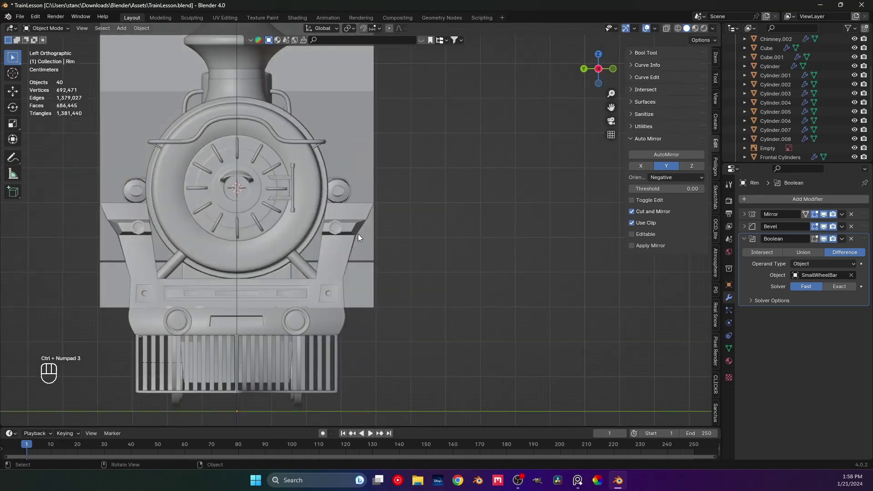
Undo back into Edit Mode on the Rim with the bracket edge vertices selected
key(ctrl+z)
key(ctrl+z)
key(ctrl+z)
key(ctrl+z)
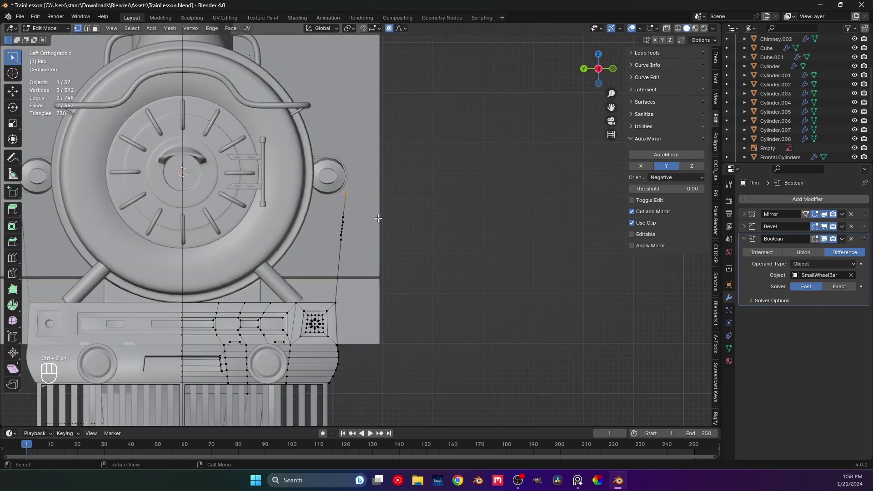
Push the top of the bracket edge outward along Y with proportional falloff and unhide the mesh
key(g)
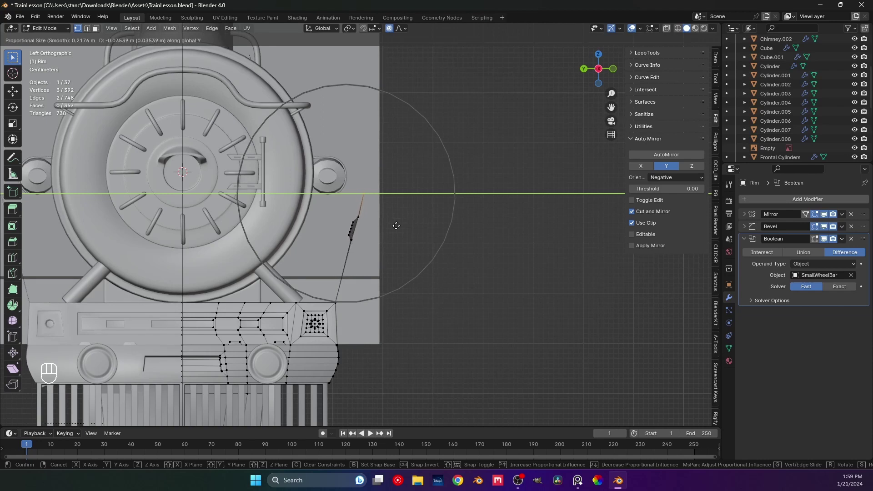
key(Tab)
key(Tab)
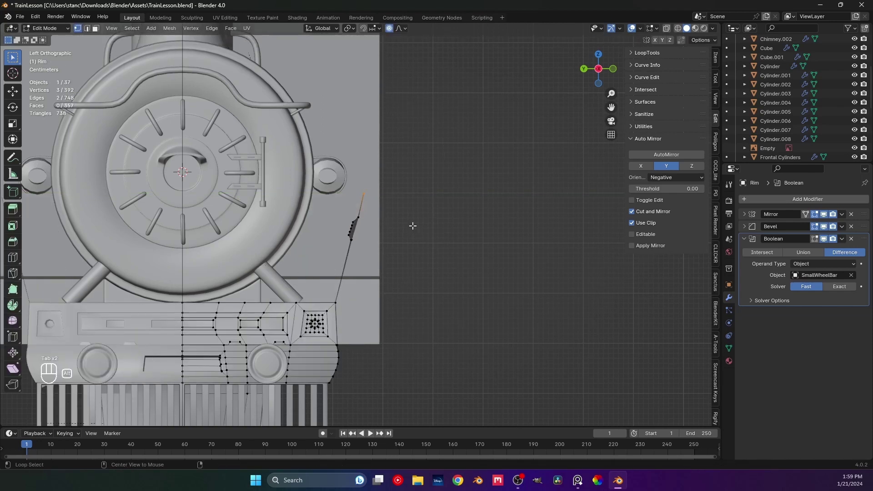
key(alt+h)
click(413, 224)
Leave Edit Mode and orbit to check the reshaped bracket
key(Tab)
middle_click(414, 228)
drag(390, 229, 375, 237)
drag(310, 266, 332, 244)
drag(332, 244, 355, 246)
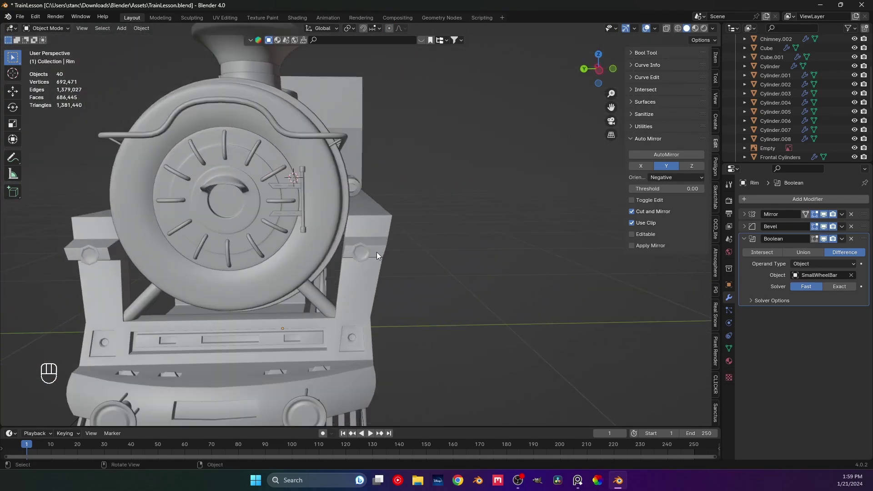
Re-enter Edit Mode in side view and select the octagonal bolt ring, zoomed in
key(Tab)
key(ctrl+KP_3)
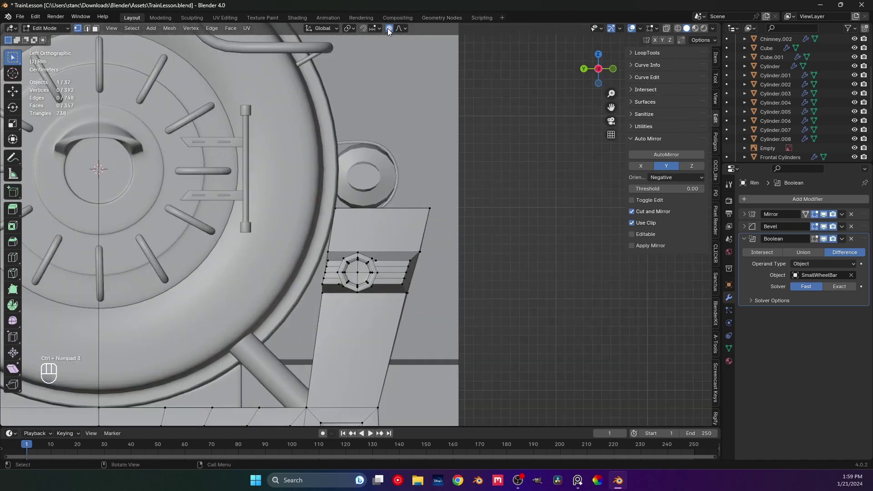
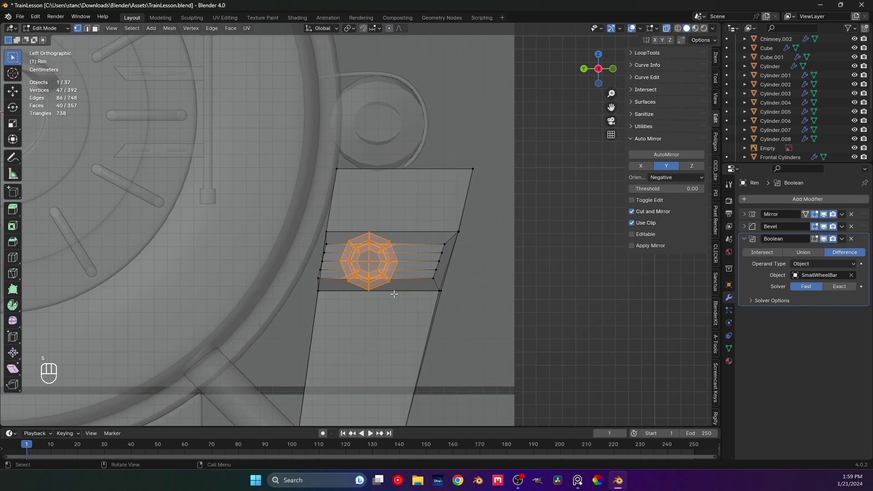
key(g)
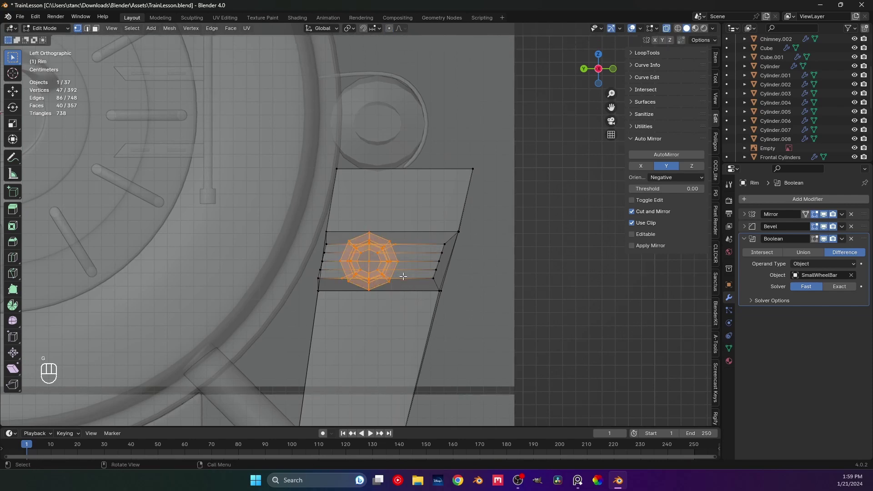
drag(386, 263, 347, 276)
drag(352, 276, 339, 274)
middle_click(342, 273)
Scale the selected notch vertices from front view and bring the bolt ring into view
key(KP_1)
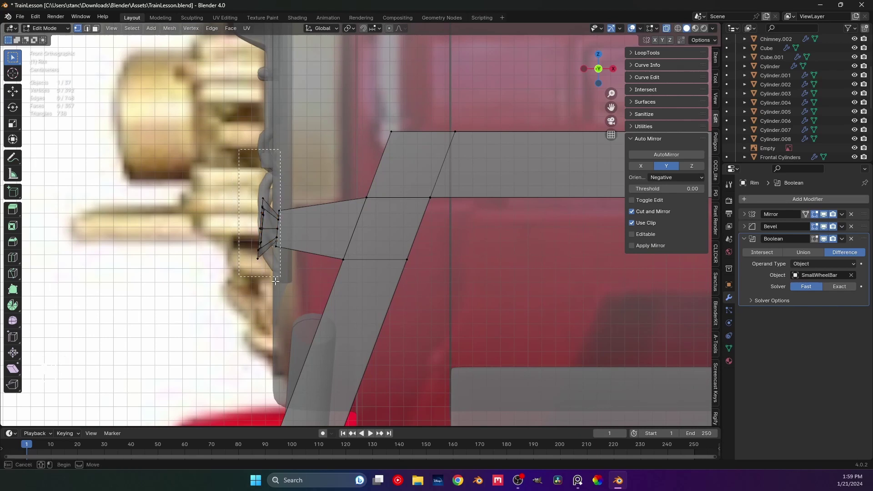
key(s)
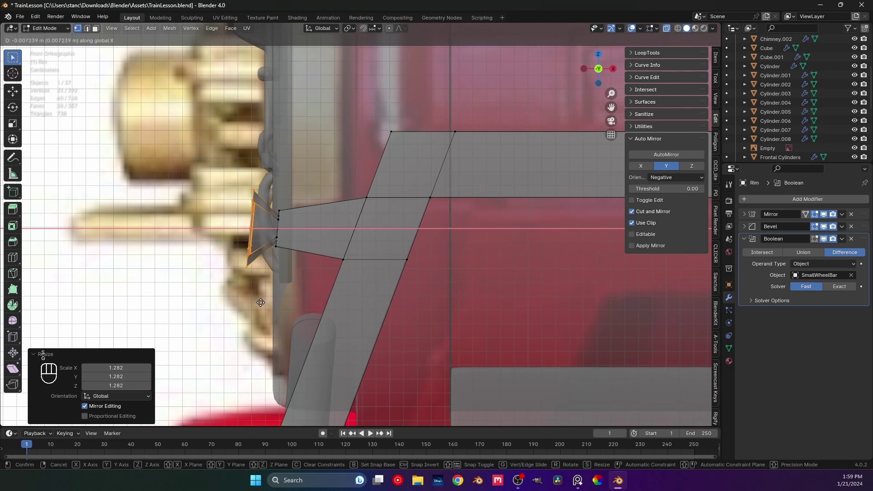
drag(274, 247, 315, 255)
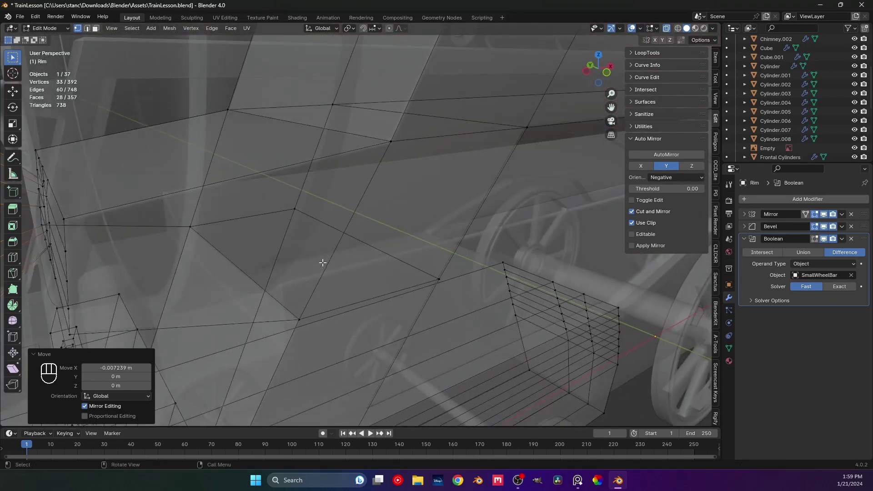
middle_click(327, 298)
middle_click(341, 237)
drag(377, 256, 346, 241)
middle_click(359, 260)
drag(350, 253, 426, 232)
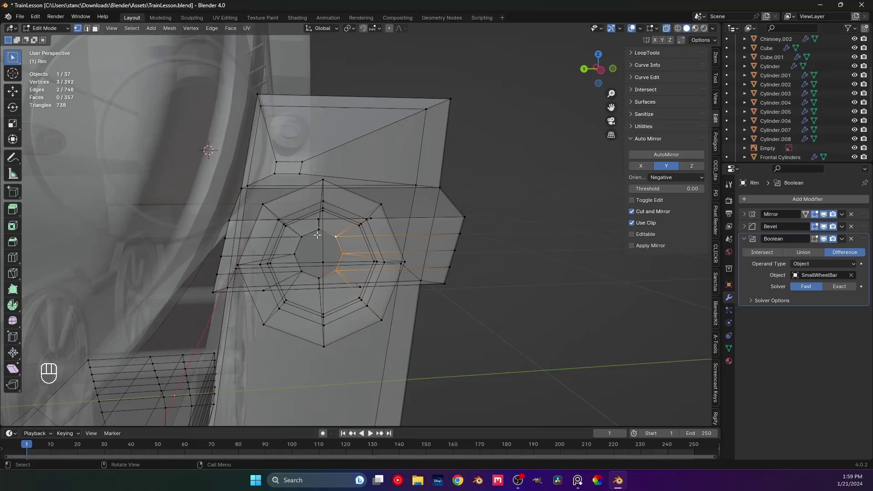
Select the edges and vertices around the octagonal bolt ring, undoing a mis-pick
click(311, 231)
click(300, 263)
middle_click(305, 261)
middle_click(326, 275)
click(325, 282)
key(ctrl+z)
key(ctrl+z)
middle_click(335, 277)
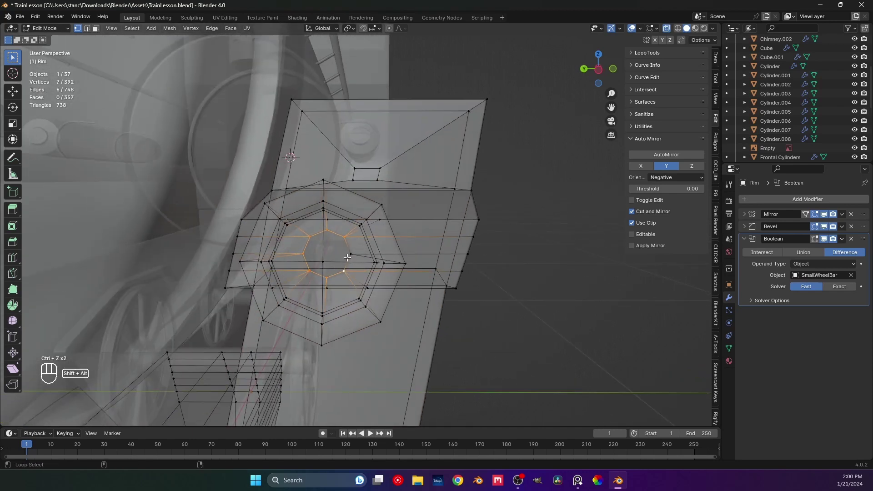
click(351, 254)
Slide the ring vertices slightly along Y from front view and finish editing the Rim
key(g)
key(g)
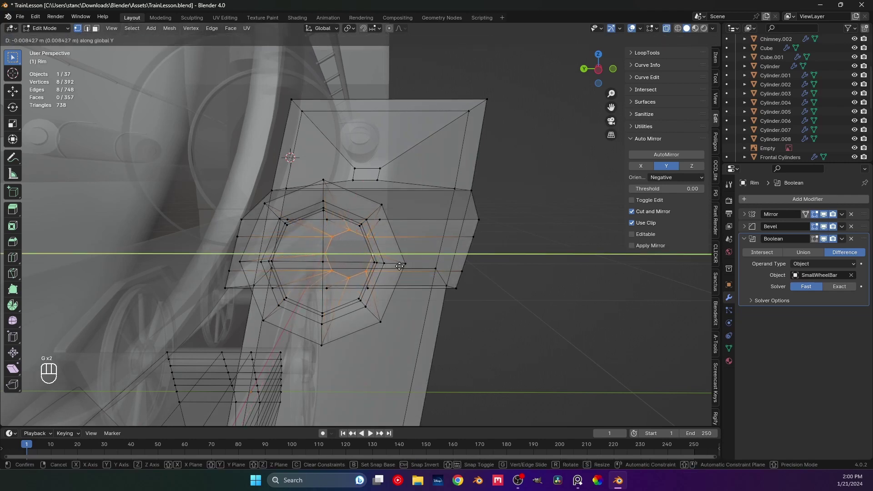
key(KP_1)
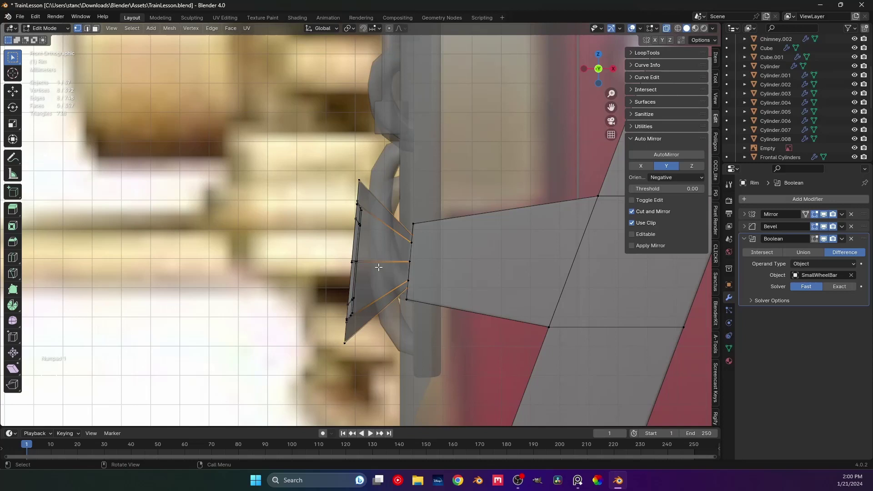
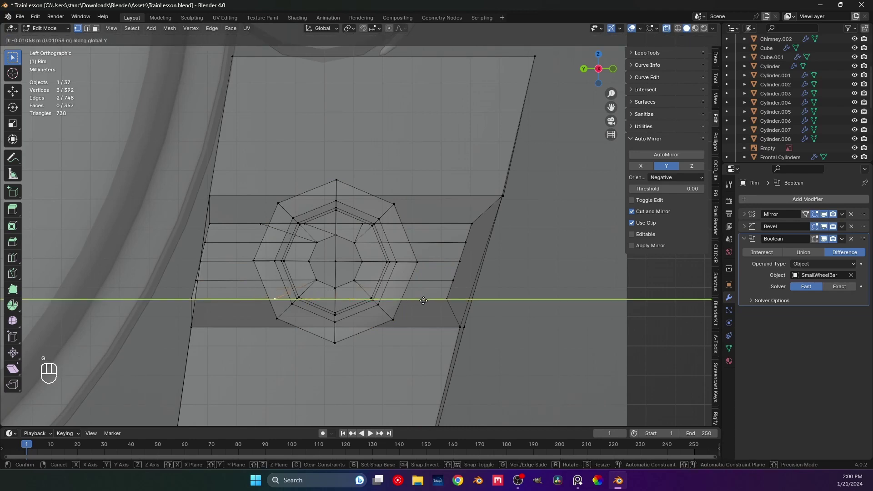
drag(255, 219, 274, 222)
click(307, 223)
drag(364, 222, 364, 222)
key(g)
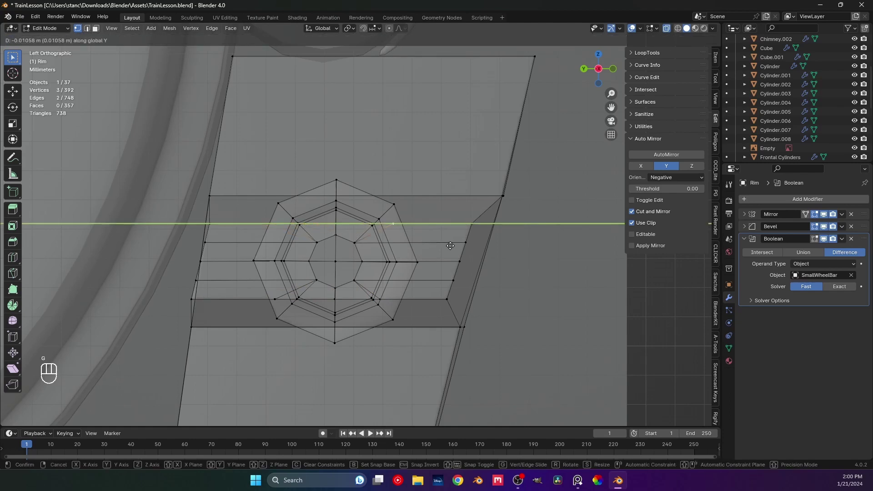
key(Tab)
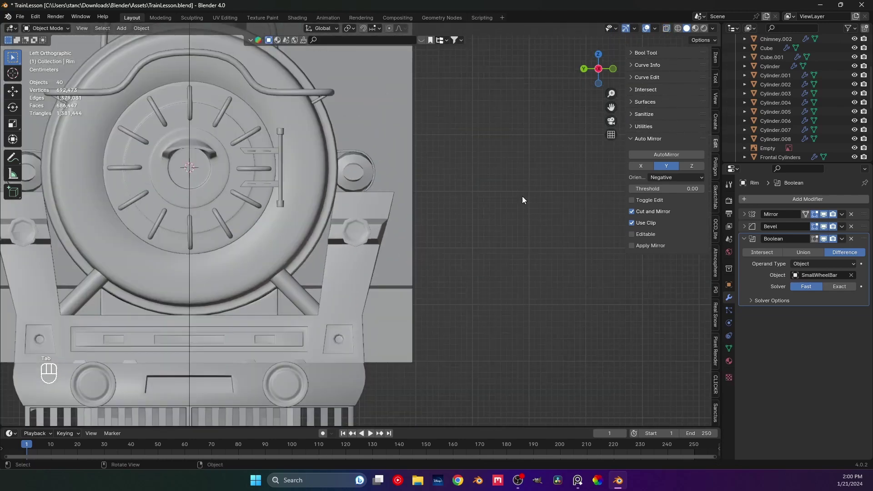
Orbit around the locomotive to bring the side tube along the boiler into view
drag(436, 248, 389, 260)
drag(270, 289, 335, 268)
key(ctrl+s)
drag(287, 279, 360, 280)
drag(342, 272, 336, 269)
drag(368, 235, 398, 254)
drag(436, 229, 343, 307)
middle_click(336, 279)
middle_click(324, 262)
middle_click(328, 280)
middle_click(345, 279)
middle_click(294, 304)
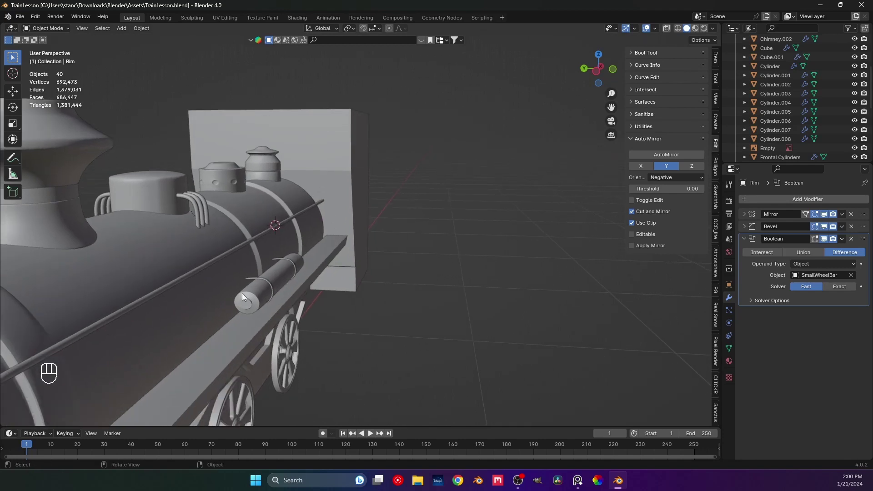
middle_click(271, 294)
drag(286, 285, 317, 249)
middle_click(273, 257)
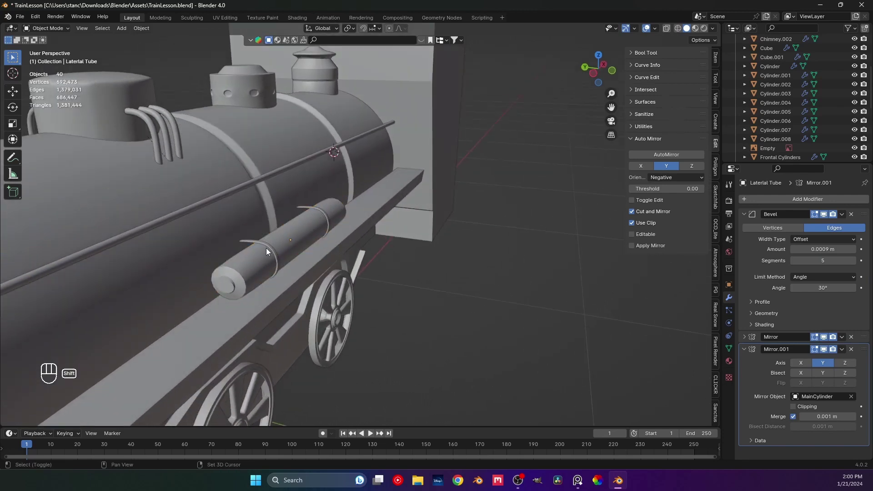
Select the Lateral Tube on its own, apart from its curved fixation bands
double_click(267, 250)
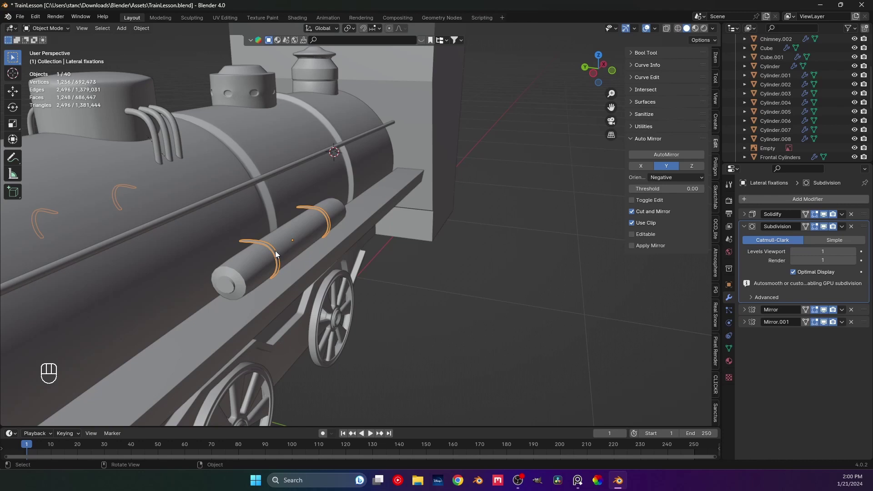
drag(310, 260, 326, 260)
click(343, 244)
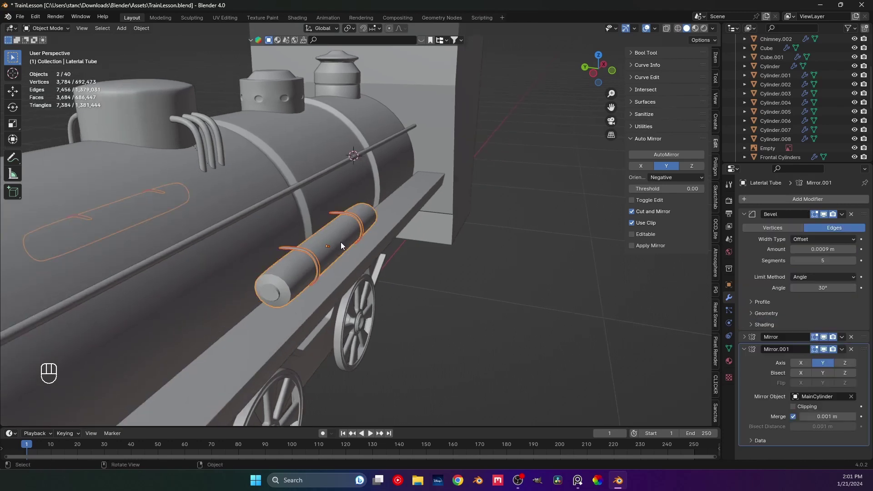
key(ctrl+p)
click(431, 289)
click(317, 259)
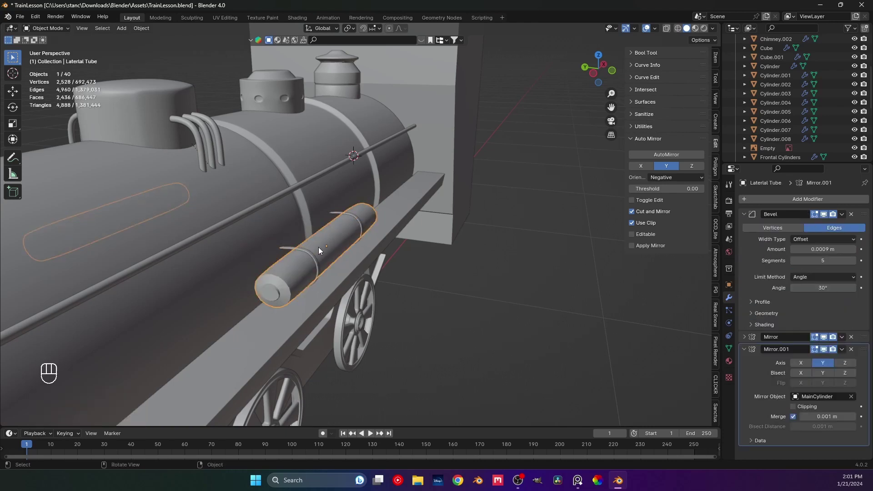
Shift the tube outward and scale it up about 1.32, then view its end from the side
key(g)
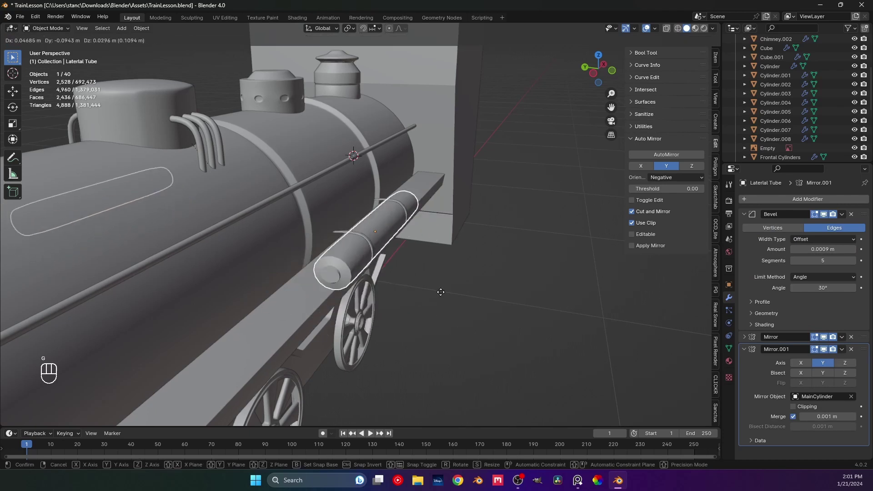
key(s)
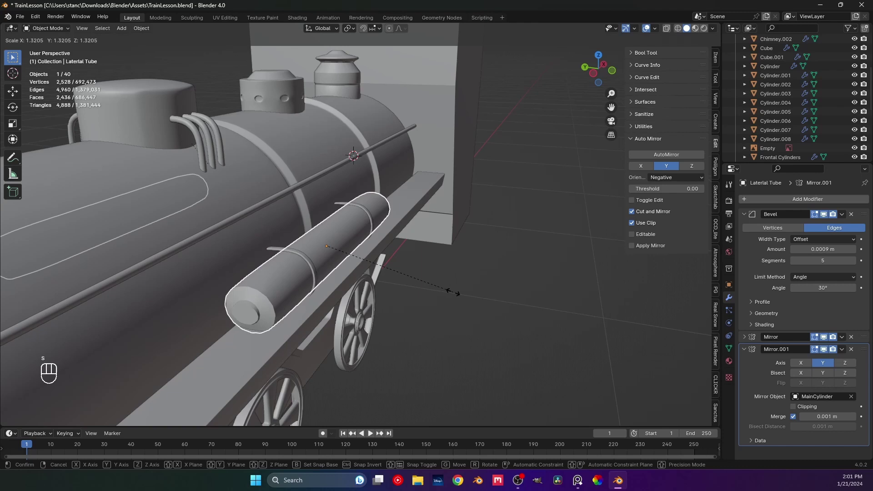
middle_click(383, 290)
drag(376, 280, 402, 250)
middle_click(406, 248)
drag(408, 248, 402, 243)
key(g)
middle_click(430, 241)
key(ctrl+KP_3)
drag(391, 228, 287, 295)
drag(247, 213, 283, 206)
drag(207, 229, 219, 229)
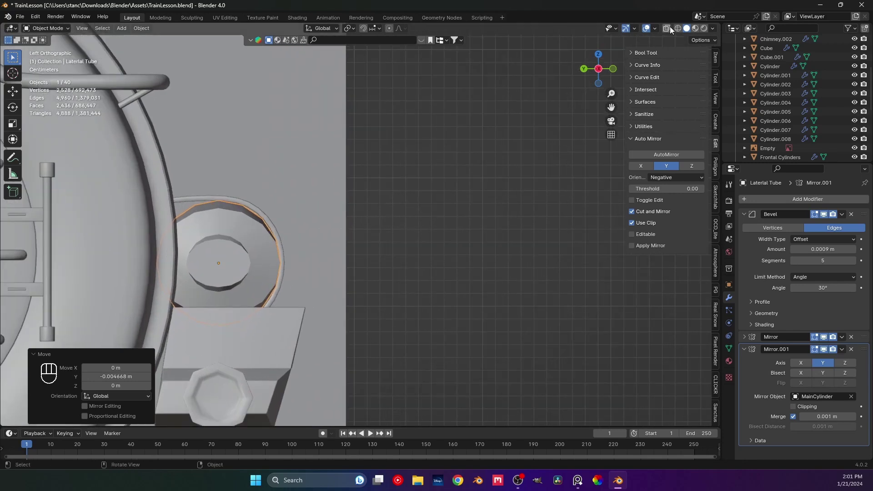
Reshape the Lateral fixations' vertices in Edit Mode so the bands hug the enlarged tube
key(Tab)
key(Tab)
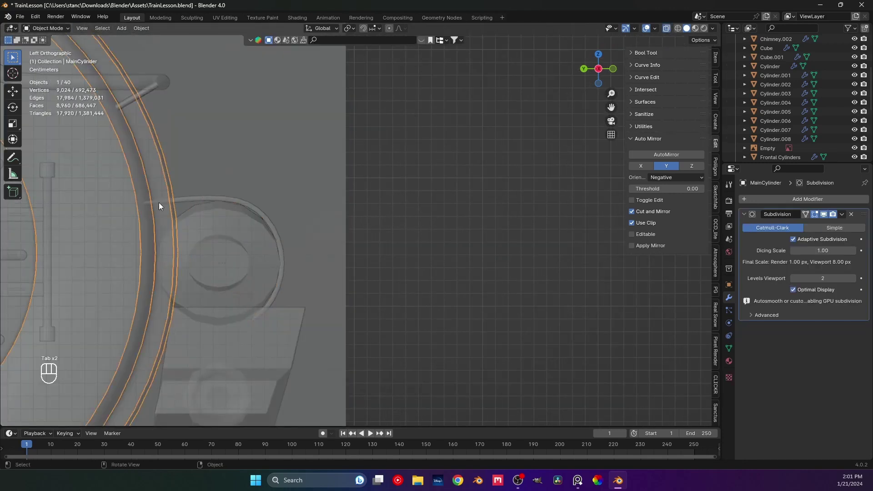
click(191, 196)
key(Tab)
drag(138, 189, 145, 213)
middle_click(152, 215)
drag(166, 213, 267, 219)
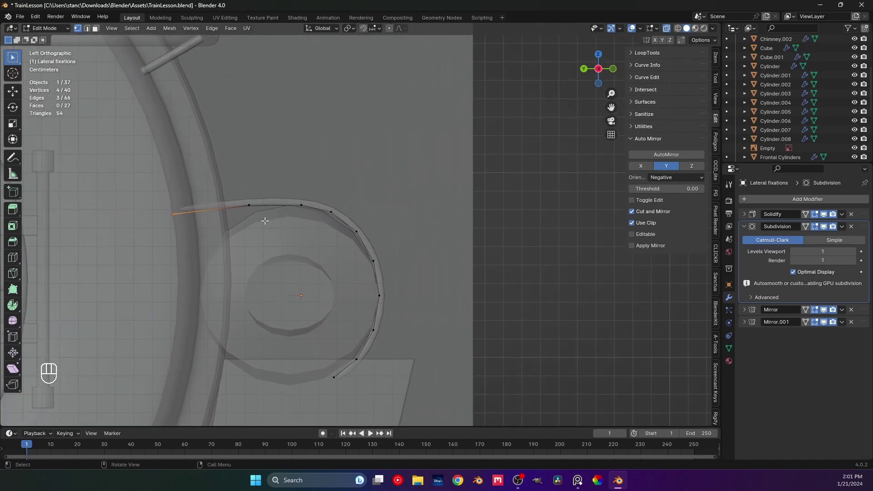
drag(251, 221, 224, 228)
drag(234, 235, 278, 256)
drag(268, 253, 268, 280)
drag(232, 258, 247, 253)
key(Tab)
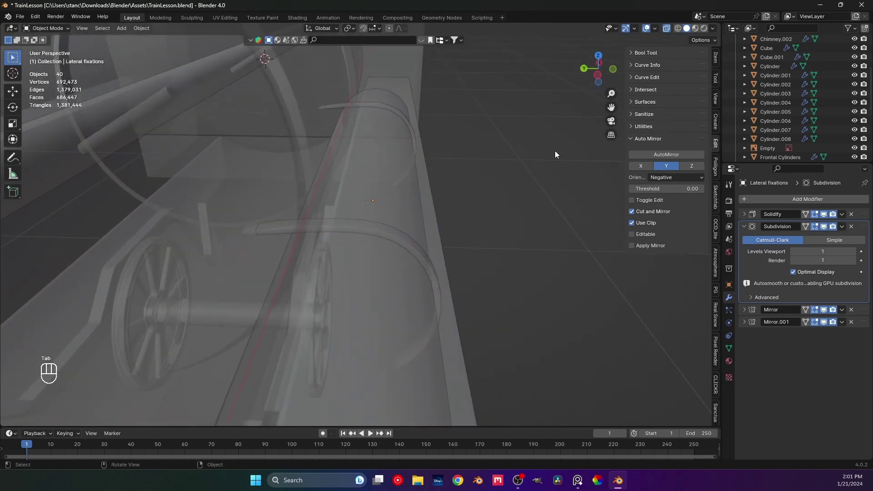
Inspect the band contact points, nudge the tube up about 0.005 m, and save TrainLesson.blend
drag(402, 207, 365, 207)
key(ctrl+s)
middle_click(392, 270)
drag(379, 255, 402, 235)
key(ctrl+s)
drag(406, 256, 378, 259)
key(g)
middle_click(364, 282)
drag(348, 254, 287, 256)
middle_click(288, 261)
drag(354, 256, 418, 260)
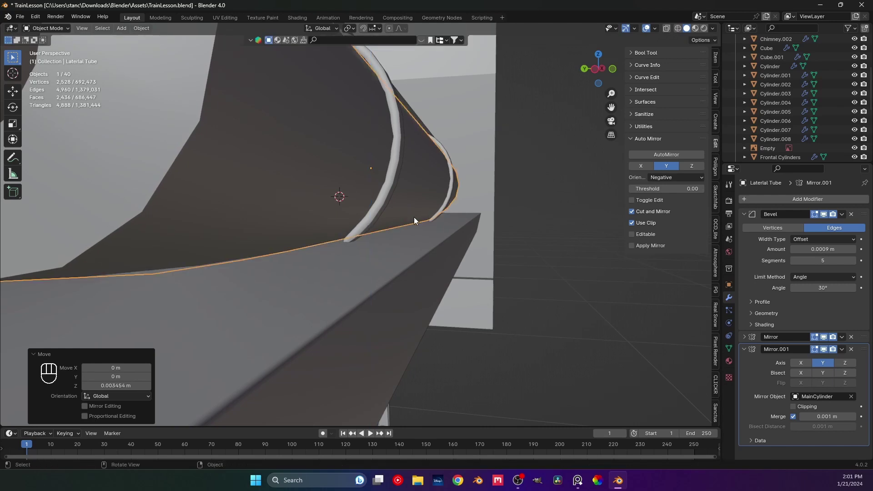
middle_click(571, 321)
key(ctrl+s)
drag(481, 303, 425, 287)
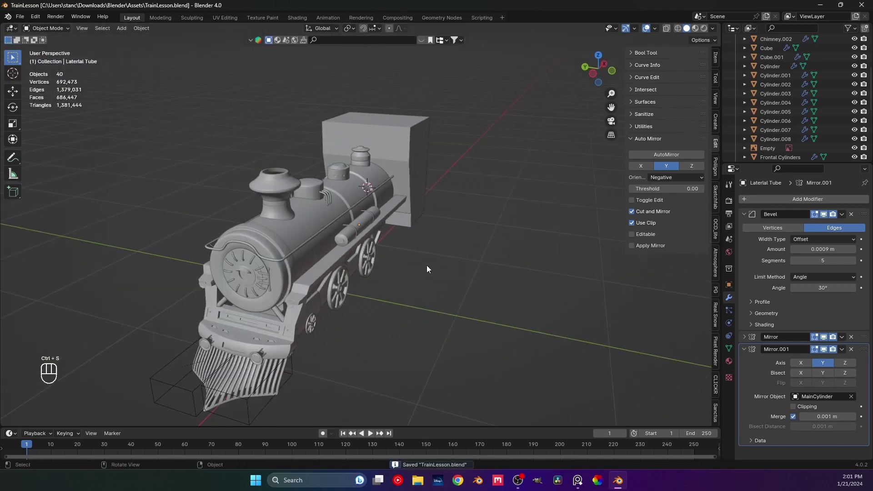
Select the cab block Cube.001 and view it in Front Orthographic against the reference photo
middle_click(381, 273)
drag(372, 268, 349, 259)
drag(347, 268, 362, 269)
middle_click(365, 279)
drag(339, 297, 372, 302)
key(ctrl+s)
middle_click(414, 288)
middle_click(398, 288)
click(398, 289)
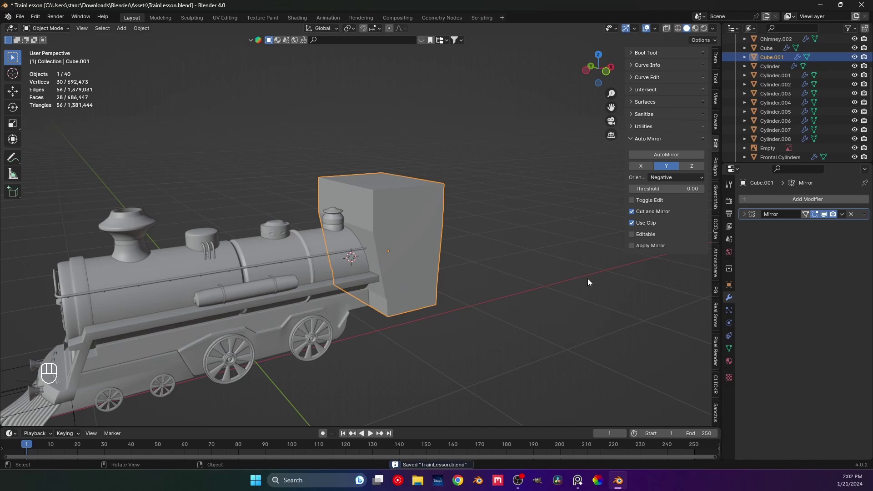
key(KP_1)
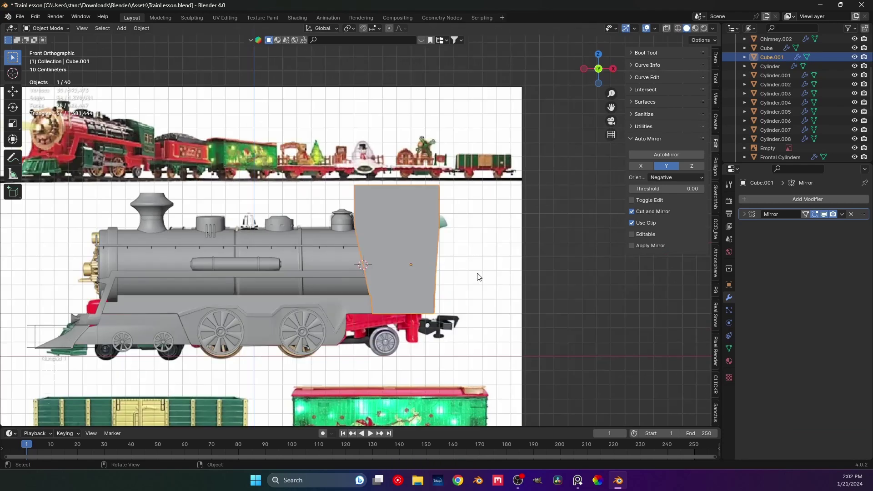
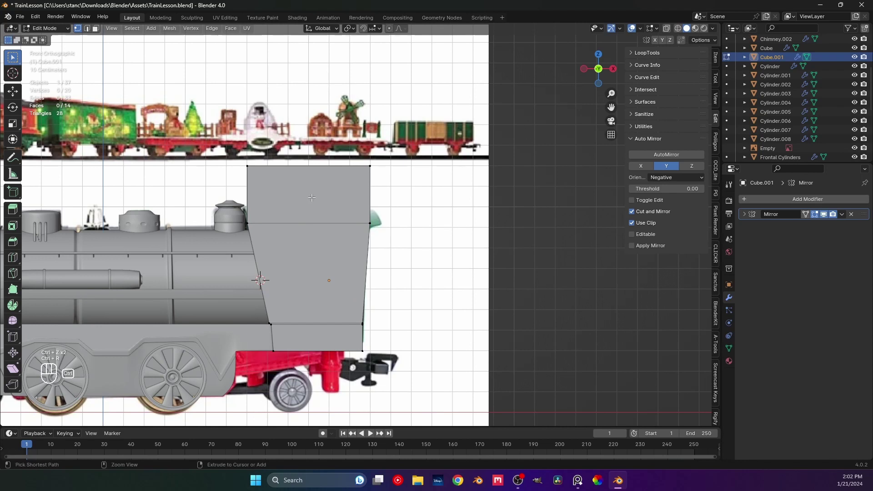
Add a vertical loop cut on the cab side and bevel it into a strip about 0.09 m wide
key(ctrl+r)
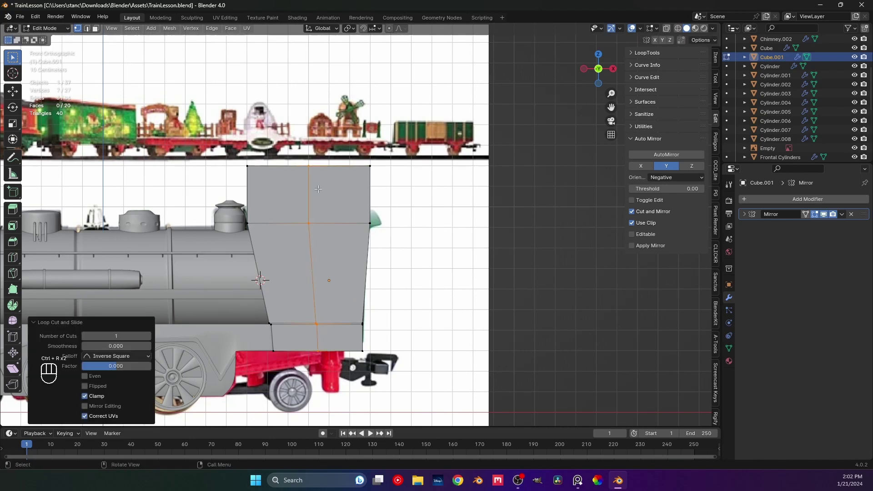
key(e)
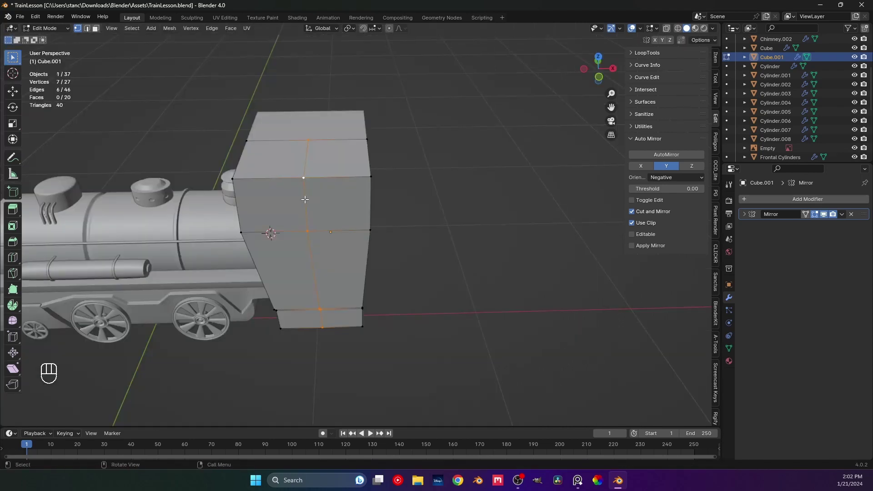
key(s)
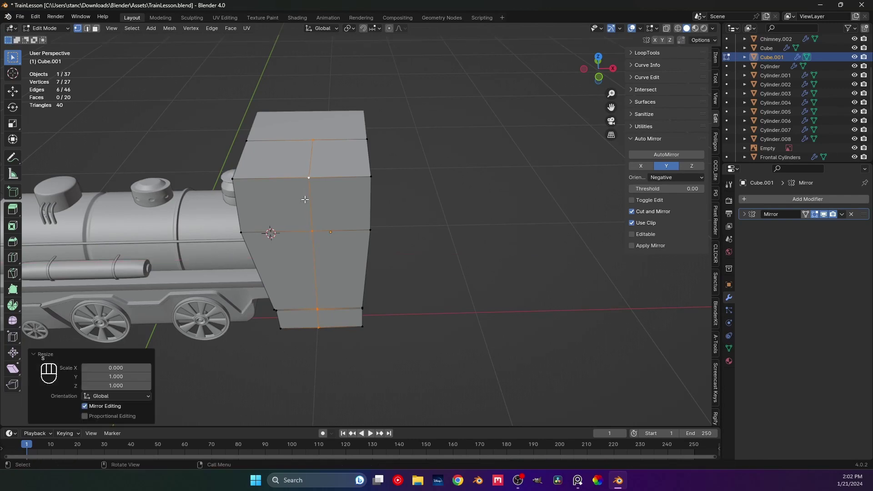
key(KP_1)
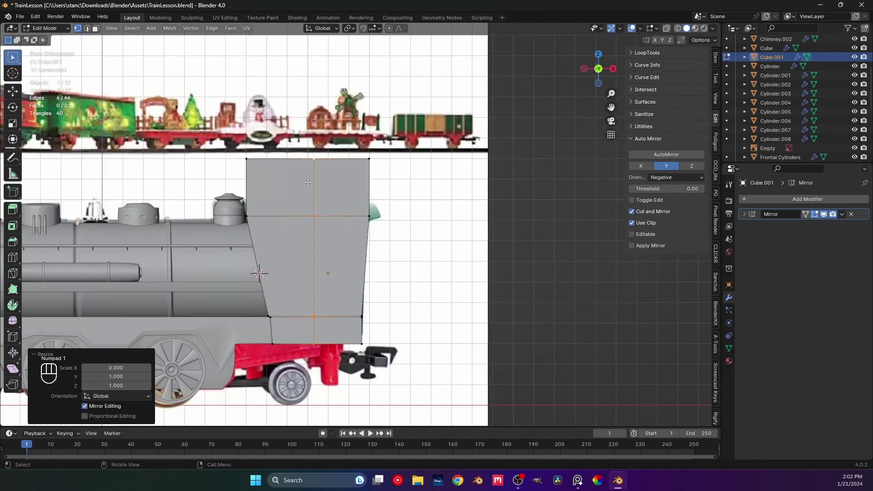
key(g)
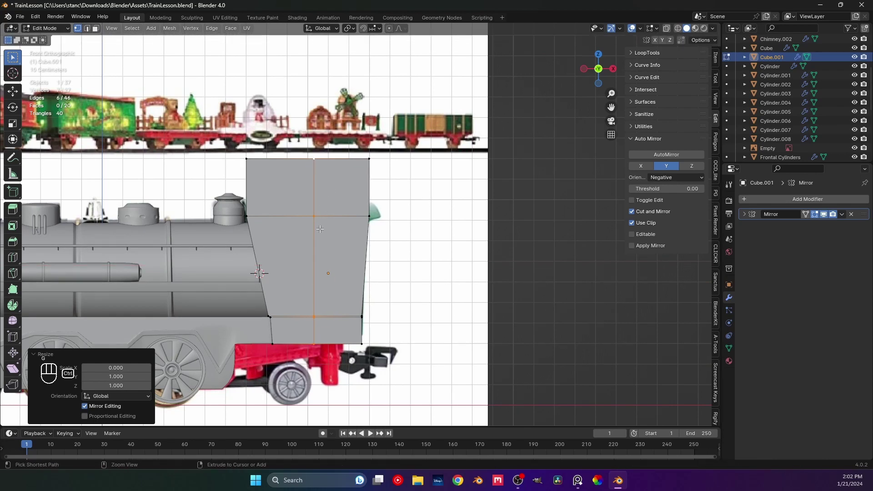
key(ctrl+b)
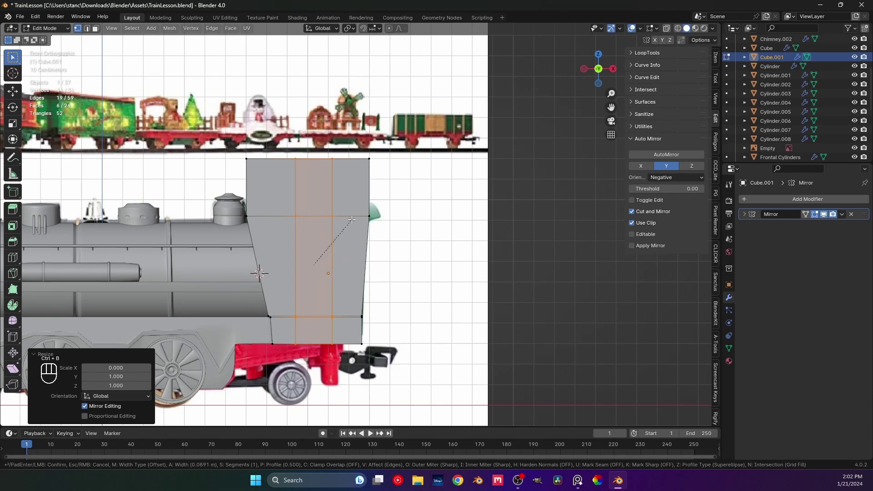
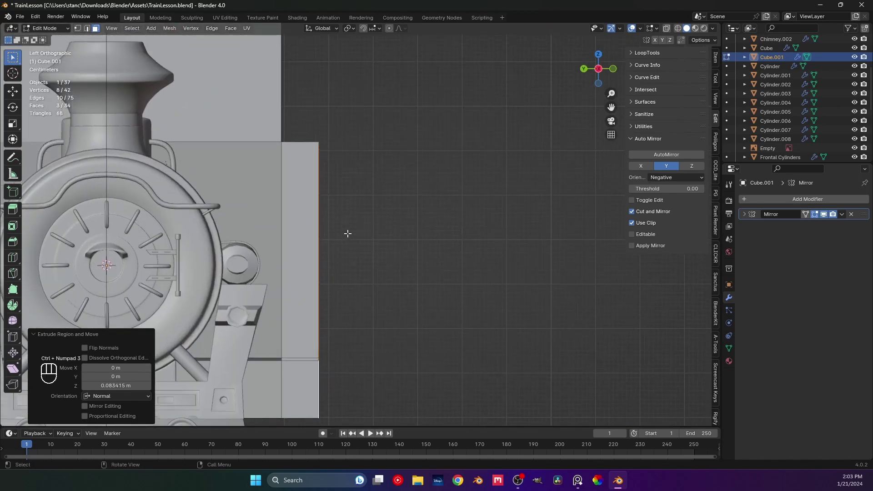
Move the cab's top corner vertices along Z and push the narrow strip outward from its side
key(1)
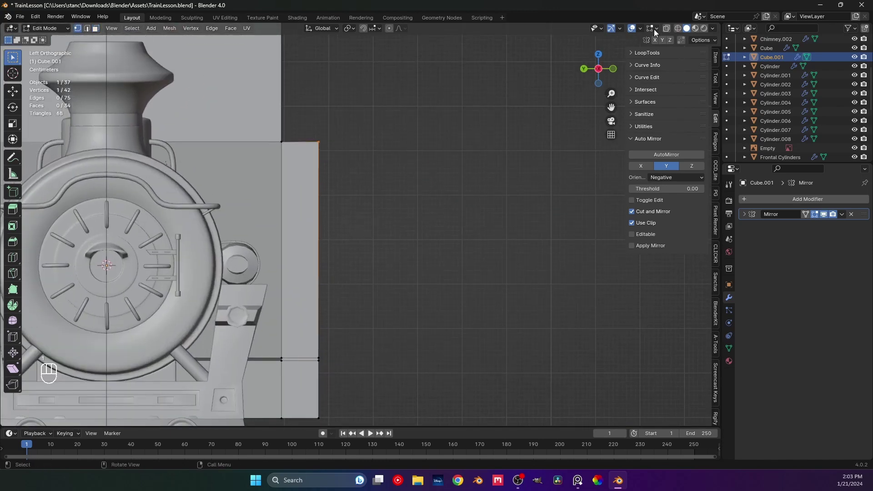
click(666, 29)
click(381, 200)
middle_click(365, 189)
key(g)
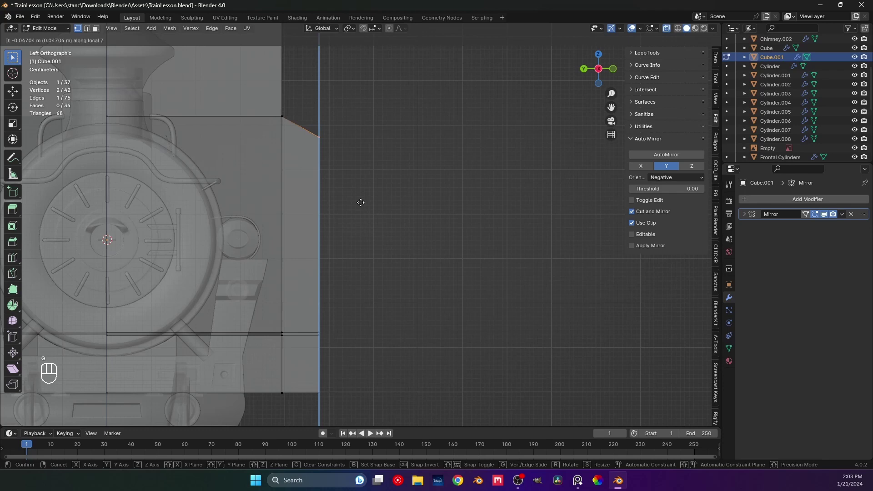
drag(328, 243, 333, 263)
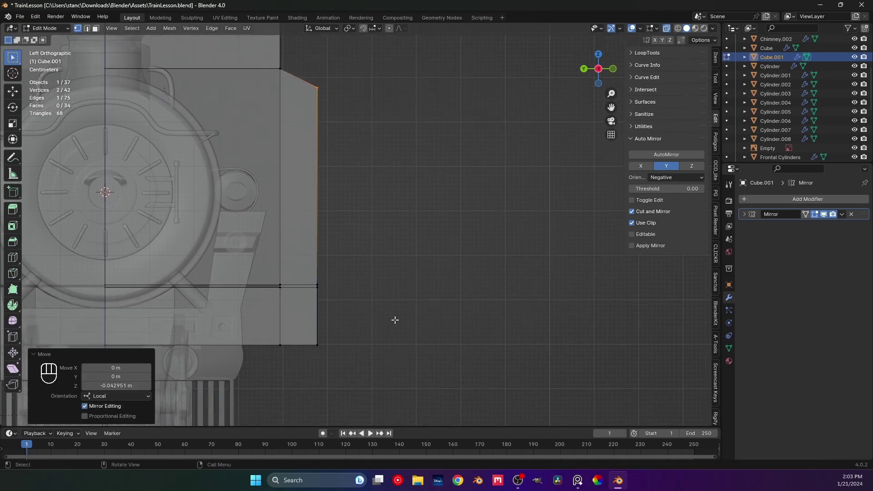
key(Tab)
drag(393, 307, 365, 315)
key(ctrl+s)
Leave Edit Mode, save the file, and check the cab from the side and in perspective
middle_click(366, 278)
middle_click(330, 277)
key(KP_1)
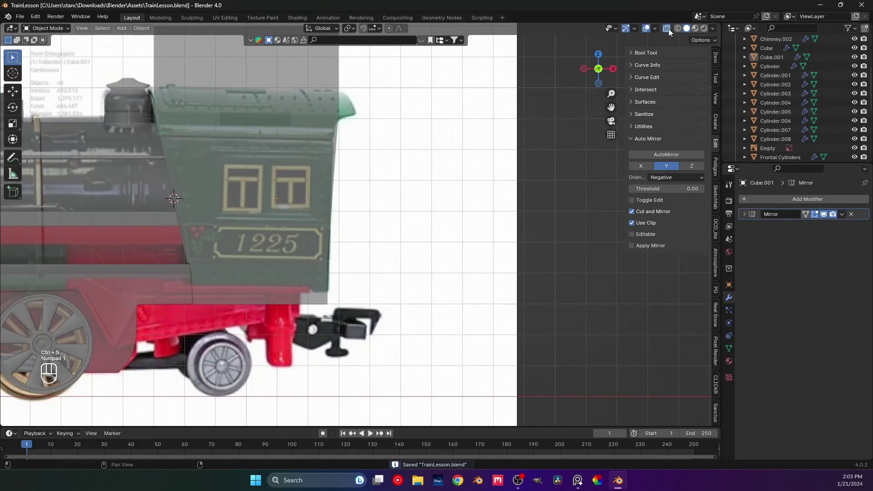
middle_click(371, 213)
drag(343, 216, 395, 227)
middle_click(355, 214)
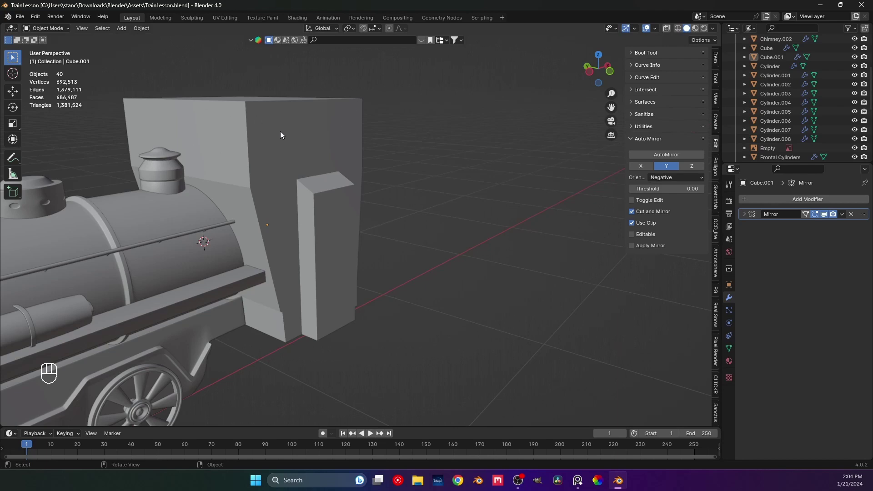
Delete the cab box's selected top faces so the cab becomes open-topped
middle_click(276, 158)
middle_click(260, 201)
key(Tab)
key(3)
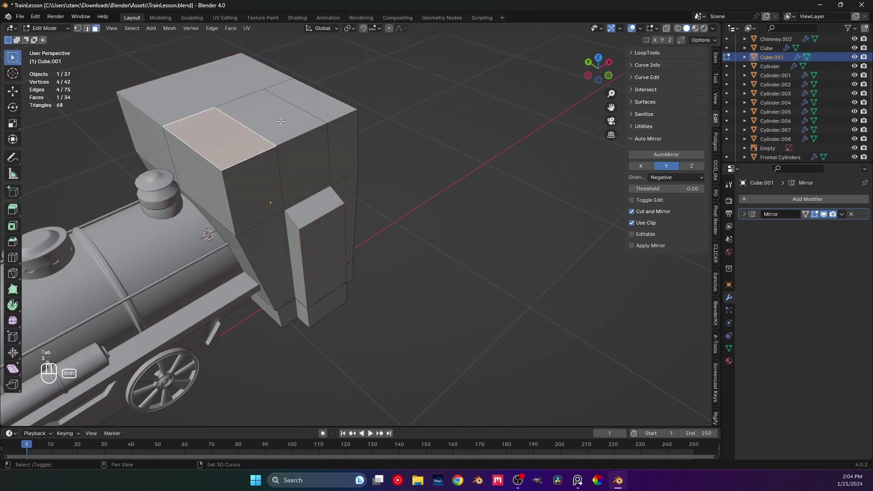
key(x)
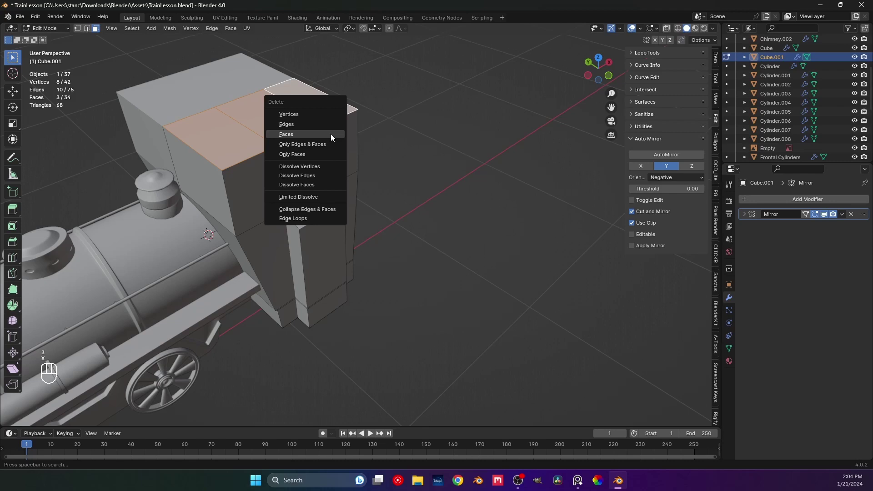
key(Tab)
Orbit around the locomotive to inspect the open cab from several angles
drag(380, 203, 319, 198)
drag(316, 195, 422, 169)
drag(299, 238, 327, 201)
drag(295, 223, 369, 221)
drag(272, 247, 316, 257)
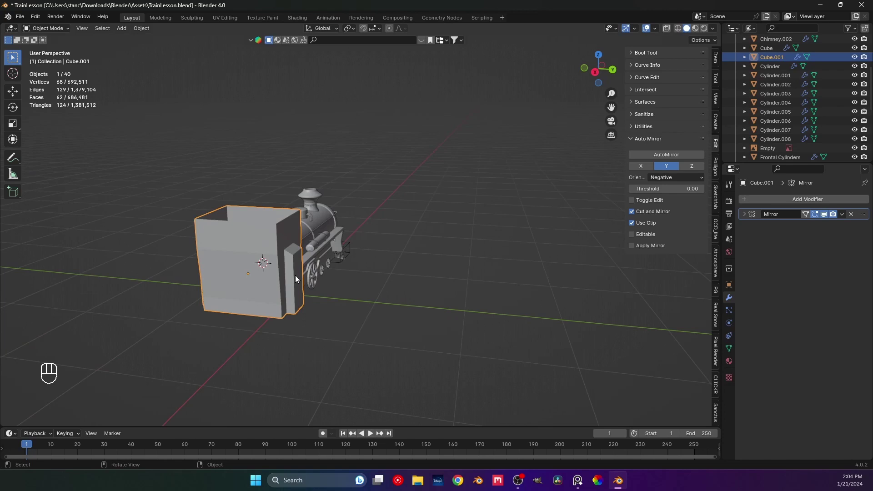
drag(233, 269, 329, 293)
drag(209, 288, 242, 276)
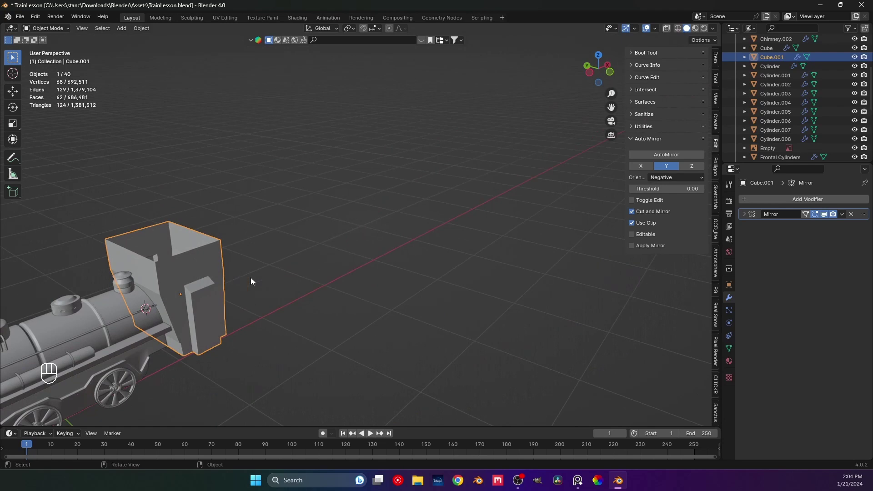
middle_click(257, 278)
drag(210, 281, 341, 259)
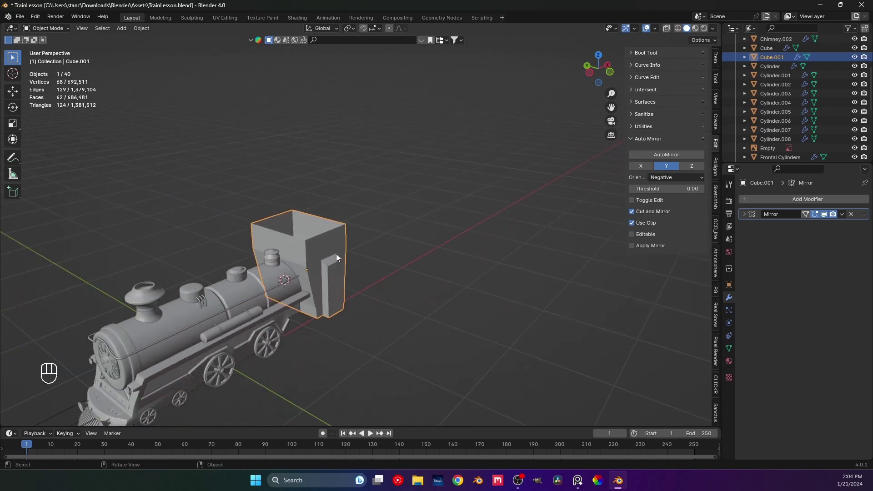
drag(307, 222, 346, 219)
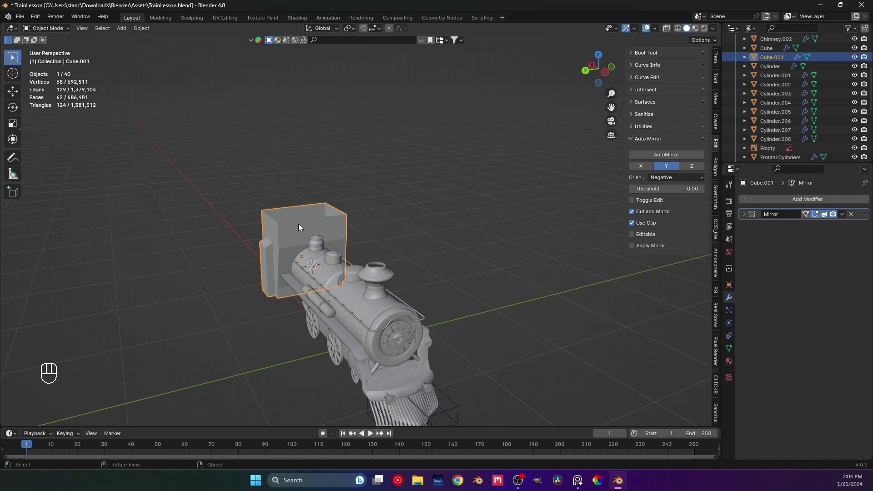
drag(383, 237, 308, 229)
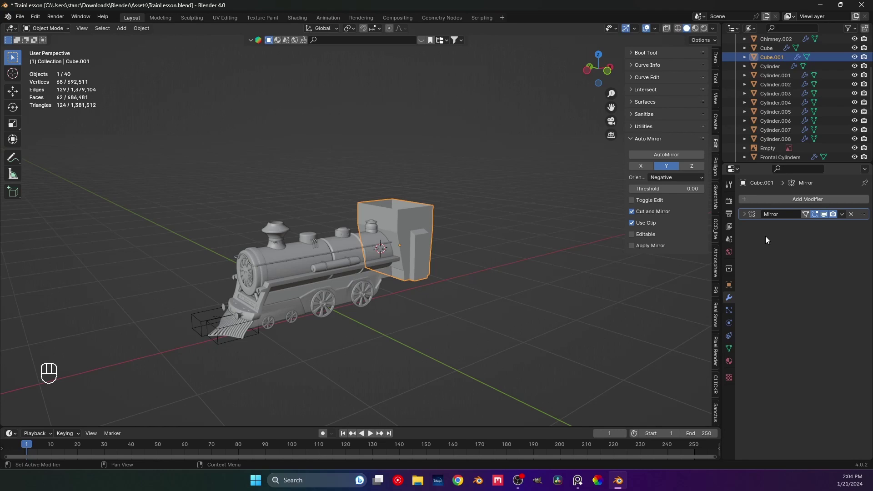
Move in on the cab and compare it against the locomotive reference photo
drag(455, 278, 373, 280)
drag(324, 269, 354, 222)
drag(305, 268, 384, 283)
key(Tab)
middle_click(452, 236)
middle_click(424, 276)
key(Tab)
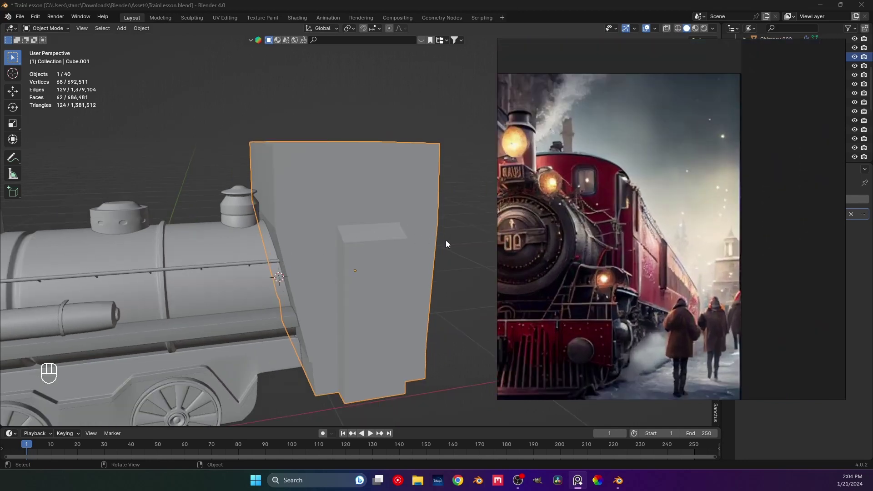
middle_click(397, 244)
key(Tab)
drag(407, 241, 385, 228)
Add a level-2 Subdivision Surface modifier to Cube.001 with Ctrl+2
key(Tab)
key(ctrl+2)
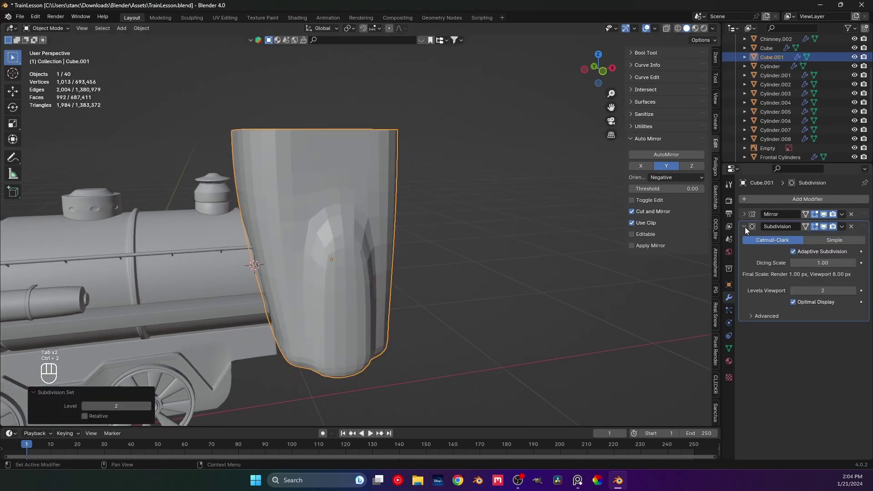
Add holding loop cuts across the cab, beside the pole, at its top and along its side
middle_click(436, 228)
key(Tab)
drag(352, 197, 415, 239)
key(ctrl+r)
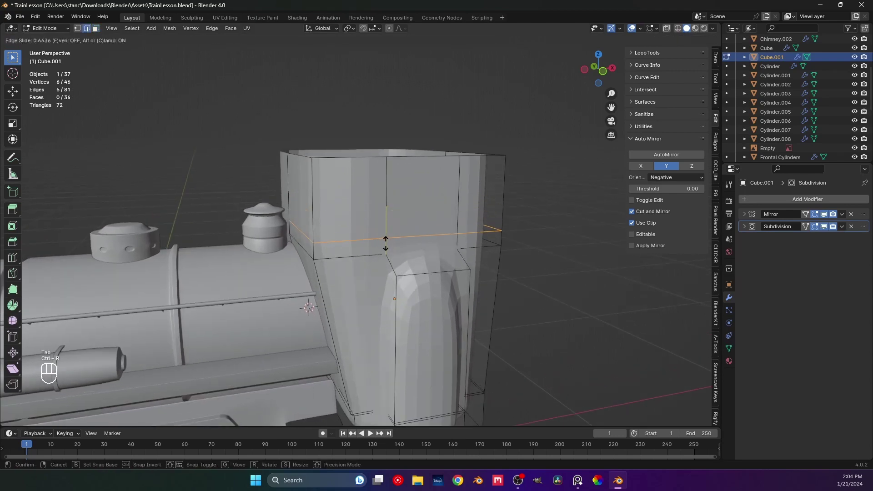
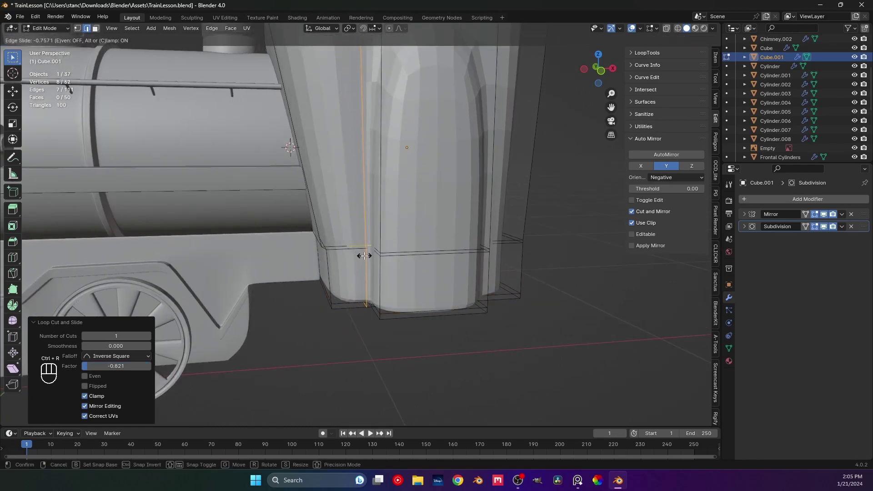
key(ctrl+r)
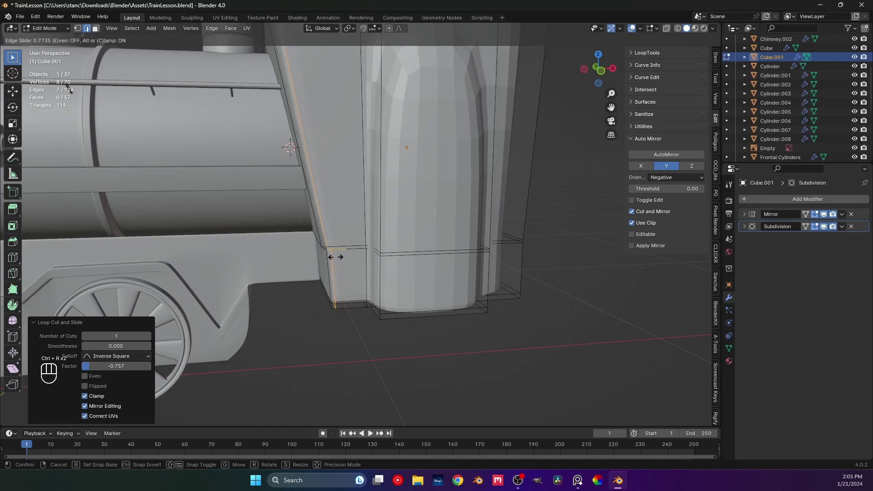
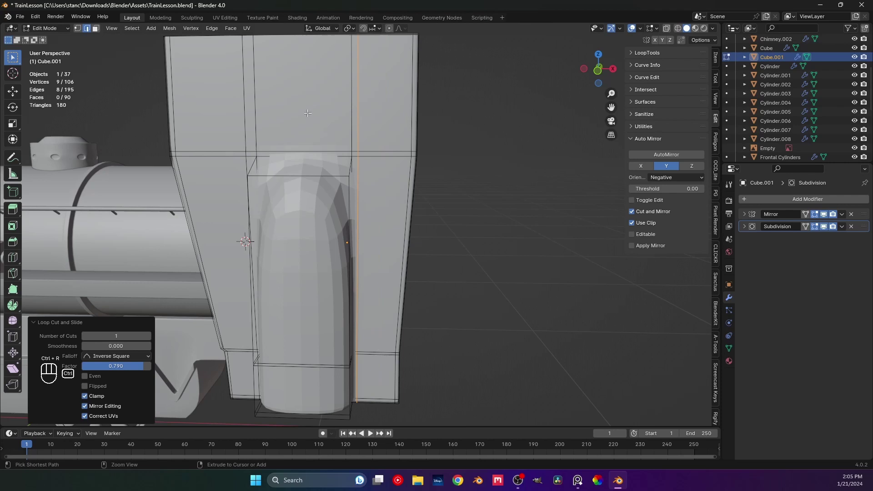
key(ctrl+r)
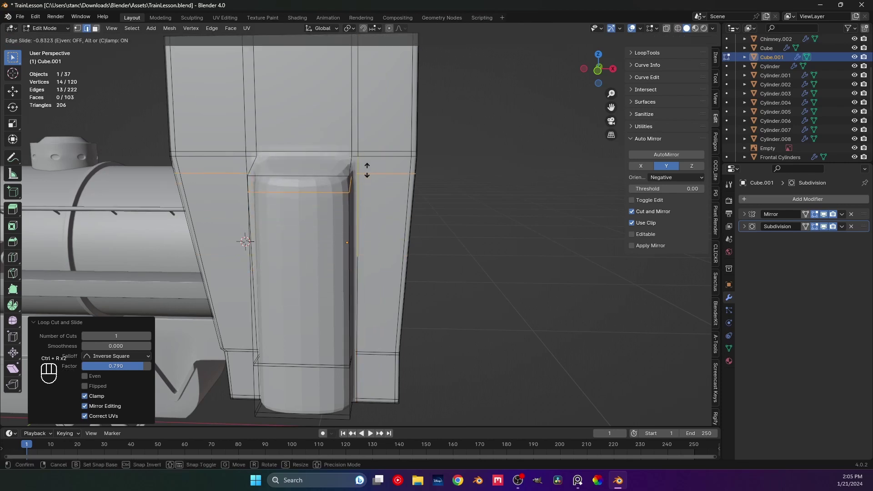
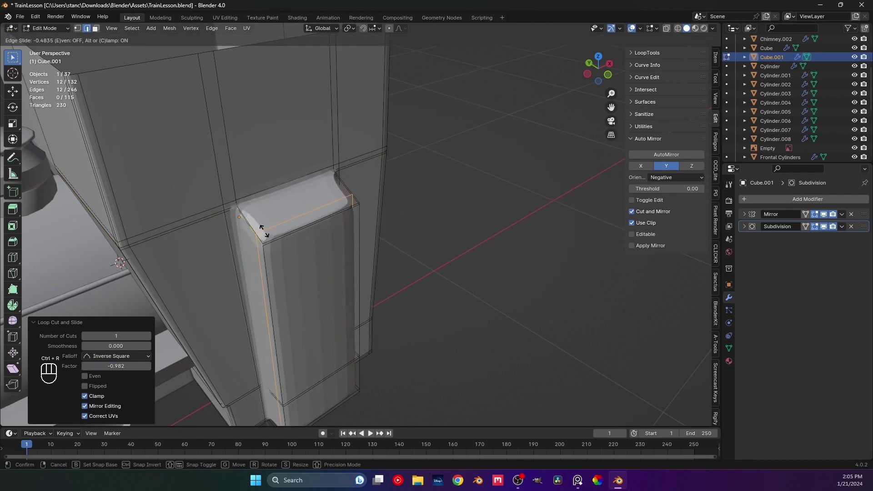
key(ctrl+r)
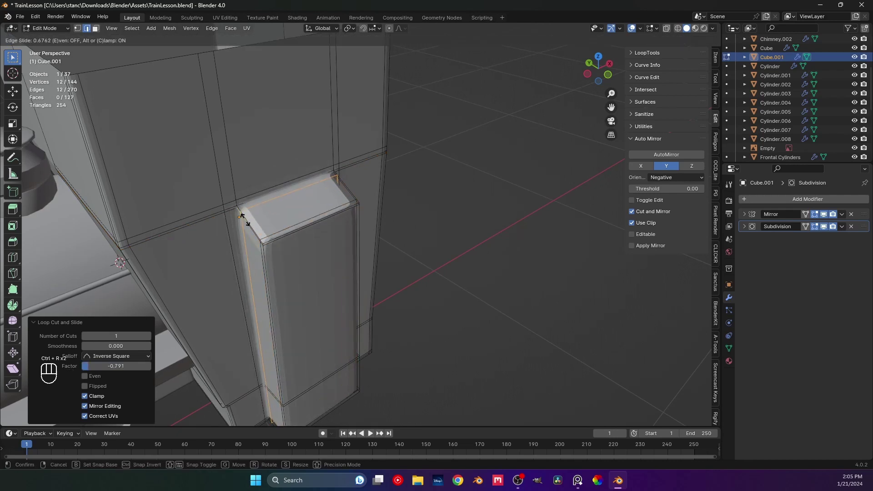
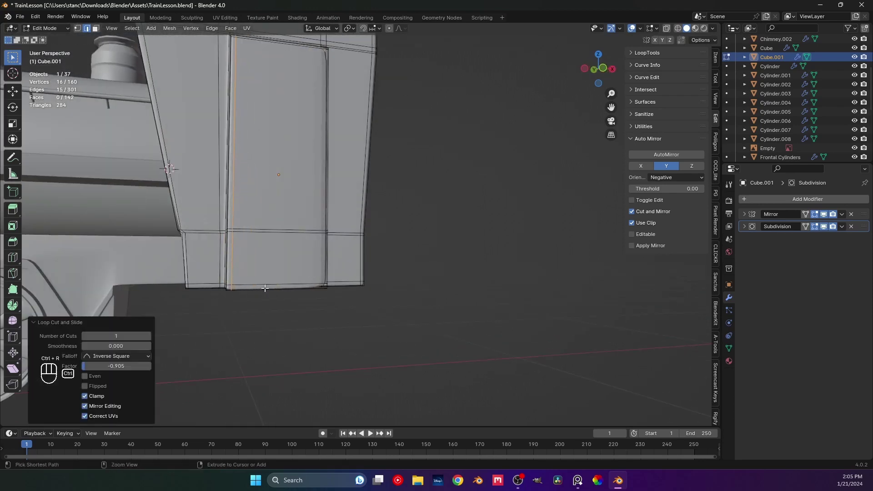
key(ctrl+r)
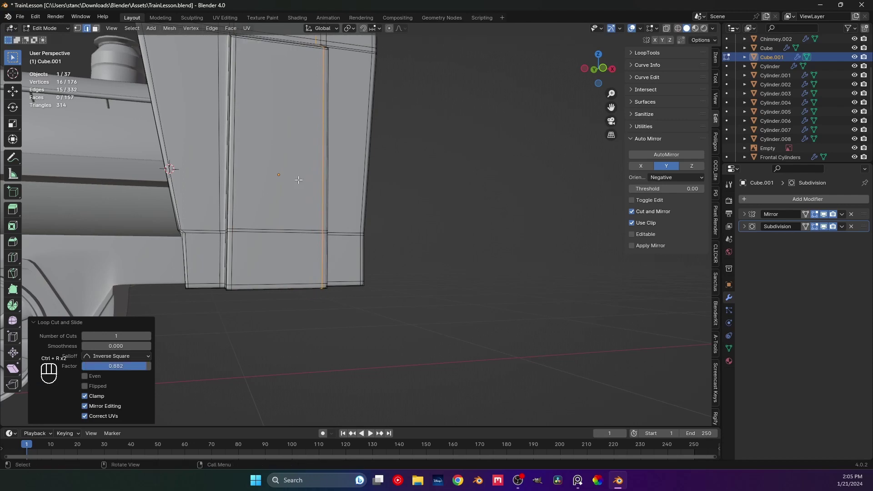
Leave Edit Mode, check the crisp corners on the whole cab, and save TrainLesson.blend
middle_click(294, 205)
drag(341, 160, 332, 243)
drag(324, 228, 350, 225)
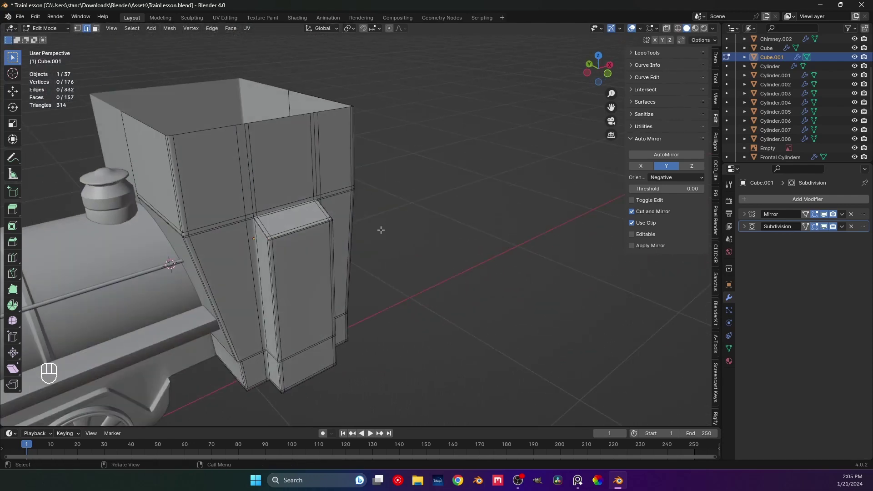
key(Tab)
drag(330, 237, 372, 220)
key(ctrl+s)
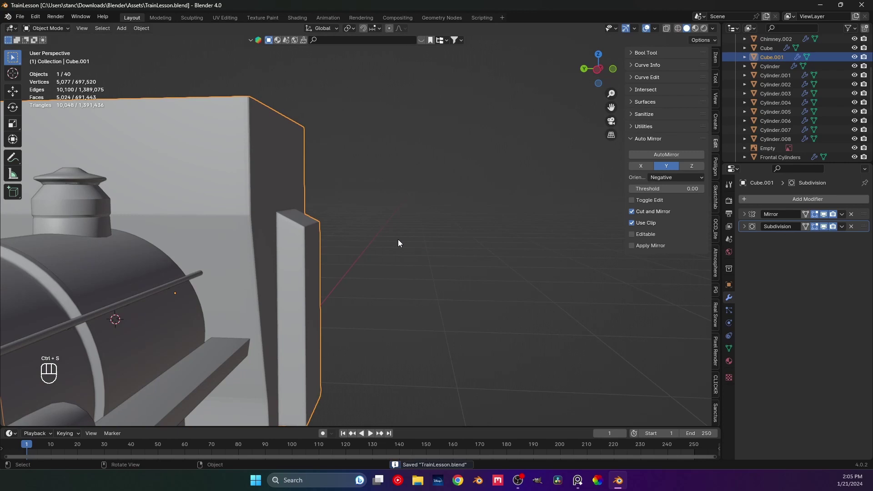
key(Tab)
drag(327, 251, 278, 265)
drag(302, 246, 298, 281)
drag(260, 251, 283, 246)
drag(269, 244, 277, 245)
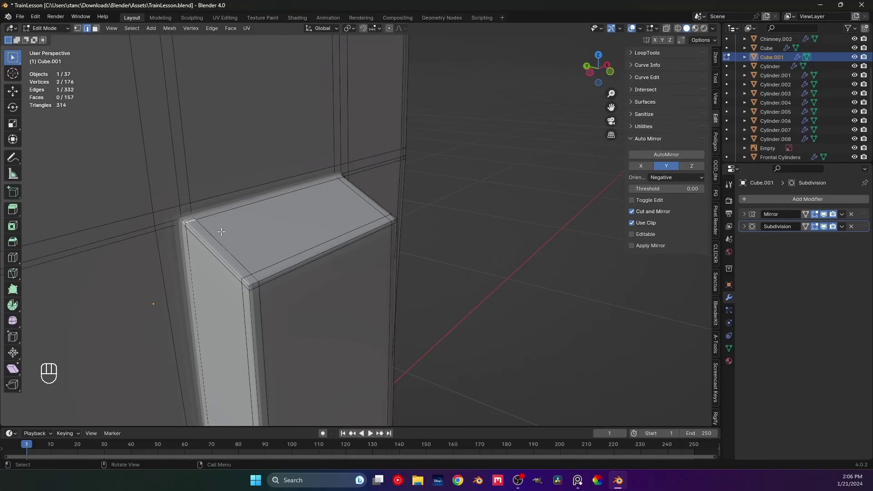
key(3)
click(190, 219)
middle_click(292, 240)
middle_click(285, 260)
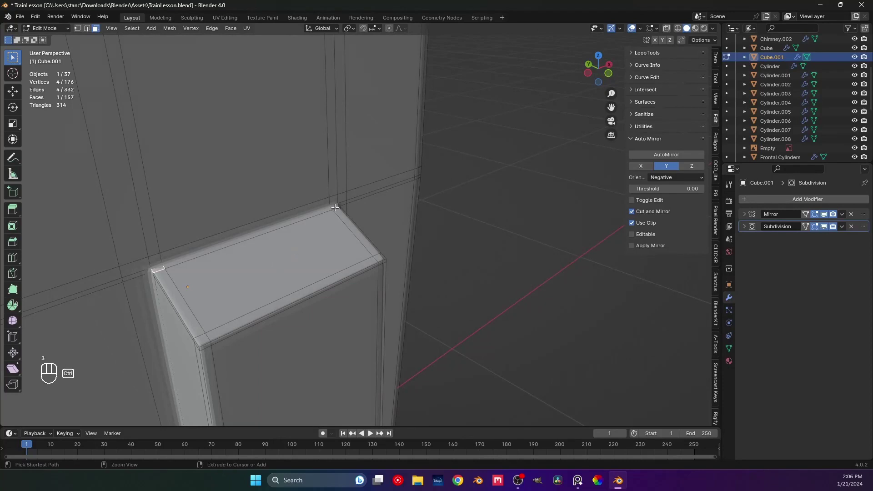
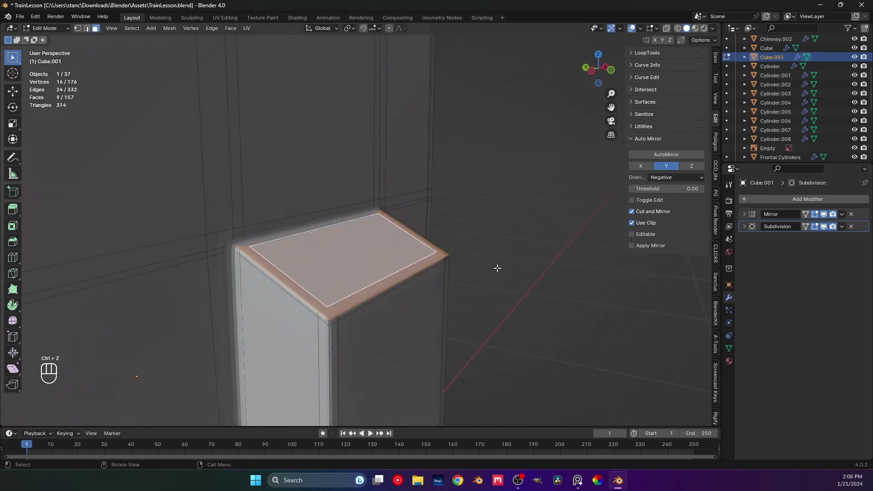
key(ctrl+z)
click(527, 270)
drag(413, 280, 438, 285)
drag(417, 281, 435, 272)
middle_click(457, 271)
drag(454, 271, 370, 277)
drag(402, 281, 370, 290)
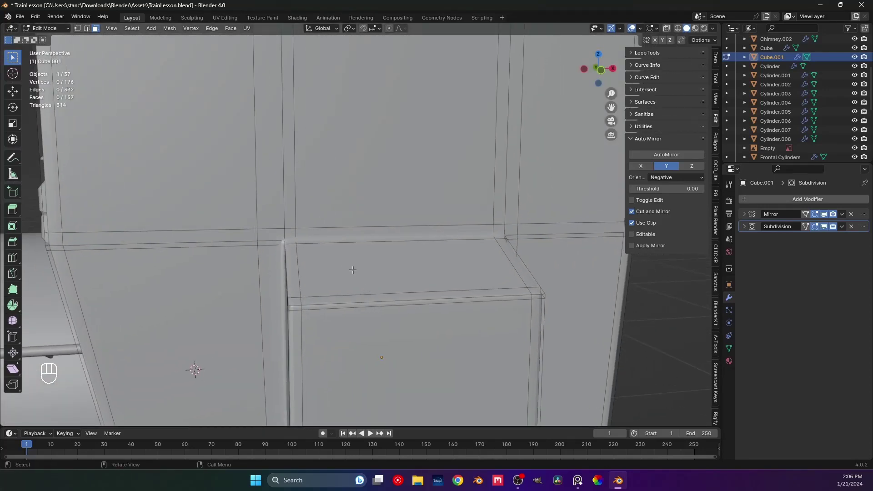
middle_click(358, 266)
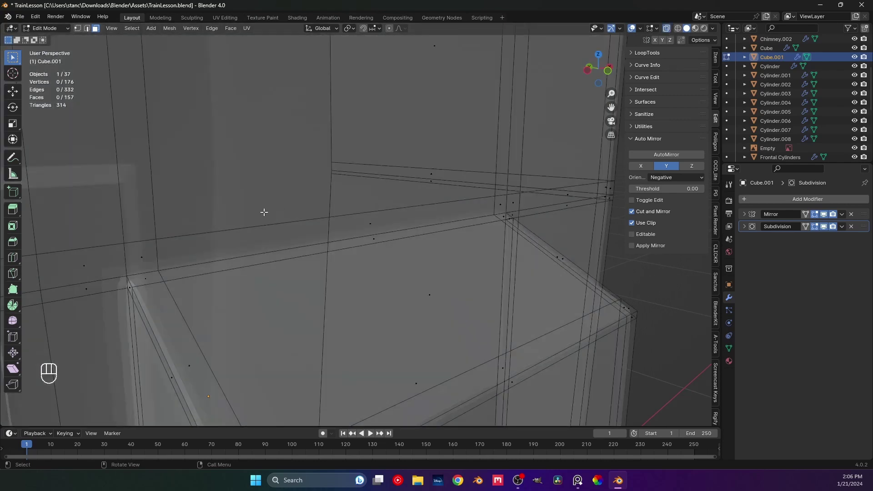
drag(265, 209, 285, 203)
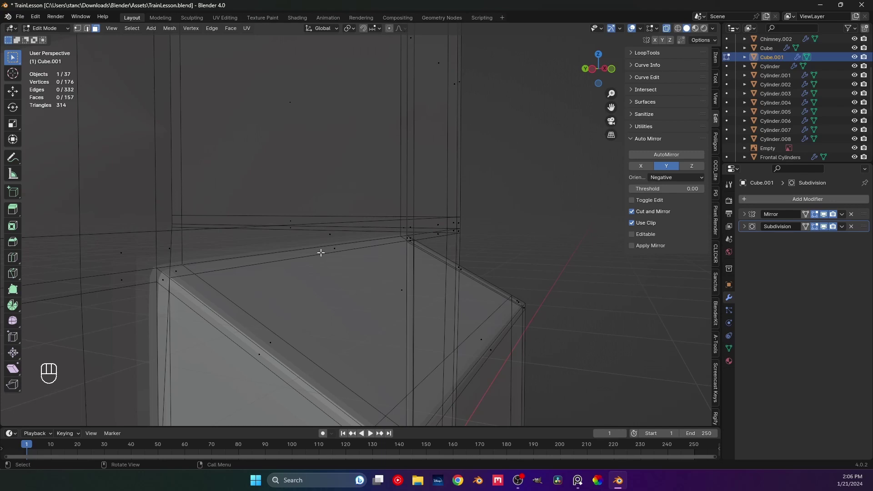
click(667, 30)
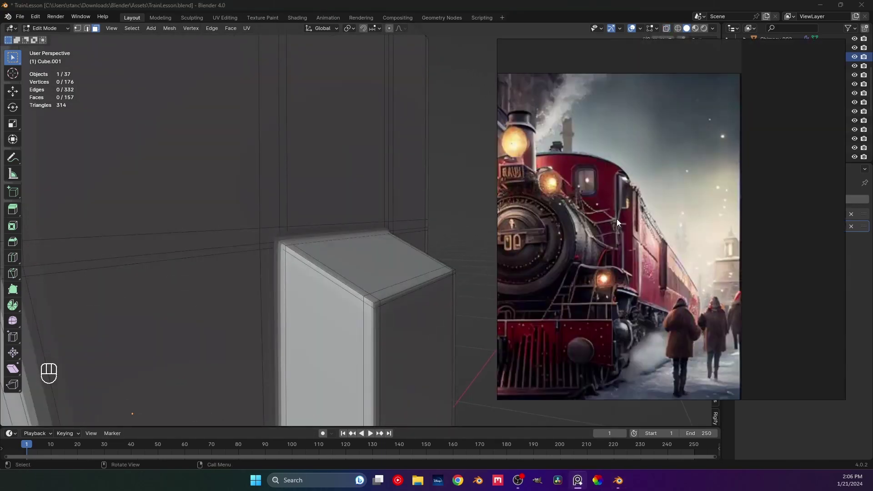
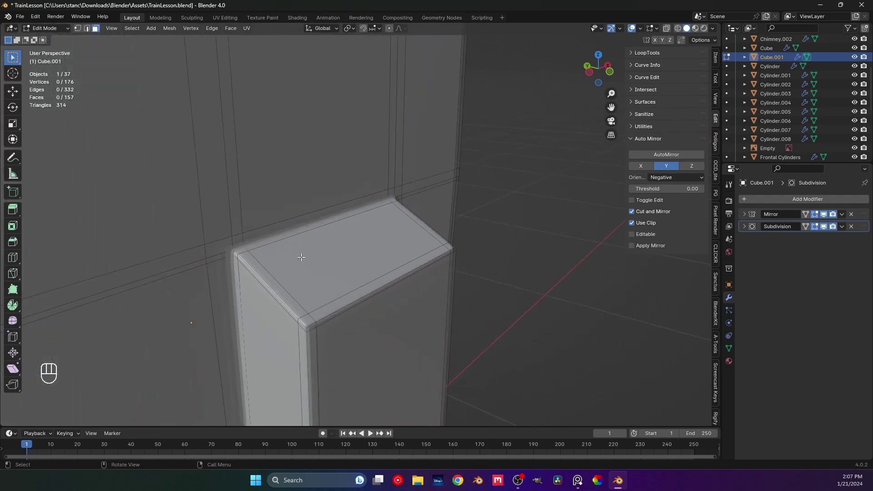
Extrude the pole-top face strip outward along its normals as a trial lip
middle_click(312, 242)
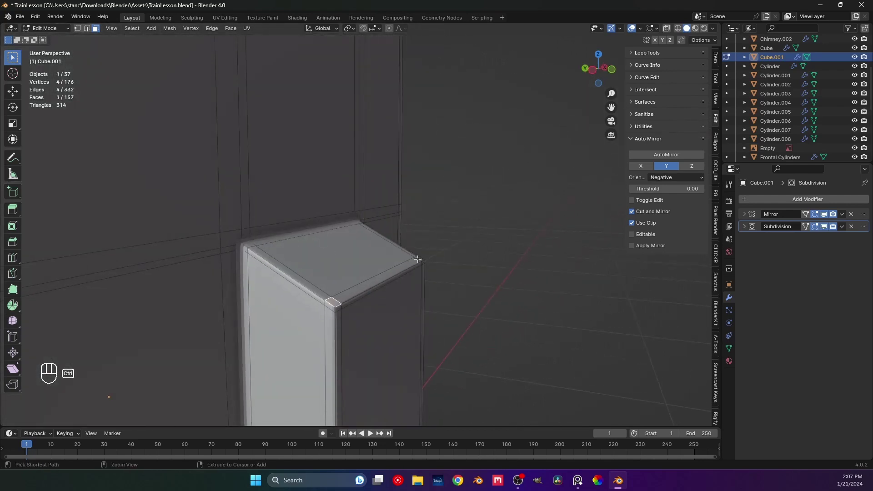
click(284, 268)
middle_click(334, 275)
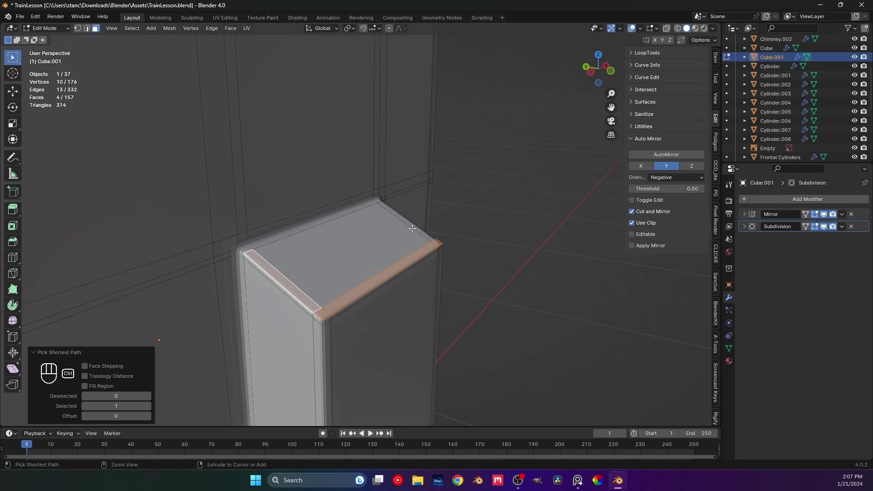
drag(381, 289, 414, 275)
key(e)
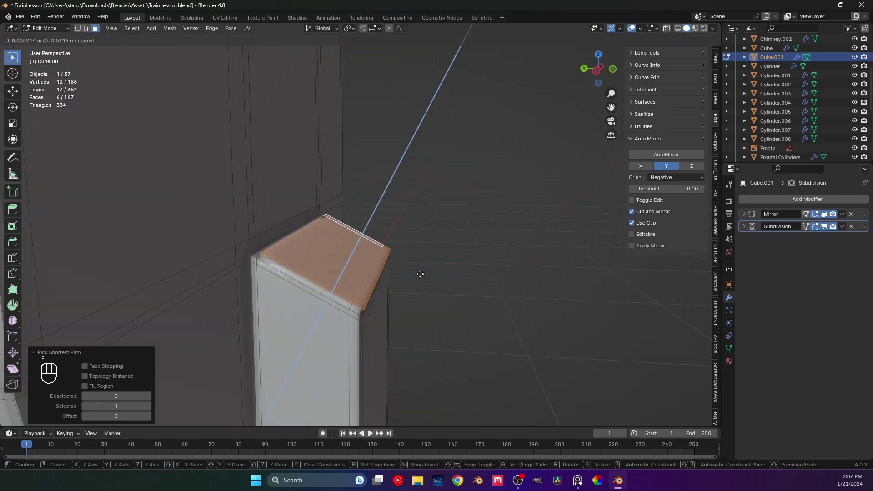
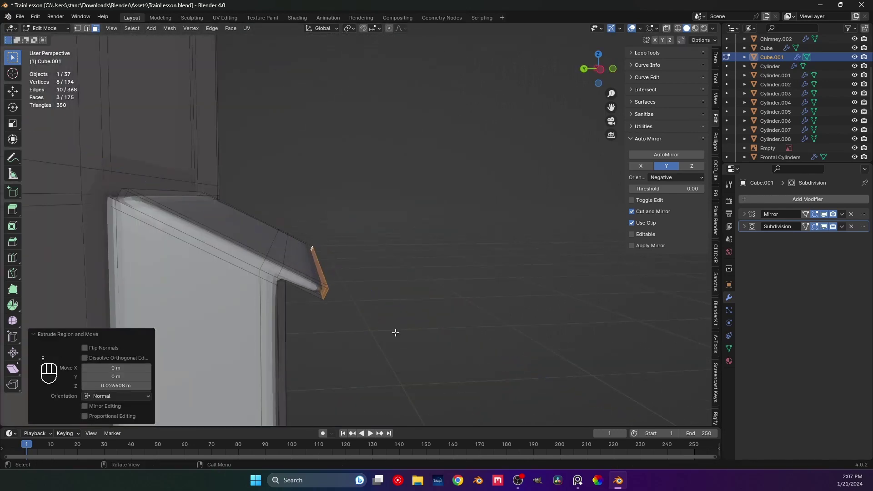
key(Tab)
drag(301, 258, 295, 274)
drag(297, 271, 310, 240)
drag(336, 298, 303, 304)
Undo the trial extrusion, return to Object Mode and save TrainLesson.blend
key(ctrl+z)
key(ctrl+z)
key(ctrl+z)
key(ctrl+z)
key(ctrl+z)
key(ctrl+z)
key(Tab)
click(461, 307)
middle_click(347, 284)
key(ctrl+s)
middle_click(413, 304)
middle_click(342, 289)
key(ctrl+s)
drag(341, 279, 315, 267)
middle_click(331, 273)
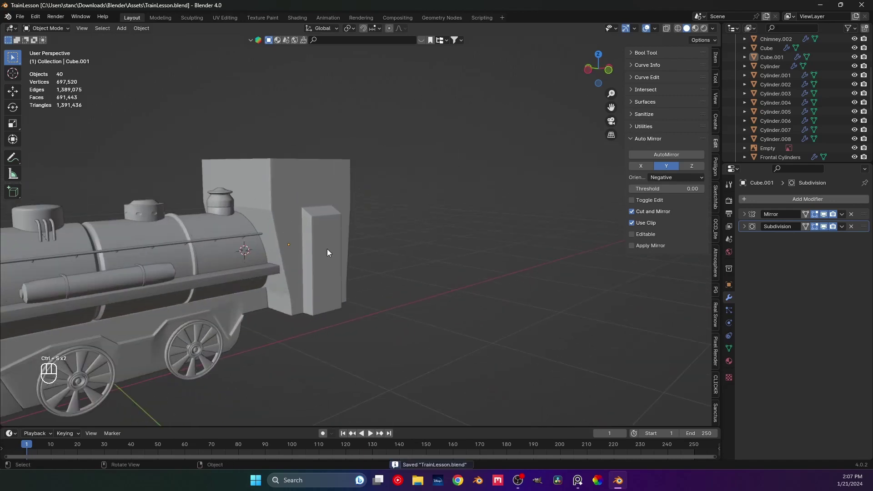
Add loop cuts across the tall side box and bevel its edges in Edit Mode
drag(328, 252, 311, 253)
click(312, 263)
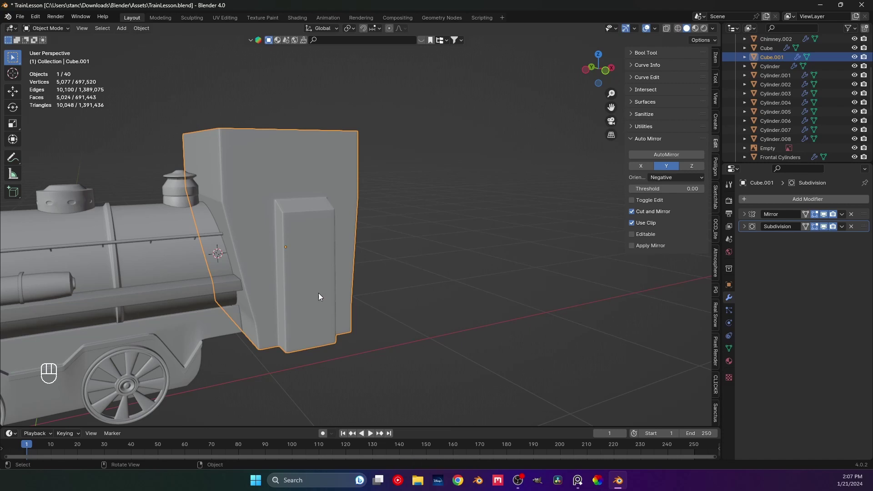
middle_click(306, 281)
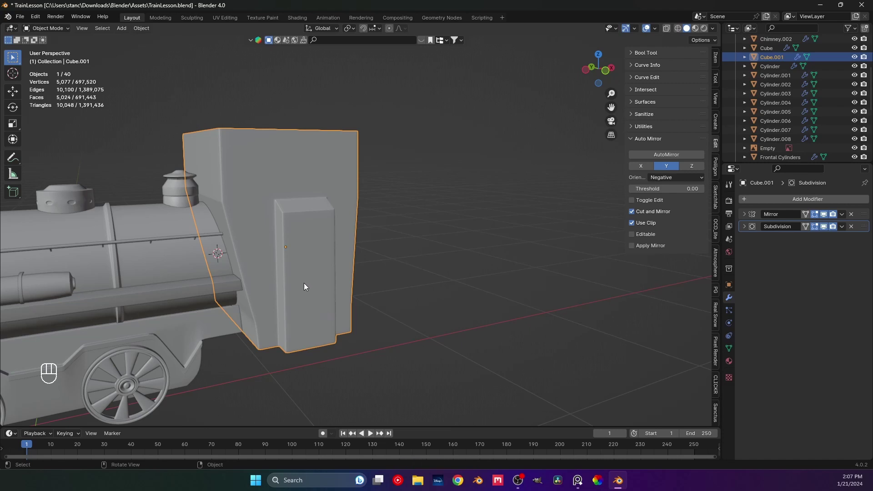
key(Tab)
middle_click(323, 272)
middle_click(311, 259)
key(ctrl+r)
key(ctrl+b)
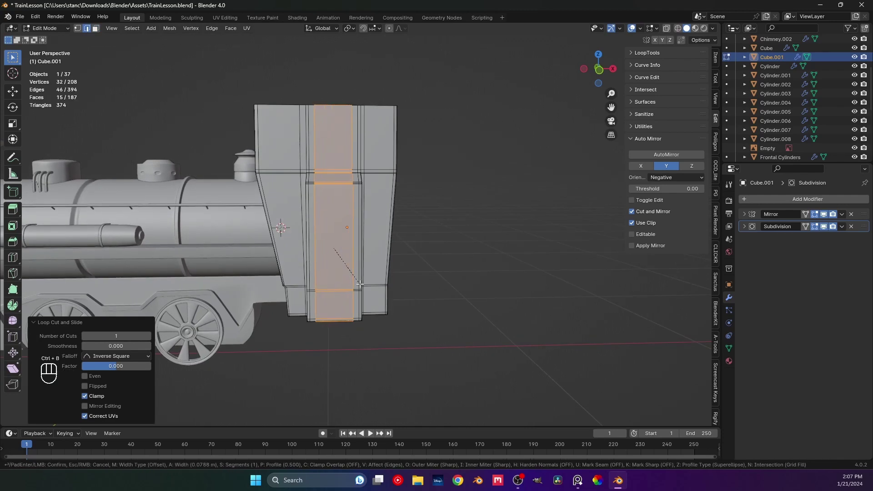
middle_click(334, 203)
middle_click(341, 221)
middle_click(332, 241)
middle_click(351, 231)
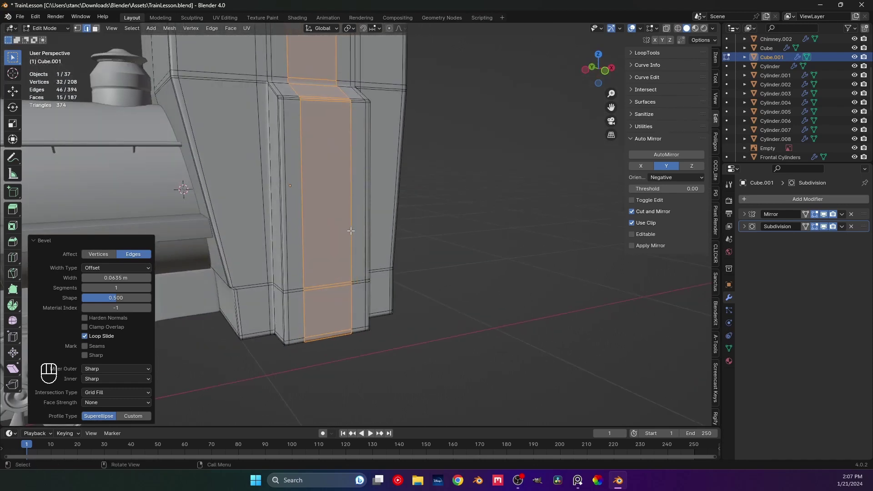
key(ctrl+r)
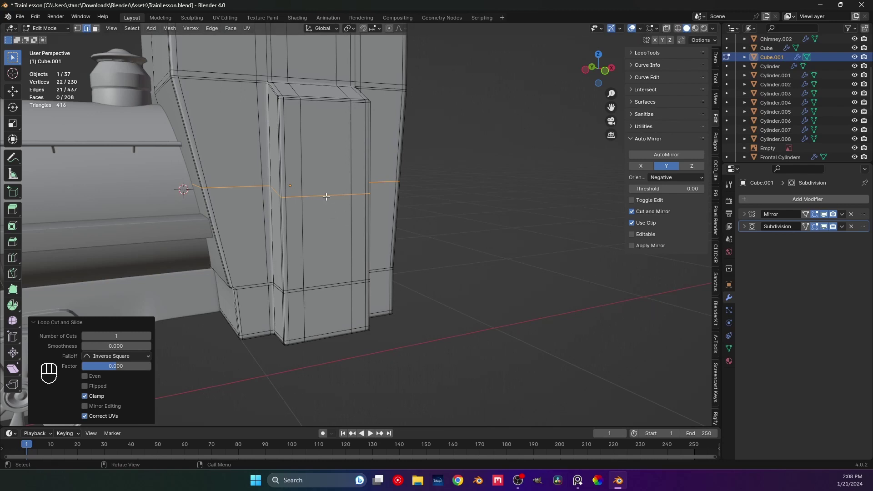
key(g)
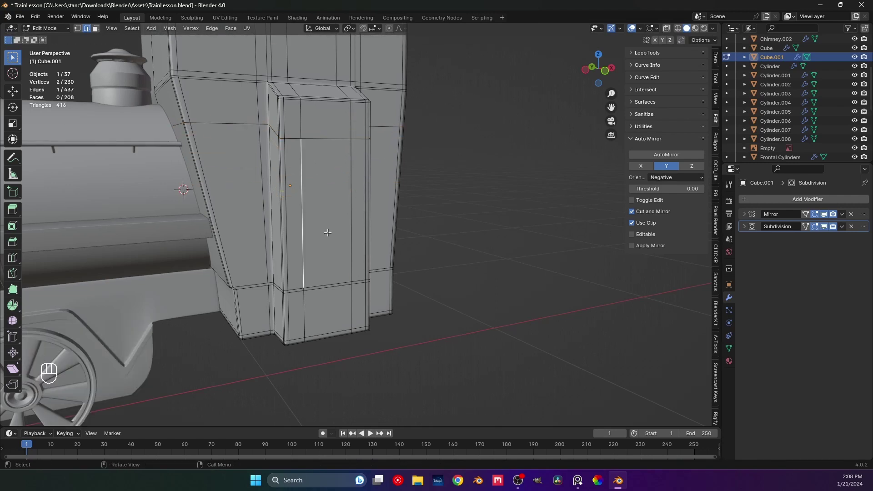
Extrude the box's tall panel faces inward to form a narrow recessed vertical groove
key(3)
click(330, 333)
middle_click(353, 324)
click(323, 231)
middle_click(351, 332)
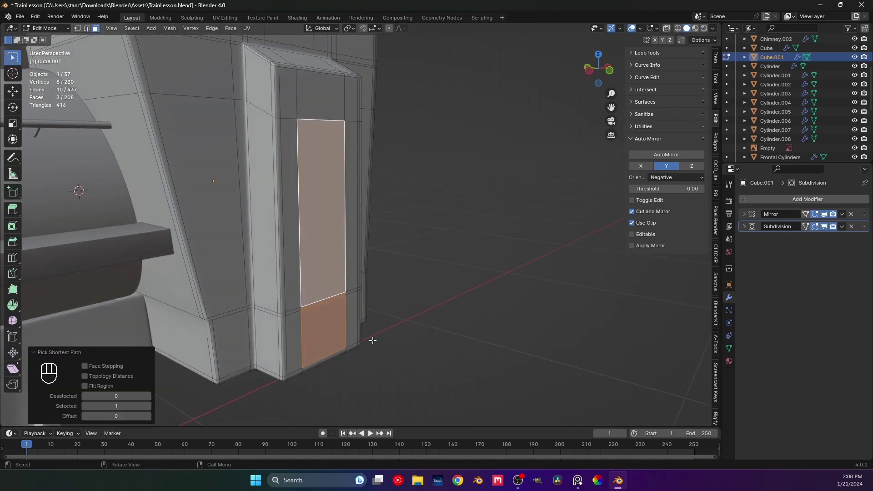
middle_click(372, 347)
key(e)
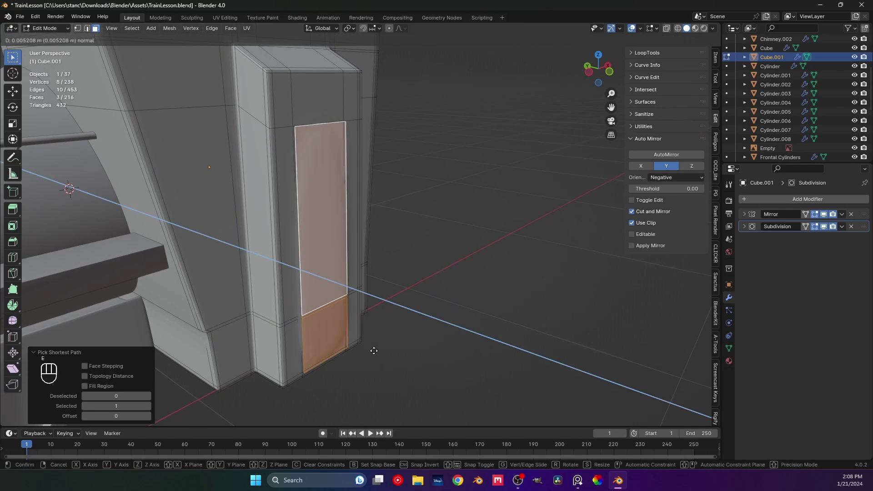
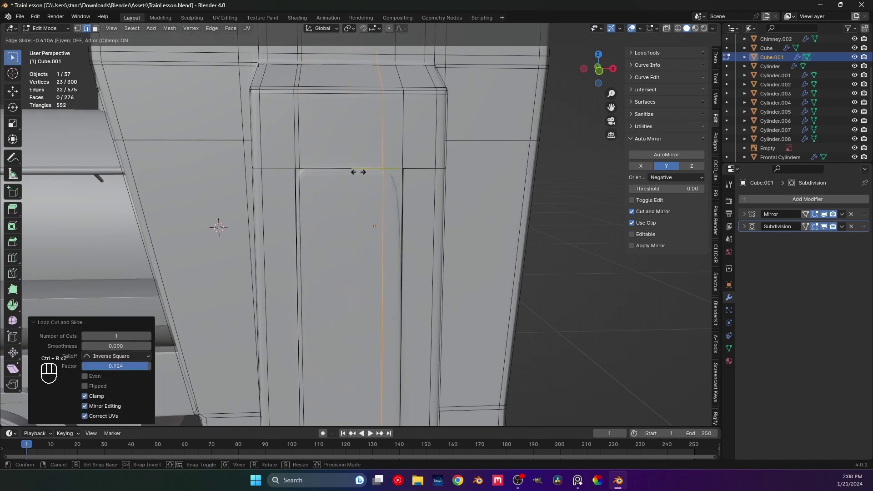
Add an edge loop near the cab's base, leave Edit Mode and save the file
key(ctrl+r)
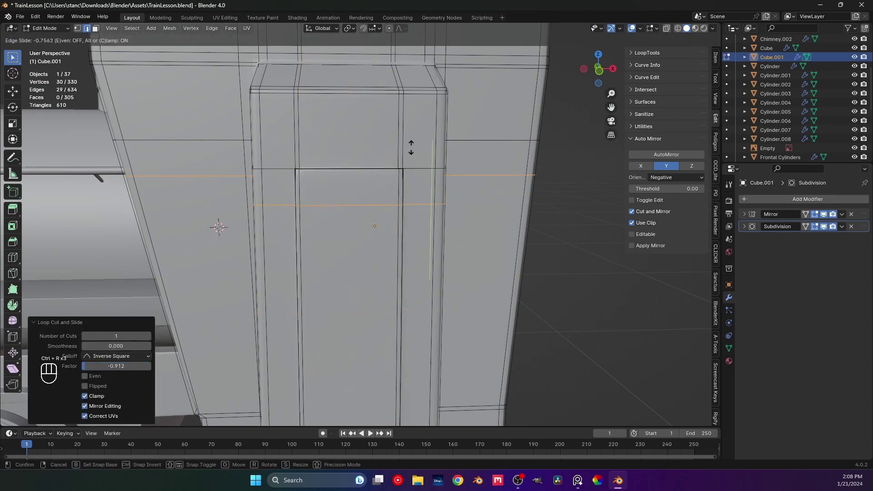
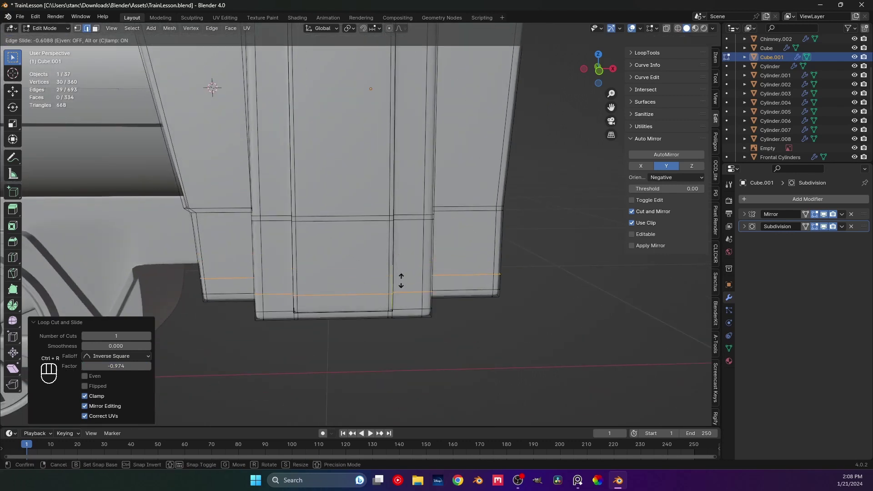
key(Tab)
drag(342, 276, 404, 273)
key(ctrl+s)
middle_click(396, 266)
drag(361, 273, 365, 292)
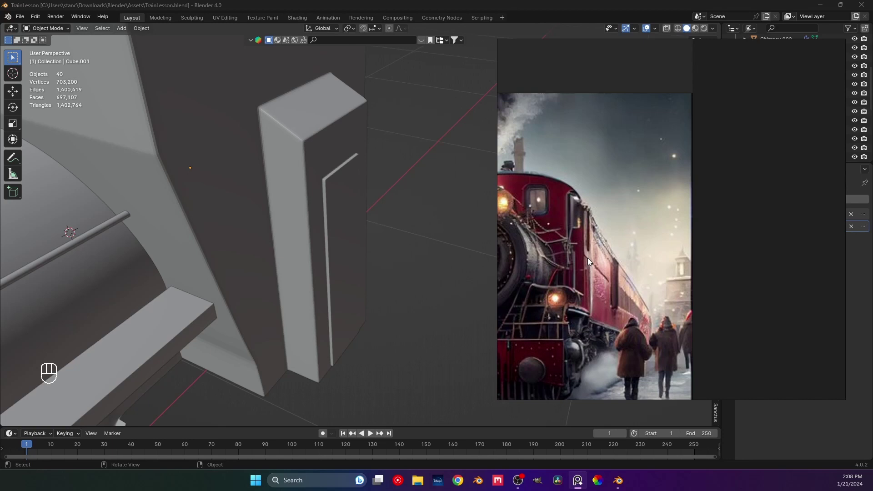
Close the locomotive reference photo and frame the cab in the viewport
click(363, 205)
drag(441, 222, 407, 197)
click(464, 221)
drag(416, 220, 431, 223)
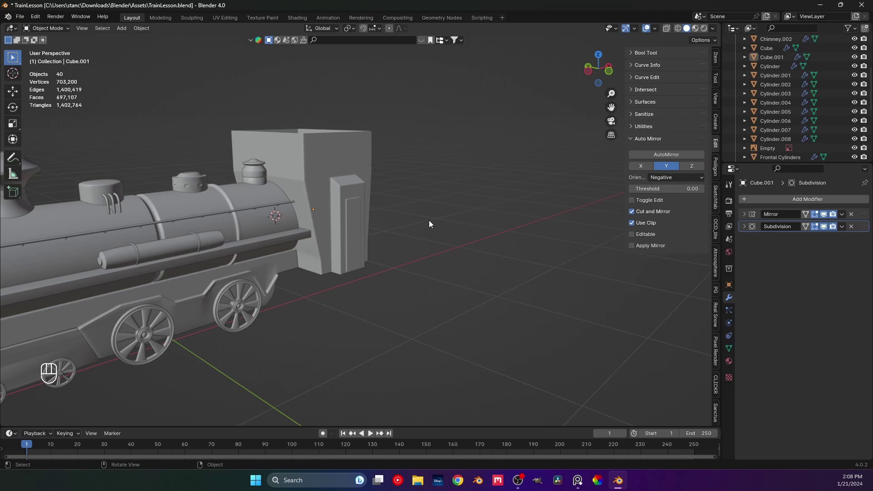
key(ctrl+s)
middle_click(333, 262)
drag(328, 250, 263, 250)
drag(424, 251, 340, 251)
drag(360, 255, 400, 258)
middle_click(372, 260)
drag(346, 269, 378, 270)
drag(278, 301, 354, 262)
Add a Boolean difference modifier to the cab with the Fast solver and MainCylinder as cutter
click(340, 263)
click(311, 259)
right_click(311, 259)
drag(743, 203, 664, 252)
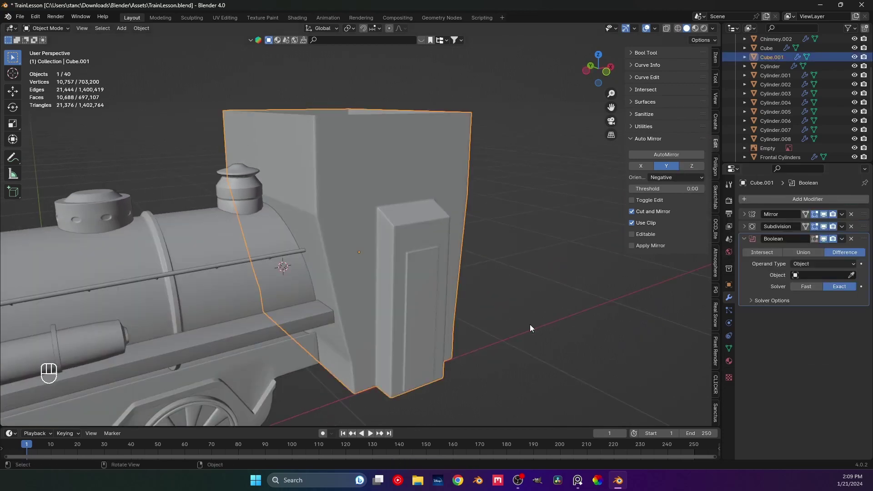
click(811, 286)
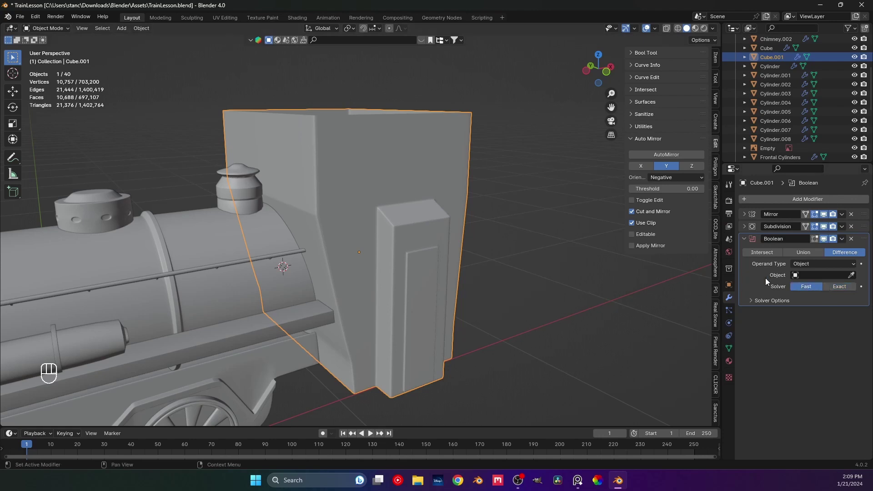
click(851, 280)
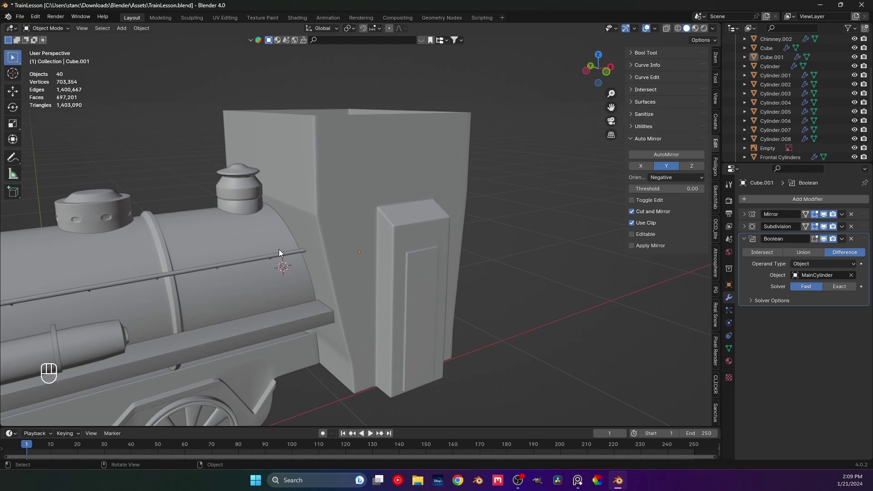
Nudge the cab slightly along the X axis so the boiler cut sits correctly
key(h)
drag(309, 249, 341, 249)
key(ctrl+z)
drag(338, 254, 314, 253)
click(355, 253)
middle_click(359, 247)
middle_click(332, 238)
middle_click(344, 240)
key(g)
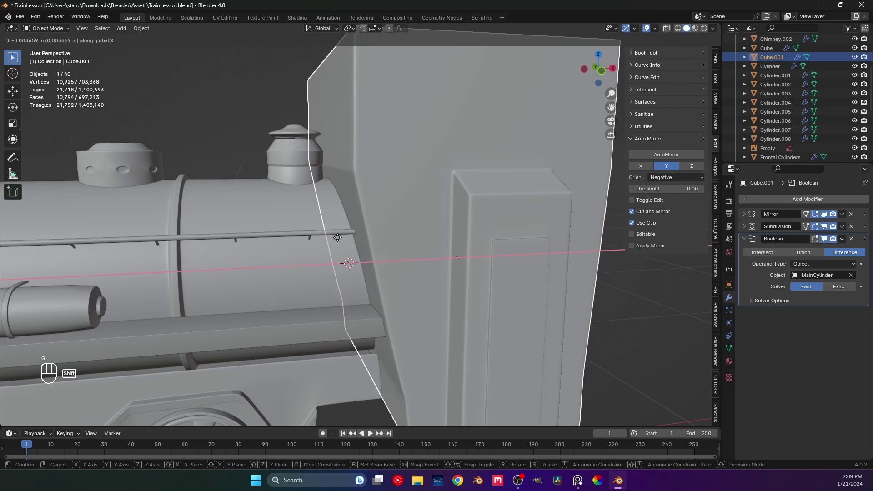
click(283, 195)
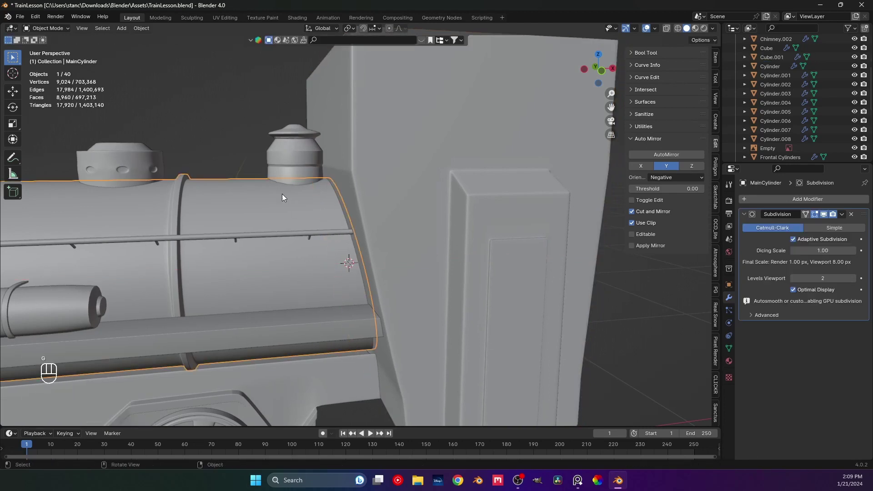
key(h)
drag(283, 206, 325, 211)
key(ctrl+z)
drag(356, 230, 331, 226)
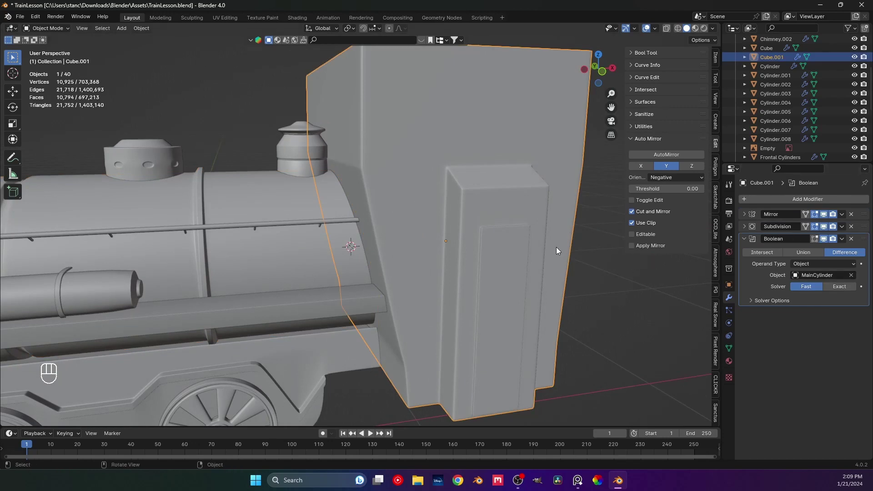
Orbit into the cab interior to inspect the circular boiler cut-out in the front wall
drag(471, 256, 471, 232)
drag(461, 245, 446, 216)
drag(422, 289, 381, 257)
drag(395, 260, 450, 303)
middle_click(426, 288)
drag(419, 288, 412, 296)
drag(378, 236, 291, 213)
middle_click(423, 249)
drag(385, 254, 365, 242)
middle_click(380, 266)
middle_click(378, 260)
drag(392, 254, 341, 313)
drag(344, 304, 360, 296)
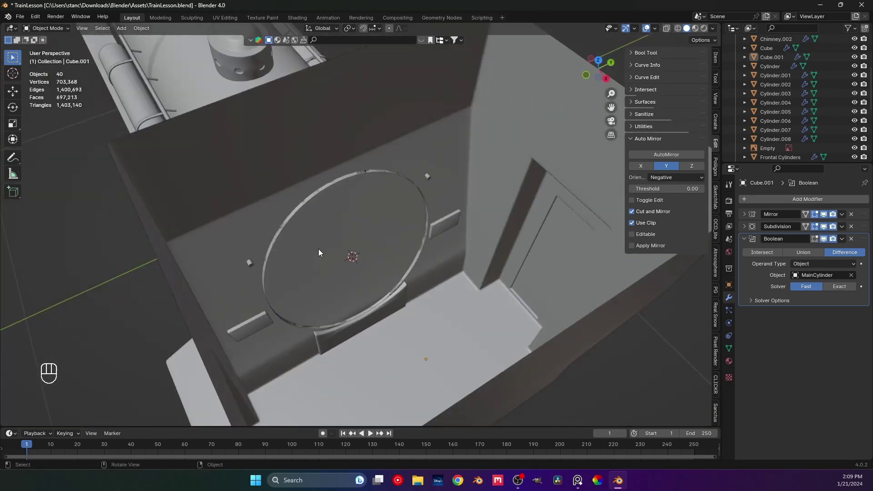
Trial the Exact solver, switch back to Fast and bring up the apply-transform options
click(837, 289)
drag(397, 259, 363, 258)
middle_click(362, 279)
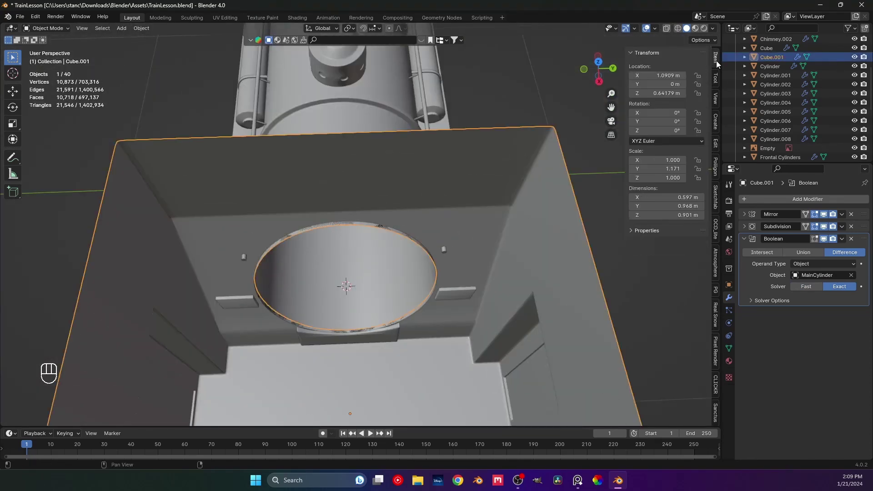
key(ctrl+a)
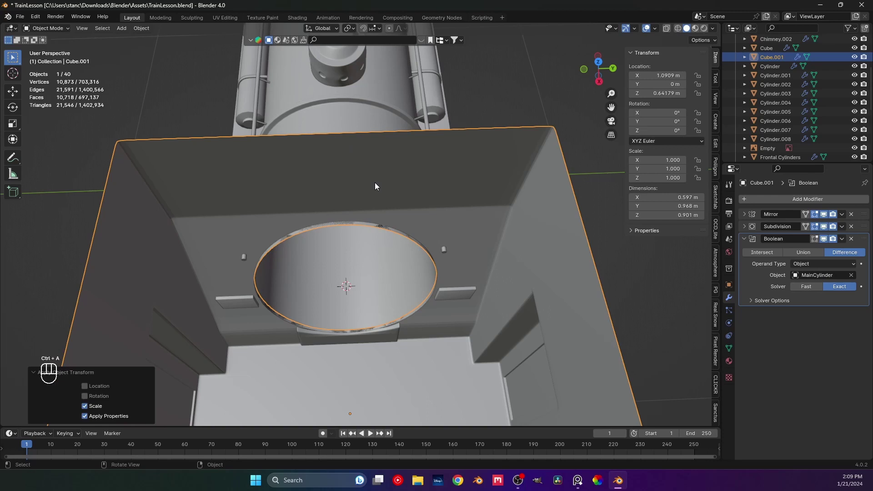
click(804, 291)
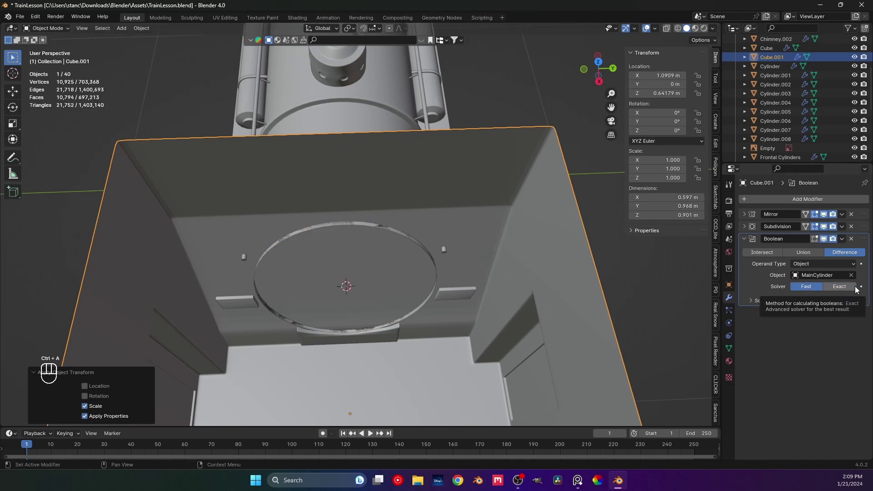
key(ctrl+a)
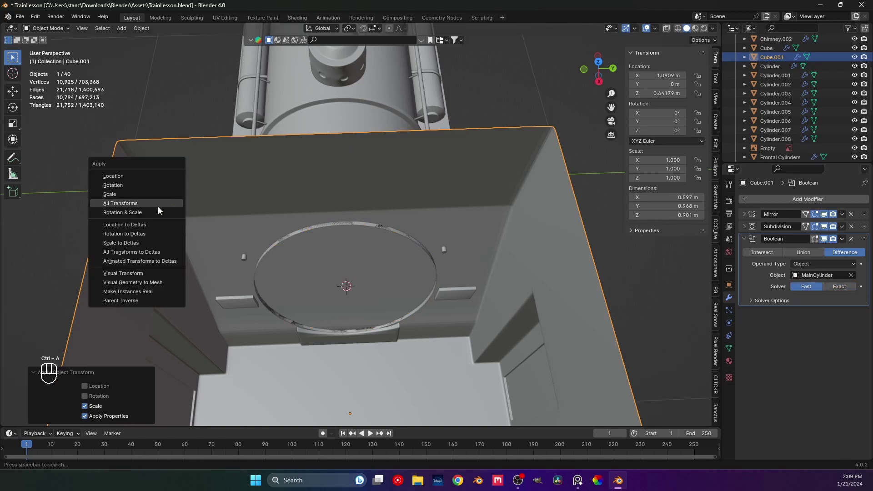
drag(272, 233, 319, 244)
click(837, 293)
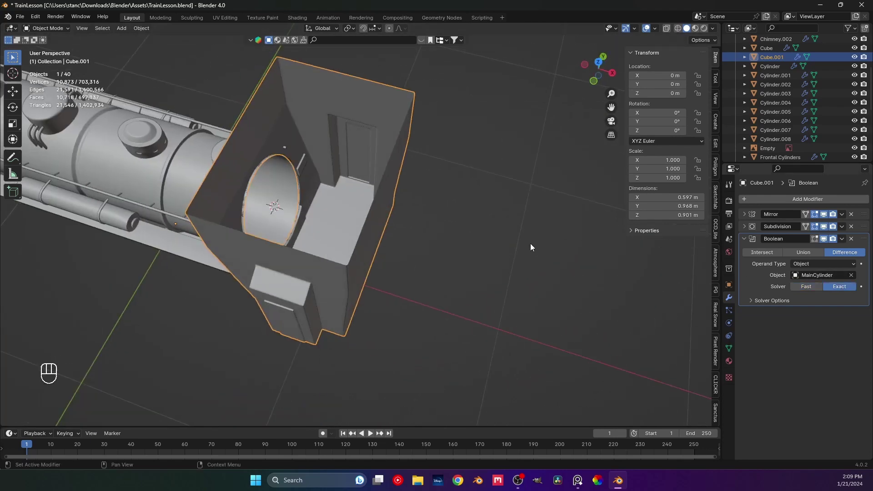
middle_click(355, 271)
drag(302, 244, 320, 320)
middle_click(302, 238)
drag(323, 253, 389, 250)
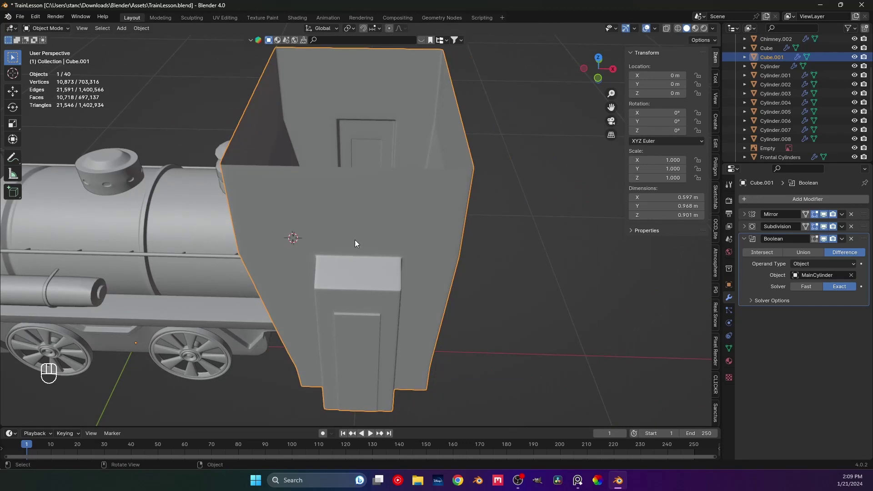
middle_click(334, 226)
middle_click(343, 239)
drag(317, 217, 286, 243)
drag(284, 219, 363, 210)
middle_click(327, 197)
middle_click(323, 222)
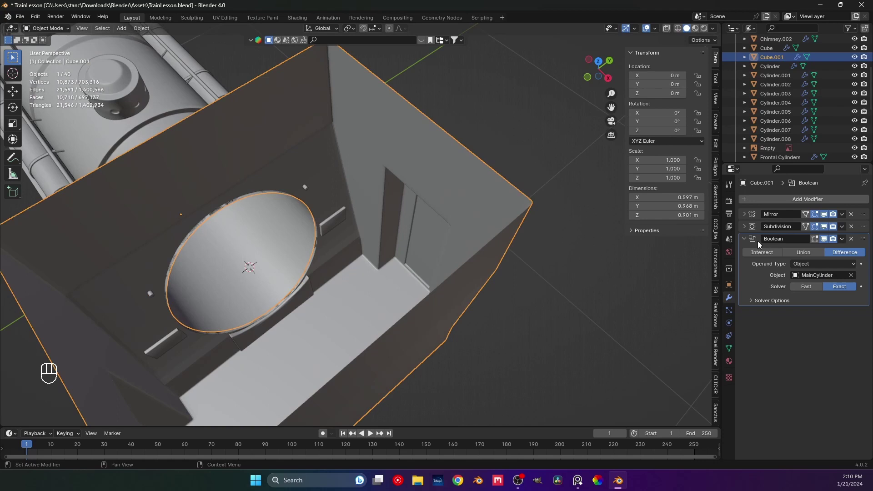
drag(842, 241, 804, 331)
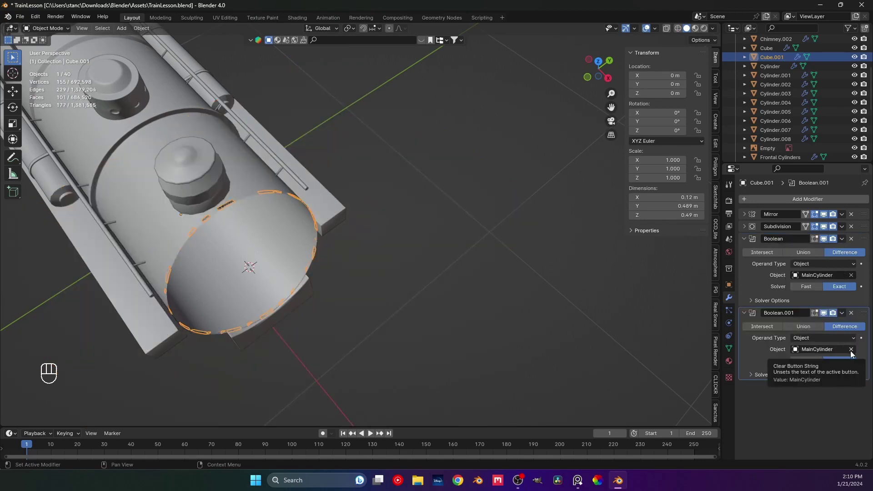
click(854, 351)
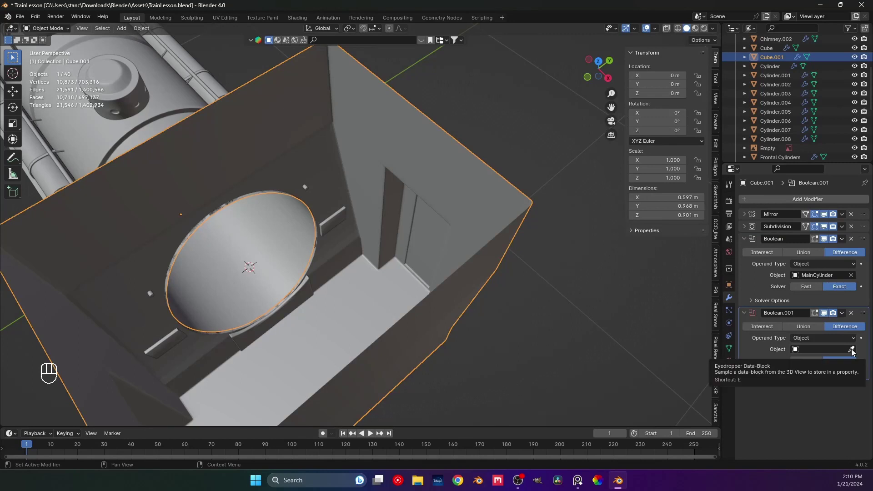
click(852, 351)
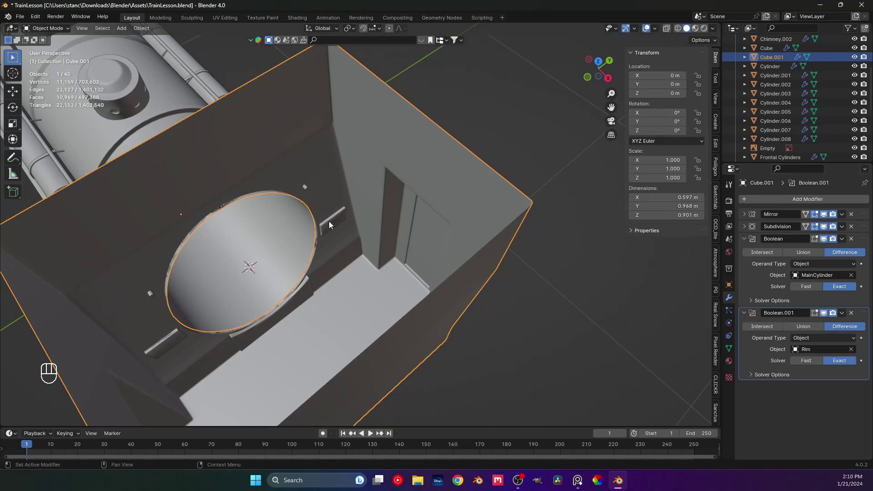
click(329, 190)
right_click(329, 189)
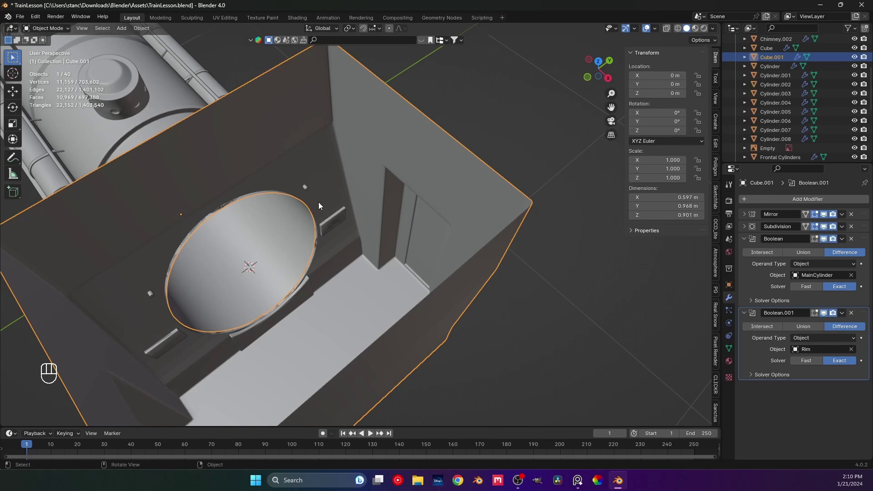
click(334, 224)
right_click(333, 224)
key(h)
key(ctrl+z)
drag(246, 244, 247, 254)
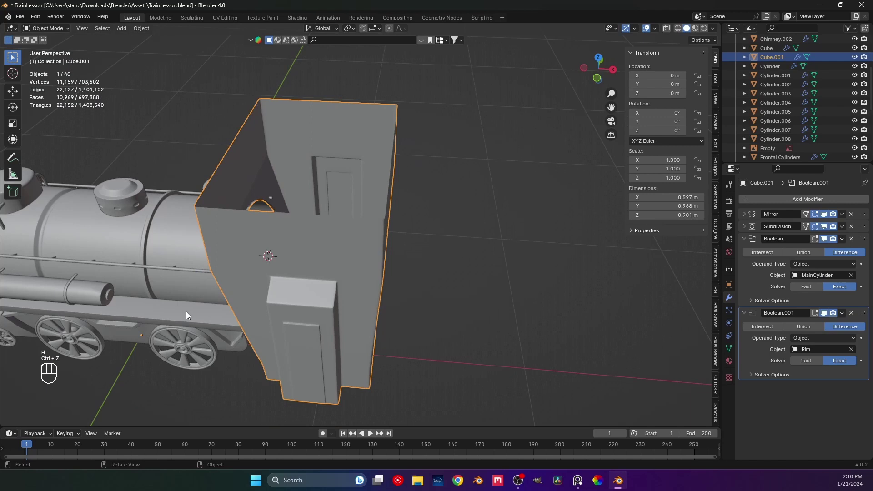
key(h)
drag(275, 271, 235, 302)
middle_click(302, 279)
drag(390, 203, 447, 176)
drag(344, 262, 367, 246)
drag(376, 245, 363, 259)
middle_click(336, 202)
drag(247, 205, 183, 191)
drag(276, 231, 341, 269)
key(ctrl+s)
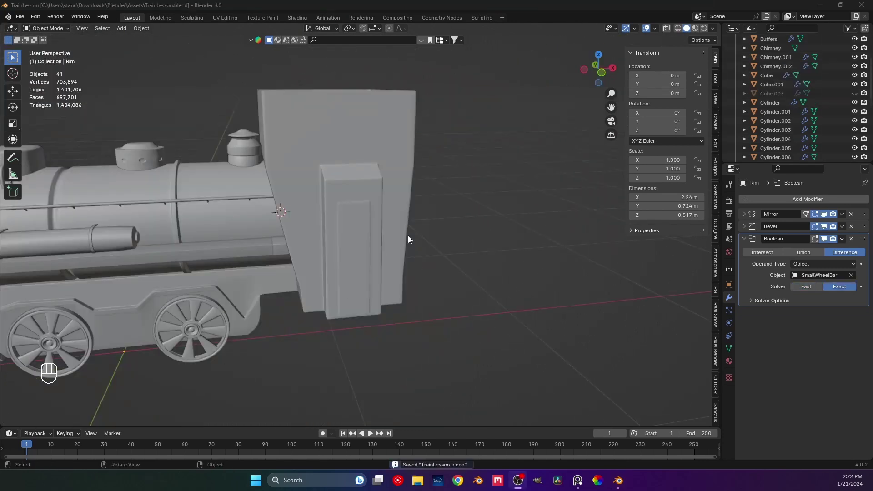
middle_click(351, 240)
drag(332, 223, 308, 219)
drag(362, 204, 362, 262)
middle_click(312, 280)
middle_click(379, 274)
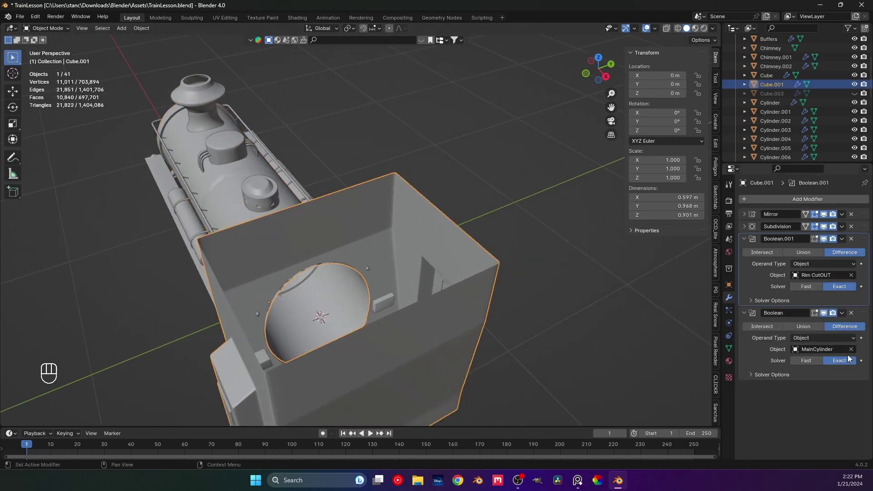
middle_click(350, 292)
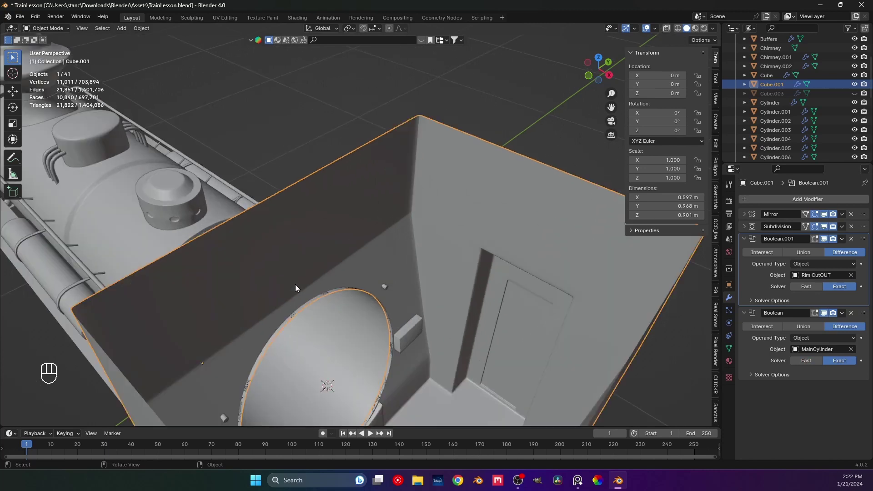
middle_click(326, 292)
drag(351, 297, 361, 296)
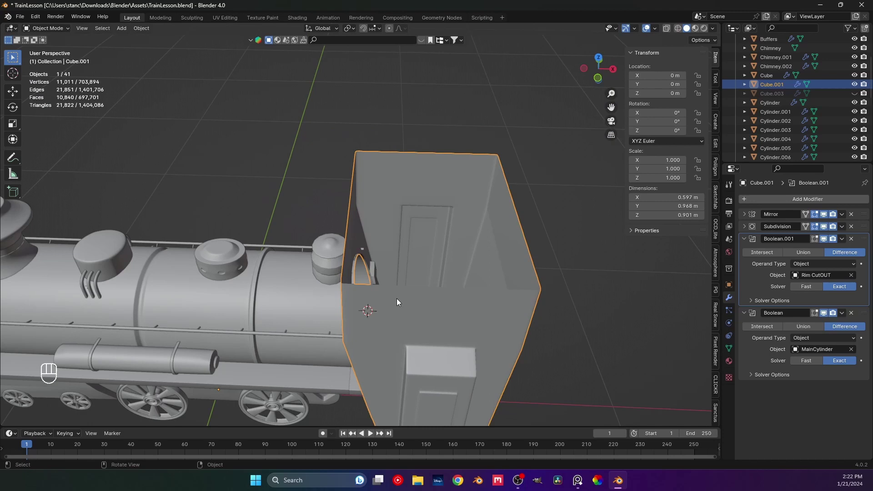
drag(356, 289, 368, 286)
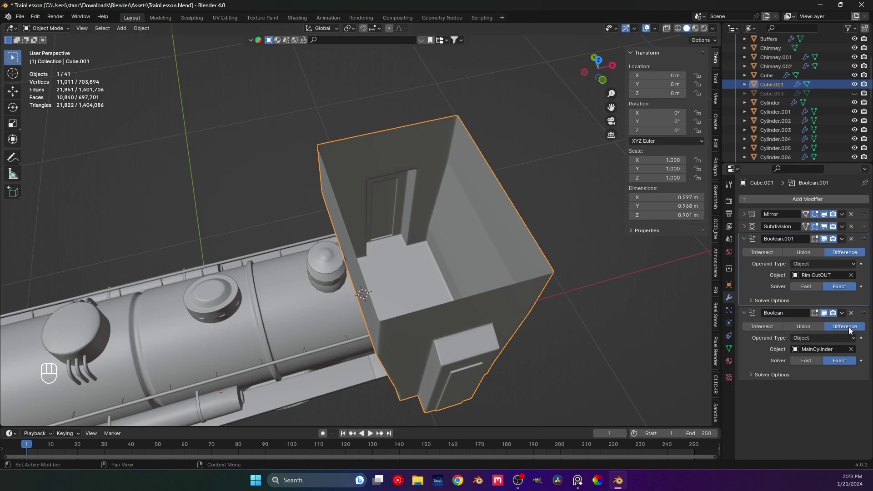
middle_click(747, 314)
drag(288, 280, 308, 210)
middle_click(317, 201)
drag(403, 249, 334, 250)
middle_click(342, 246)
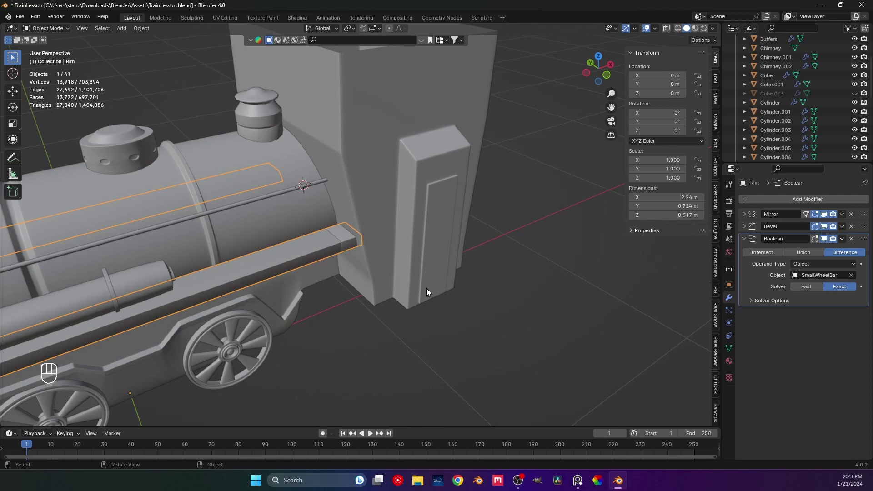
Select the Rim CutOUT block on the running board and inspect it from below, undoing an accidental hide
click(420, 336)
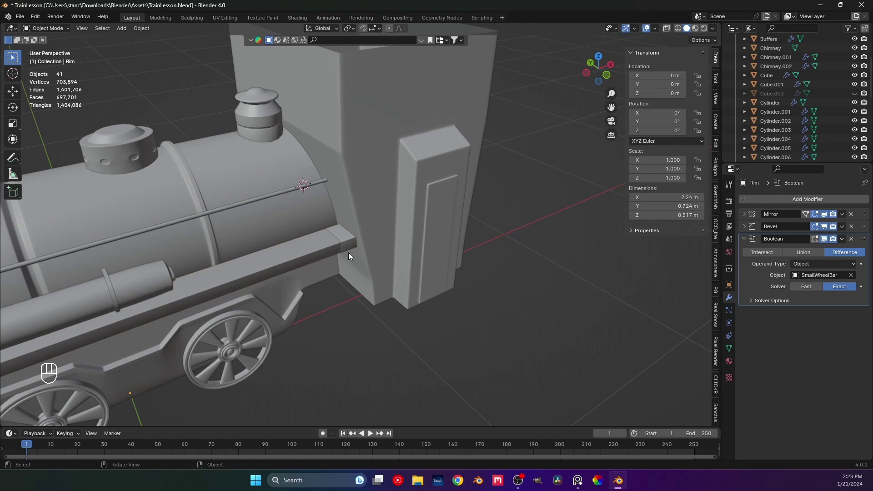
middle_click(352, 286)
middle_click(343, 270)
click(346, 280)
drag(321, 284, 343, 279)
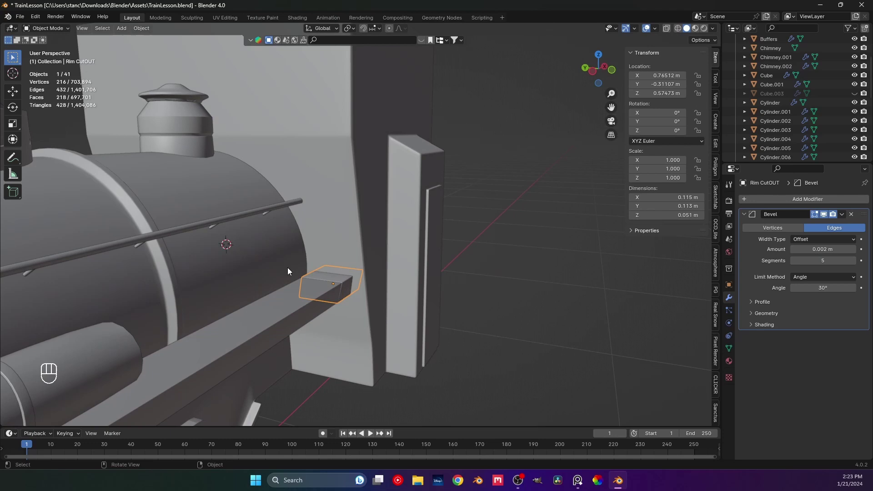
drag(332, 300, 338, 272)
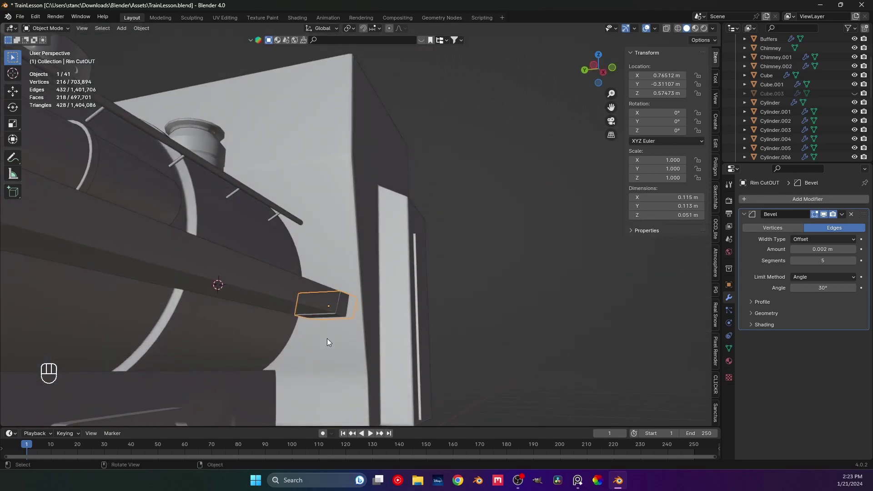
middle_click(331, 303)
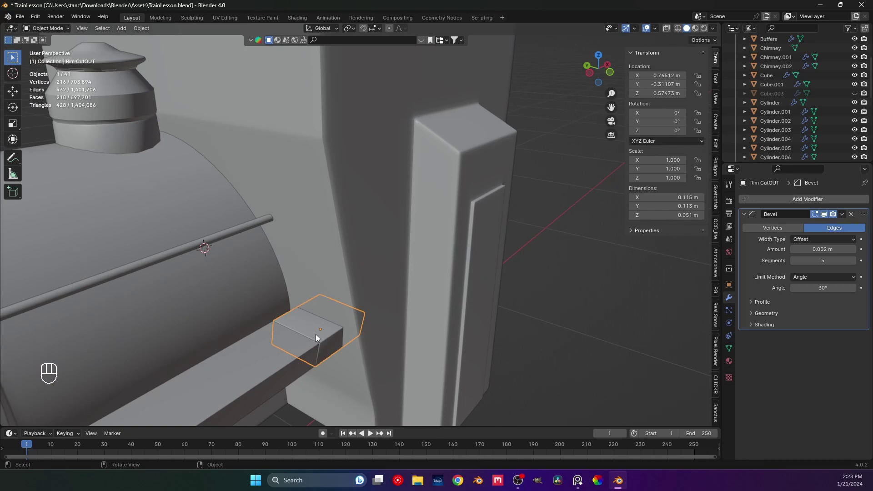
drag(322, 335, 363, 287)
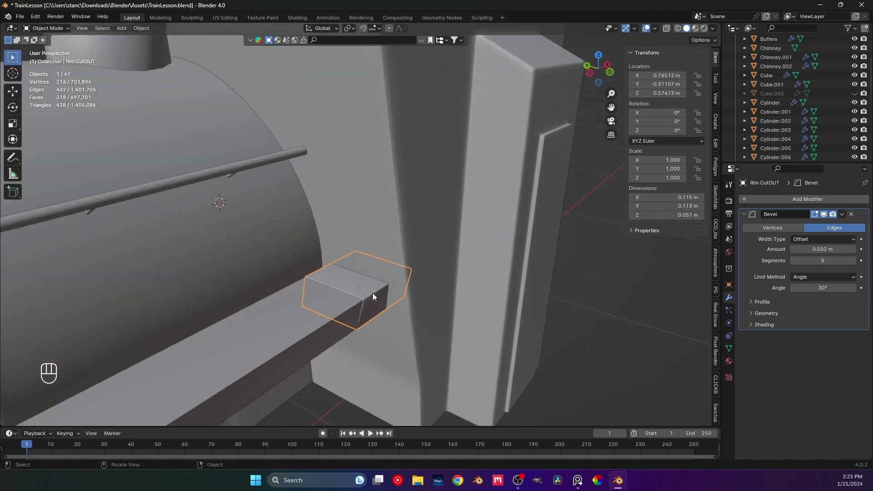
key(h)
drag(350, 256, 311, 179)
drag(307, 204, 326, 195)
drag(255, 260, 336, 263)
middle_click(429, 232)
drag(362, 225, 387, 233)
drag(329, 245, 269, 254)
drag(305, 199, 307, 240)
middle_click(314, 249)
middle_click(328, 224)
middle_click(332, 238)
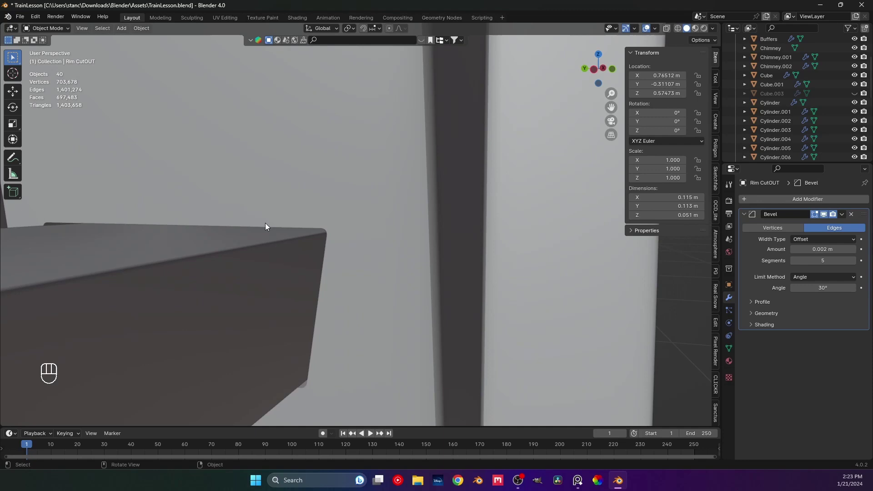
key(ctrl+z)
middle_click(294, 242)
Give Rim CutOUT a Mirror modifier on the Y axis around MainCylinder and save
click(254, 235)
middle_click(229, 244)
middle_click(540, 265)
drag(381, 253, 384, 274)
click(744, 216)
drag(752, 201, 801, 271)
click(829, 240)
click(511, 290)
drag(268, 203, 369, 196)
key(ctrl+s)
Check the mirrored notch on the other side, save, and view the locomotive from the front
middle_click(325, 183)
middle_click(311, 223)
key(ctrl+s)
drag(274, 226, 315, 246)
drag(316, 247, 327, 254)
drag(330, 281, 284, 289)
middle_click(322, 253)
key(ctrl+s)
drag(230, 284, 246, 274)
middle_click(276, 243)
middle_click(284, 242)
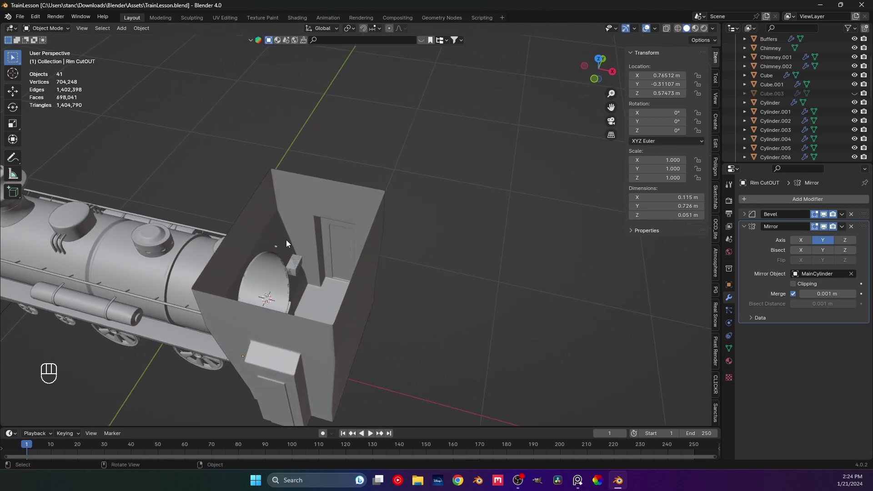
drag(284, 277, 367, 241)
key(ctrl+s)
middle_click(462, 214)
drag(449, 238, 417, 275)
middle_click(380, 272)
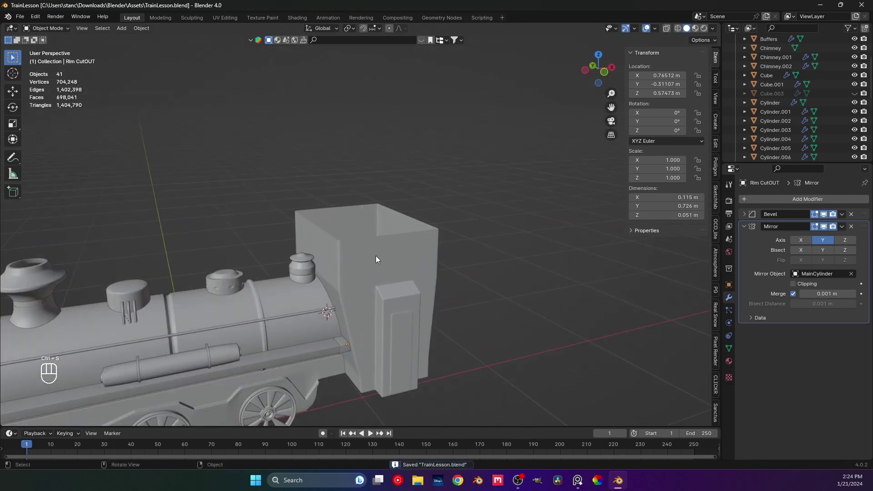
key(KP_1)
drag(378, 250, 336, 239)
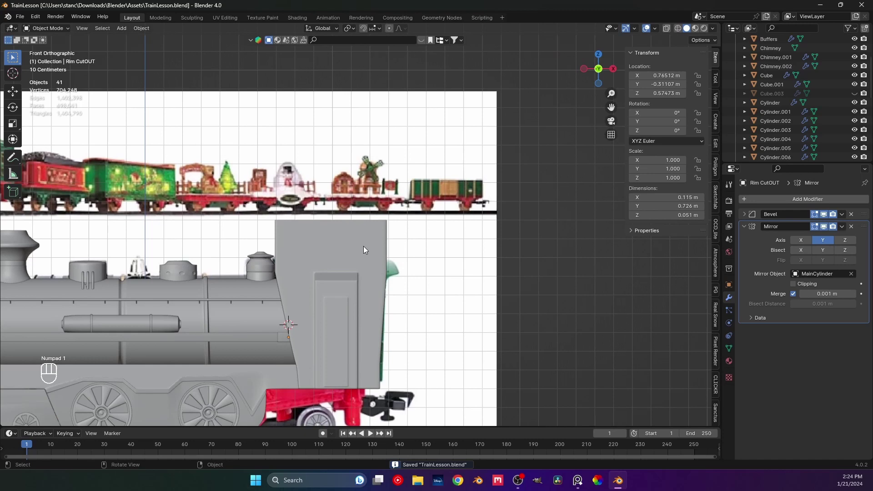
Enter Edit Mode on the cab body Cube.001 and select a top corner vertex
middle_click(331, 254)
key(Tab)
middle_click(302, 242)
key(1)
key(Tab)
key(Tab)
middle_click(302, 228)
drag(312, 261, 364, 282)
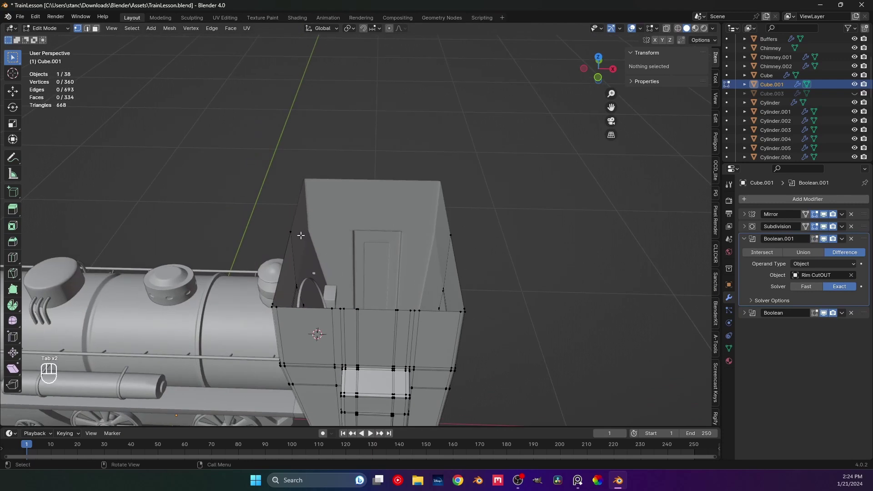
Snap the 3D cursor to the selected vertex, return to Object Mode and bring up the add-mesh list
key(shift+a)
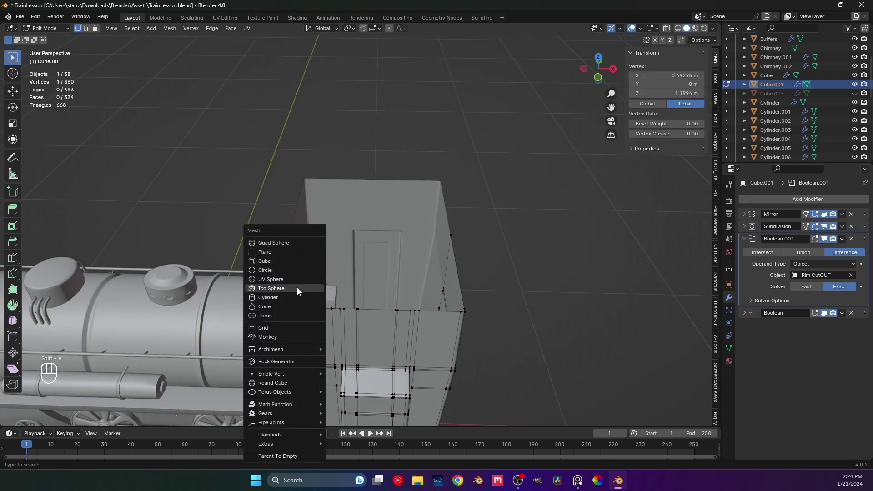
key(shift+s)
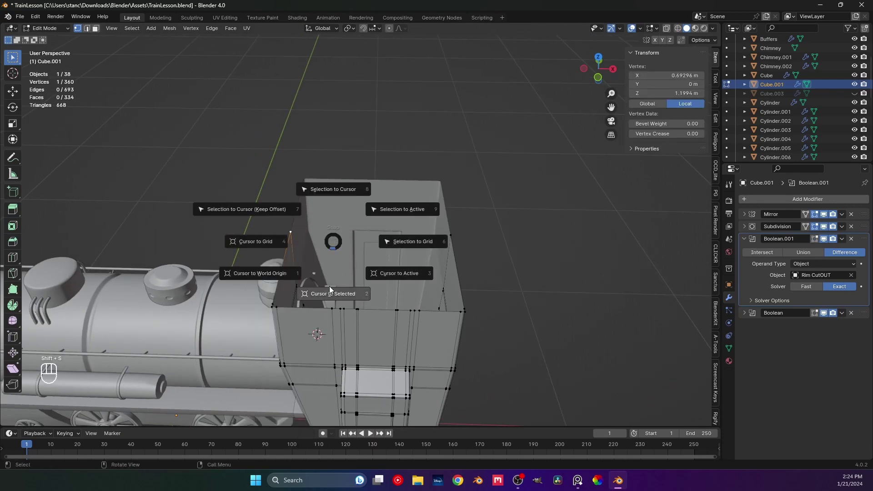
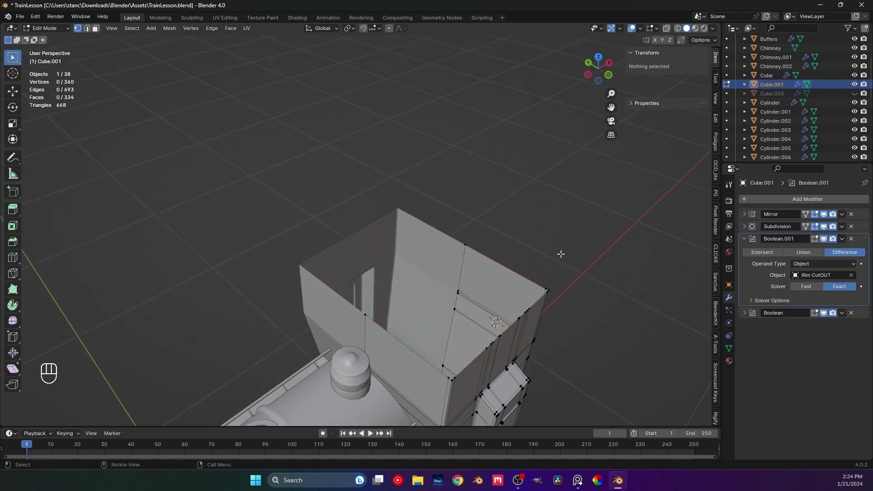
key(Tab)
middle_click(441, 253)
key(ctrl+a)
key(shift+a)
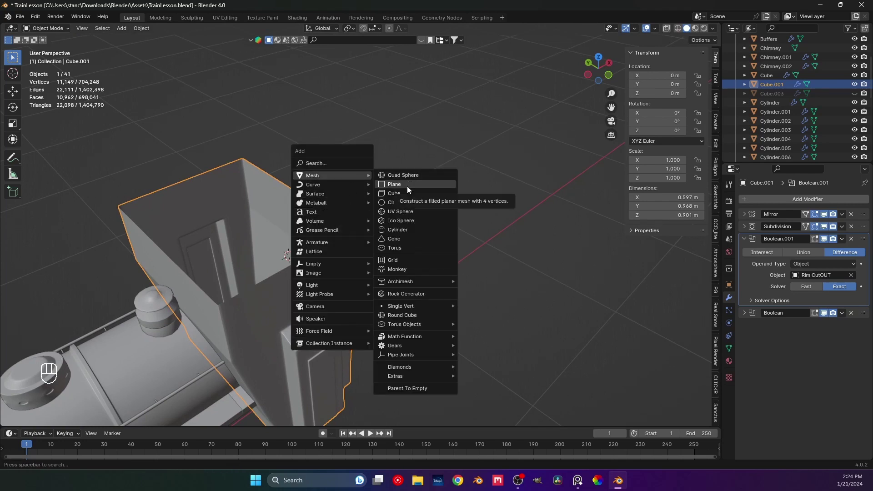
Add a plane at the cab's top corner, scale it to about 0.393 and stretch it along Y to cover the cab top
drag(362, 217, 335, 193)
click(442, 285)
key(s)
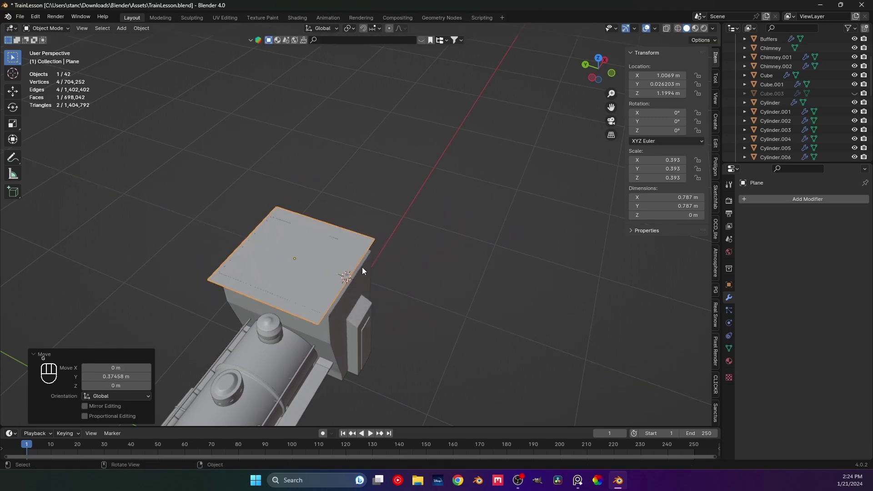
drag(375, 279, 379, 231)
key(KP_1)
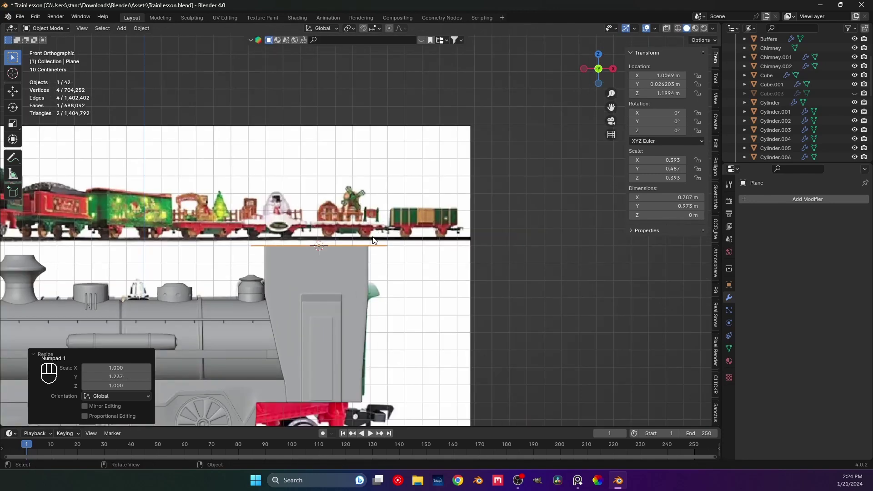
drag(361, 220, 341, 203)
middle_click(326, 210)
drag(374, 227, 420, 237)
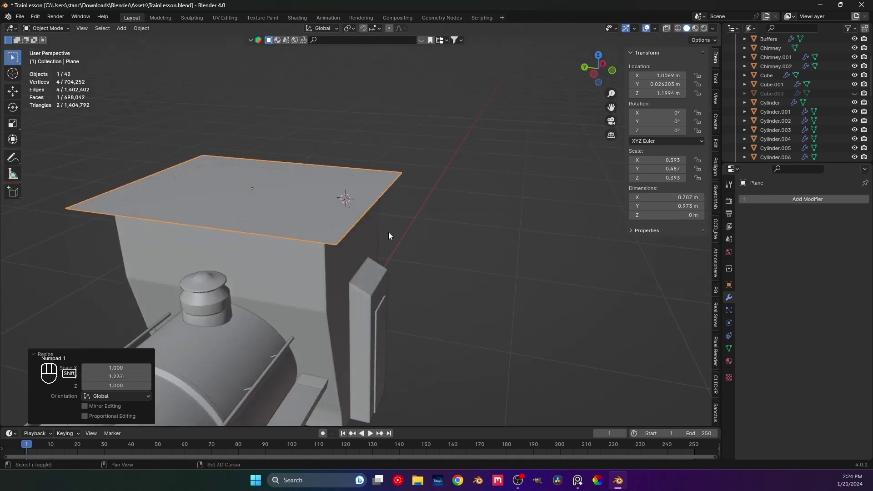
drag(406, 238, 425, 234)
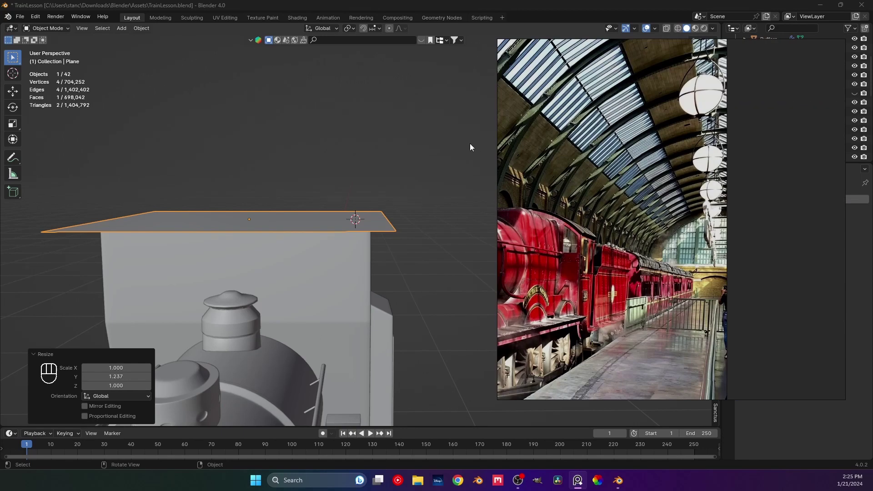
Loop-cut the roof plane into several strips and switch to the side view
middle_click(380, 236)
key(Tab)
key(Tab)
key(ctrl+a)
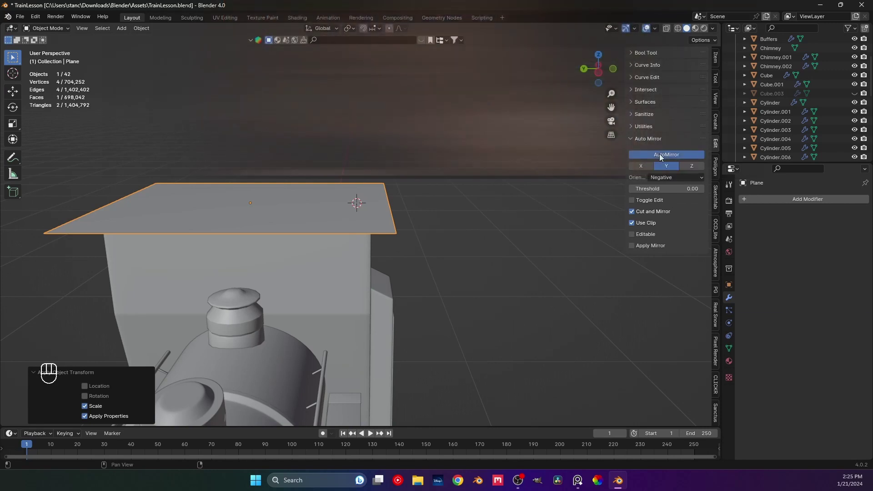
middle_click(410, 212)
key(Tab)
drag(420, 182, 368, 229)
drag(380, 226, 407, 219)
key(ctrl+r)
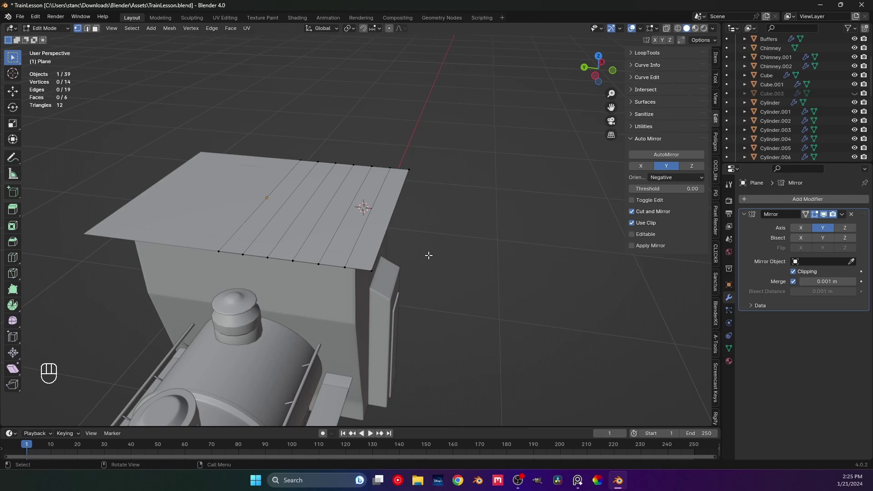
key(KP_3)
middle_click(476, 252)
Raise the plane's middle vertices with proportional editing into a curved roof and adjust its position over the cab
click(343, 272)
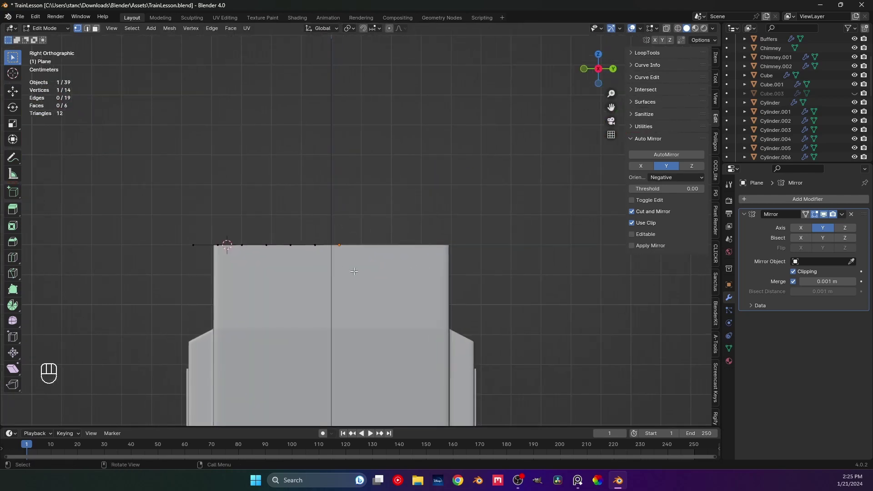
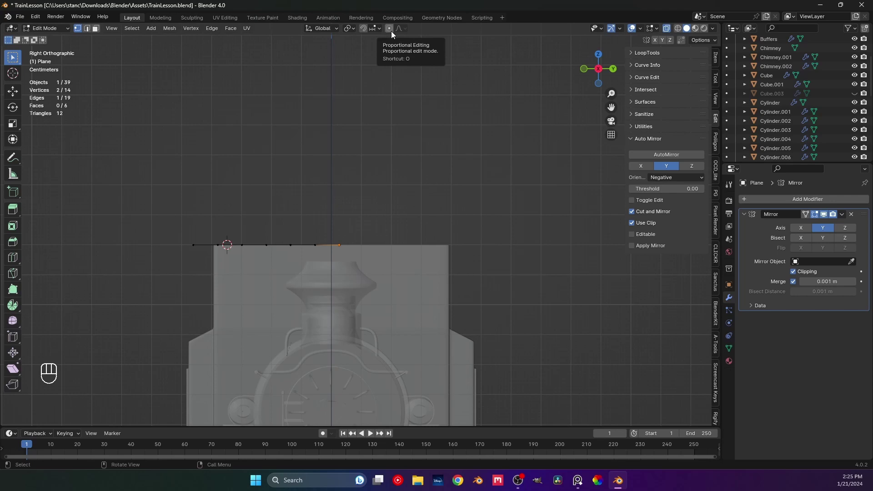
drag(403, 33, 386, 24)
click(388, 35)
drag(410, 36, 363, 213)
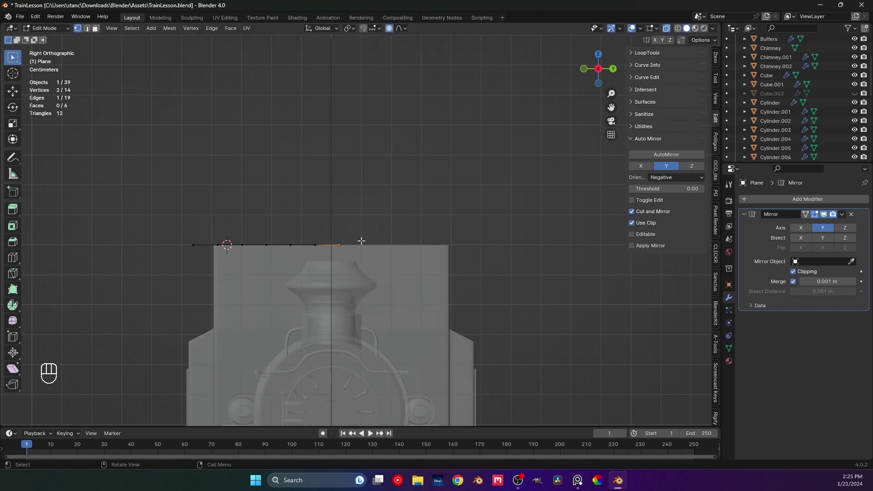
key(g)
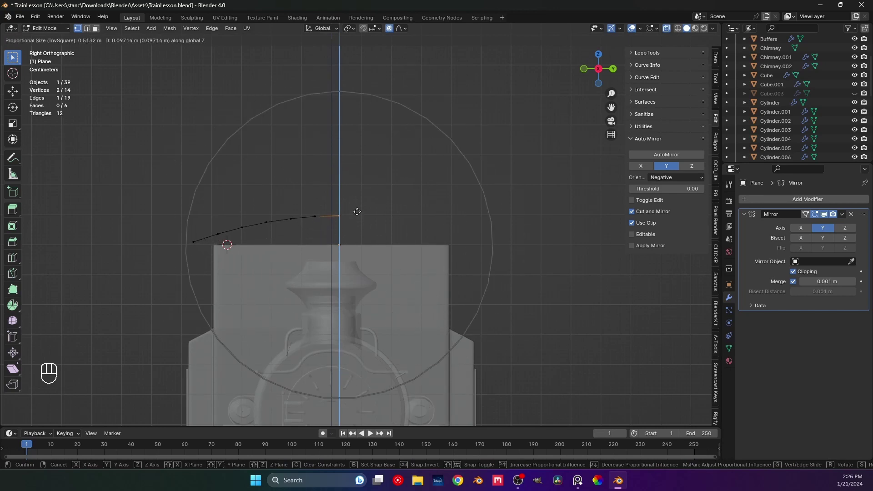
key(Tab)
key(g)
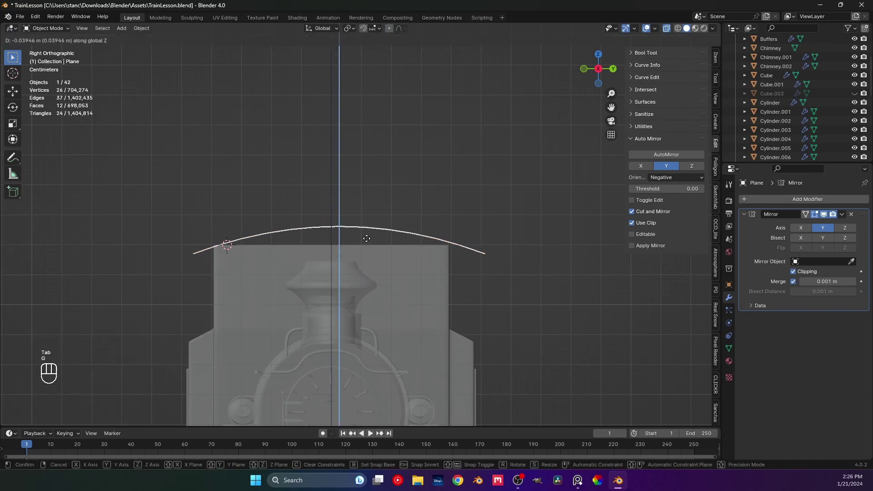
key(g)
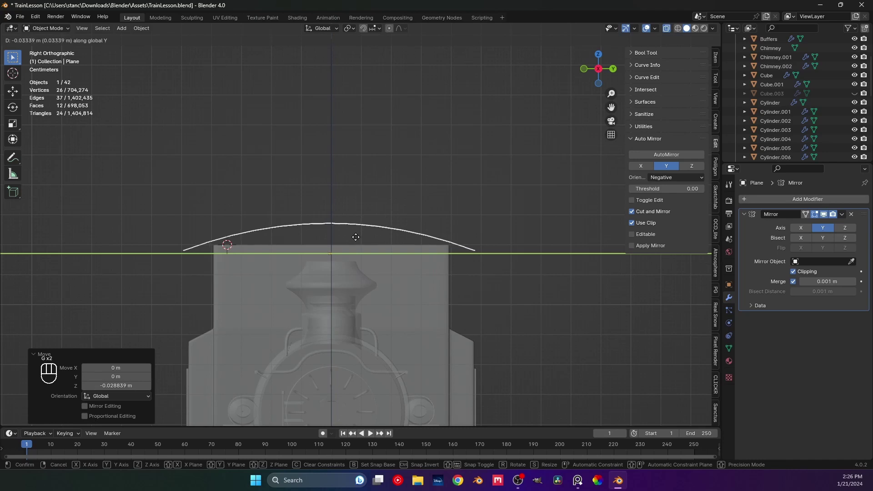
Widen the whole profile into a full symmetrical arch, move it along Y just above the cab and orbit to check it
key(Tab)
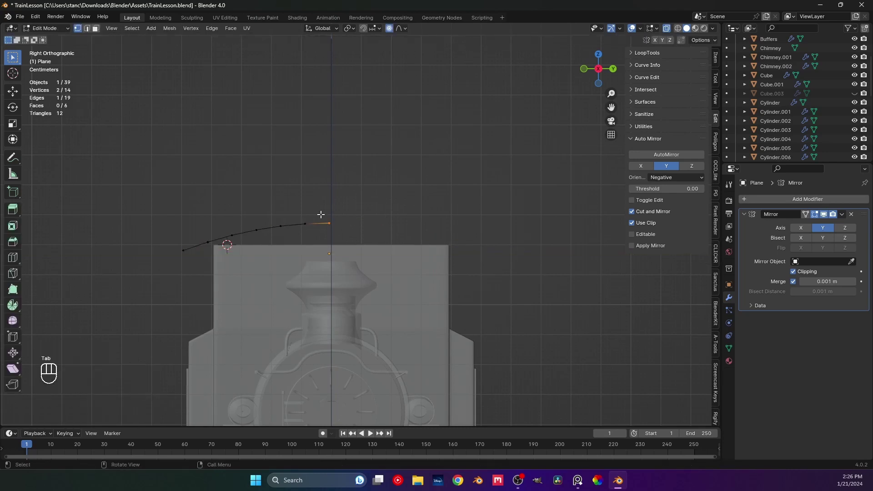
key(a)
key(g)
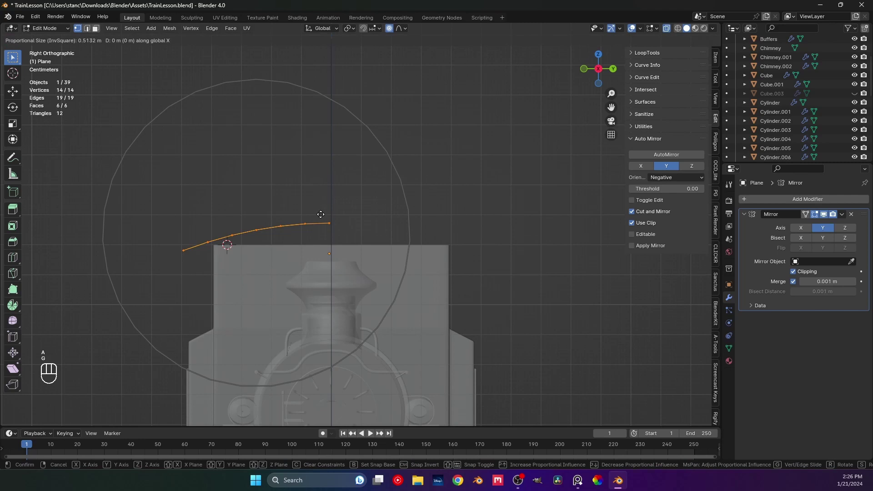
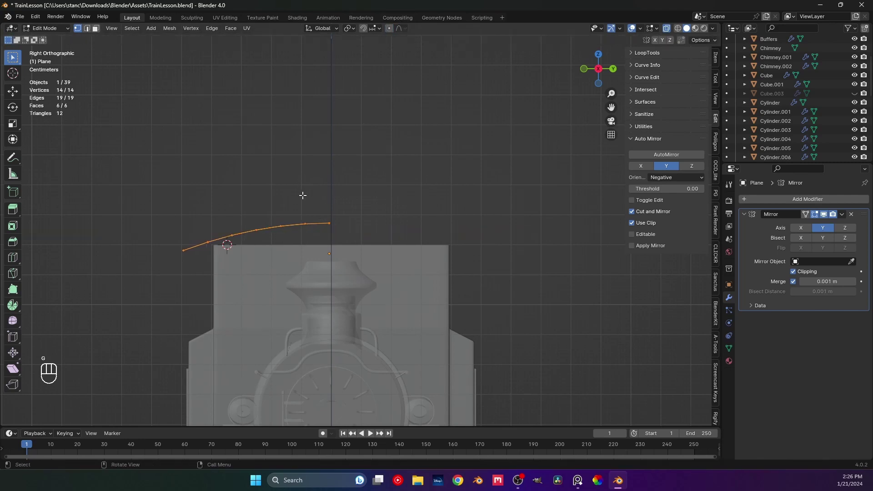
key(Tab)
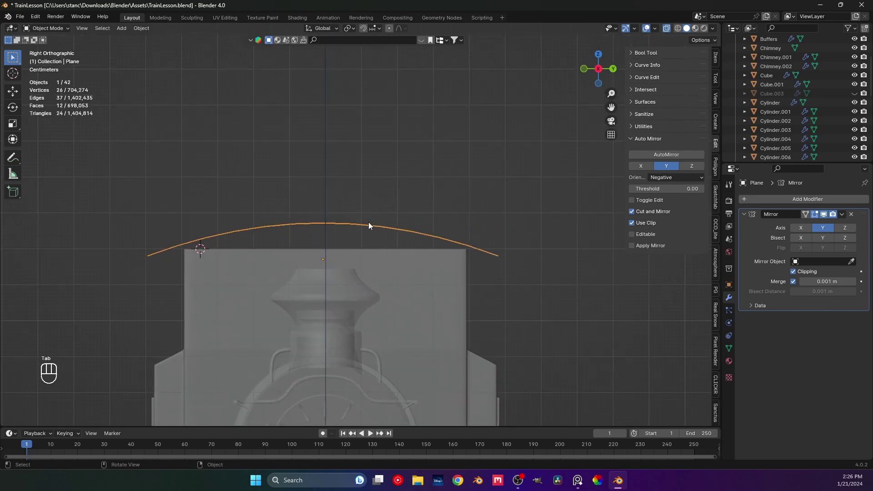
key(g)
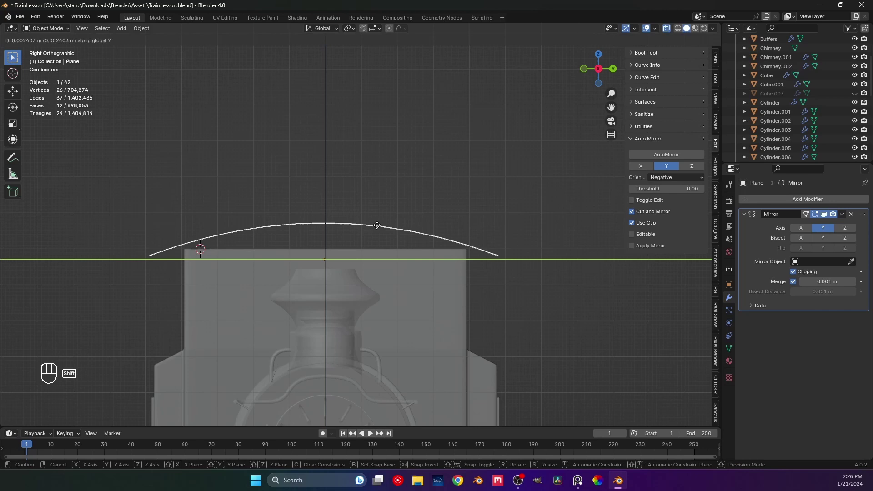
key(Tab)
key(Tab)
key(g)
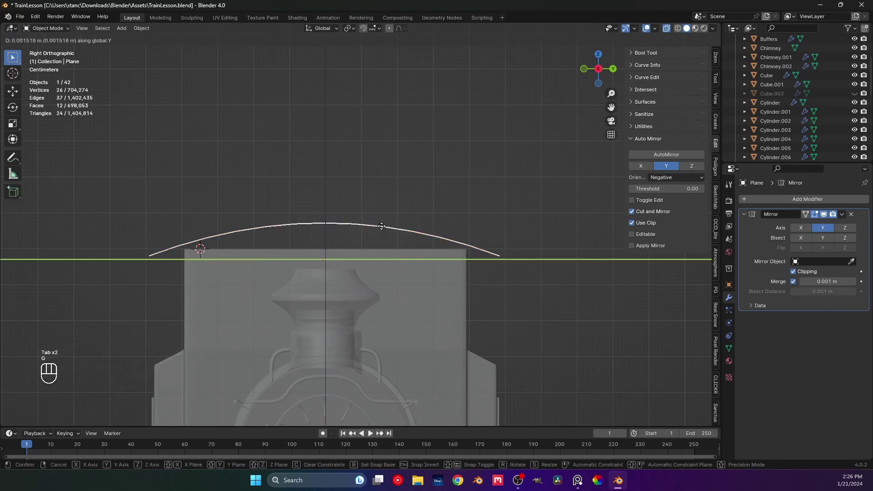
key(Tab)
key(Tab)
drag(328, 221, 419, 237)
drag(349, 250, 386, 229)
drag(338, 215, 408, 219)
drag(358, 222, 382, 215)
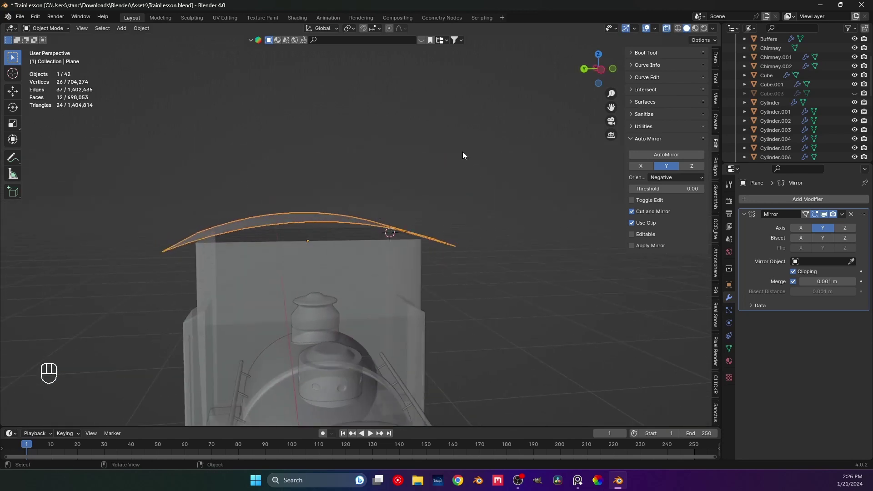
Move the arched roof along Z so it rests on the cab's top edges
click(669, 31)
middle_click(422, 210)
middle_click(389, 220)
middle_click(392, 213)
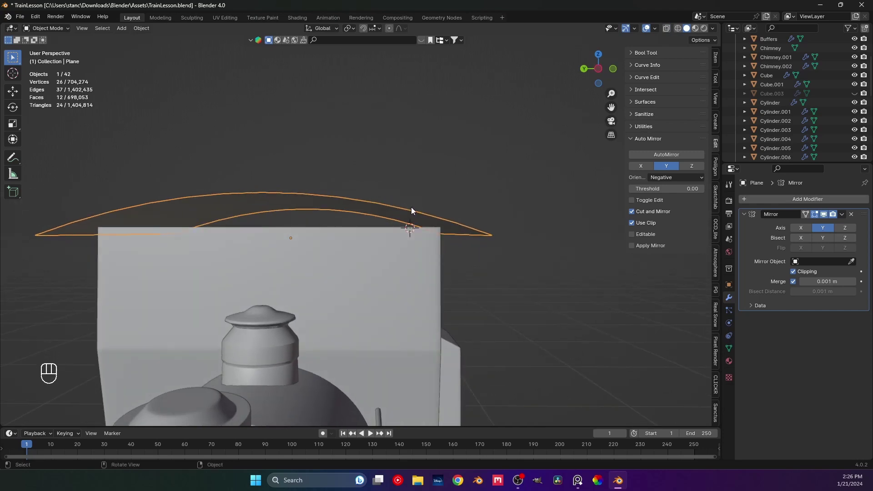
middle_click(401, 203)
key(g)
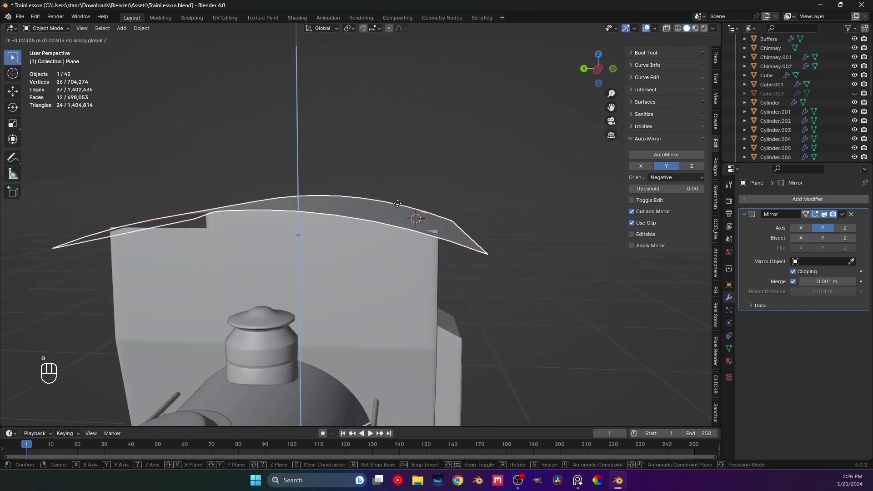
key(Tab)
key(Tab)
Add several vertical edge loops across the side of the cab body Cube.001
key(Tab)
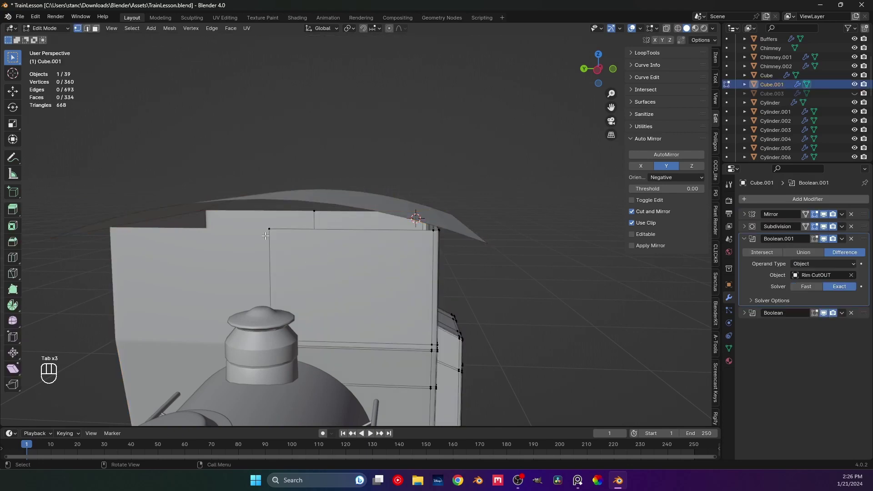
middle_click(297, 236)
key(ctrl+r)
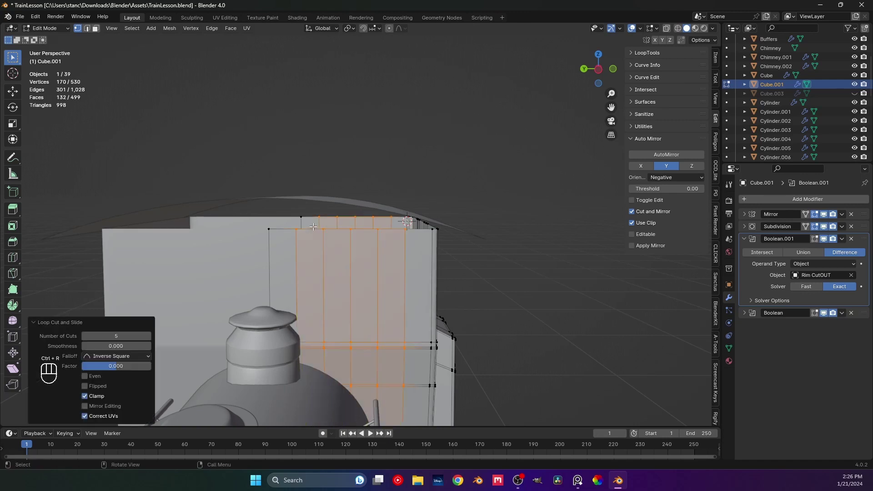
drag(459, 283, 397, 273)
drag(425, 284, 387, 296)
drag(435, 305, 493, 307)
key(Tab)
Orbit around the whole locomotive to review the cab, undoing an accidental hide
drag(395, 280, 414, 280)
drag(390, 294, 308, 319)
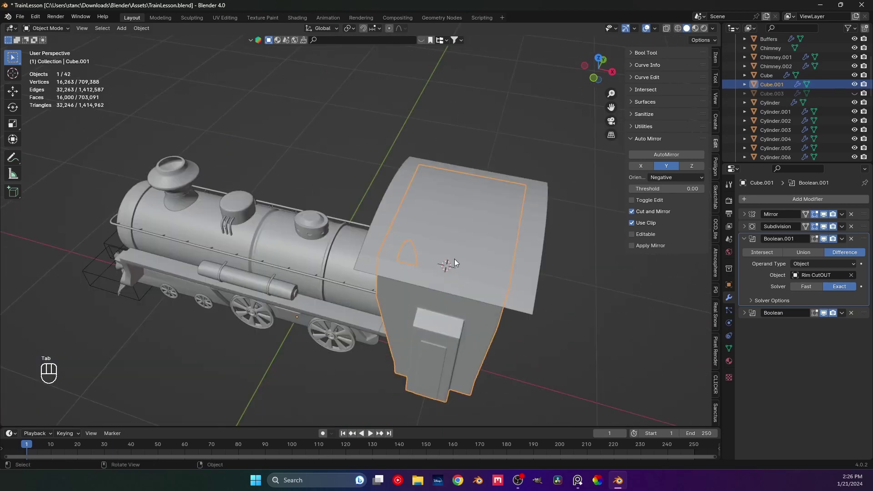
drag(385, 283, 339, 248)
drag(369, 258, 421, 256)
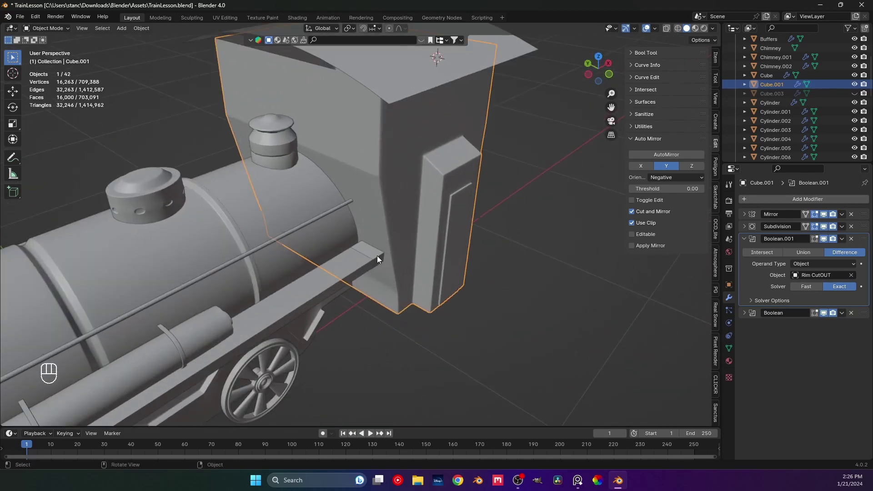
key(h)
drag(370, 257, 317, 147)
middle_click(323, 171)
drag(320, 245, 319, 238)
middle_click(330, 227)
middle_click(318, 231)
key(ctrl+z)
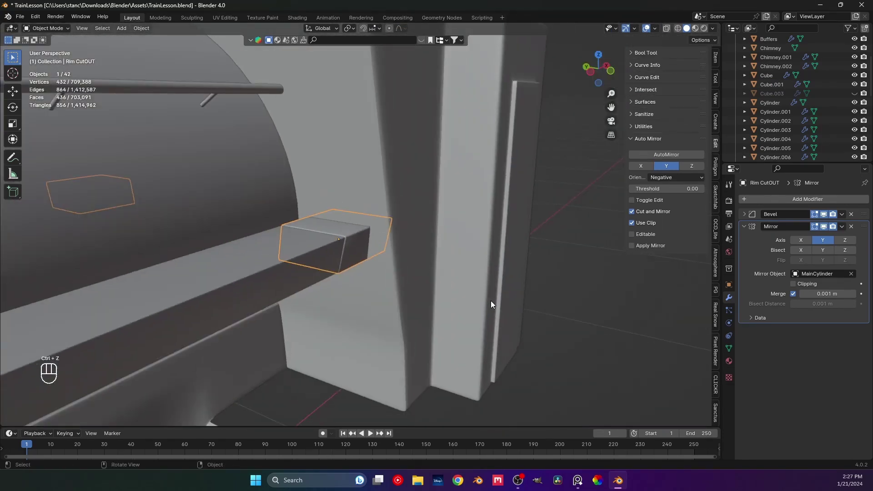
Reselect the cab body and check its top from the side view in Edit Mode
click(571, 235)
middle_click(389, 150)
middle_click(368, 260)
drag(356, 181, 322, 250)
drag(331, 229, 400, 191)
click(382, 191)
drag(350, 223, 353, 193)
drag(300, 234, 317, 223)
middle_click(312, 235)
key(KP_3)
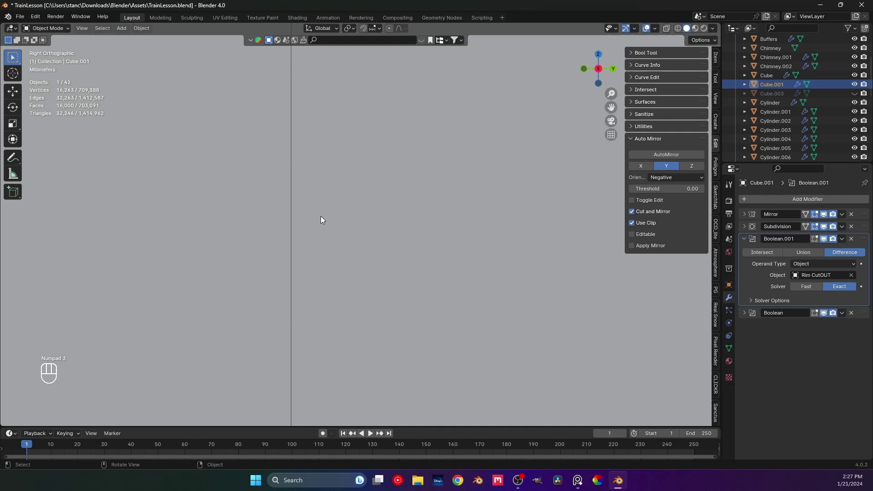
key(Tab)
middle_click(323, 207)
drag(335, 175, 310, 233)
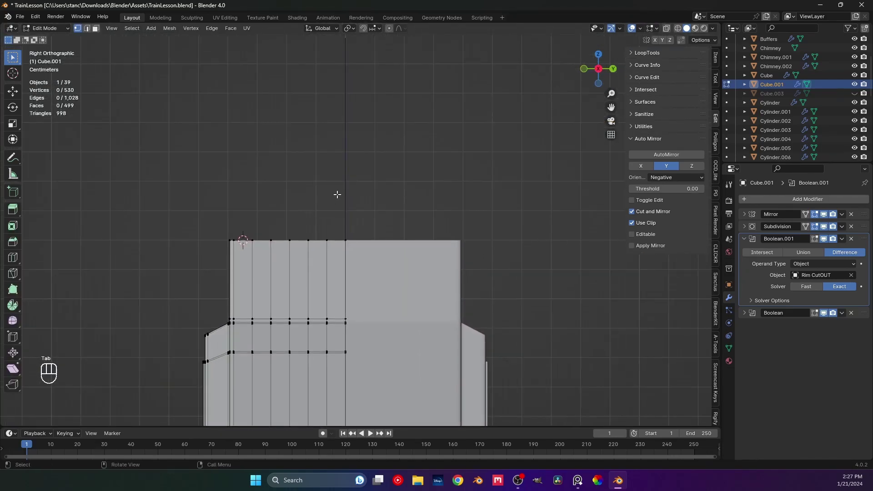
key(Tab)
drag(288, 226, 235, 189)
Edit the cab body in Right and Front Ortho with X-ray on to see the reference image
drag(342, 235, 271, 171)
drag(279, 190, 309, 208)
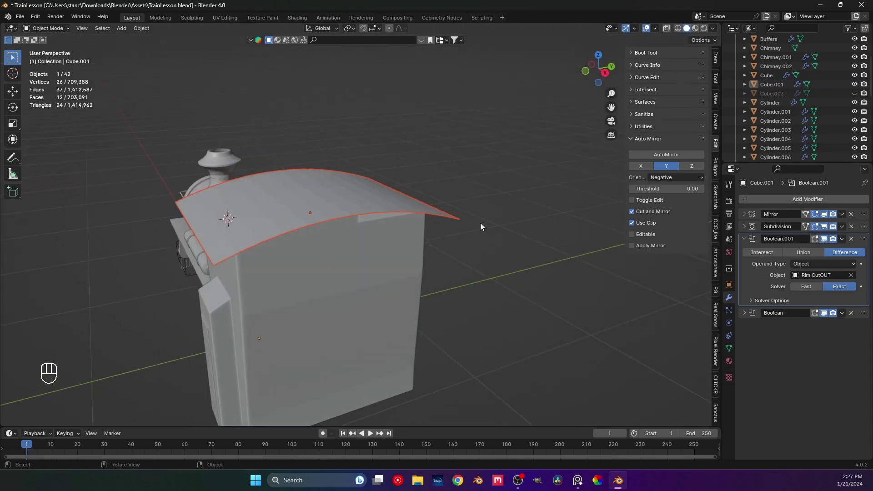
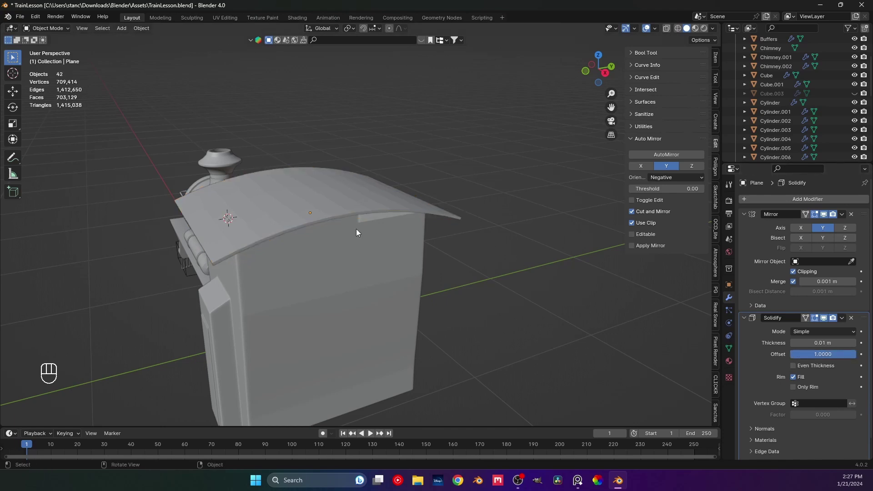
key(KP_3)
key(Tab)
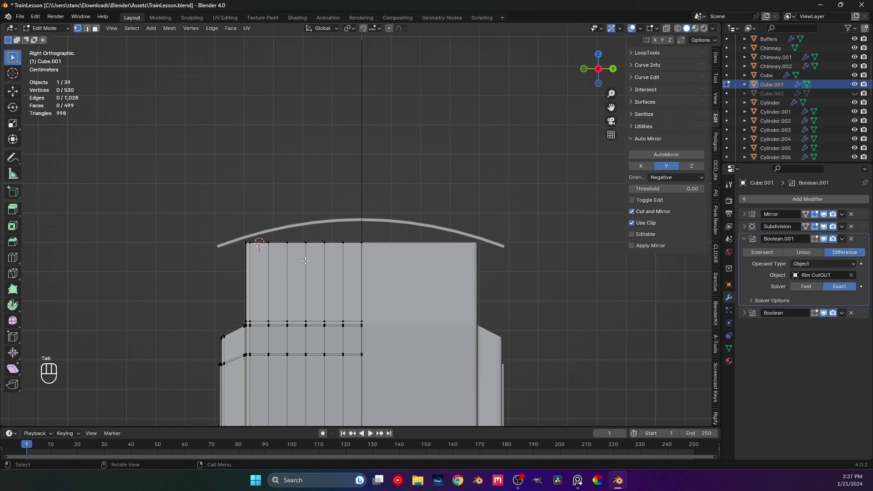
drag(358, 246, 367, 267)
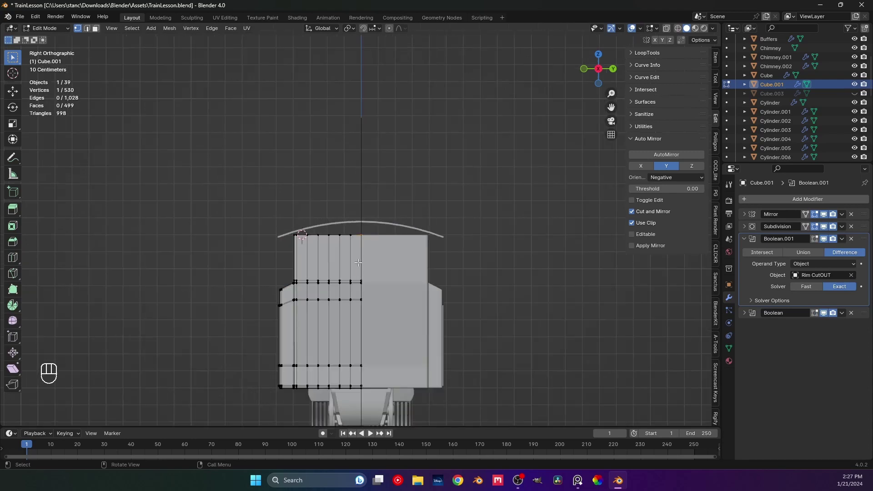
drag(340, 293, 311, 269)
key(KP_1)
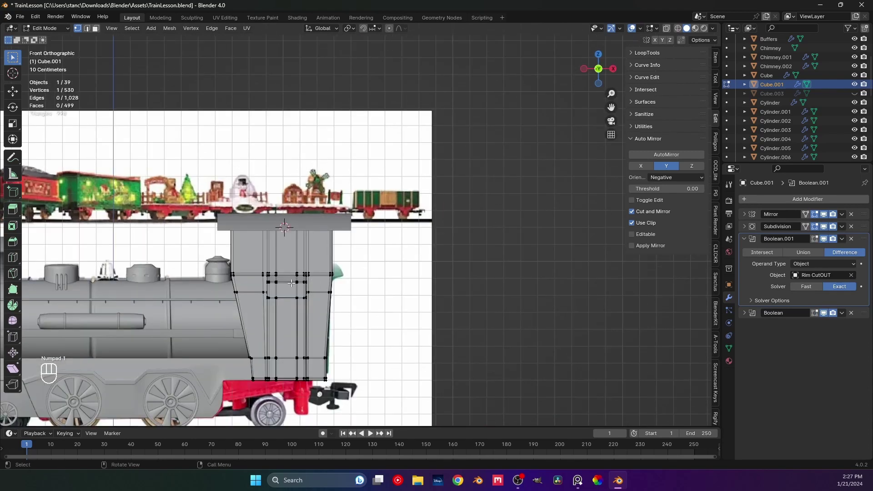
click(670, 31)
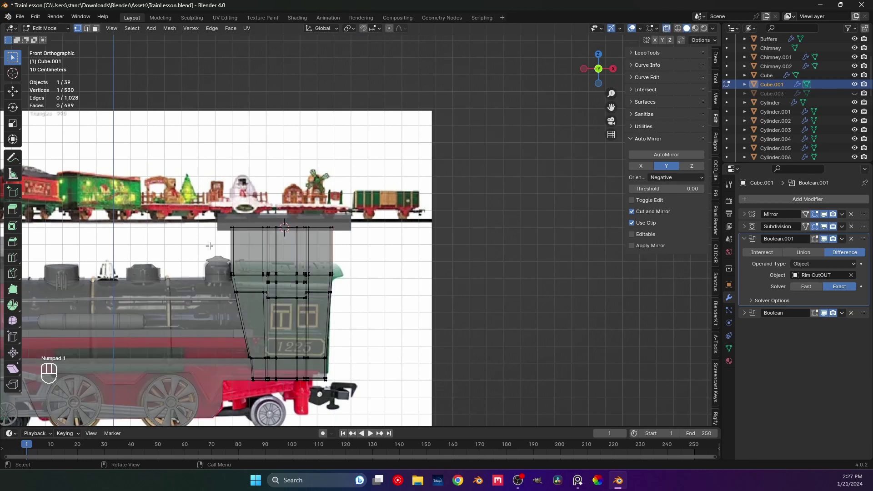
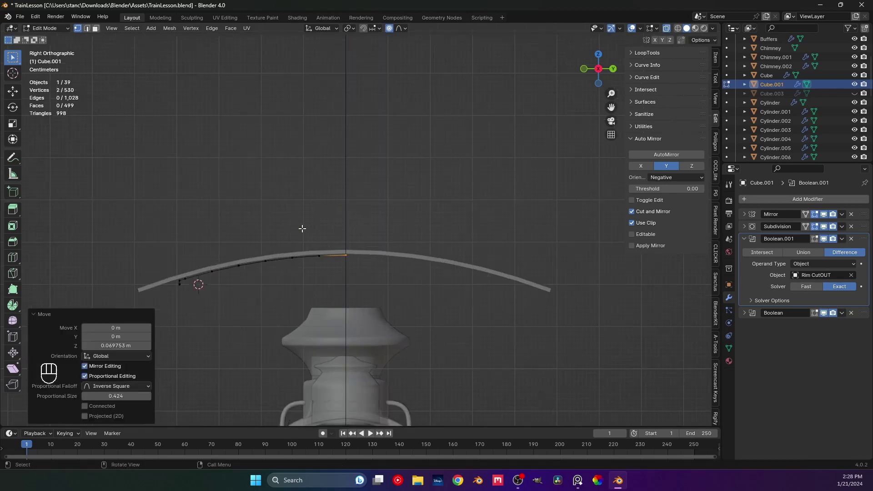
Raise the cab's top edge vertices along Z onto the roof's underside curve
click(302, 218)
drag(257, 244, 274, 244)
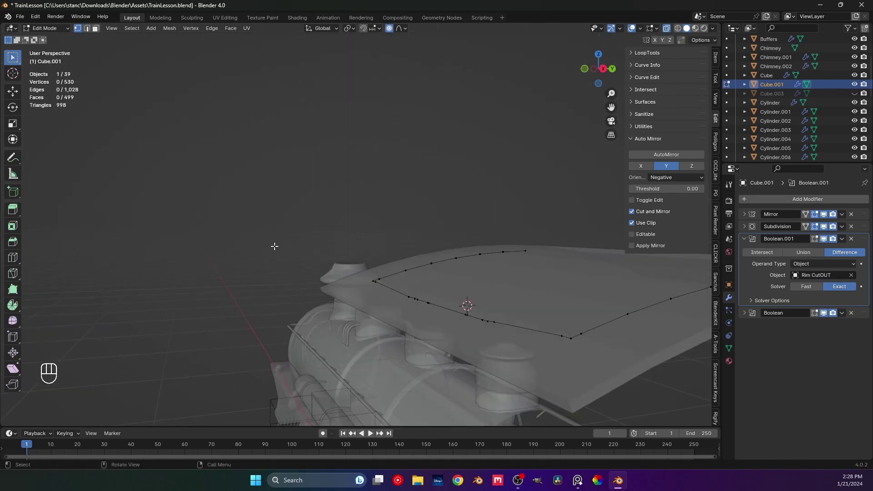
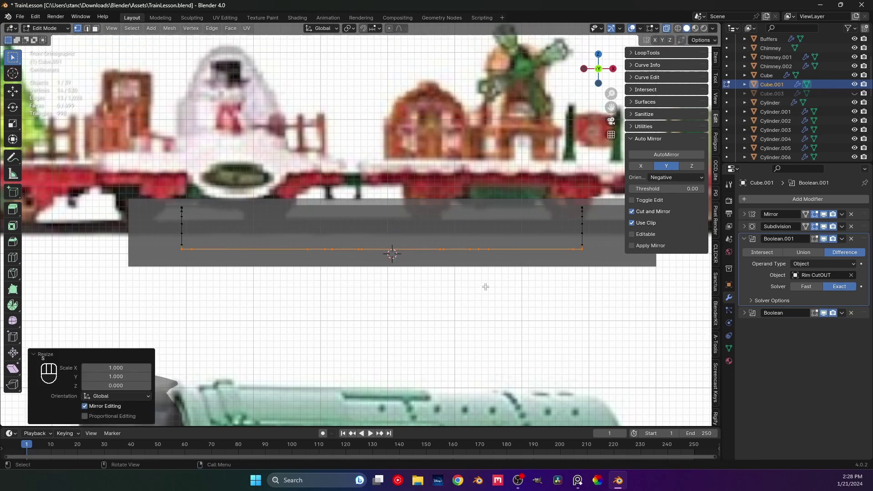
key(KP_1)
key(KP_3)
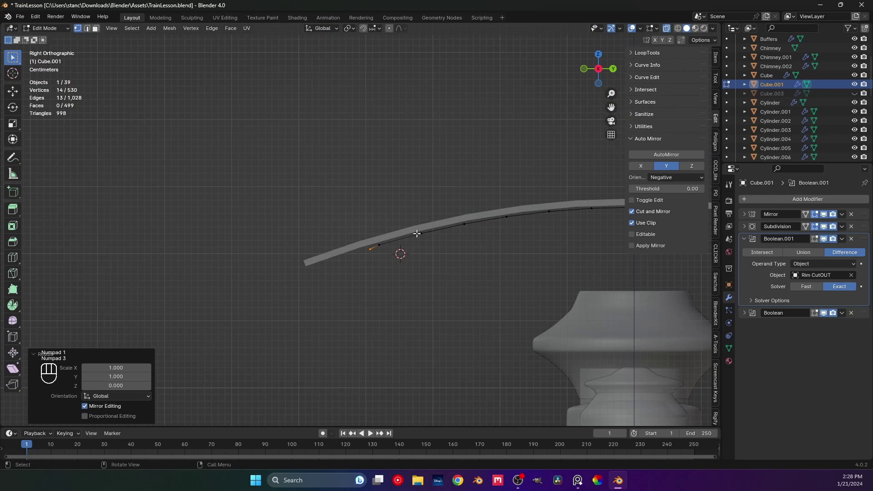
middle_click(362, 241)
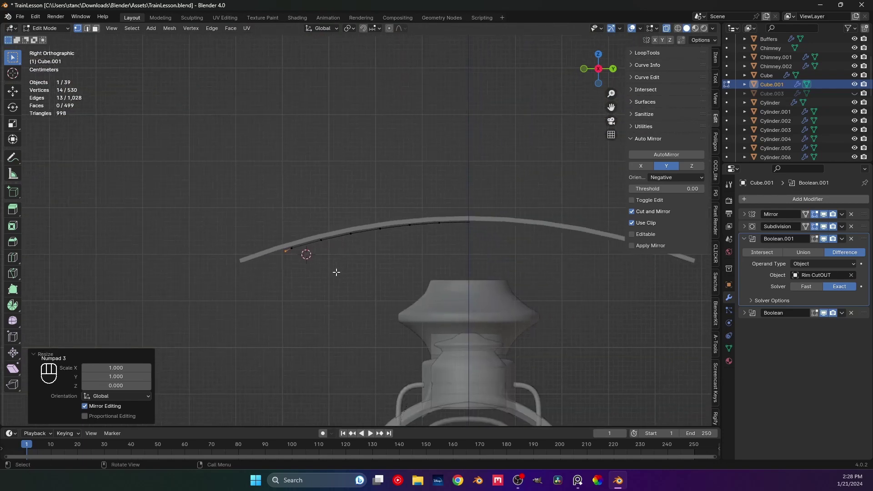
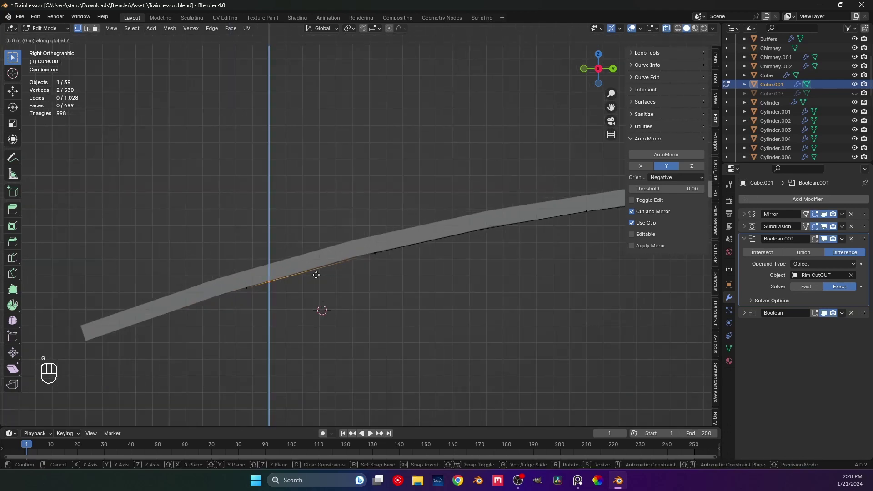
drag(365, 246, 396, 271)
key(g)
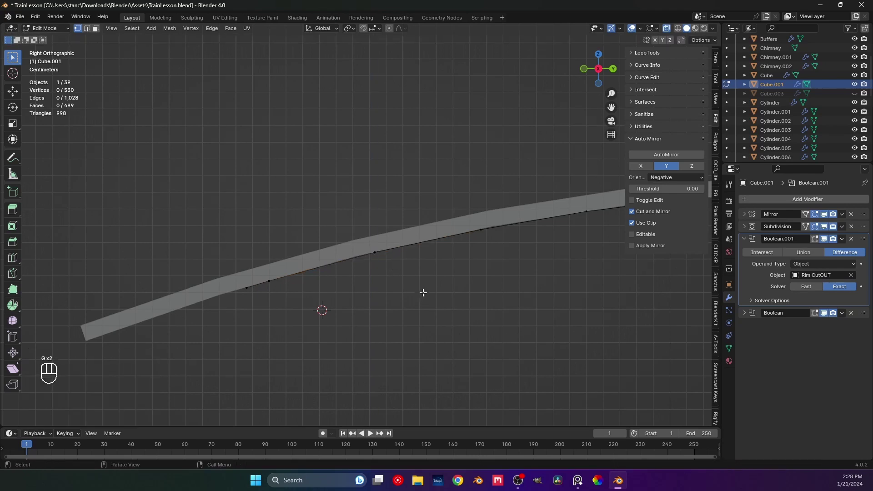
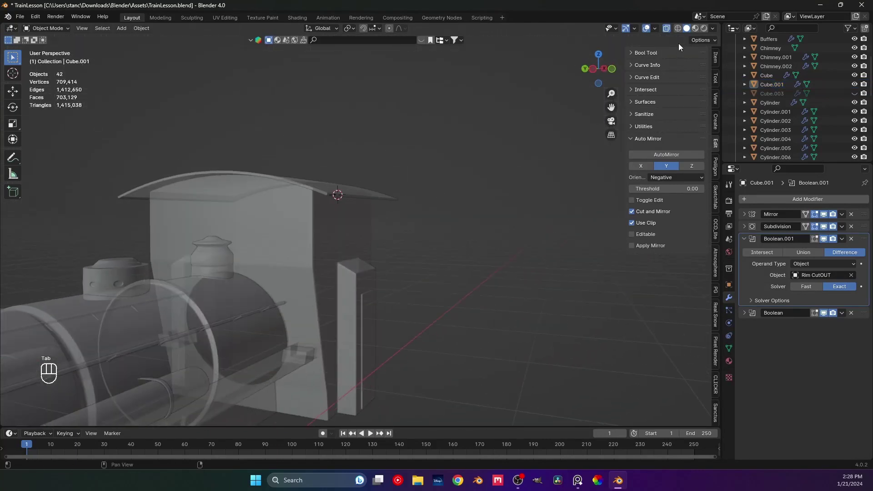
Orbit around the cab and roof to inspect the roof's end edge
right_click(672, 29)
drag(403, 248, 439, 248)
middle_click(418, 253)
middle_click(324, 280)
middle_click(479, 284)
middle_click(194, 275)
middle_click(243, 281)
middle_click(264, 262)
middle_click(259, 257)
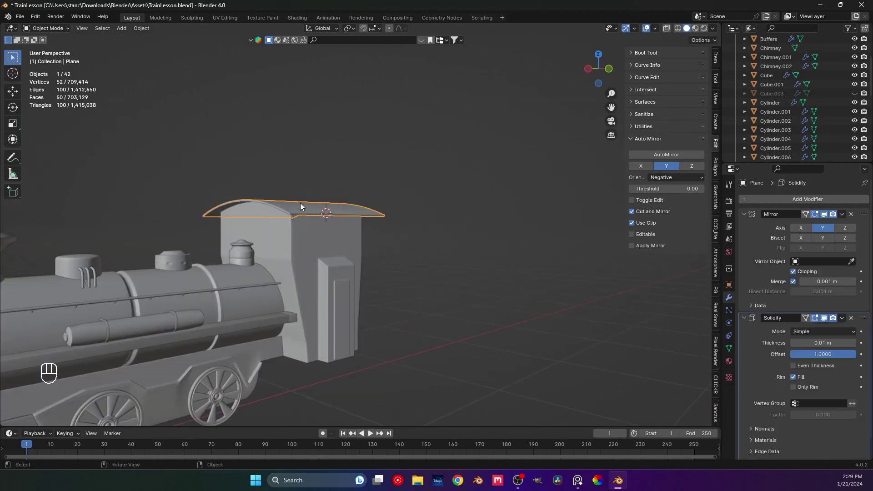
middle_click(388, 217)
middle_click(362, 215)
middle_click(310, 253)
drag(332, 244, 375, 239)
drag(366, 241, 413, 231)
Enter Edit Mode on the roof and view its end straight from the front
key(s)
drag(415, 241, 413, 245)
drag(384, 266, 375, 263)
drag(343, 252, 356, 254)
right_click(361, 247)
drag(370, 249, 406, 228)
key(Tab)
middle_click(322, 217)
middle_click(303, 221)
middle_click(286, 230)
key(KP_1)
click(665, 29)
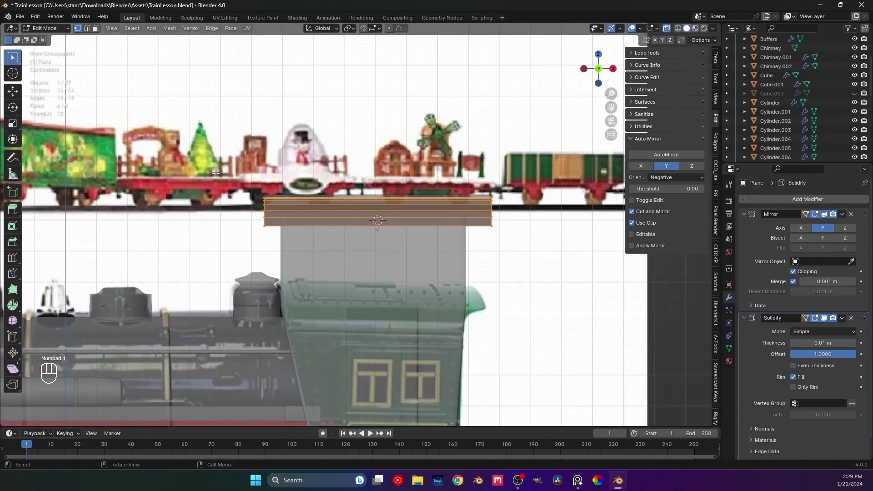
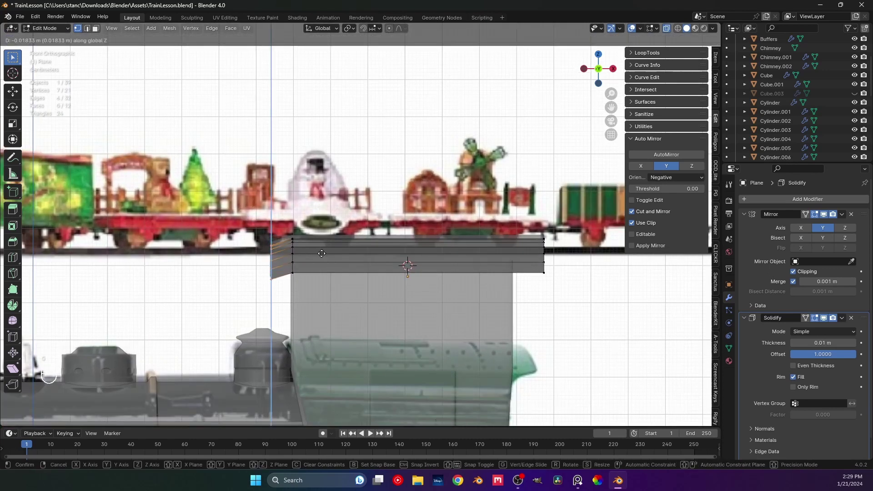
Drop the roof's end edge on Z and X to form a downward overhanging lip
key(g)
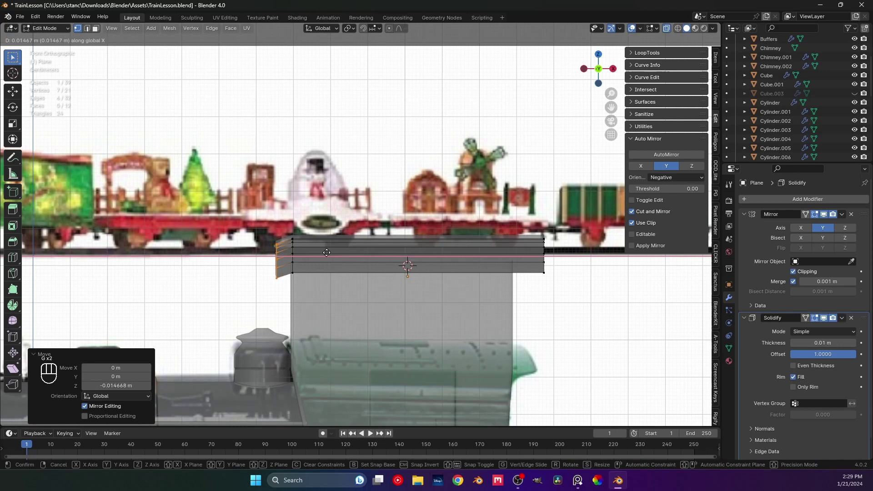
drag(289, 245, 364, 236)
middle_click(338, 203)
key(Tab)
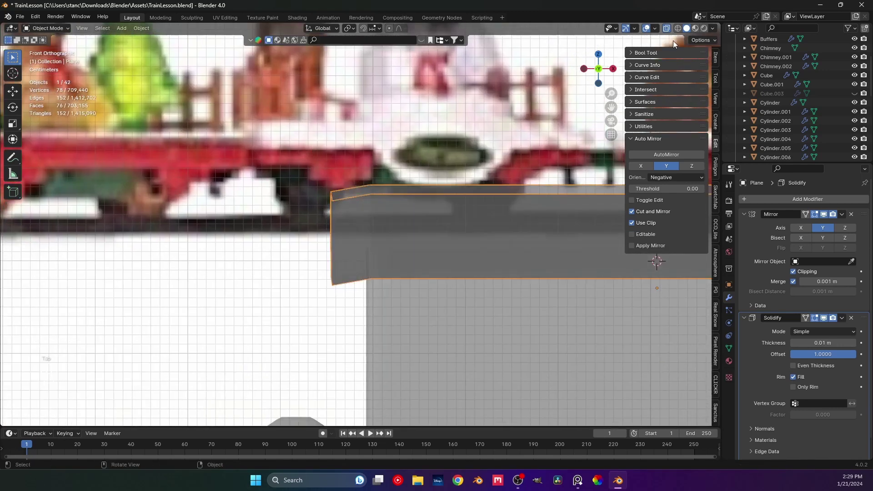
middle_click(417, 176)
drag(491, 219, 290, 203)
drag(295, 204, 381, 227)
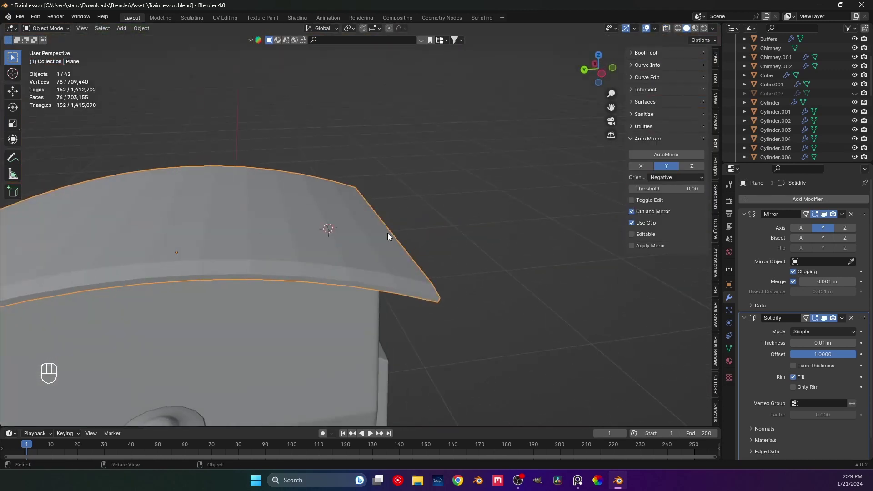
Lower the roof's outer side edge with Z and X constrained moves so it droops down
key(Tab)
key(KP_1)
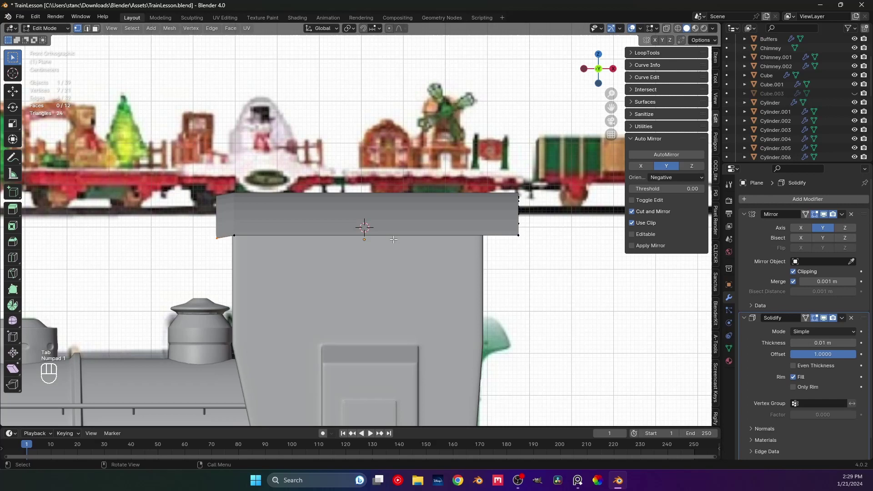
key(KP_3)
click(669, 32)
click(345, 264)
key(g)
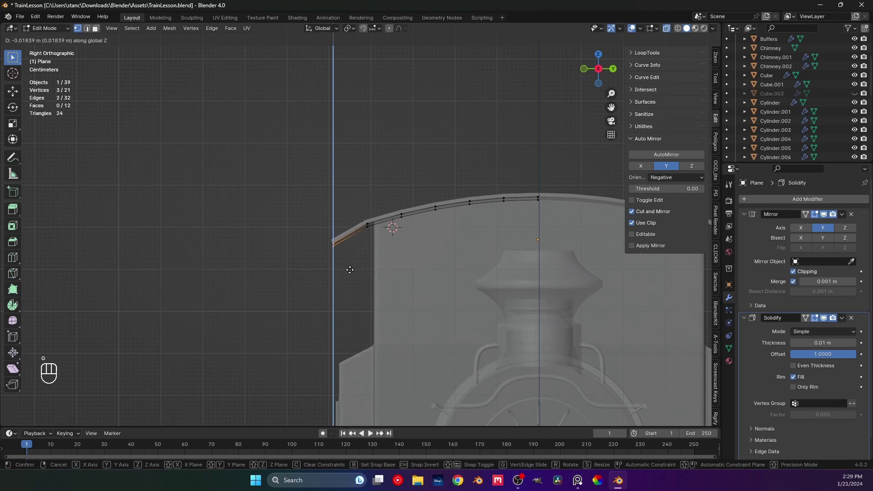
key(g)
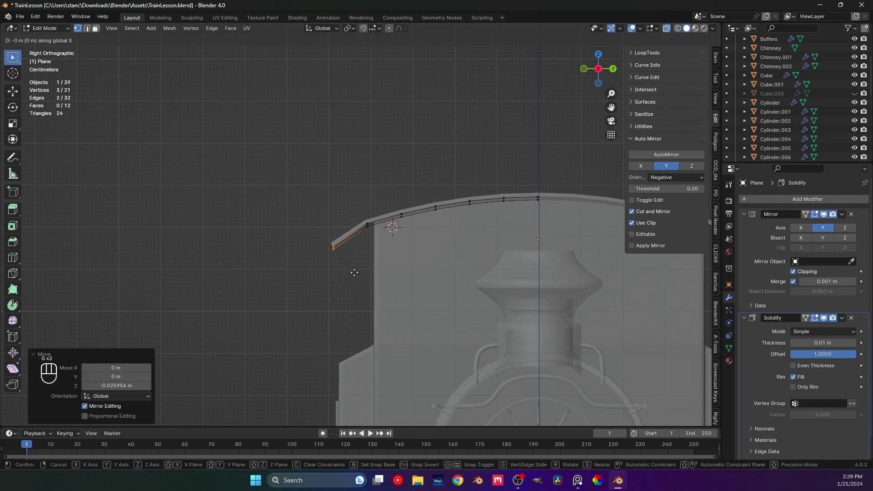
key(g)
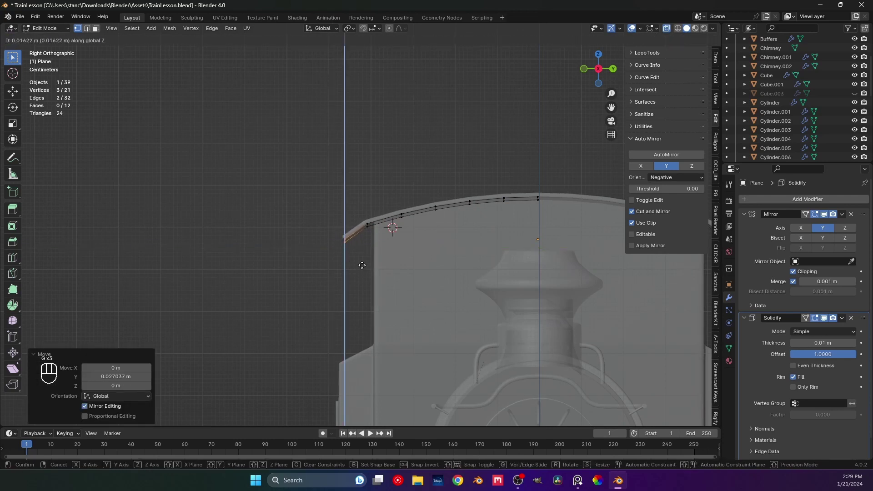
key(g)
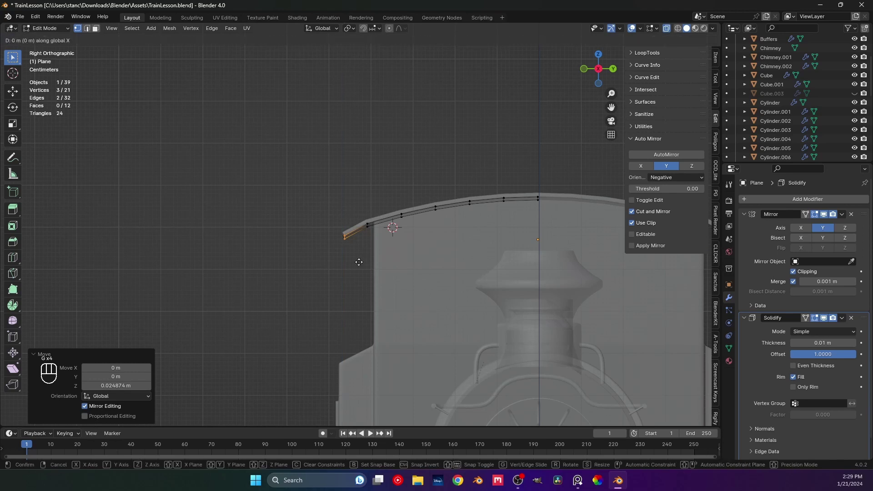
drag(324, 247, 413, 269)
Check the drooped roof, return to Object Mode and save TrainLesson.blend
middle_click(469, 243)
drag(519, 239, 560, 231)
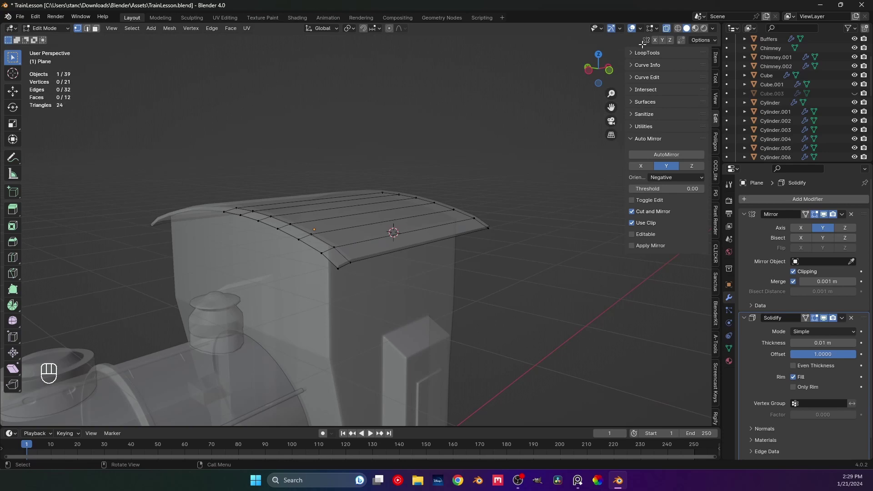
click(671, 30)
key(ctrl+s)
key(Tab)
click(380, 225)
click(363, 218)
middle_click(416, 209)
middle_click(402, 234)
right_click(394, 228)
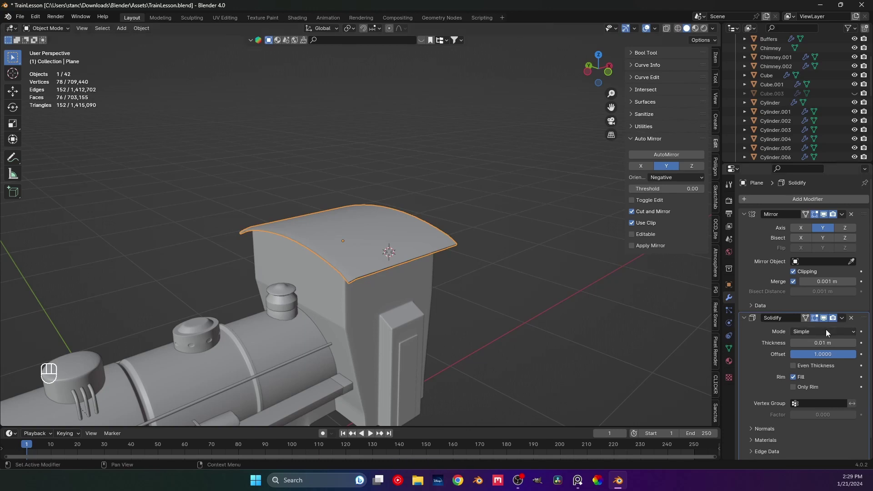
Set the roof Solidify thickness to 0.02 m and add a loop cut shaping its drooping end
drag(350, 288, 382, 263)
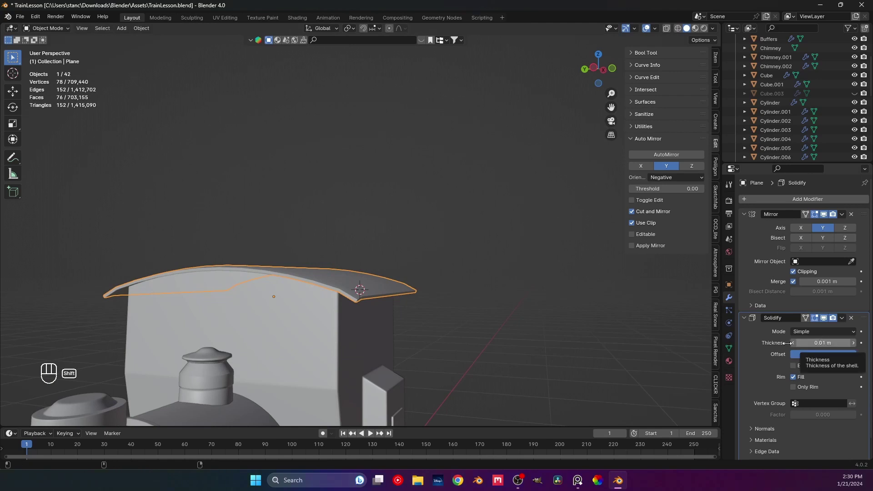
key(ctrl+a)
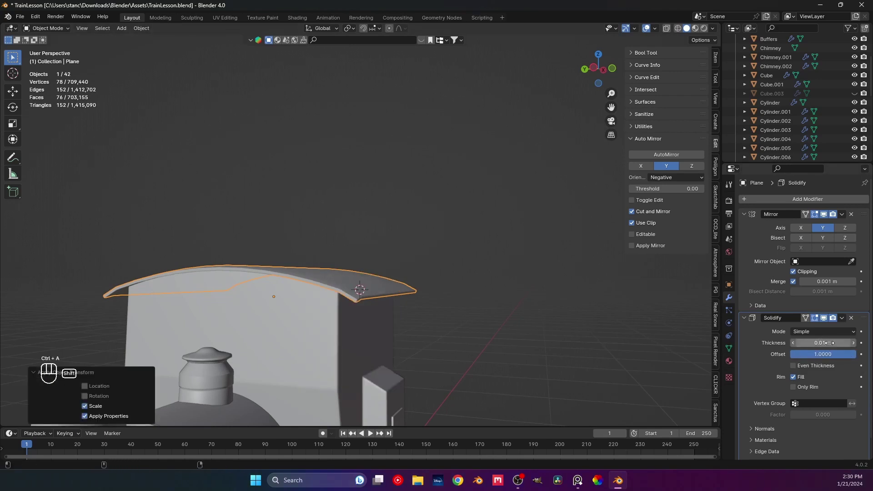
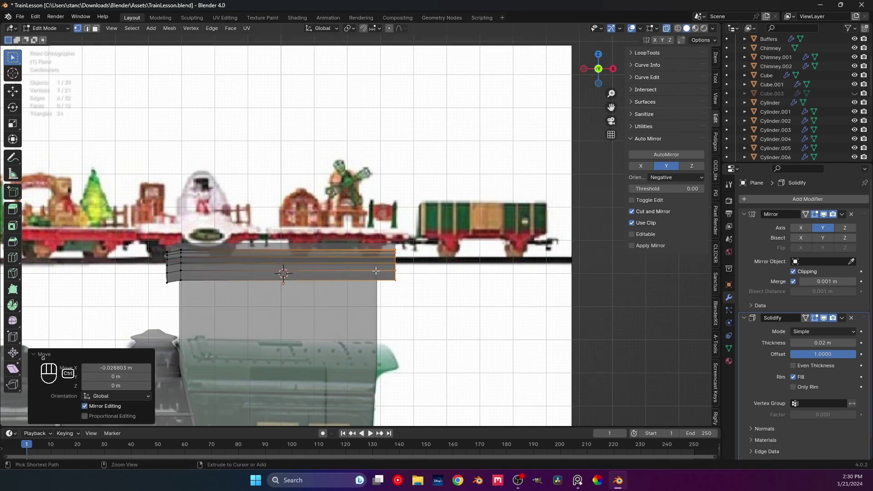
key(ctrl+r)
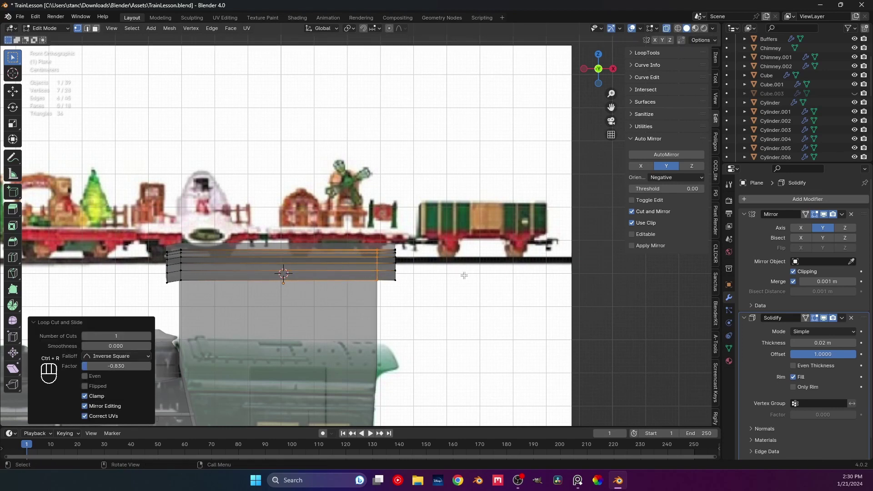
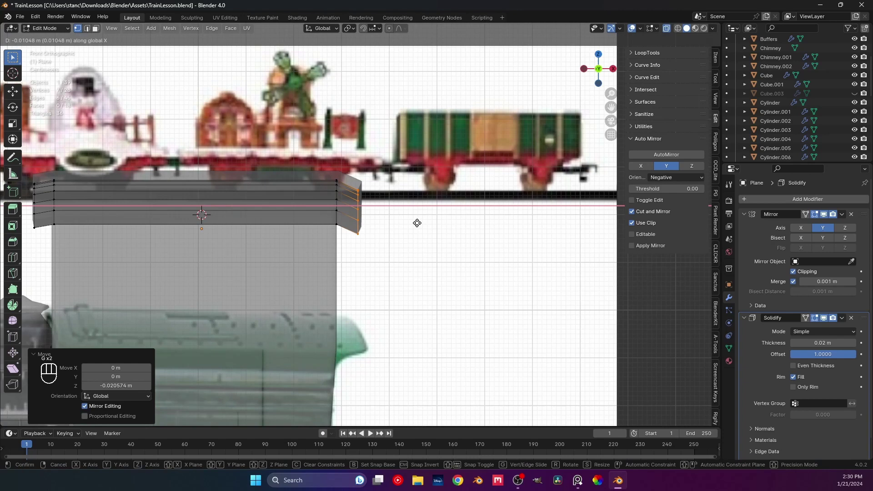
key(g)
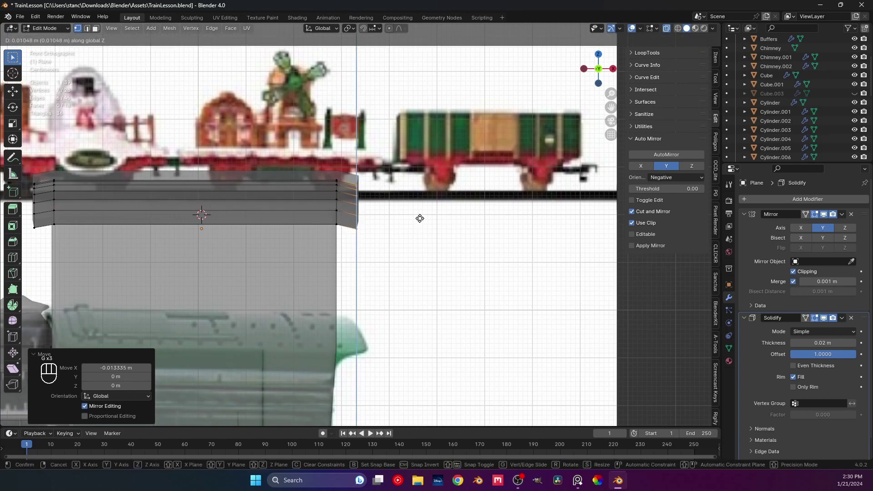
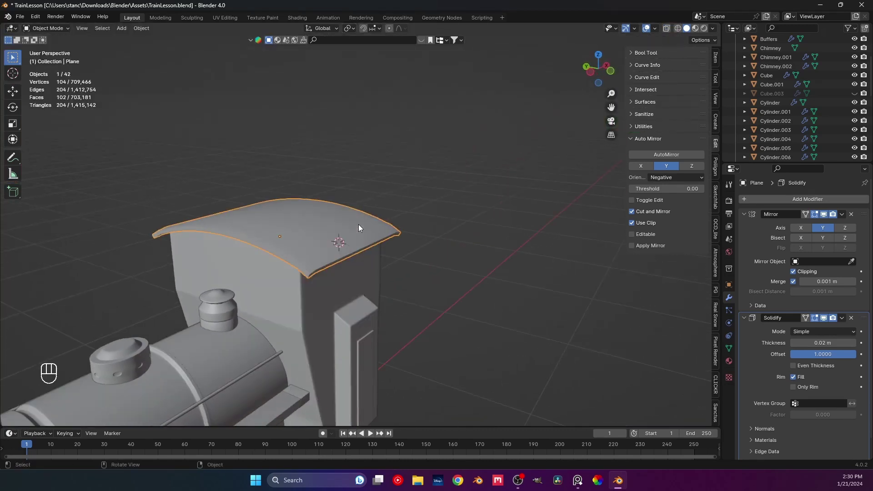
Rename the roof to Rooftop and apply its Solidify modifier, leaving only Mirror
key(KP_Decimal)
drag(771, 98, 771, 100)
key(o)
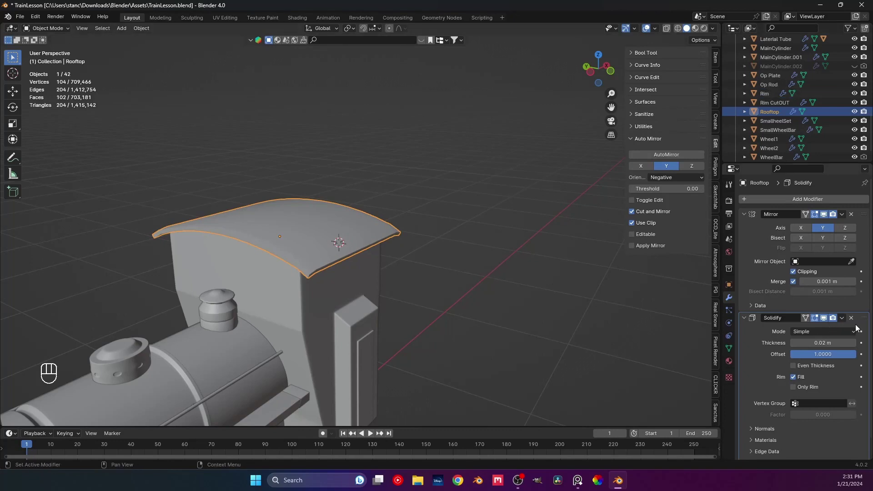
click(839, 214)
click(837, 216)
drag(841, 218, 818, 227)
drag(844, 218, 817, 226)
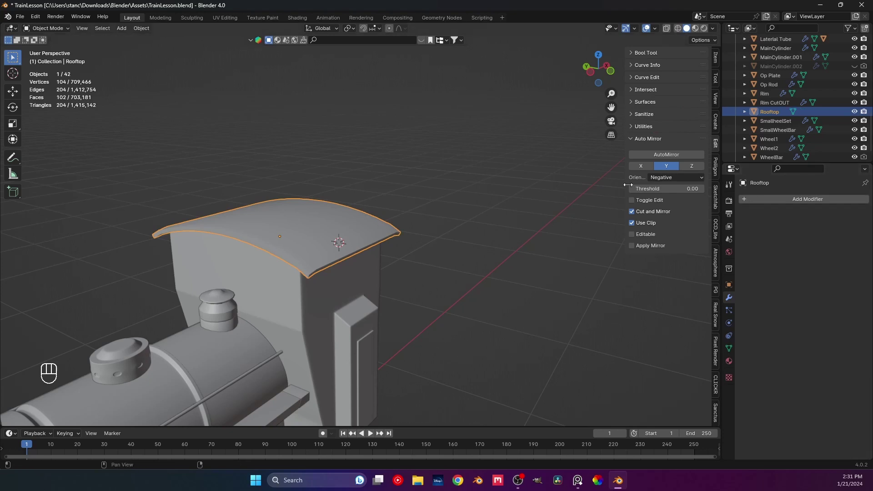
click(654, 159)
Check the Rooftop mesh in Edit Mode, then browse the train reference photo board
key(Tab)
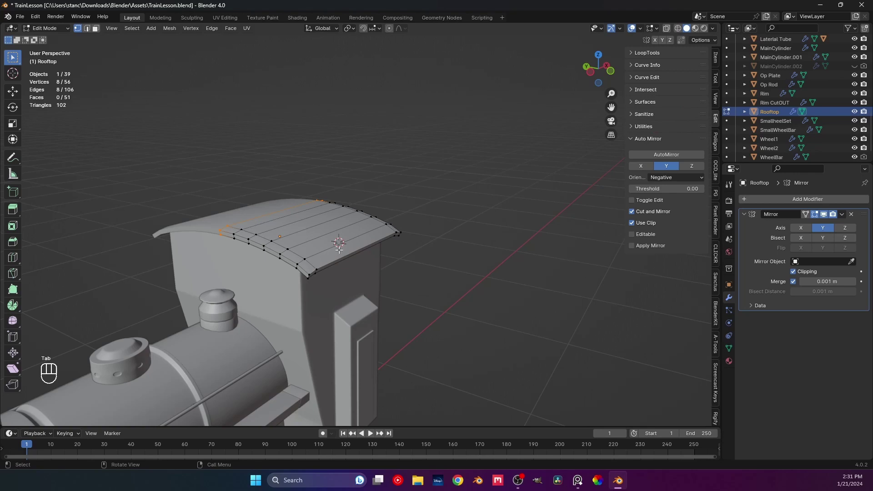
middle_click(378, 249)
key(Tab)
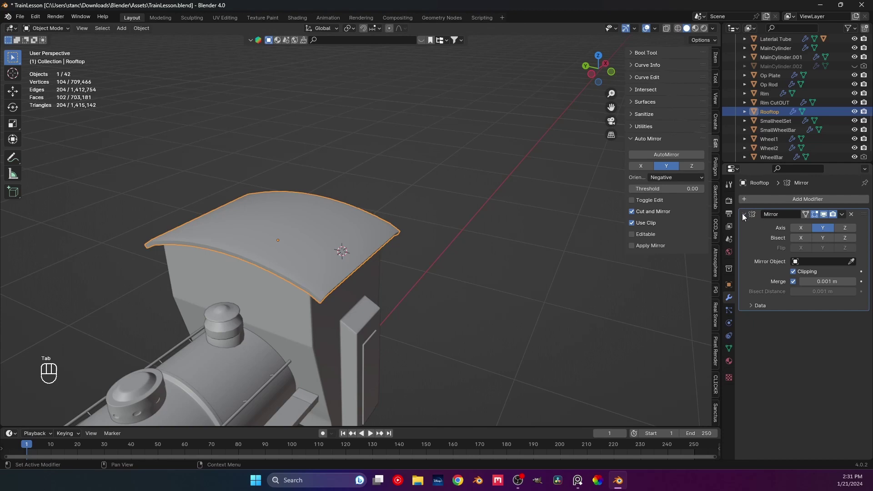
drag(744, 215, 764, 200)
drag(769, 201, 371, 261)
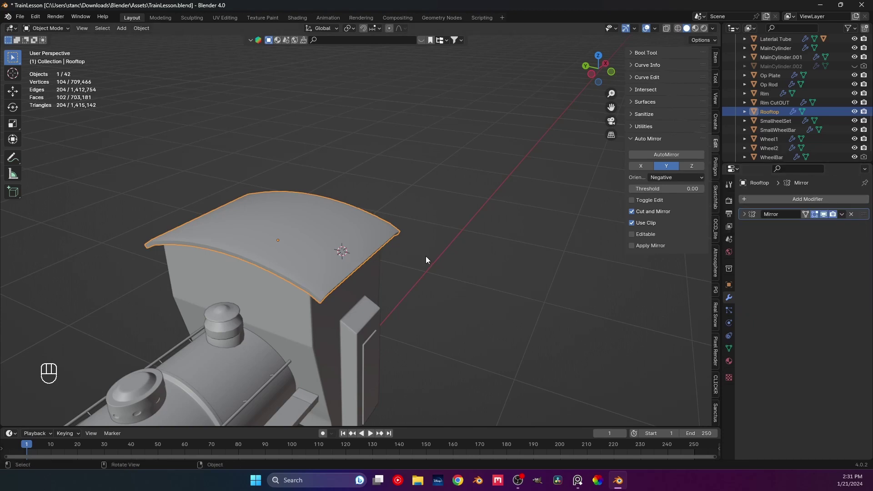
drag(368, 243, 341, 234)
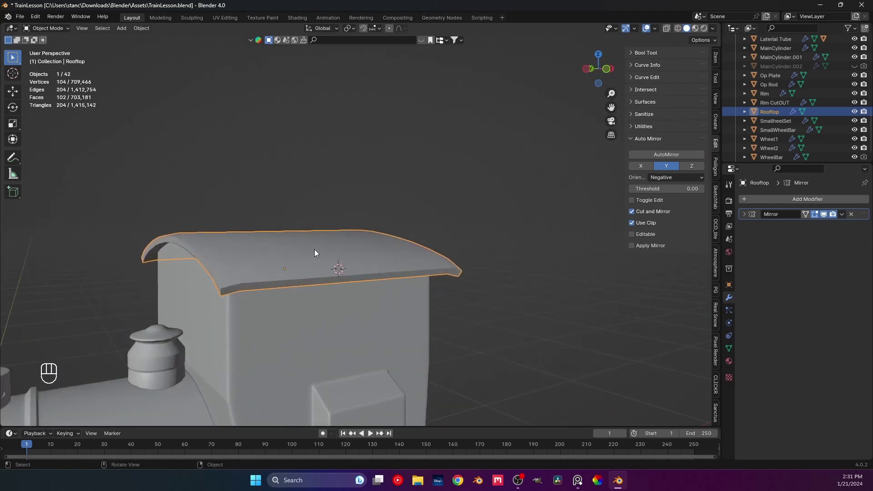
drag(355, 232, 400, 224)
drag(388, 257, 372, 210)
drag(374, 229, 396, 242)
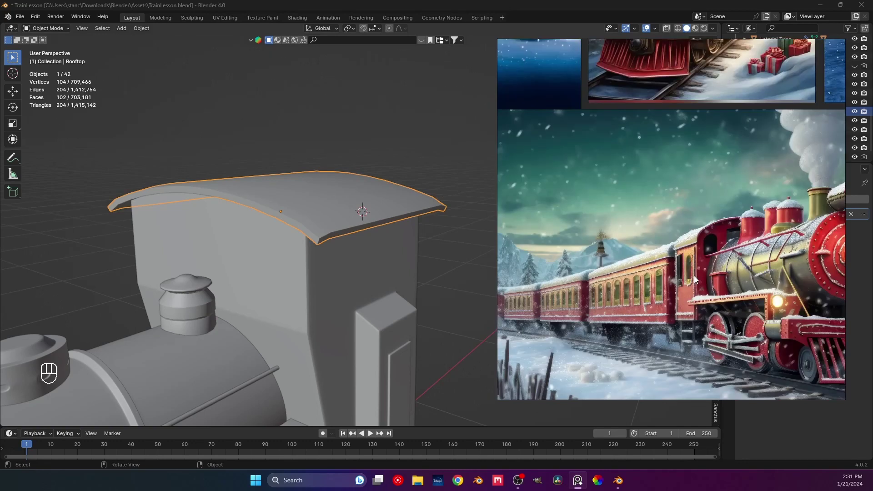
Insert a vertical loop cut down the cab body's side near its front corner
middle_click(469, 250)
middle_click(394, 300)
drag(392, 297, 365, 307)
drag(362, 294, 351, 256)
middle_click(363, 263)
middle_click(315, 216)
key(Tab)
middle_click(360, 235)
middle_click(322, 240)
key(ctrl+r)
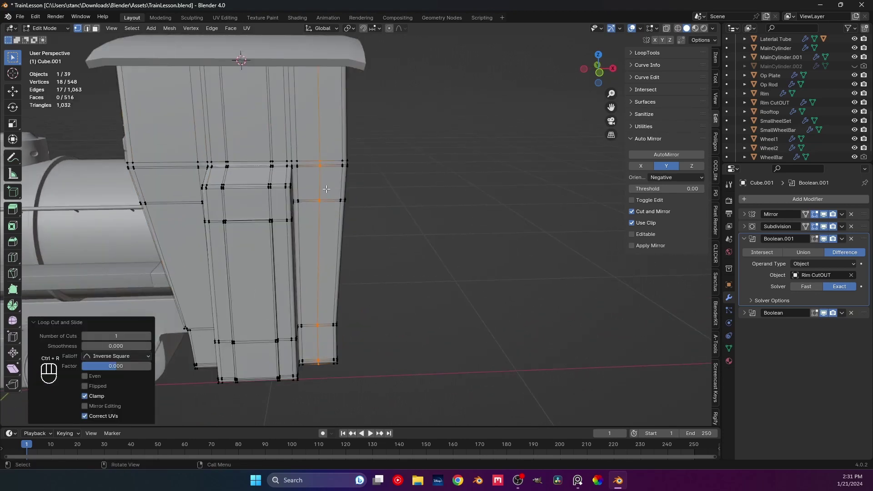
Bevel the new vertical loop into a narrow pair of edges forming a thin pole strip
key(ctrl+b)
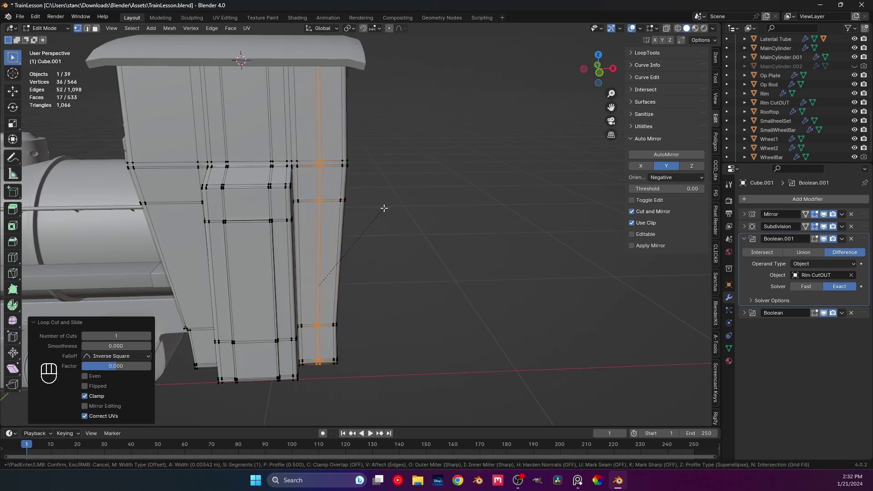
key(3)
drag(326, 205, 340, 175)
middle_click(342, 171)
drag(340, 143, 339, 155)
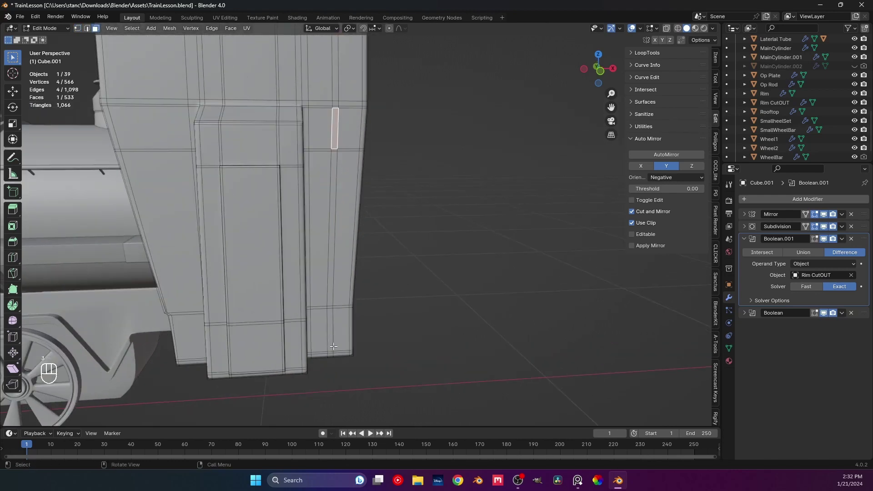
click(332, 325)
middle_click(338, 318)
From front ortho, scale the pole edges to zero along X so they run straight
key(1)
key(KP_1)
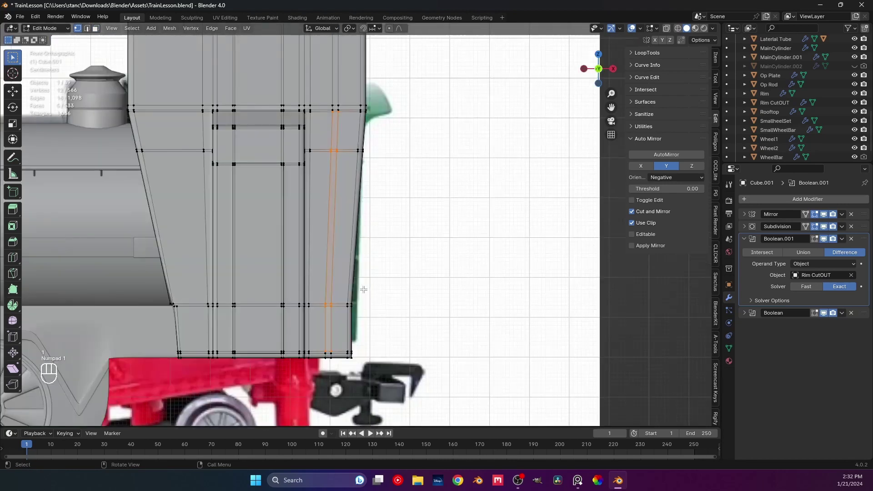
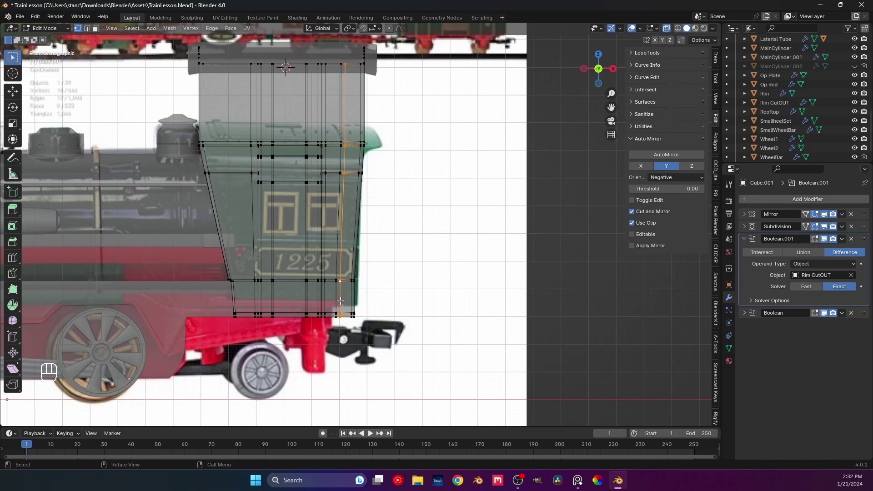
key(s)
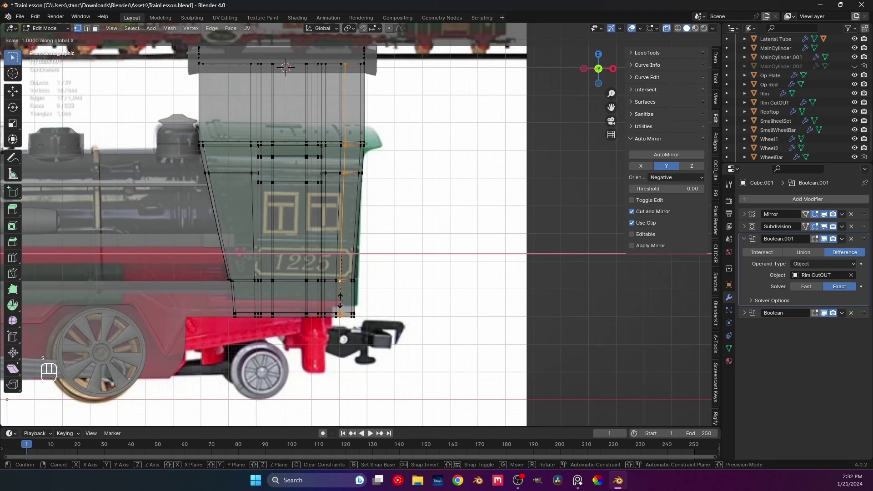
key(s)
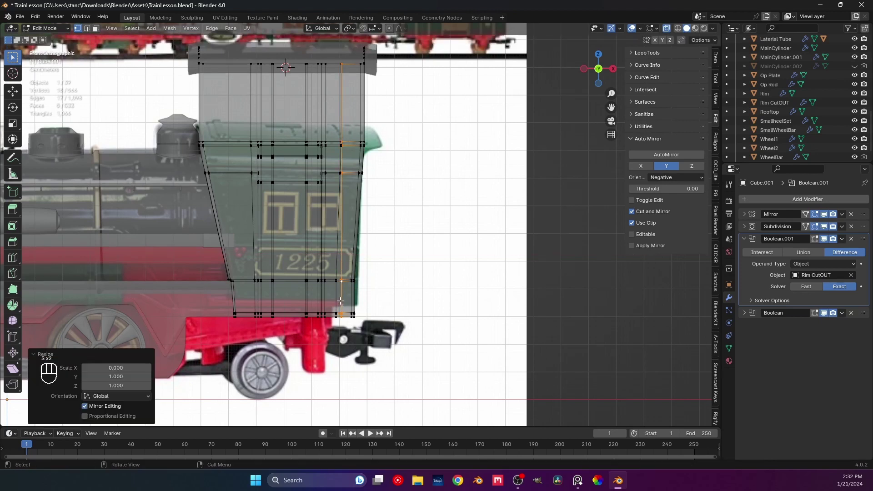
key(s)
key(Tab)
Select the thin pole face strip on the cab side and inspect it from several angles
key(Tab)
key(3)
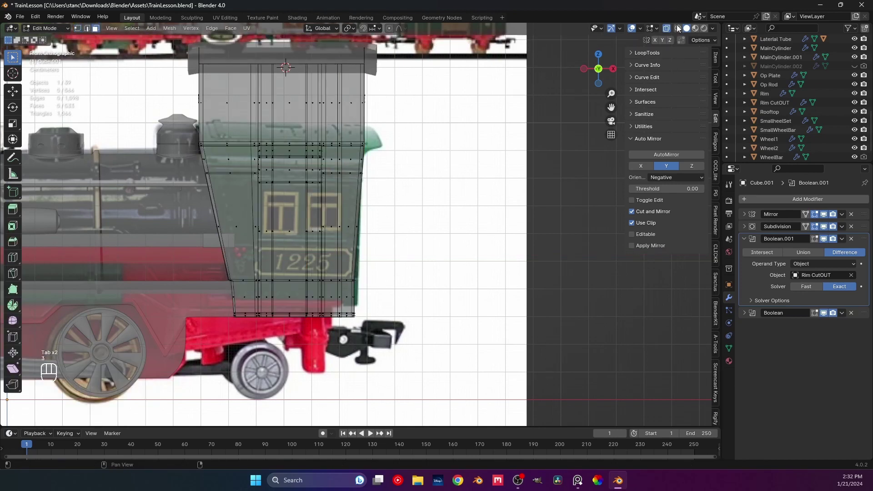
middle_click(668, 28)
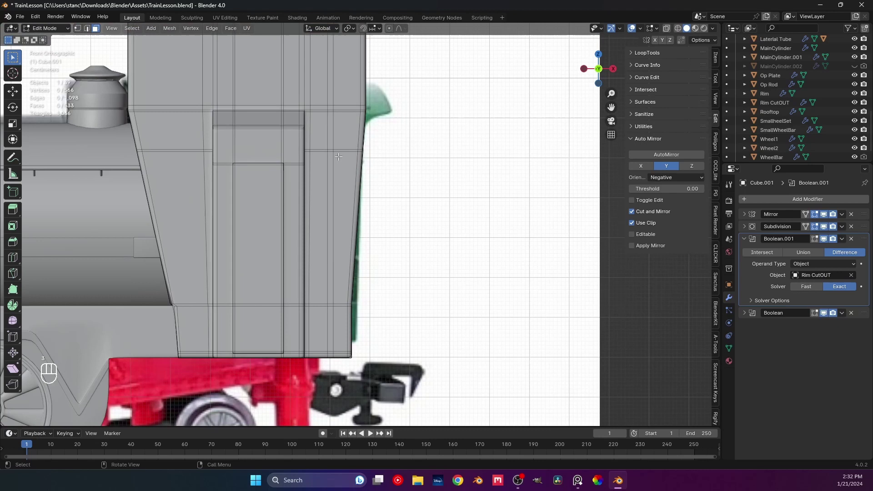
middle_click(330, 139)
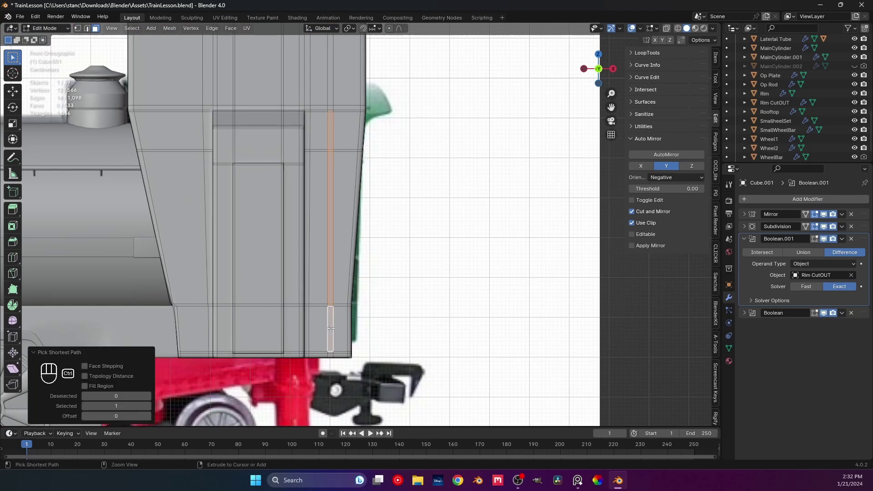
middle_click(351, 295)
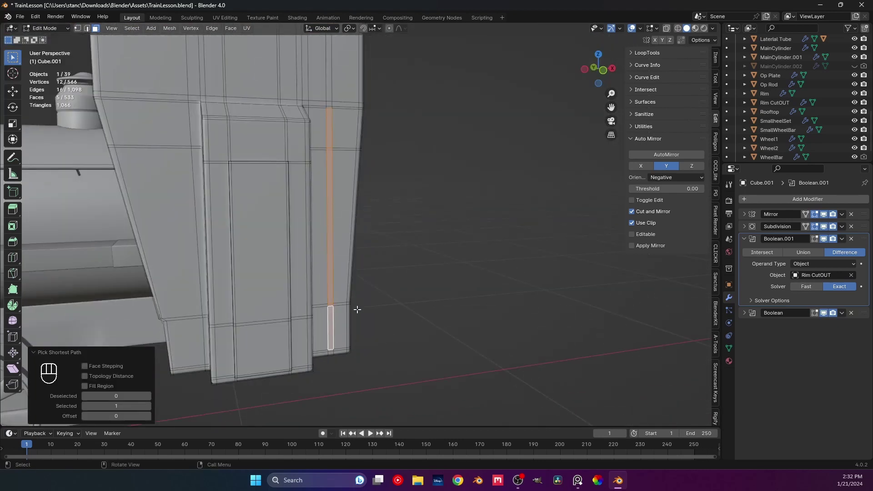
middle_click(379, 286)
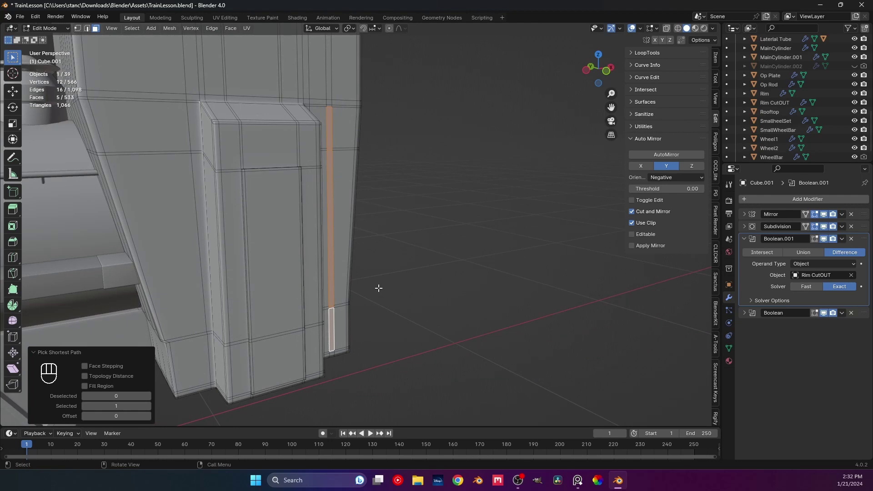
drag(351, 245, 345, 271)
middle_click(348, 284)
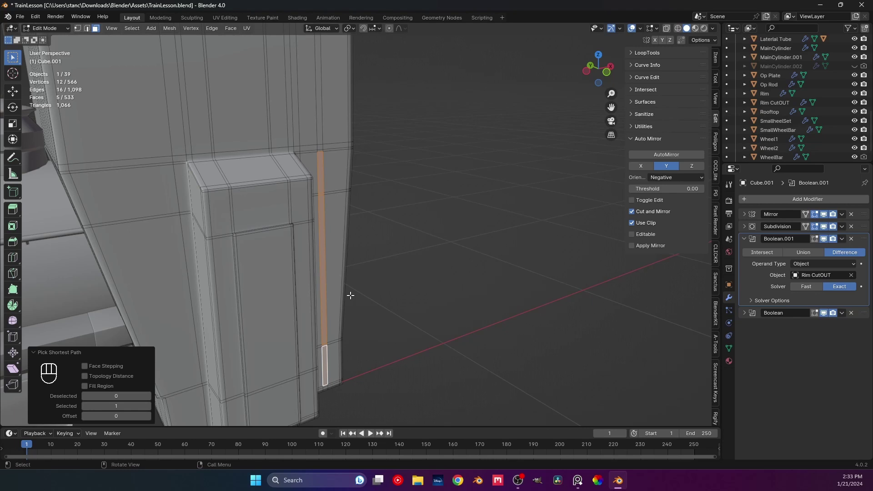
middle_click(352, 270)
middle_click(362, 269)
Extrude the pole strip outward and add trial edge loops near its top
key(e)
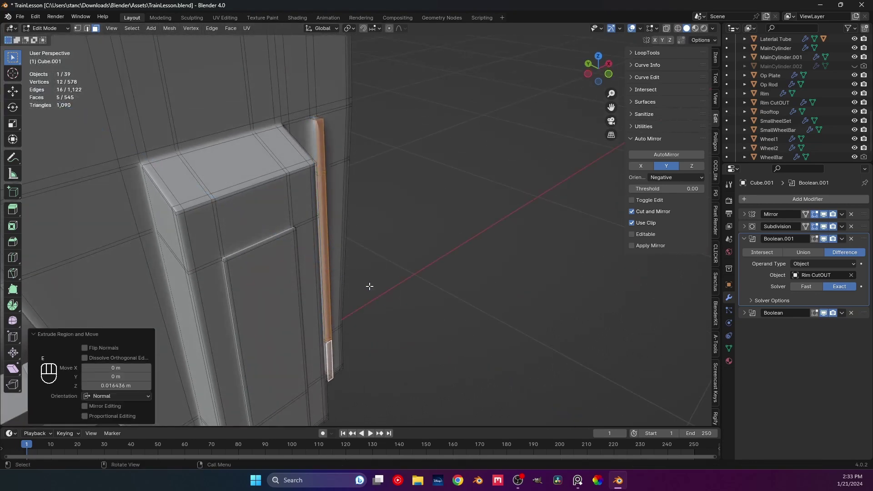
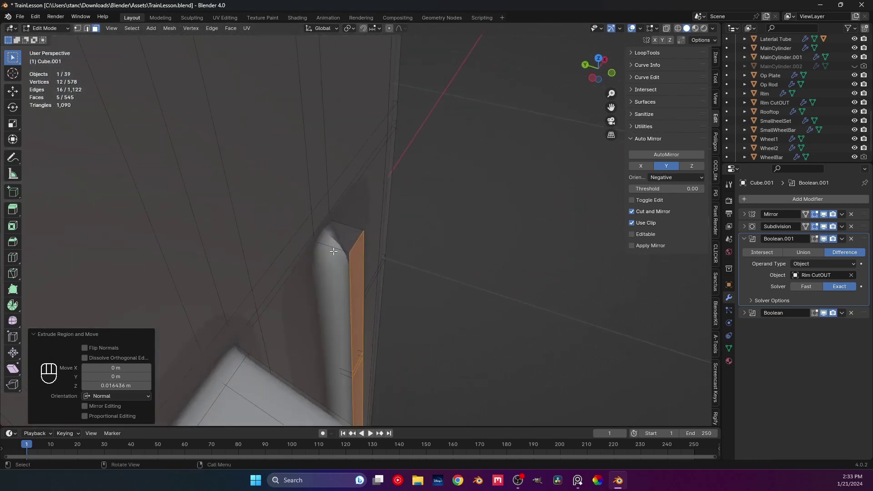
key(ctrl+r)
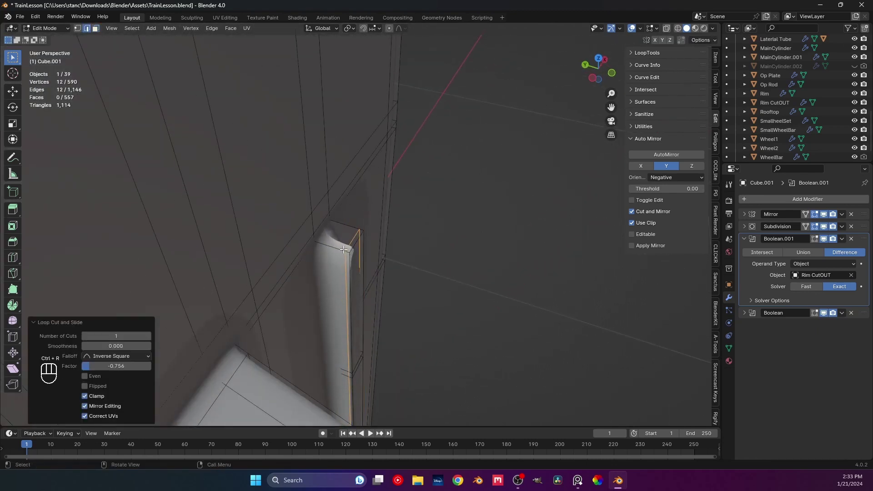
key(ctrl+r)
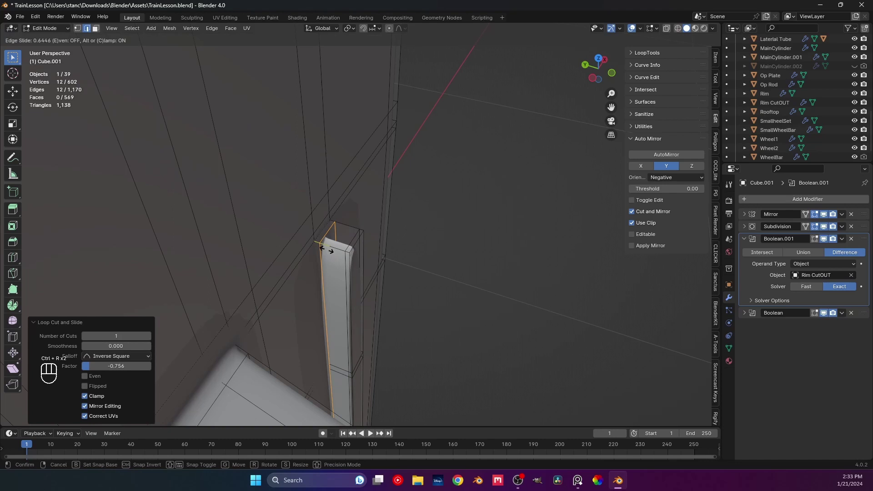
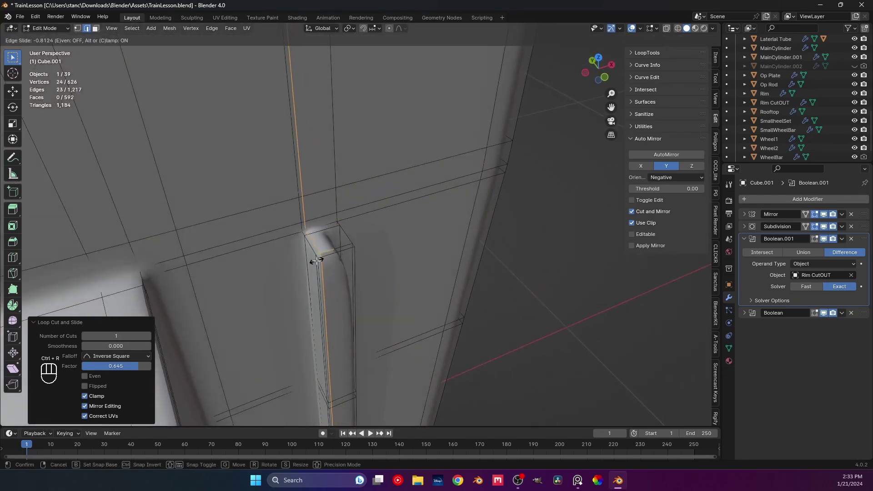
key(ctrl+r)
middle_click(339, 245)
Add holding edge loops across the pole and slide one down near its base
key(Tab)
key(Tab)
key(Tab)
key(ctrl+r)
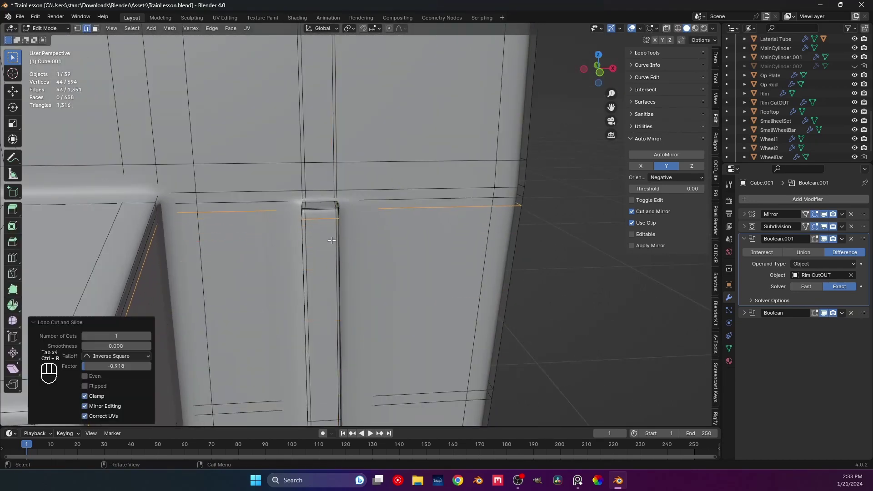
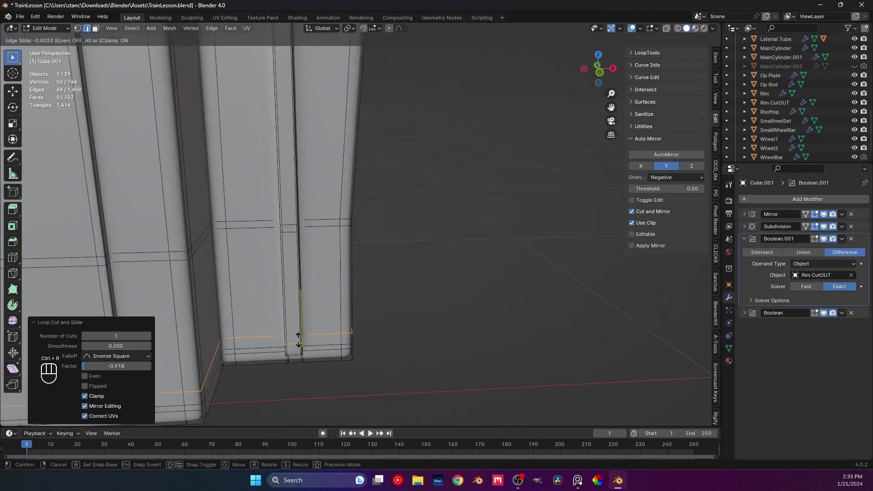
key(Tab)
click(465, 340)
Save the train file and bring up the red-locomotive reference photo
drag(420, 263, 346, 280)
middle_click(375, 282)
middle_click(366, 264)
key(ctrl+s)
Move the reference photo aside and select the cab body again
middle_click(453, 285)
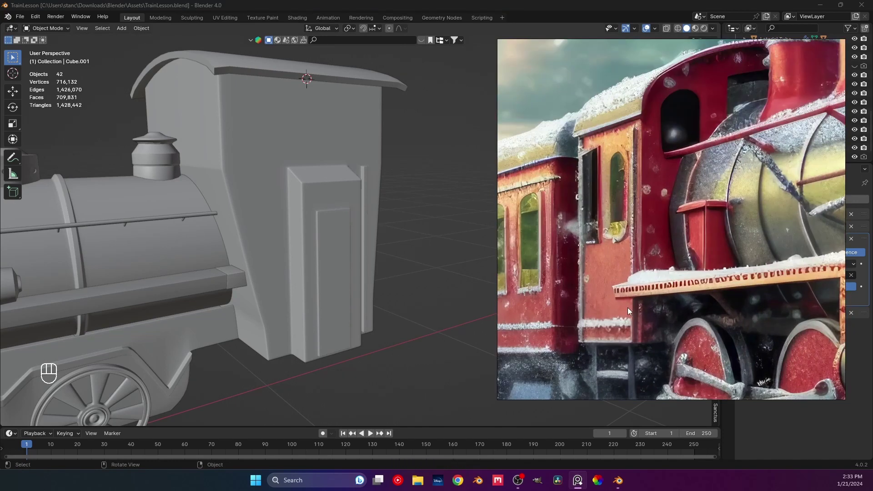
drag(402, 205, 364, 204)
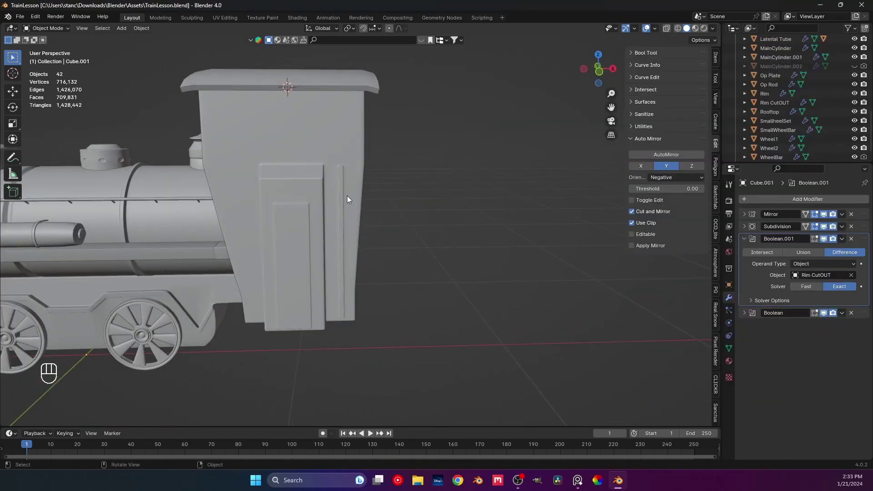
click(340, 194)
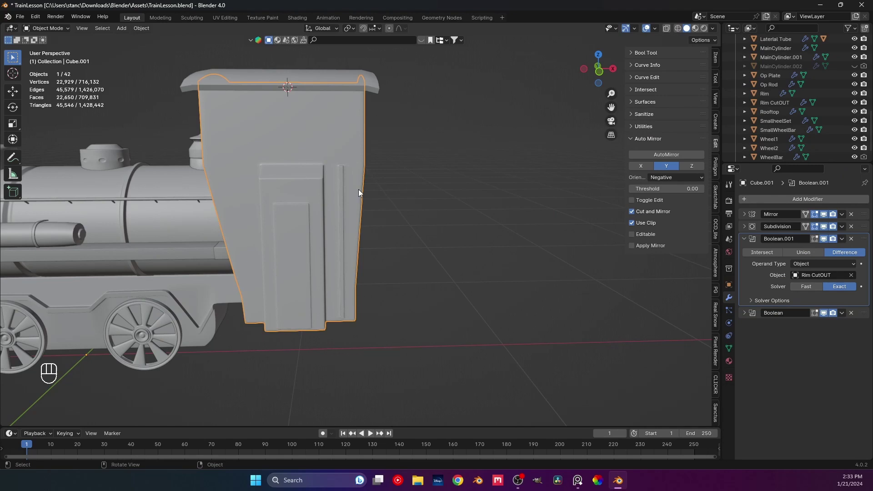
Undo the trial loop cuts so the cab side pole is back to its plain strip
key(ctrl+z)
key(ctrl+z)
key(ctrl+z)
key(ctrl+z)
key(ctrl+z)
key(ctrl+z)
key(ctrl+z)
drag(366, 200, 402, 230)
Zoom to the top of the pole under the roof and select it for loop cutting
middle_click(369, 213)
middle_click(358, 191)
middle_click(330, 181)
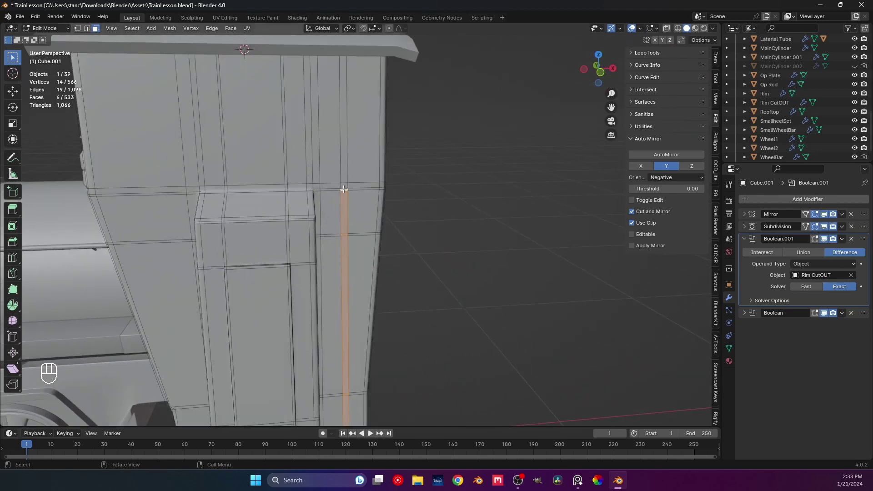
middle_click(351, 214)
middle_click(350, 200)
click(353, 145)
drag(346, 186, 406, 185)
drag(355, 210, 346, 211)
middle_click(292, 190)
Add edge loops around the pole top and horizontal loops under the roof line
key(ctrl+r)
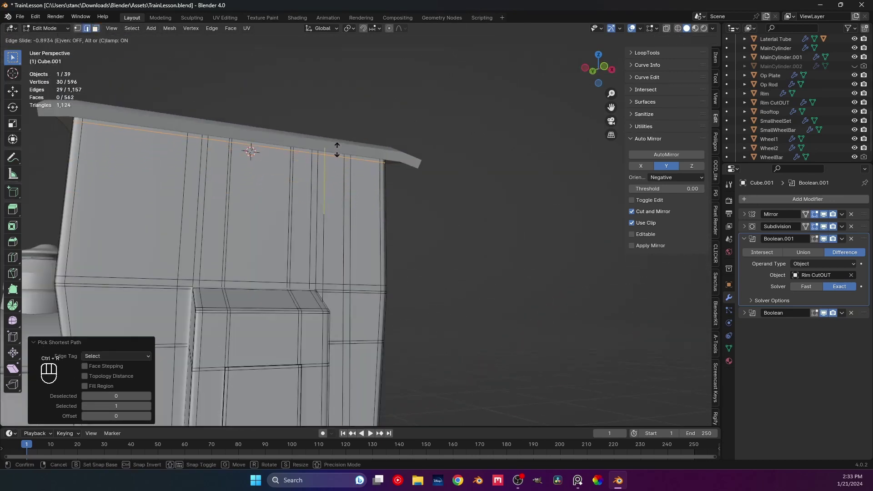
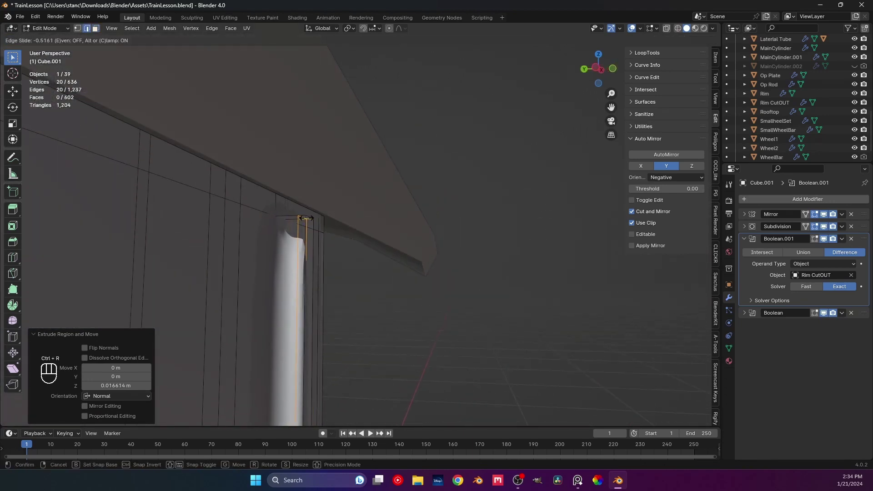
key(ctrl+r)
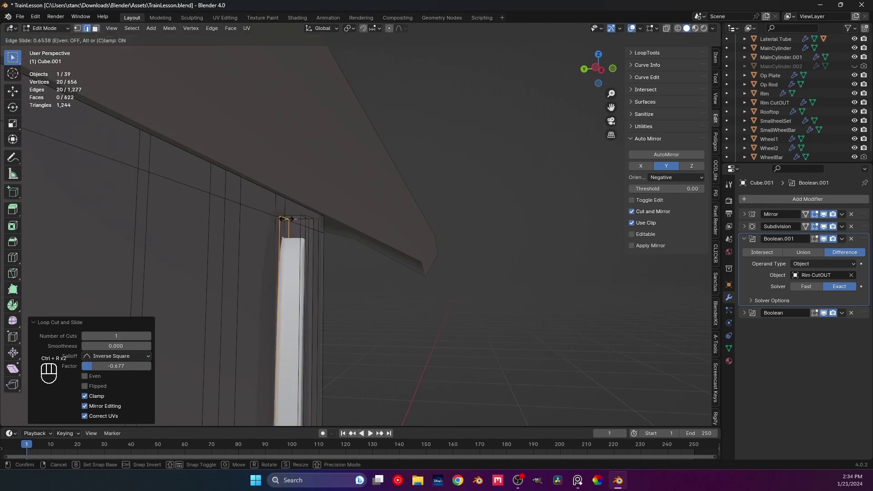
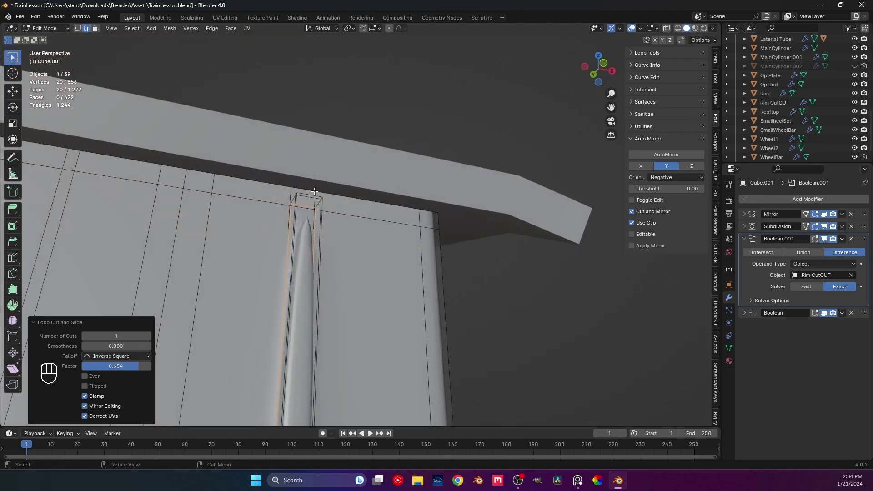
key(ctrl+r)
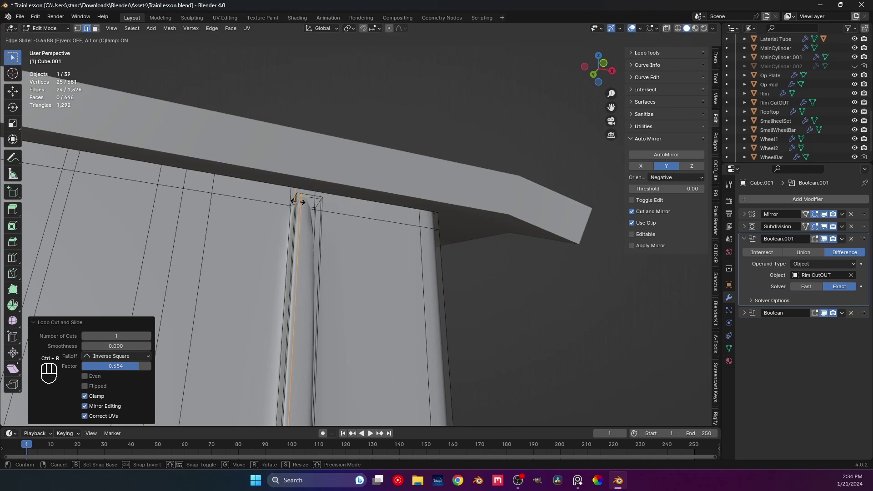
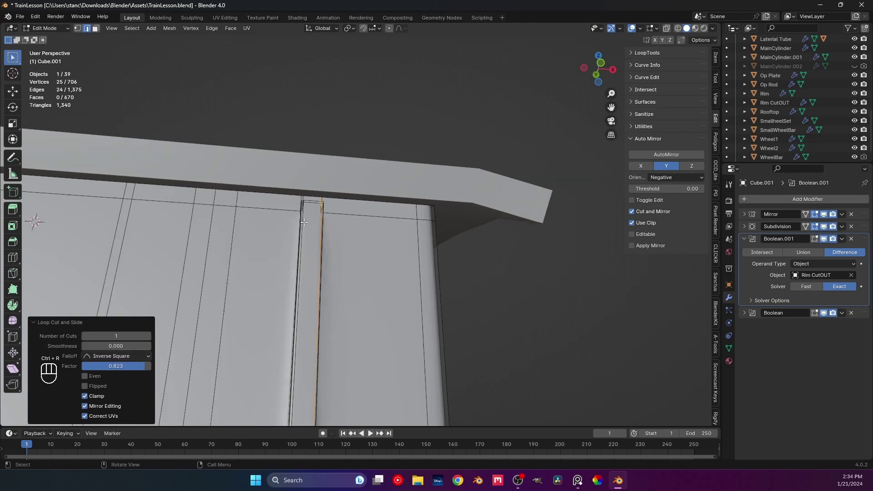
key(ctrl+r)
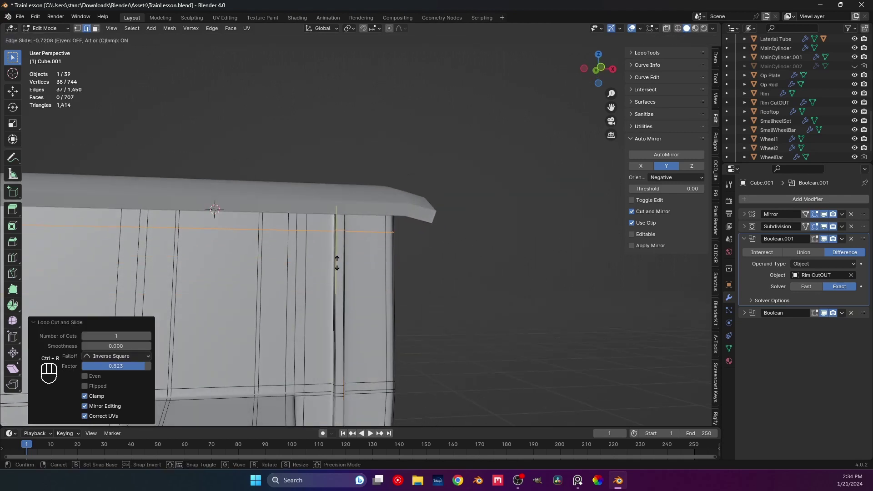
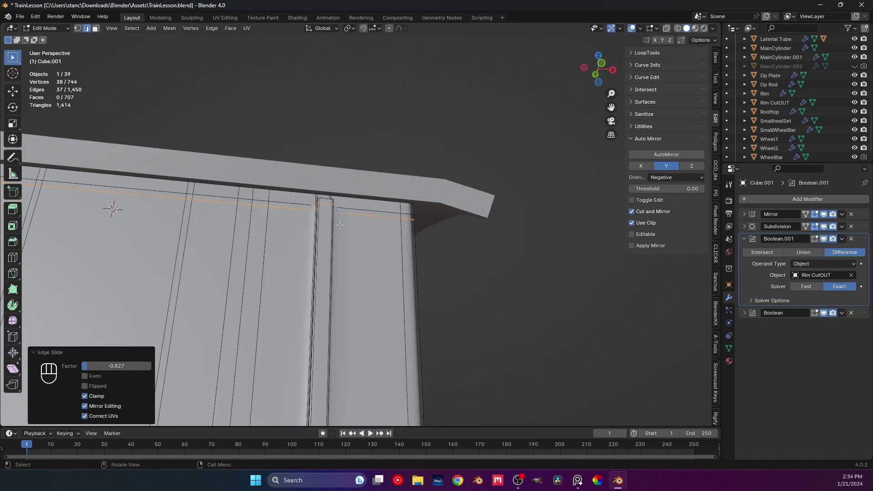
key(ctrl+r)
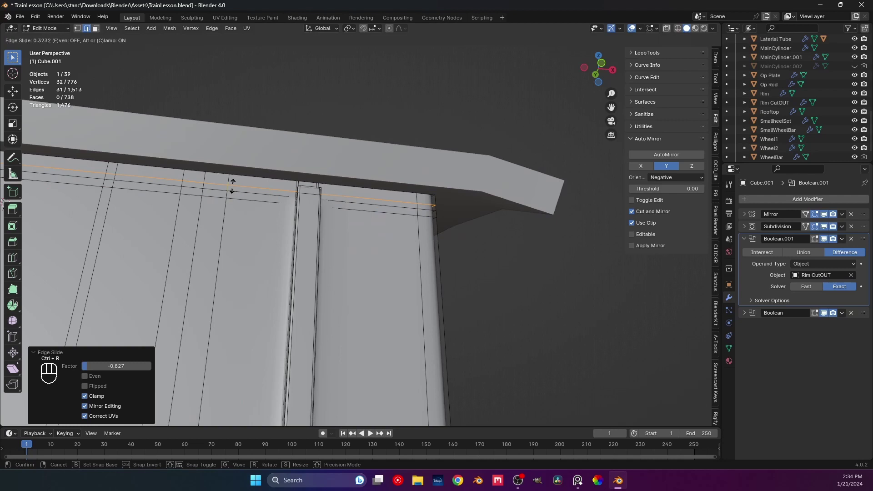
Add holding loops near the pole base, return to object mode and save TrainLesson.blend
drag(307, 199, 326, 209)
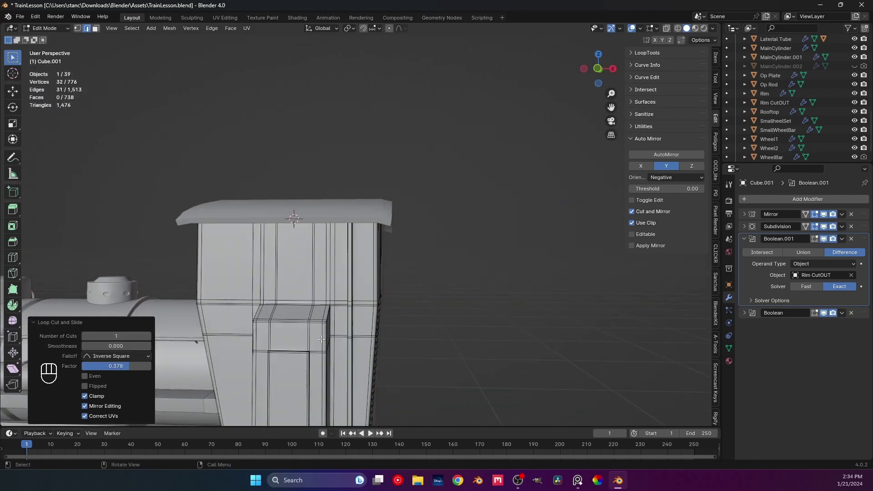
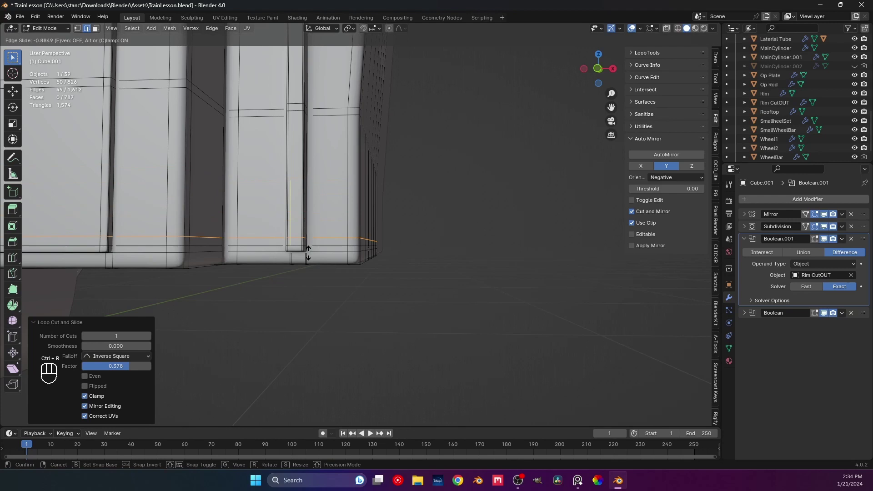
middle_click(332, 257)
middle_click(330, 268)
key(ctrl+s)
key(Tab)
middle_click(375, 243)
key(ctrl+s)
middle_click(342, 248)
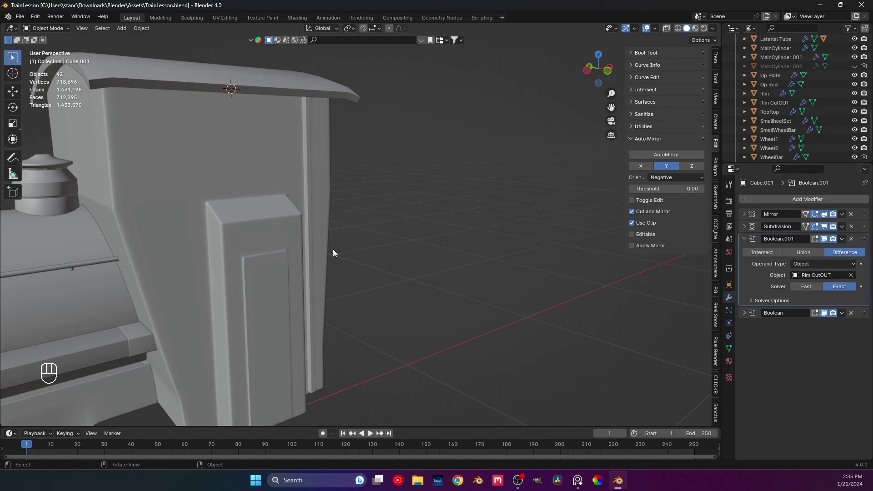
Cut a vertical edge loop across the cab side in front view and bevel it into a narrow strip
key(Tab)
middle_click(222, 284)
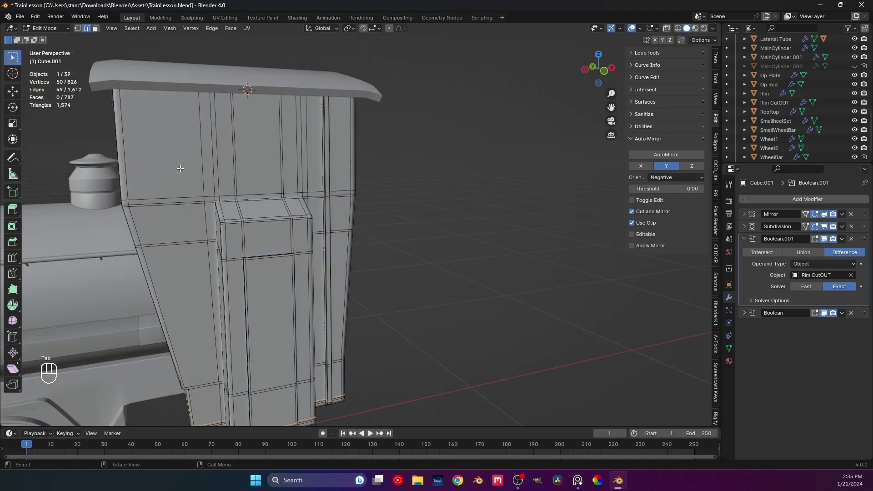
drag(192, 250, 190, 204)
key(KP_1)
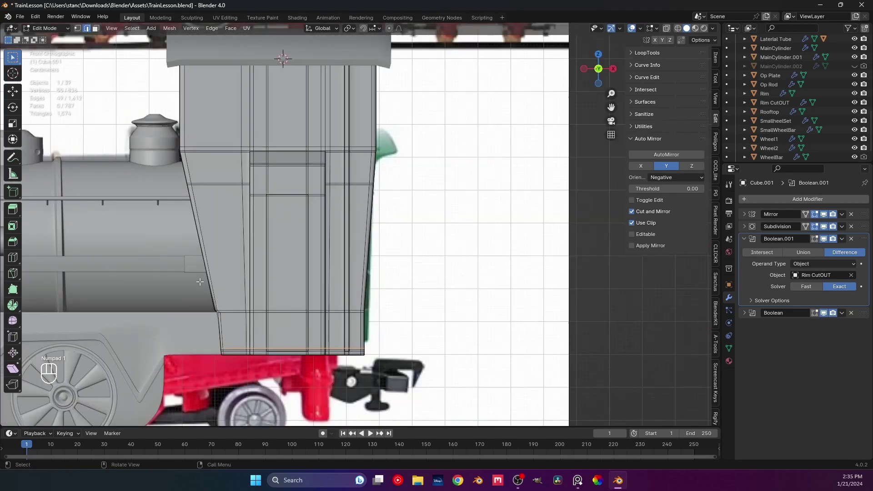
key(ctrl+r)
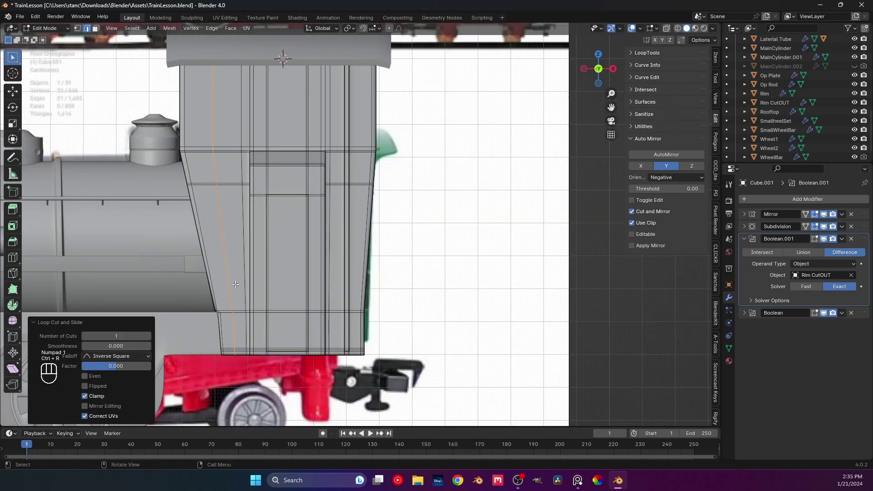
key(s)
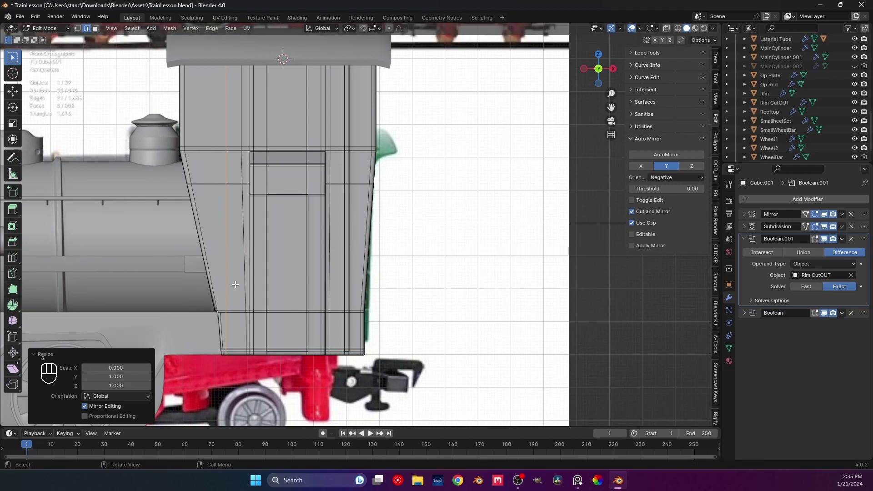
key(ctrl+b)
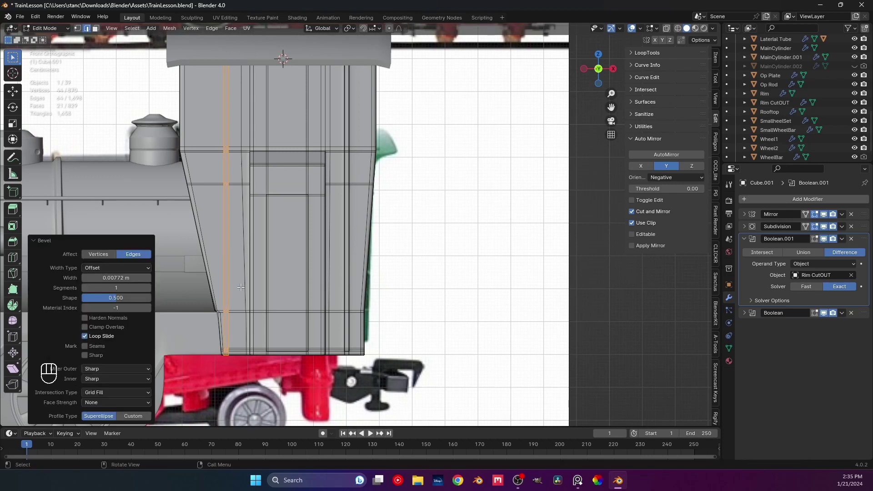
Shift the new strip along X and select its faces as a band on the cab side
key(g)
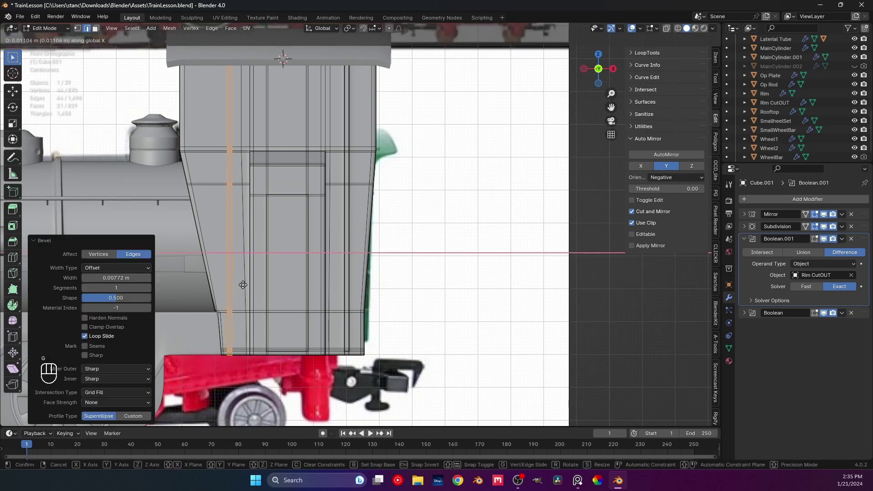
middle_click(234, 284)
key(3)
drag(240, 358, 290, 260)
click(196, 322)
middle_click(206, 160)
middle_click(280, 279)
drag(281, 272, 285, 252)
middle_click(277, 233)
right_click(224, 174)
drag(234, 277, 259, 294)
middle_click(267, 294)
Extrude the strip outward into a raised pole and try an edge loop near its top
key(e)
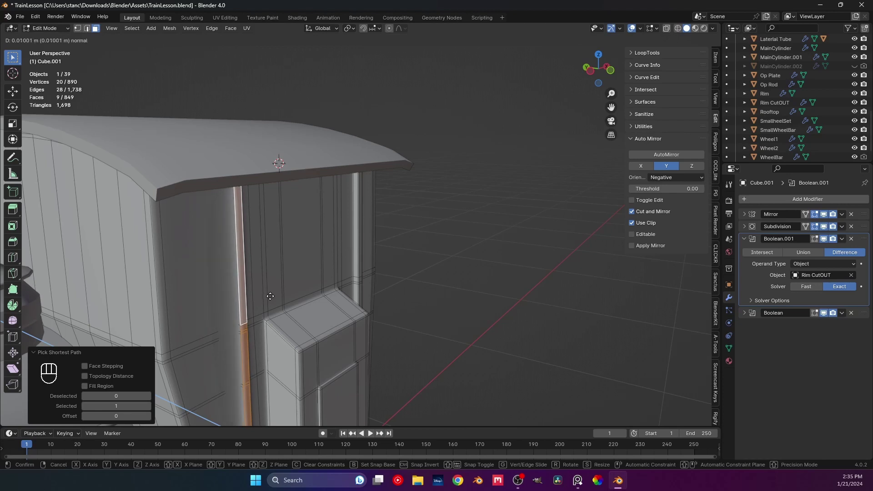
drag(262, 281, 250, 260)
middle_click(344, 260)
middle_click(421, 296)
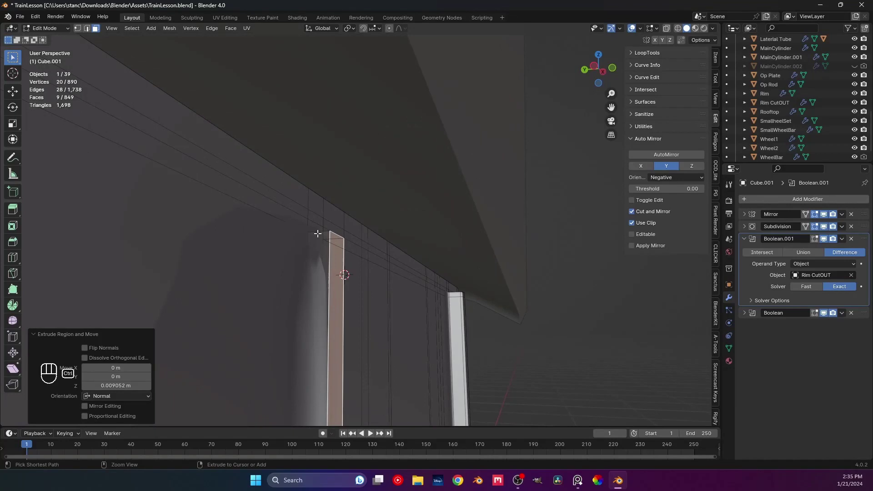
key(ctrl+r)
middle_click(318, 237)
key(ctrl+r)
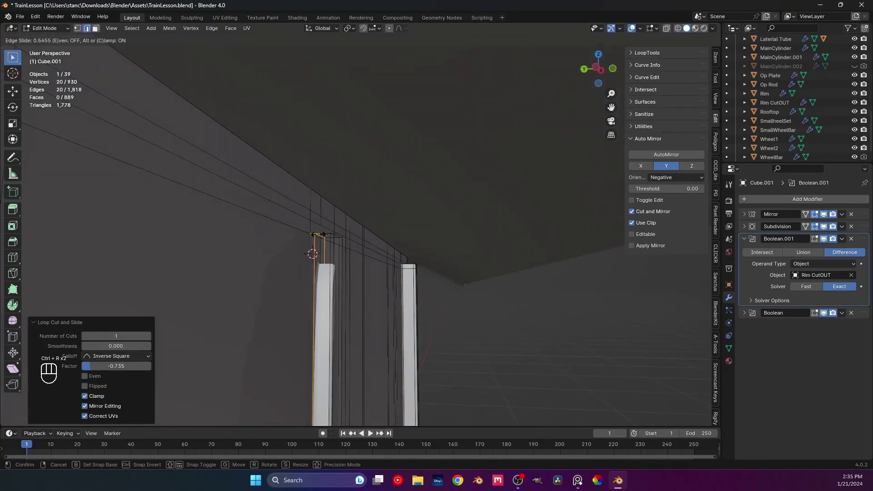
drag(355, 262, 327, 271)
middle_click(279, 270)
Undo the trial loop and extrusion, then reselect the pole strip faces up to its top
key(ctrl+z)
key(ctrl+z)
key(ctrl+z)
middle_click(254, 251)
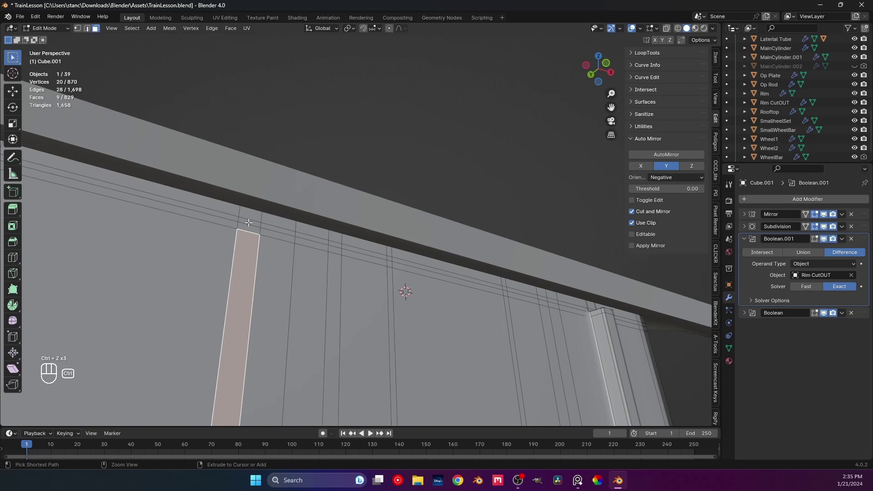
click(249, 225)
drag(270, 242, 286, 248)
click(281, 242)
click(286, 258)
Orbit the cab to check the selected face band runs up to the roof line
drag(294, 310, 265, 253)
drag(288, 327, 299, 246)
drag(311, 316, 297, 292)
middle_click(292, 337)
drag(304, 338, 297, 259)
drag(349, 300, 322, 207)
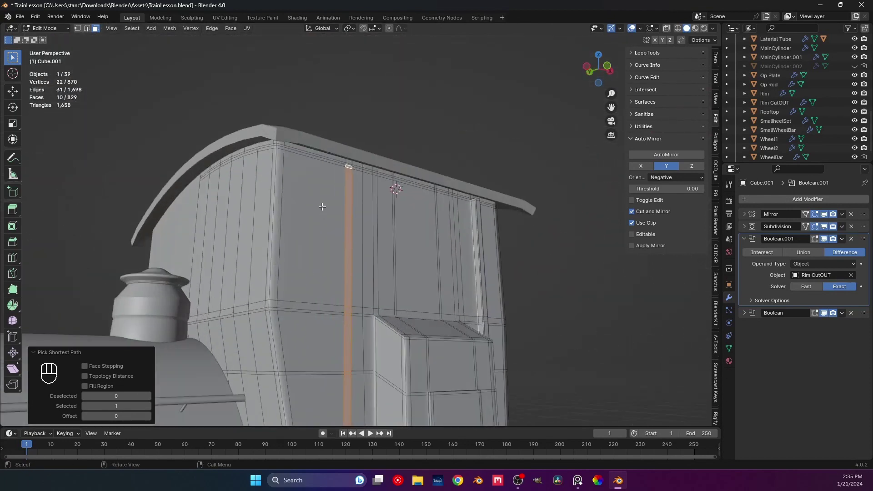
Extrude the full-height pole faces further out from the cab wall
drag(320, 230, 324, 257)
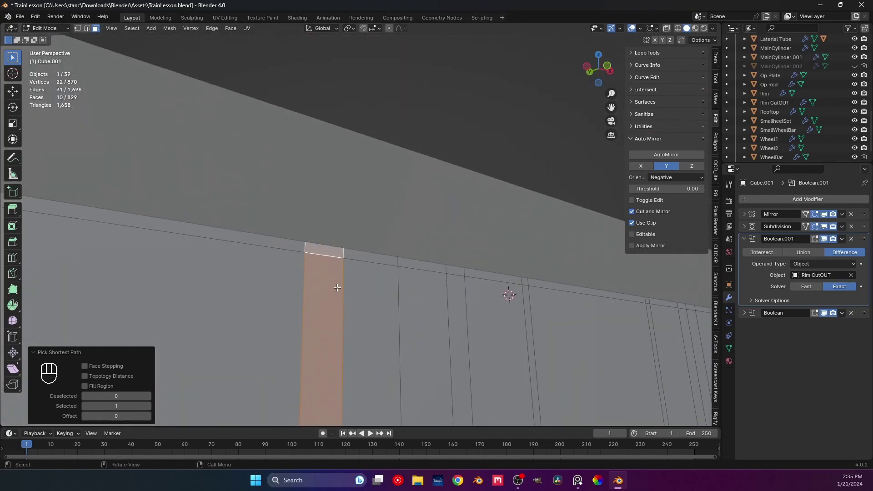
middle_click(339, 273)
middle_click(356, 294)
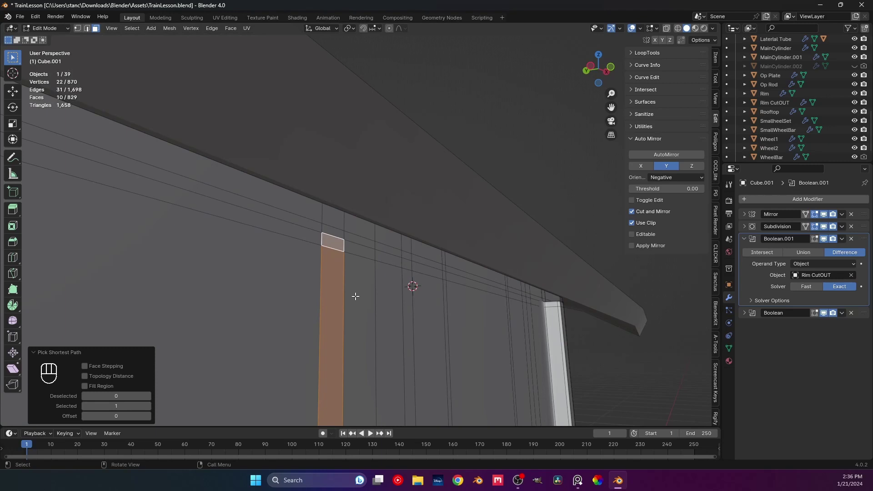
key(e)
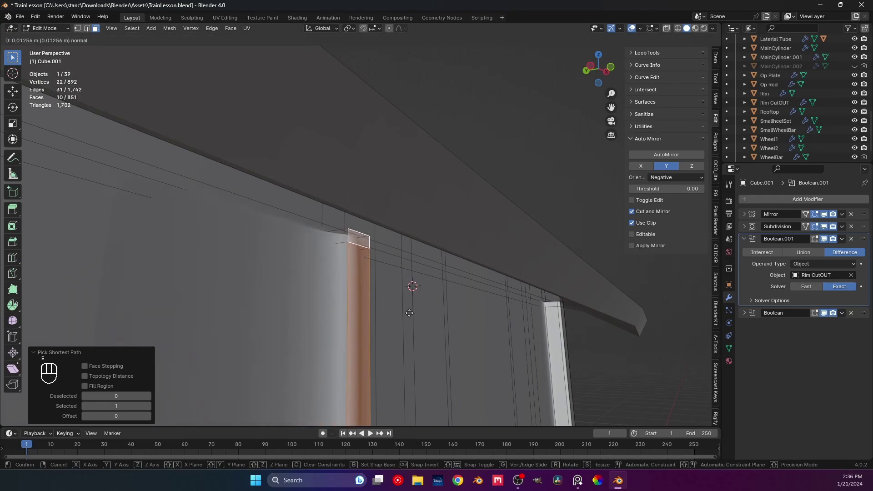
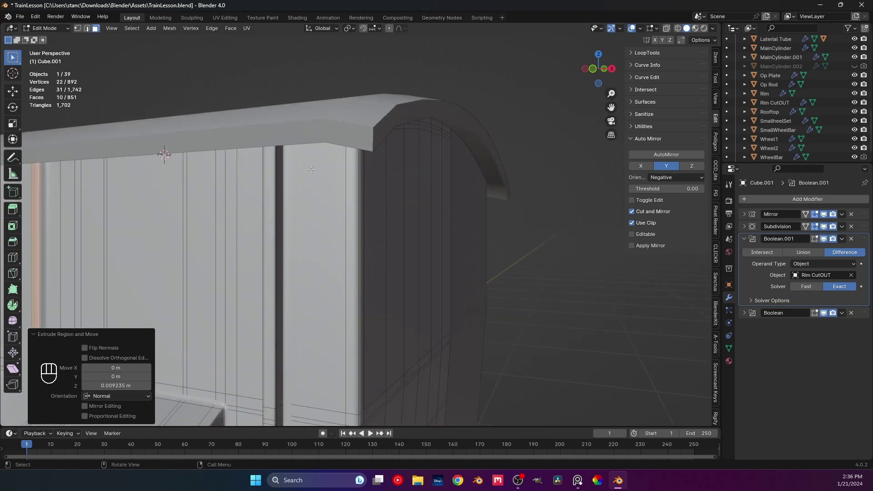
middle_click(291, 133)
middle_click(273, 155)
drag(278, 157, 270, 147)
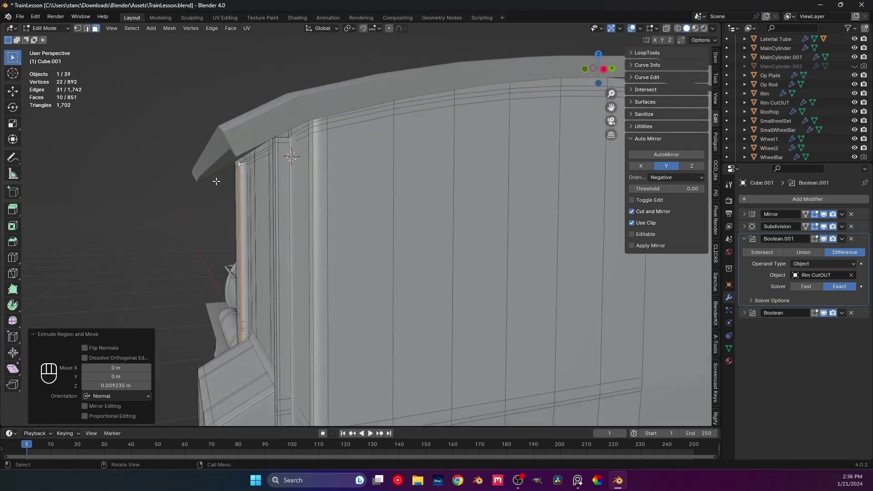
Orbit from the roof line down to the base to check the pole stands out along its full height
drag(282, 169, 341, 176)
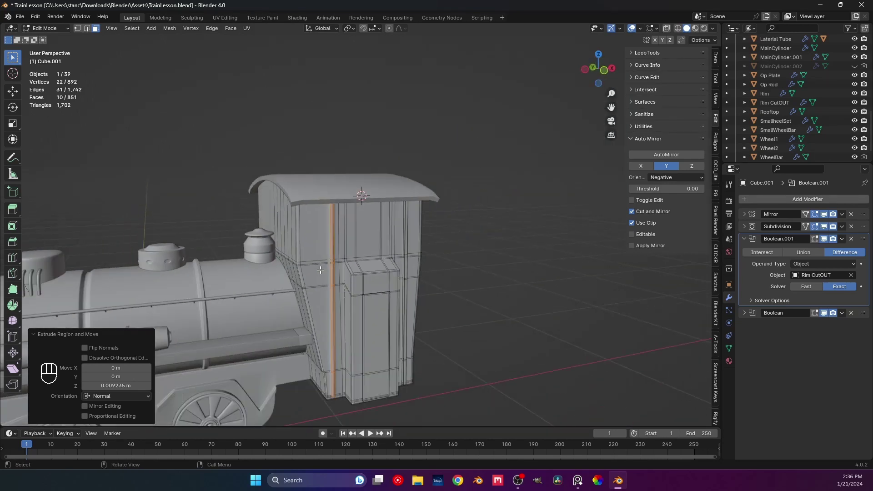
drag(319, 244, 311, 301)
middle_click(360, 240)
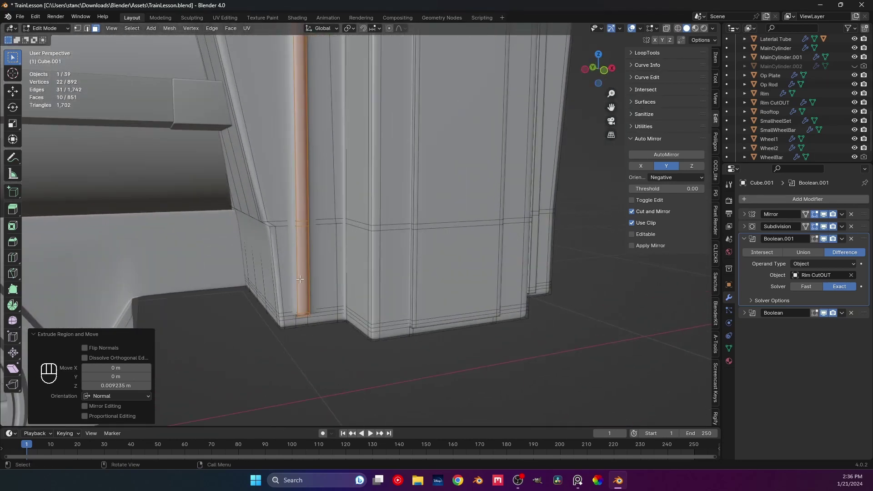
middle_click(317, 256)
drag(311, 191, 304, 247)
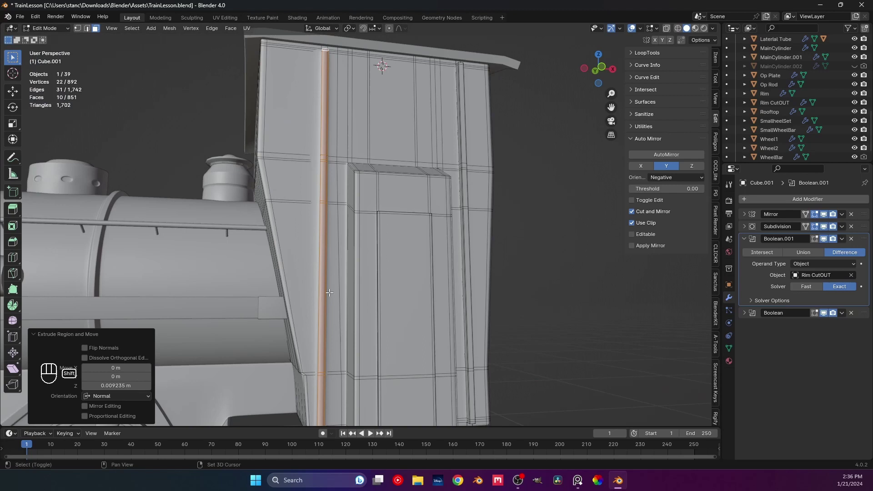
drag(326, 206, 329, 243)
drag(357, 232, 326, 297)
drag(319, 325, 345, 325)
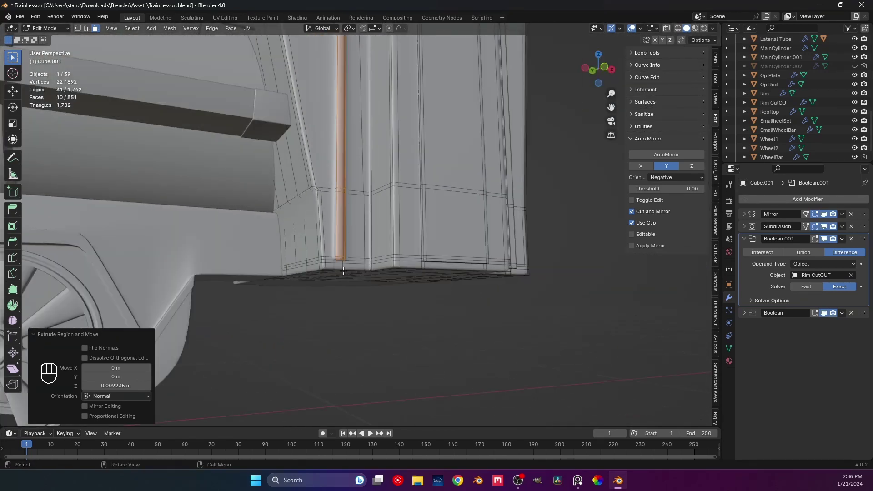
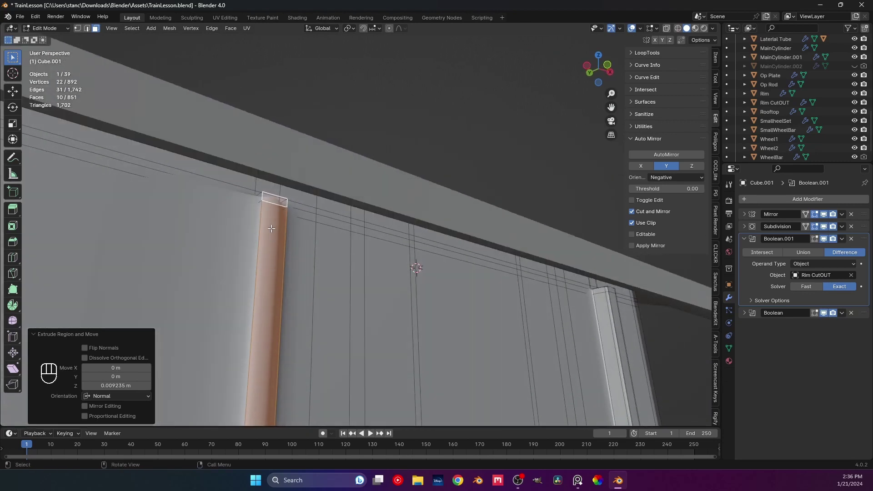
drag(285, 232, 304, 237)
middle_click(239, 239)
drag(261, 231, 274, 225)
drag(270, 223, 286, 237)
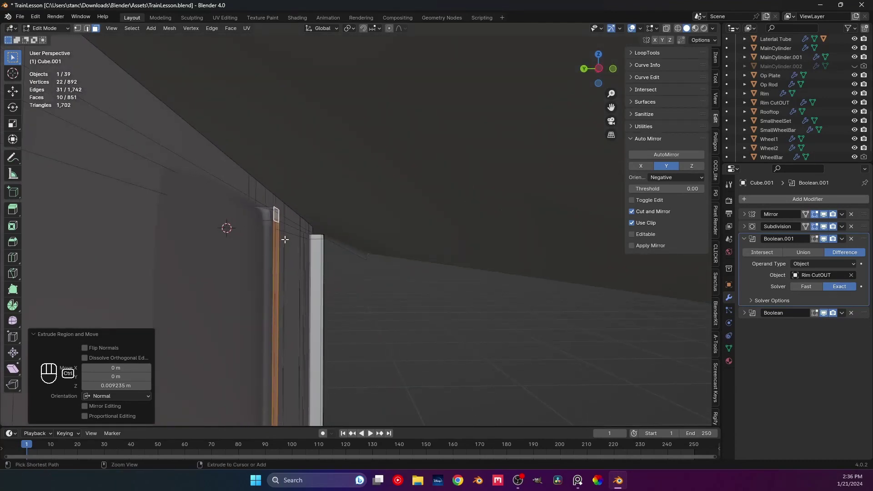
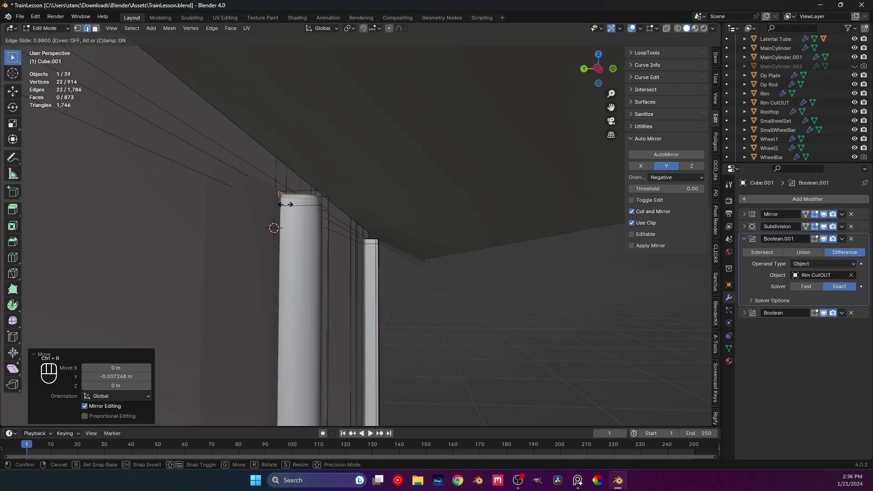
Add two edge loops near the pole top, return to object mode and save the file
key(ctrl+r)
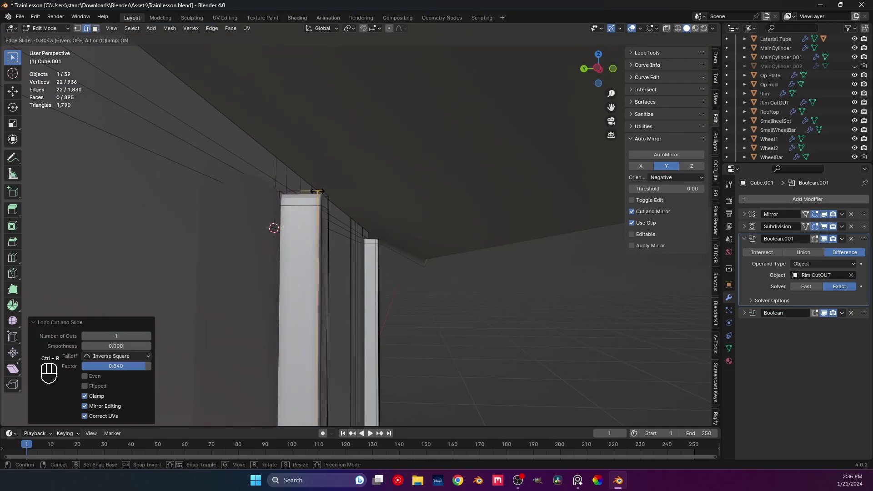
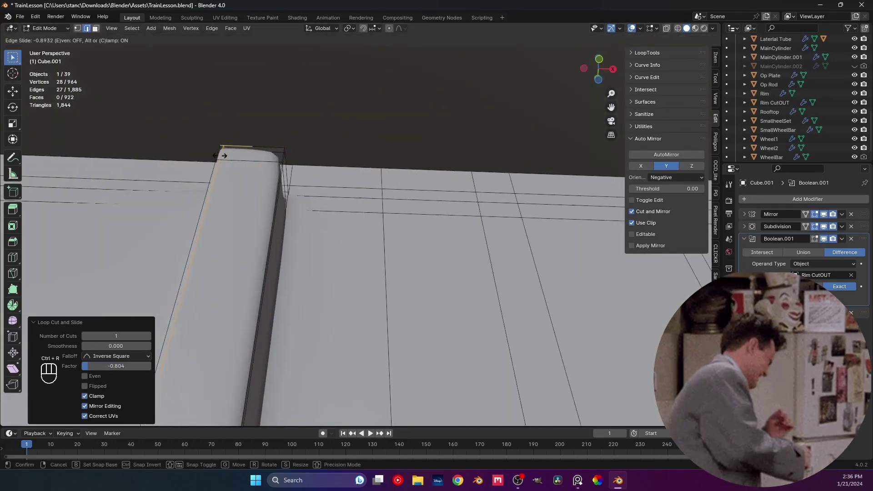
key(ctrl+r)
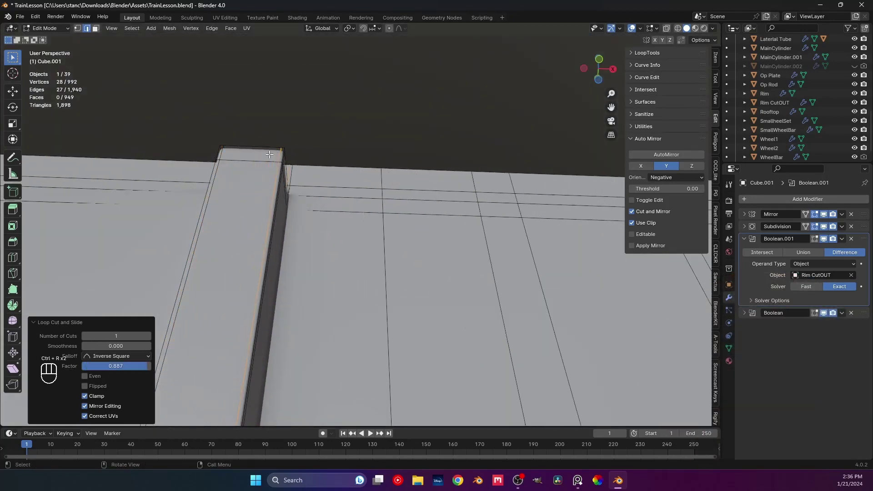
key(Tab)
middle_click(375, 299)
key(ctrl+s)
middle_click(323, 239)
middle_click(272, 186)
Save, zoom out to the whole locomotive and select the cab's Rooftop object with its Mirror modifier
key(ctrl+s)
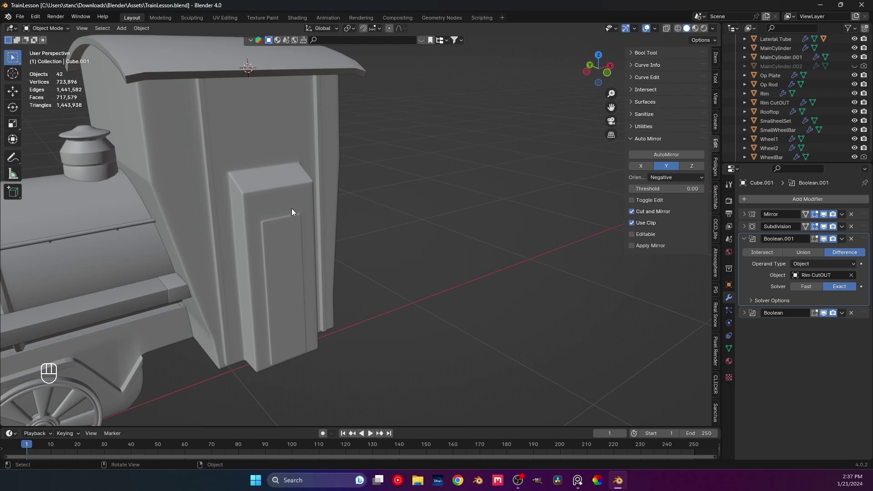
middle_click(303, 189)
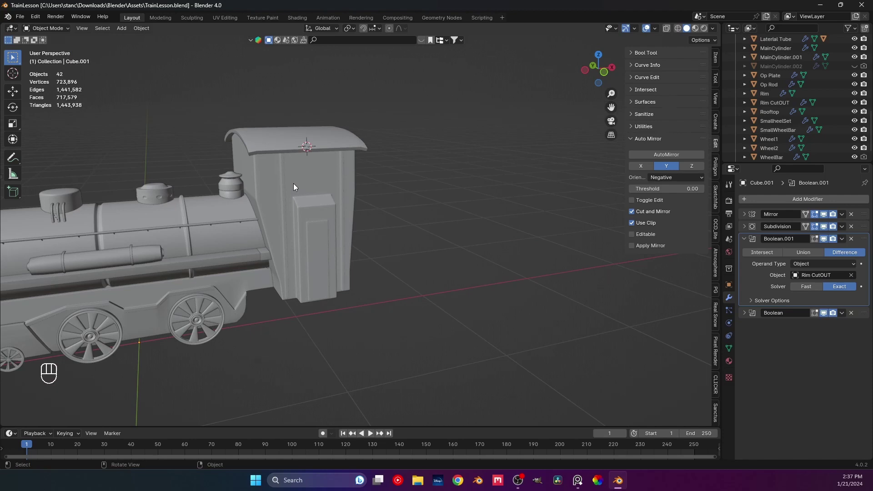
click(298, 224)
click(293, 131)
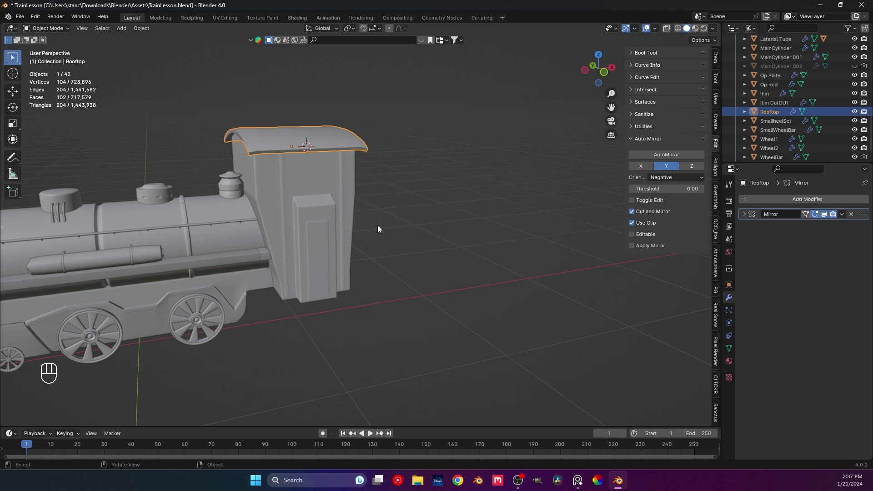
Inspect the roof underside up close, toggling Rooftop in and out of Edit Mode
drag(337, 189, 313, 237)
drag(321, 224, 370, 198)
drag(326, 253, 364, 272)
drag(324, 251, 302, 247)
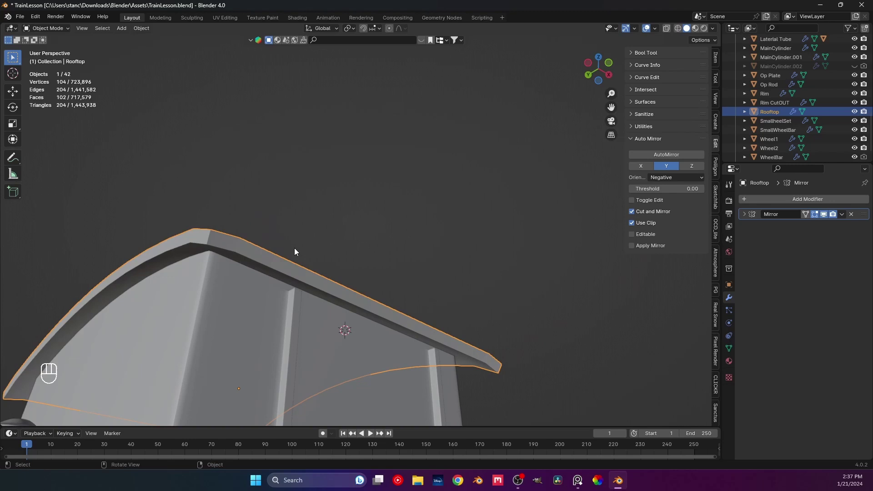
drag(303, 246, 317, 242)
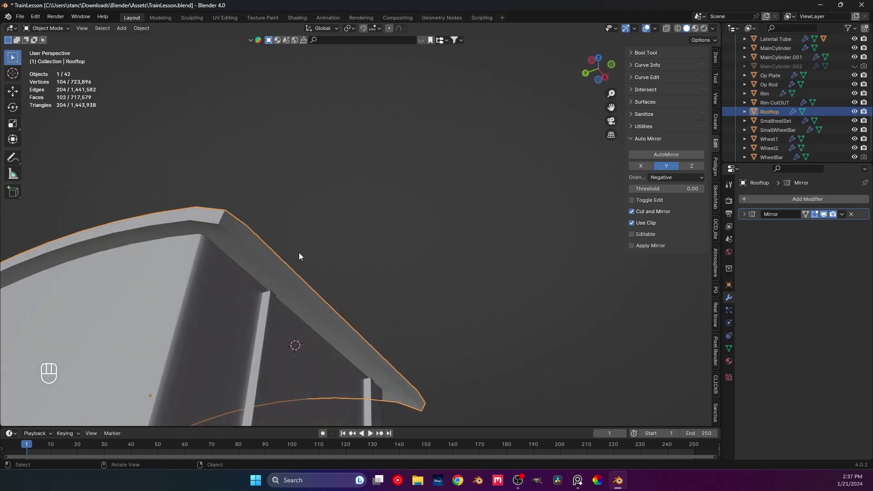
middle_click(279, 277)
drag(244, 310, 306, 233)
middle_click(294, 241)
key(Tab)
key(Tab)
drag(303, 274, 304, 274)
middle_click(330, 286)
key(Tab)
middle_click(345, 320)
key(Tab)
drag(446, 312, 422, 300)
Save TrainLesson.blend and leave Rooftop in Edit Mode for mesh changes
key(ctrl+s)
middle_click(328, 270)
middle_click(342, 264)
drag(294, 293, 413, 300)
drag(267, 289, 344, 291)
drag(335, 293, 302, 293)
drag(316, 280, 376, 272)
middle_click(330, 272)
middle_click(324, 272)
drag(329, 276, 325, 254)
key(Tab)
drag(328, 286, 330, 267)
drag(287, 316, 320, 286)
drag(324, 286, 342, 284)
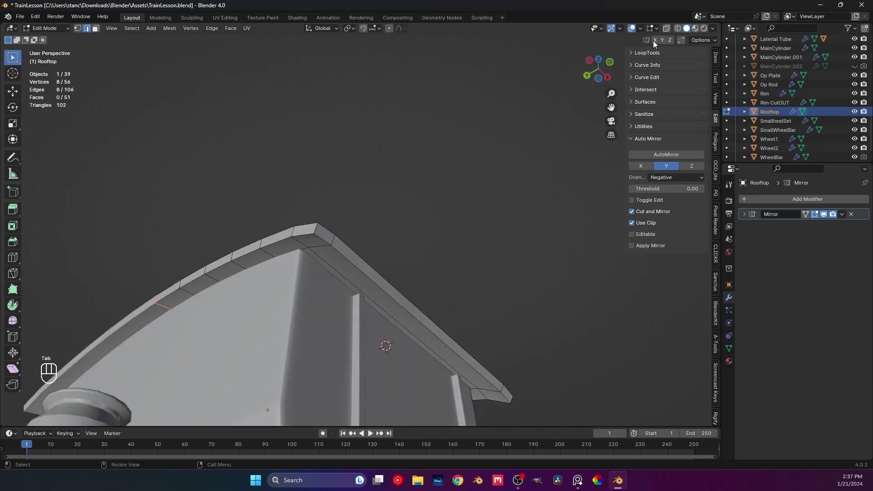
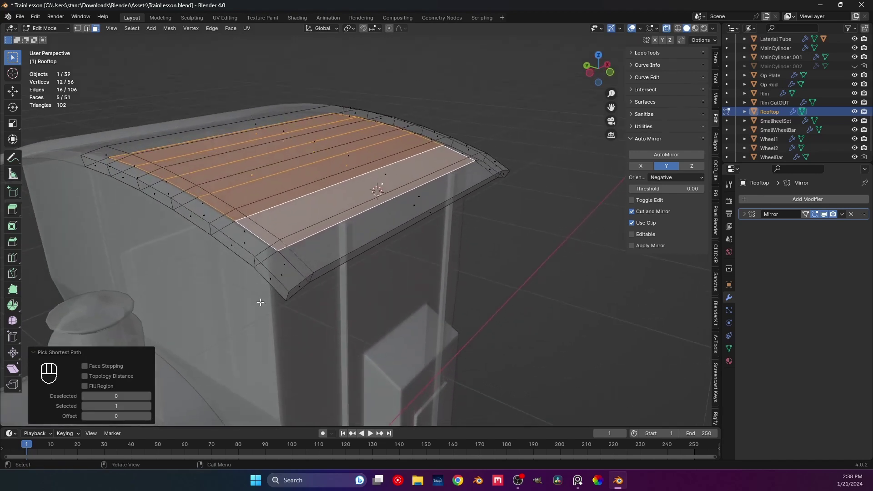
Slide the stray edge along the roof front and dissolve the extra roof-end edge
middle_click(270, 330)
drag(285, 331, 302, 338)
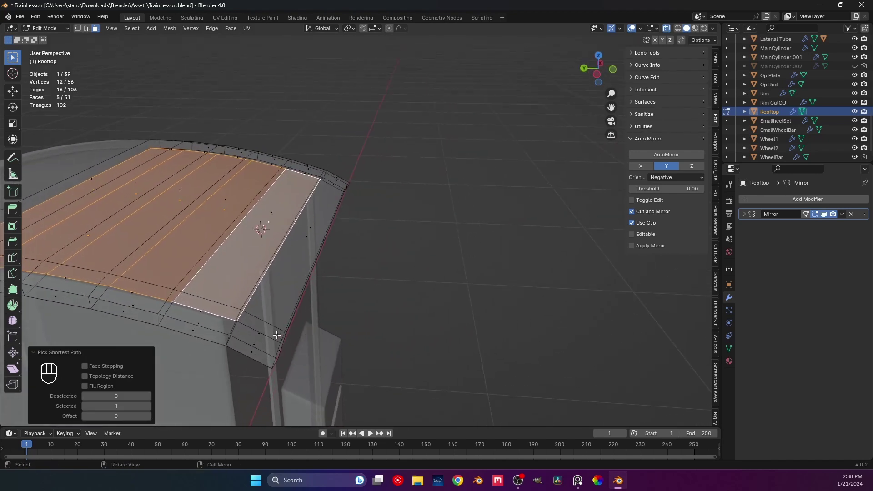
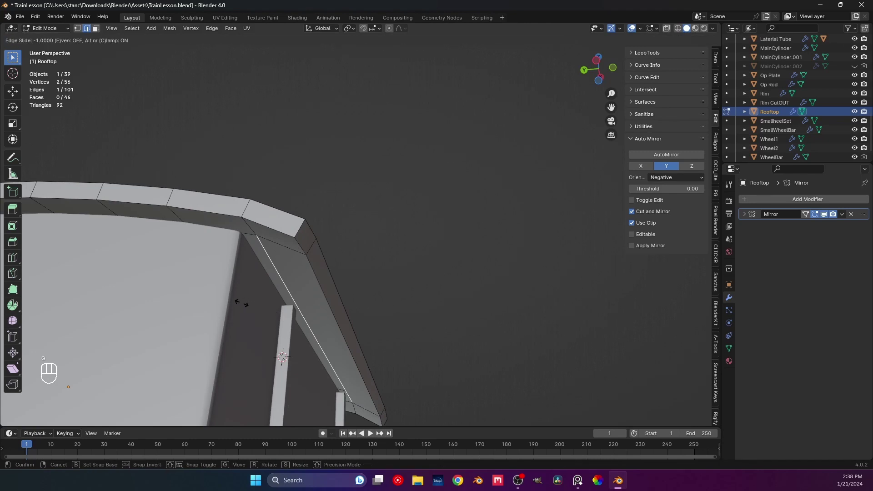
drag(266, 287, 280, 294)
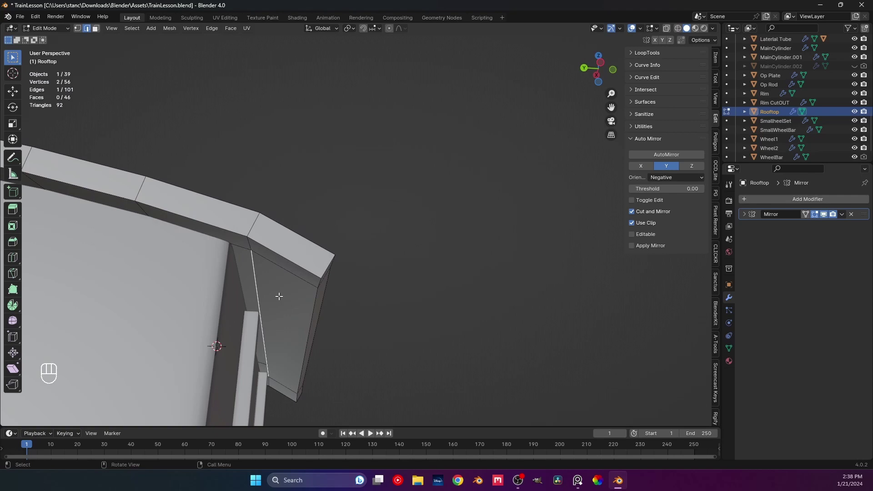
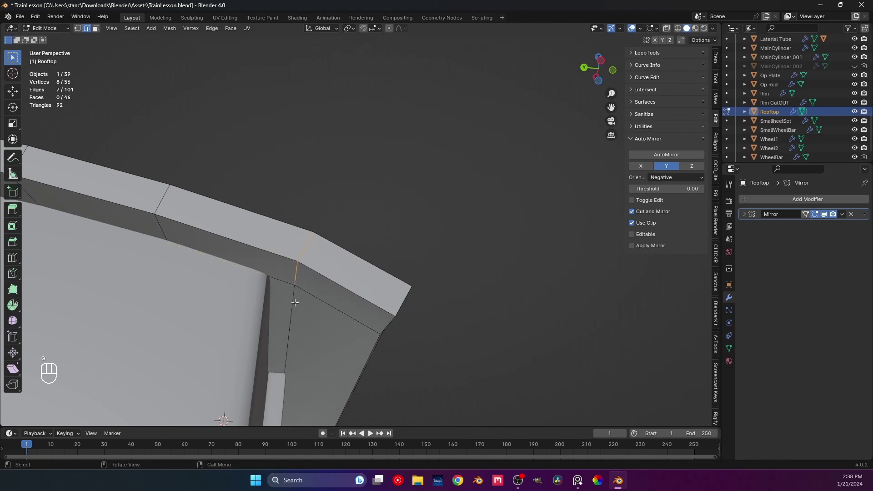
key(ctrl+x)
key(x)
key(ctrl+z)
key(x)
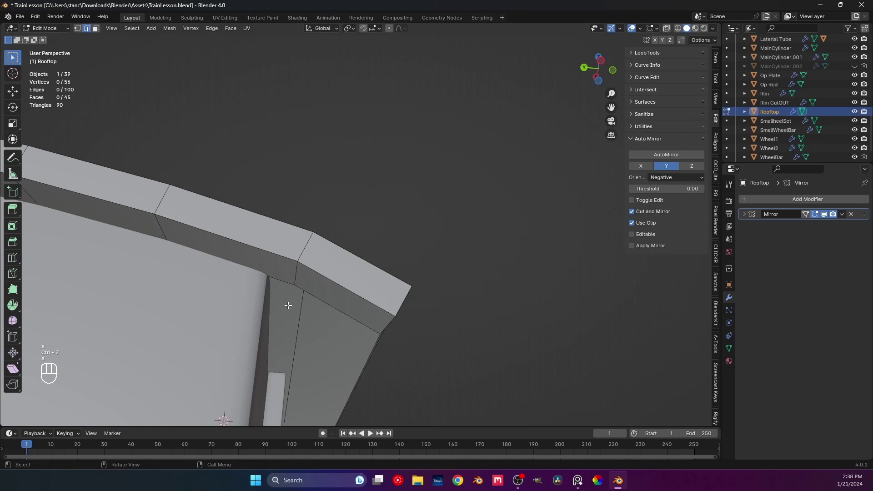
drag(307, 315, 297, 280)
key(ctrl+z)
drag(298, 296, 299, 319)
Select the whole Rooftop mesh and merge its vertices by distance
middle_click(288, 311)
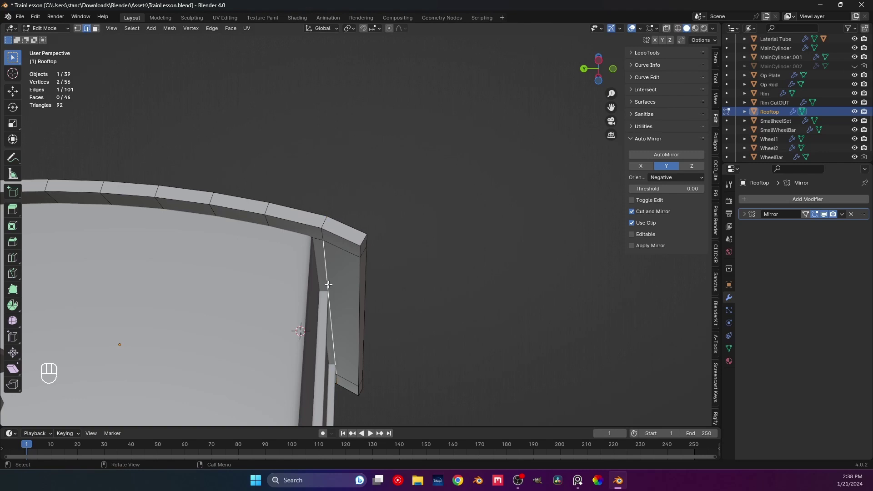
click(333, 281)
middle_click(316, 285)
key(a)
key(m)
middle_click(322, 316)
middle_click(360, 272)
middle_click(354, 220)
middle_click(345, 249)
middle_click(395, 246)
Select and reposition edges along the roof's thick rim
drag(376, 317, 369, 348)
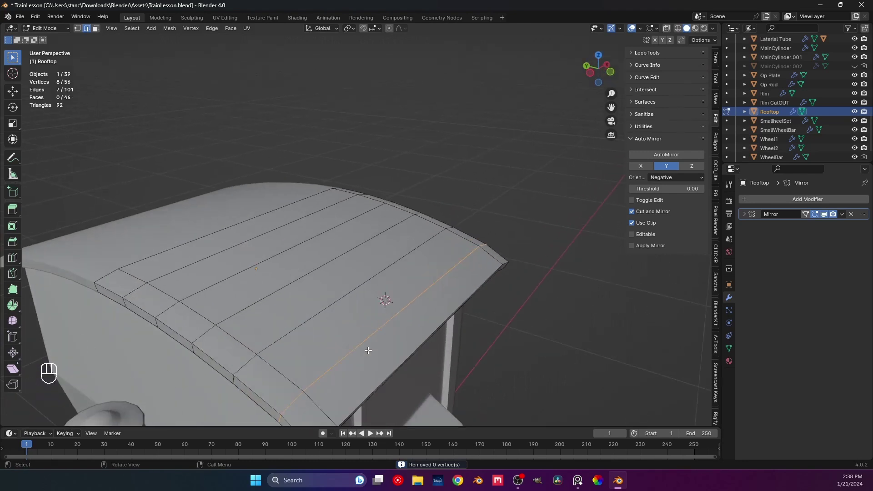
drag(324, 340, 394, 299)
drag(335, 351, 346, 336)
drag(322, 302, 296, 225)
drag(301, 252, 297, 280)
click(304, 272)
drag(305, 274, 246, 263)
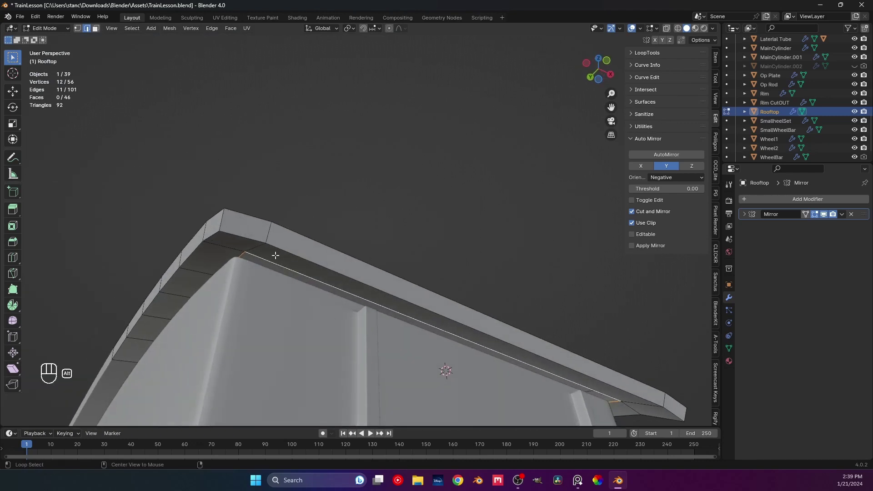
click(222, 240)
drag(275, 271, 311, 277)
key(g)
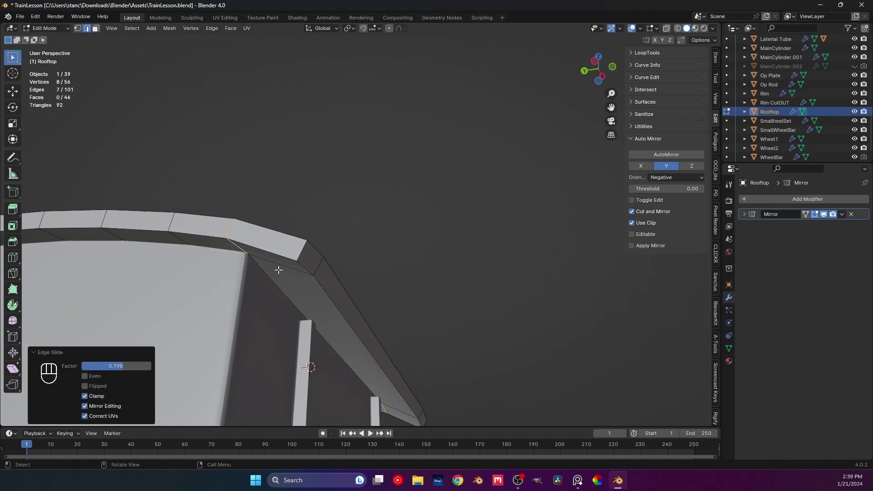
Return Rooftop to Object Mode and save TrainLesson.blend
key(Tab)
drag(349, 234, 385, 295)
middle_click(367, 279)
key(ctrl+s)
middle_click(381, 277)
middle_click(342, 282)
middle_click(372, 275)
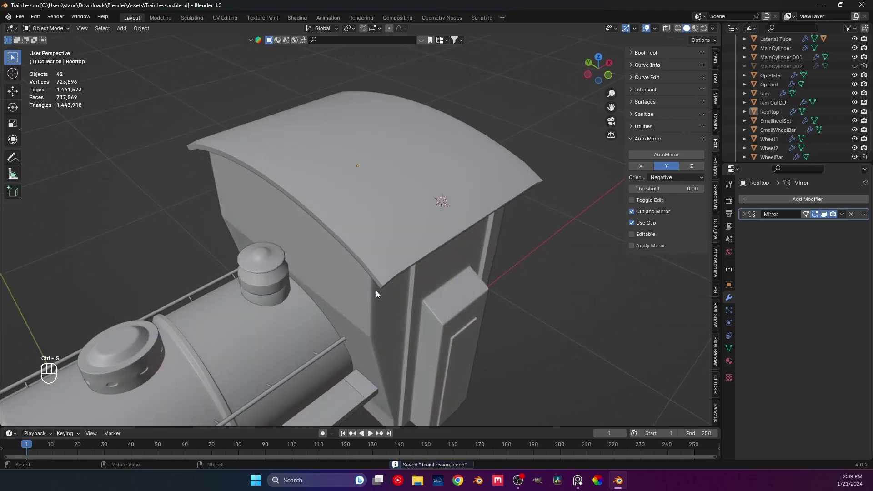
Edit the Rooftop mesh viewed straight down from the top
drag(391, 267, 381, 244)
key(Tab)
middle_click(405, 257)
middle_click(334, 266)
middle_click(377, 277)
key(KP_7)
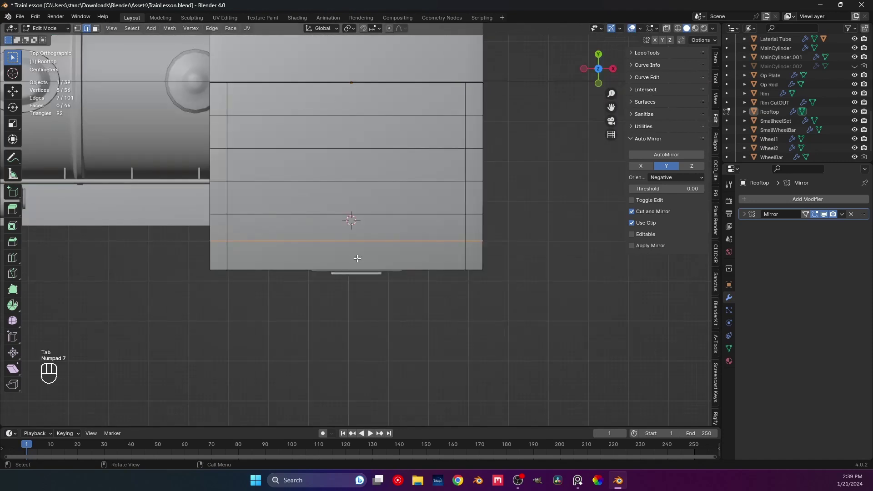
middle_click(333, 266)
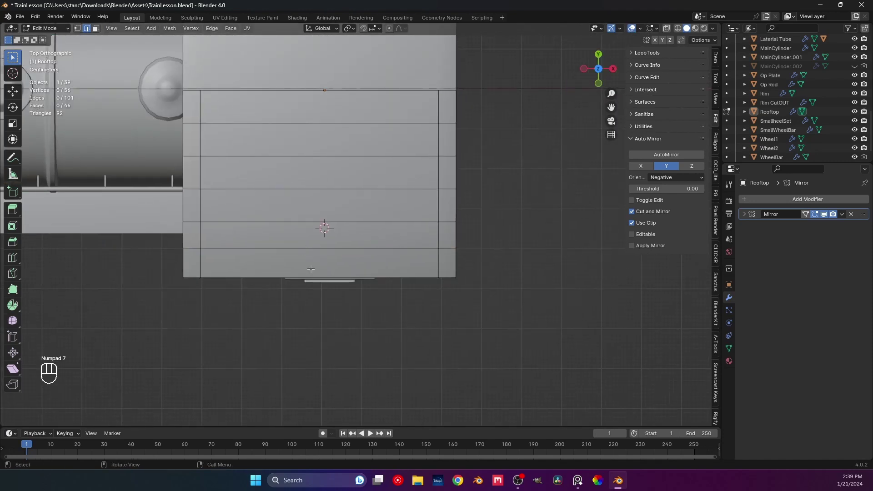
Cut four loops across the roof, bevel them into strips and extrude them outward as raised ribs
key(ctrl+r)
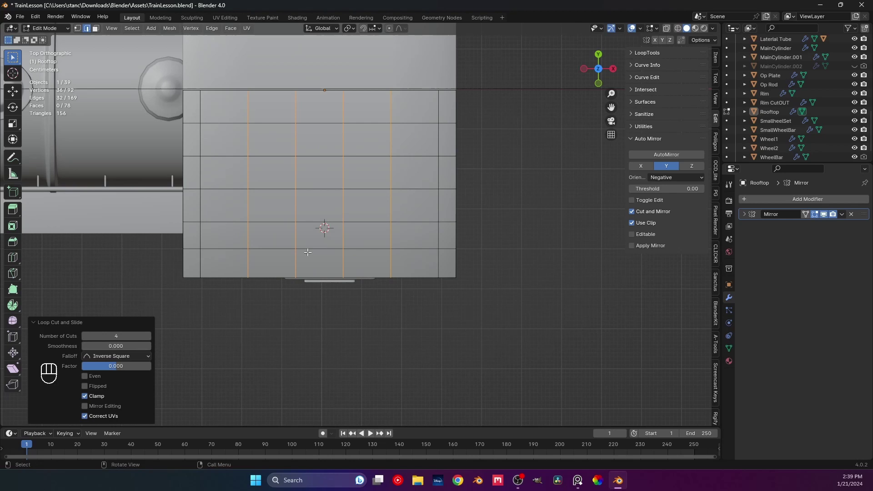
key(ctrl+b)
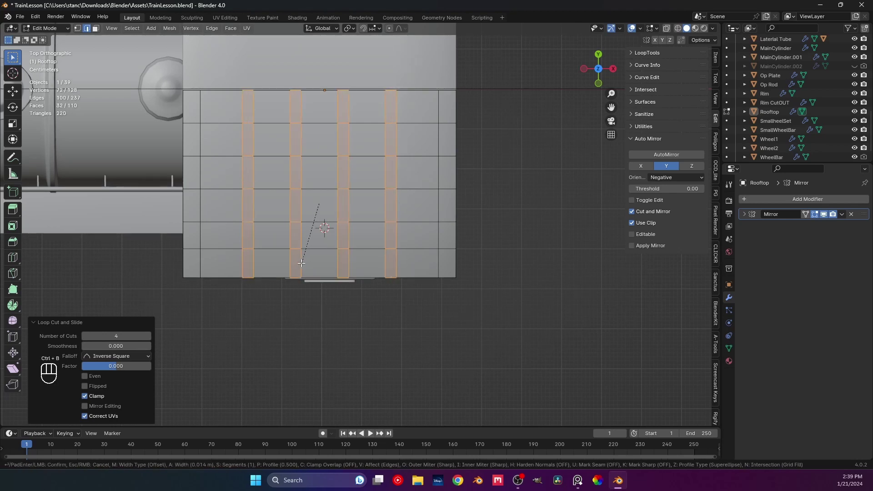
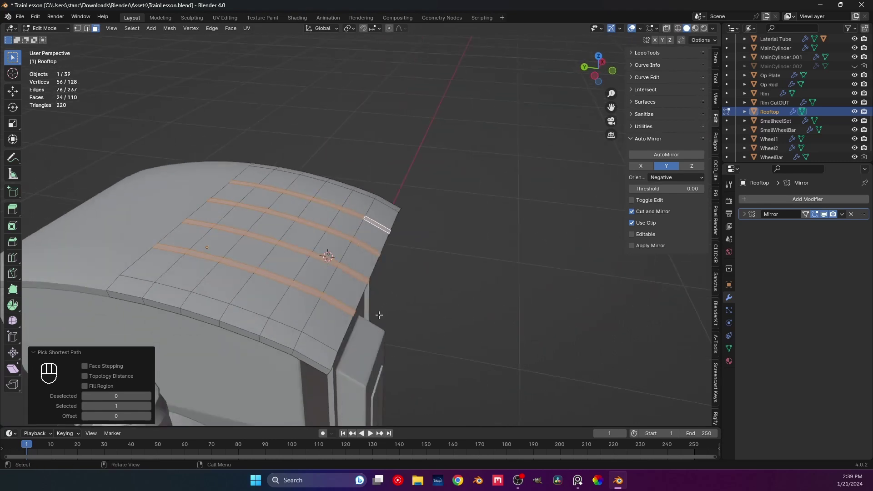
key(e)
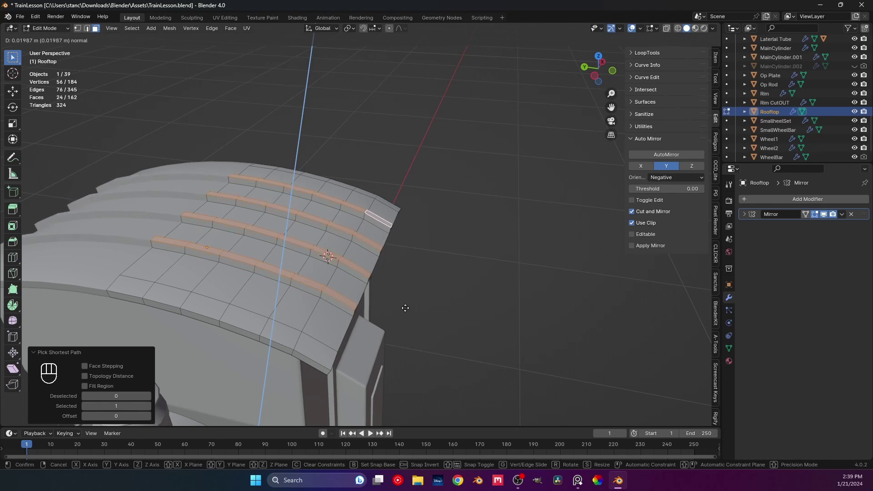
middle_click(373, 275)
middle_click(403, 279)
middle_click(392, 261)
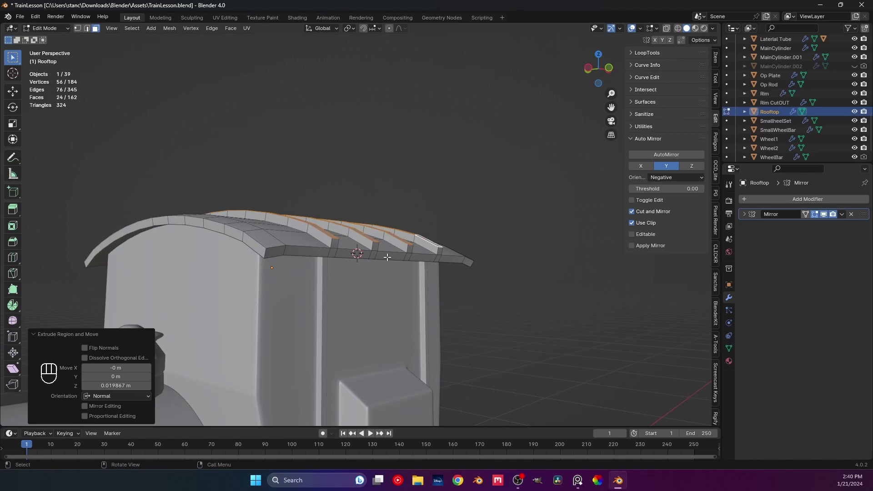
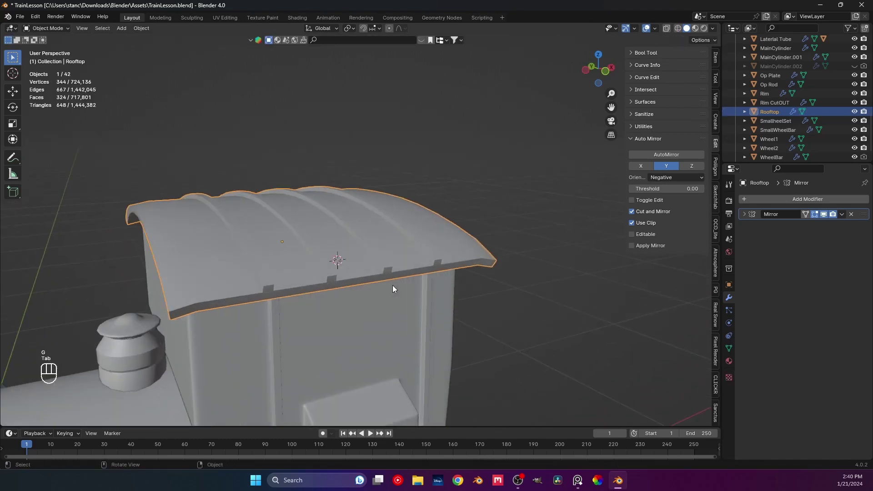
Save, then give Rooftop a Bevel modifier of 0.004 m with 7 segments
key(ctrl+s)
middle_click(367, 267)
middle_click(389, 255)
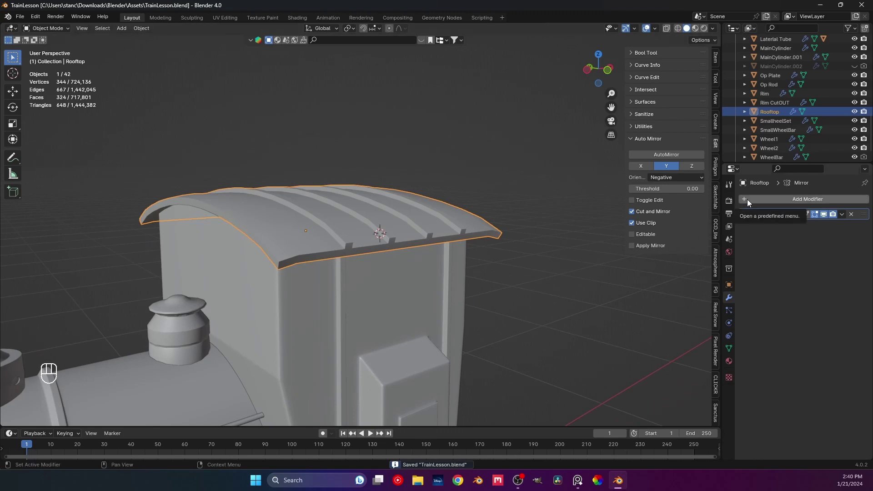
drag(742, 202, 780, 209)
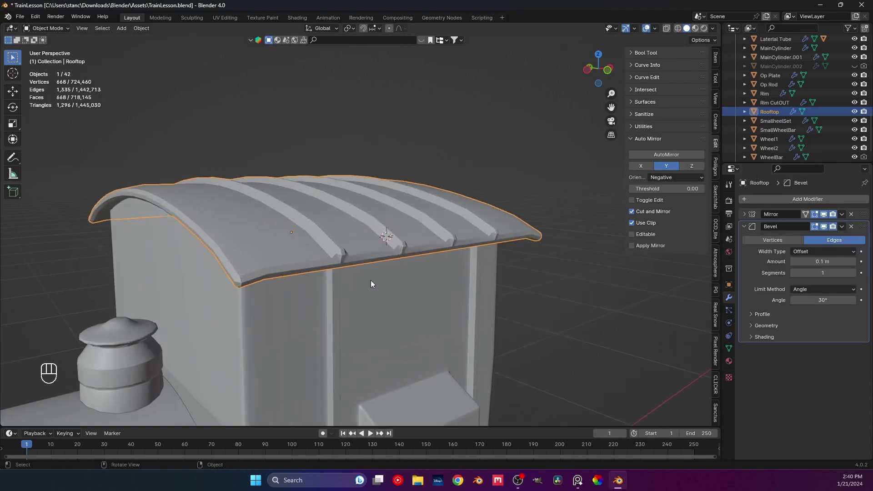
key(ctrl+a)
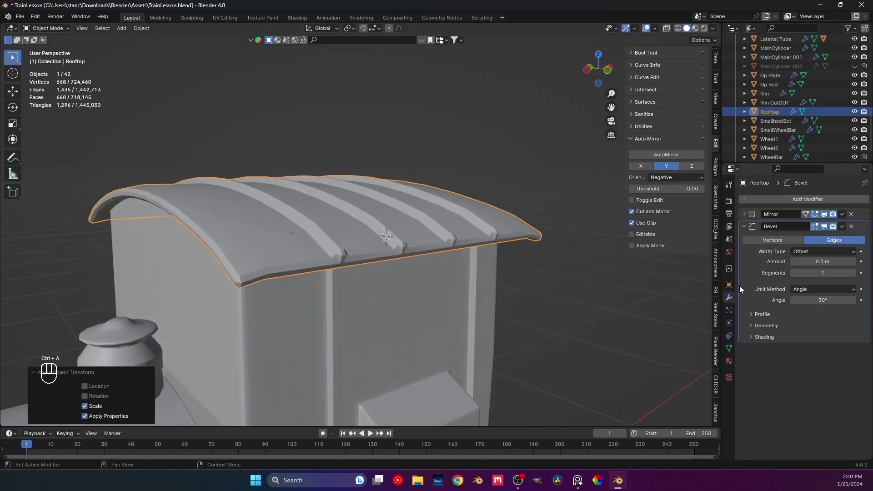
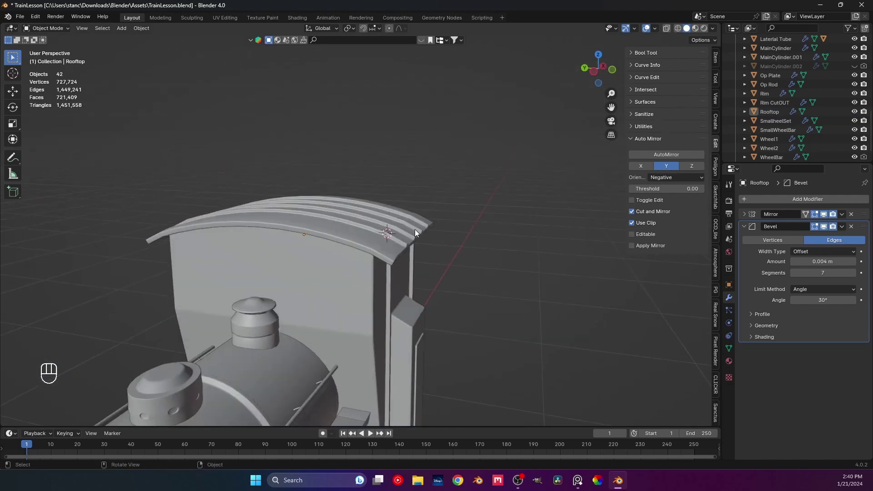
middle_click(390, 274)
Round the roof's front corner edges with an edge bevel in Edit Mode
key(Tab)
middle_click(369, 269)
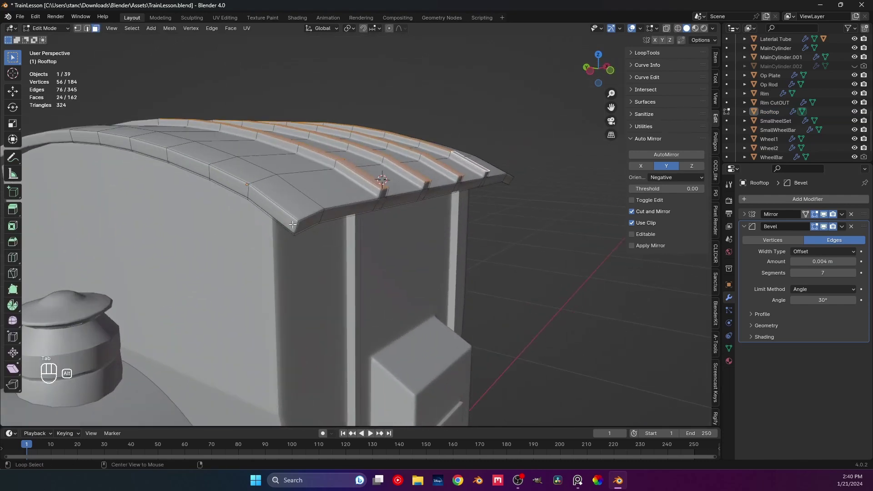
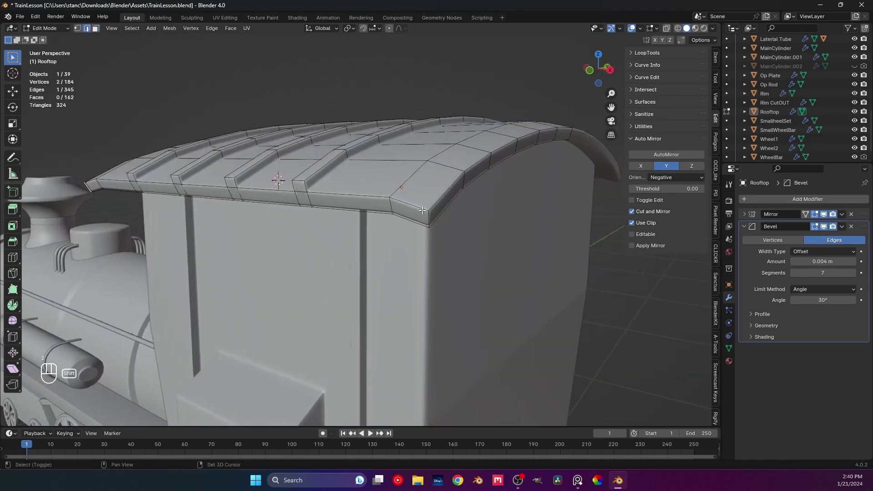
drag(375, 218, 424, 219)
middle_click(289, 240)
middle_click(360, 230)
key(ctrl+b)
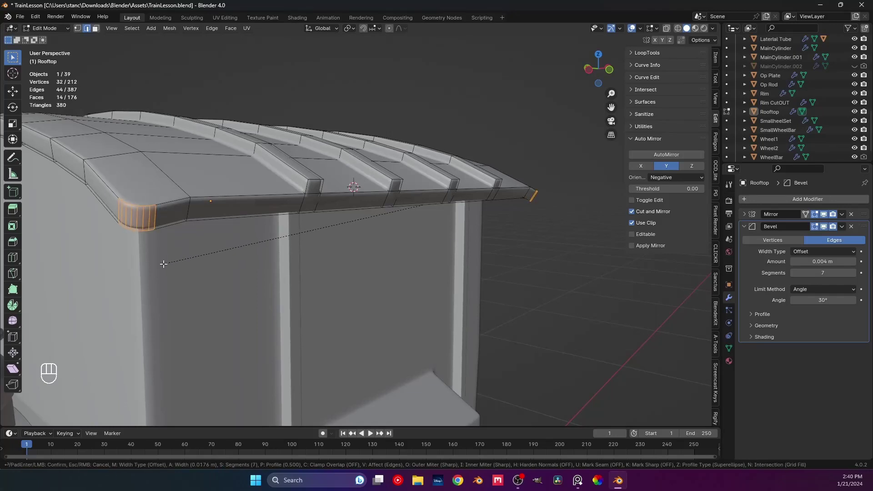
Return to Object Mode, save TrainLesson.blend and review the rounded roof
key(Tab)
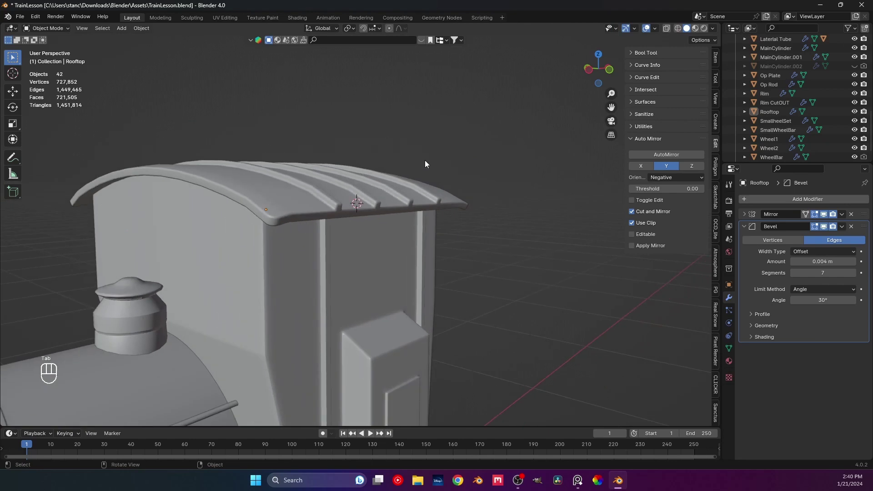
drag(387, 179, 364, 208)
key(ctrl+s)
drag(378, 236, 375, 194)
middle_click(372, 217)
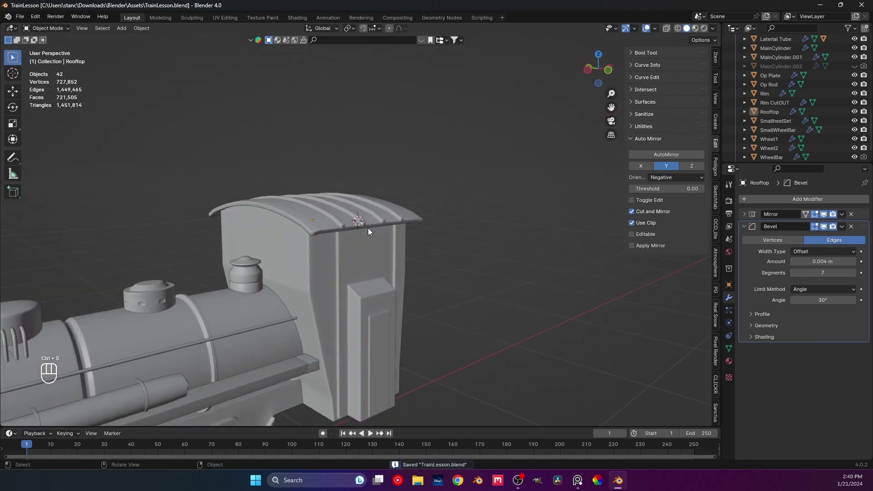
drag(364, 224, 397, 287)
drag(373, 258, 354, 191)
middle_click(406, 279)
drag(411, 286, 446, 279)
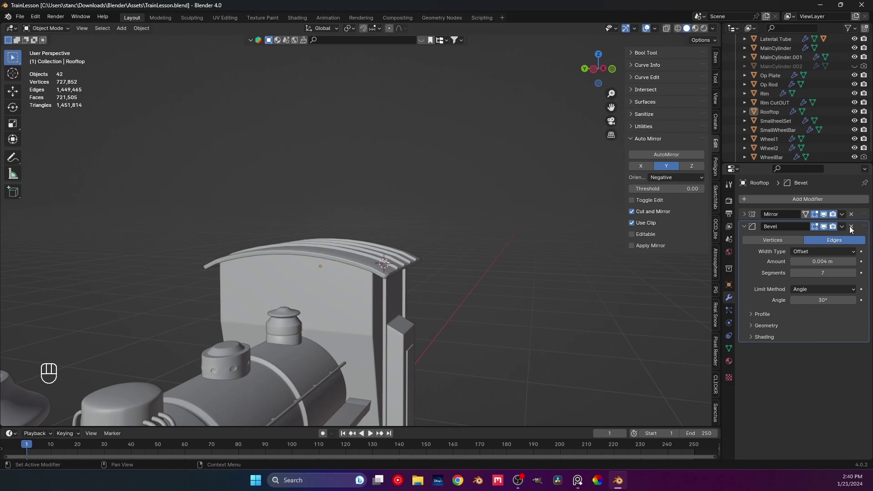
Undo the recent roof edits and remove the Bevel modifier from the Rooftop, then save
middle_click(491, 236)
key(ctrl+s)
drag(383, 254, 335, 181)
middle_click(305, 187)
key(ctrl+z)
key(ctrl+z)
key(ctrl+z)
key(ctrl+z)
key(Tab)
middle_click(320, 163)
drag(315, 180, 332, 206)
click(853, 229)
key(ctrl+s)
Give the Rooftop a Catmull-Clark Subdivision Surface modifier at level 2 (Ctrl+2)
click(306, 165)
click(305, 167)
key(ctrl+2)
middle_click(341, 215)
drag(358, 224, 381, 227)
middle_click(336, 221)
key(Tab)
middle_click(266, 209)
middle_click(251, 214)
middle_click(250, 237)
drag(277, 221, 269, 225)
Add holding edge loops along the roof edge, near its front and across a roof rib
key(ctrl+r)
key(ctrl+r)
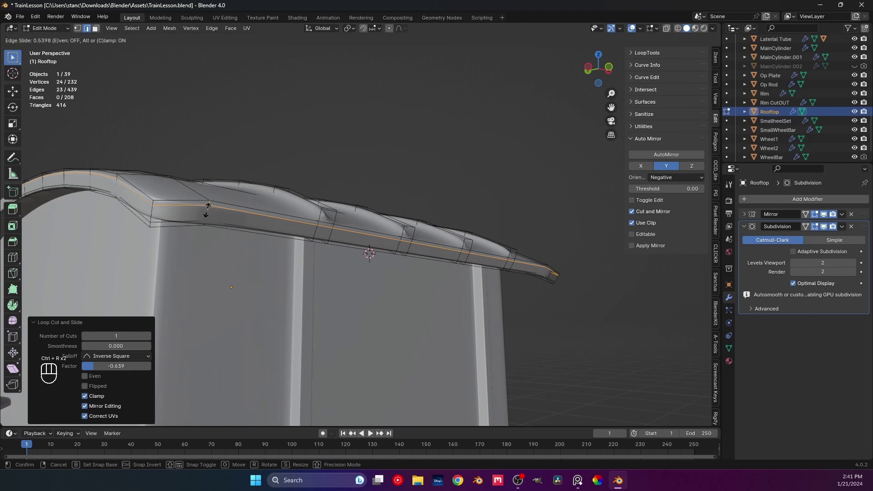
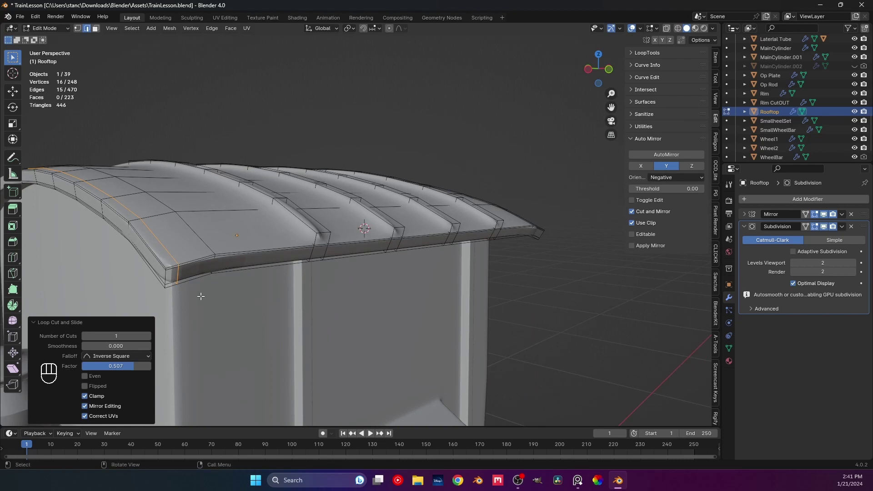
key(ctrl+r)
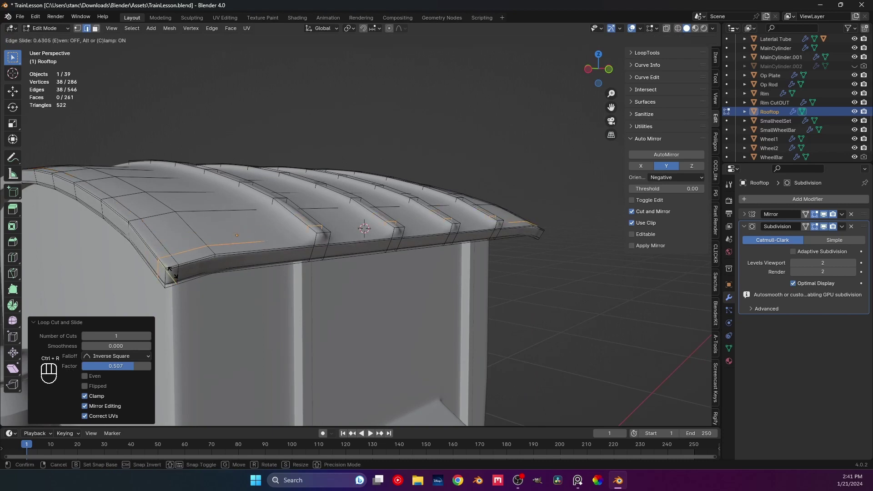
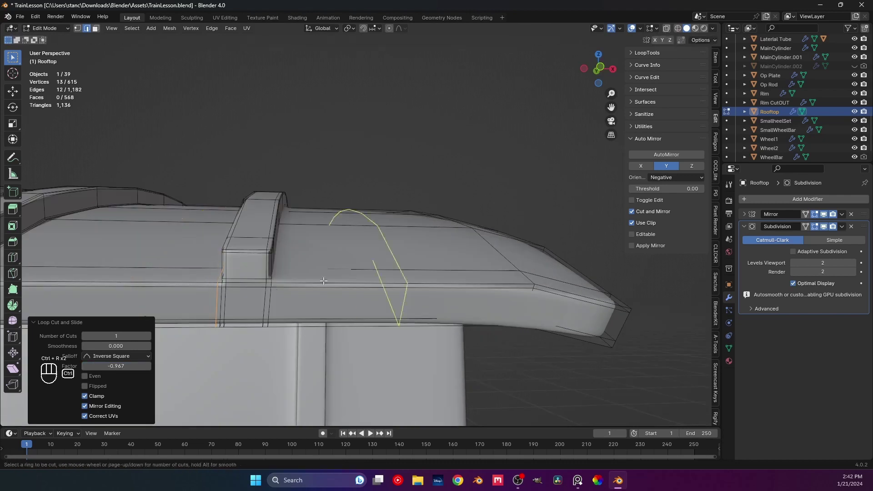
key(Tab)
middle_click(375, 176)
middle_click(353, 247)
key(Tab)
middle_click(301, 287)
key(ctrl+r)
middle_click(329, 244)
key(Tab)
middle_click(380, 230)
middle_click(347, 307)
middle_click(415, 246)
middle_click(241, 229)
Add further supporting loop cuts around the remaining roof ribs and edges, saving the file
key(Tab)
middle_click(278, 212)
middle_click(268, 223)
middle_click(281, 237)
key(Tab)
middle_click(269, 252)
key(Tab)
middle_click(209, 261)
middle_click(228, 259)
key(ctrl+r)
key(Tab)
middle_click(260, 267)
key(ctrl+s)
middle_click(284, 228)
key(Tab)
middle_click(306, 234)
key(ctrl+r)
key(Tab)
key(ctrl+s)
drag(301, 276, 403, 214)
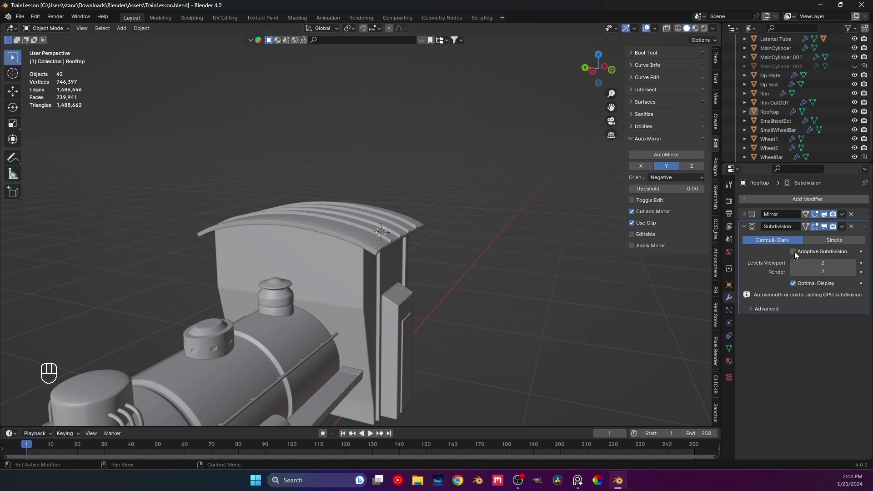
drag(796, 252, 796, 252)
middle_click(468, 258)
key(ctrl+s)
middle_click(417, 242)
drag(277, 237, 285, 198)
drag(290, 196, 305, 184)
middle_click(288, 207)
middle_click(337, 220)
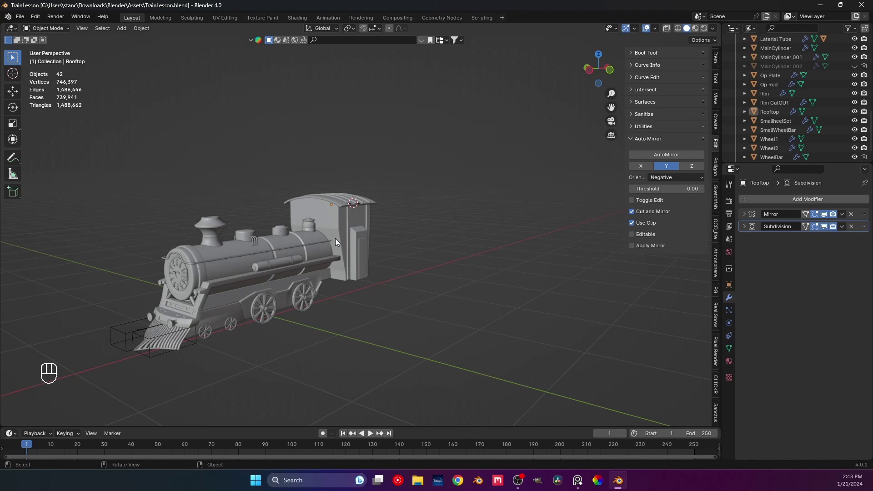
middle_click(359, 269)
Snap the 3D cursor to the centre of the ladder pole's top face via Cursor to Selected
drag(331, 247, 347, 216)
drag(350, 224, 347, 233)
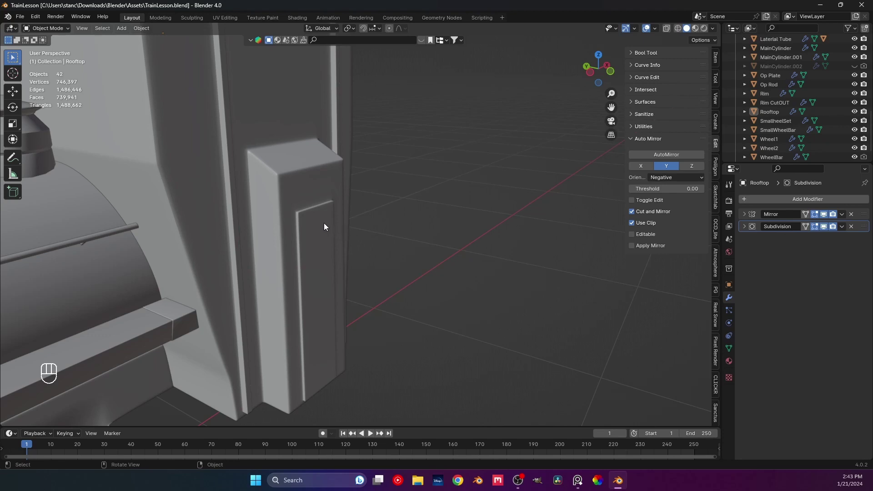
key(Tab)
middle_click(281, 145)
key(3)
click(296, 141)
drag(302, 148, 282, 154)
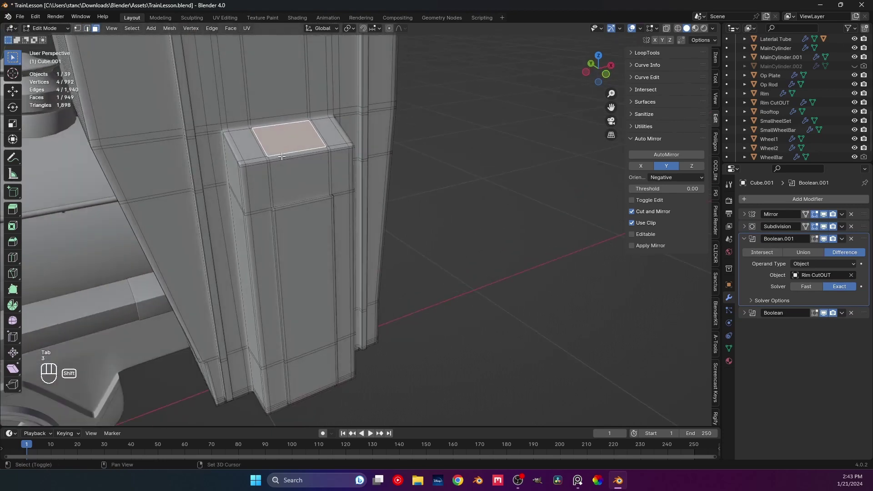
key(shift+s)
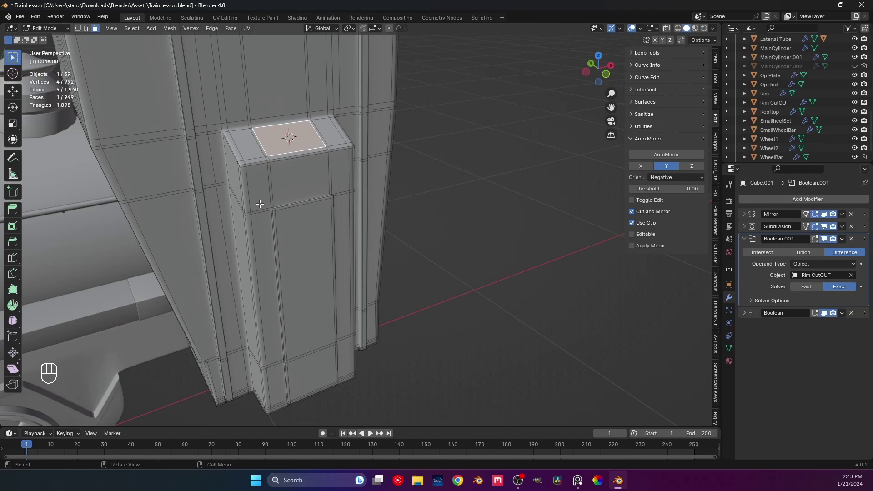
key(Tab)
In front view, bring up the Add menu to place a new object at the cursor
drag(322, 200, 361, 251)
middle_click(346, 247)
key(KP_1)
middle_click(349, 242)
key(shift+a)
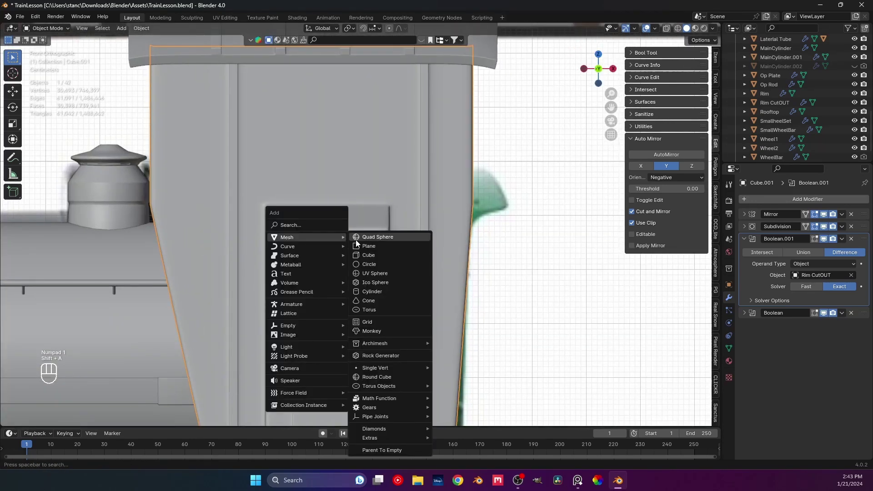
Add a plane at the pole top and, in Right view, shrink, rotate and slide it onto the slanted top edge
drag(345, 234, 420, 262)
key(s)
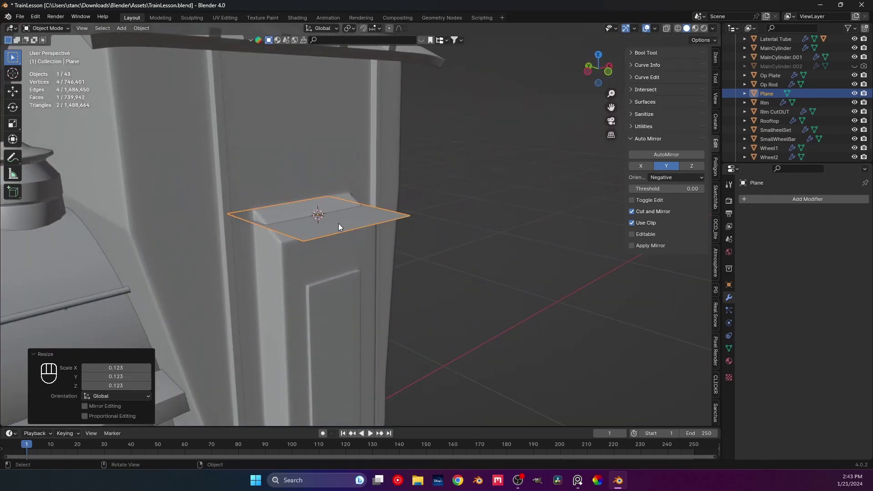
key(KP_3)
middle_click(349, 249)
key(r)
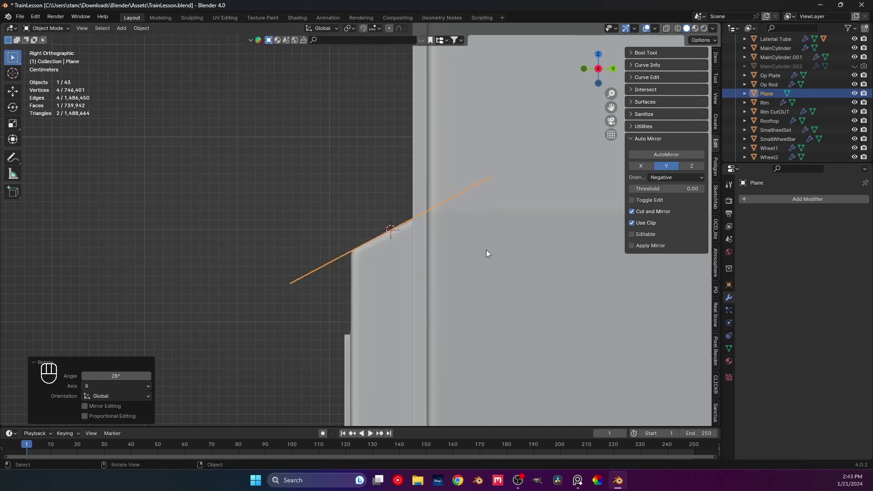
key(s)
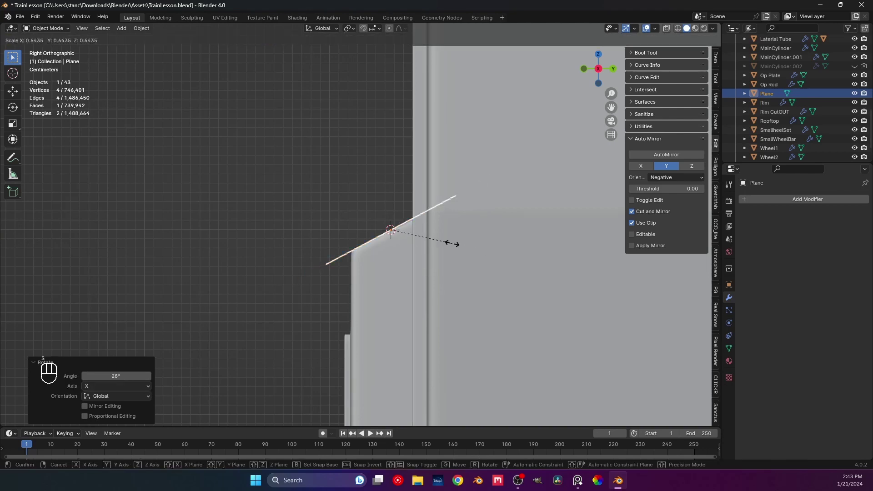
key(g)
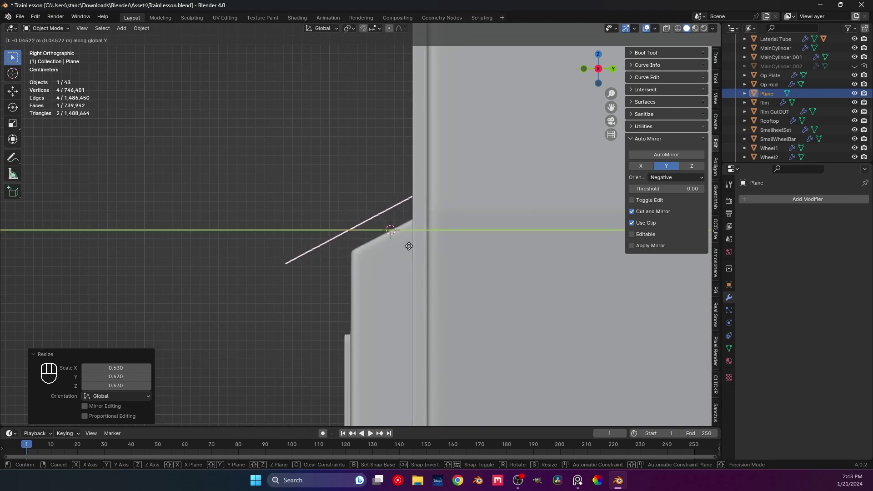
key(z)
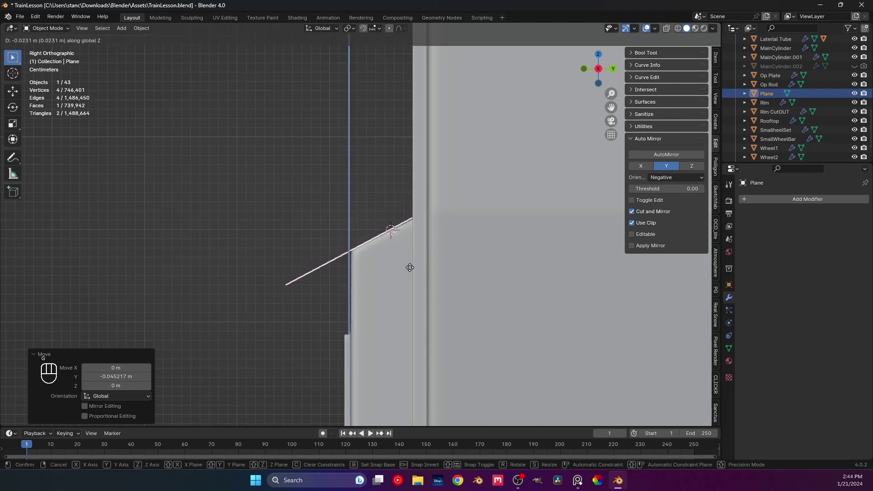
drag(401, 268, 453, 276)
From Front view, rescale the plane to the pole width and shift it along Z onto the top
middle_click(375, 276)
middle_click(393, 280)
key(KP_1)
key(s)
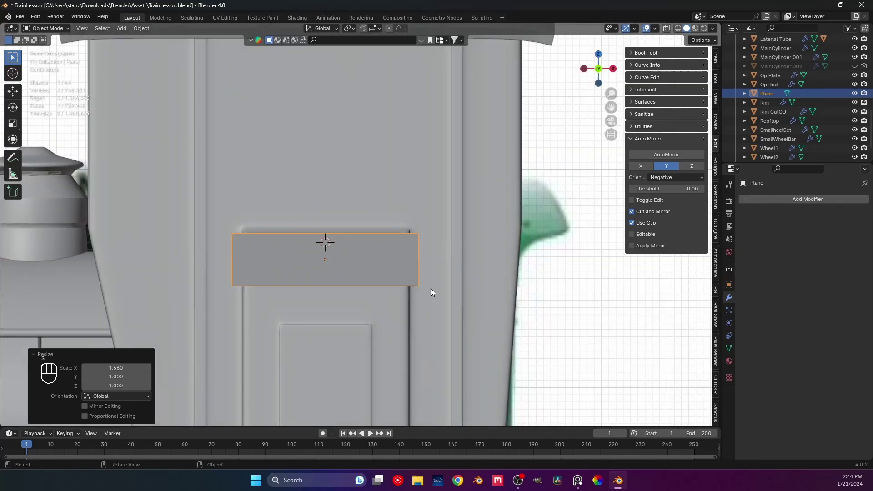
drag(443, 289, 499, 297)
drag(435, 301, 444, 296)
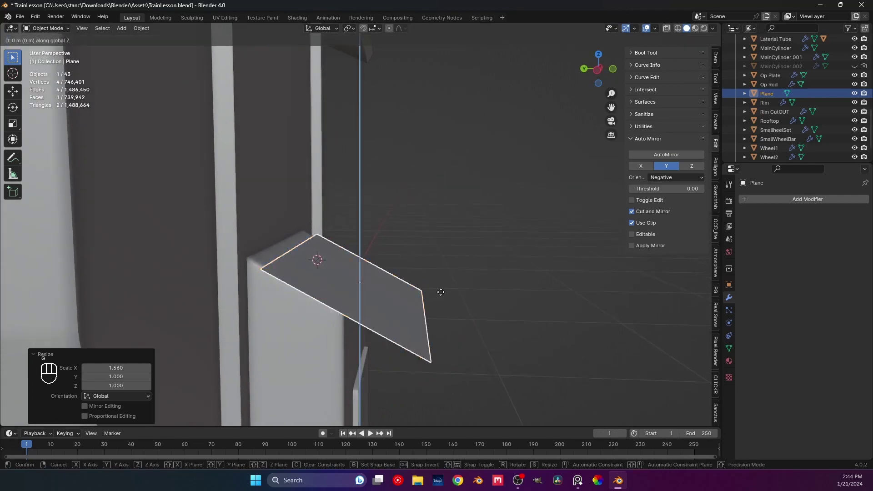
middle_click(444, 294)
key(g)
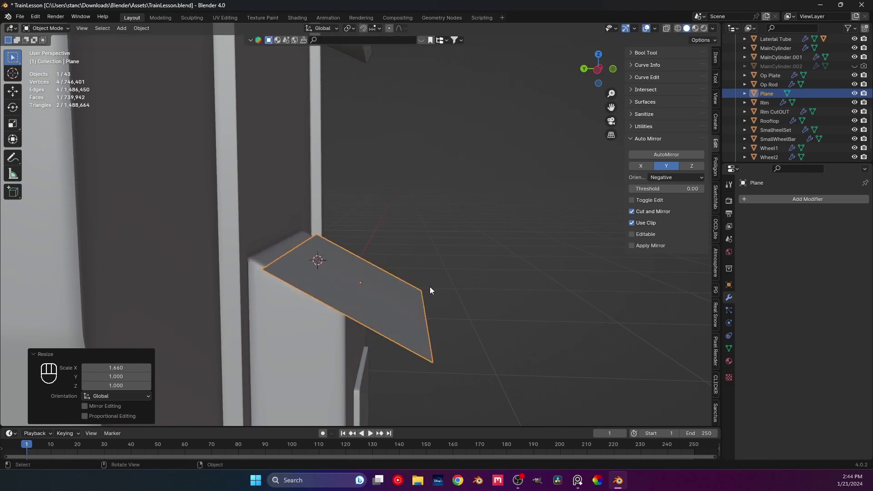
key(g)
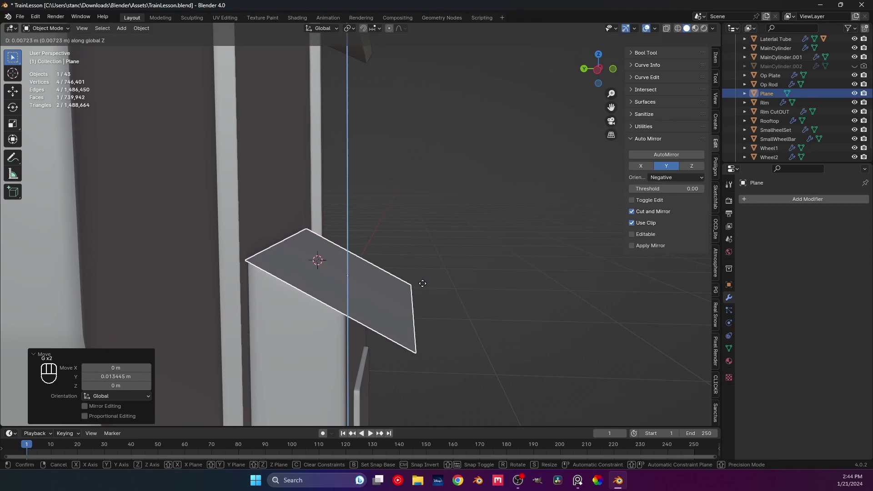
drag(391, 300, 470, 309)
Orbit around the plane to check its fit on the pole, ending in Right view
middle_click(324, 314)
middle_click(260, 301)
middle_click(335, 281)
drag(339, 271, 347, 284)
middle_click(358, 291)
middle_click(364, 264)
key(KP_3)
Save, then rotate the plane about X and nudge it along Z in Right Orthographic to follow the slope
key(g)
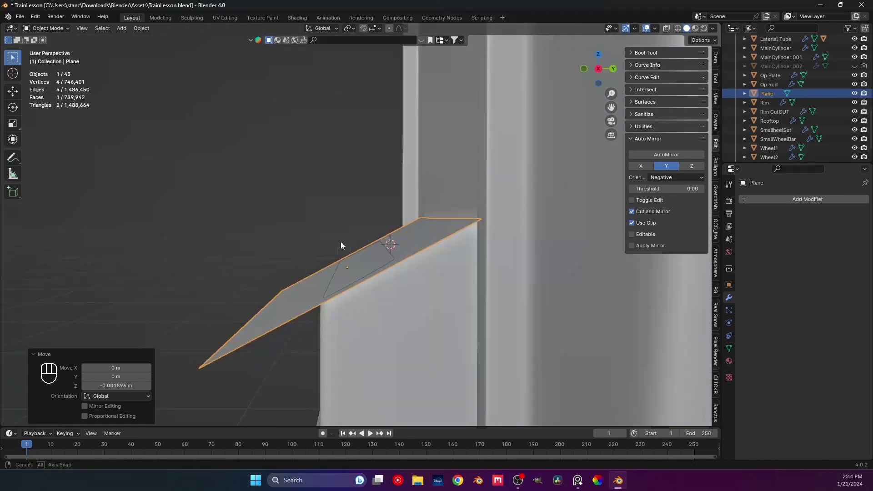
key(ctrl+s)
middle_click(346, 247)
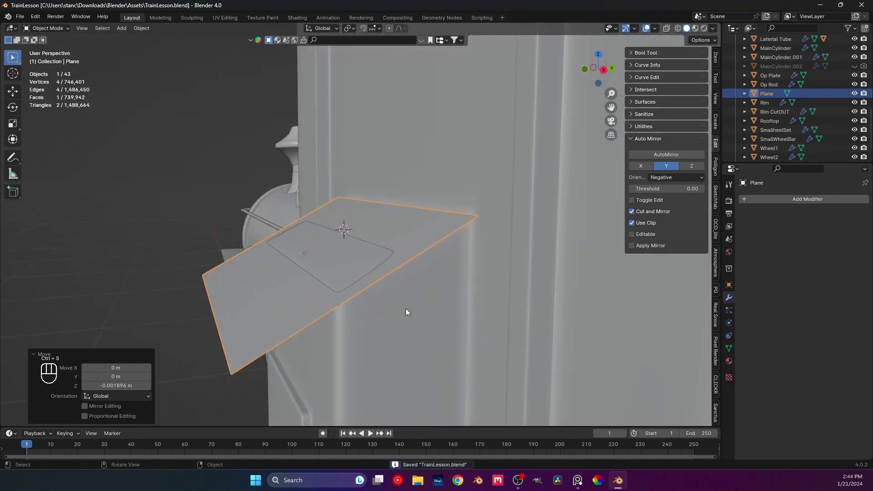
key(r)
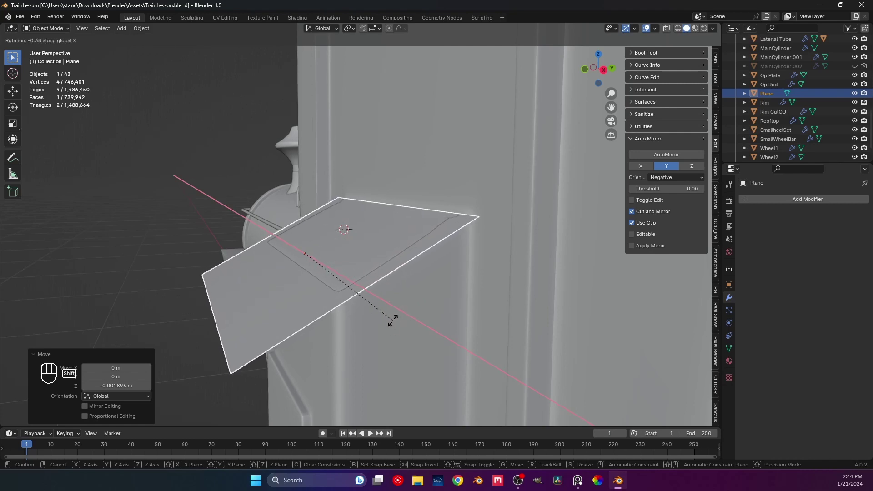
middle_click(396, 308)
key(KP_1)
key(KP_3)
middle_click(401, 303)
key(g)
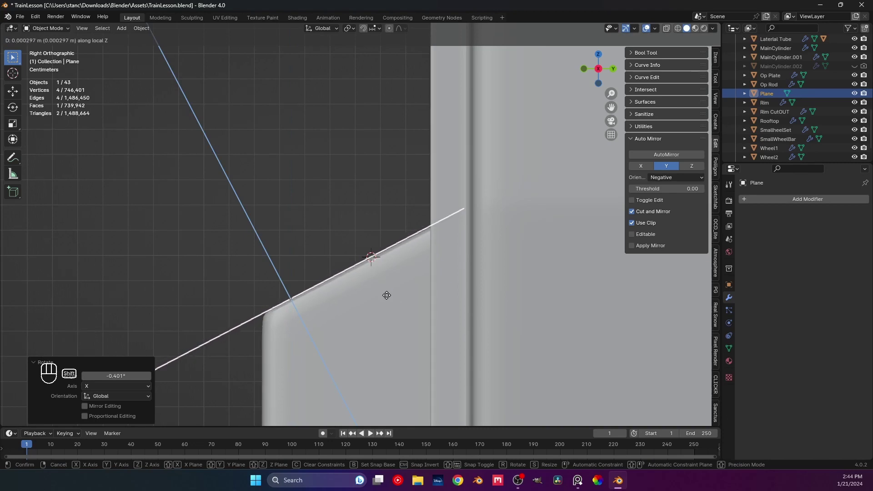
Refine the plane's tilt and position until it lies flush on the sloped top, and save TrainLesson.blend
middle_click(279, 273)
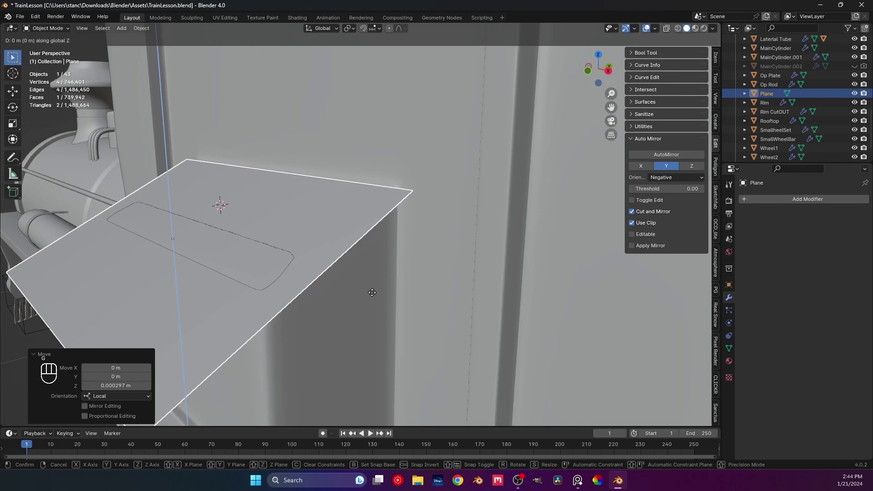
middle_click(347, 291)
key(KP_1)
key(KP_3)
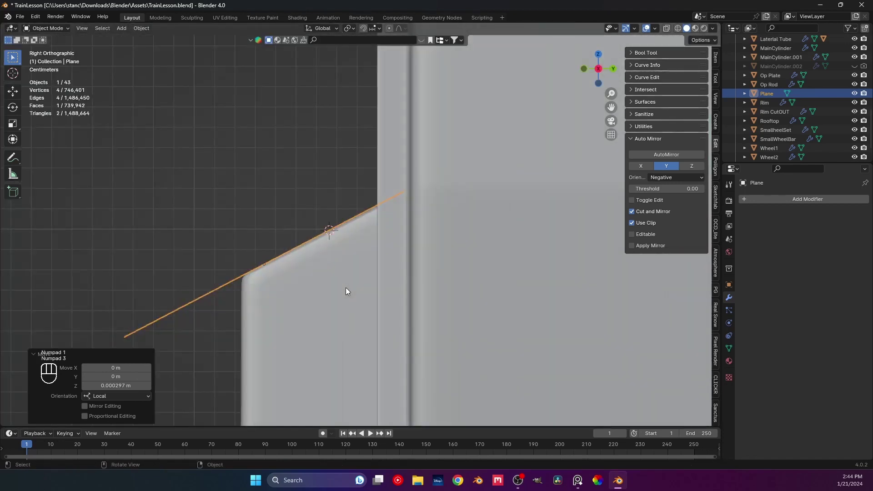
key(r)
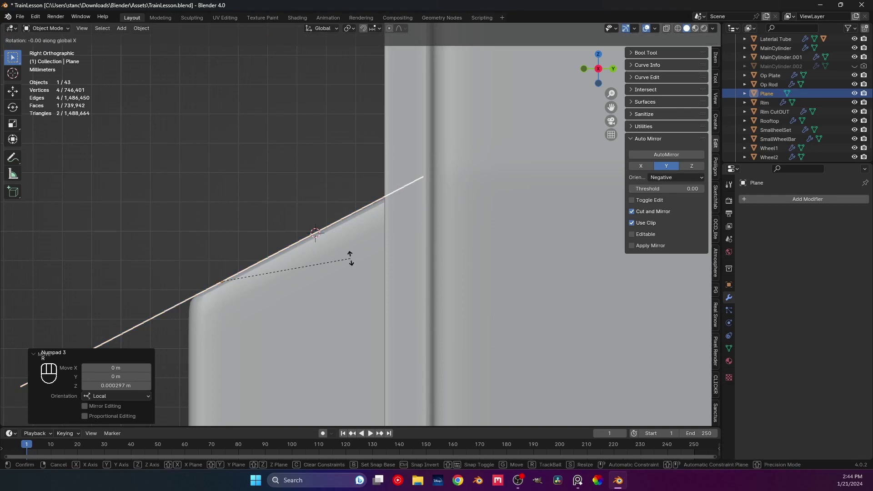
key(g)
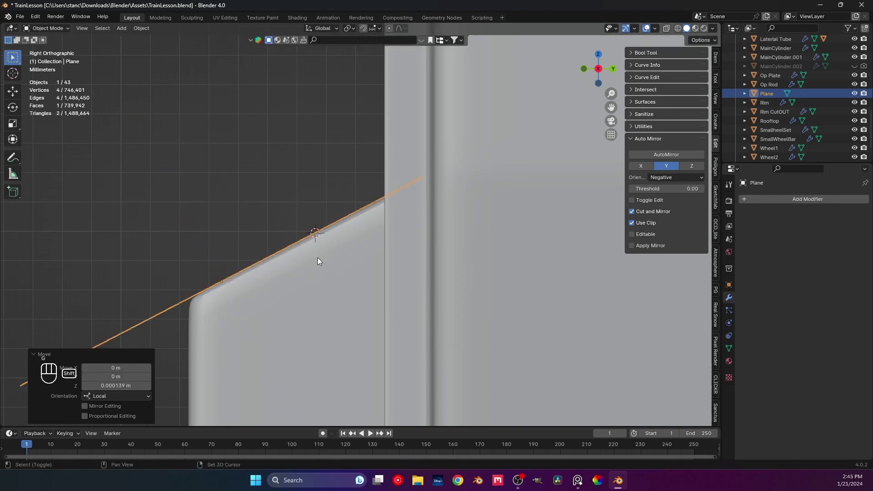
middle_click(294, 258)
middle_click(322, 264)
middle_click(320, 257)
click(69, 163)
key(ctrl+s)
Enter Edit Mode on the lid plane and view it from above in Top Orthographic
drag(357, 253, 342, 279)
middle_click(388, 287)
middle_click(356, 312)
middle_click(405, 337)
key(Tab)
middle_click(413, 341)
key(KP_7)
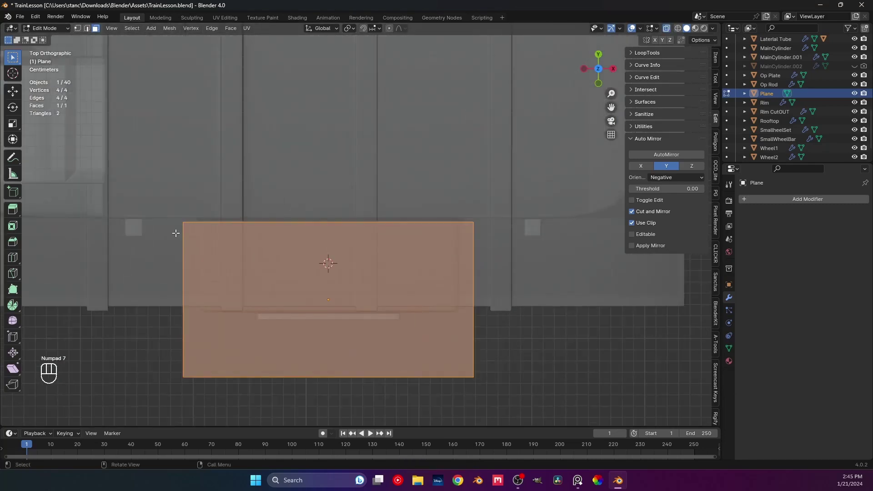
Select the plane's edge vertices and slide them along Y to reshape the lid
key(1)
drag(186, 213, 512, 252)
drag(355, 281, 373, 244)
drag(369, 302, 383, 236)
drag(378, 284, 387, 265)
drag(337, 284, 399, 283)
drag(357, 279, 432, 261)
drag(407, 276, 392, 286)
key(g)
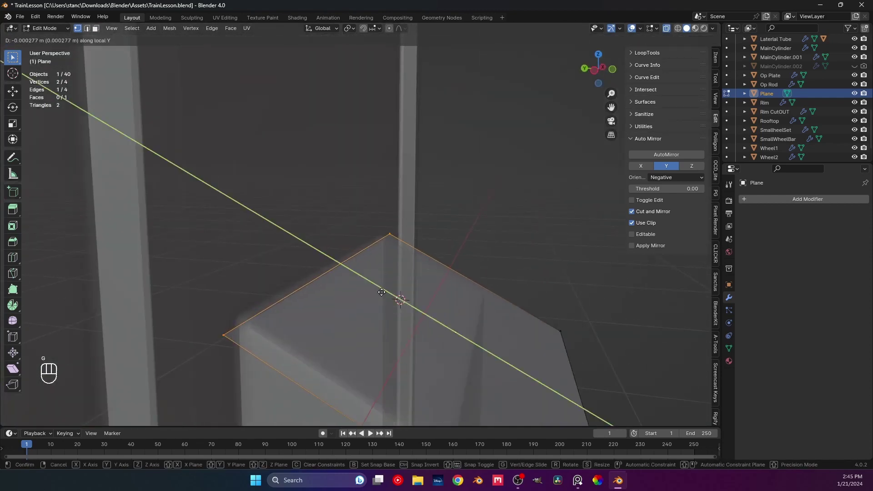
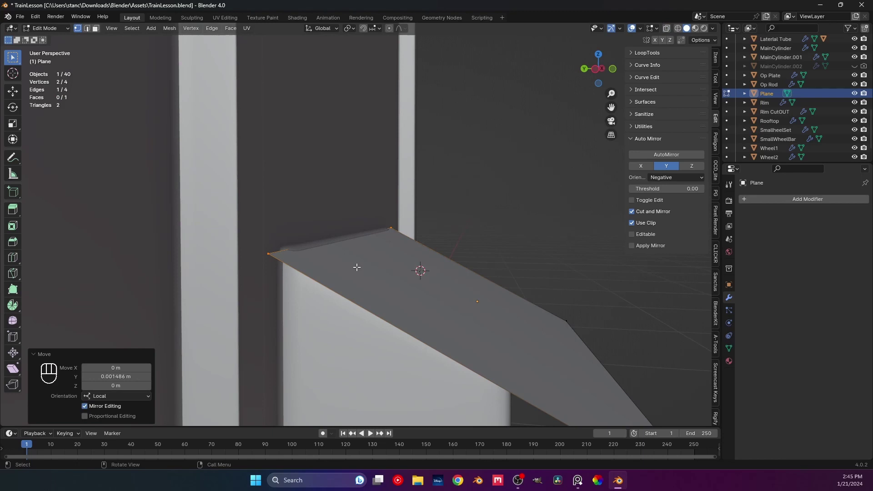
key(Tab)
Undo a stray loop cut on the pole and move the plane along Z over the pole top
middle_click(316, 206)
click(316, 208)
key(Tab)
drag(314, 205, 296, 212)
middle_click(275, 231)
key(ctrl+r)
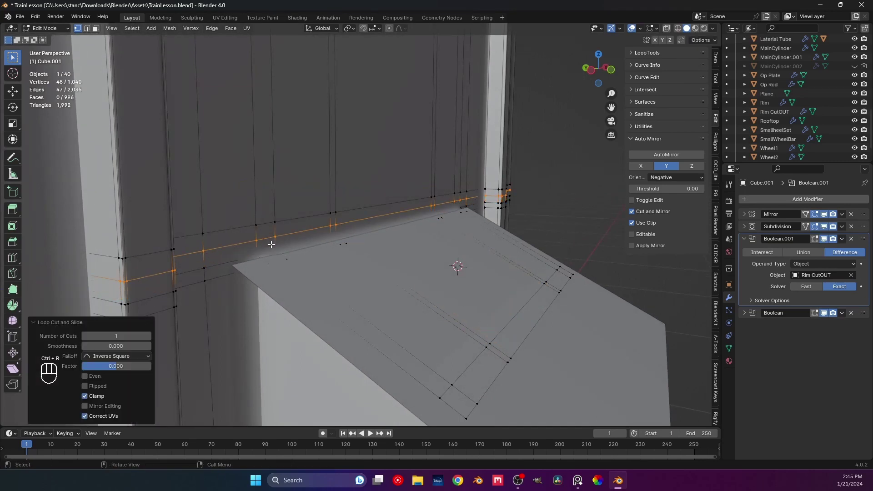
middle_click(314, 260)
key(ctrl+z)
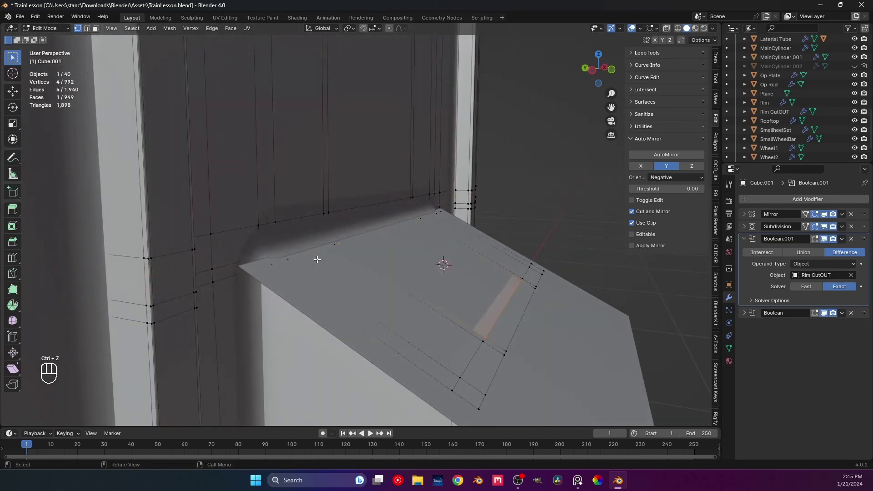
key(Tab)
right_click(342, 303)
drag(332, 304, 347, 294)
key(g)
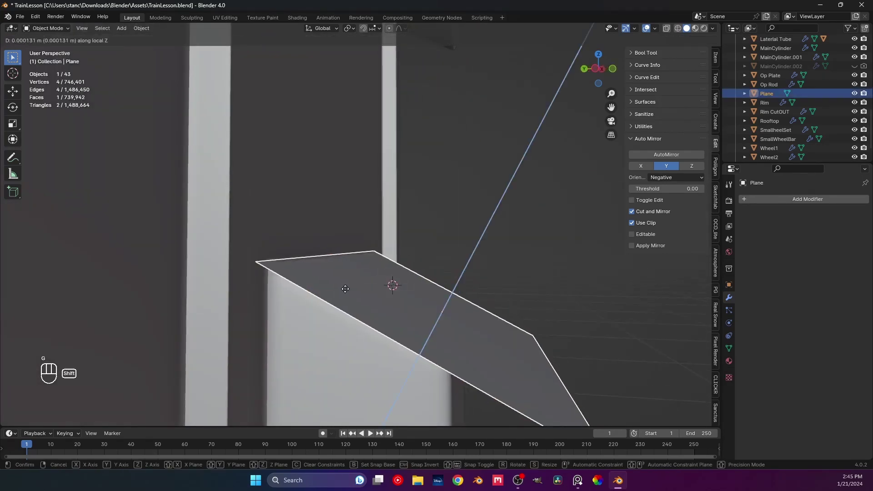
middle_click(498, 285)
key(Tab)
middle_click(512, 287)
Add a Solidify modifier giving the plane 0.01 m thickness with offset 1.0
key(Tab)
drag(783, 201, 648, 310)
drag(677, 254, 648, 309)
click(816, 256)
click(364, 266)
key(ctrl+a)
drag(404, 297, 396, 268)
drag(437, 282, 442, 298)
drag(432, 291, 389, 311)
middle_click(454, 297)
drag(382, 282, 335, 273)
middle_click(463, 276)
middle_click(490, 327)
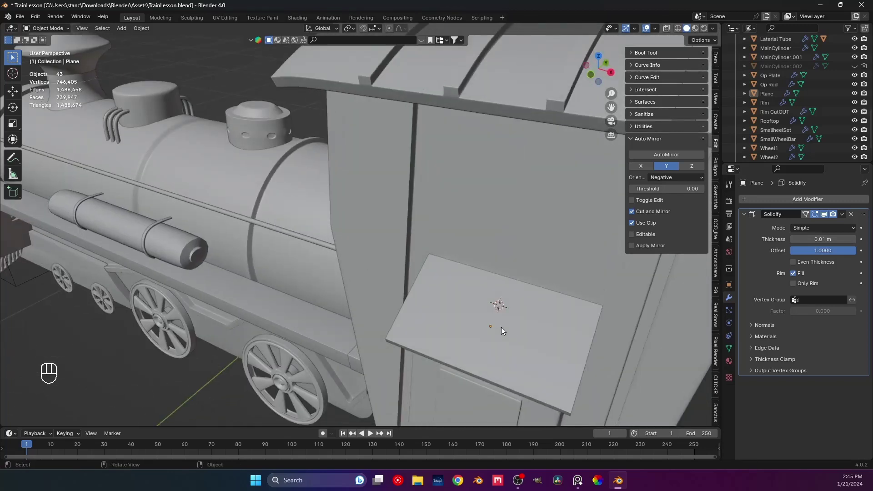
From a top view, loop-cut the plate into five extra vertical strips
key(Tab)
middle_click(520, 321)
middle_click(367, 272)
key(Tab)
key(Tab)
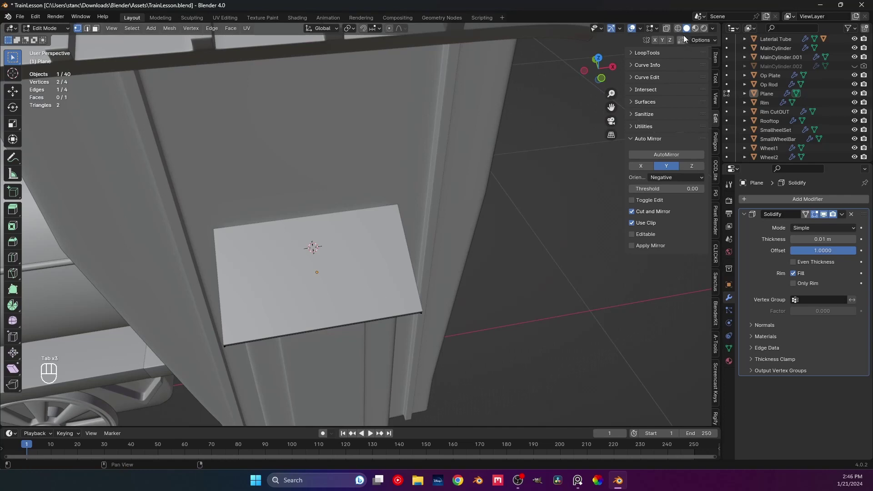
click(669, 29)
right_click(669, 29)
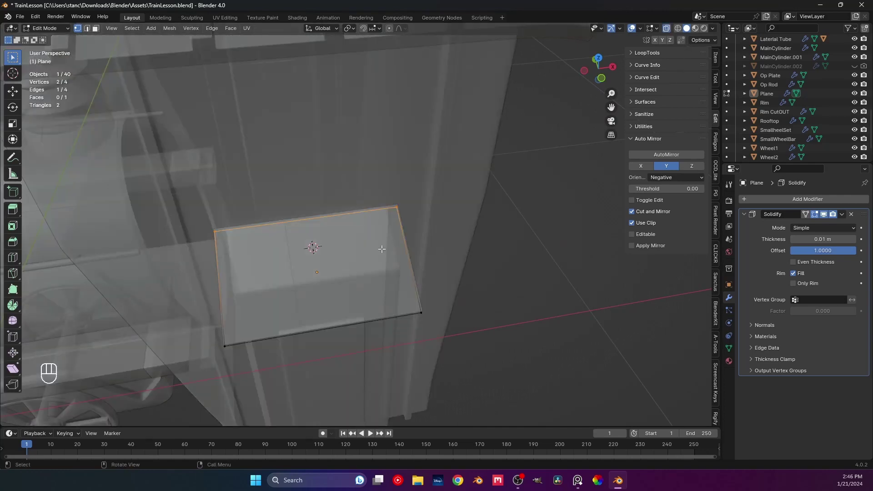
key(KP_7)
key(ctrl+r)
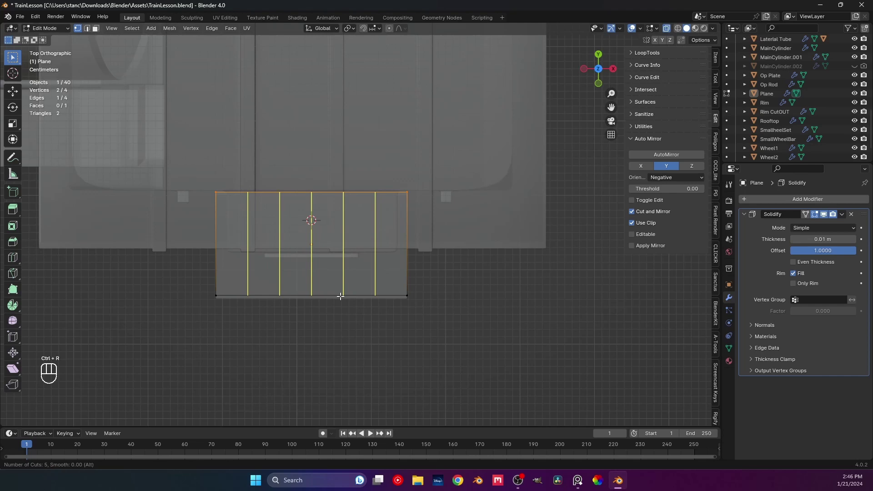
click(305, 300)
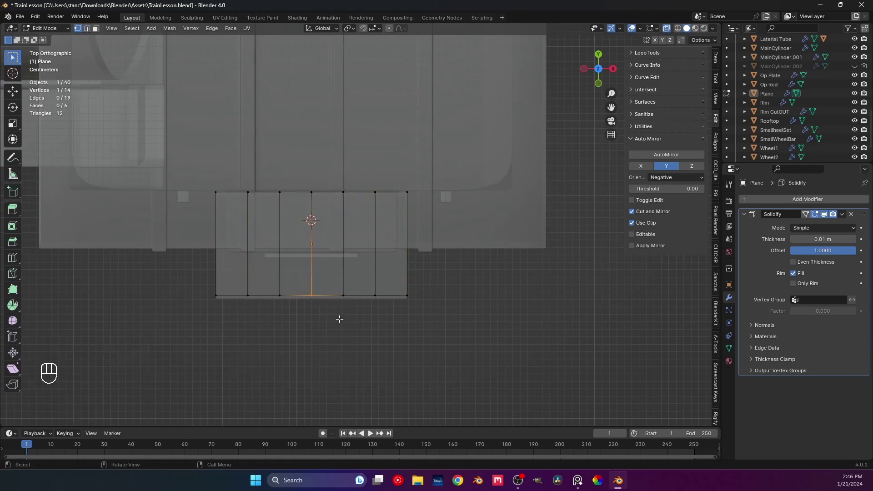
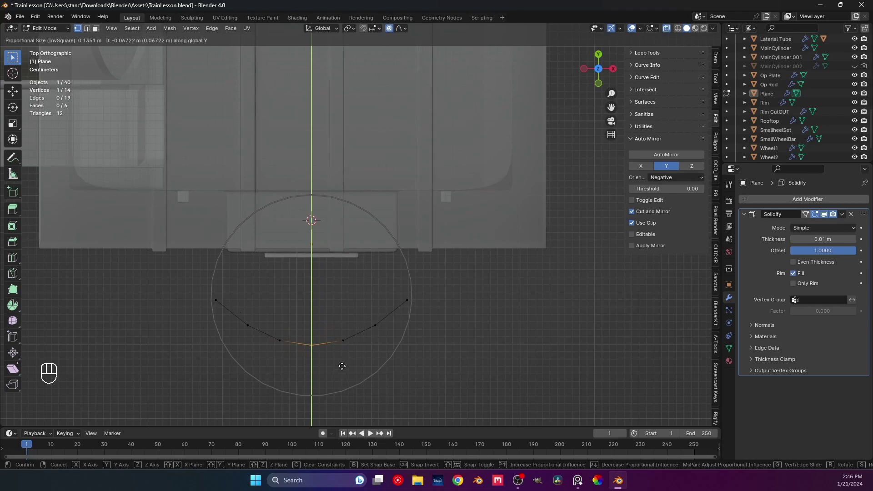
Bow the plate's front edge into a smooth curve with proportional editing and inspect it
key(alt+h)
key(Tab)
drag(433, 357, 384, 357)
drag(333, 338, 391, 265)
drag(366, 345, 424, 247)
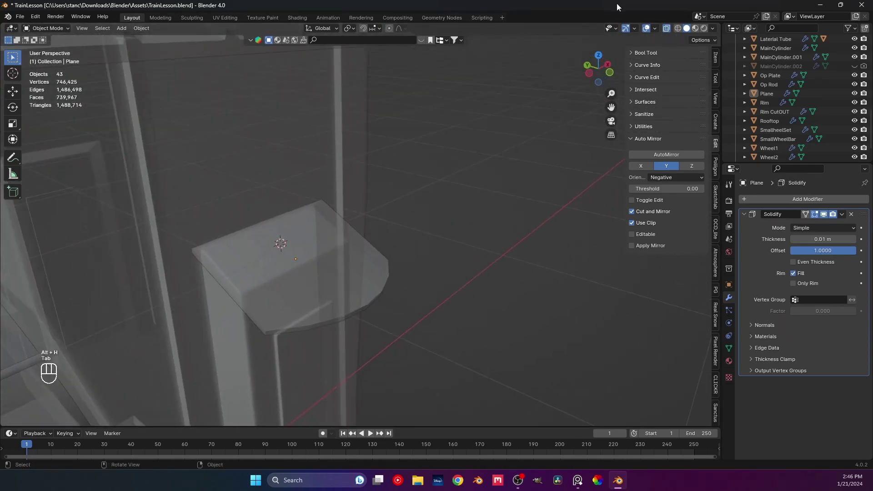
In side view, scale the plate's front vertices to Z 0 so they sit at one height
click(667, 32)
drag(385, 270, 383, 241)
middle_click(349, 244)
drag(342, 262, 339, 278)
drag(296, 290, 334, 290)
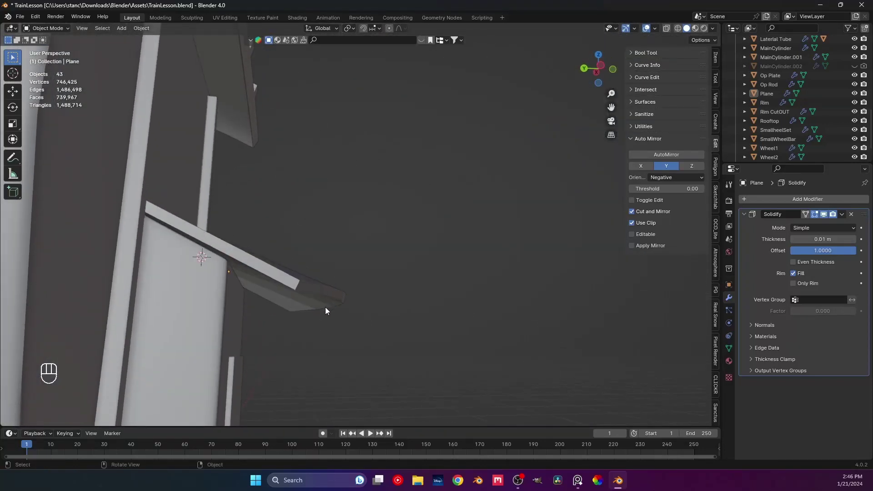
click(328, 300)
middle_click(328, 312)
key(Tab)
key(KP_3)
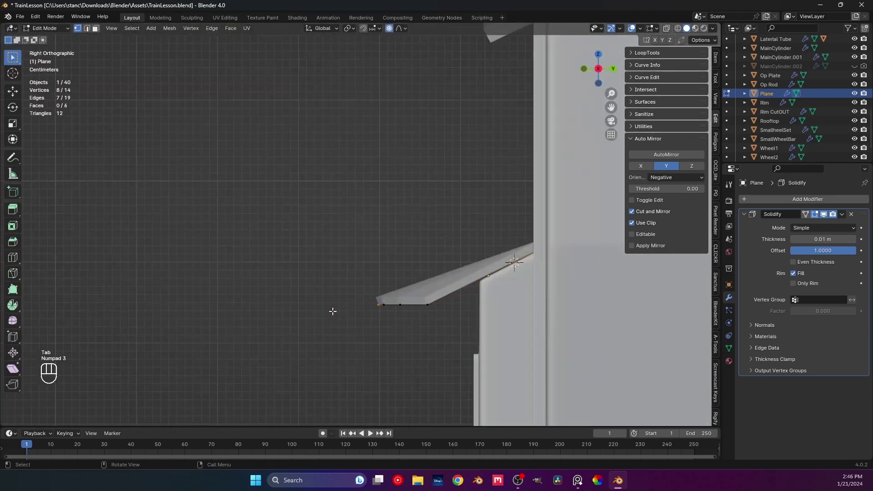
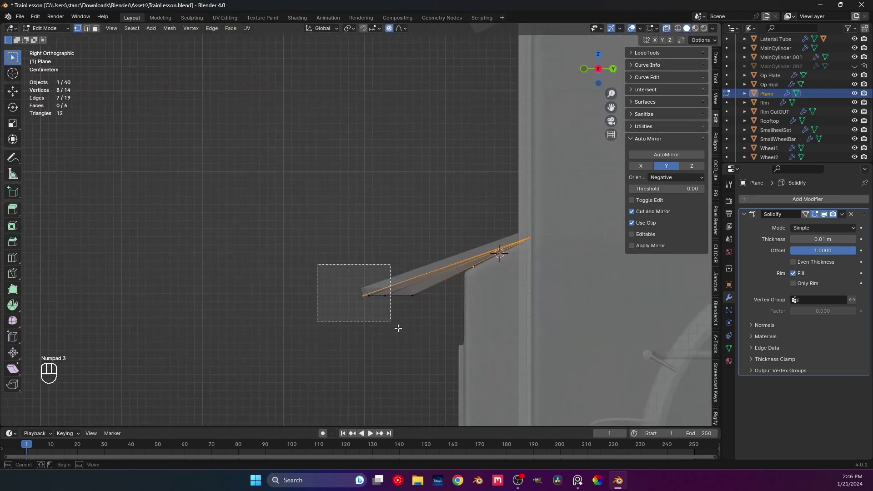
key(s)
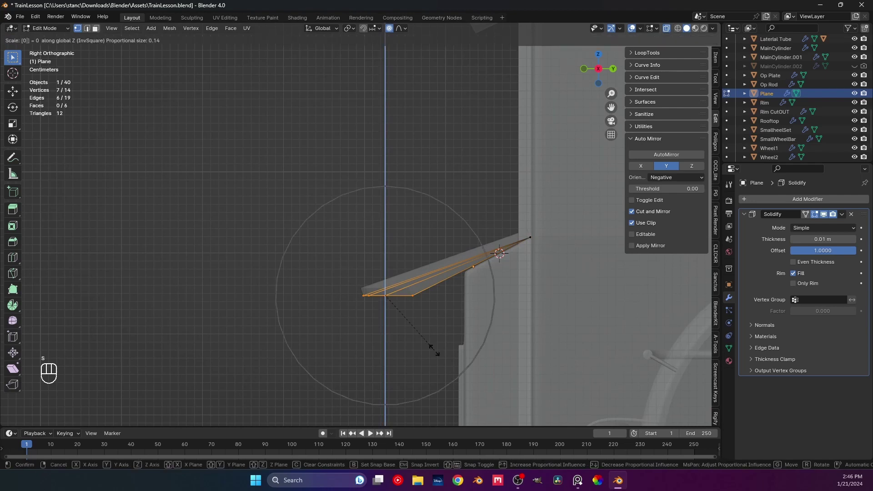
click(393, 32)
key(s)
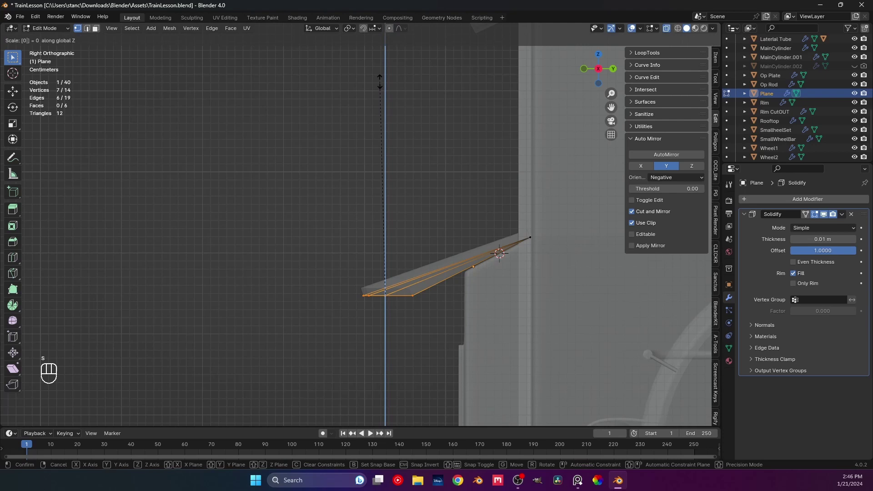
key(Escape)
Undo a series of unwanted edits to the plate and review its edge
drag(369, 246, 484, 221)
middle_click(396, 279)
drag(414, 273, 397, 292)
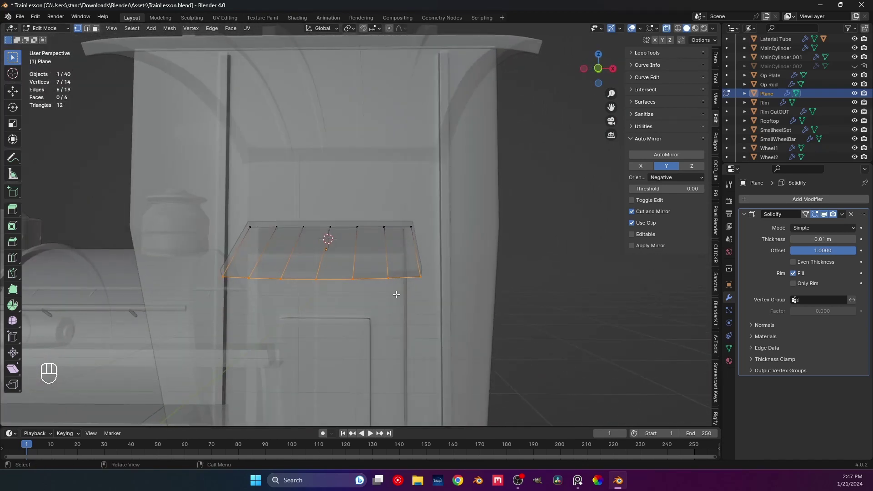
key(KP_1)
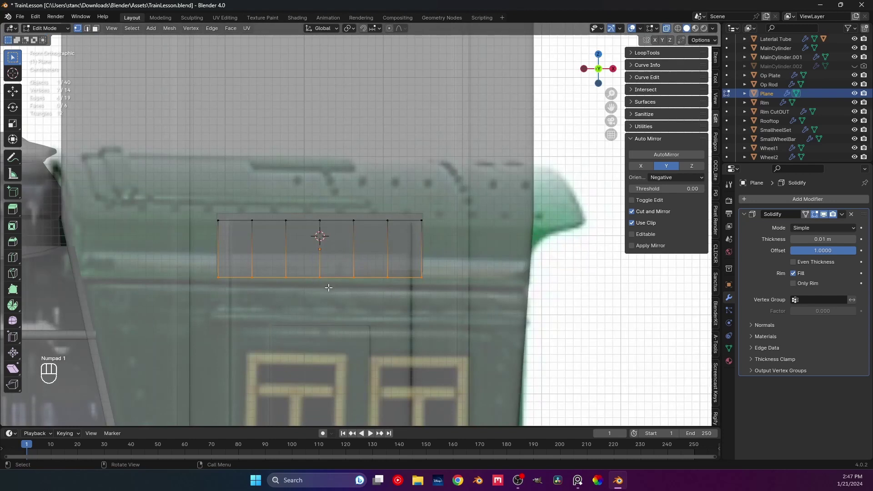
drag(328, 285, 420, 279)
key(ctrl+z)
key(ctrl+z)
key(ctrl+z)
key(ctrl+z)
key(ctrl+z)
key(ctrl+z)
drag(398, 285, 343, 299)
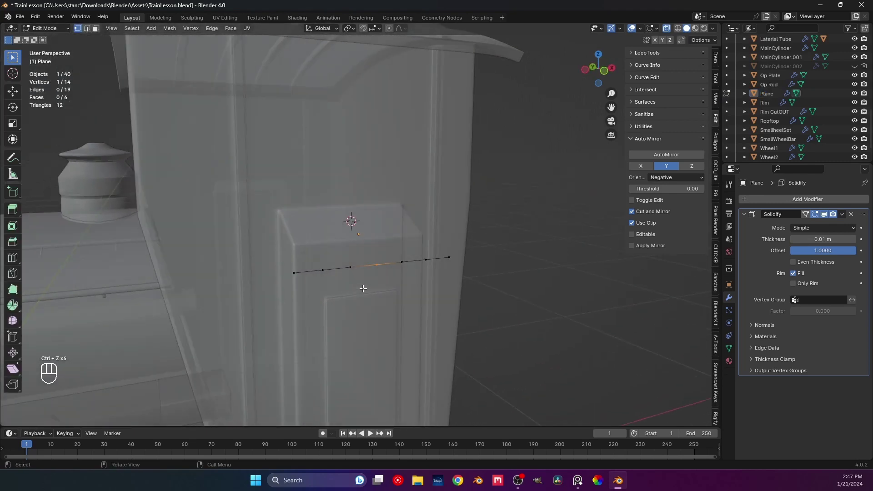
drag(370, 285, 418, 275)
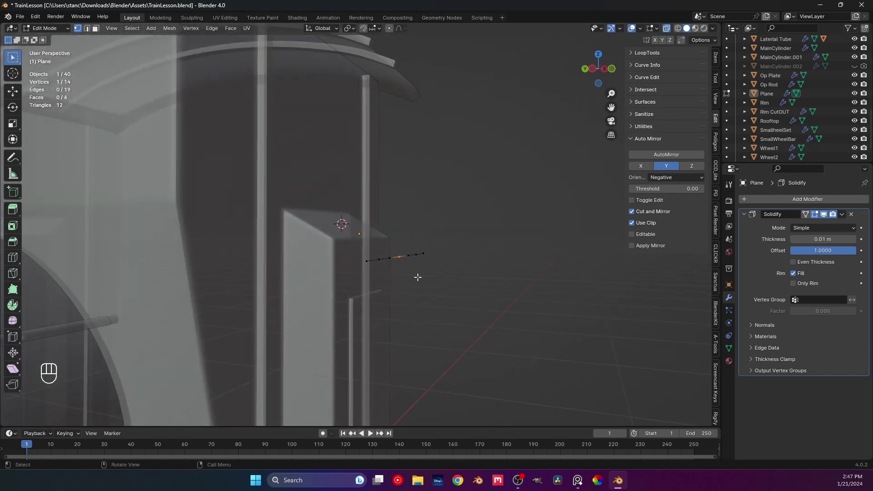
Proportionally lower the plate's middle loop on Z so the outline gently droops
key(alt+h)
middle_click(412, 275)
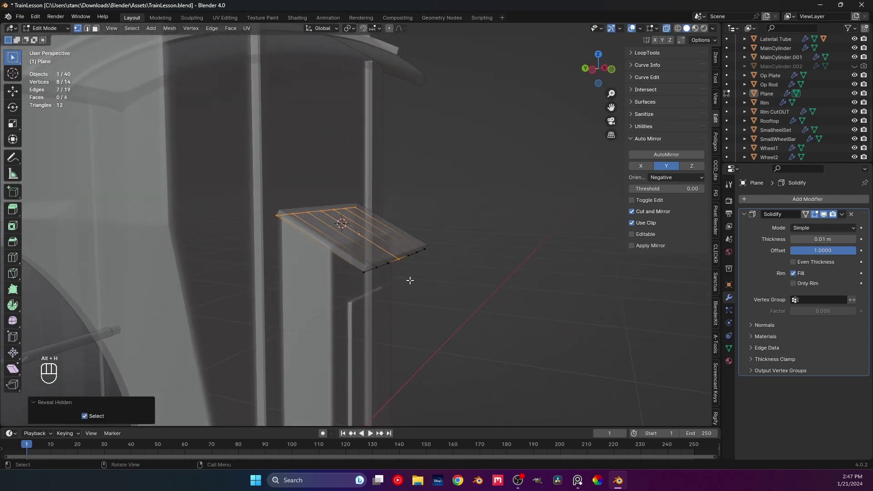
drag(397, 272, 371, 290)
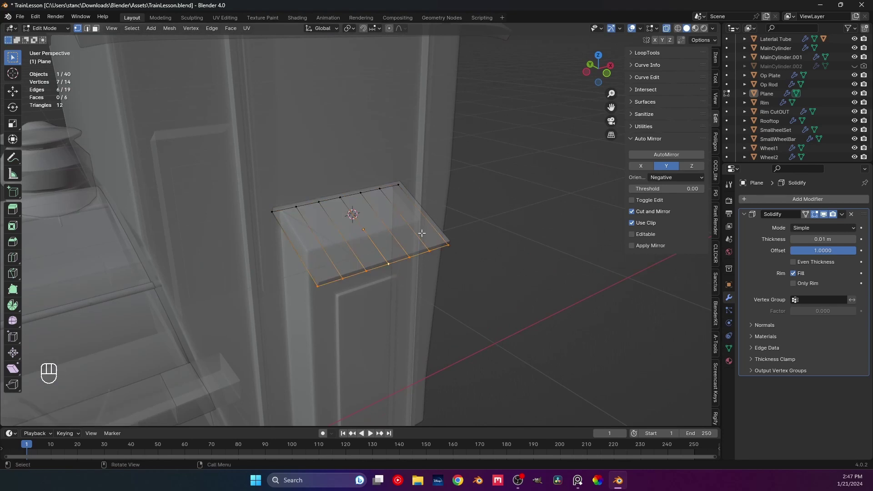
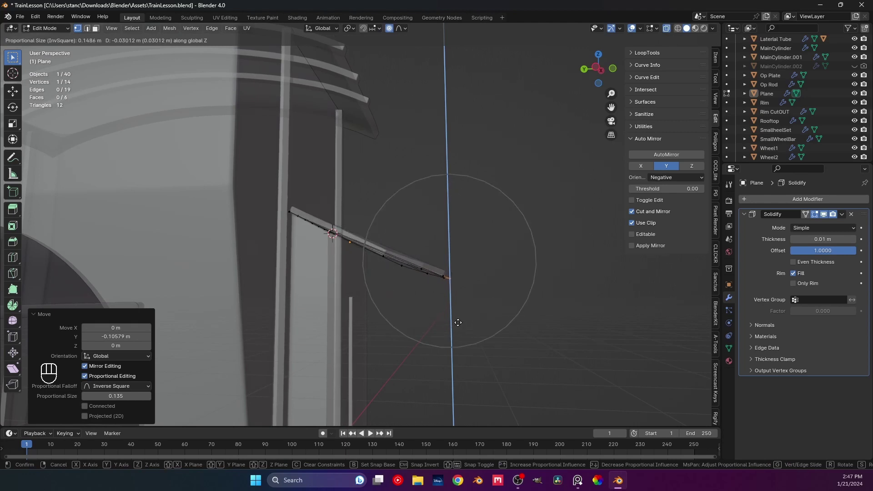
key(Tab)
right_click(470, 316)
drag(441, 307, 355, 308)
drag(419, 305, 363, 305)
drag(409, 283, 434, 304)
middle_click(451, 315)
Nudge the plate's corner vertices into angled corners, then deselect to view it cleanly
key(Tab)
drag(348, 320, 383, 326)
key(g)
drag(393, 30, 391, 45)
key(g)
drag(357, 229, 401, 260)
key(Tab)
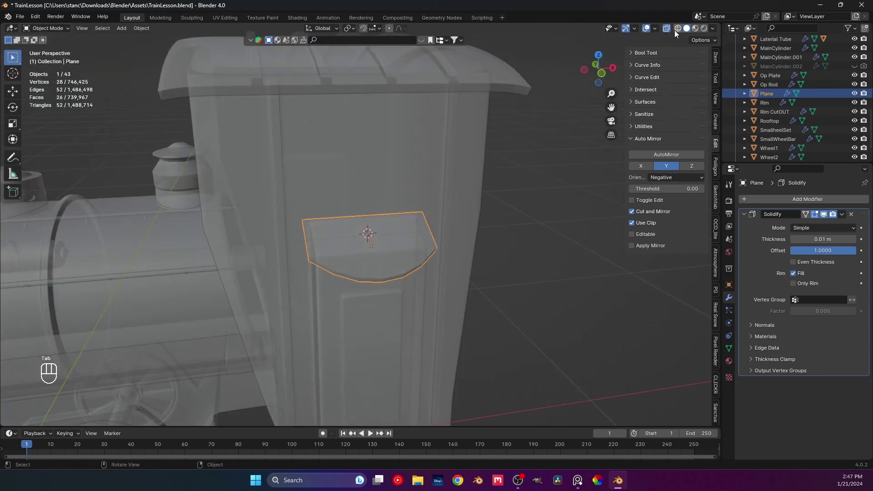
click(670, 30)
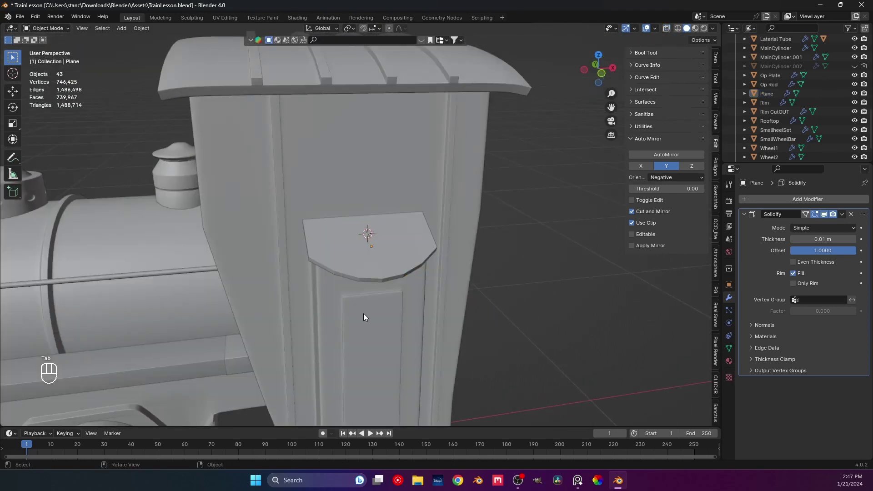
drag(365, 310, 393, 298)
Select the bracket plate and save the file with Ctrl+S
click(441, 296)
click(511, 290)
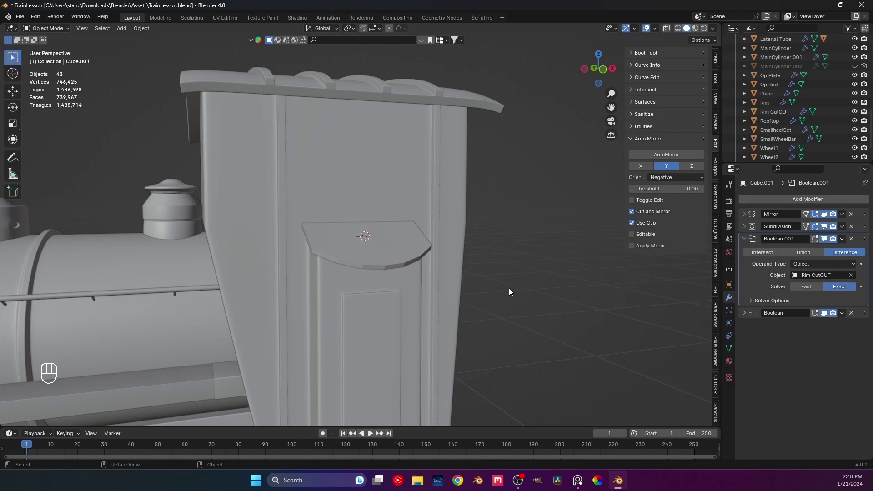
middle_click(394, 266)
drag(401, 259, 395, 248)
middle_click(346, 262)
click(352, 249)
key(Tab)
drag(321, 253, 346, 249)
key(Tab)
key(ctrl+s)
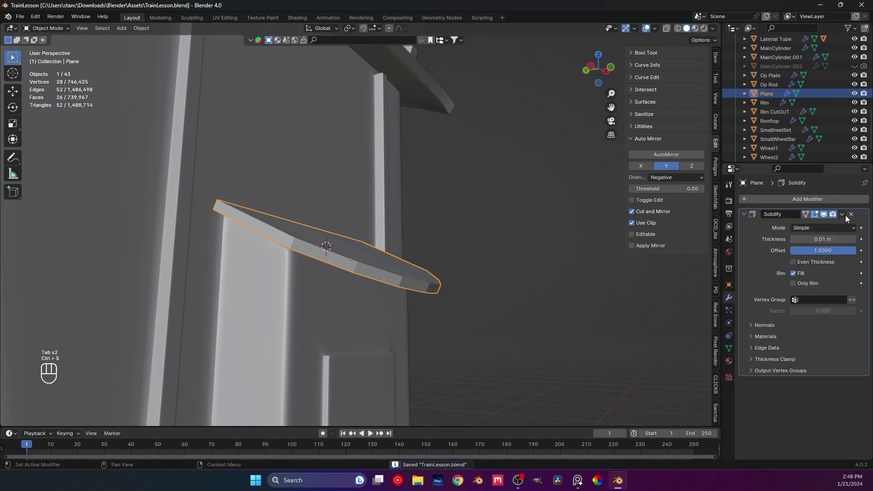
Apply the plate's Solidify modifier so its thickness becomes real geometry, then inspect it
drag(842, 218, 799, 231)
middle_click(368, 300)
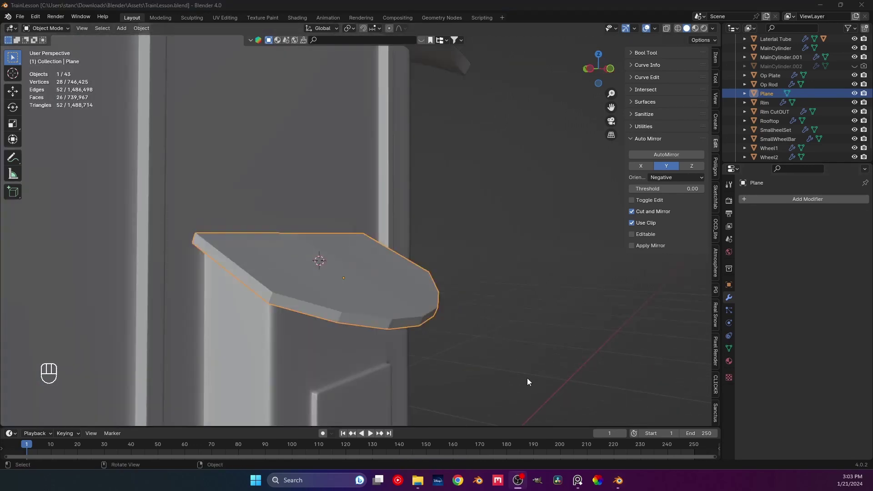
drag(450, 328, 410, 320)
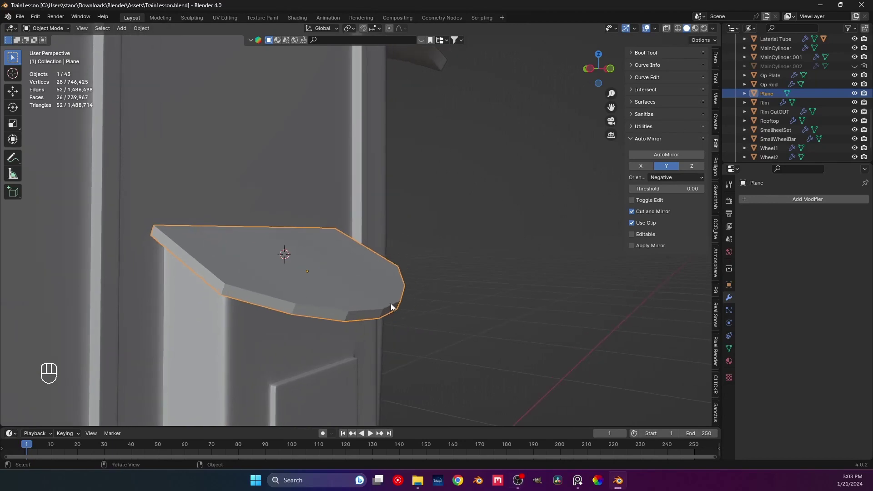
middle_click(392, 306)
middle_click(373, 292)
drag(356, 295, 339, 272)
drag(359, 268, 365, 303)
middle_click(374, 333)
middle_click(316, 349)
middle_click(360, 302)
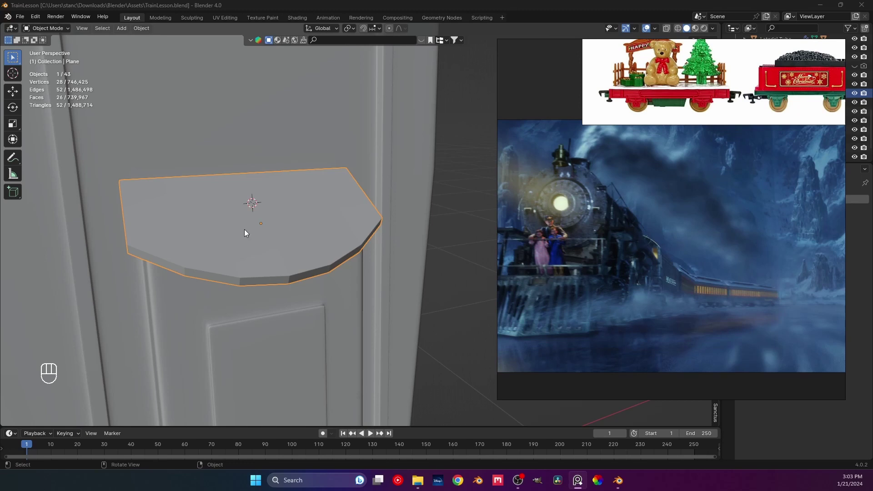
middle_click(235, 251)
middle_click(321, 244)
middle_click(351, 257)
middle_click(303, 269)
middle_click(316, 273)
middle_click(316, 291)
middle_click(316, 274)
key(Tab)
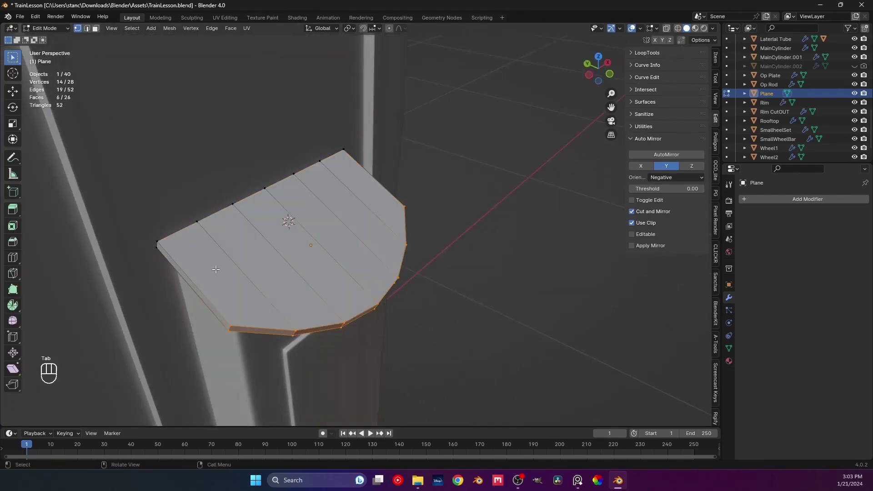
key(ctrl+r)
middle_click(280, 292)
middle_click(289, 285)
key(ctrl+z)
key(ctrl+r)
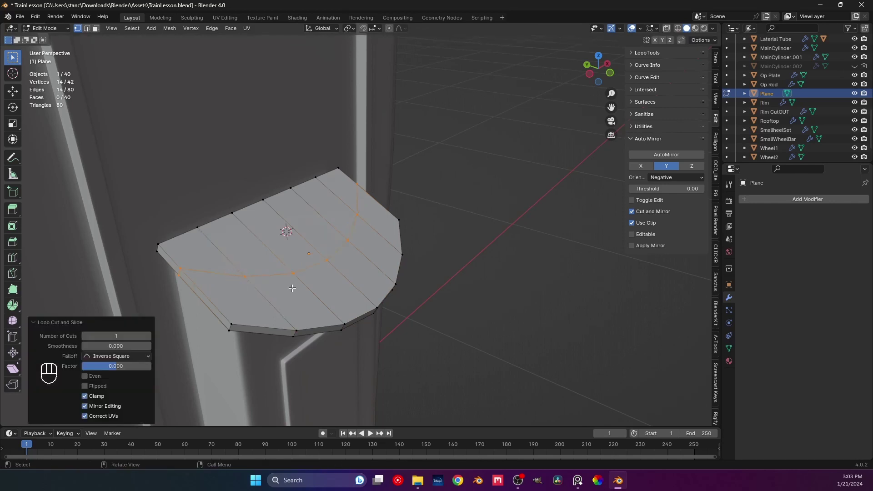
key(ctrl+b)
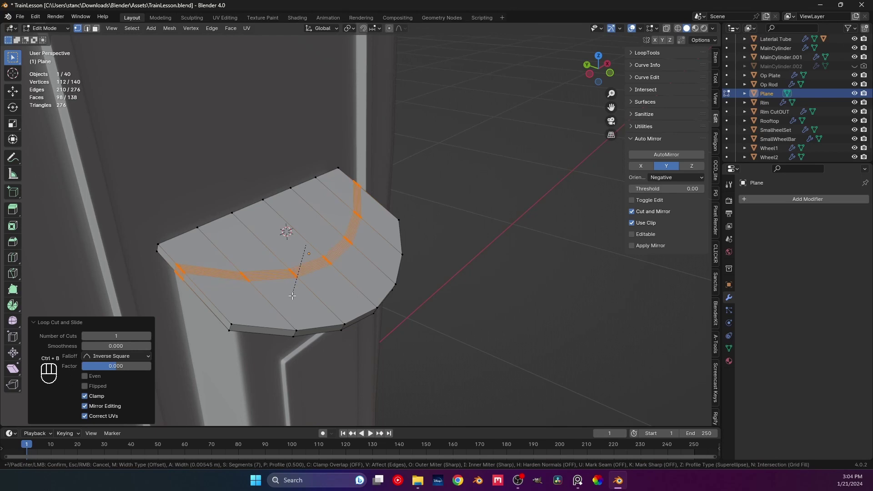
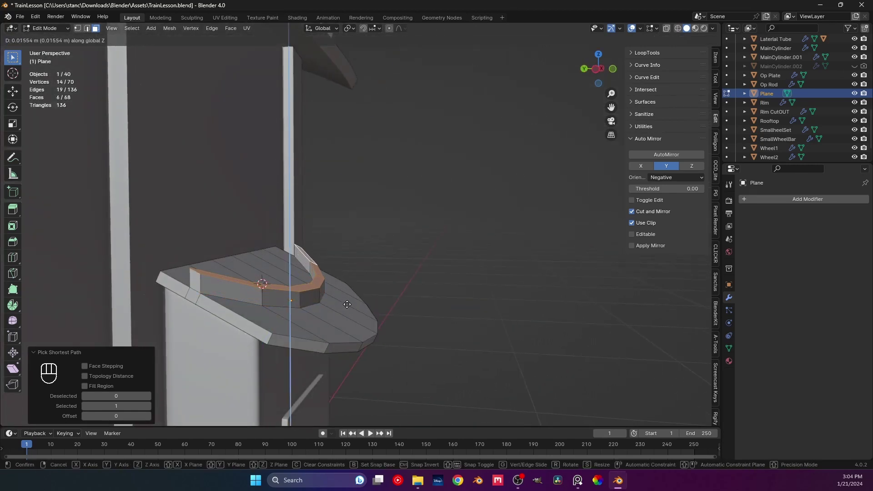
key(ctrl+z)
key(e)
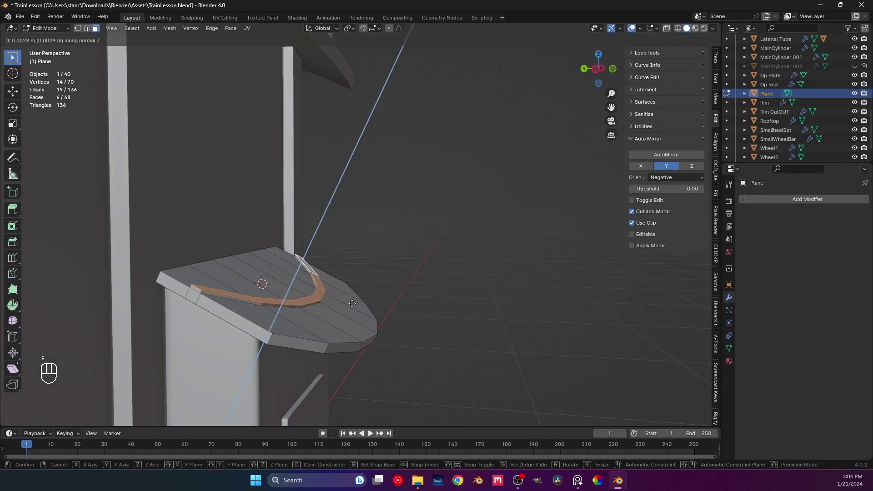
drag(346, 298, 295, 300)
drag(295, 293, 328, 289)
key(Tab)
click(477, 312)
drag(325, 311, 359, 308)
drag(342, 307, 357, 313)
key(ctrl+z)
middle_click(334, 285)
key(ctrl+z)
key(ctrl+z)
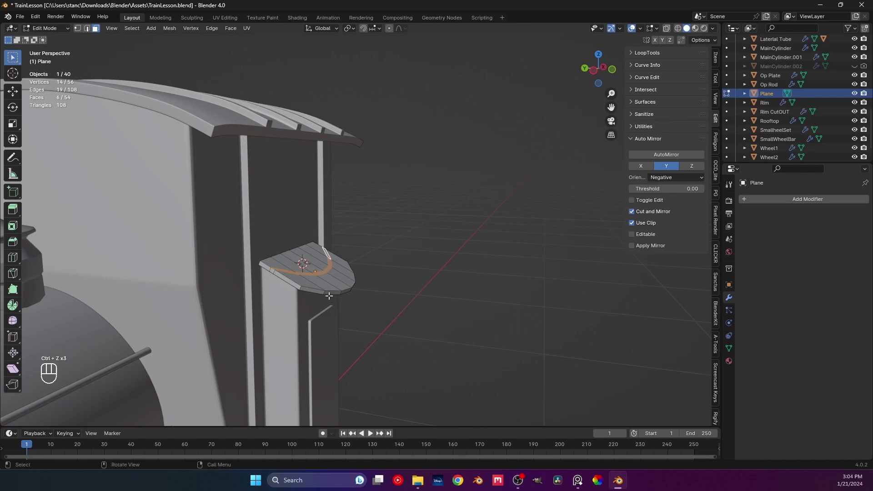
drag(312, 294, 287, 291)
drag(294, 299, 269, 282)
middle_click(294, 313)
key(ctrl+z)
key(ctrl+z)
key(ctrl+z)
key(ctrl+z)
key(ctrl+z)
Cut edge loops across the plate and bevel two of them into narrow strips
middle_click(306, 304)
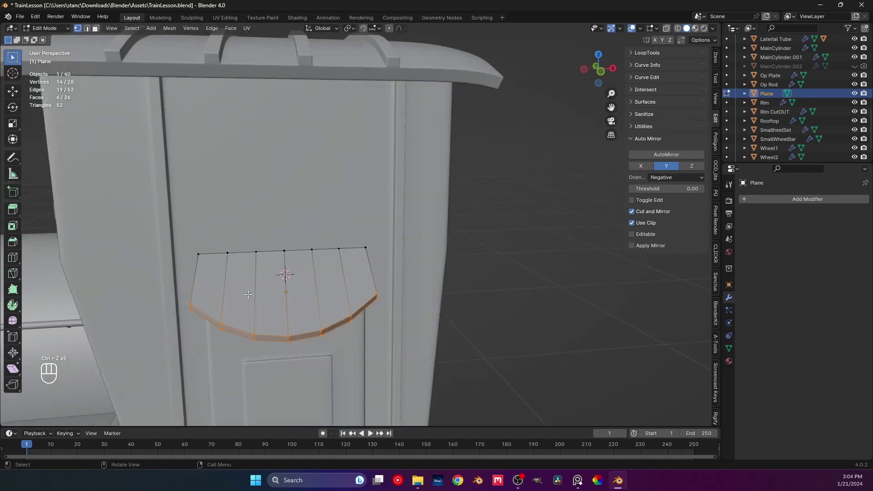
click(255, 294)
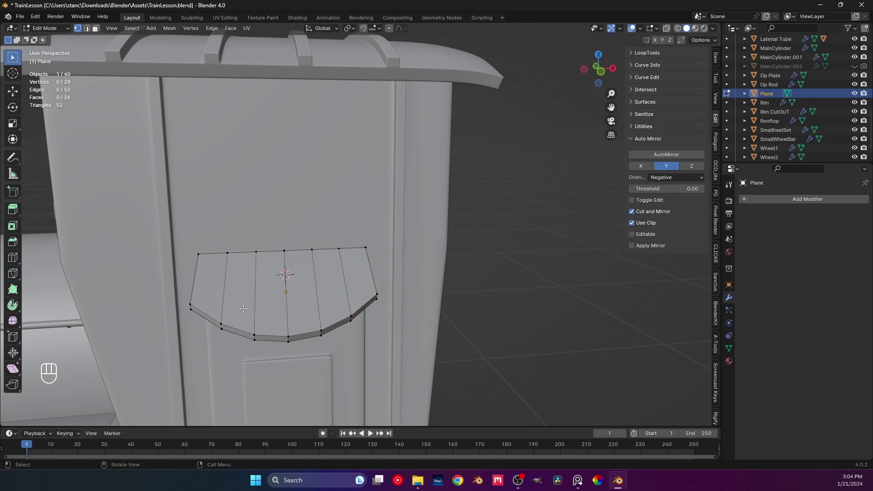
key(ctrl+r)
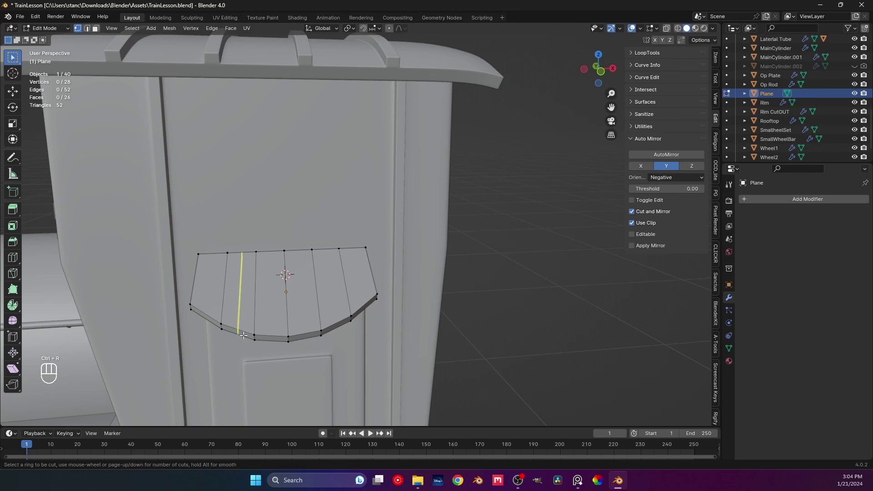
key(ctrl+b)
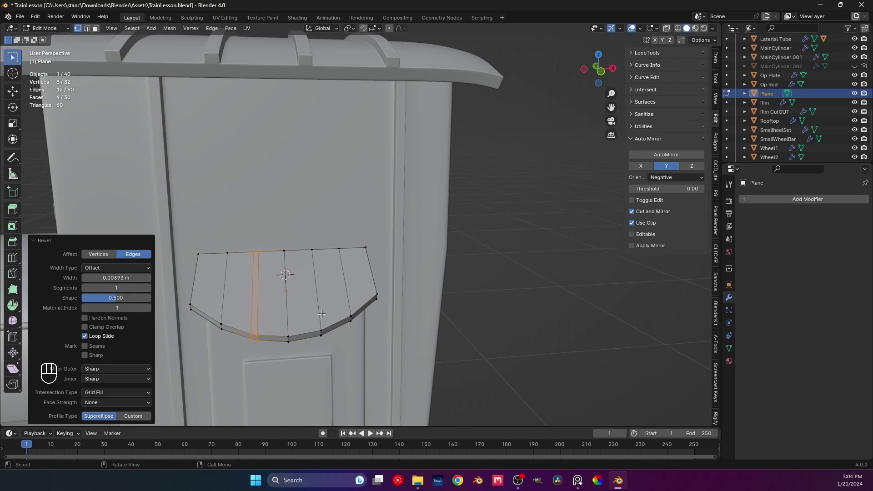
key(ctrl+b)
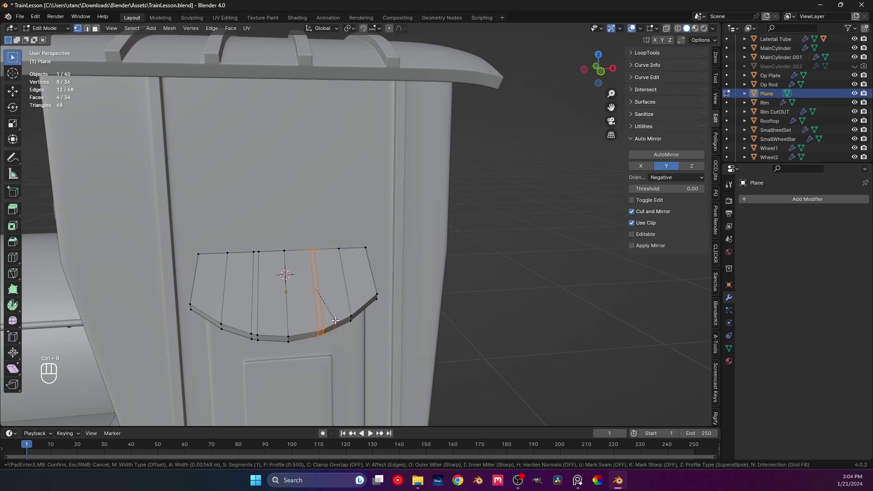
Select the two face strips and extrude them upward into raised ribs
key(3)
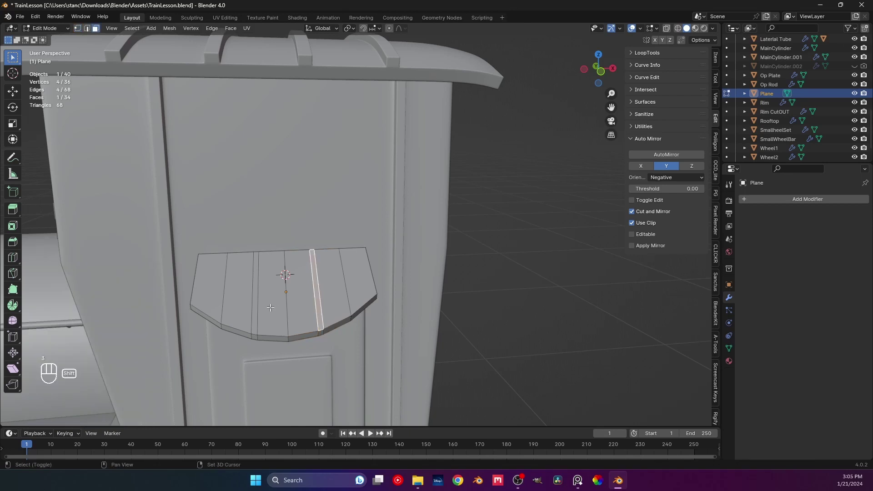
click(257, 304)
drag(288, 324, 335, 316)
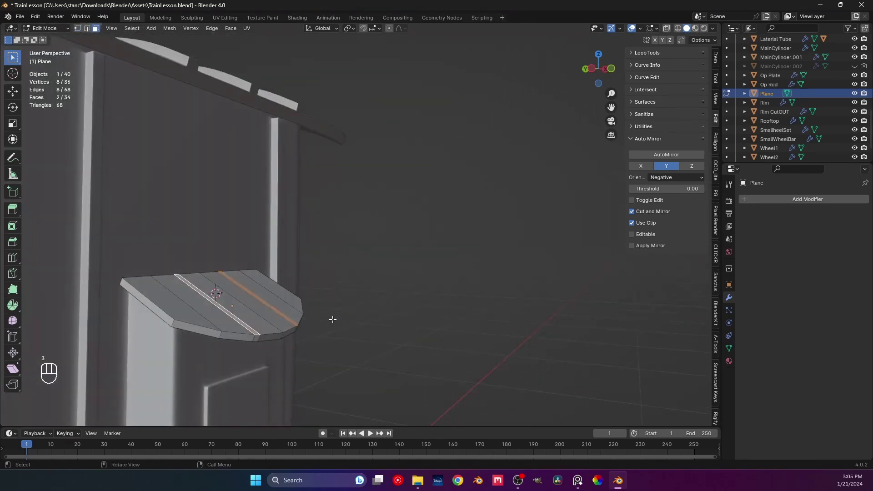
key(e)
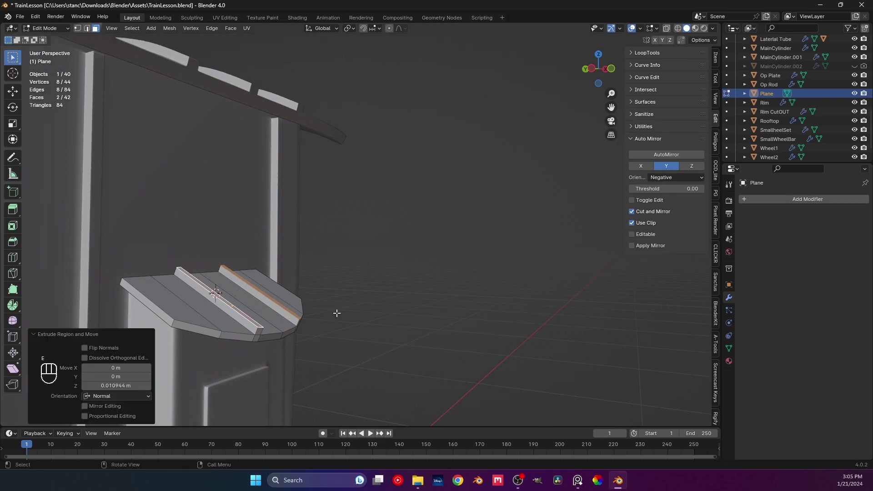
key(Tab)
middle_click(377, 323)
drag(371, 331, 311, 346)
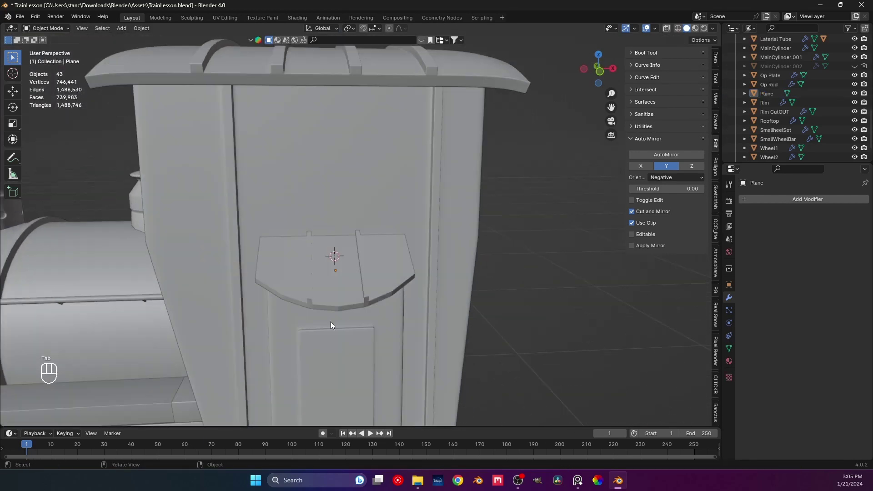
Add a loop cut across the plate and bevel it into a narrow crossing strip
drag(329, 316, 299, 332)
drag(323, 336, 287, 332)
key(Tab)
drag(309, 313, 278, 314)
key(ctrl+z)
key(ctrl+z)
key(ctrl+z)
key(ctrl+z)
middle_click(315, 320)
key(ctrl+r)
key(s)
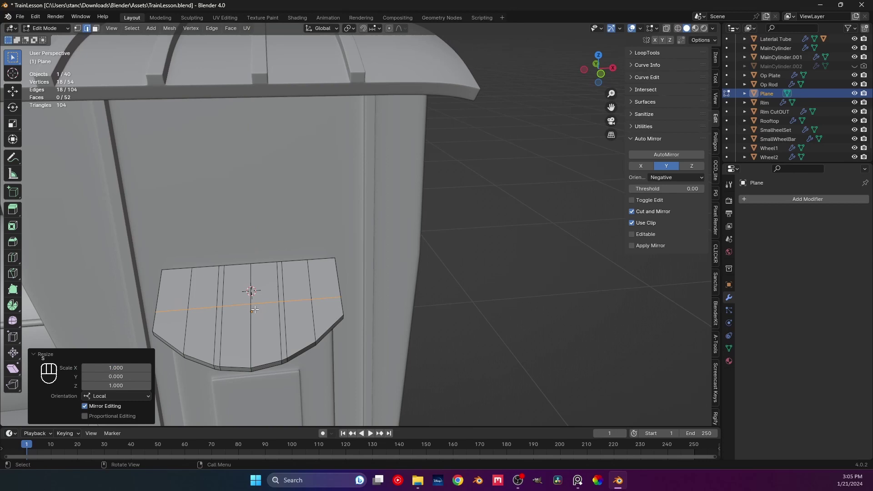
middle_click(292, 264)
click(300, 301)
middle_click(300, 301)
key(ctrl+v)
key(ctrl+b)
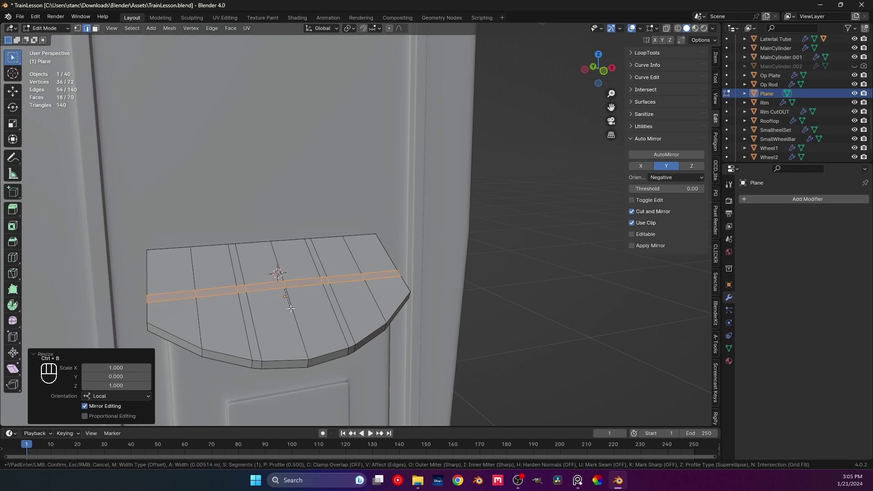
key(3)
Select the faces of the new crosswise strip across the plate top
click(243, 285)
click(241, 275)
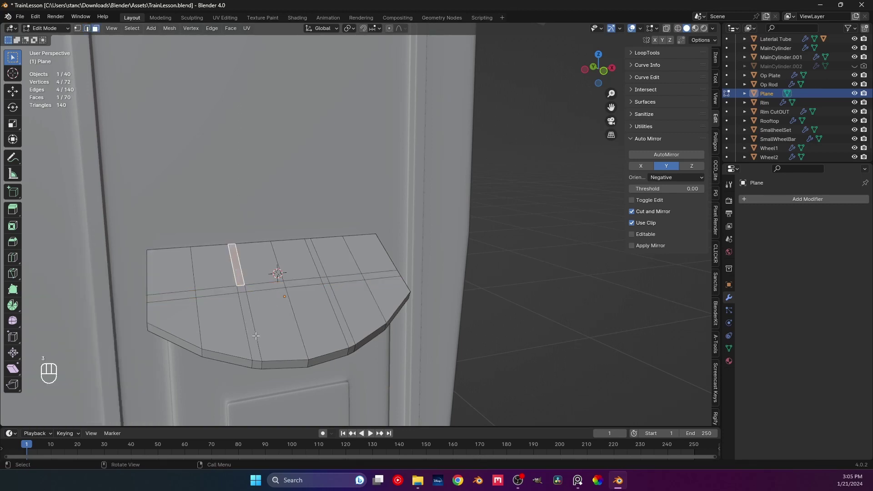
key(ctrl+r)
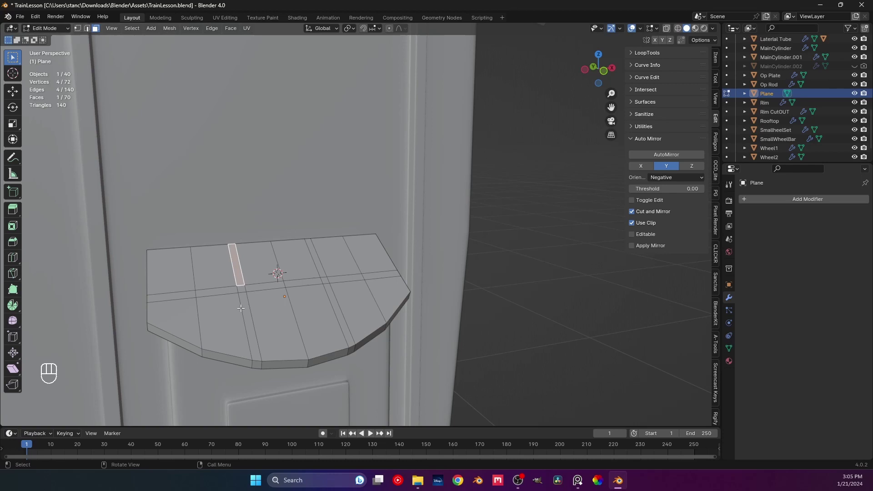
click(252, 331)
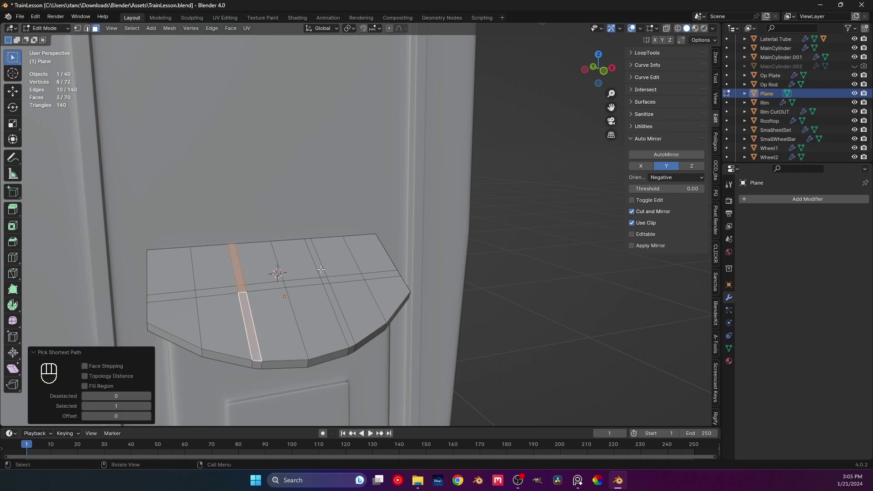
click(322, 267)
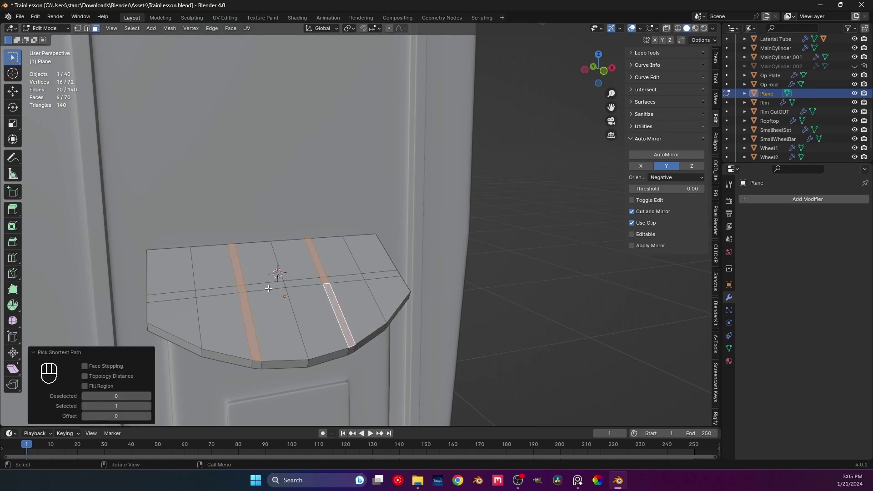
click(269, 285)
drag(319, 301, 311, 277)
drag(302, 306, 340, 318)
key(r)
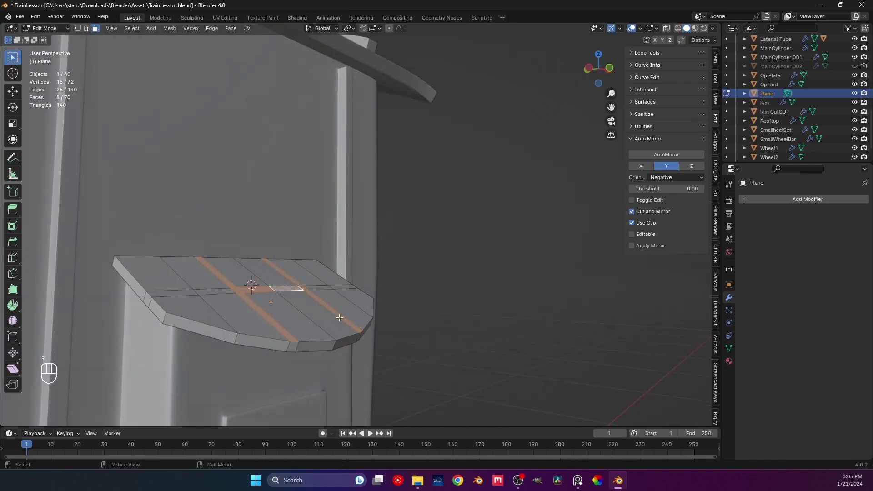
key(z)
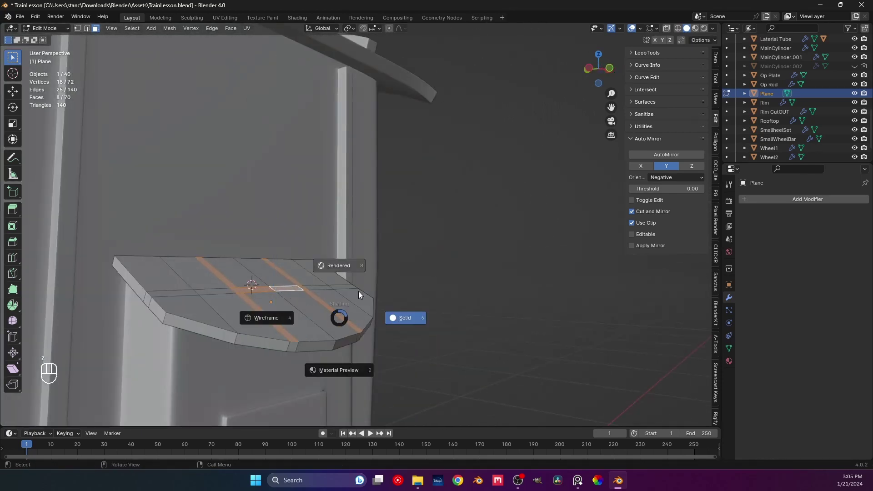
Extrude the crossing strip along its normals into a third raised ridge and return to object mode
key(e)
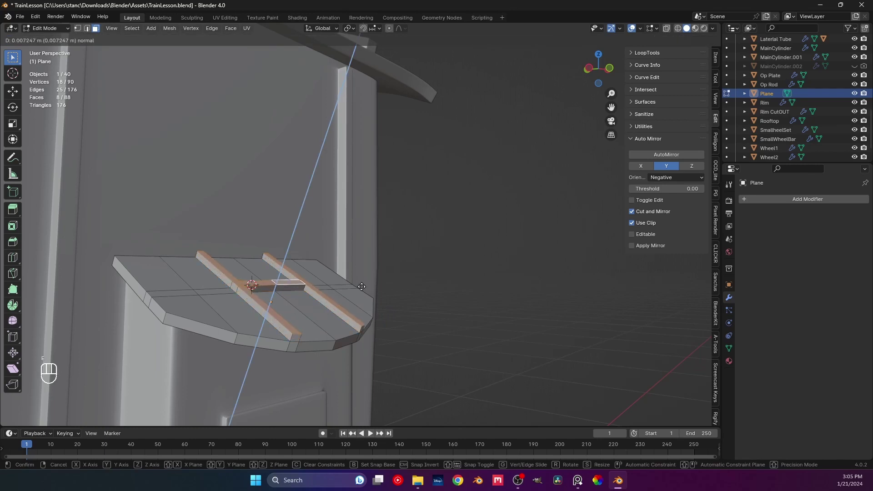
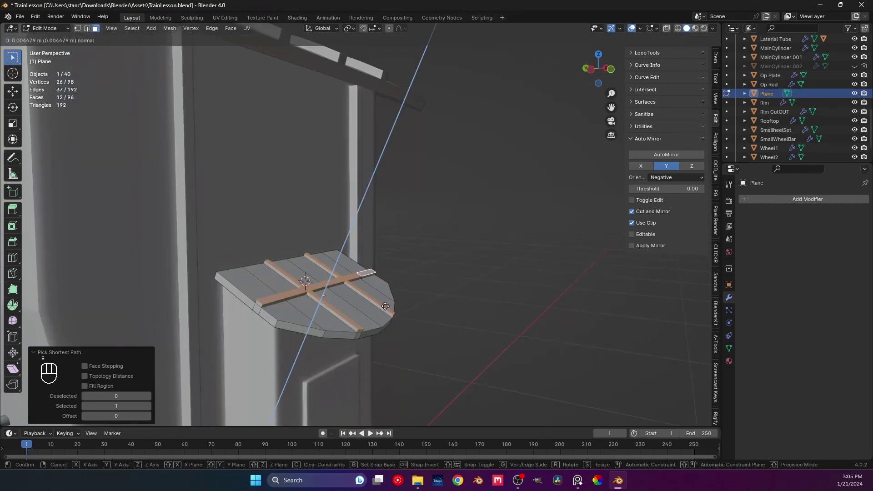
key(Tab)
click(428, 315)
drag(423, 299, 419, 301)
drag(395, 272, 382, 278)
middle_click(366, 285)
double_click(349, 294)
middle_click(349, 299)
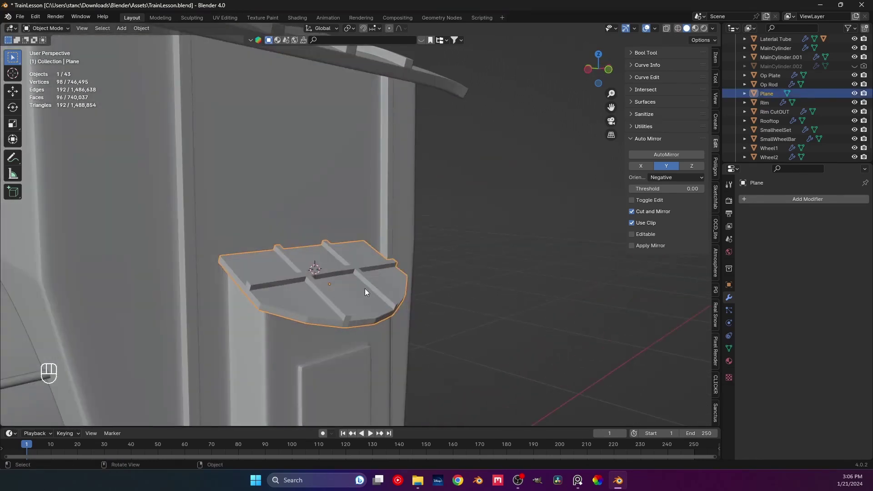
right_click(357, 309)
click(552, 310)
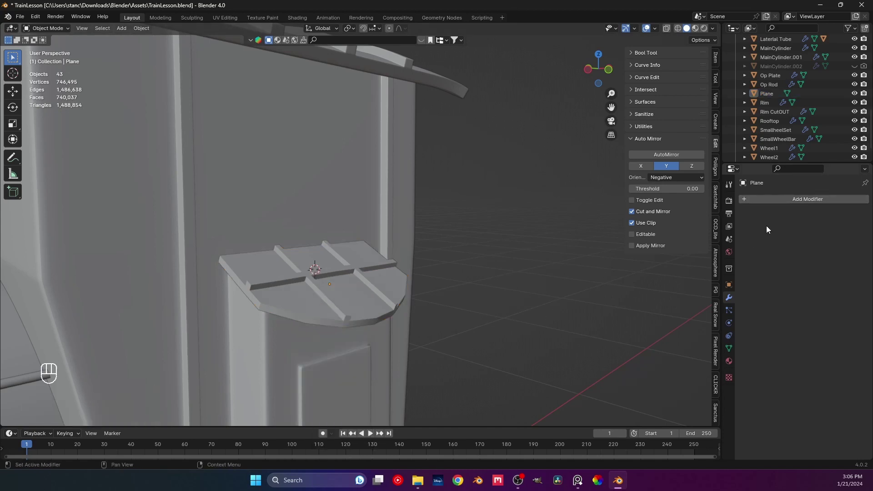
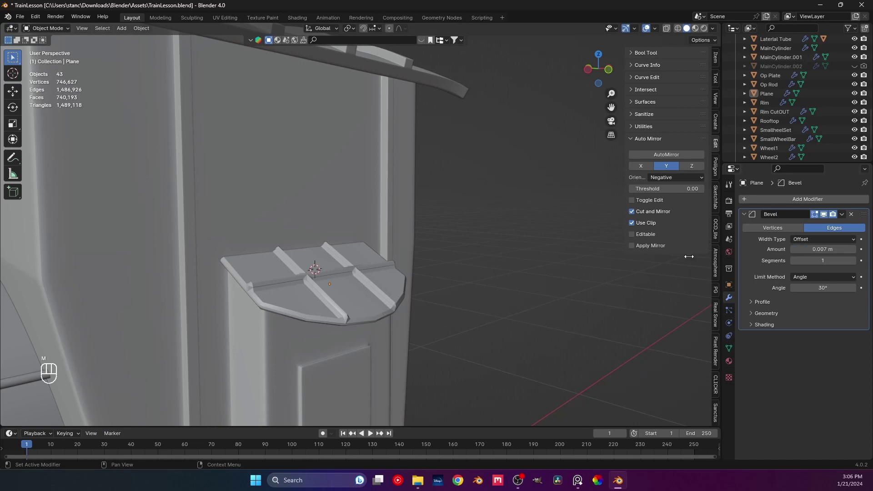
drag(255, 306, 291, 296)
middle_click(389, 293)
middle_click(355, 286)
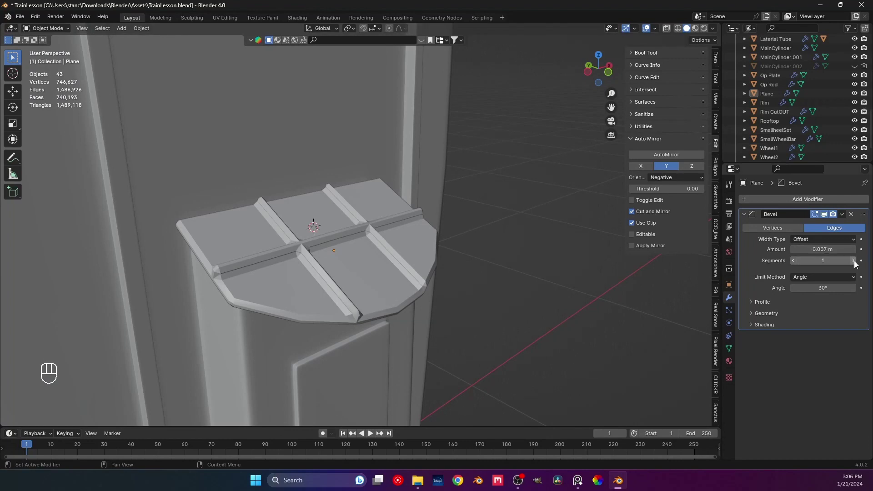
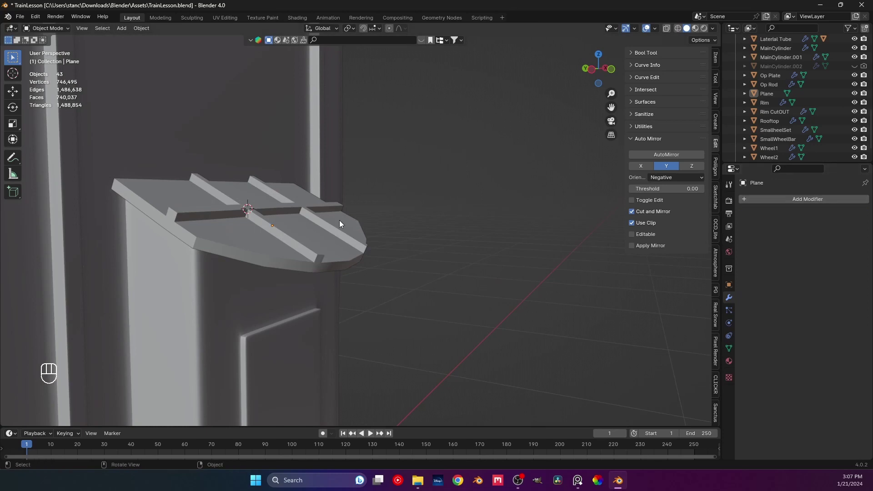
click(311, 237)
Add a Subdivision Surface modifier to the plate and start a support loop cut beside a ridge
key(ctrl+1)
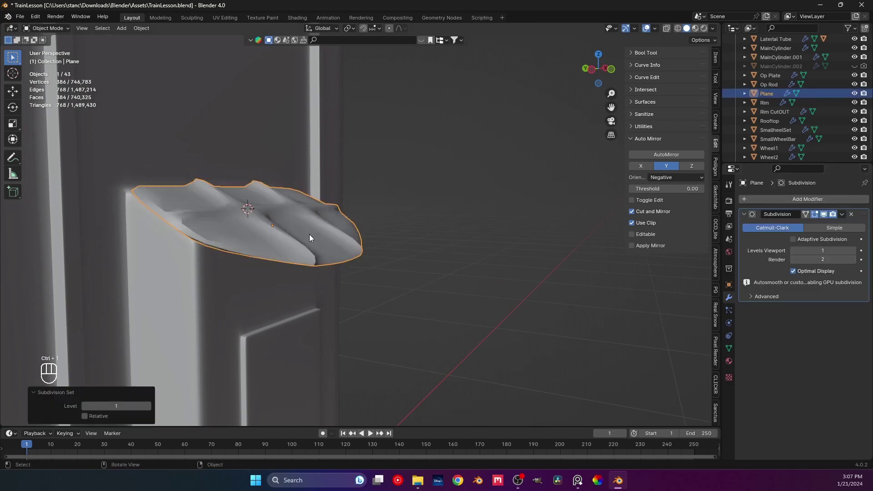
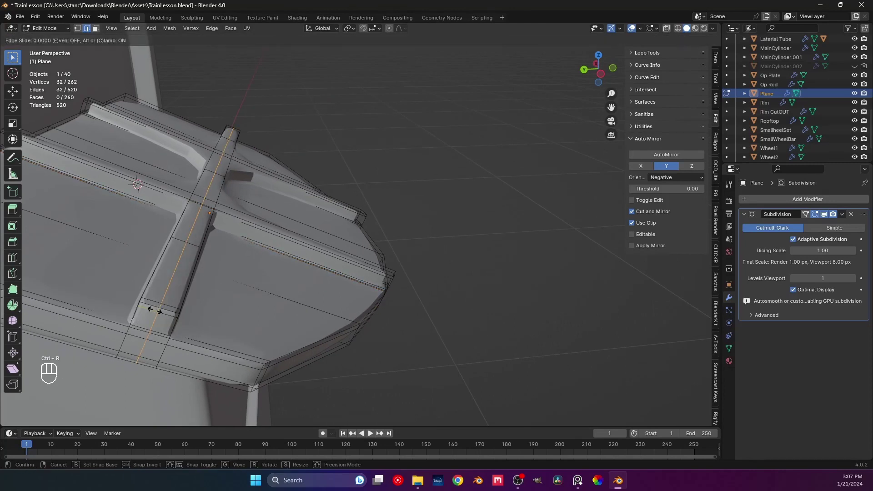
key(ctrl+r)
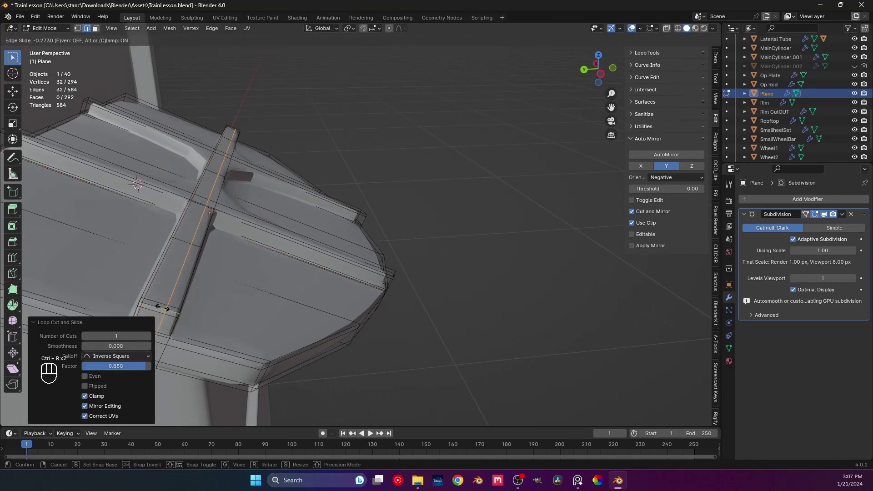
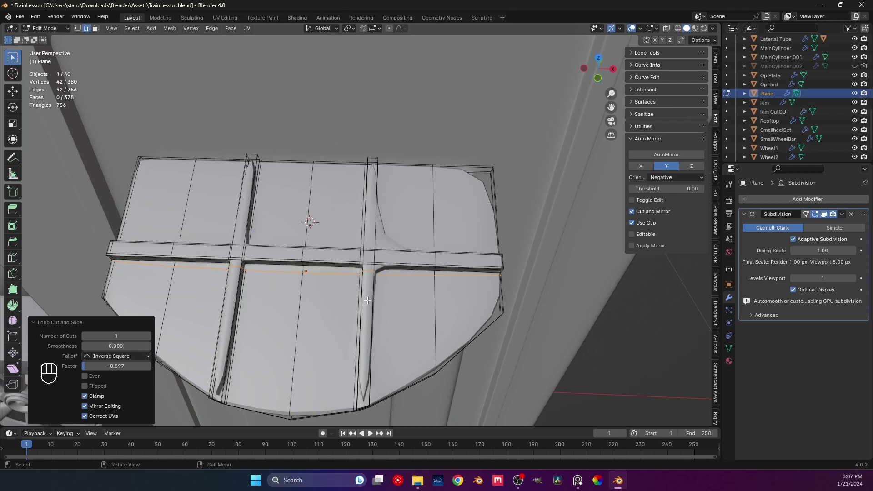
Add support loops along the crossing ridge and plate edge, sliding one toward the ridge
key(s)
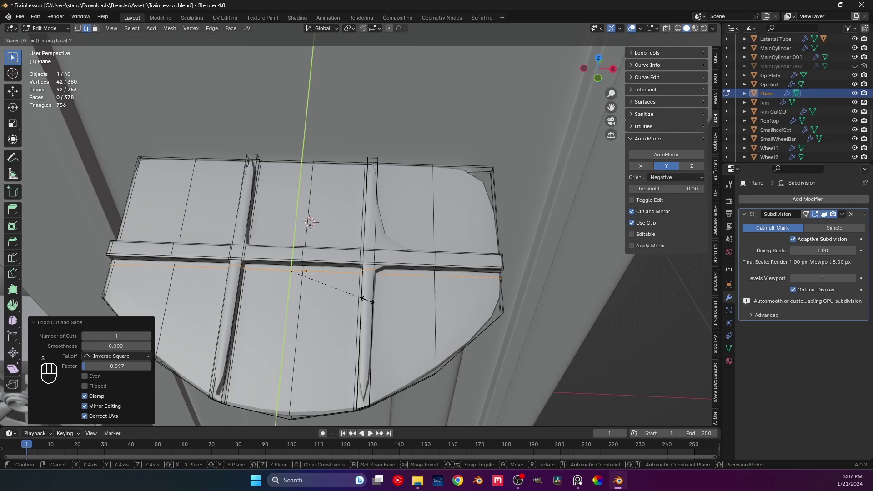
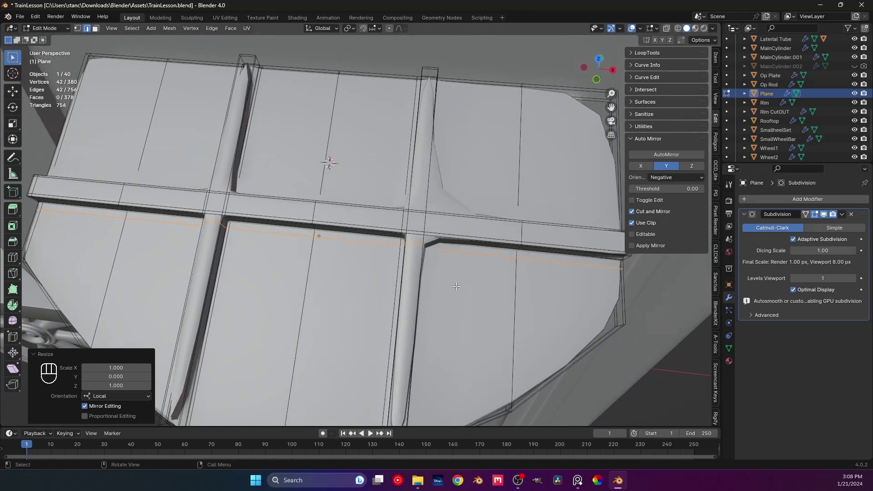
key(g)
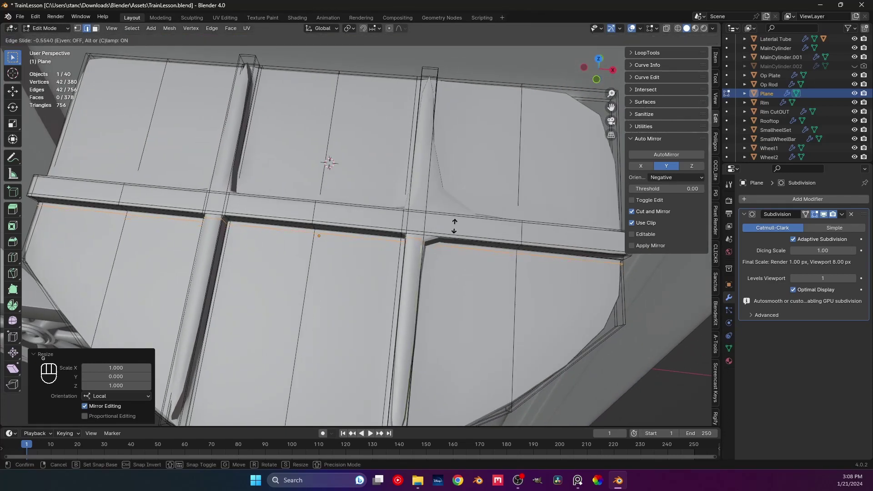
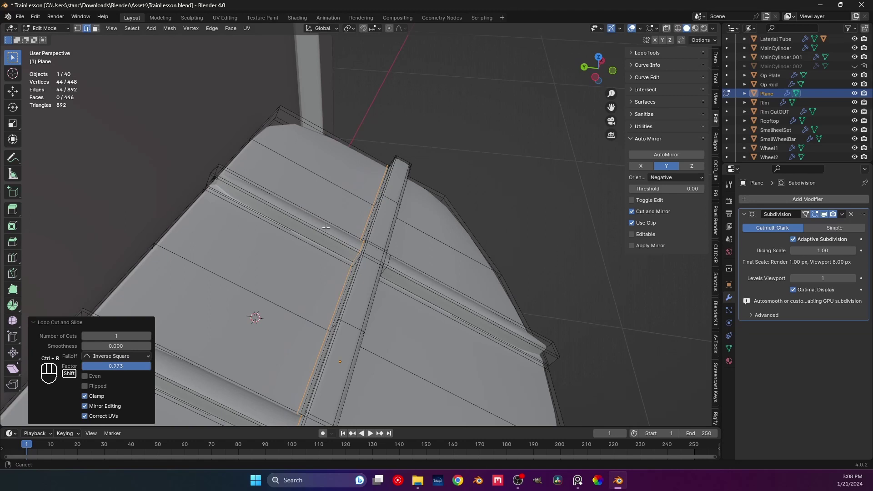
key(ctrl+r)
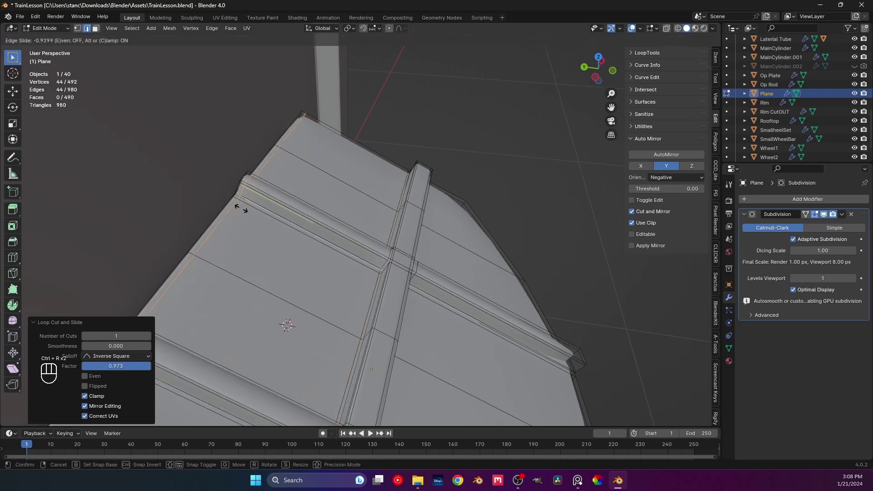
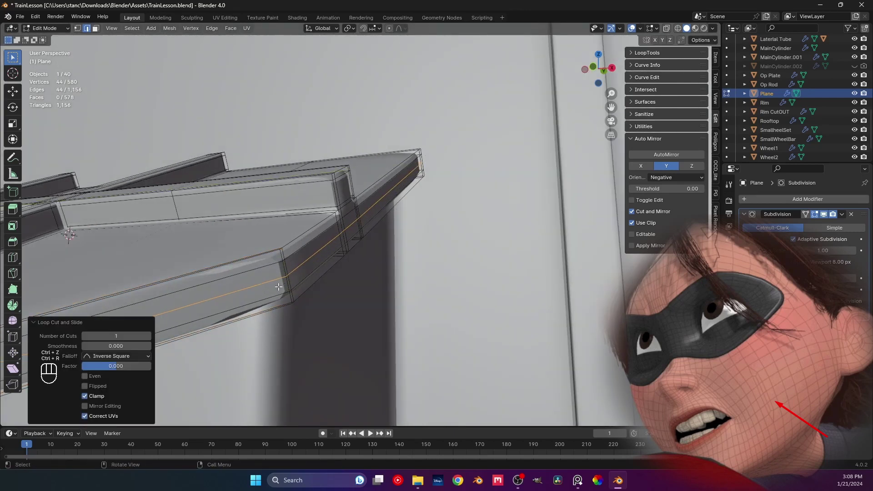
key(ctrl+z)
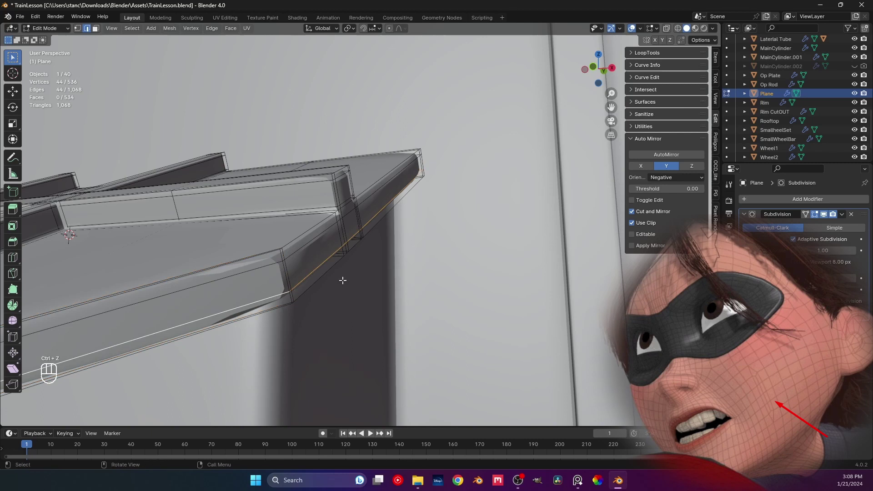
key(g)
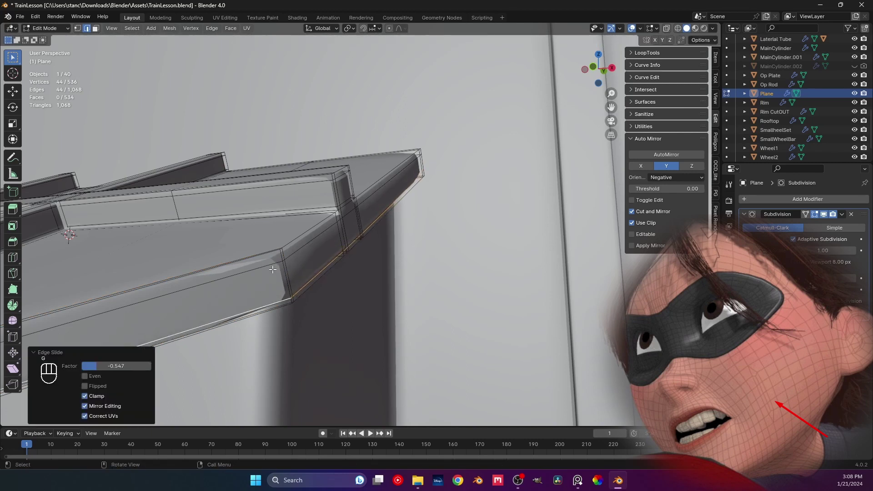
key(g)
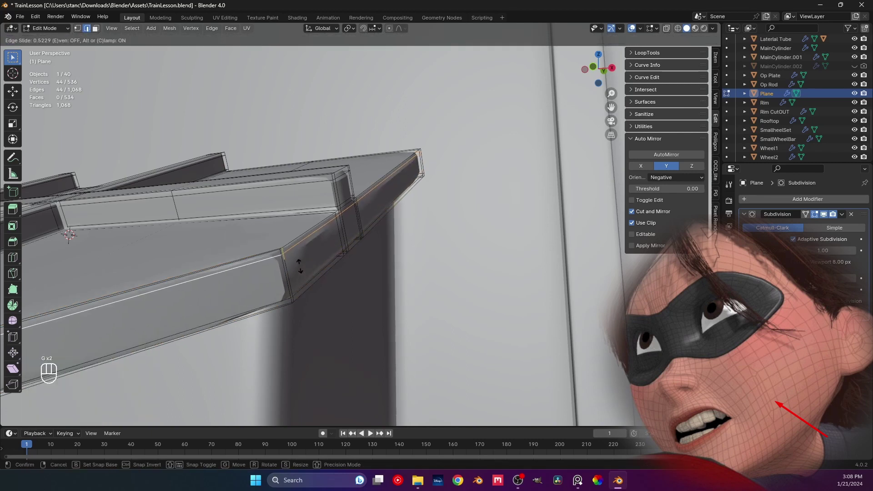
drag(292, 279, 242, 284)
drag(322, 299, 313, 344)
Set the plate's viewport subdivision level to 2 while inspecting the ridges
middle_click(320, 346)
middle_click(291, 328)
middle_click(313, 298)
middle_click(288, 299)
drag(285, 307, 304, 290)
drag(234, 309, 300, 264)
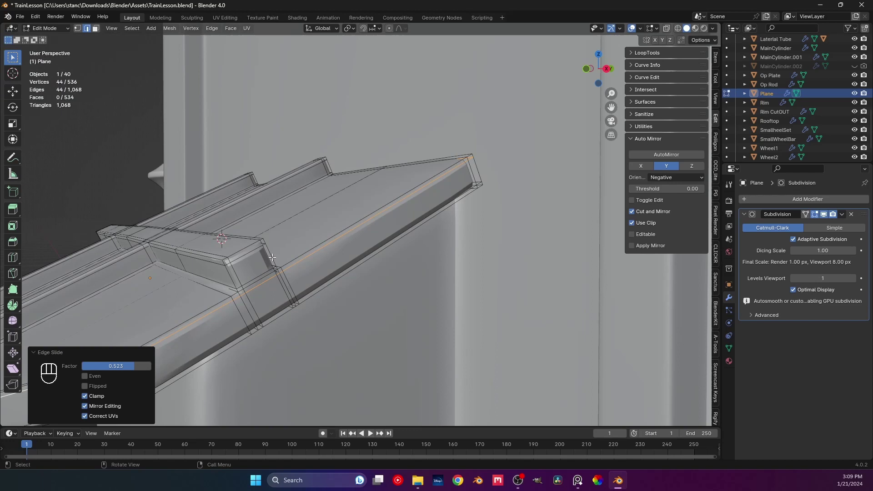
middle_click(253, 272)
drag(292, 249, 284, 254)
middle_click(304, 240)
drag(300, 249, 289, 257)
key(Tab)
middle_click(314, 253)
drag(298, 250, 381, 256)
click(856, 279)
drag(374, 246, 321, 250)
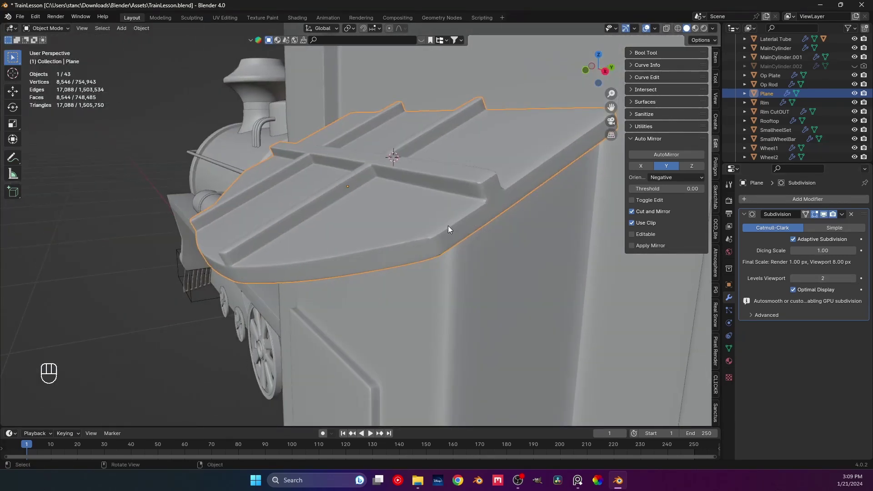
drag(443, 225, 388, 242)
key(Tab)
Edge-slide a loop along the roof plate rim, return to object mode and save TrainLesson.blend
middle_click(359, 234)
middle_click(363, 196)
middle_click(377, 212)
key(ctrl+r)
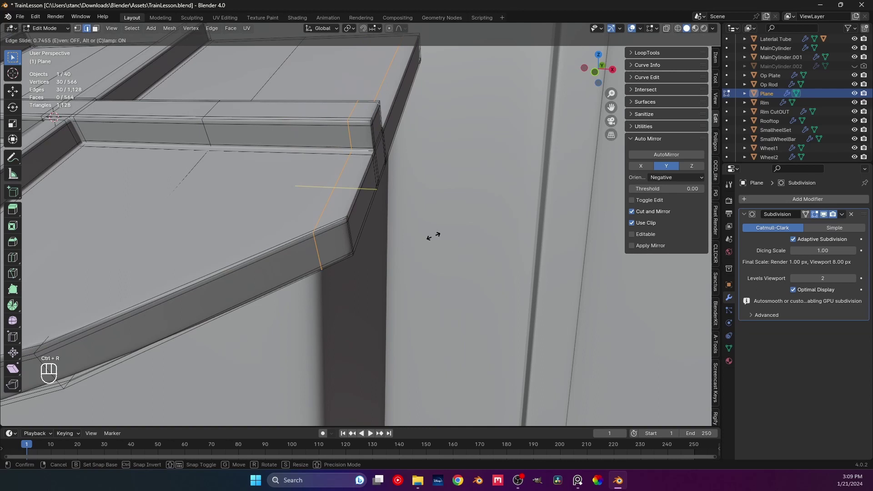
key(Tab)
key(ctrl+s)
middle_click(213, 257)
middle_click(244, 253)
key(Tab)
drag(302, 228, 282, 250)
middle_click(328, 255)
key(Tab)
middle_click(291, 274)
middle_click(314, 257)
key(ctrl+s)
Check the ribbed plate from camera and front views and save the file again
middle_click(301, 259)
middle_click(289, 269)
key(Tab)
key(Tab)
middle_click(294, 270)
drag(228, 245, 315, 250)
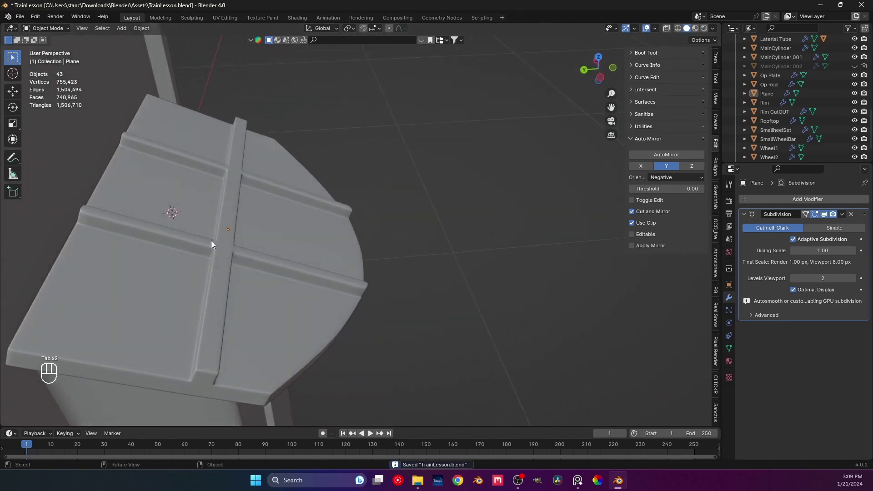
key(Tab)
drag(144, 215, 140, 204)
key(Tab)
middle_click(261, 242)
key(ctrl+s)
middle_click(297, 261)
middle_click(372, 279)
middle_click(364, 274)
key(KP_0)
key(KP_1)
key(ctrl+s)
drag(314, 233, 342, 220)
key(ctrl+s)
drag(327, 217, 330, 226)
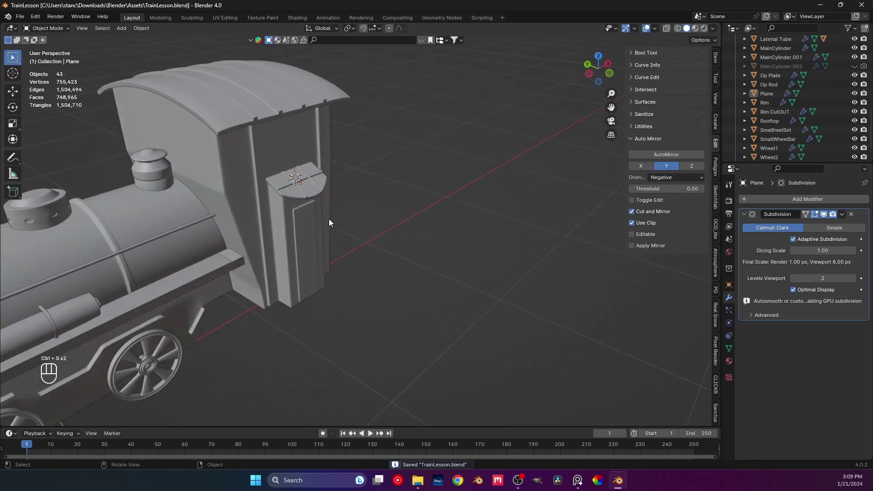
Select the cab body Cube.001 and enter Edit Mode on it
middle_click(373, 236)
middle_click(362, 241)
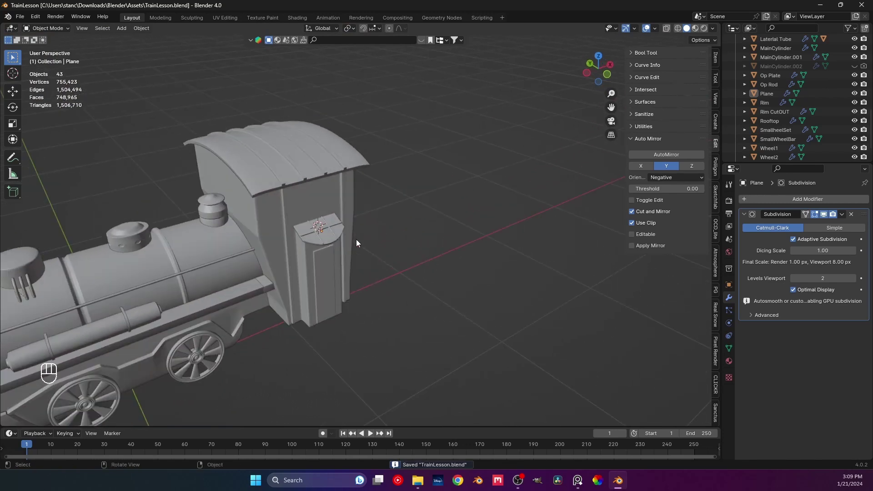
middle_click(370, 219)
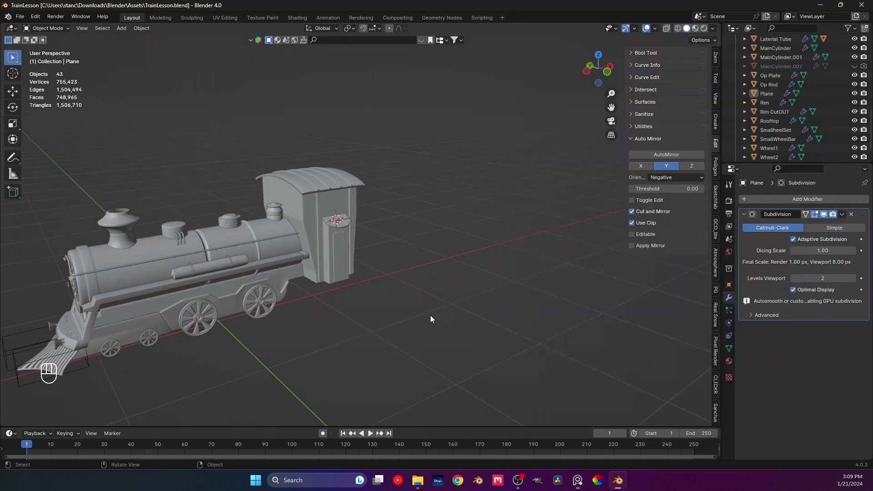
drag(345, 307, 382, 243)
middle_click(388, 240)
middle_click(324, 261)
drag(309, 259, 338, 268)
middle_click(320, 265)
click(292, 273)
middle_click(287, 274)
key(Tab)
middle_click(320, 268)
middle_click(306, 268)
Pick the bottom face of the cab side and snap the 3D cursor to it
key(3)
click(303, 264)
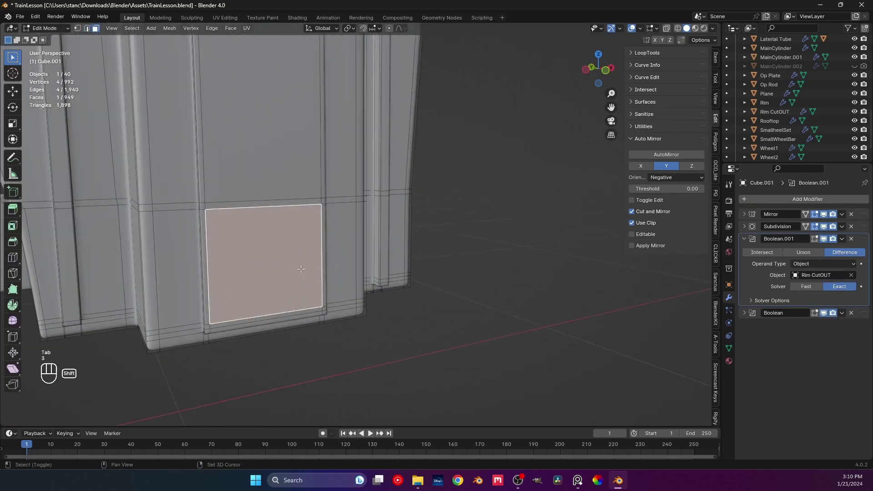
drag(303, 268, 356, 216)
drag(348, 227, 356, 228)
middle_click(329, 253)
key(1)
middle_click(338, 241)
key(3)
key(shift+s)
middle_click(352, 294)
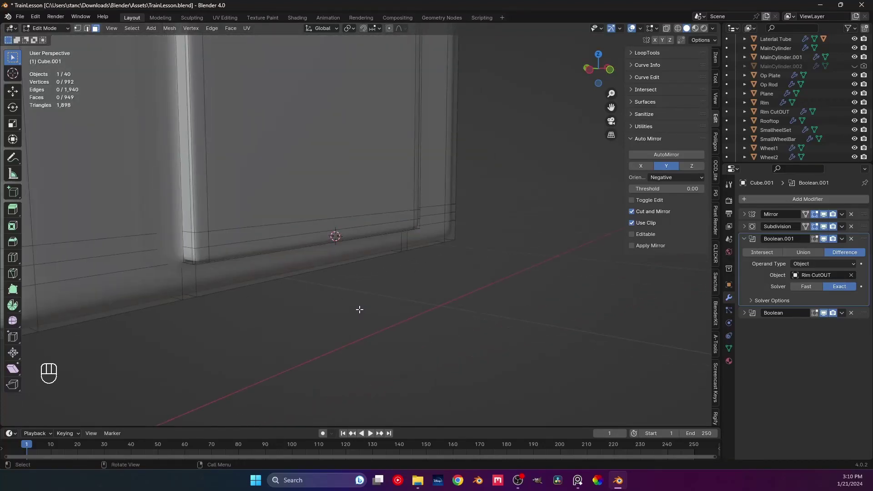
Return to Object Mode and add a new cube, Cube.002, at the cab base
key(Tab)
drag(353, 279, 303, 276)
middle_click(322, 281)
key(shift+a)
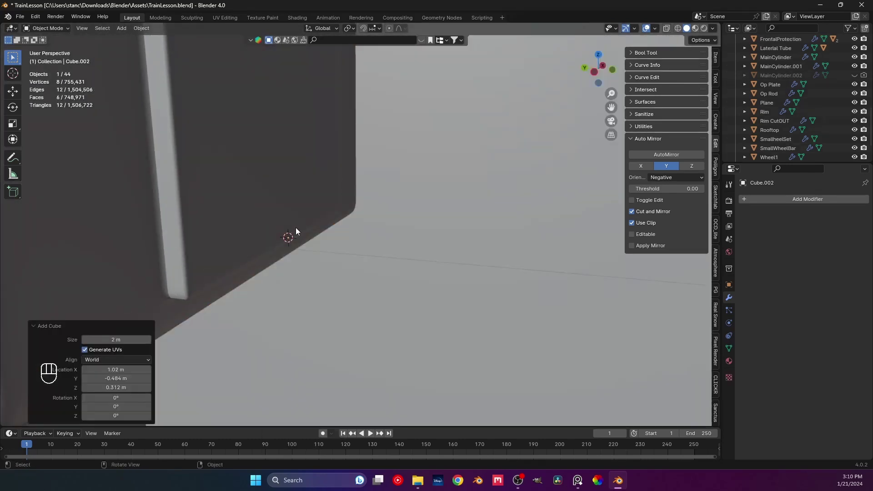
Shrink the new cube and flatten it along Z into a thin rectangular slab
key(s)
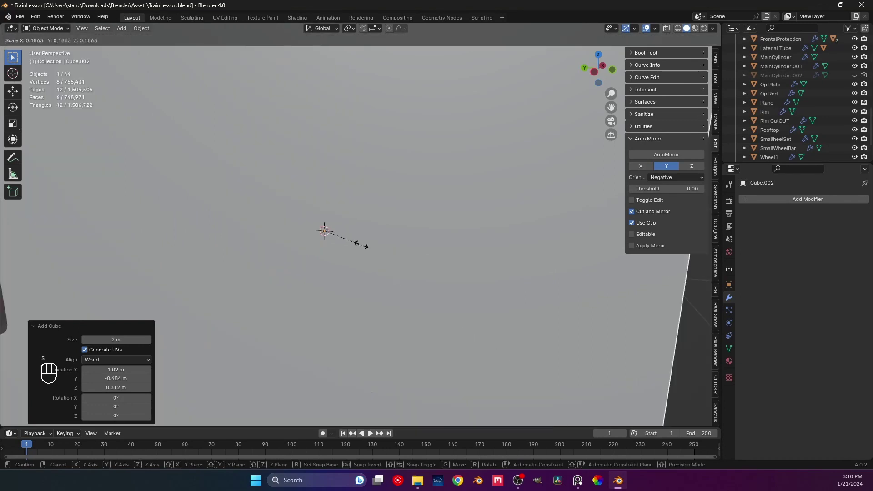
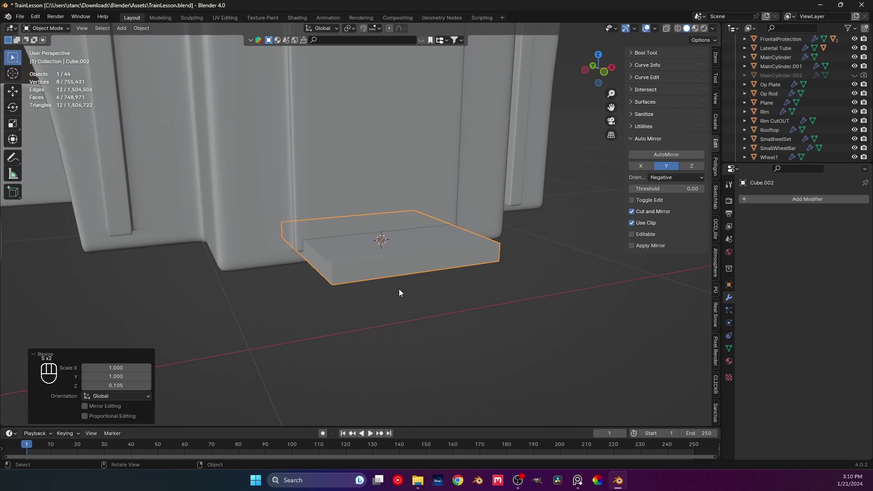
key(s)
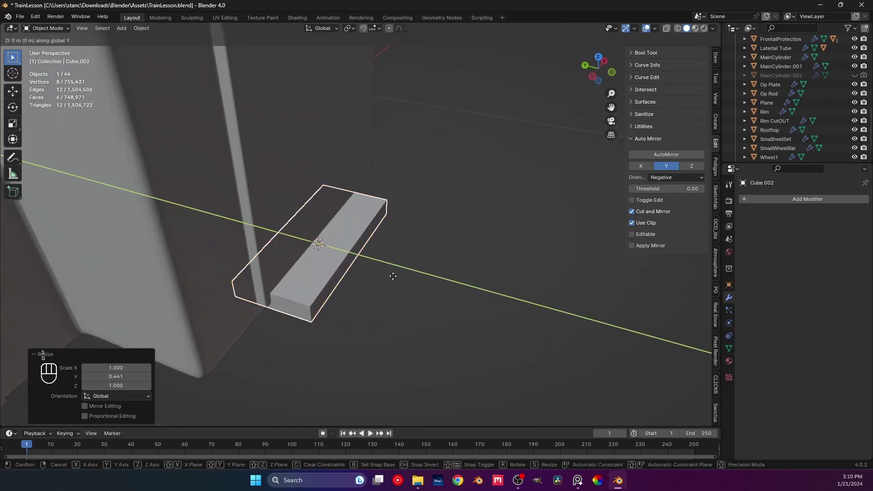
drag(407, 280, 367, 258)
drag(362, 266, 414, 275)
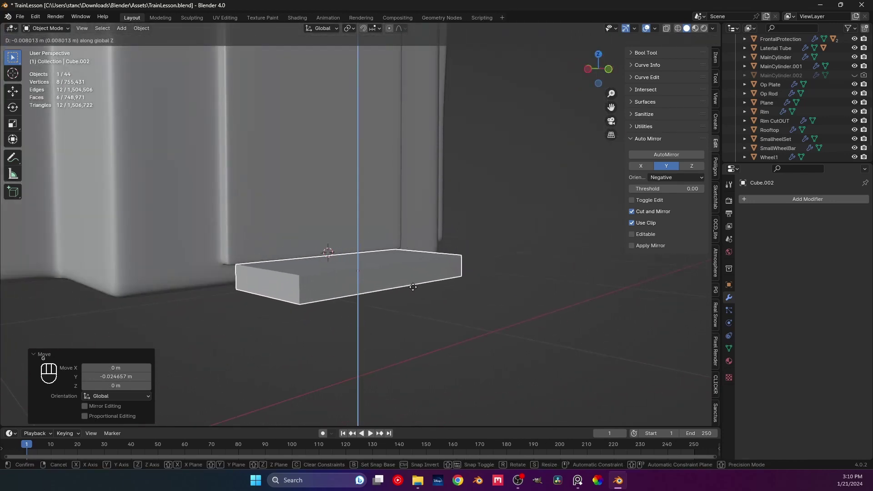
middle_click(375, 302)
drag(380, 308, 433, 326)
key(s)
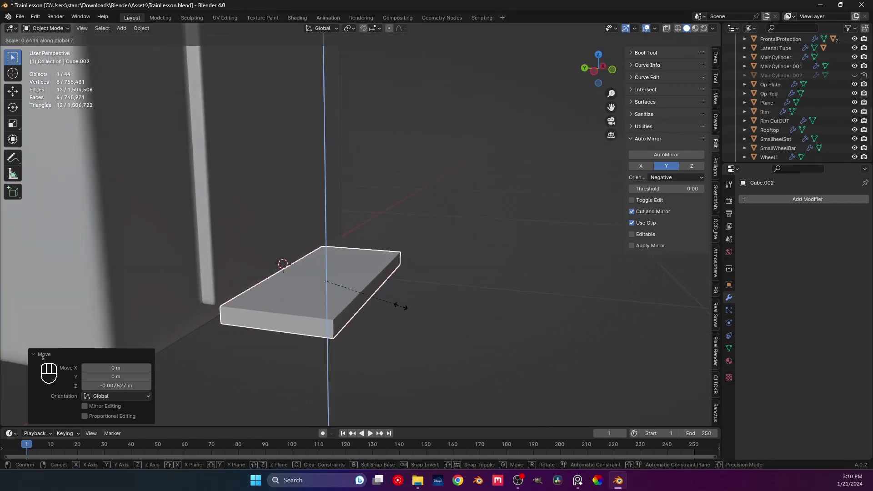
middle_click(364, 317)
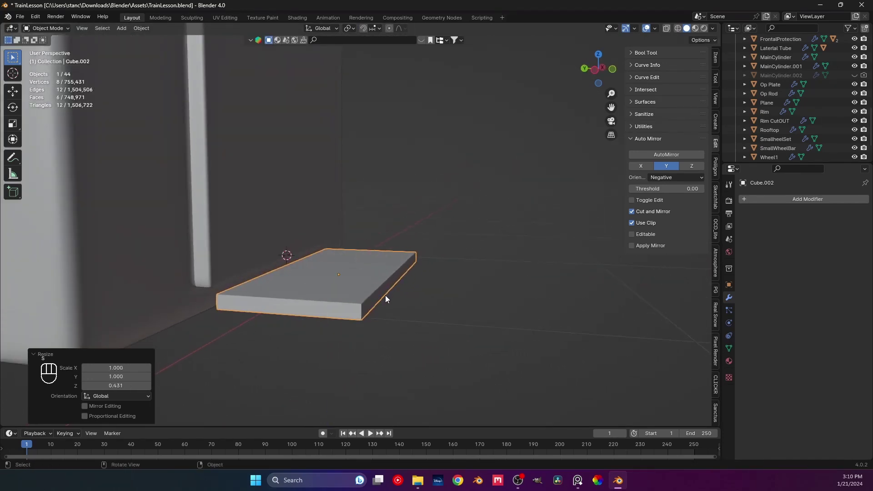
middle_click(393, 293)
drag(482, 328, 476, 323)
drag(411, 301, 420, 298)
middle_click(381, 289)
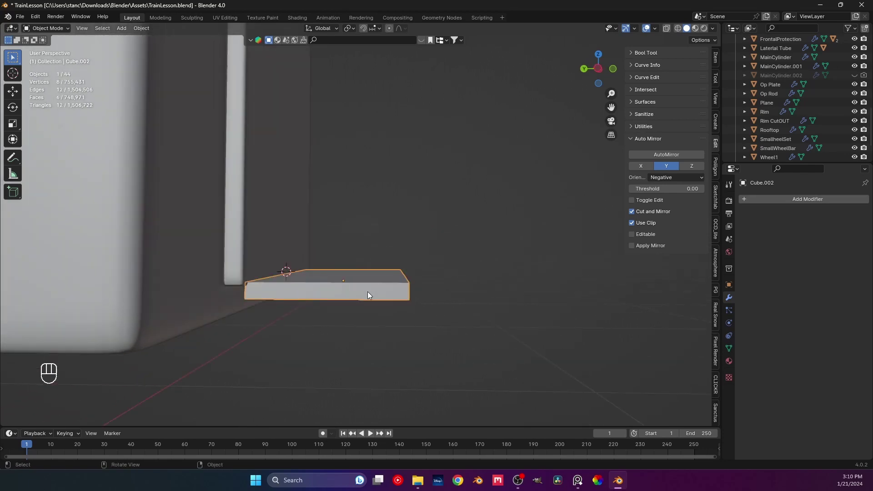
middle_click(370, 305)
Move the slab along Y and Z to sit just below the cab's side base, and save
key(g)
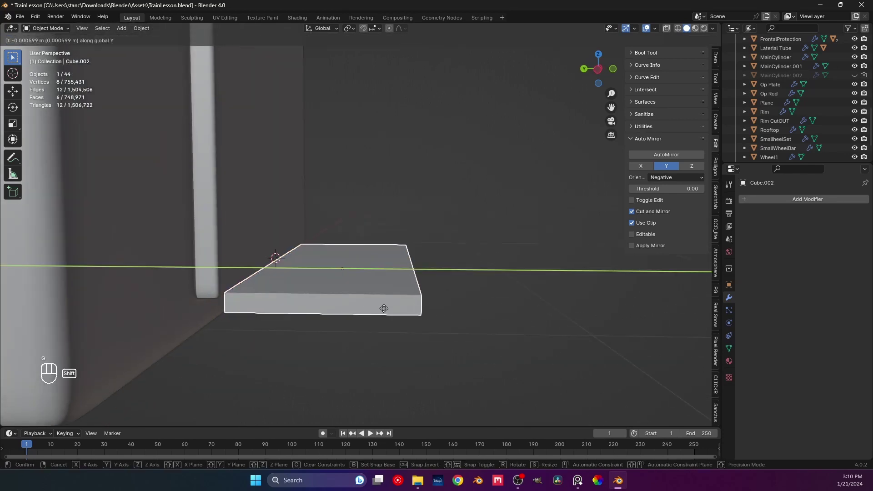
key(g)
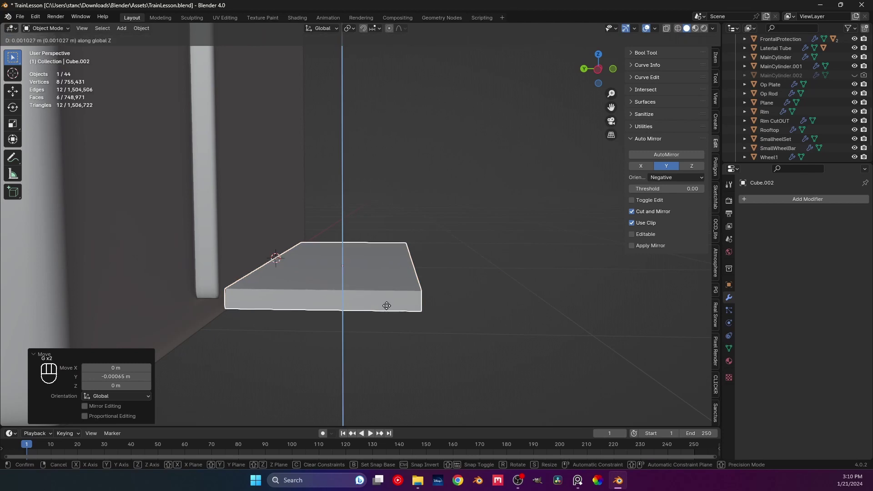
click(474, 311)
drag(427, 307, 429, 298)
key(ctrl+s)
drag(416, 304, 355, 320)
drag(408, 311, 415, 262)
drag(419, 258, 408, 215)
click(303, 262)
key(Tab)
middle_click(316, 298)
middle_click(333, 254)
middle_click(281, 255)
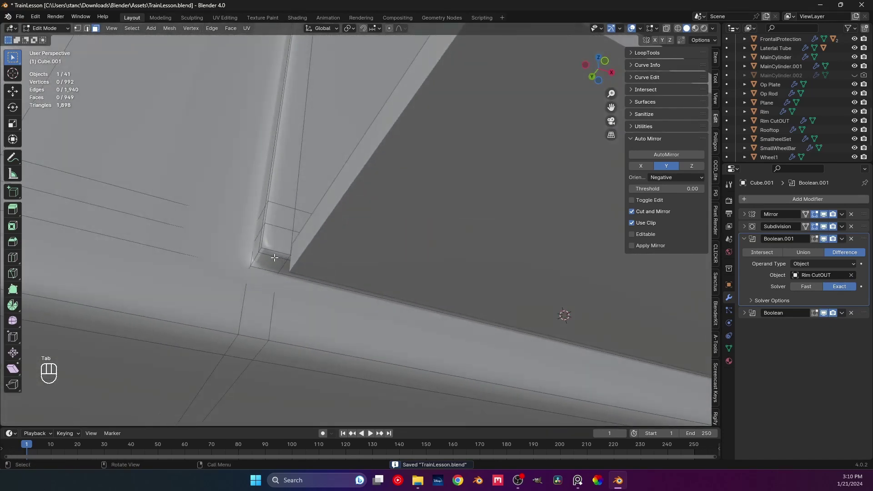
key(Tab)
drag(278, 272, 320, 329)
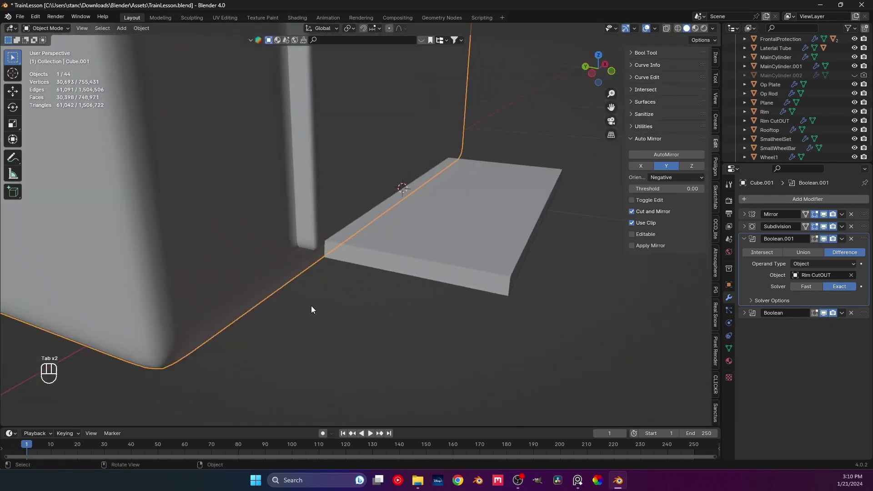
key(ctrl+s)
Orbit around the cab to check the slab's placement as a single step
middle_click(319, 297)
middle_click(445, 289)
click(367, 282)
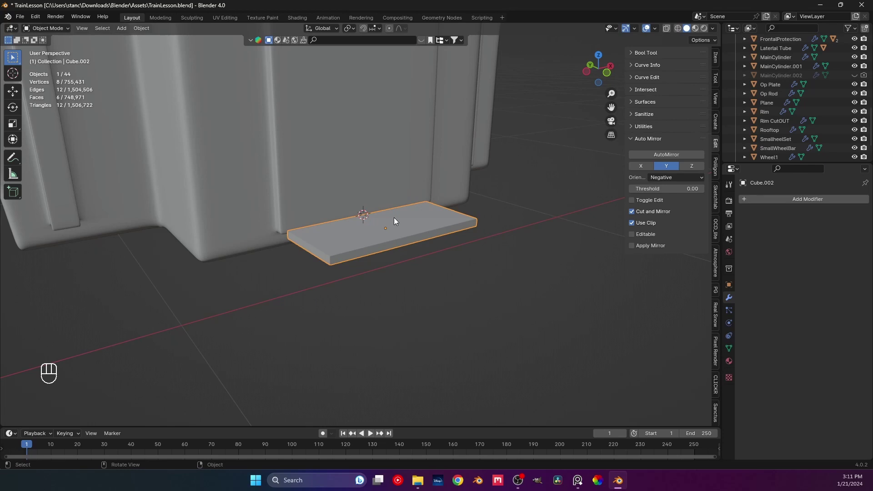
middle_click(291, 228)
middle_click(288, 229)
drag(351, 268, 361, 285)
middle_click(324, 276)
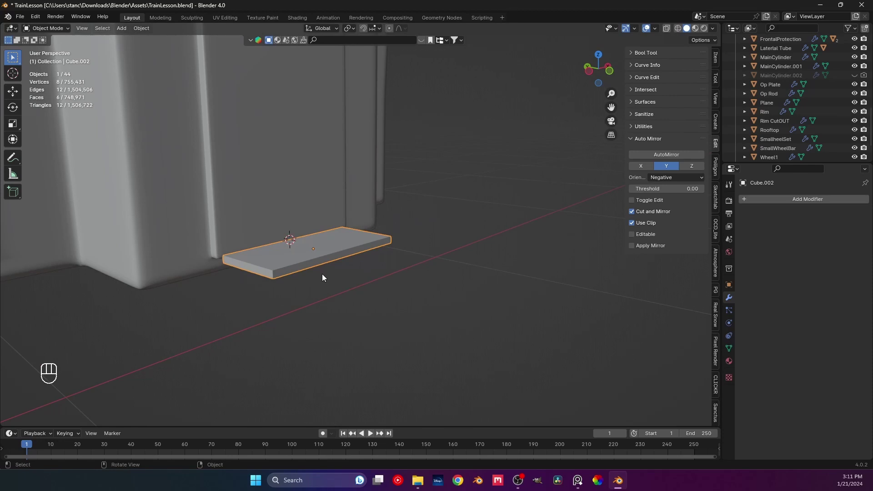
middle_click(293, 286)
middle_click(284, 288)
drag(291, 276, 308, 246)
middle_click(308, 255)
middle_click(301, 267)
middle_click(296, 270)
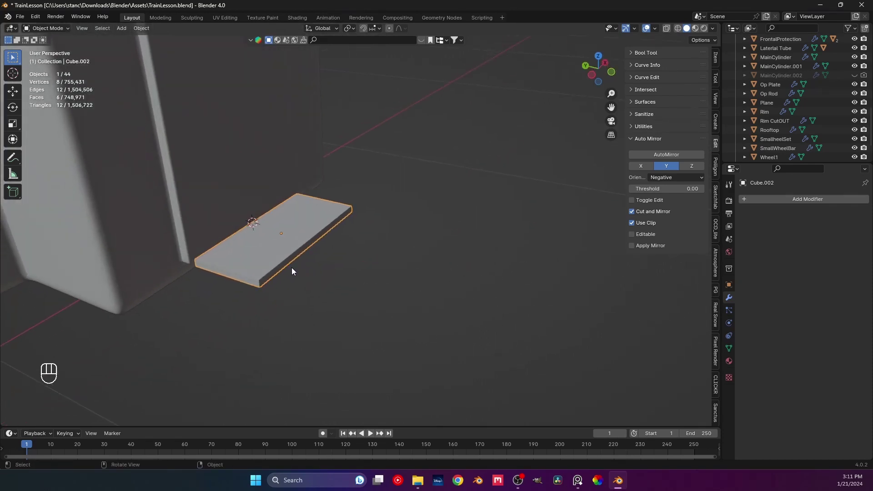
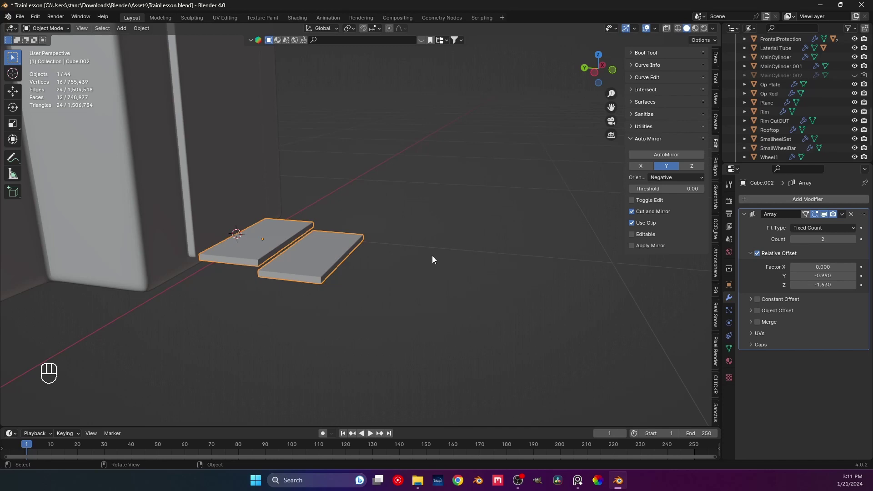
Frame the step slab beneath the cab doorway and select it
middle_click(372, 215)
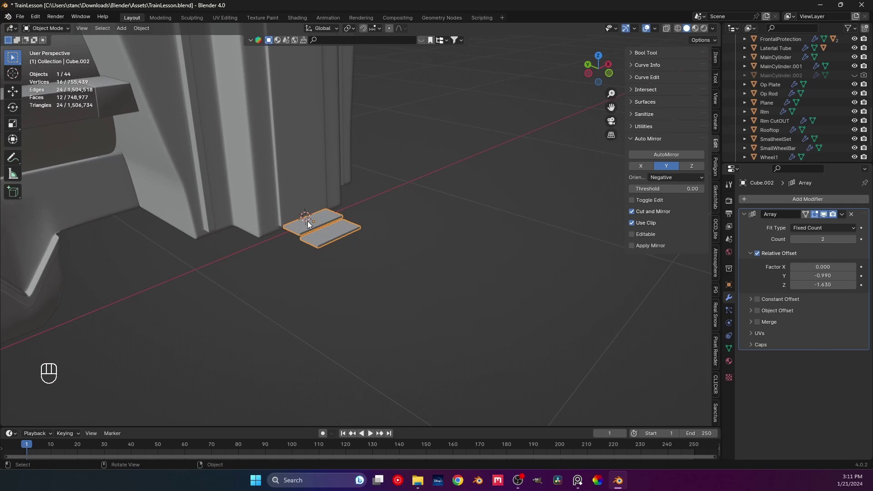
drag(297, 223, 279, 221)
drag(342, 224, 284, 222)
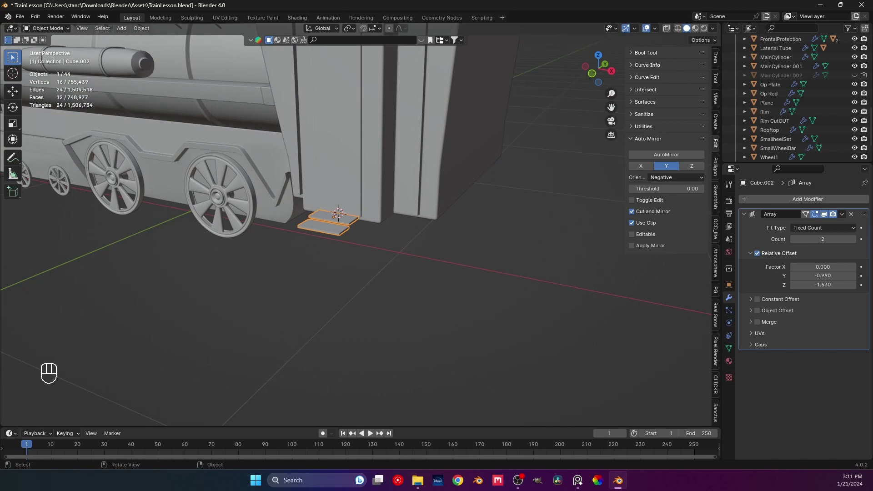
key(space)
key(space)
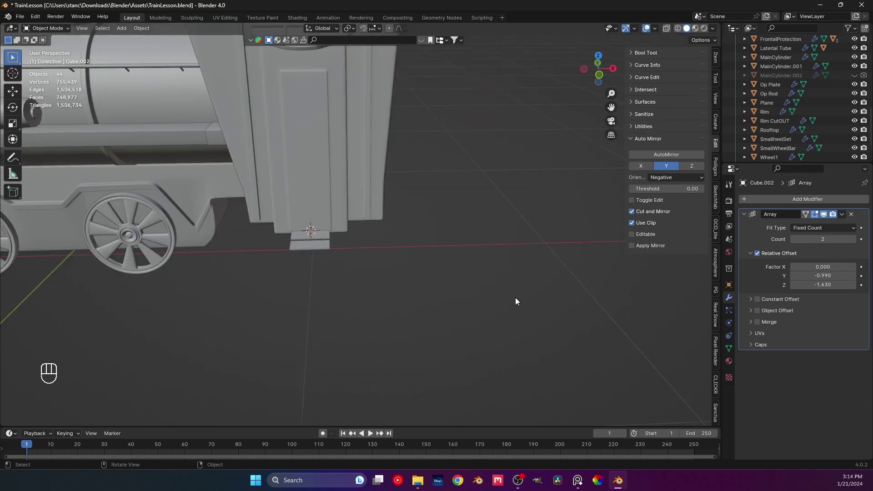
middle_click(329, 291)
drag(321, 263, 397, 251)
drag(370, 246, 337, 225)
middle_click(339, 218)
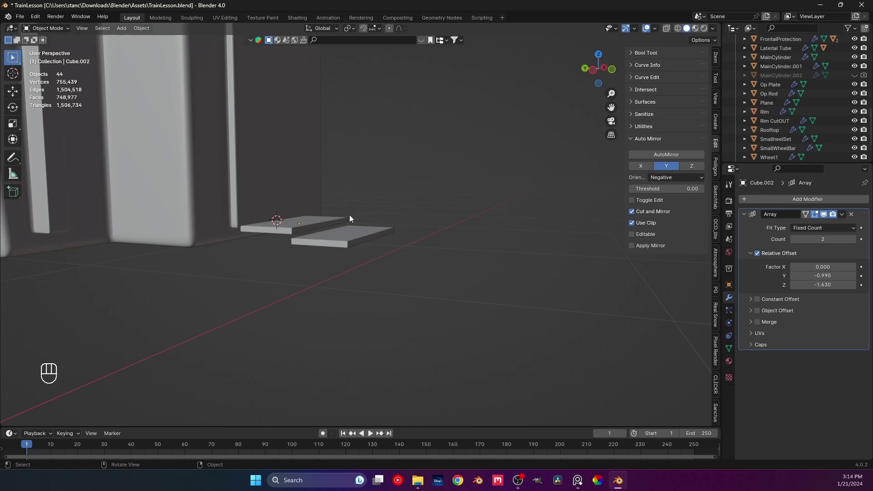
drag(369, 218, 338, 233)
click(337, 233)
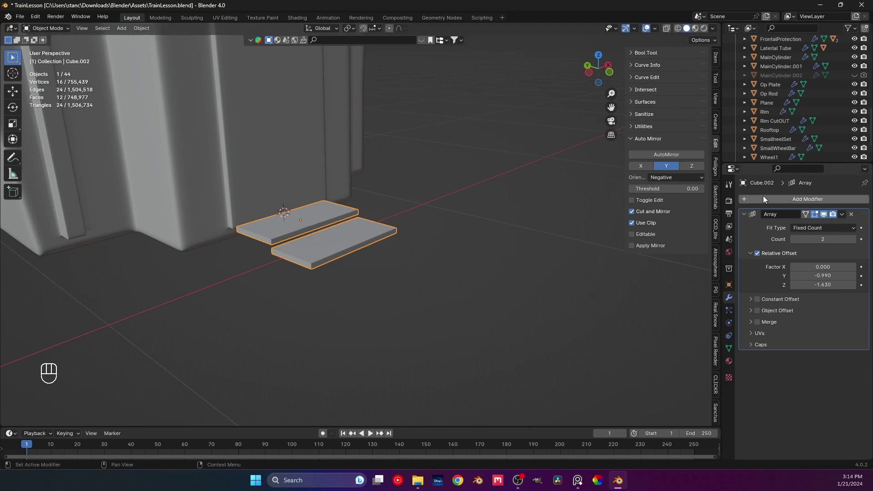
Array the slab with Count 4 and relative offset Y -0.87, Z -4.75 into descending steps named STair
click(855, 241)
drag(370, 227, 394, 212)
drag(469, 246, 527, 261)
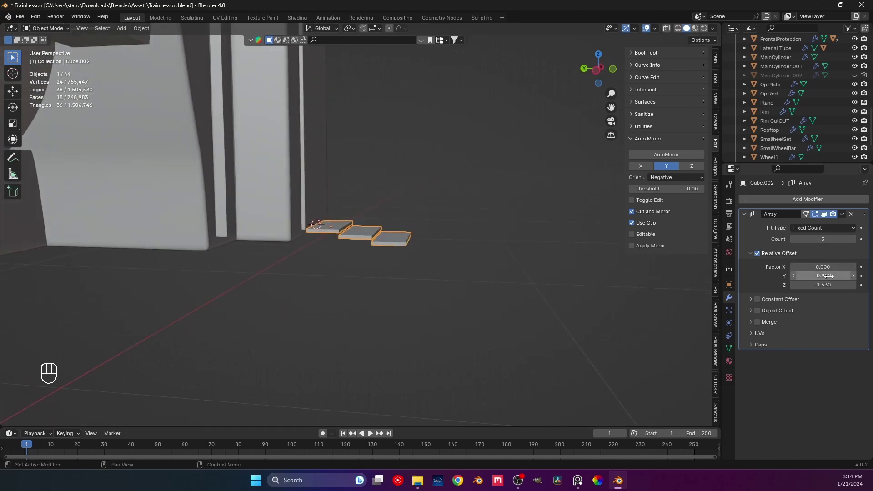
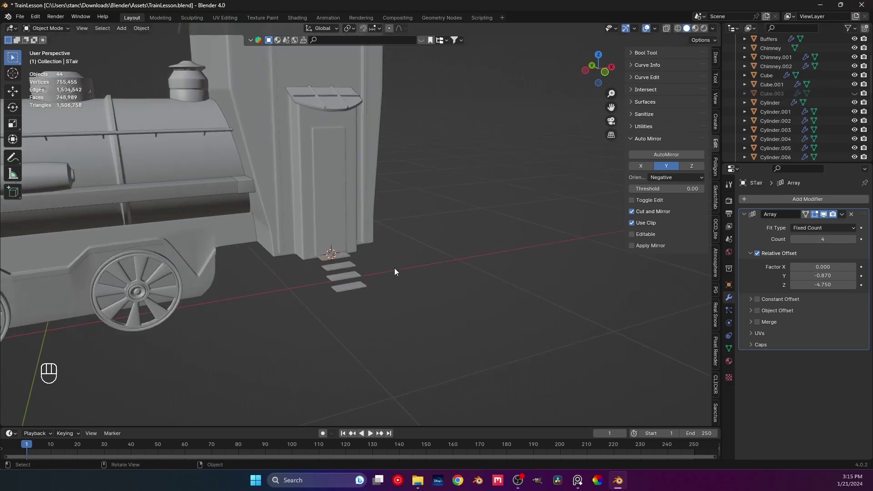
Add a Bevel modifier above the Array on STair with Amount 0.001 m
middle_click(377, 255)
middle_click(358, 224)
middle_click(352, 252)
middle_click(324, 251)
middle_click(335, 236)
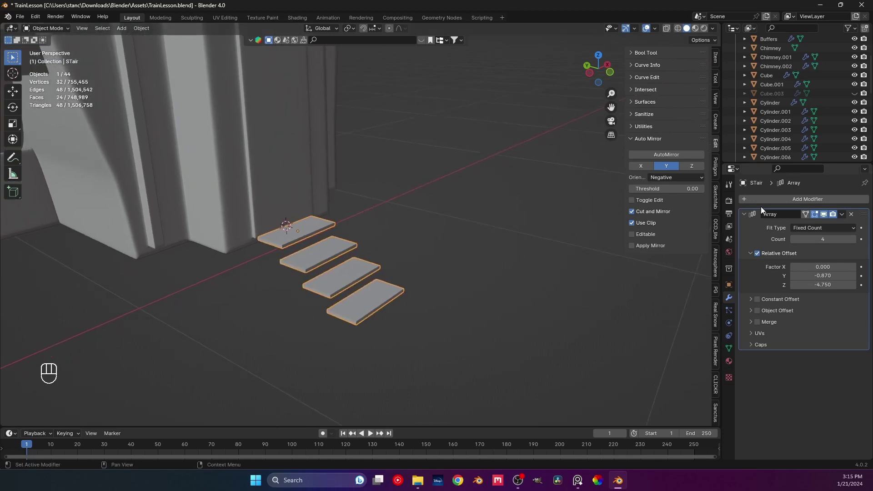
drag(752, 202, 808, 213)
drag(864, 226, 864, 203)
drag(297, 247, 358, 249)
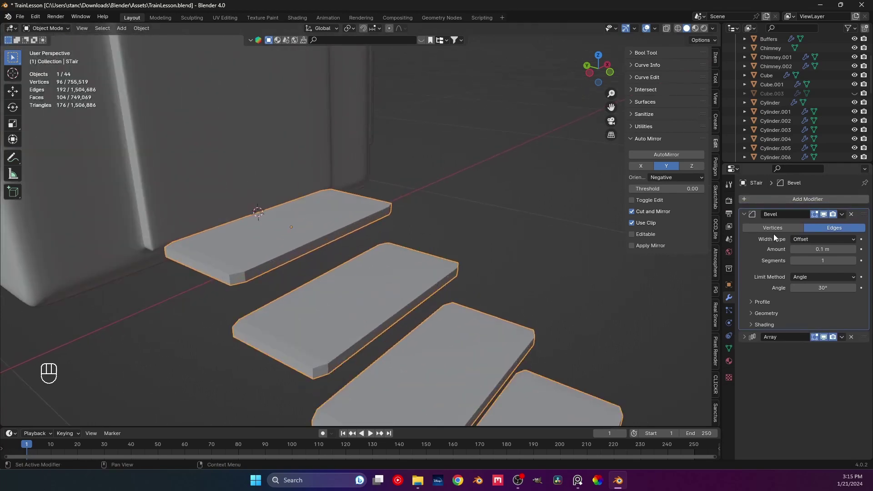
key(ctrl+a)
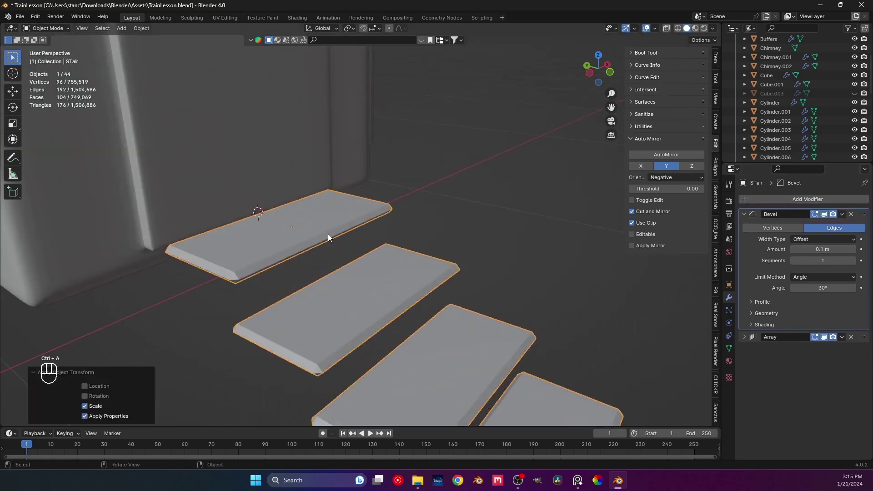
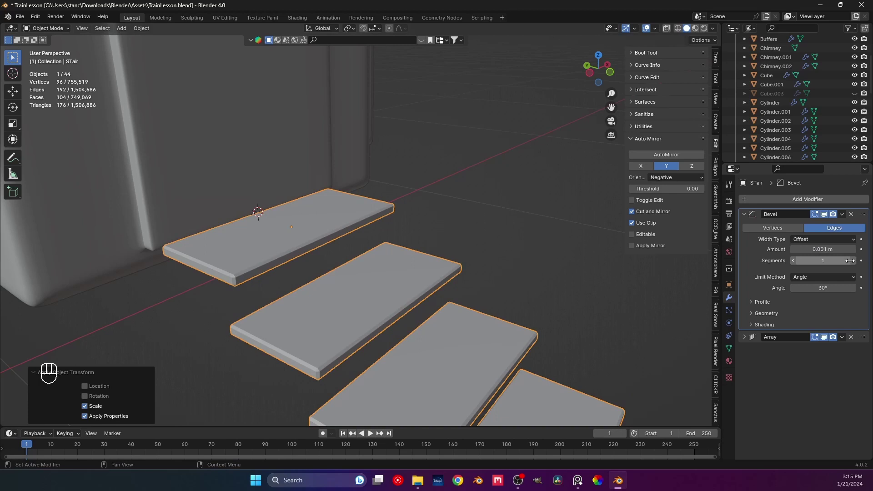
Raise the bevel Segments to 7 and save the file
click(854, 263)
click(854, 262)
click(380, 219)
click(462, 209)
click(365, 217)
right_click(366, 217)
middle_click(379, 217)
key(ctrl+s)
Zoom out to view all four steps and the whole locomotive
middle_click(350, 230)
middle_click(366, 228)
drag(358, 224, 364, 244)
middle_click(382, 270)
middle_click(385, 262)
middle_click(356, 261)
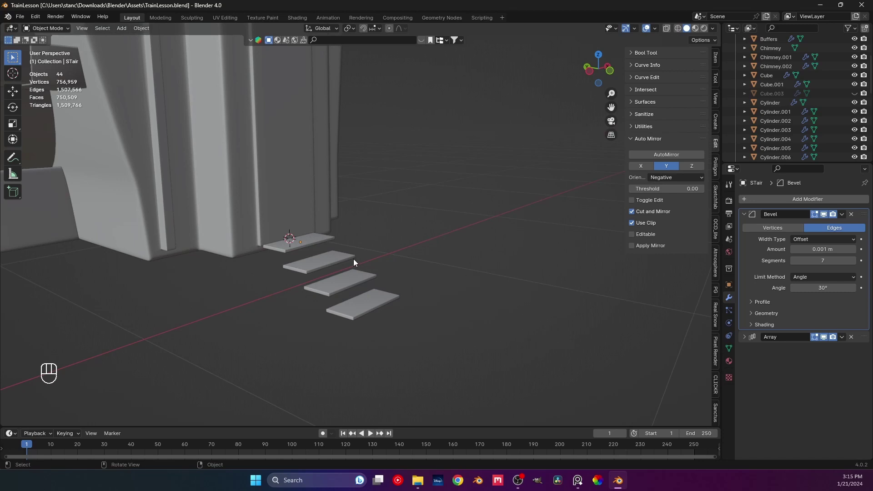
drag(382, 252, 333, 252)
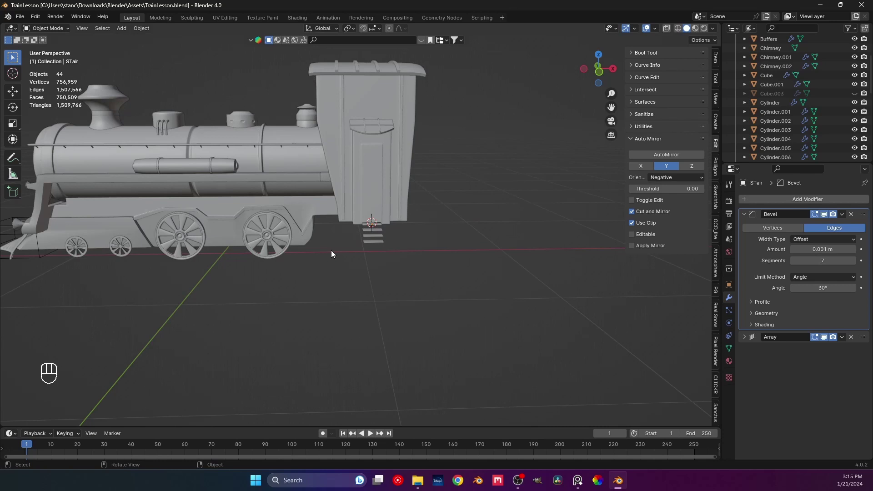
middle_click(313, 255)
Zoom back in to face the cab door and select the top stair step
middle_click(302, 267)
drag(318, 290, 335, 313)
drag(304, 307, 331, 306)
middle_click(327, 319)
middle_click(312, 331)
drag(338, 321, 301, 314)
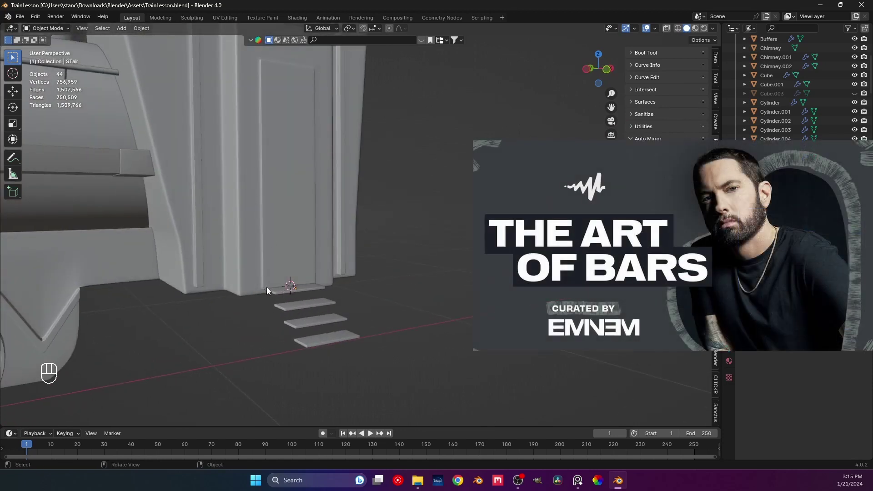
drag(276, 288, 303, 302)
middle_click(306, 298)
middle_click(312, 289)
key(shift+a)
drag(401, 321, 338, 339)
middle_click(430, 286)
click(367, 267)
middle_click(360, 292)
Cut one lengthwise edge loop through the middle of the step and save
key(Tab)
middle_click(356, 291)
drag(348, 291, 370, 288)
key(ctrl+r)
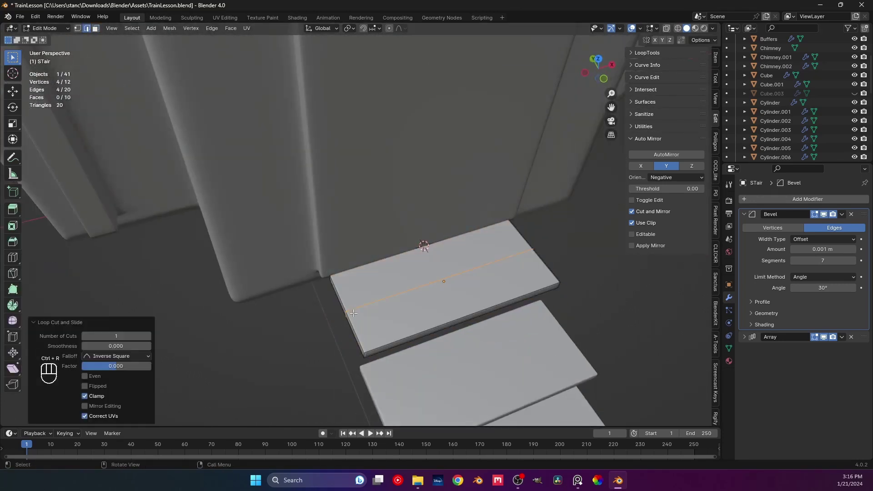
key(1)
key(ctrl+s)
key(shift+s)
key(Tab)
drag(371, 303, 414, 280)
middle_click(407, 297)
key(shift+a)
Add a cylinder, scale it thin like a pole and raise it onto the first step
key(shift+a)
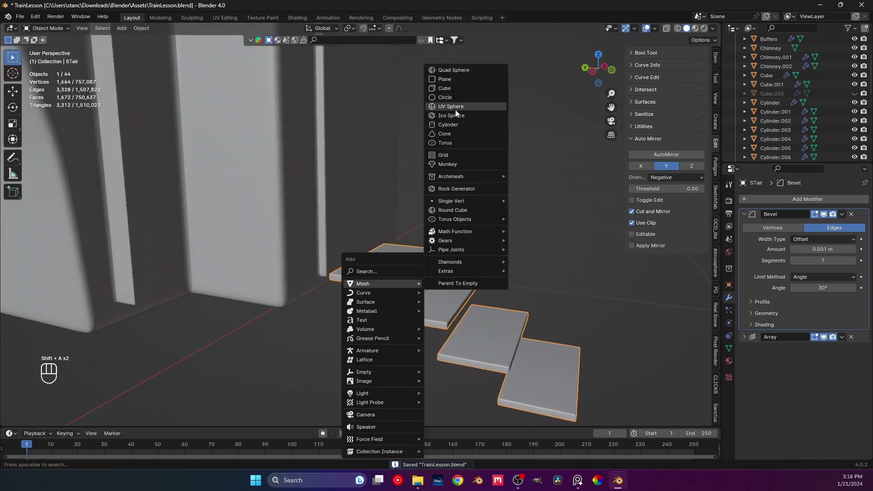
key(s)
key(s)
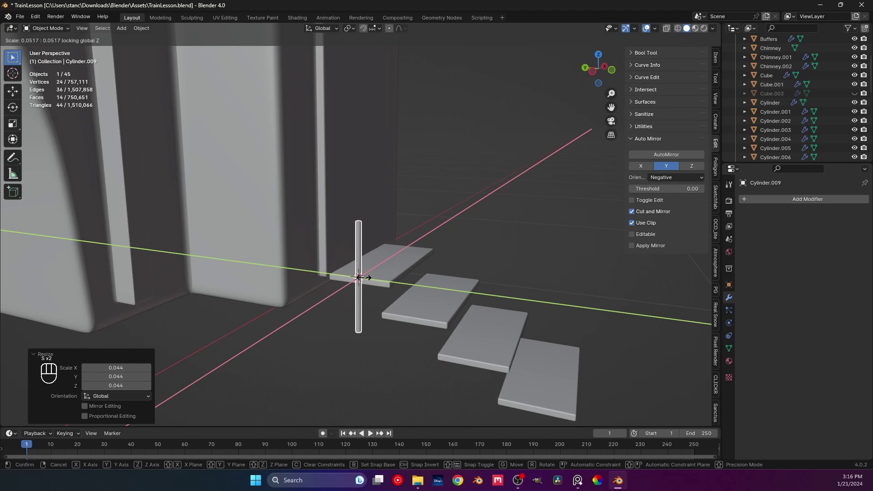
drag(299, 286, 353, 301)
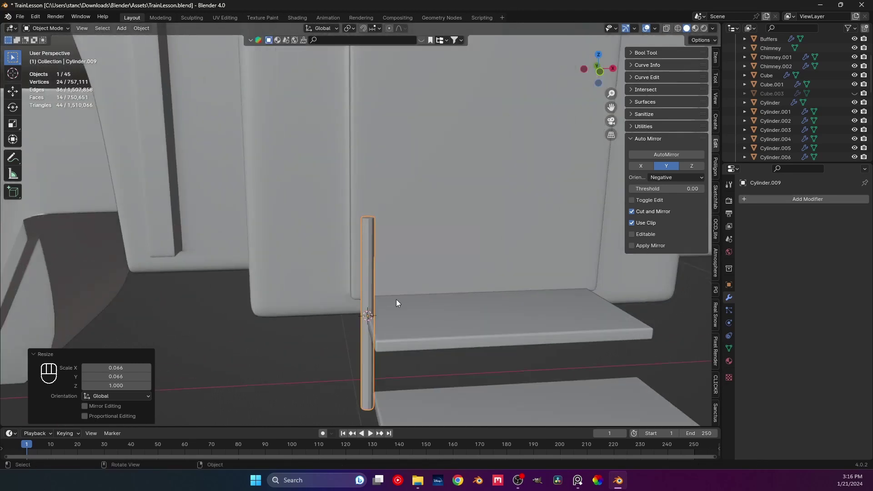
middle_click(374, 314)
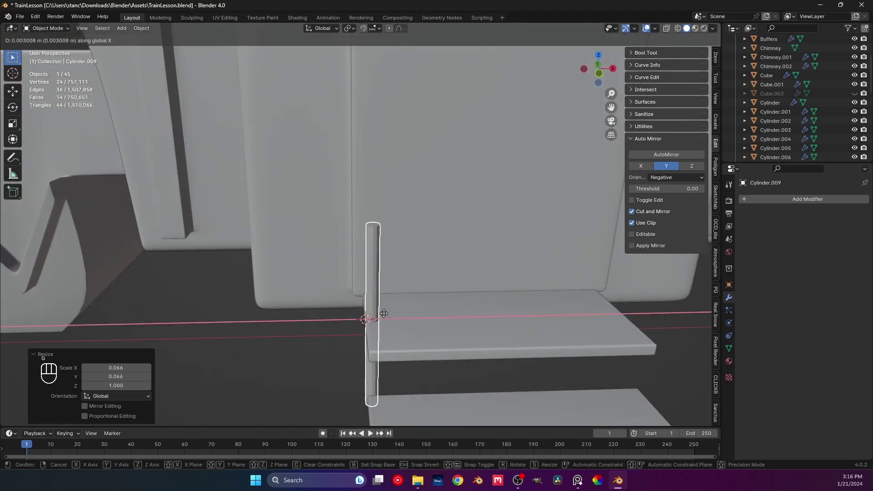
key(g)
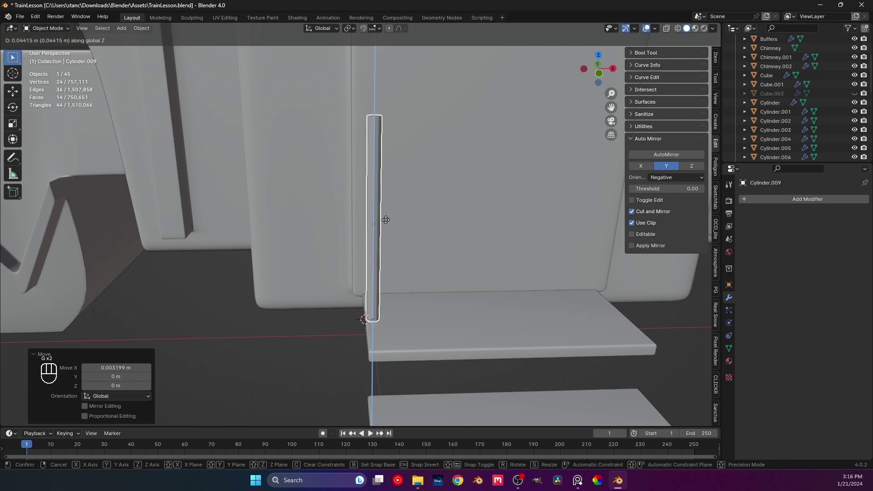
drag(378, 242, 355, 245)
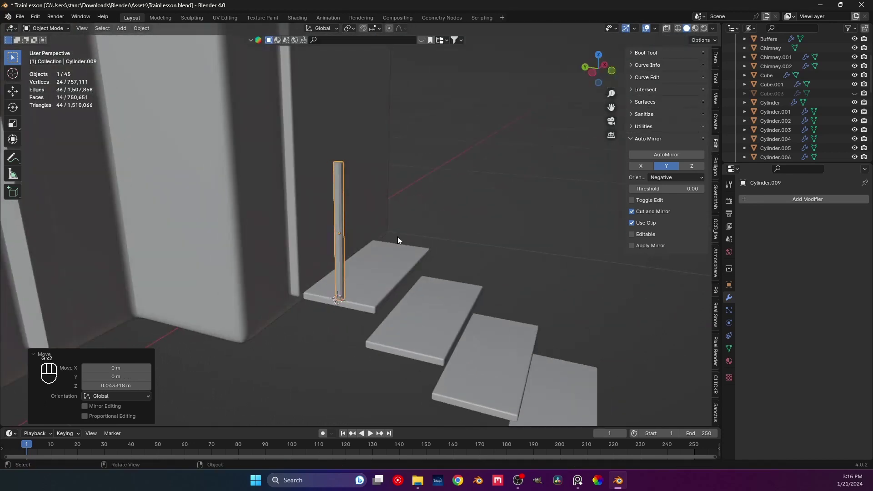
middle_click(405, 216)
middle_click(417, 179)
middle_click(405, 224)
Stretch the pole's top vertices upward so it rises well above the step
key(Tab)
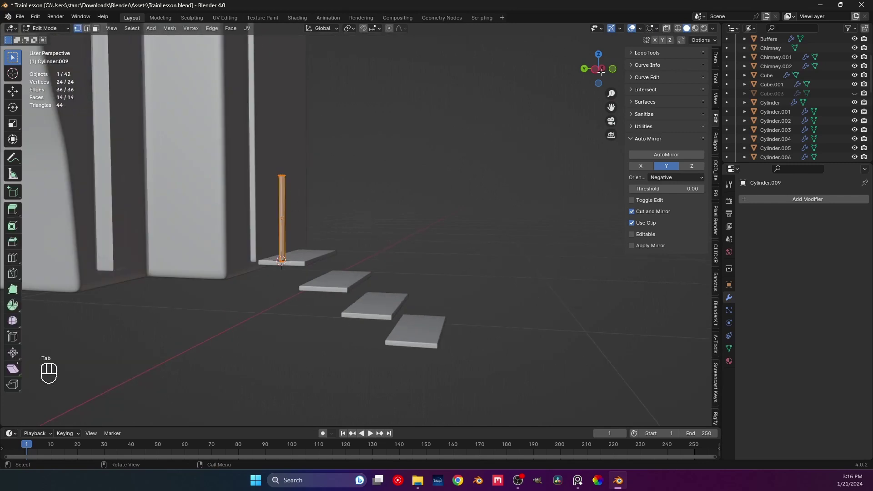
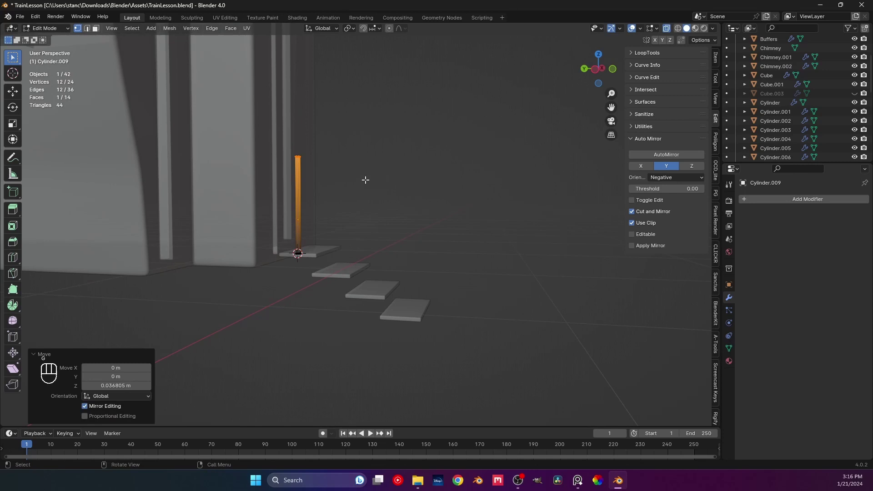
key(Tab)
drag(430, 221, 369, 223)
drag(369, 248, 363, 277)
drag(375, 268, 428, 267)
middle_click(382, 289)
key(s)
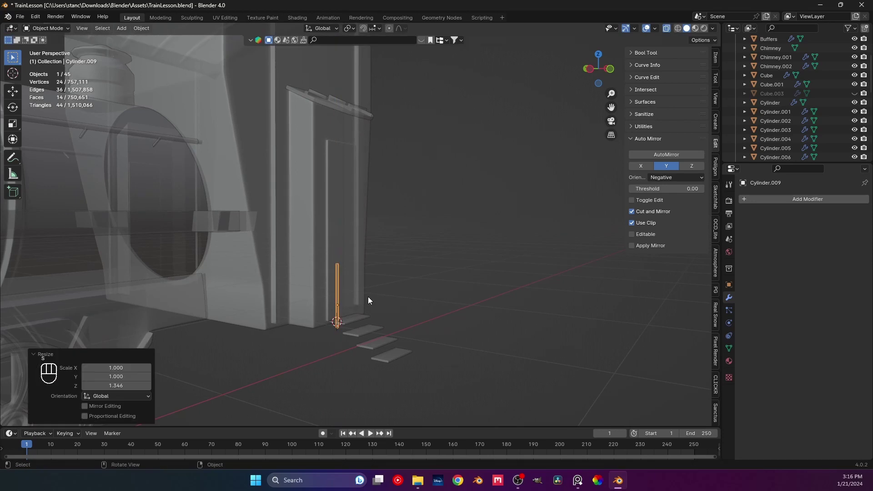
Nudge the pole to the first step's front corner, lengthen it and save
drag(405, 284, 398, 293)
drag(484, 237, 460, 263)
drag(389, 270, 369, 270)
drag(381, 272, 402, 291)
middle_click(365, 245)
key(g)
middle_click(322, 285)
key(ctrl+s)
click(286, 207)
key(ctrl+a)
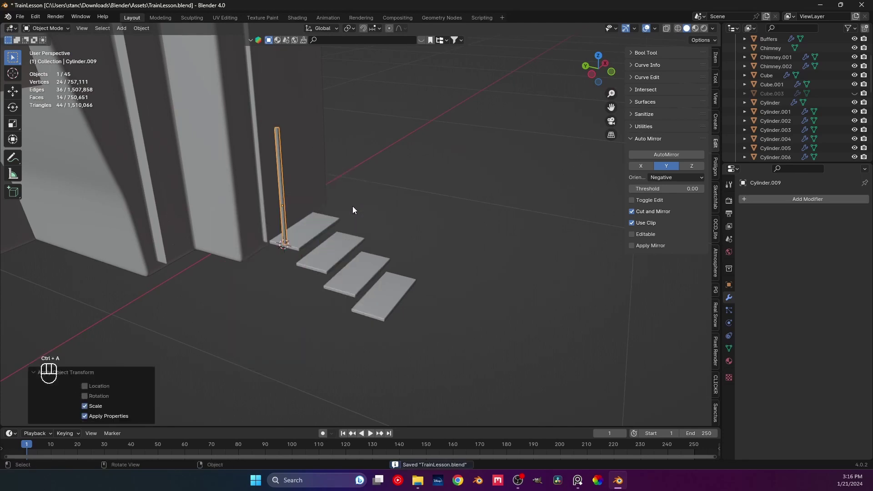
key(KP_Decimal)
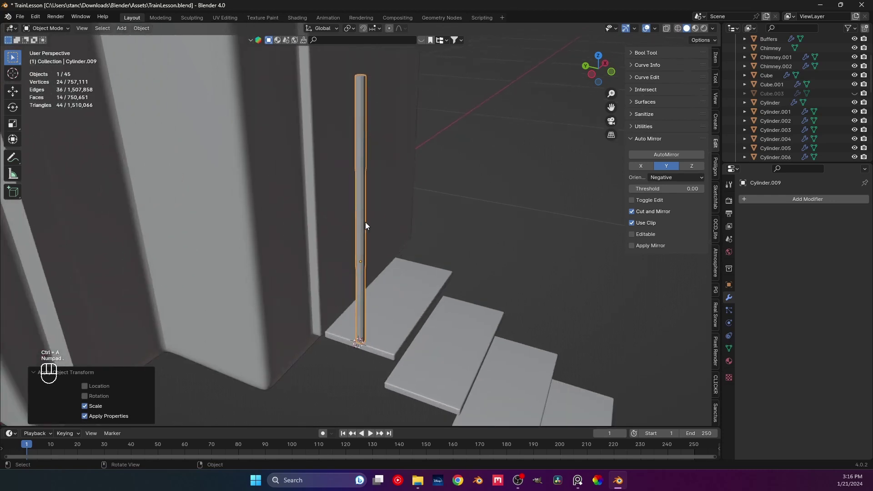
drag(425, 258, 350, 213)
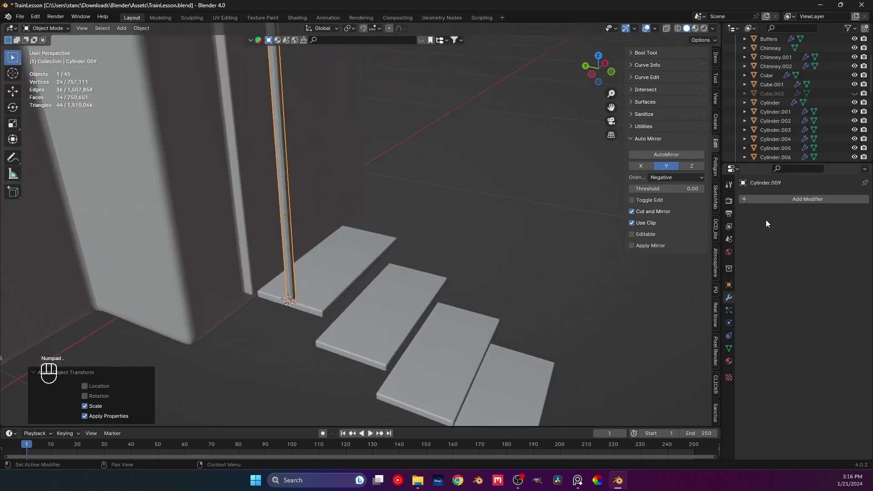
Give the pole Cylinder.009 an Array modifier with Count 4, offset Y -8.2 and Z -0.15
drag(786, 197, 687, 195)
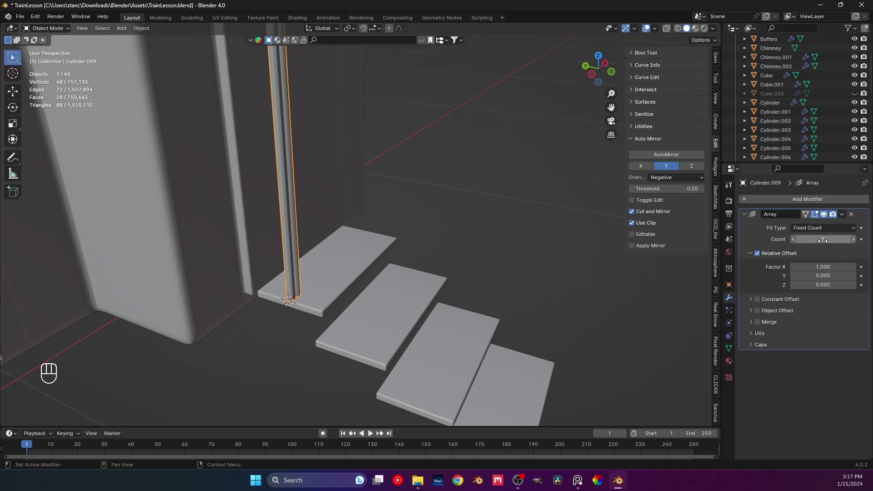
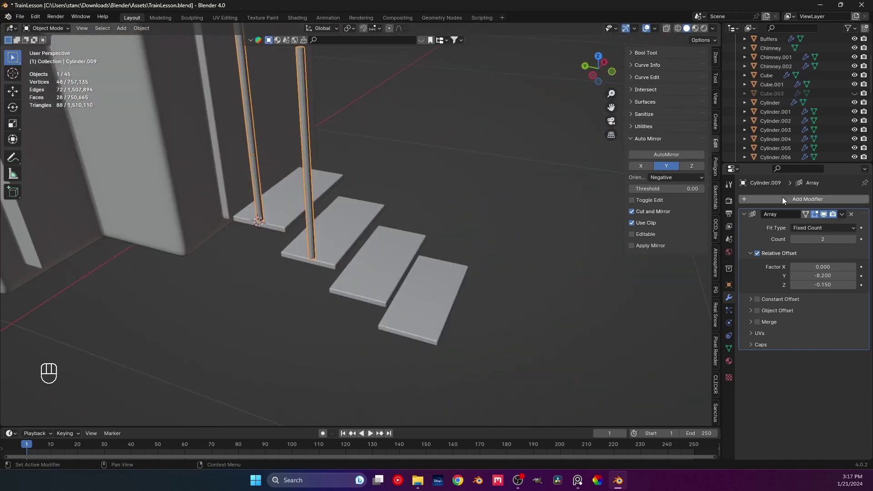
double_click(855, 243)
drag(503, 204, 436, 192)
drag(448, 192, 372, 213)
click(364, 155)
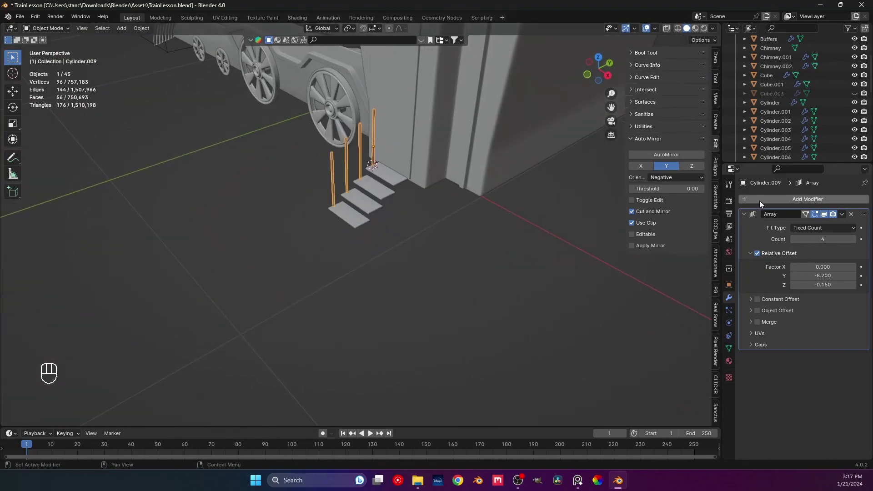
Add a Mirror modifier to the arrayed poles, no mirror object chosen yet
drag(747, 217, 741, 202)
drag(742, 202, 771, 262)
middle_click(380, 200)
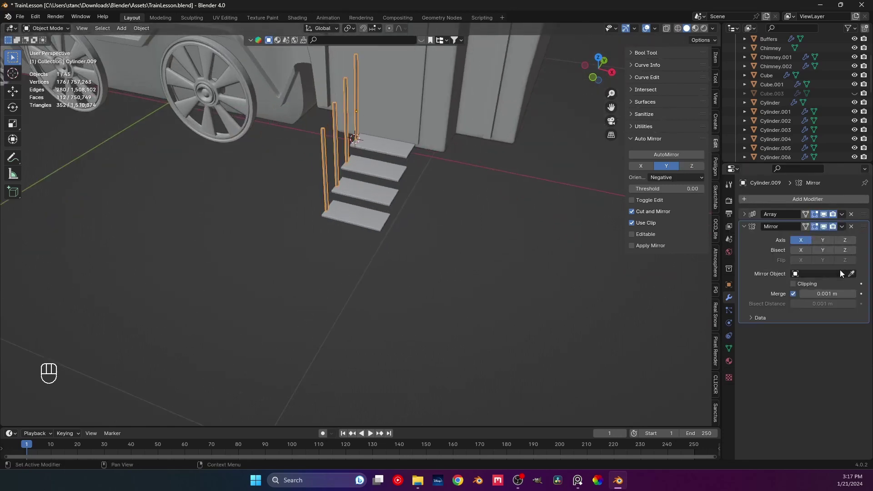
Set the Mirror modifier's Mirror Object to STair with the eyedropper and save
drag(424, 206, 510, 185)
drag(465, 177, 491, 173)
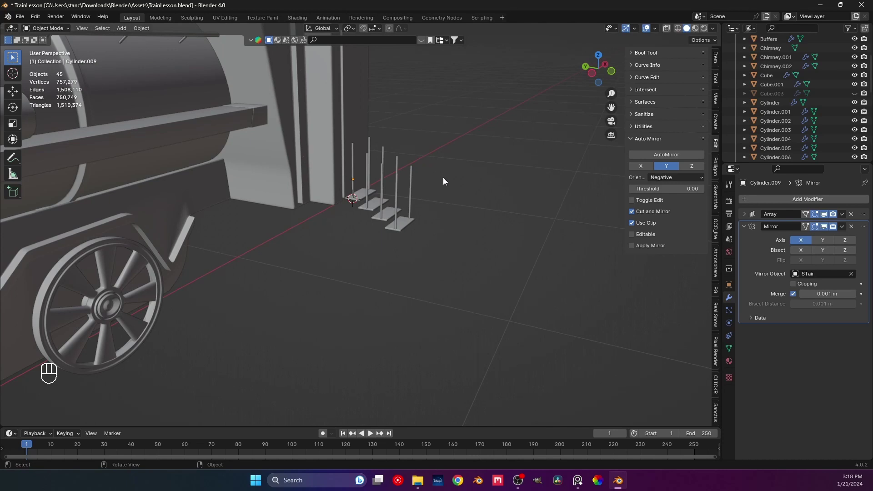
key(ctrl+s)
Inspect the eight mirrored poles up close and select the pole object
drag(405, 205, 372, 234)
middle_click(310, 247)
middle_click(306, 250)
middle_click(343, 227)
drag(337, 248, 309, 250)
middle_click(322, 265)
drag(301, 280, 326, 273)
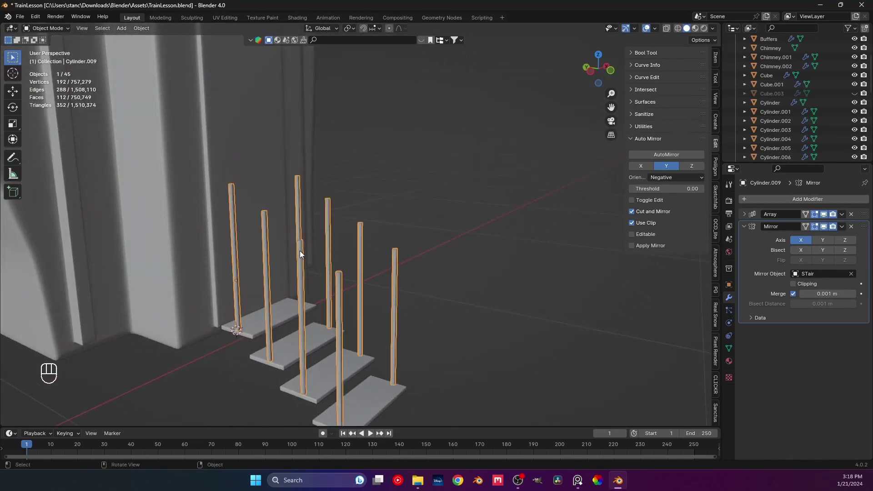
click(234, 208)
right_click(234, 209)
drag(760, 200, 602, 198)
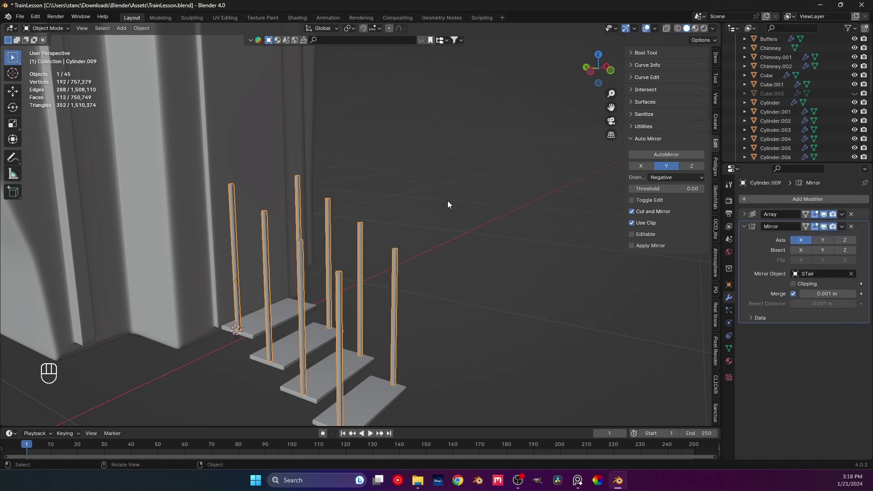
Add a Subdivision modifier (Ctrl+1) to the poles and move it above the Array and Mirror
key(ctrl+1)
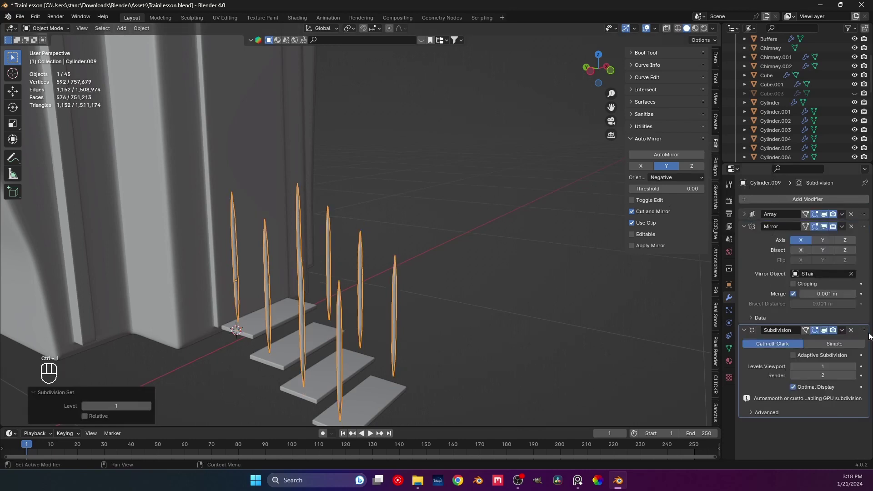
drag(865, 332, 856, 362)
drag(856, 313, 856, 362)
drag(863, 329, 864, 223)
drag(866, 221, 867, 200)
middle_click(274, 295)
Try a loop cut on the pole mesh, undo it, and delete stray geometry in Edit Mode
key(Tab)
middle_click(455, 273)
key(ctrl+r)
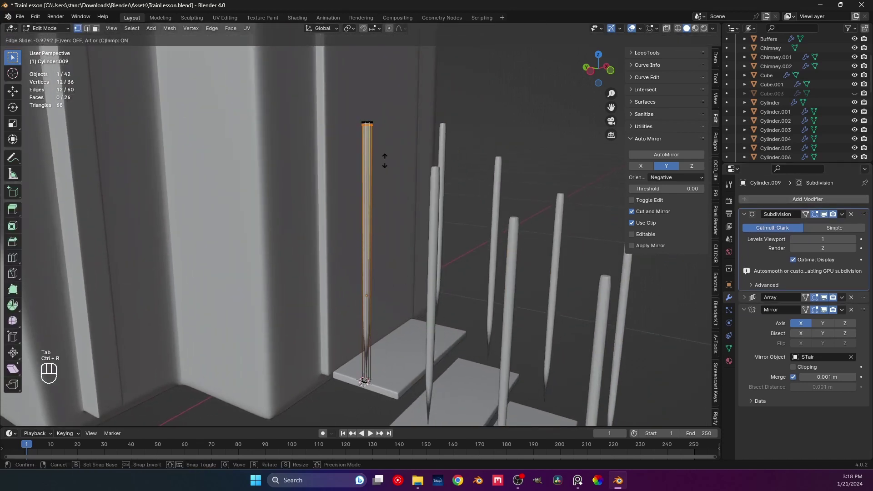
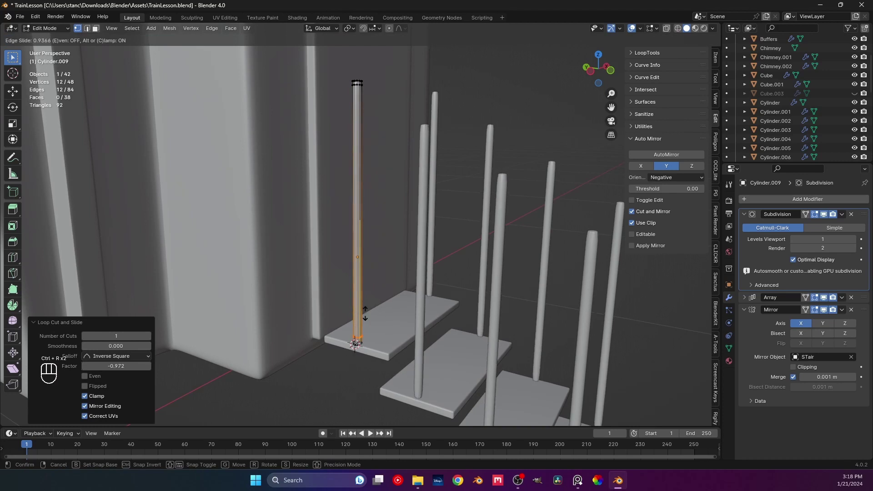
key(ctrl+z)
key(ctrl+z)
middle_click(384, 188)
middle_click(364, 240)
key(3)
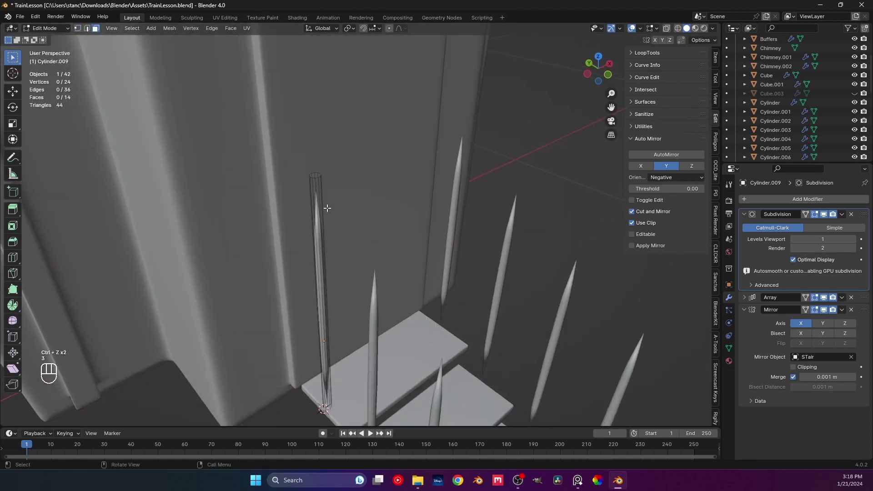
middle_click(346, 249)
middle_click(393, 244)
middle_click(368, 277)
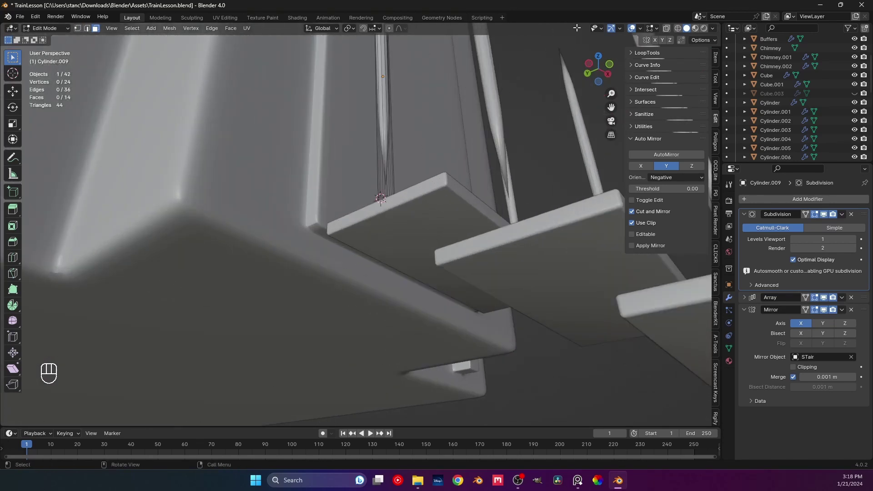
click(670, 33)
click(383, 205)
key(x)
key(ctrl+z)
key(x)
key(Tab)
drag(416, 161, 406, 219)
drag(379, 218, 384, 196)
key(Tab)
drag(375, 191, 380, 173)
right_click(410, 224)
Cut new edge loops across the pole and slide them toward the top and base ends
middle_click(403, 217)
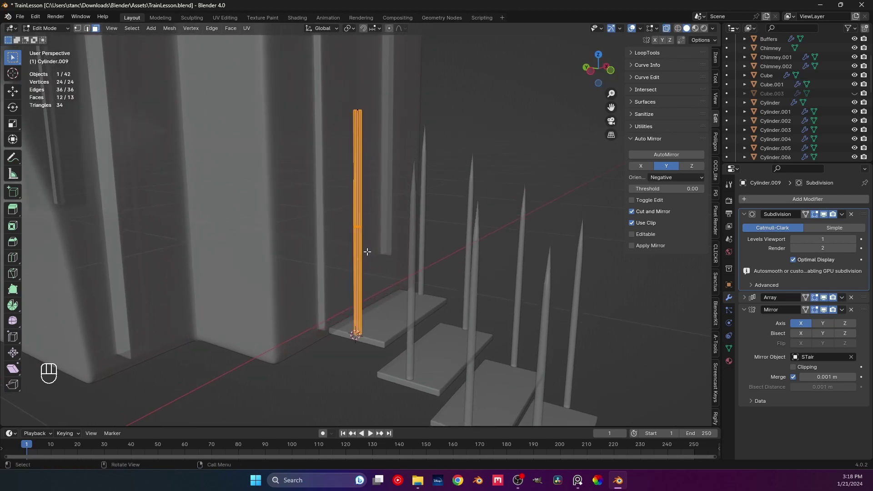
key(g)
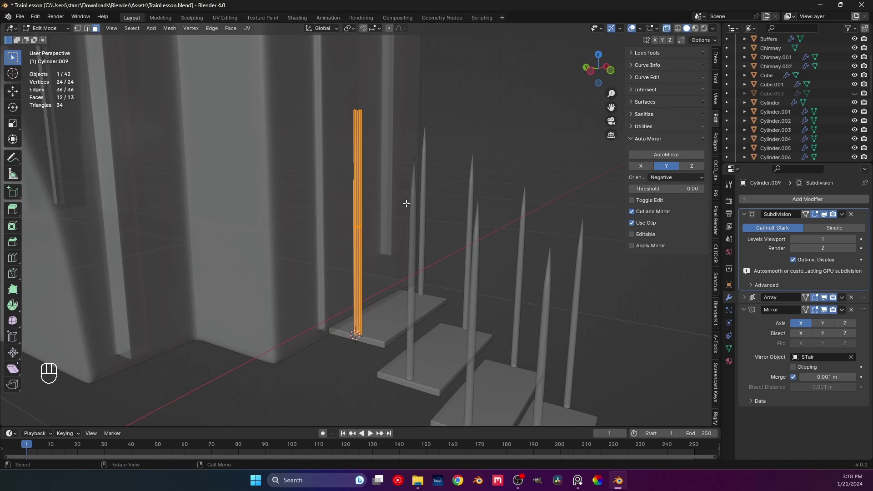
key(ctrl+r)
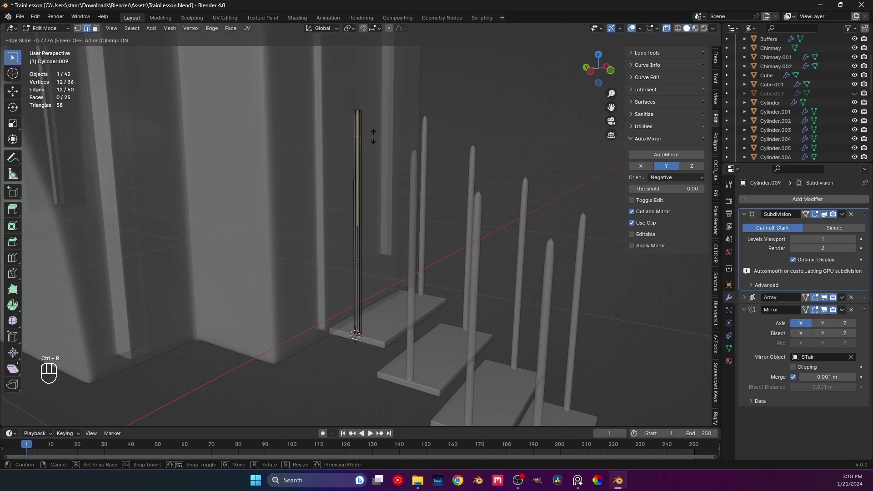
key(Tab)
drag(387, 182, 363, 209)
middle_click(362, 235)
key(Tab)
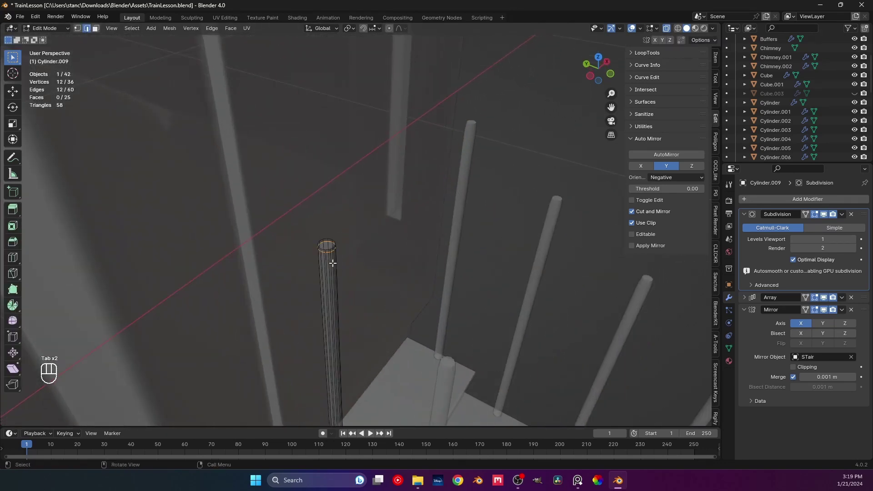
key(ctrl+z)
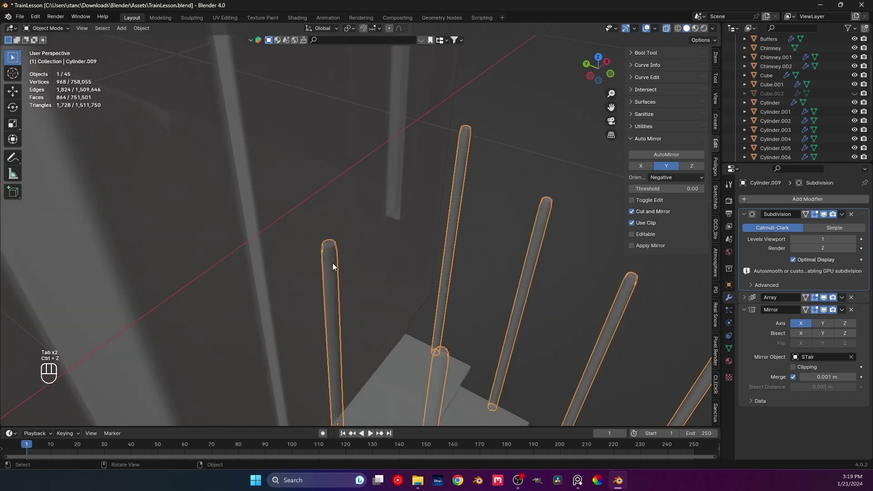
key(ctrl+z)
key(ctrl+z)
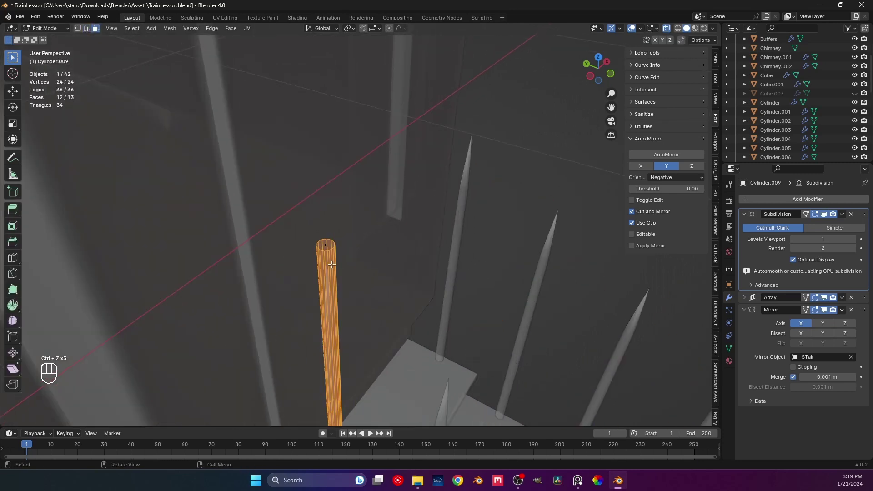
click(318, 250)
key(i)
drag(347, 265, 352, 242)
key(ctrl+r)
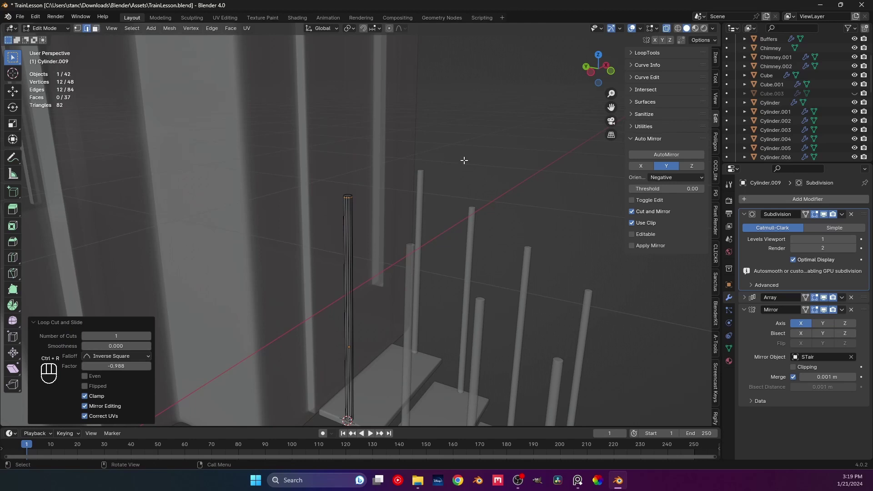
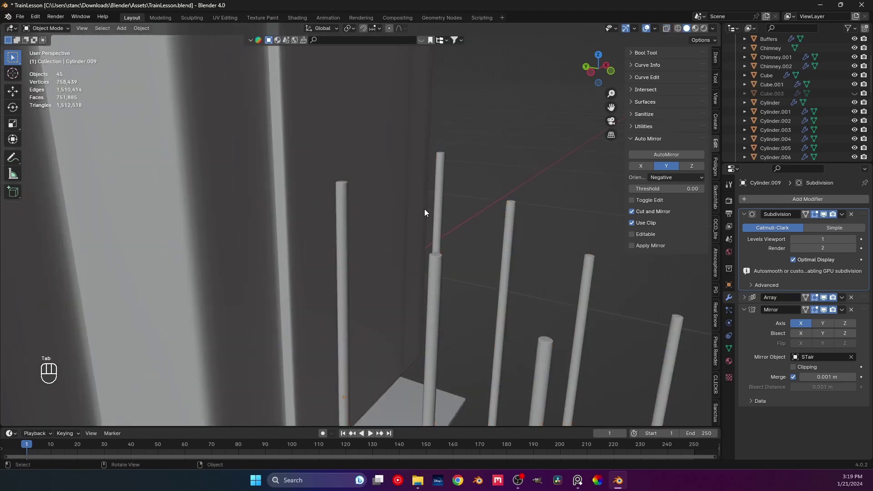
Save TrainLesson.blend and snap the 3D cursor to the top of the first pole
key(ctrl+s)
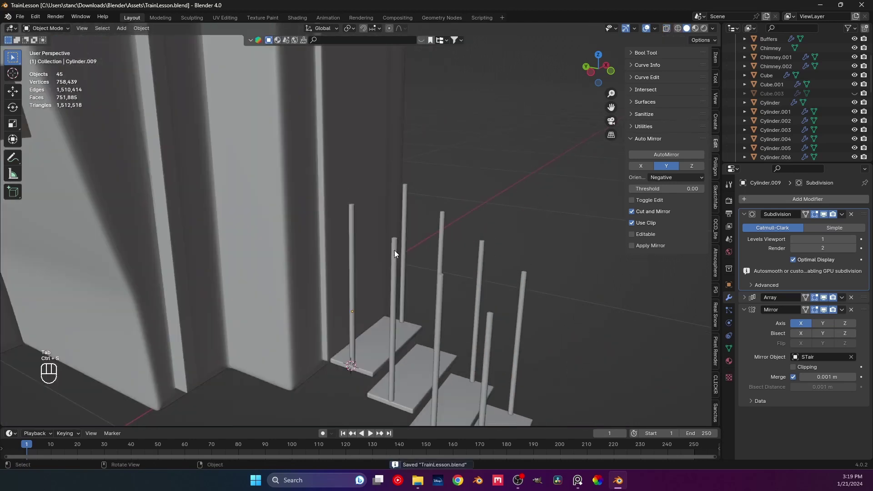
drag(406, 265, 370, 256)
key(Tab)
middle_click(302, 223)
middle_click(302, 257)
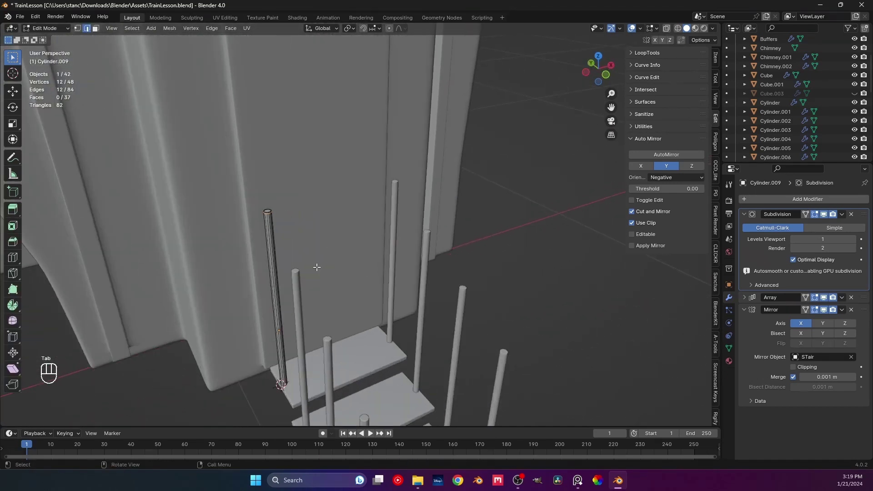
middle_click(312, 257)
middle_click(336, 265)
middle_click(296, 270)
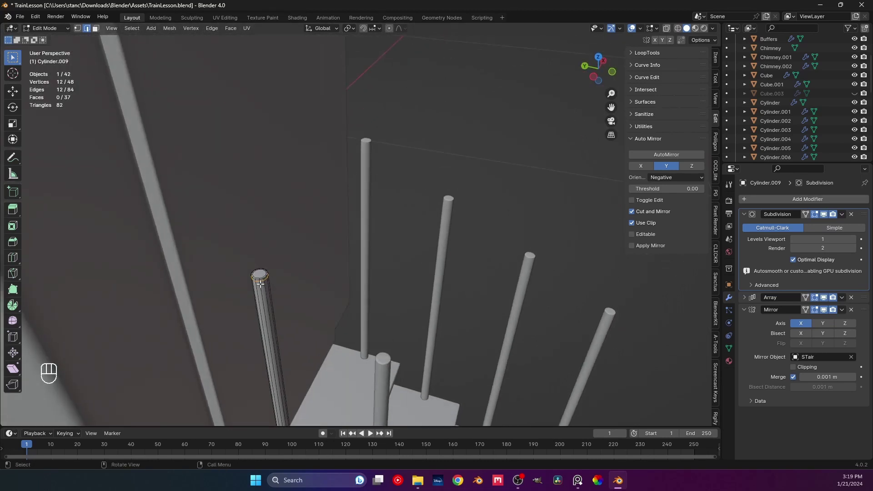
key(3)
click(258, 271)
key(shift+s)
key(Tab)
middle_click(368, 308)
Add a Bezier curve at the cursor and lay it along the pole tops in side view
middle_click(301, 273)
key(shift+a)
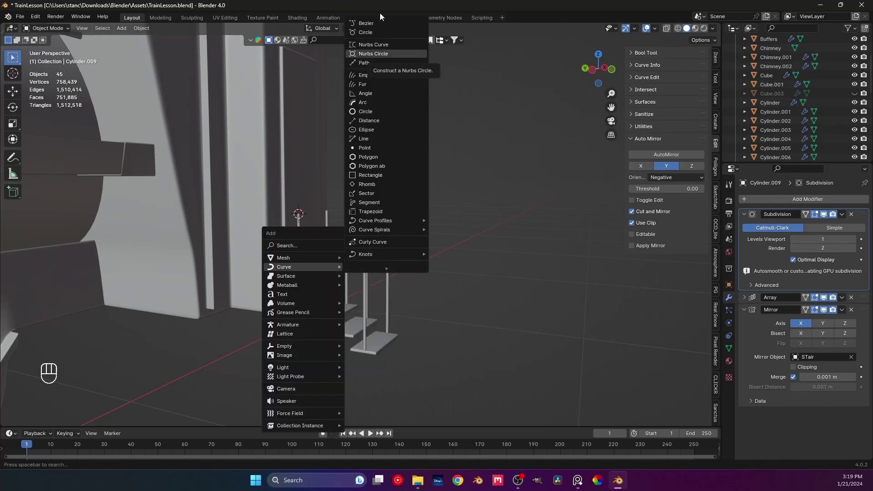
key(Tab)
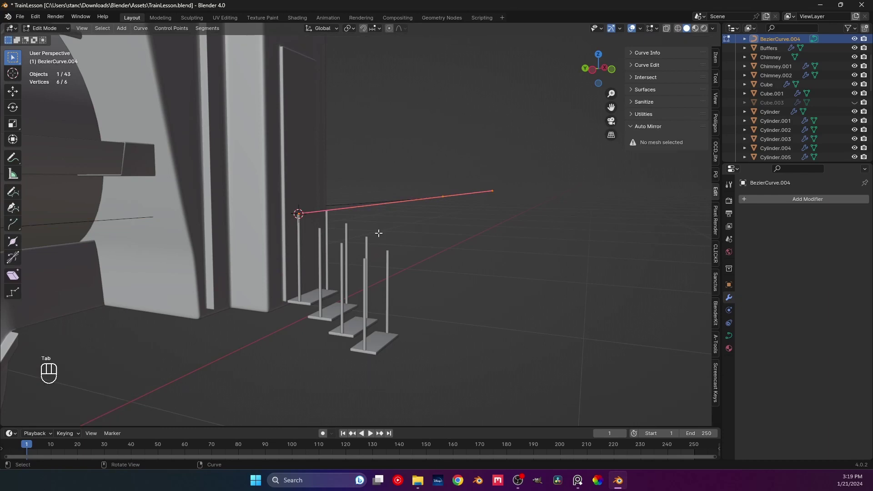
key(a)
key(x)
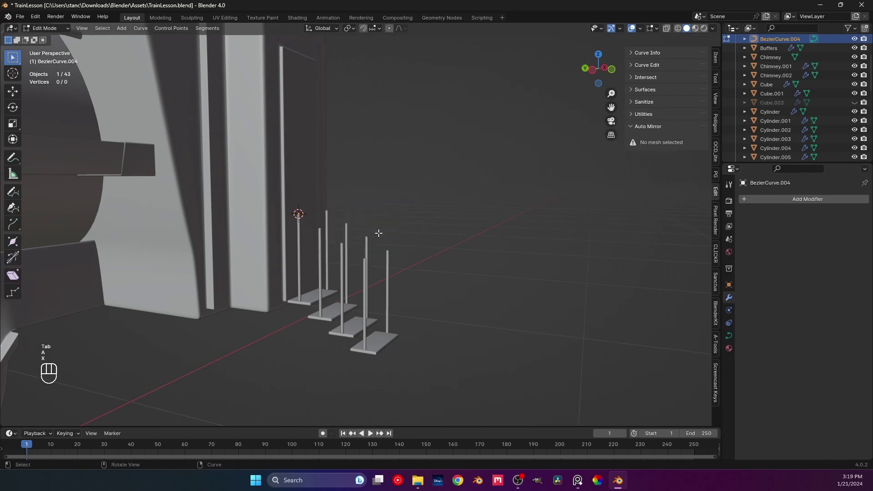
key(KP_3)
middle_click(338, 242)
right_click(366, 226)
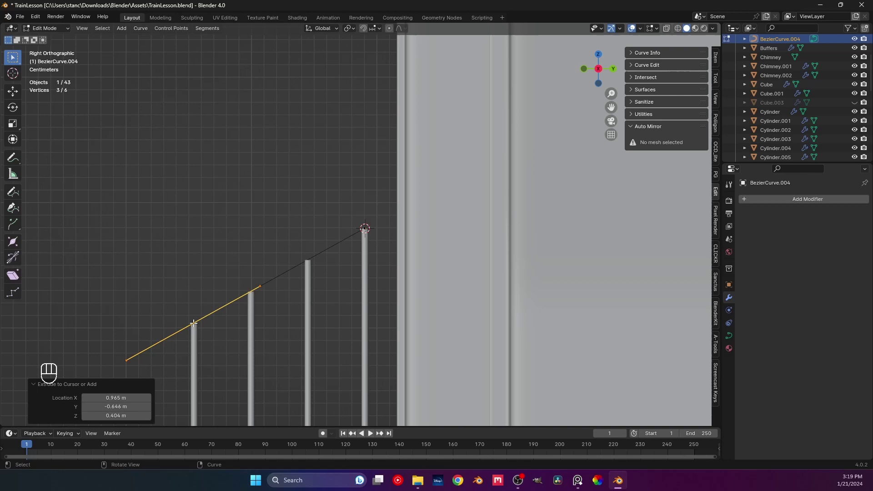
drag(187, 301, 286, 312)
middle_click(233, 283)
drag(235, 286, 194, 296)
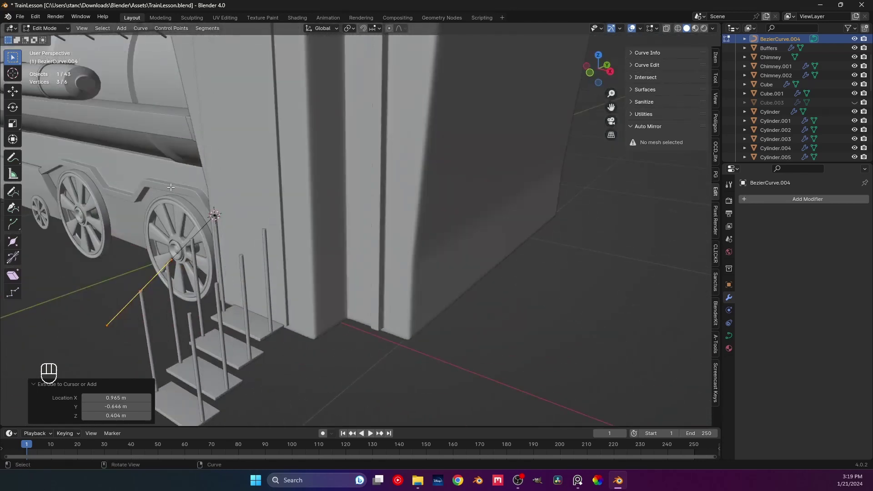
Select the curve's control points and change their handle type via the V menu
click(160, 304)
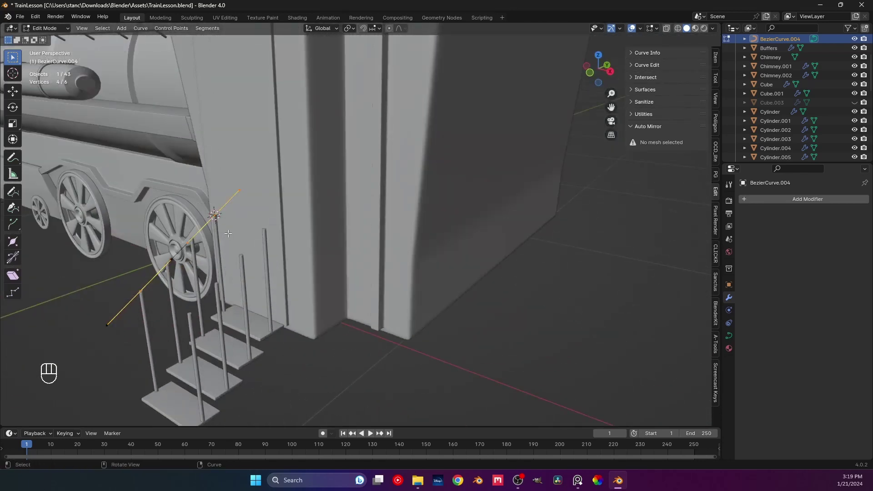
click(164, 314)
key(v)
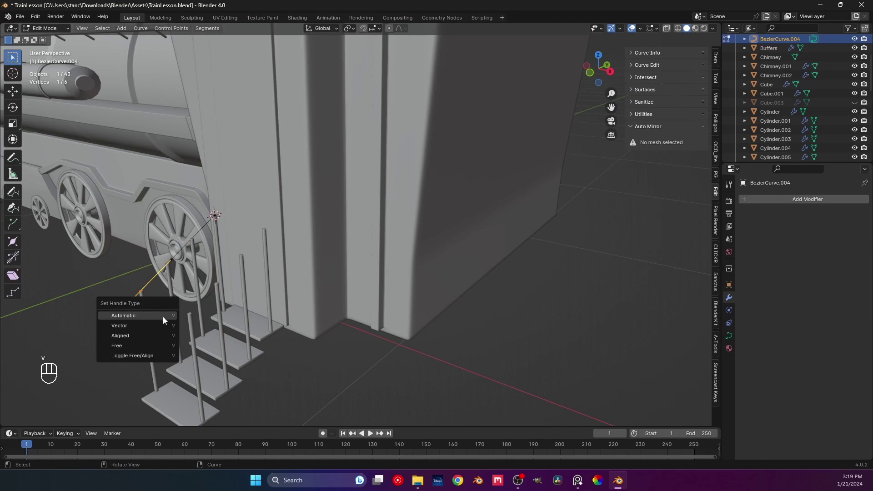
click(261, 241)
key(v)
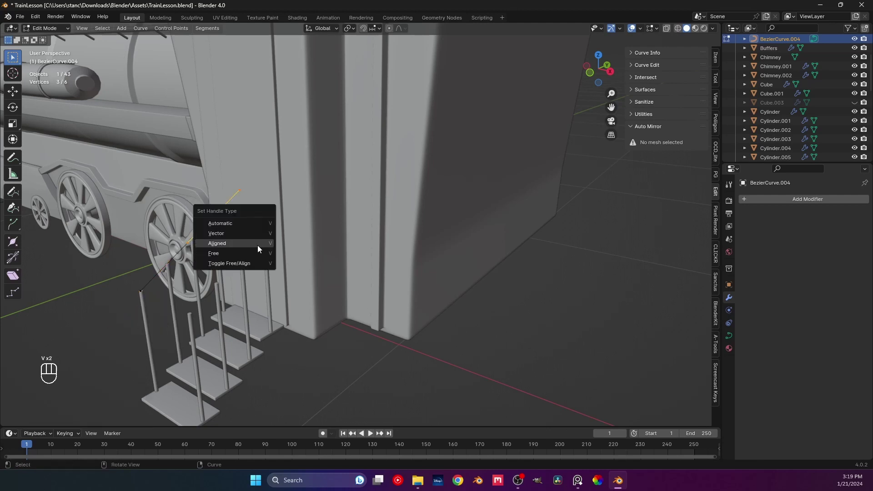
middle_click(228, 249)
drag(267, 255, 297, 253)
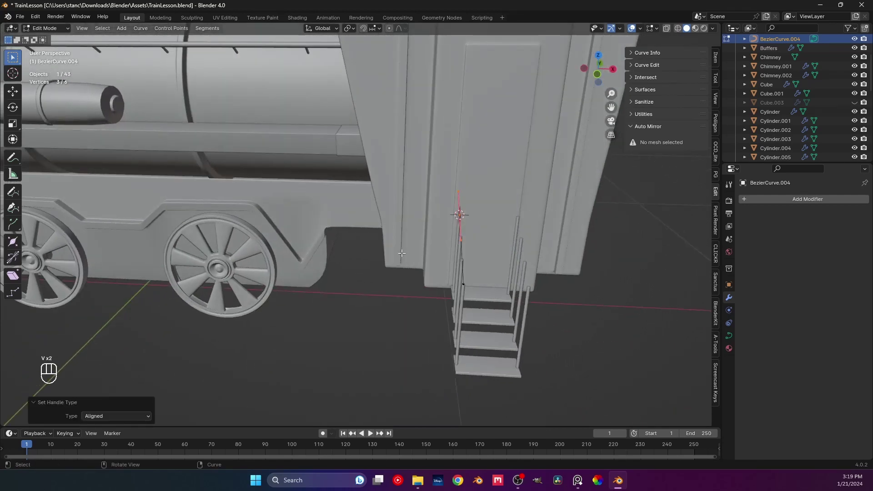
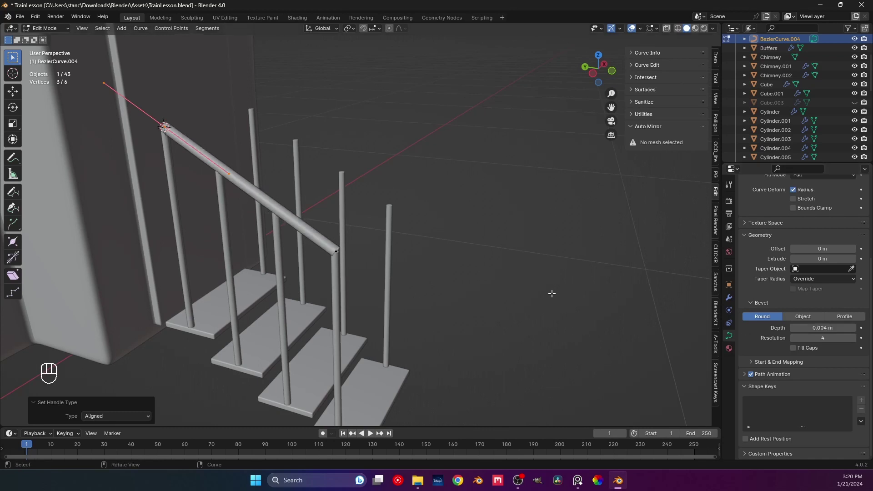
Extrude a new end point on the handrail curve past the last post, lined up with the pole
middle_click(477, 265)
middle_click(352, 270)
drag(345, 277, 344, 265)
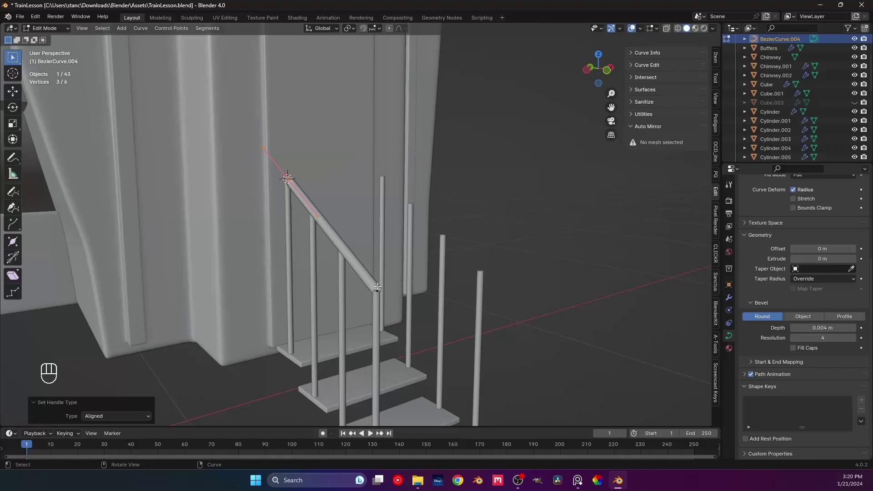
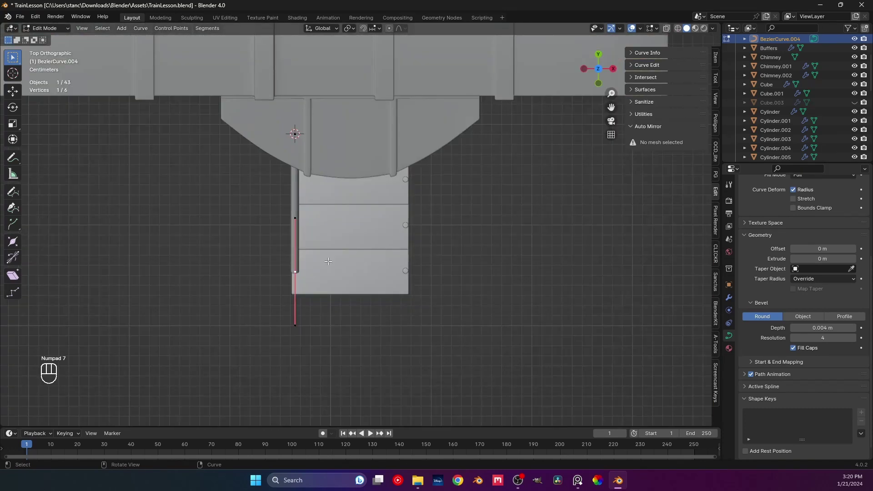
key(g)
drag(313, 278, 379, 201)
drag(361, 254, 353, 257)
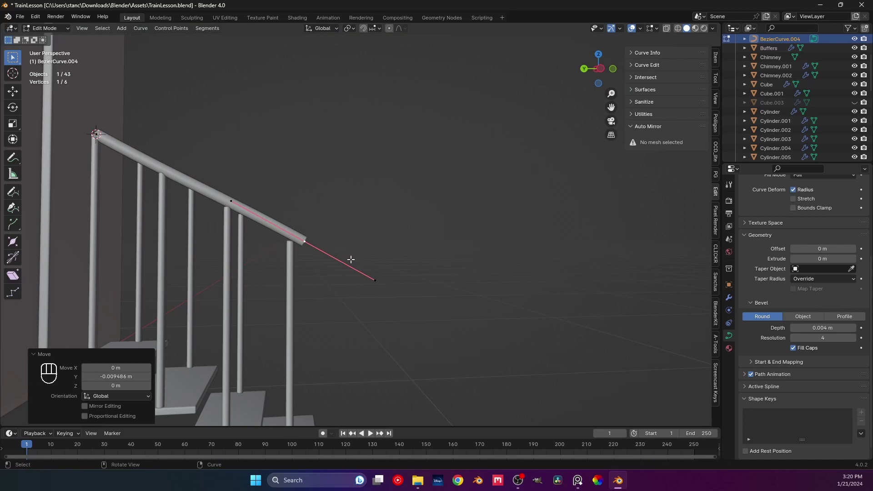
key(g)
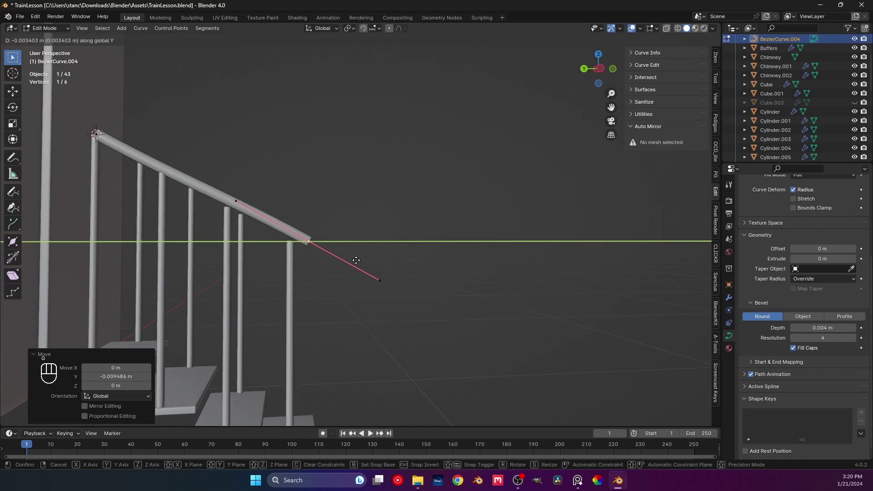
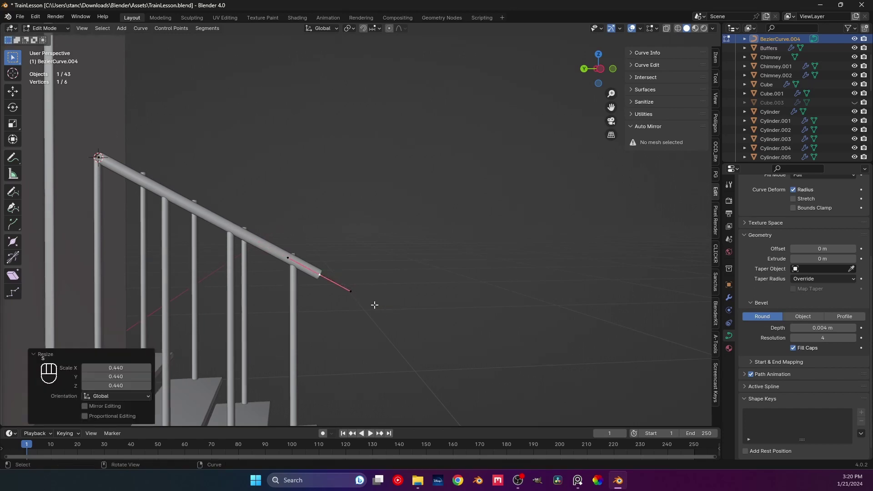
key(e)
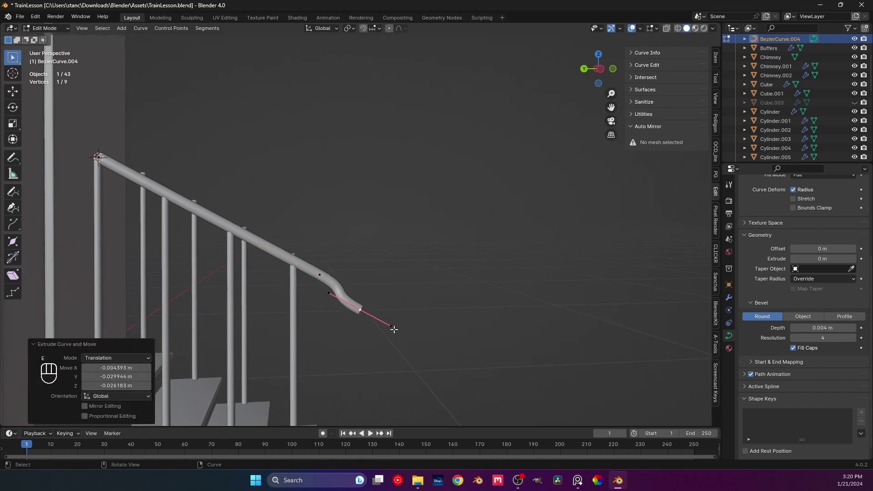
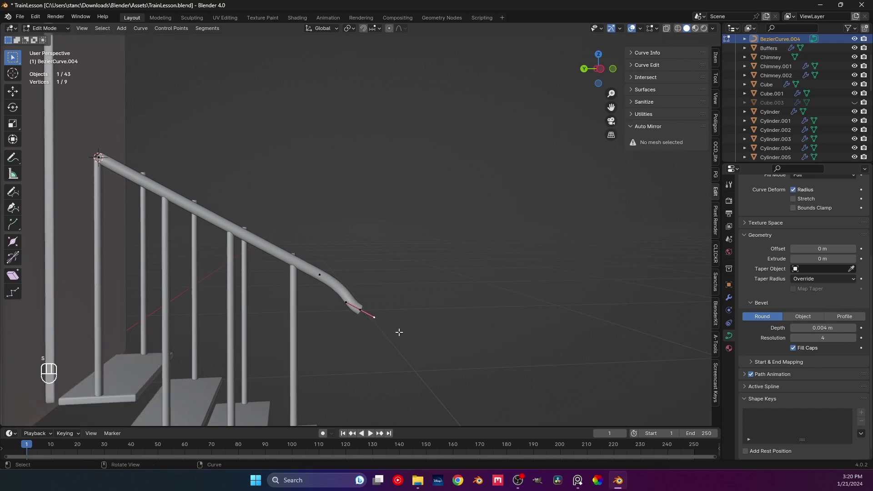
key(g)
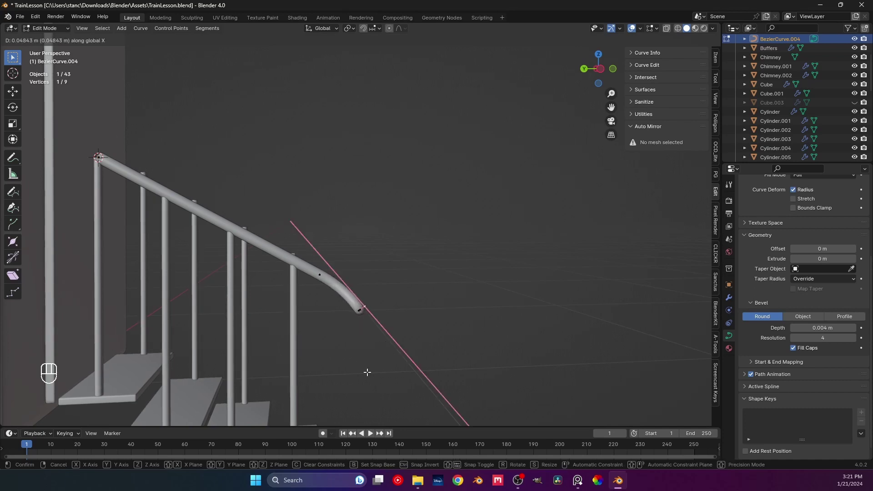
key(g)
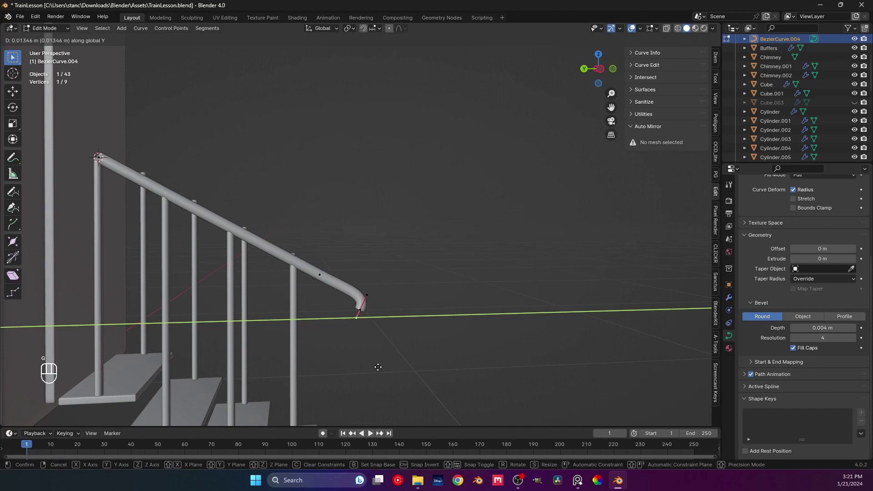
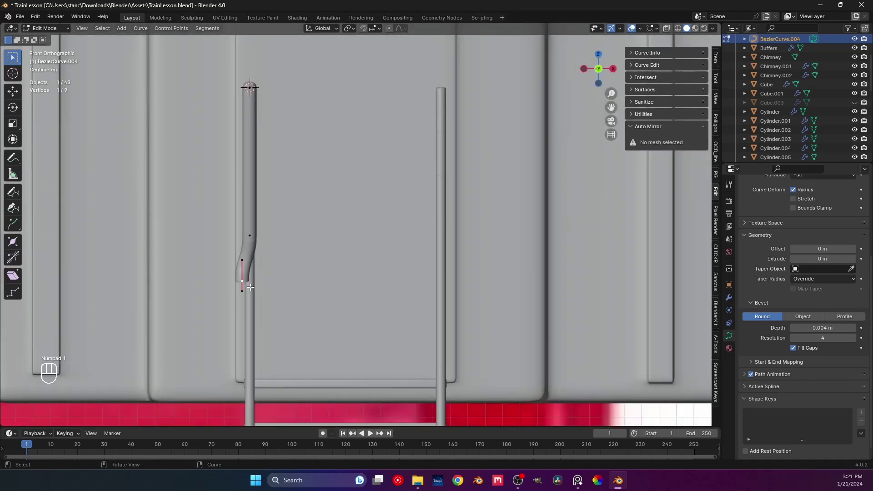
key(g)
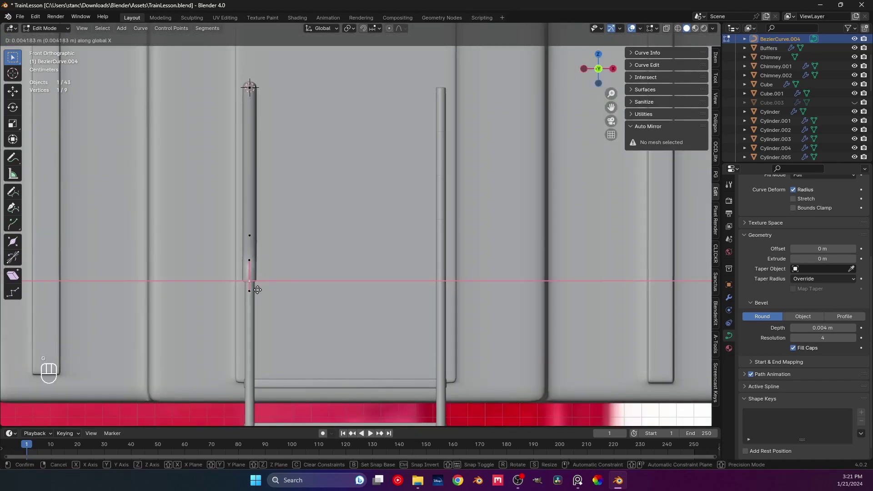
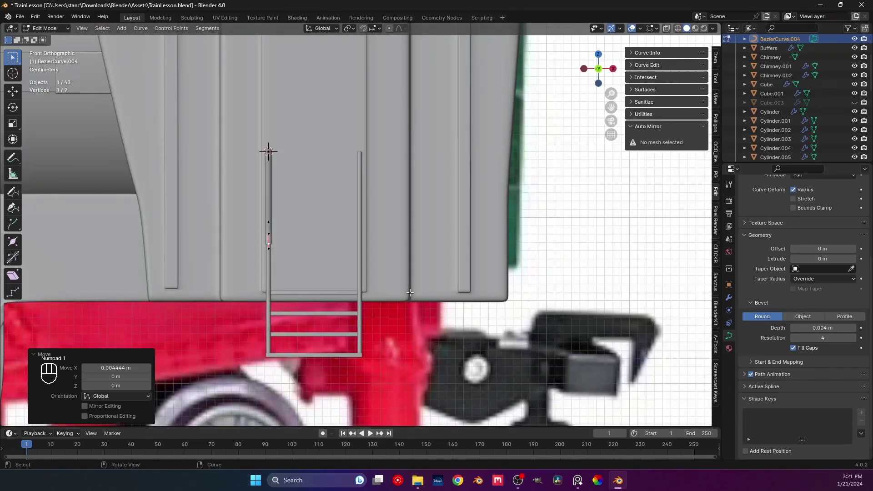
In side view, lower the end point and shape the bend handles into a rounded downward turn
key(ctrl+KP_3)
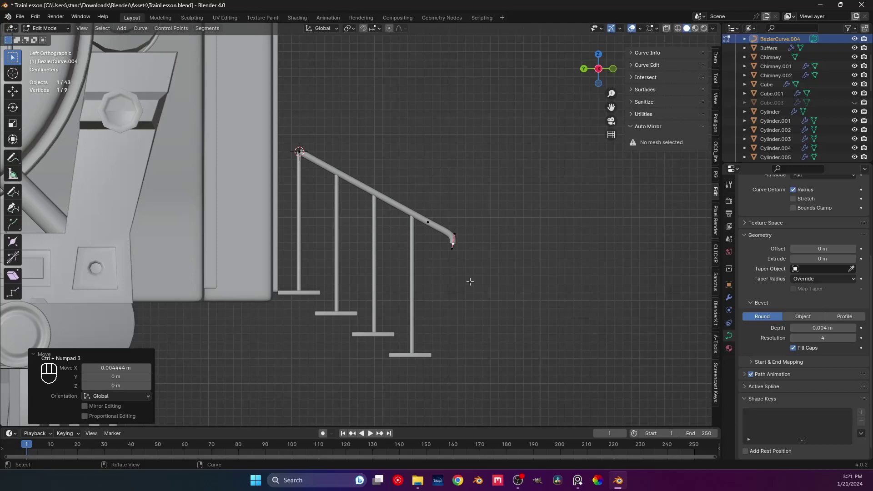
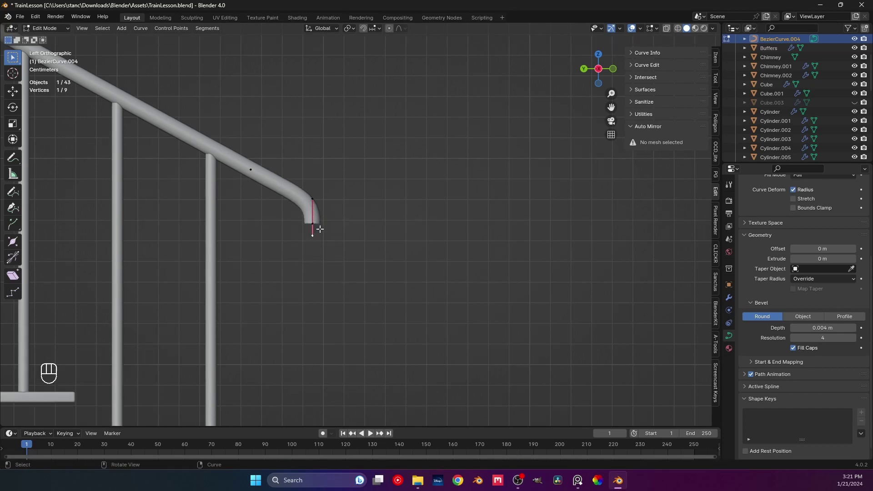
key(g)
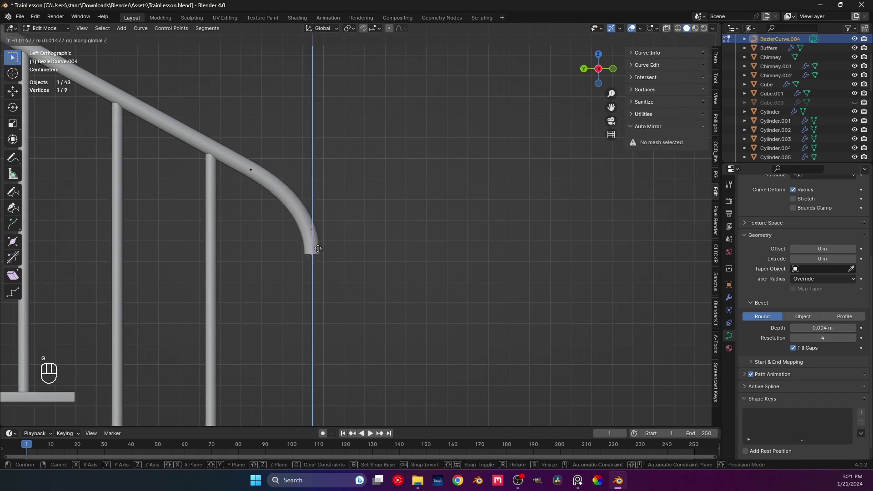
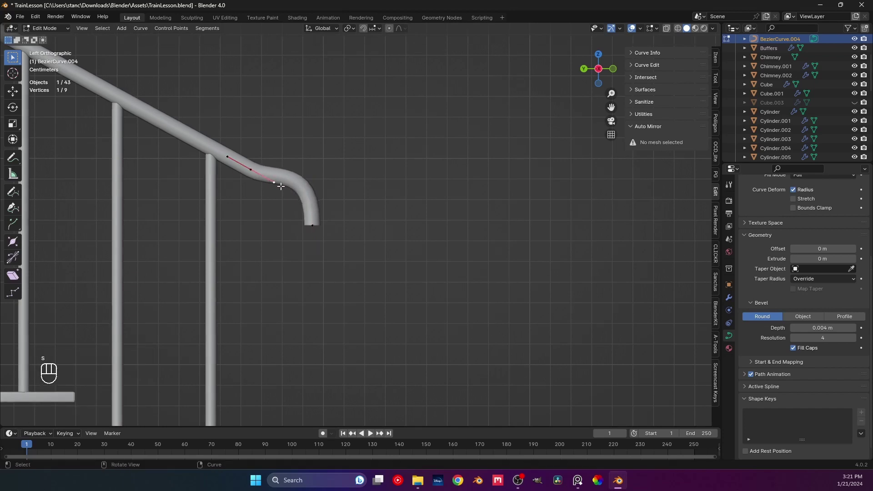
key(g)
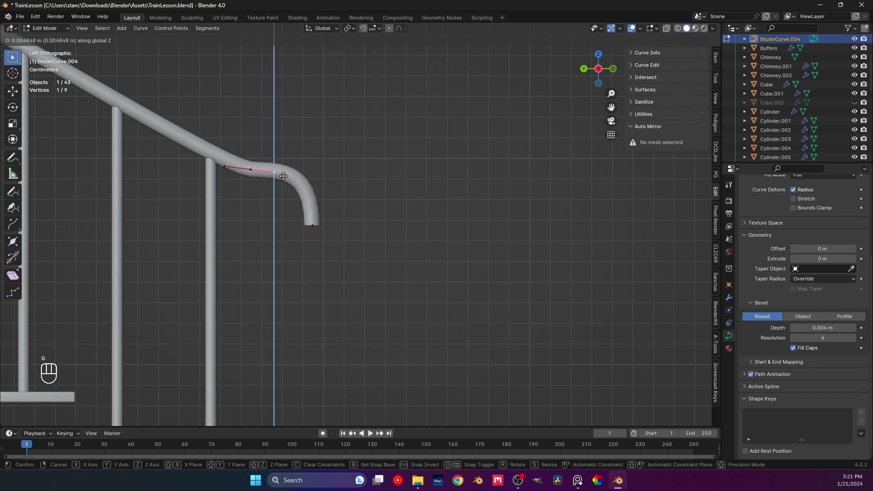
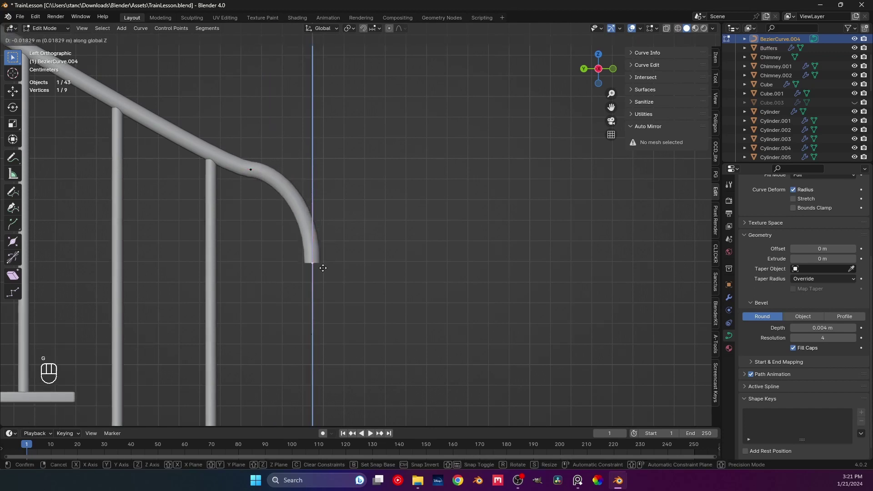
key(g)
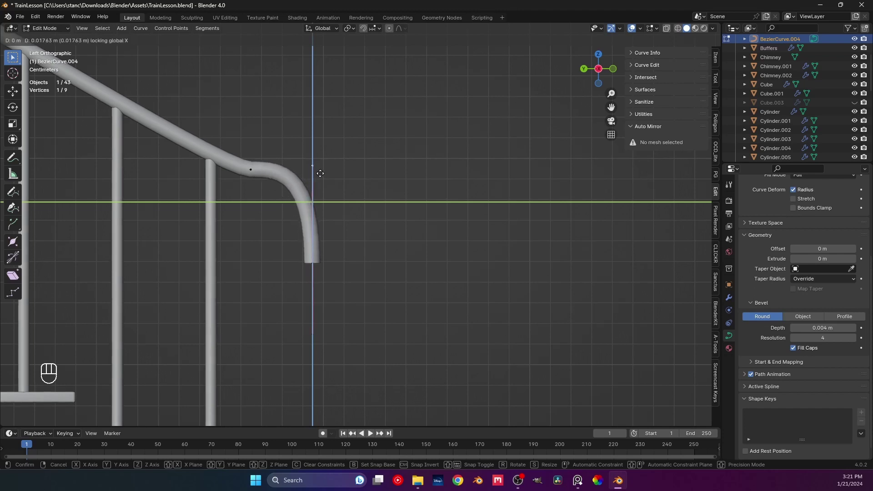
click(281, 172)
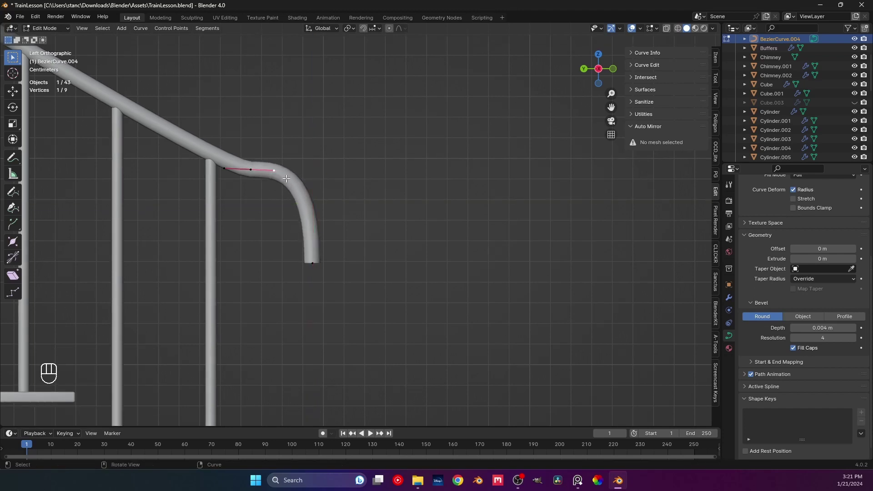
key(g)
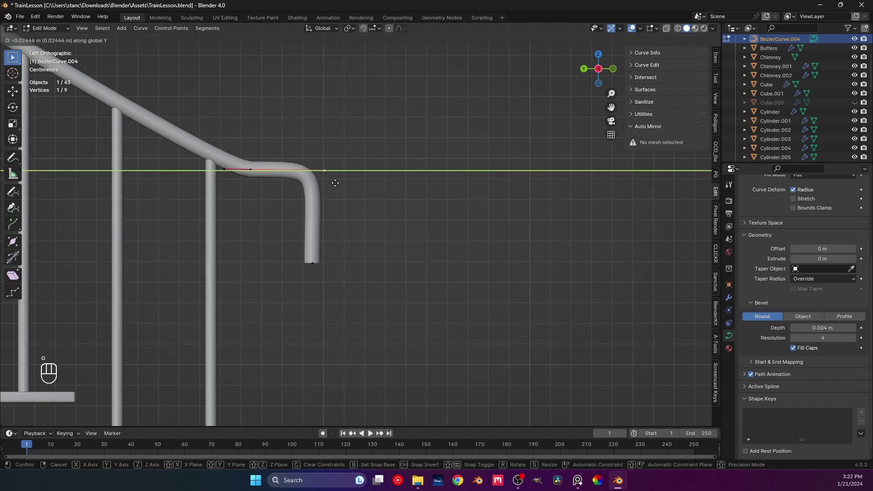
click(244, 171)
key(g)
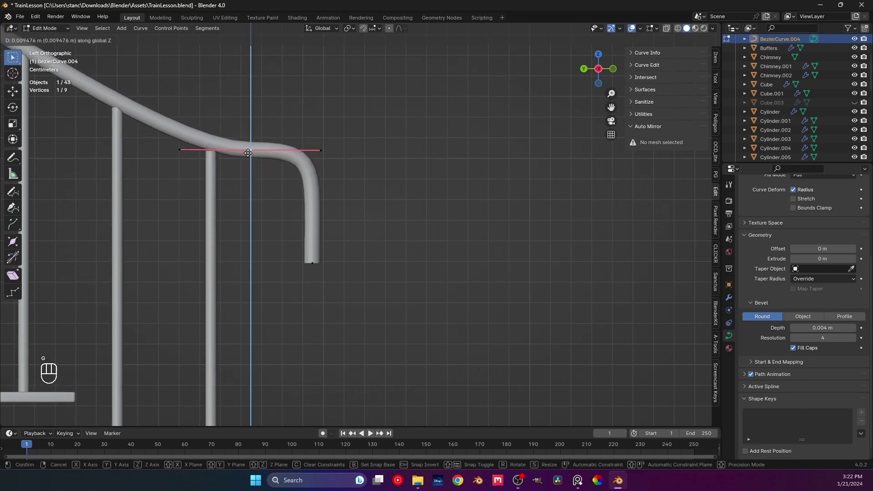
key(g)
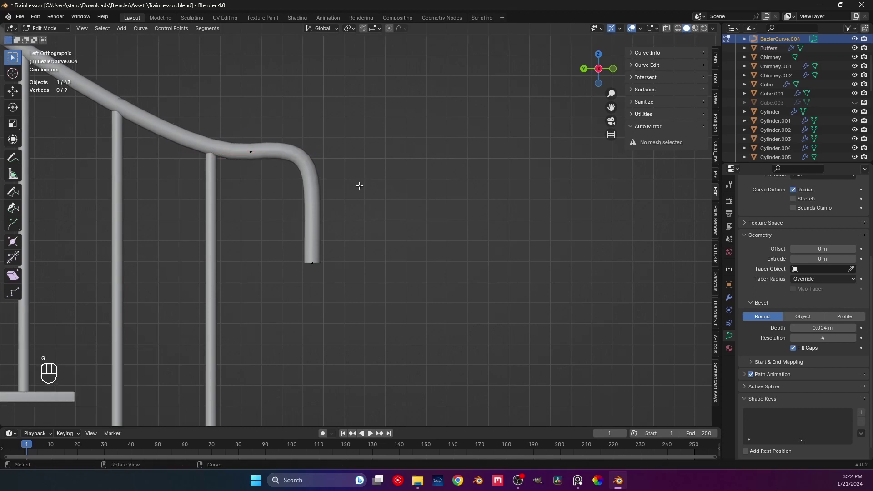
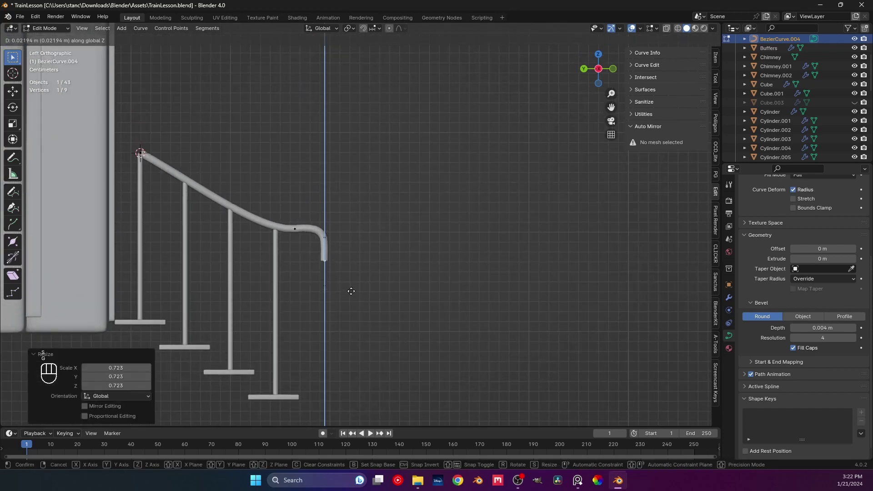
Confirm the lowered handrail end and inspect the curve around the steps from several angles
key(s)
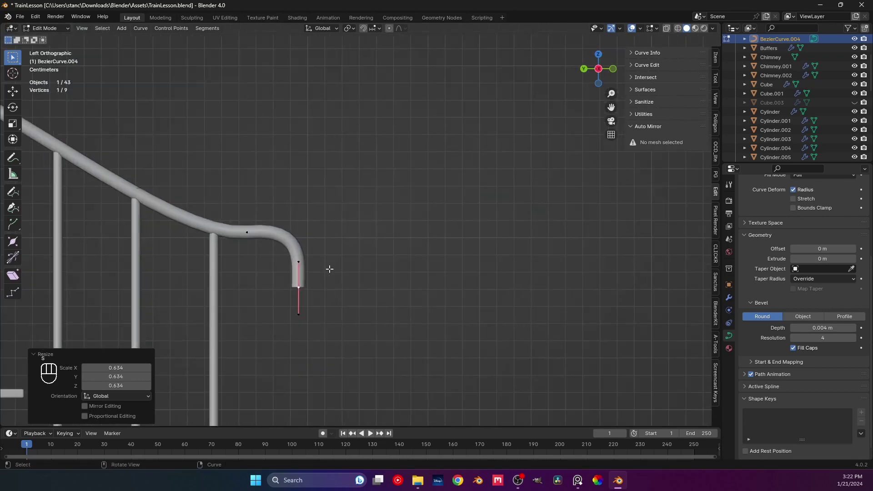
right_click(366, 268)
key(Tab)
middle_click(361, 268)
middle_click(356, 278)
drag(359, 291, 298, 301)
middle_click(302, 292)
drag(288, 296, 206, 288)
drag(236, 302, 418, 300)
drag(303, 290, 317, 288)
click(213, 232)
middle_click(270, 274)
middle_click(271, 274)
drag(211, 267, 254, 284)
middle_click(188, 269)
middle_click(201, 271)
middle_click(194, 264)
Back in curve editing, undo a stray extrude and slide the handrail's top point along its length
key(Tab)
click(185, 249)
drag(206, 266, 150, 287)
drag(230, 273, 269, 272)
drag(282, 265, 313, 243)
key(e)
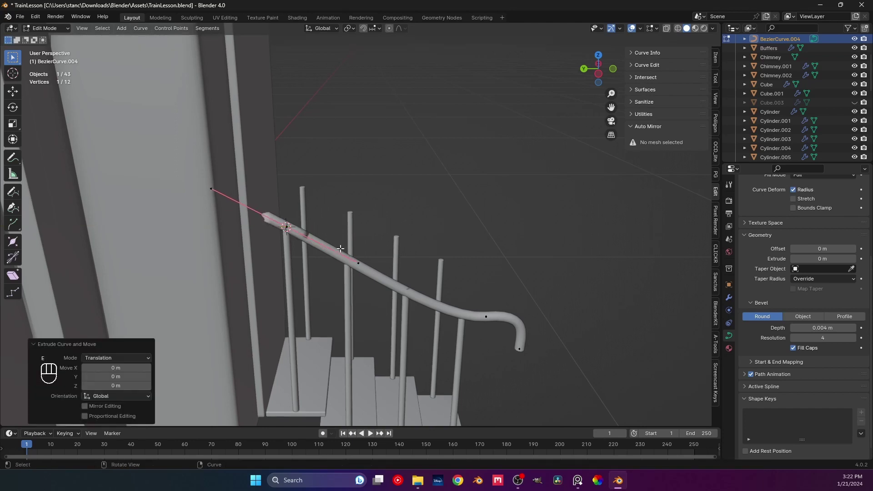
key(ctrl+z)
key(g)
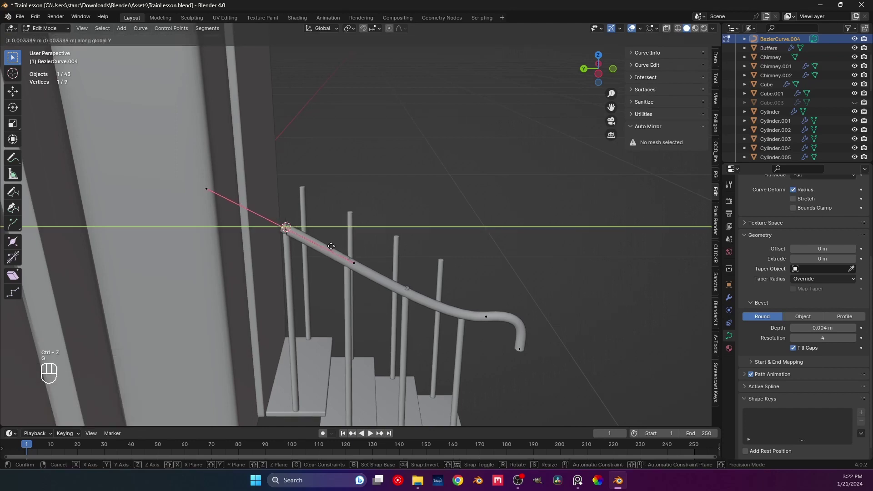
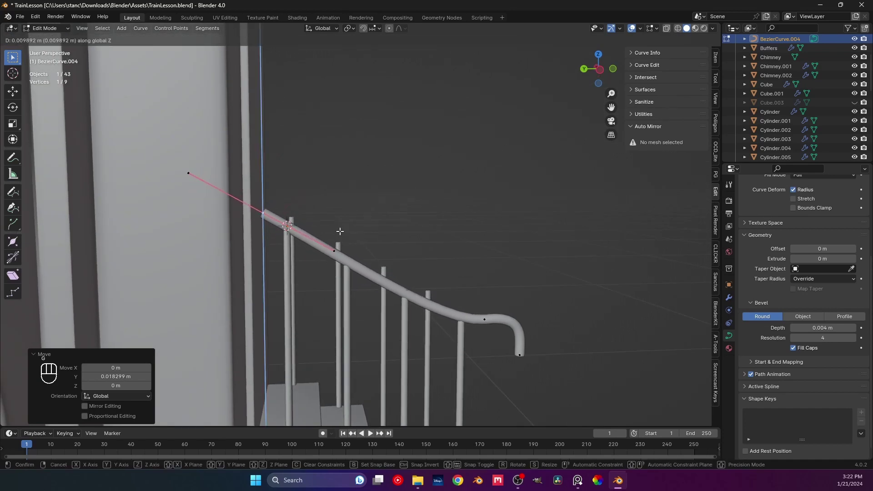
drag(358, 277, 326, 263)
click(254, 212)
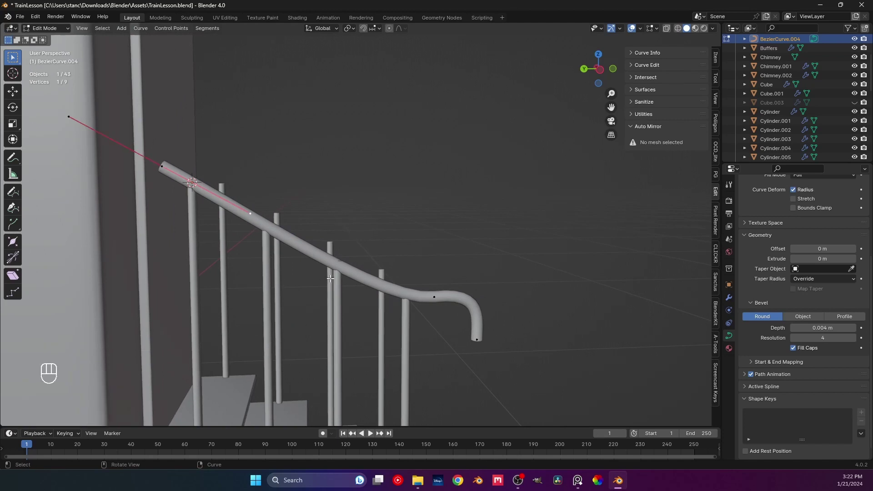
From the side view, lower the control point at the handrail's lower bend and check it
key(ctrl+KP_3)
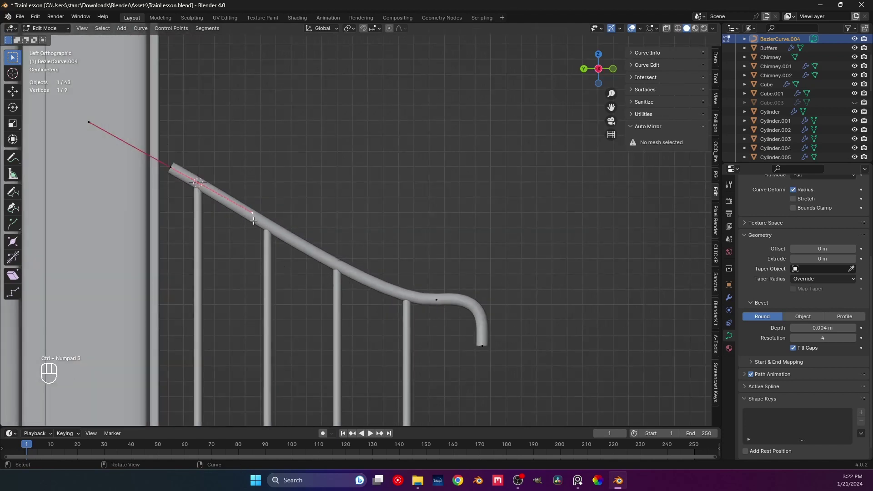
key(g)
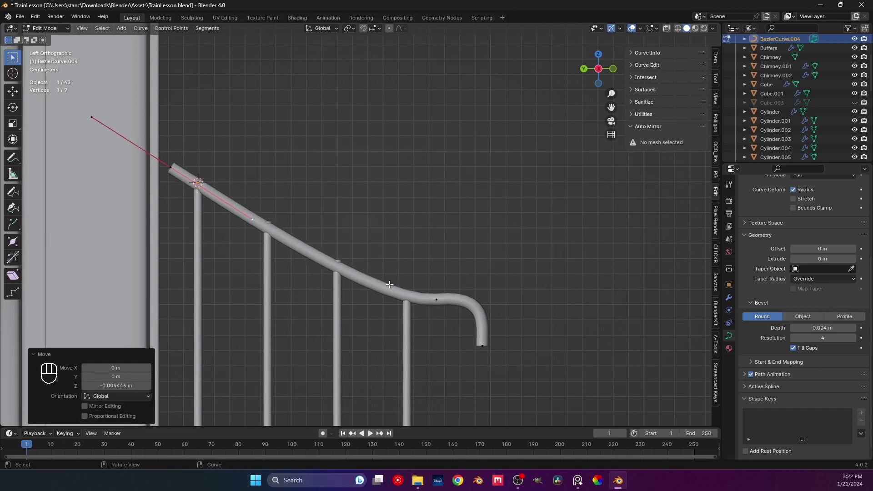
click(423, 290)
key(g)
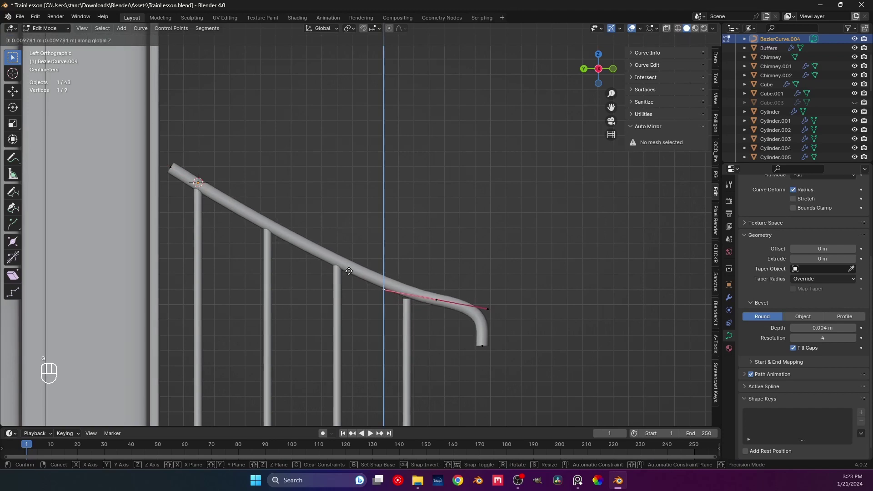
drag(316, 259, 359, 261)
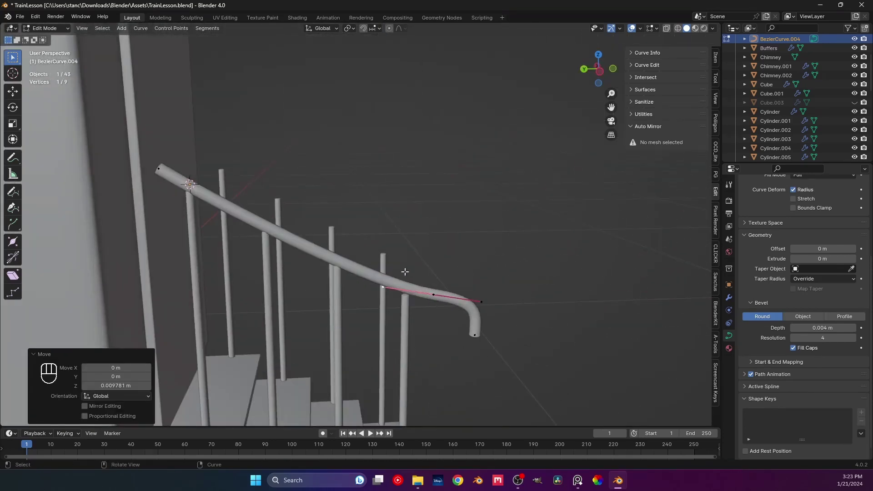
key(ctrl+KP_3)
drag(431, 276, 419, 276)
drag(367, 241, 309, 201)
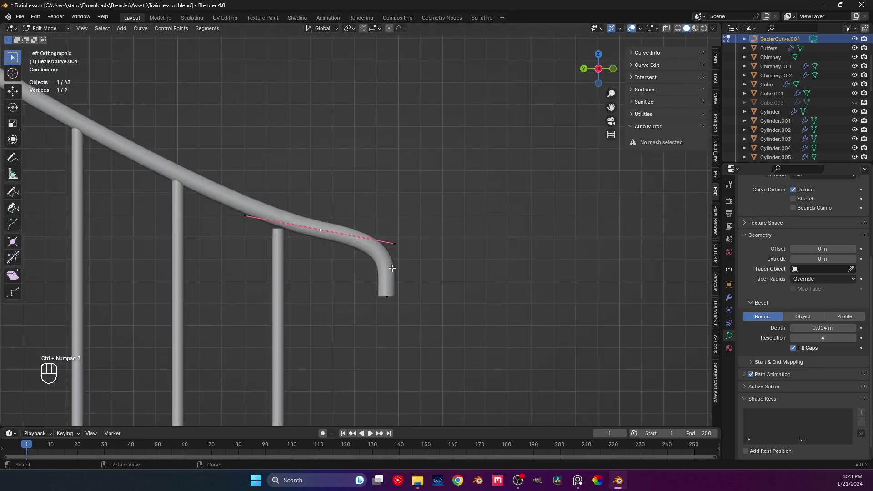
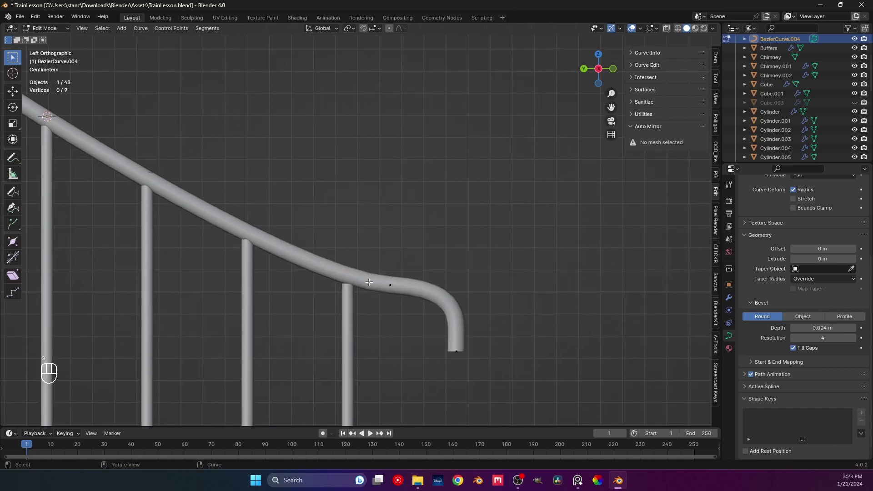
Reposition the top point so the handrail reaches up to the cab wall, then leave Edit Mode
click(328, 279)
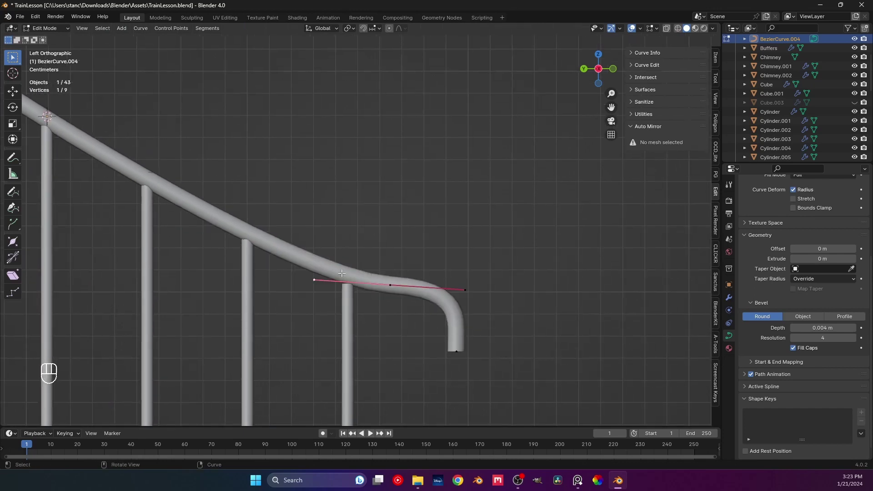
middle_click(318, 250)
drag(189, 210, 202, 218)
key(g)
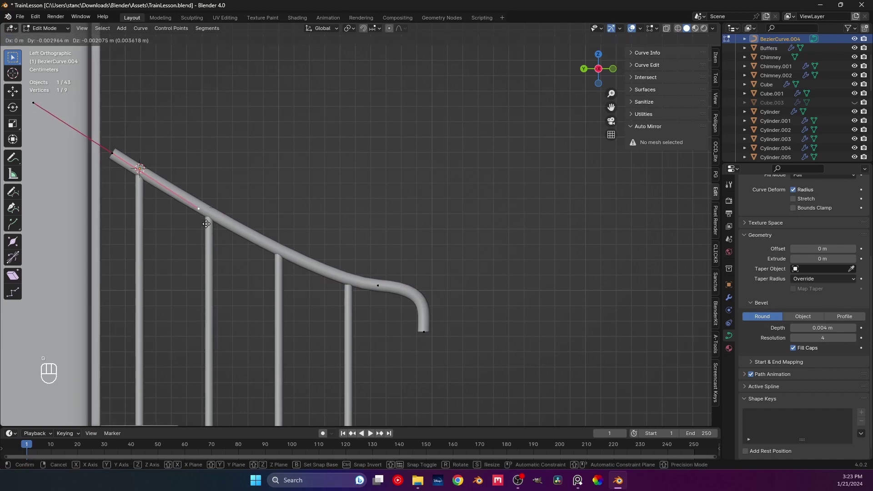
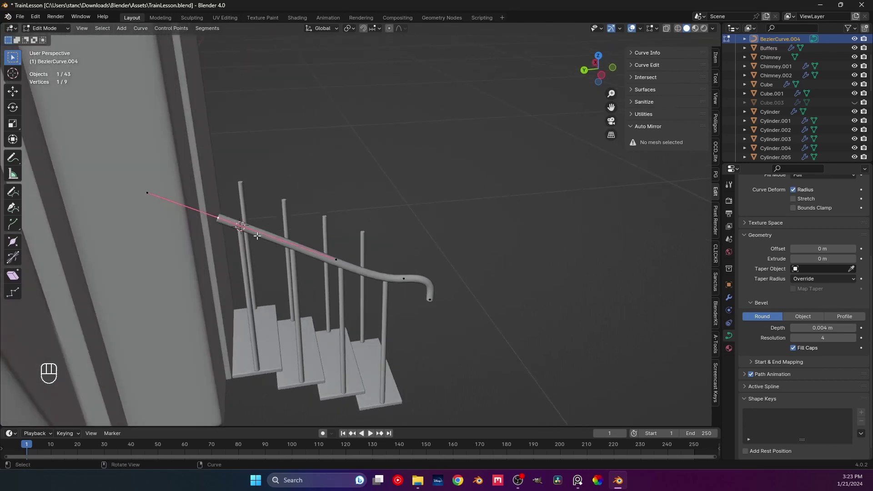
key(g)
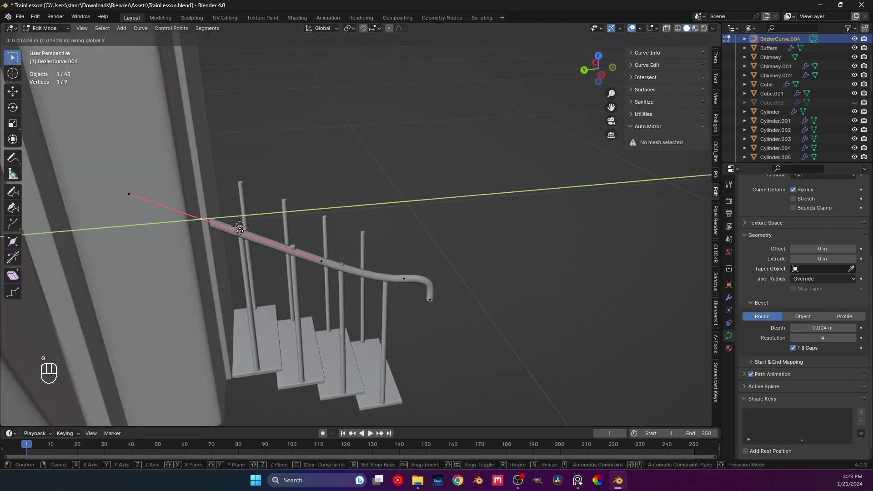
drag(213, 229, 148, 224)
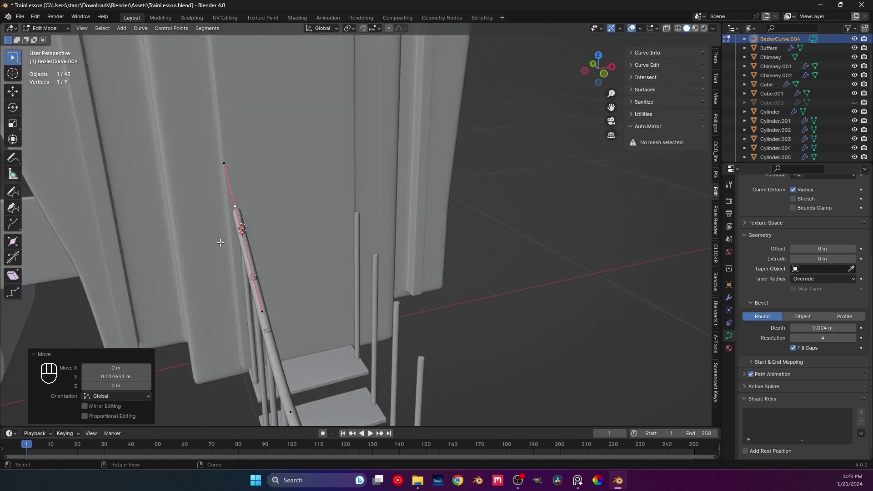
drag(221, 240, 224, 235)
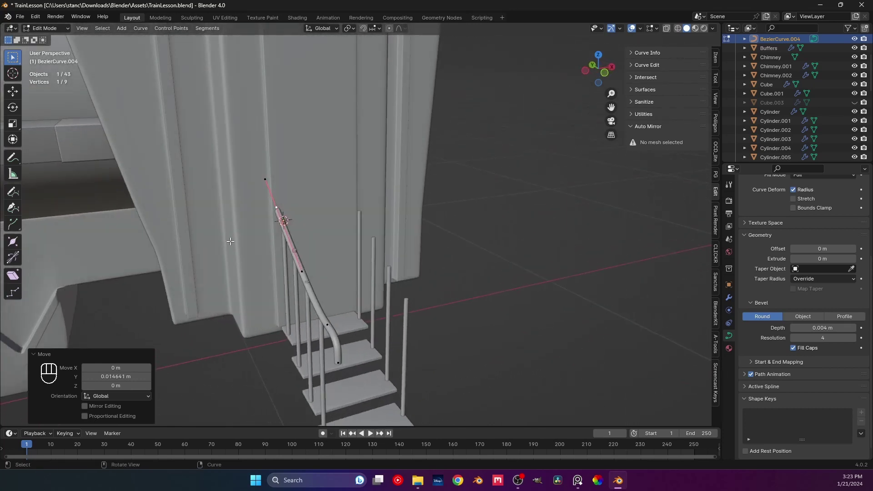
key(Tab)
drag(308, 325, 274, 255)
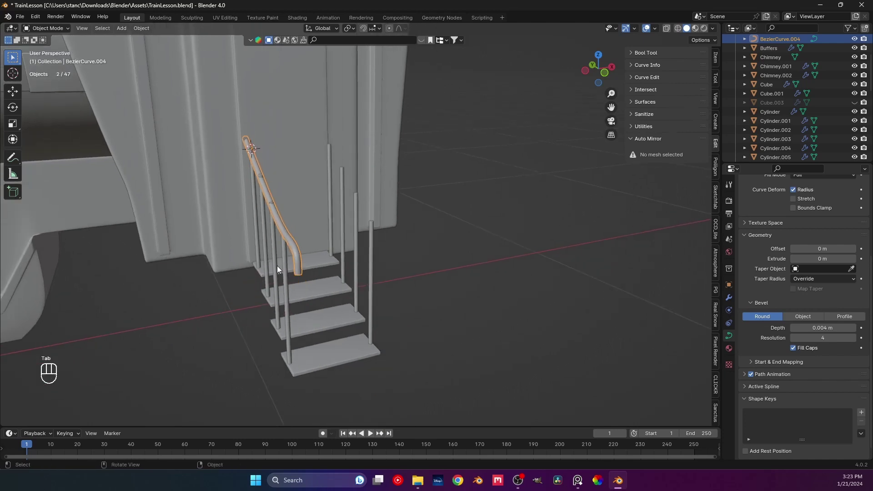
From the front view, select the handrail curve and move it sideways along X to sit on the steps
click(311, 264)
middle_click(314, 275)
key(KP_1)
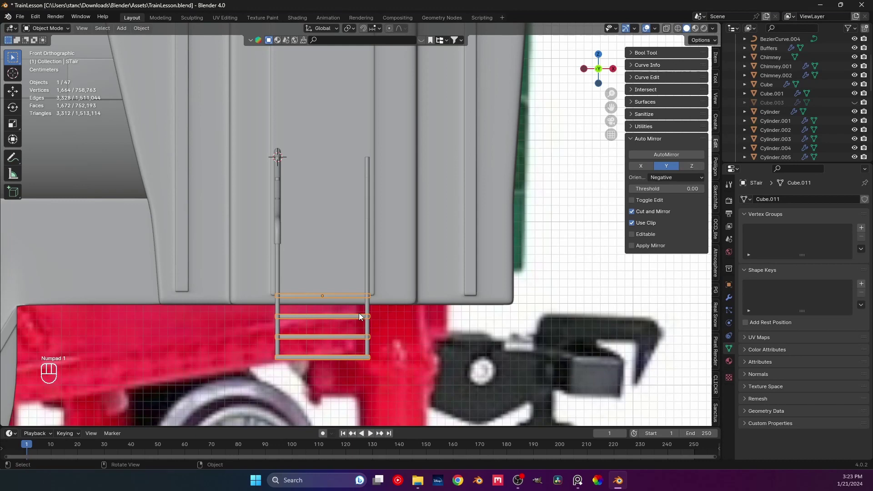
key(s)
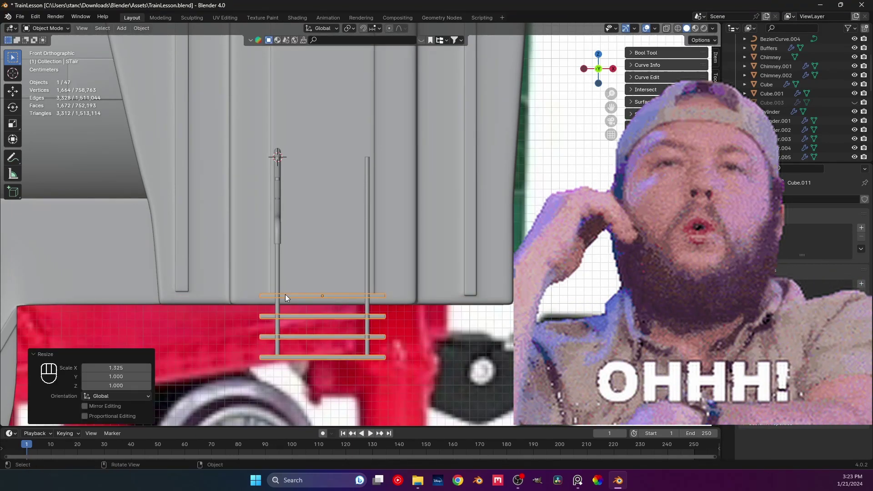
click(279, 280)
click(283, 169)
middle_click(297, 246)
drag(315, 250, 327, 258)
key(g)
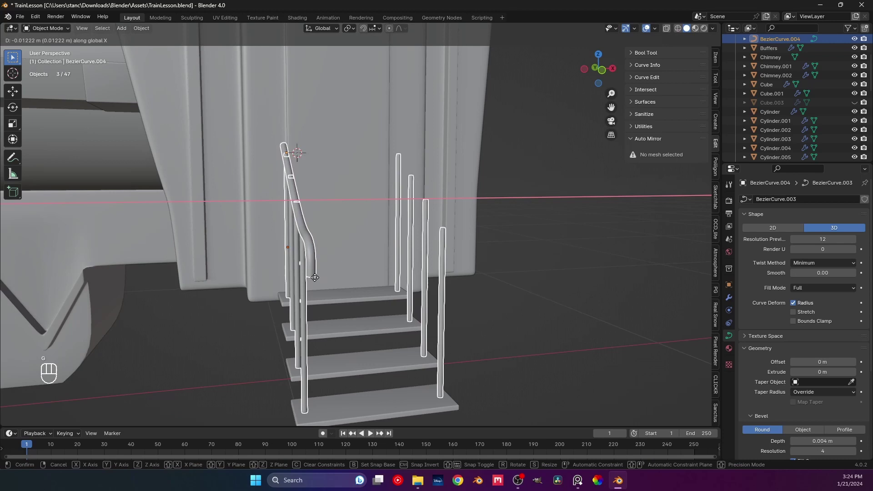
middle_click(304, 281)
middle_click(351, 262)
drag(327, 240, 270, 216)
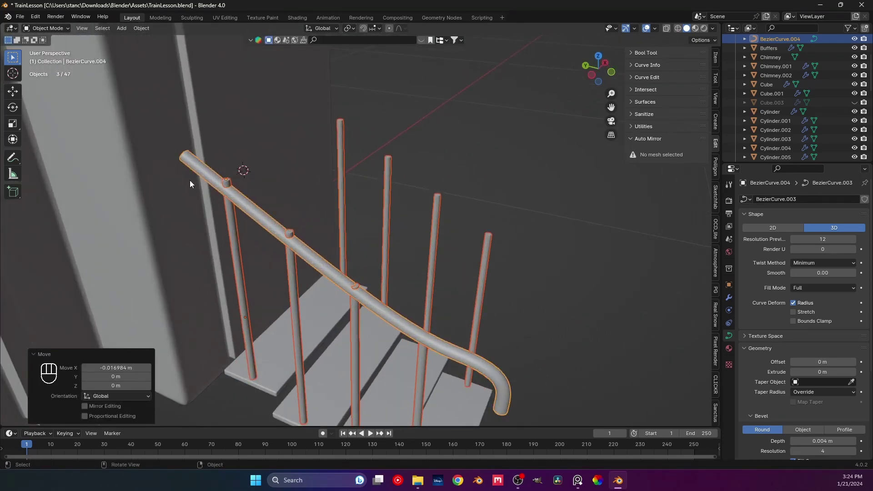
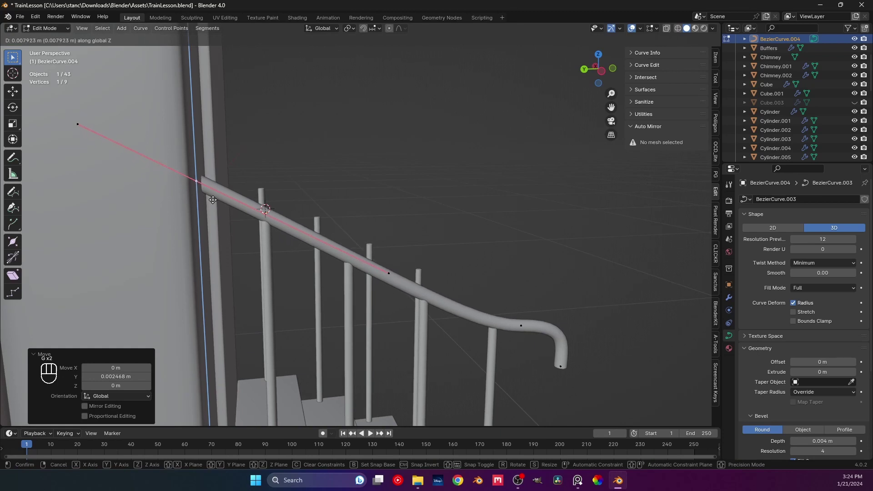
middle_click(360, 269)
middle_click(370, 279)
In Edit Mode nudge the handrail's upper end along Z against the cab wall and save TrainLesson.blend
key(Tab)
click(539, 181)
drag(490, 207, 432, 208)
key(ctrl+s)
drag(433, 198, 374, 309)
drag(399, 309, 373, 272)
drag(367, 259, 312, 250)
middle_click(264, 260)
drag(278, 260, 355, 261)
key(ctrl+s)
Look over the reshaped handrail from around the stairs and save the file again
drag(441, 269, 277, 265)
drag(376, 261, 307, 271)
middle_click(315, 271)
middle_click(398, 291)
middle_click(360, 298)
key(ctrl+s)
middle_click(327, 298)
middle_click(242, 301)
middle_click(289, 282)
middle_click(295, 295)
click(299, 288)
key(ctrl+a)
click(273, 269)
key(ctrl+a)
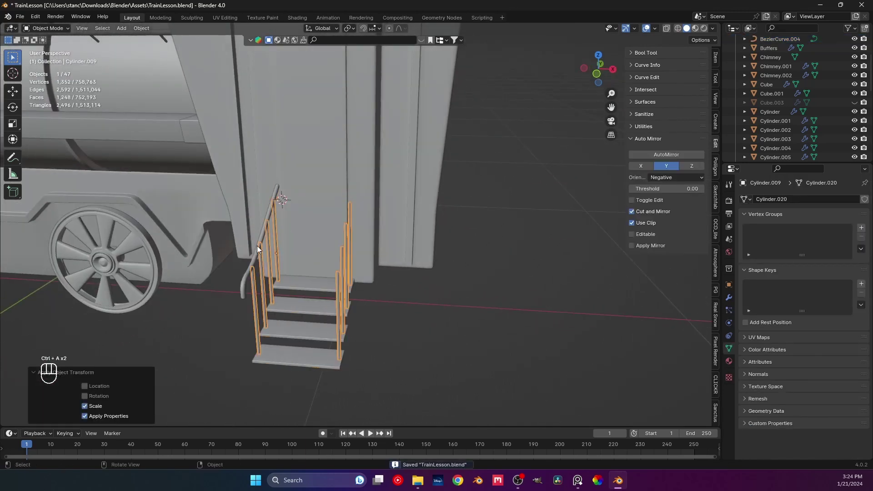
Give BezierCurve.004 a Mirror modifier on Axis X with Mirror Object STair, then save
key(ctrl+a)
click(265, 238)
key(ctrl+a)
click(421, 266)
click(264, 240)
click(729, 300)
drag(767, 204, 795, 251)
click(813, 230)
drag(803, 230, 824, 234)
drag(331, 285, 423, 273)
key(ctrl+s)
Check the mirrored rails on both sides of the steps from around the locomotive, saving as you go
middle_click(401, 250)
middle_click(355, 262)
drag(363, 250, 371, 212)
middle_click(380, 216)
key(ctrl+s)
middle_click(386, 230)
middle_click(384, 230)
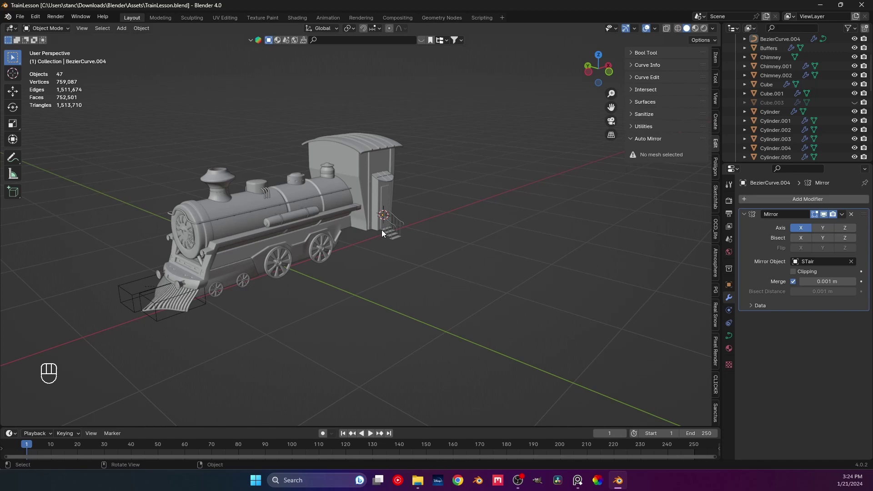
drag(377, 206, 357, 229)
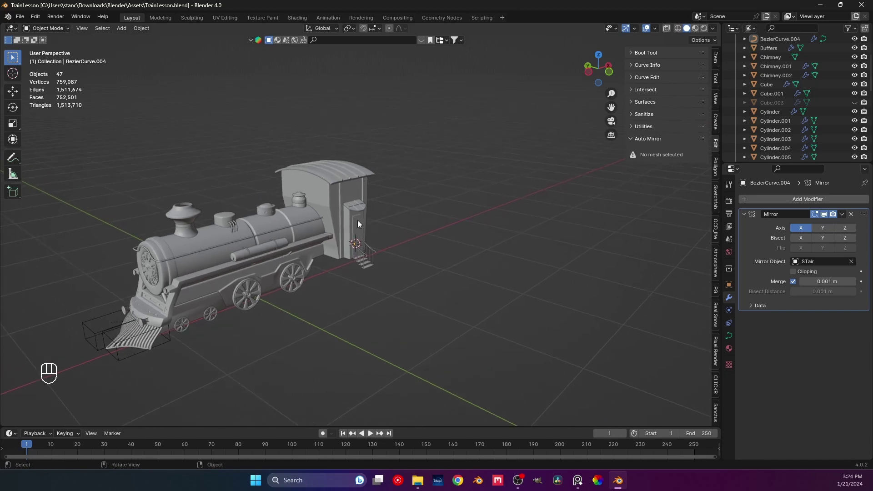
key(ctrl+s)
Orbit the model to inspect the cab stairs and then close in on the cab door
middle_click(333, 233)
drag(321, 229, 346, 221)
middle_click(305, 268)
middle_click(303, 268)
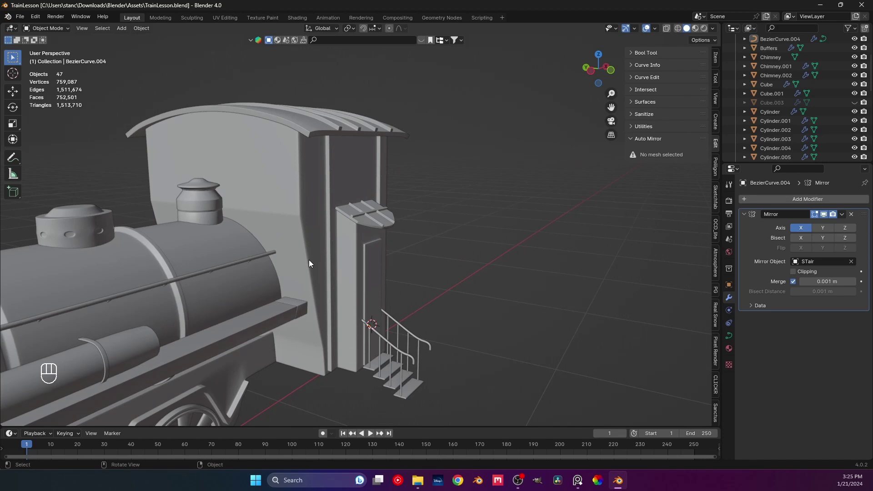
drag(448, 236, 399, 232)
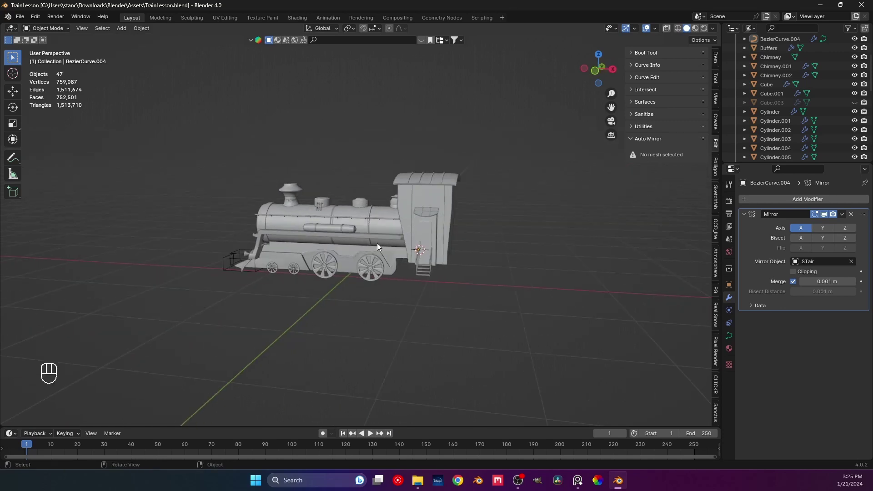
middle_click(345, 260)
drag(364, 270, 375, 265)
middle_click(340, 254)
drag(323, 251, 362, 248)
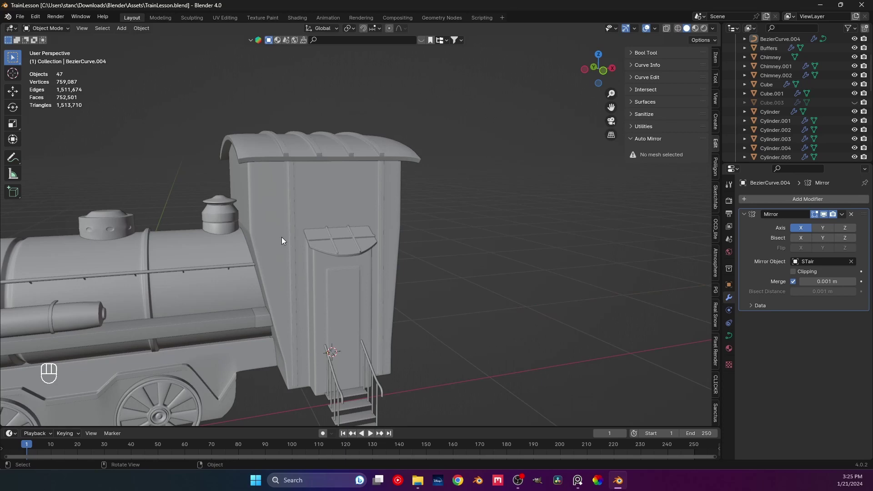
middle_click(275, 242)
middle_click(295, 241)
middle_click(286, 223)
middle_click(281, 216)
Inspect the cab roof edge and sides from several angles with the Add menu up, then deselect the cab
middle_click(276, 223)
drag(297, 217, 289, 222)
middle_click(319, 237)
middle_click(318, 230)
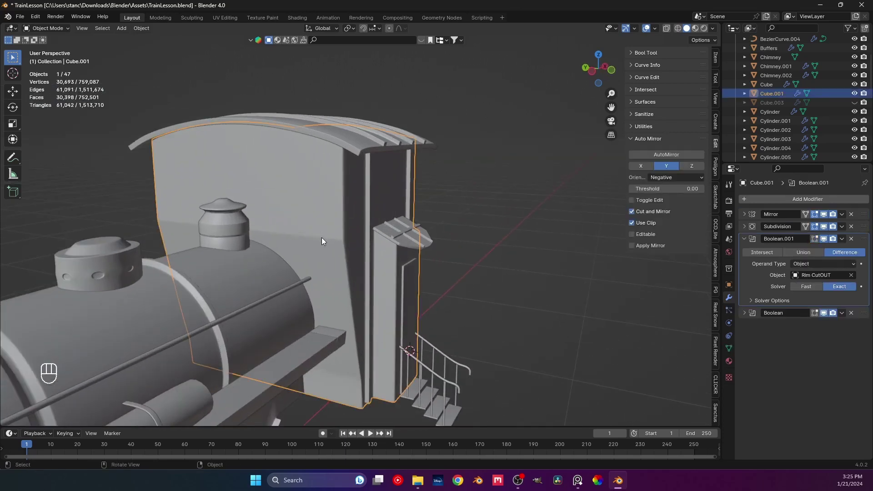
middle_click(328, 240)
middle_click(315, 212)
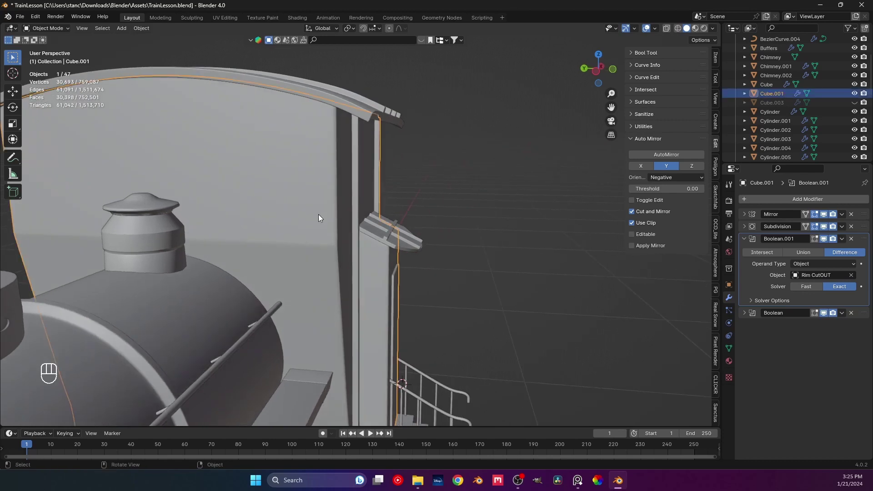
key(shift+a)
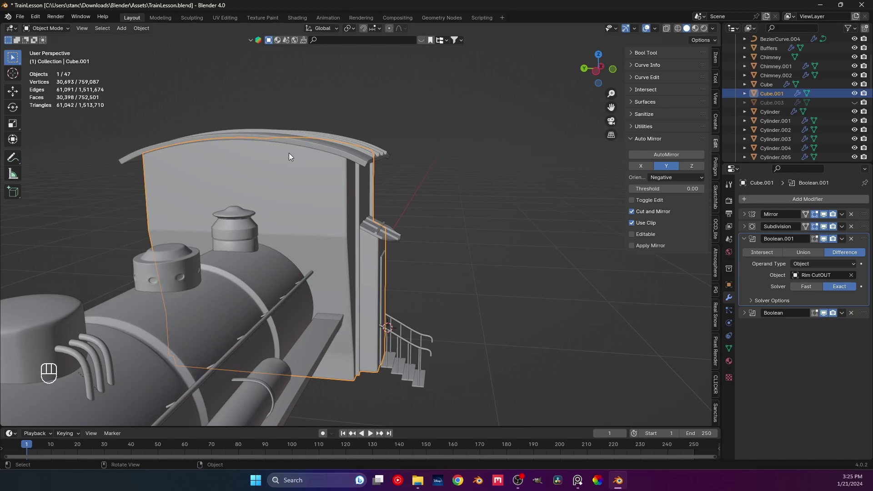
drag(297, 204, 286, 208)
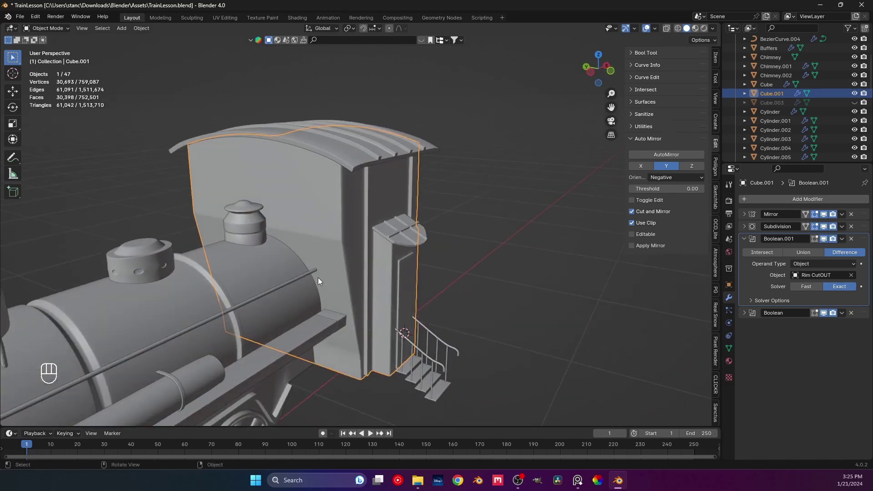
middle_click(318, 221)
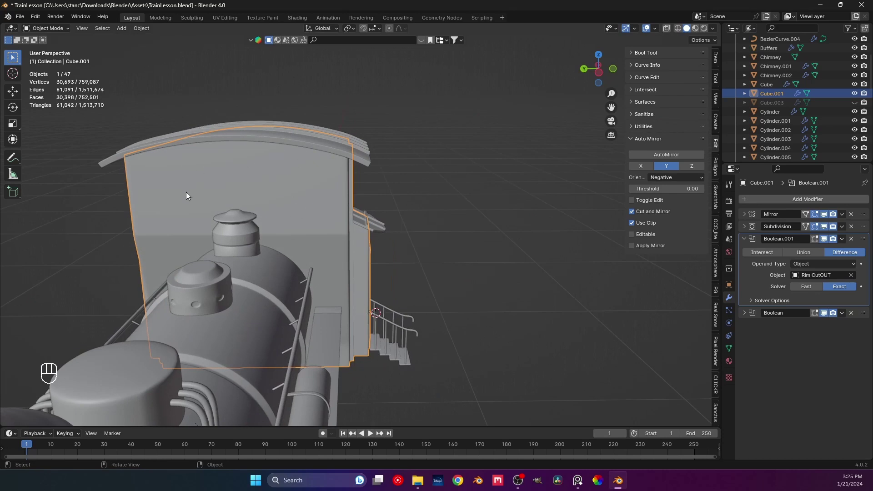
middle_click(293, 206)
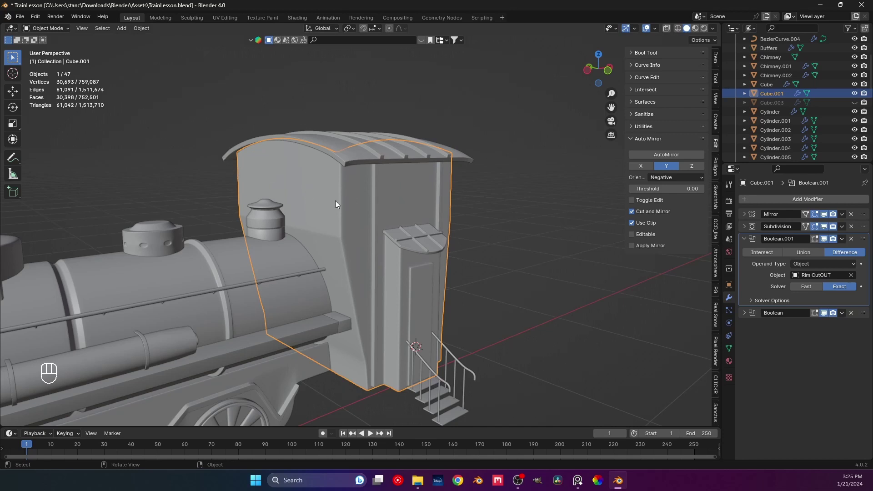
drag(343, 205, 363, 206)
click(322, 205)
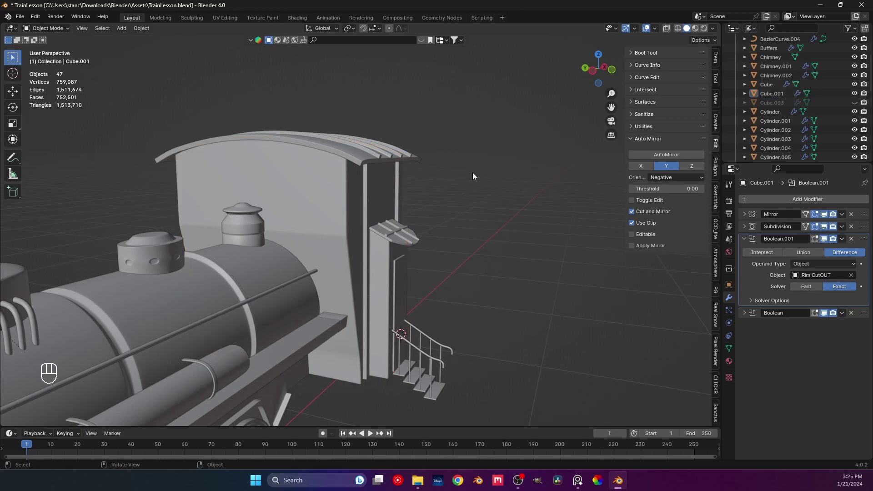
Save TrainLesson.blend and browse the Curve object types to add next
middle_click(466, 177)
key(ctrl+s)
middle_click(433, 191)
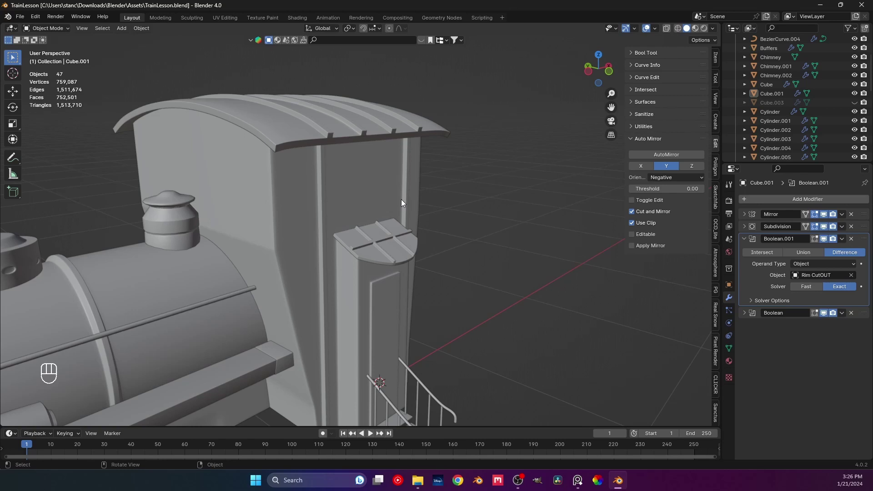
middle_click(287, 204)
drag(288, 222, 262, 203)
middle_click(277, 210)
key(ctrl+s)
middle_click(269, 207)
middle_click(250, 205)
Inspect the cab mesh Cube.001's edge loops in Edit Mode without changing anything
key(shift+a)
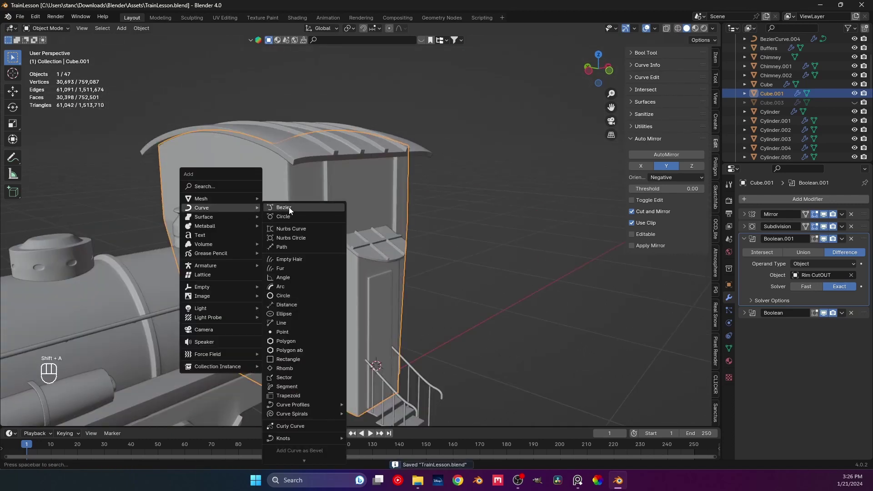
drag(306, 202, 331, 208)
key(Tab)
middle_click(282, 216)
drag(266, 310, 276, 247)
key(1)
drag(254, 287, 296, 271)
middle_click(291, 256)
drag(291, 247, 286, 267)
drag(299, 242, 300, 263)
drag(308, 261, 310, 252)
click(298, 235)
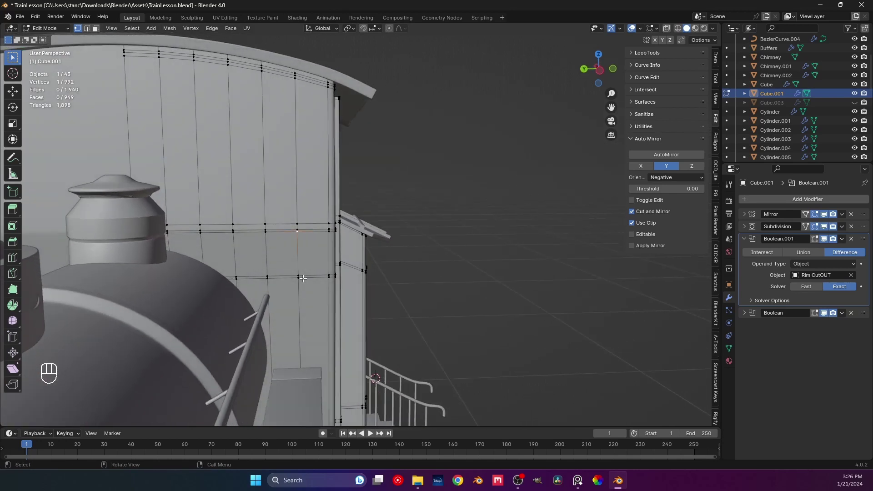
drag(302, 239, 259, 241)
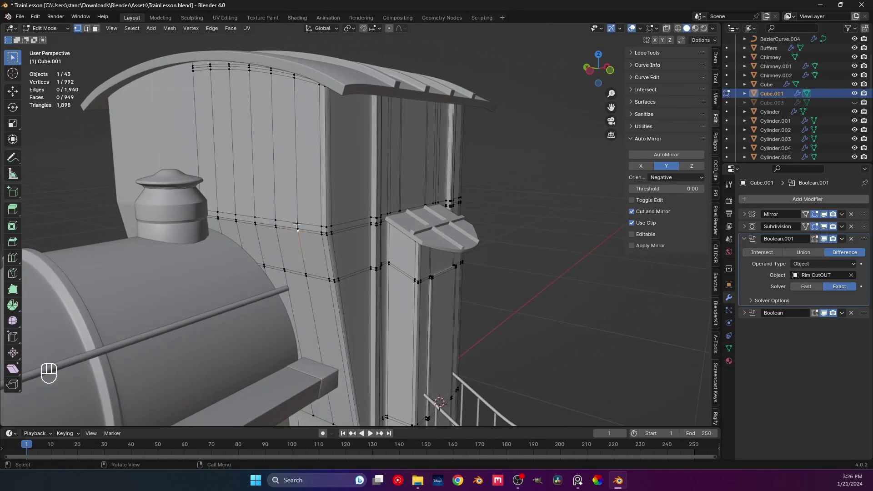
Return to Object Mode and bring up the Add menu's mesh primitives for a new object
key(shift+s)
key(Tab)
middle_click(295, 257)
middle_click(305, 257)
middle_click(348, 233)
key(shift+a)
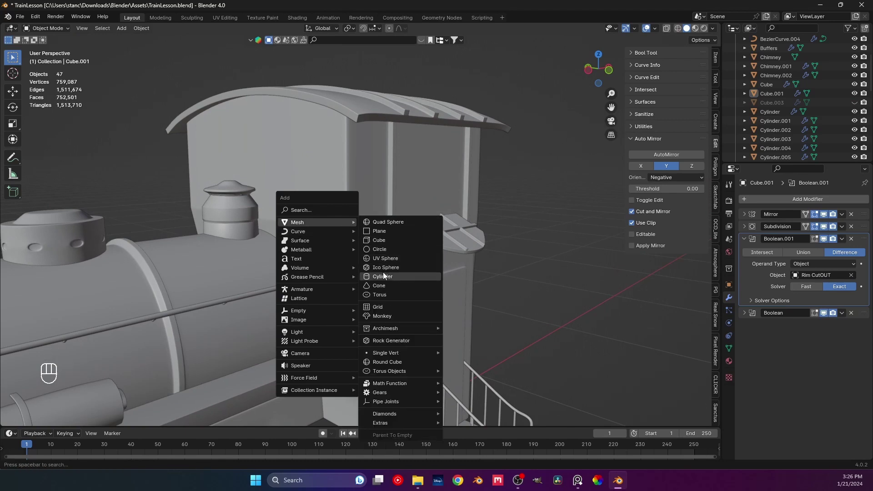
Add a new cylinder, Cylinder.010, and rotate it to lie horizontally as a rung piece
key(x)
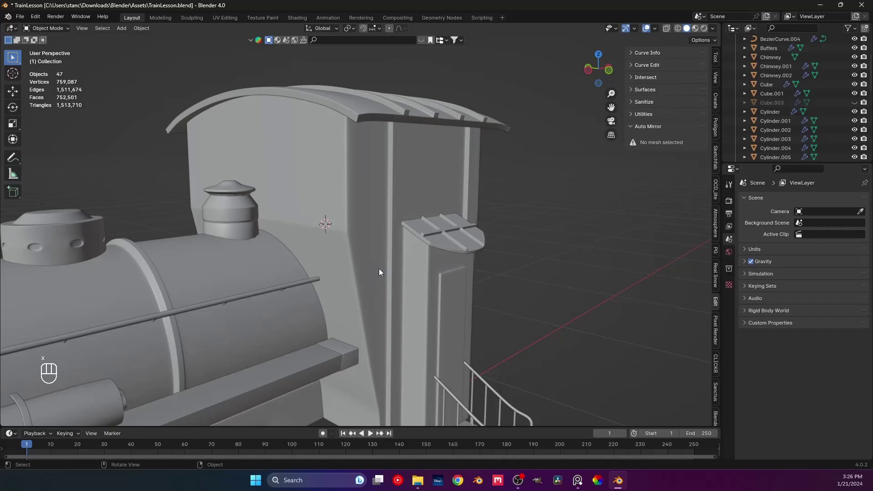
key(shift+a)
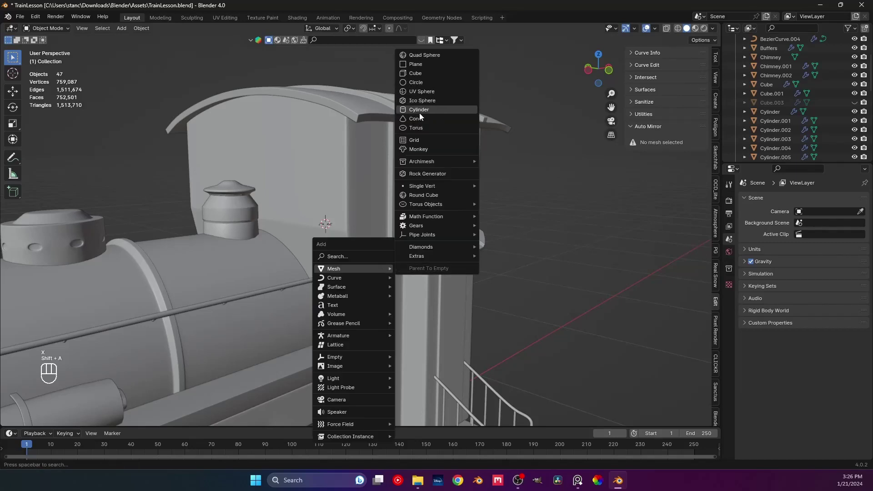
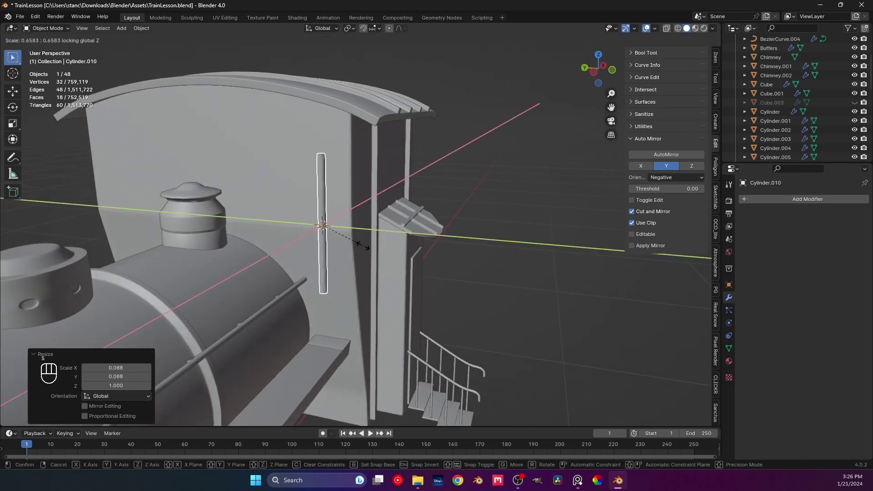
key(r)
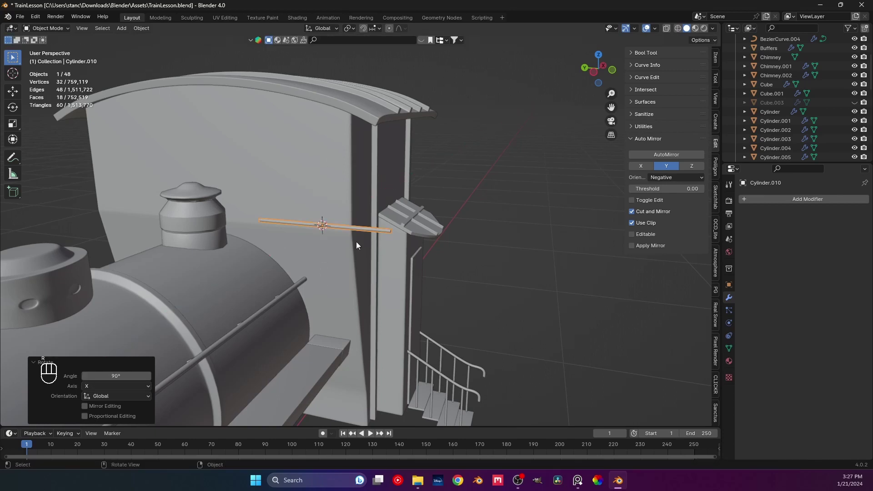
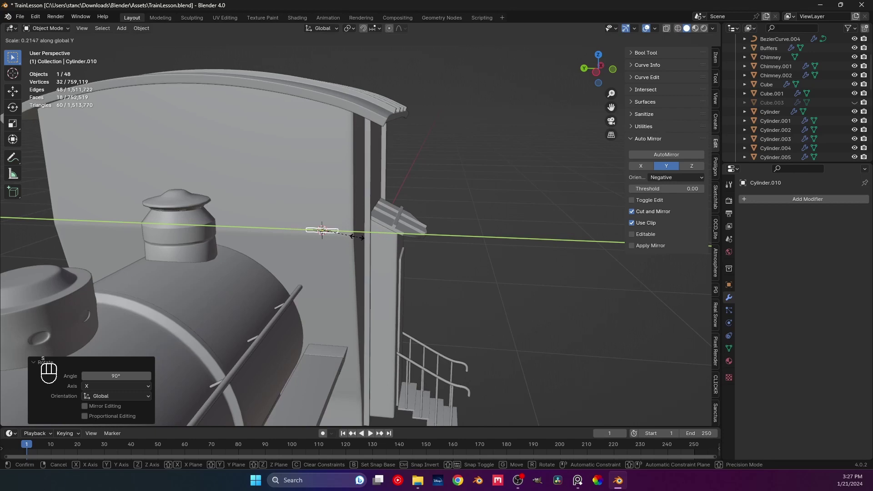
click(382, 235)
middle_click(381, 235)
right_click(382, 236)
click(362, 239)
middle_click(362, 239)
right_click(362, 239)
key(d)
key(y)
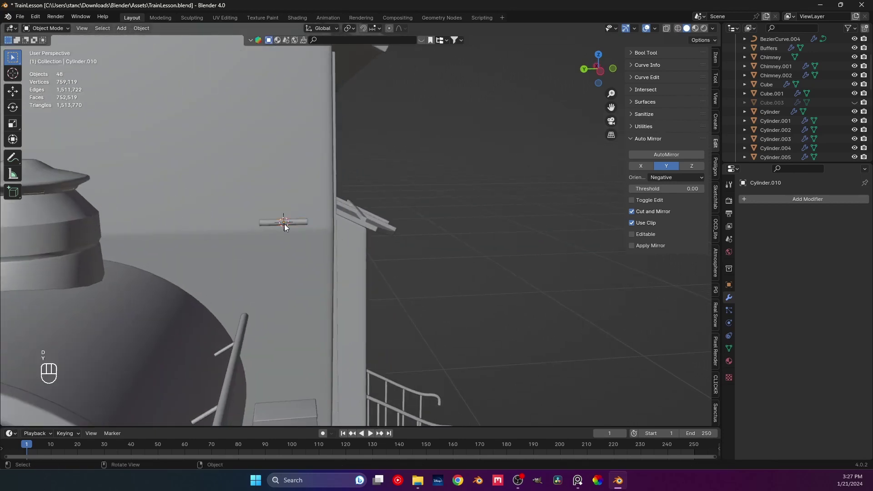
click(287, 224)
Lengthen the small cylinder into a thin rod shape
key(s)
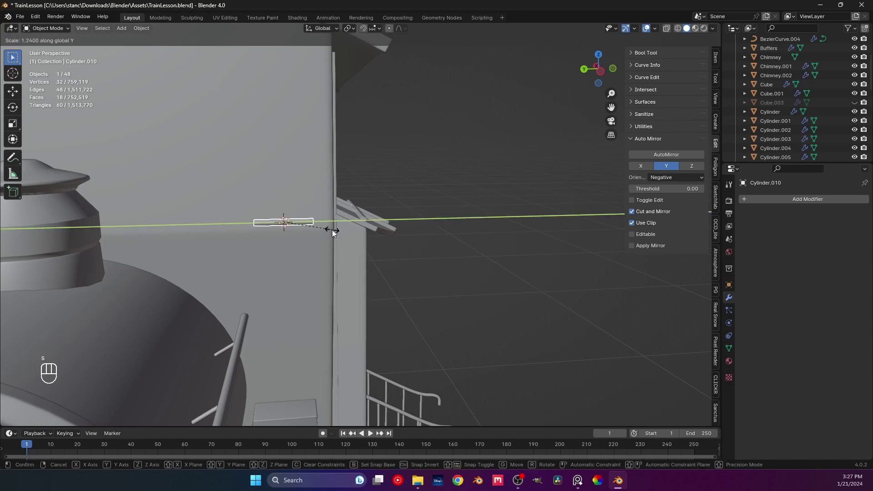
click(347, 232)
middle_click(348, 233)
right_click(348, 233)
click(324, 227)
middle_click(324, 226)
right_click(324, 227)
middle_click(354, 248)
middle_click(352, 251)
middle_click(342, 241)
Move and resize the rod so it sits on the cab's front wall above the boiler
key(g)
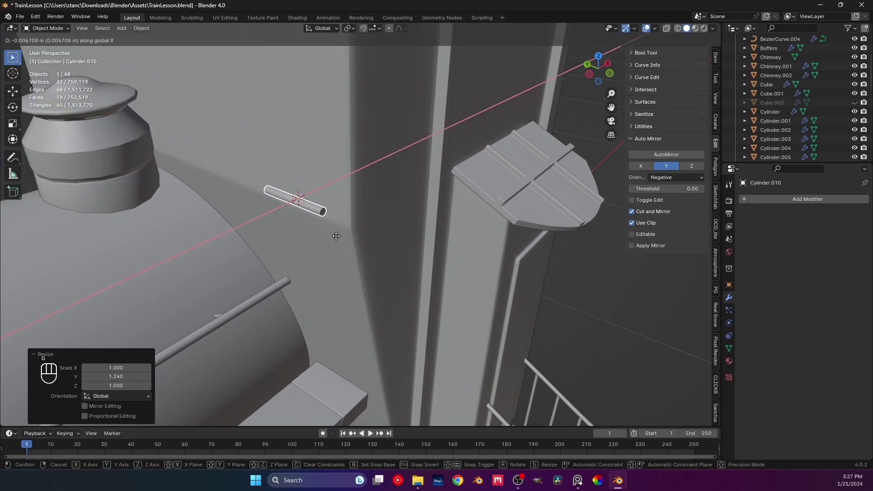
middle_click(337, 239)
middle_click(374, 237)
key(s)
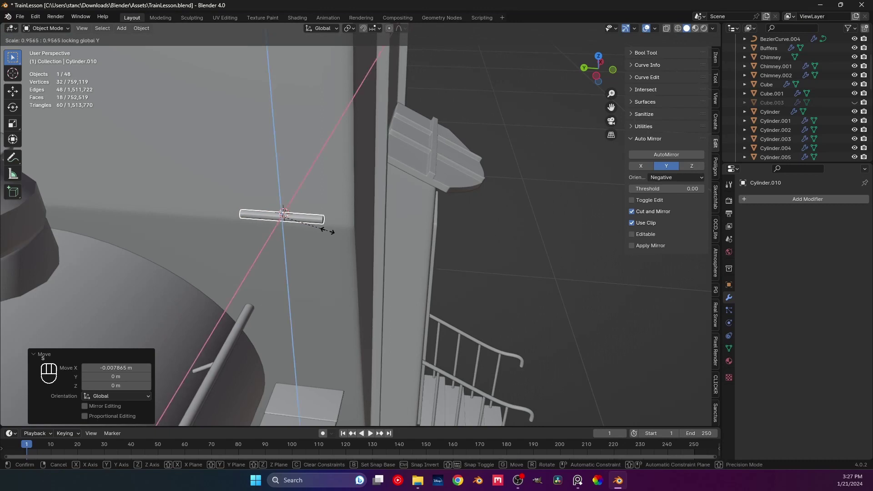
drag(288, 225, 249, 211)
drag(326, 238, 363, 239)
drag(350, 229, 408, 230)
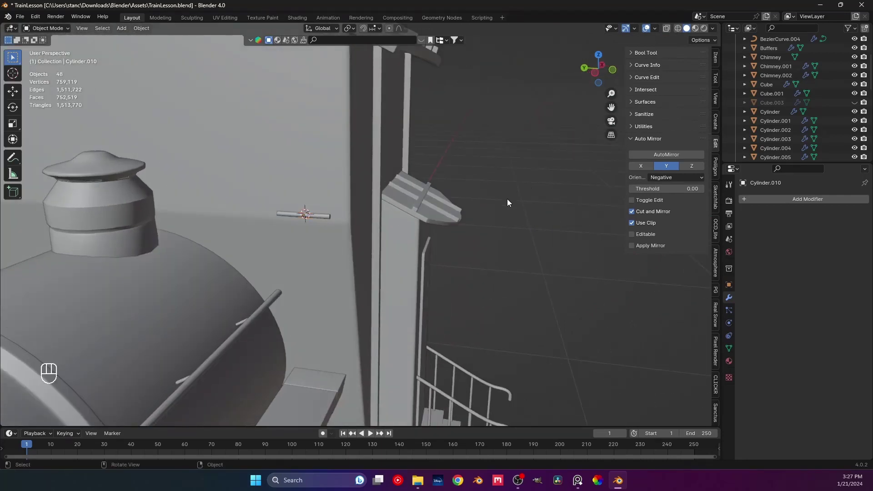
middle_click(413, 220)
click(354, 213)
Orbit around the cab to check the rung's placement and save TrainLesson.blend
middle_click(370, 222)
drag(367, 238, 332, 250)
right_click(350, 187)
drag(356, 212, 350, 246)
drag(342, 229, 381, 220)
drag(391, 229, 384, 239)
middle_click(417, 257)
middle_click(412, 258)
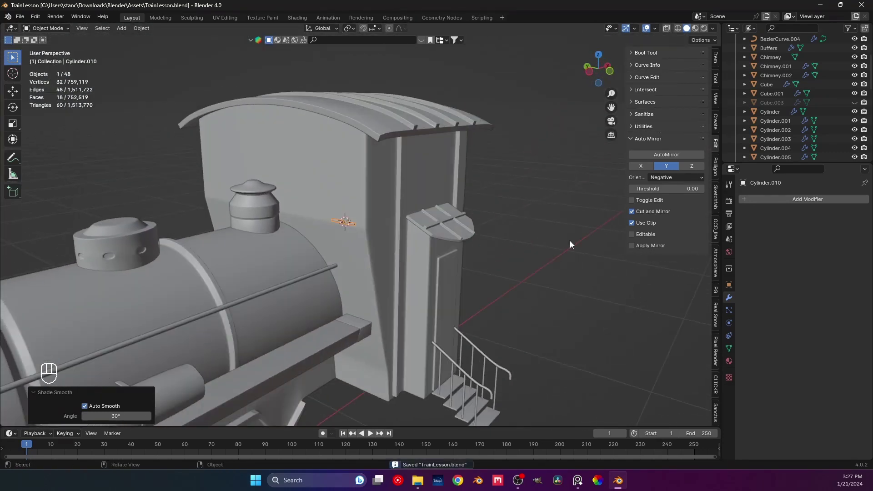
Orbit around the locomotive to view the cab side from a distance and back up close
middle_click(445, 244)
click(506, 242)
drag(346, 233, 382, 234)
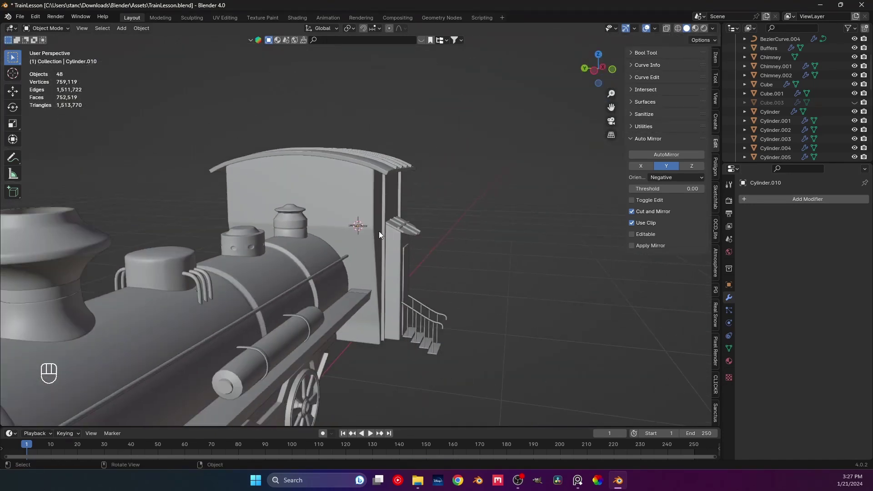
drag(368, 228, 307, 202)
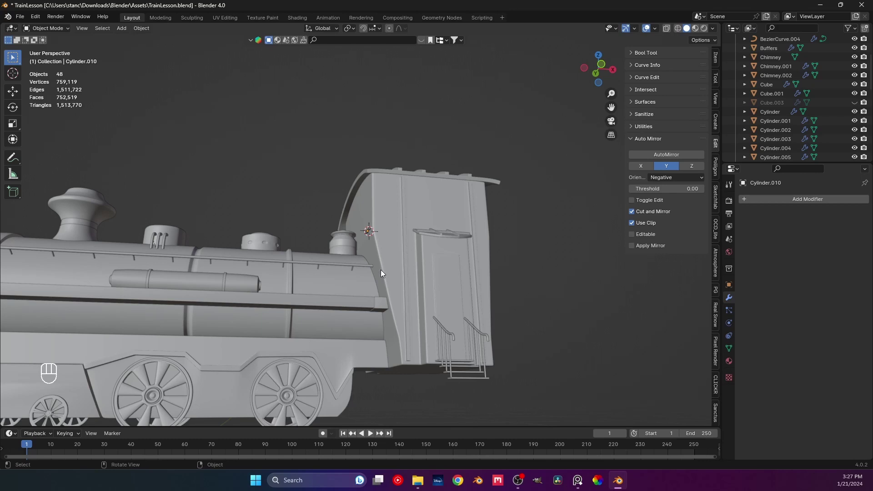
drag(384, 274, 399, 291)
middle_click(489, 286)
middle_click(392, 244)
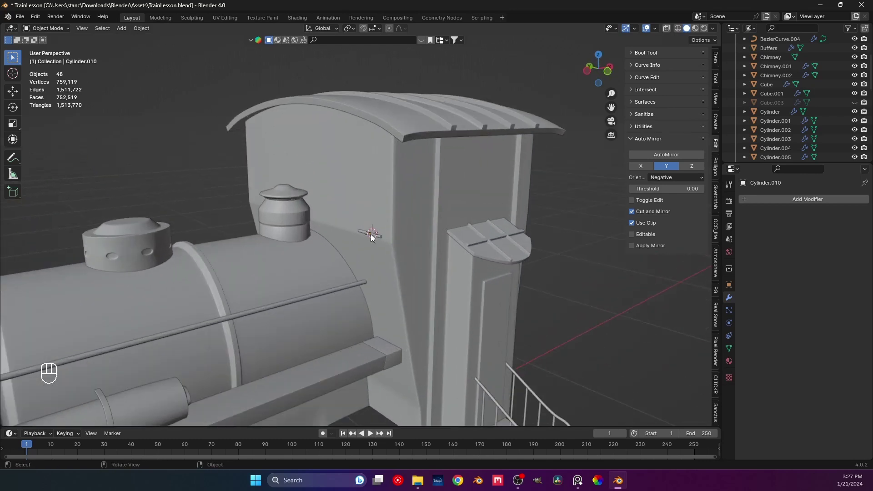
drag(371, 236, 363, 229)
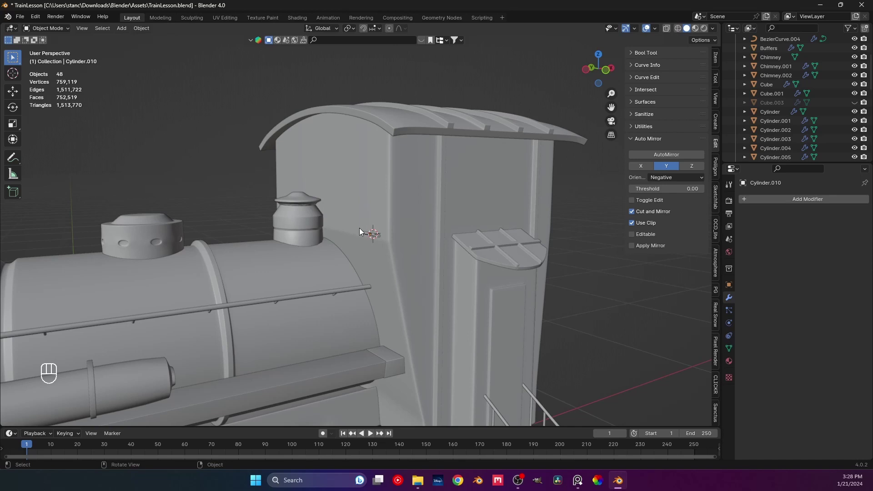
Select Cylinder.010 and bring up the Add Modifier list in the Modifier properties
click(374, 240)
click(757, 206)
Give the rung an Array modifier with Relative Offset Z 5 and Count 7, stacking seven rungs
drag(753, 204, 771, 205)
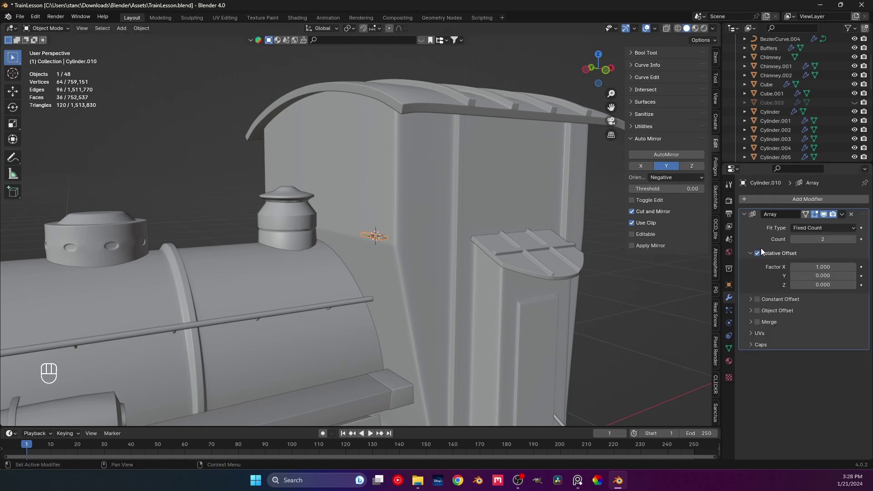
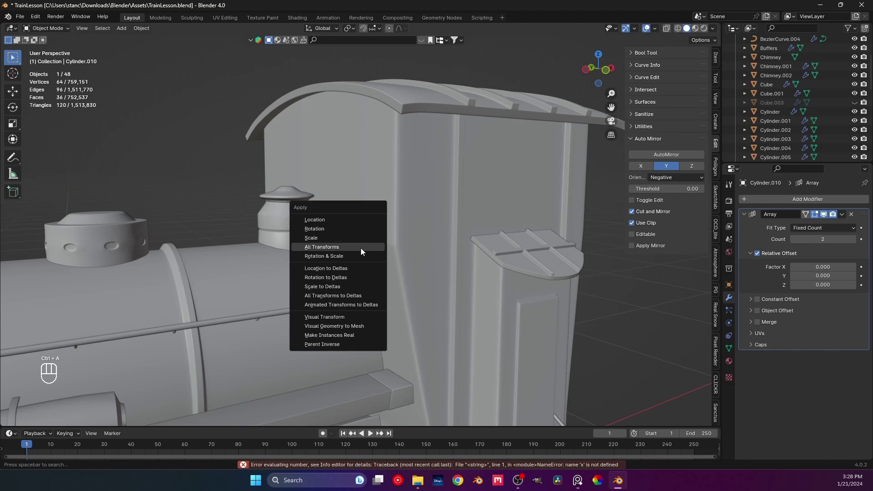
key(ctrl+a)
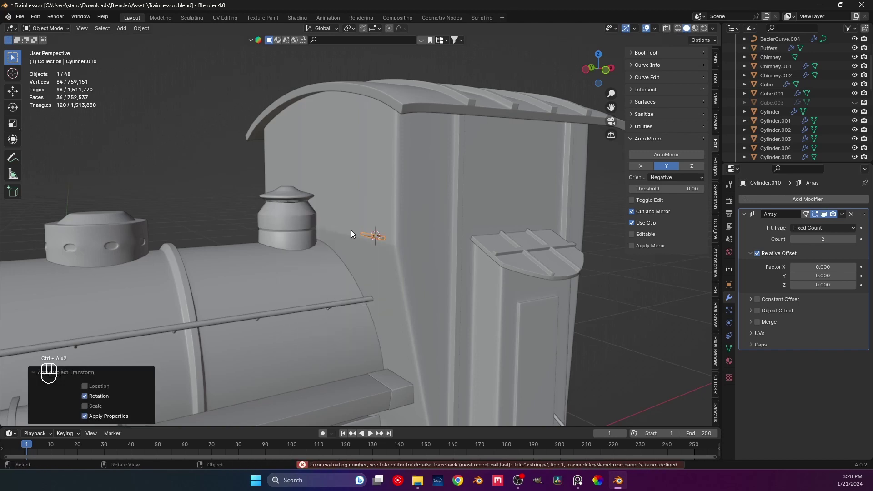
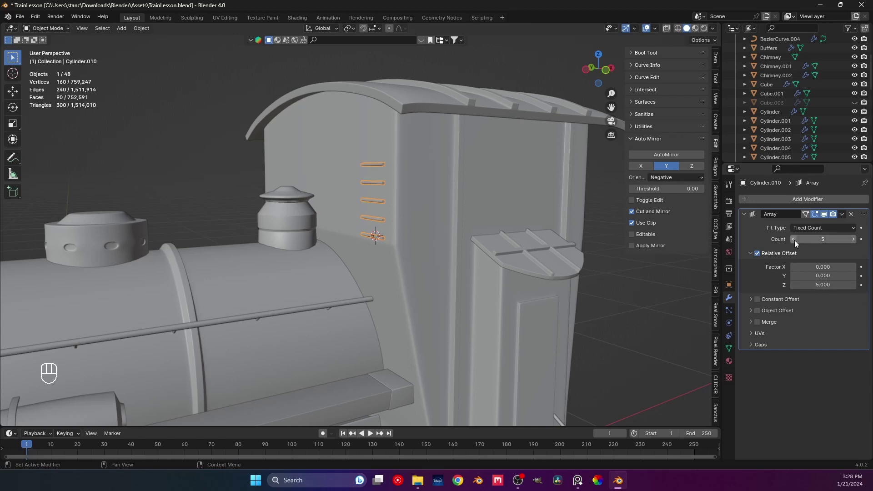
click(796, 243)
double_click(796, 242)
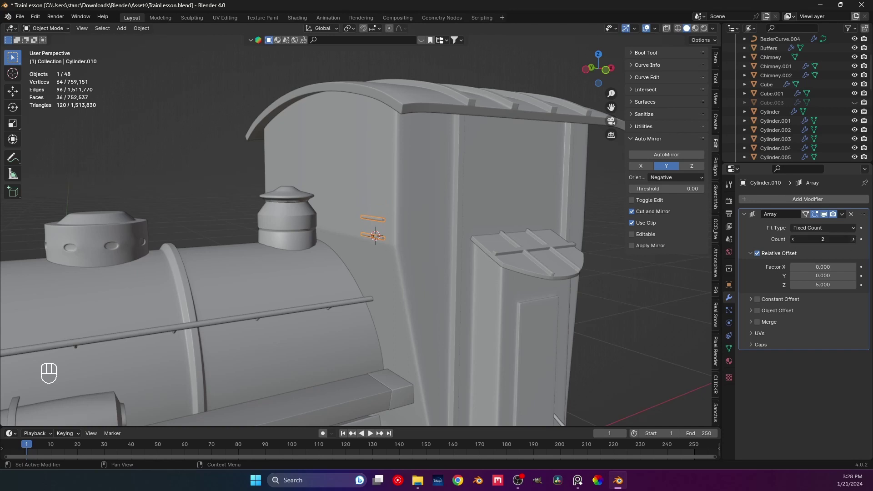
click(855, 246)
double_click(856, 246)
click(855, 246)
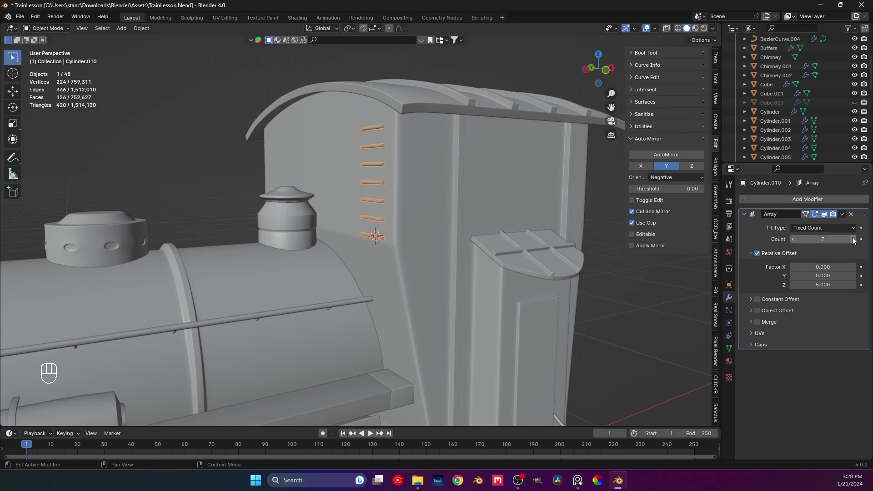
Duplicate the Array modifier as Array.001 for a second stack of rungs
drag(842, 219, 808, 233)
click(743, 214)
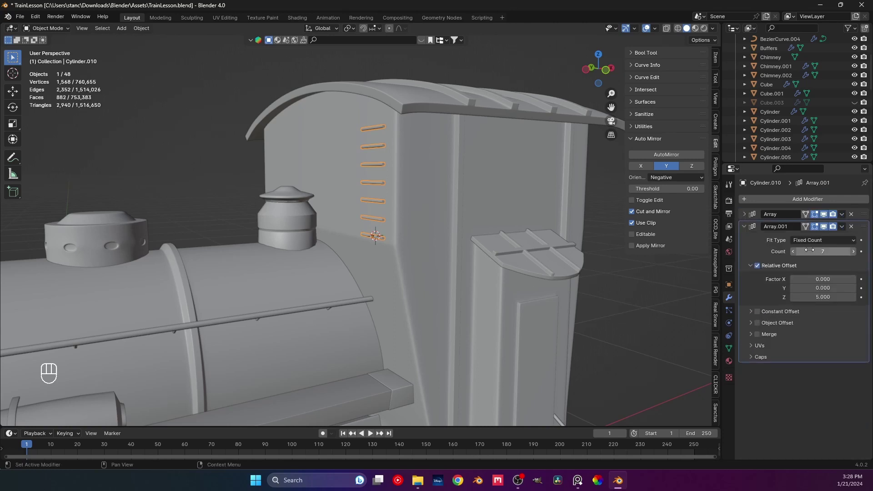
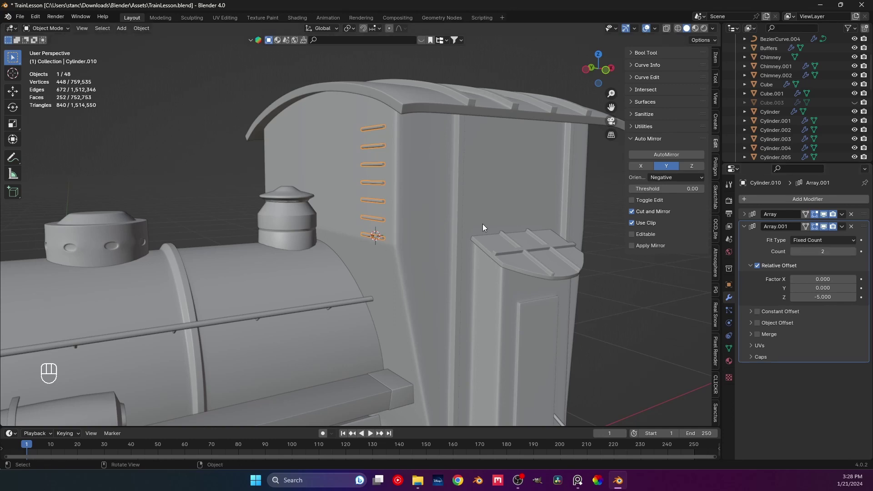
Set Array.001's Z offset to -1.12, try reordering the arrays, then undo back to the continuous column
drag(381, 234, 377, 235)
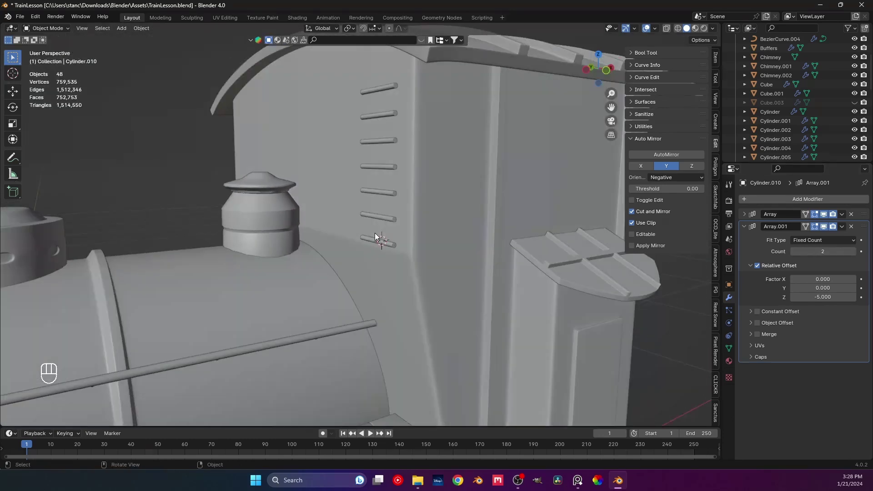
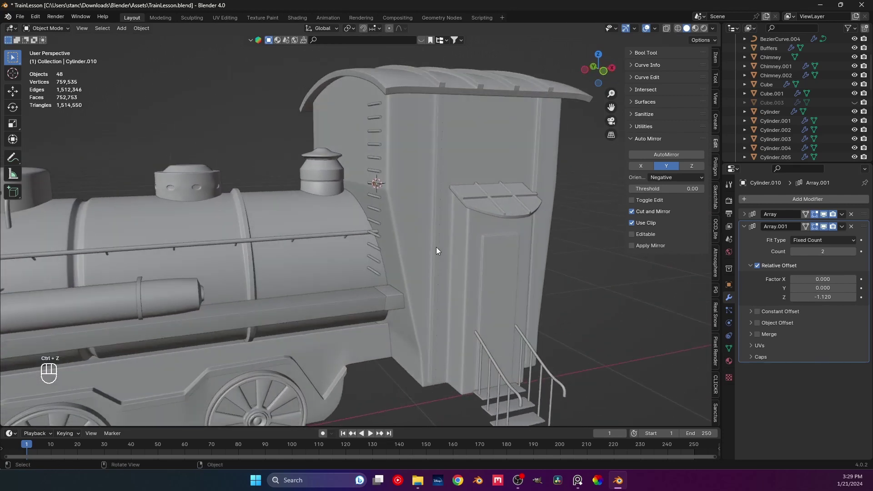
drag(865, 230, 859, 210)
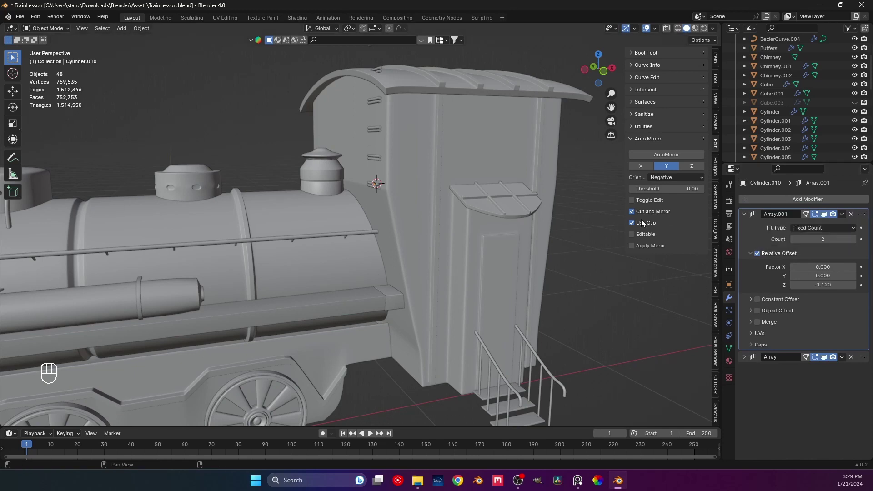
click(825, 355)
right_click(825, 355)
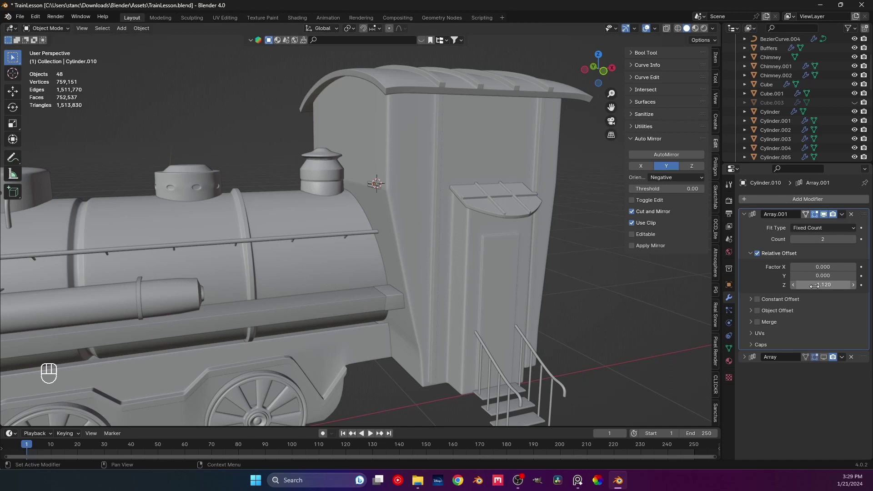
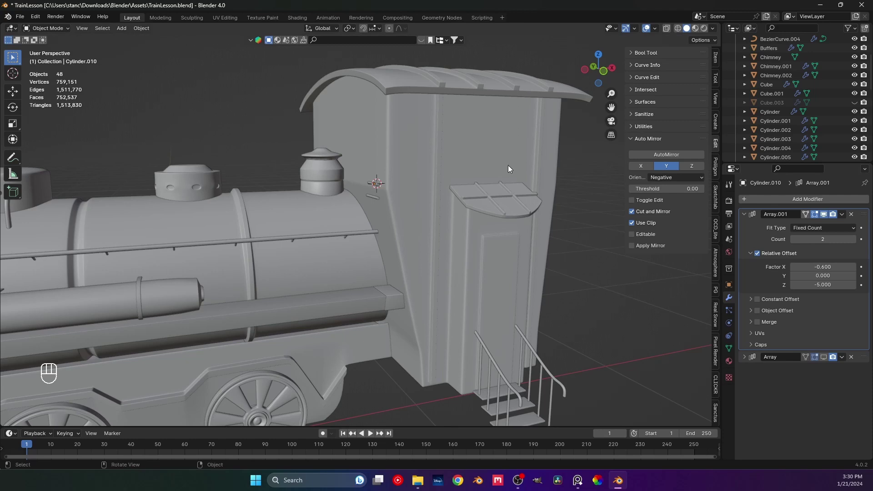
key(ctrl+z)
key(ctrl+z)
key(ctrl+z)
key(ctrl+z)
key(ctrl+z)
Inspect the rung column from below and afar, and save the blend file
middle_click(619, 215)
drag(426, 241, 456, 246)
drag(396, 238, 377, 235)
key(ctrl+s)
middle_click(387, 208)
drag(401, 229, 366, 254)
drag(353, 285, 344, 217)
drag(358, 215, 351, 217)
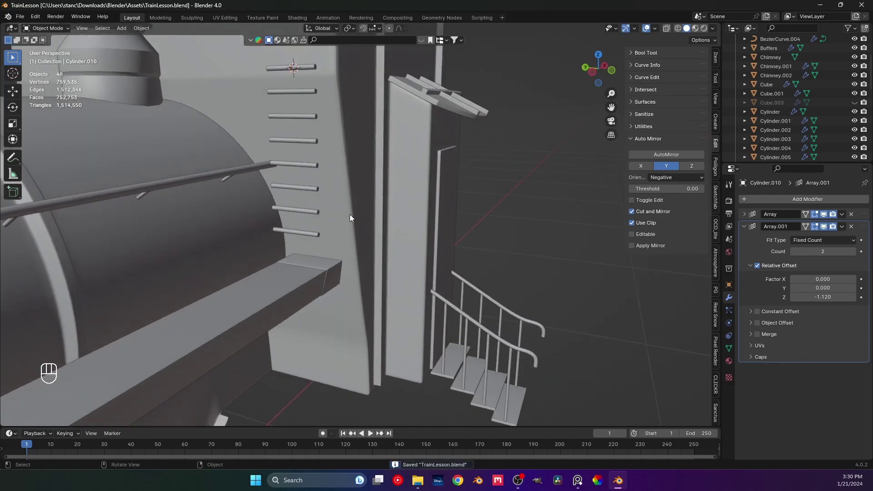
middle_click(356, 225)
middle_click(335, 242)
drag(346, 253, 378, 246)
drag(412, 222, 414, 252)
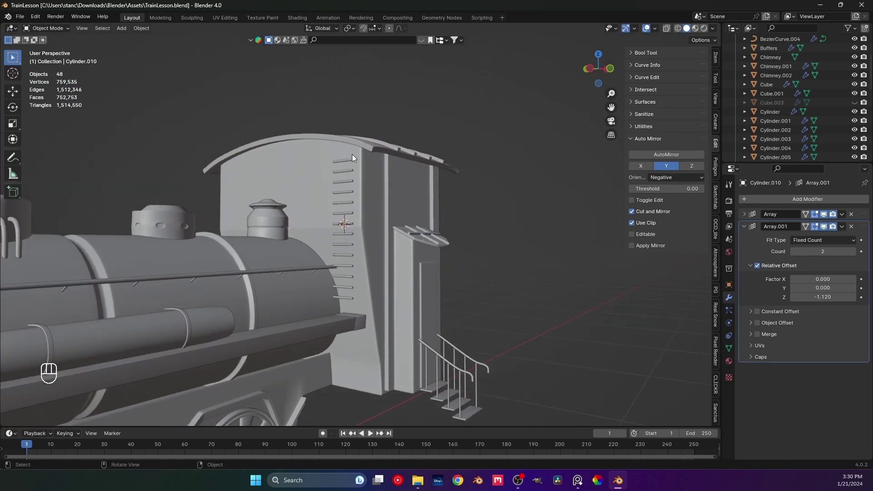
Raise the first Array's Count to 8, collapse both modifiers and save the file
click(348, 164)
drag(748, 217, 823, 234)
click(854, 241)
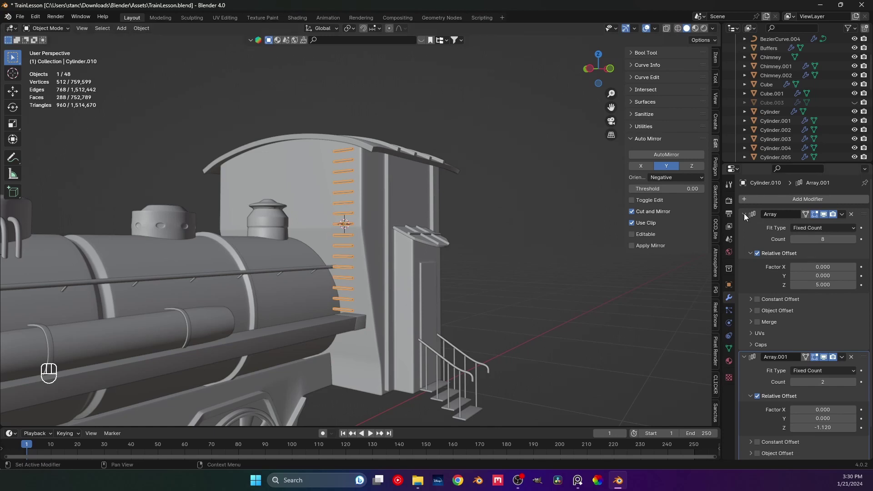
click(745, 215)
key(ctrl+s)
click(742, 228)
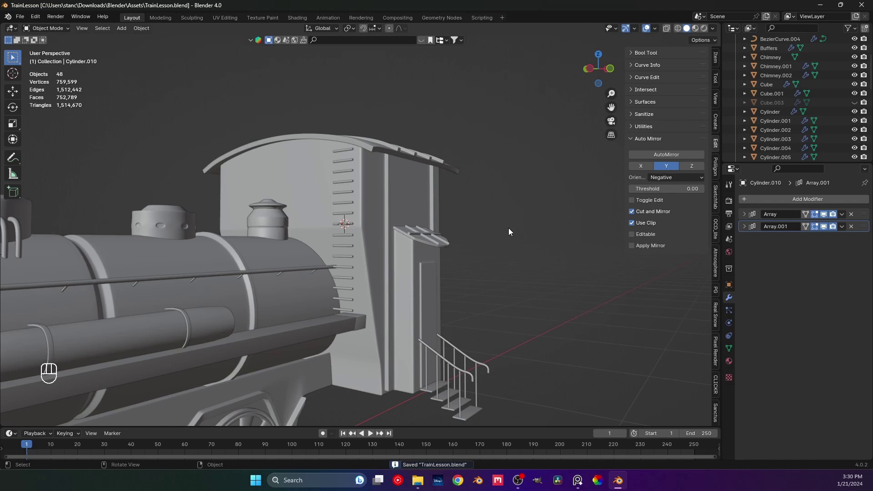
Orbit in close along the rung column on the cab side
click(510, 230)
drag(372, 235, 361, 244)
middle_click(361, 245)
middle_click(374, 252)
drag(353, 253, 336, 227)
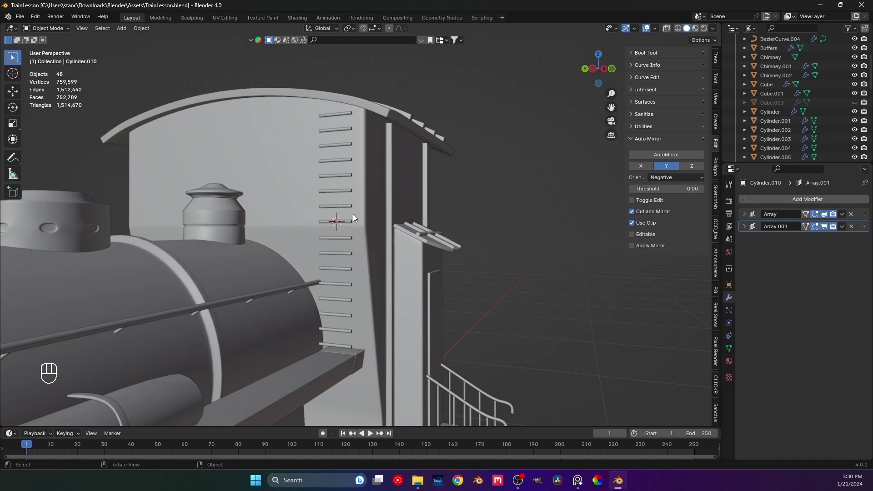
drag(351, 359, 309, 355)
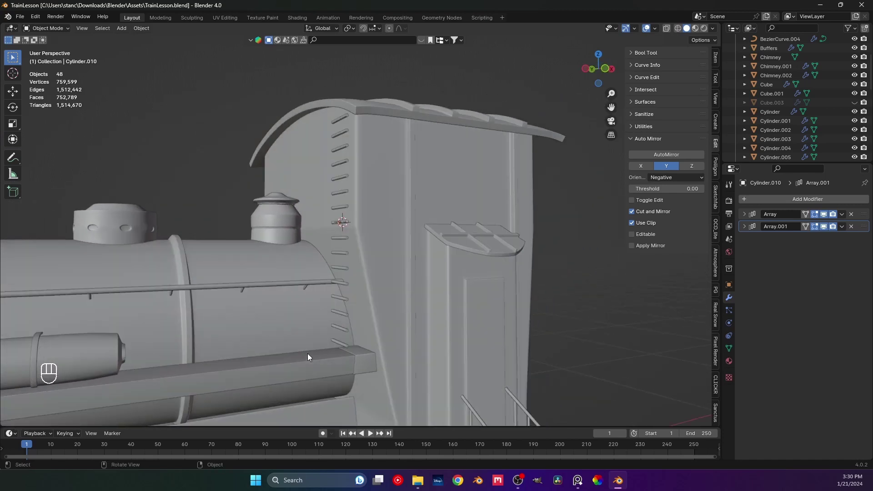
drag(328, 344, 346, 344)
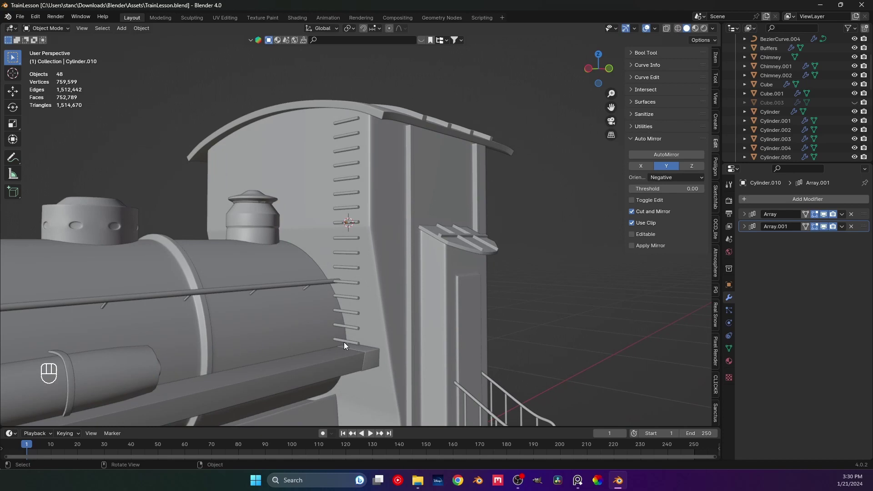
drag(359, 298, 347, 305)
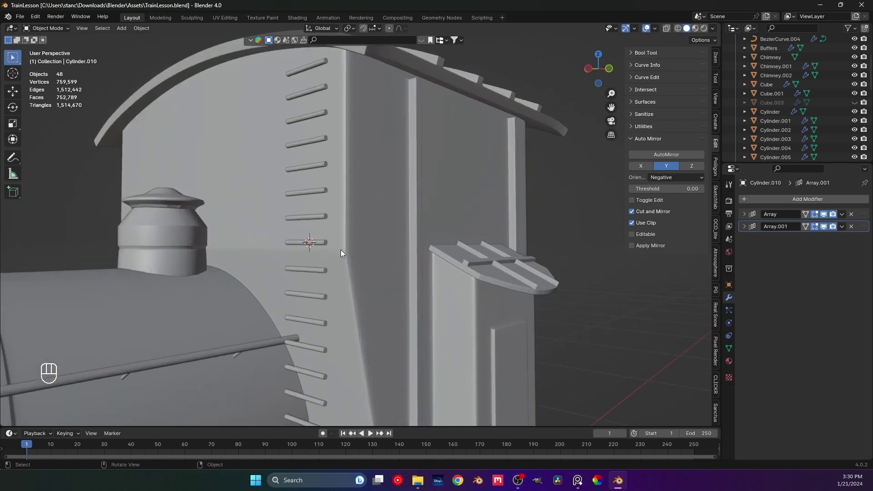
middle_click(312, 250)
Check the rung's mesh in Edit Mode, then bring up the Add menu's mesh primitives
key(Tab)
middle_click(310, 252)
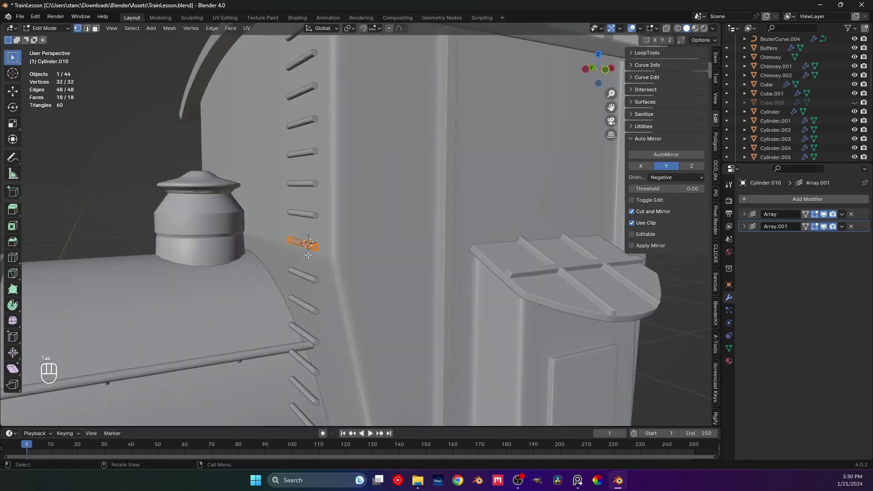
key(3)
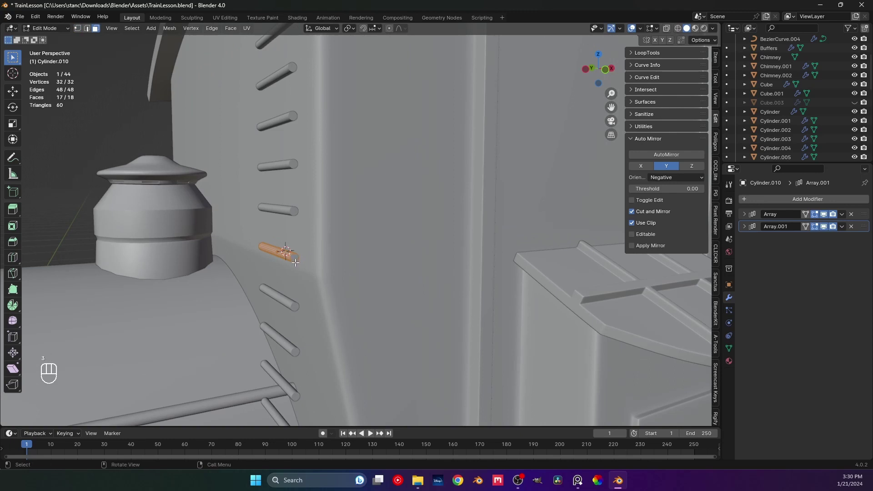
key(shift+s)
key(Tab)
drag(309, 302, 345, 301)
middle_click(362, 214)
key(shift+a)
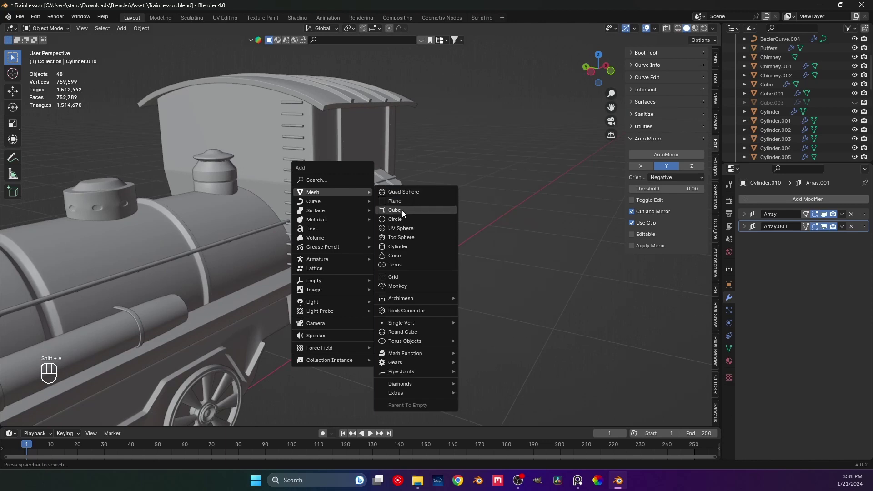
key(s)
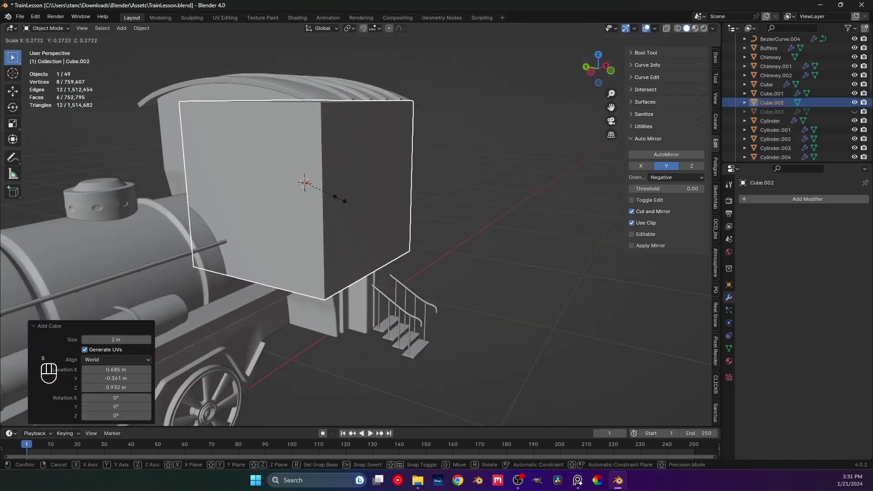
drag(358, 240, 321, 255)
middle_click(323, 262)
middle_click(307, 260)
key(s)
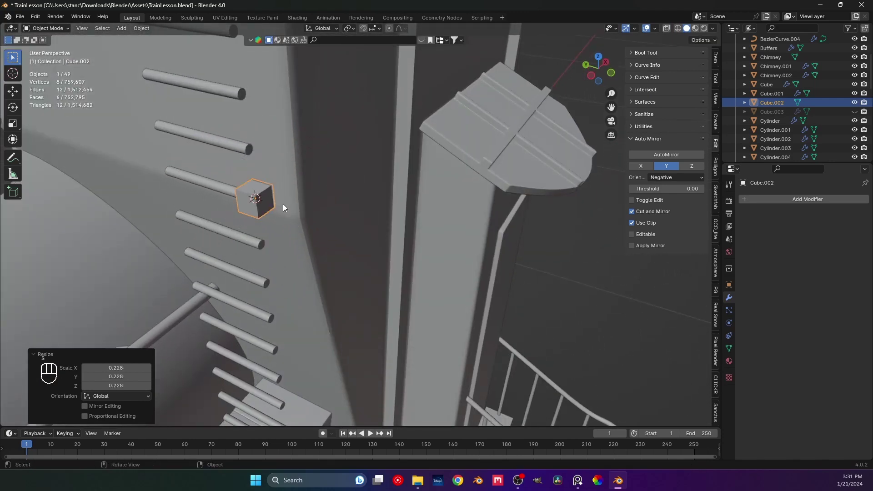
drag(340, 198, 270, 207)
drag(302, 242, 346, 234)
drag(325, 240, 355, 256)
key(s)
middle_click(390, 263)
key(s)
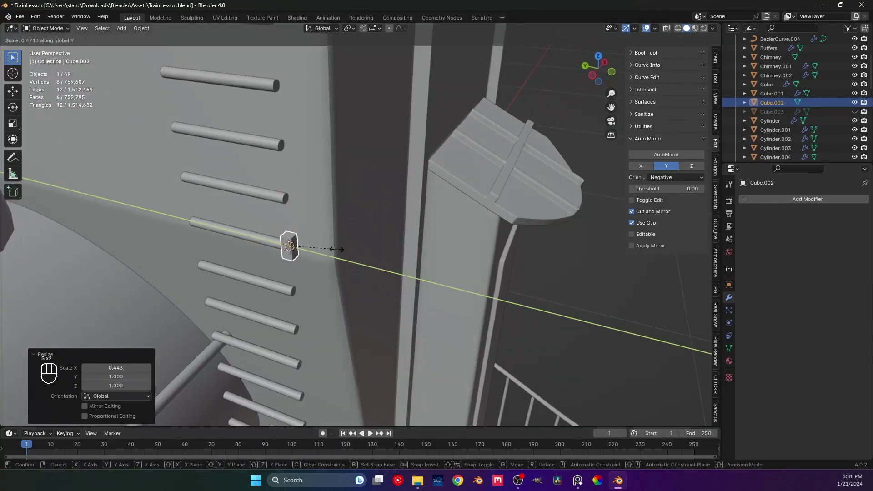
drag(318, 247, 309, 234)
middle_click(333, 251)
drag(305, 244, 322, 242)
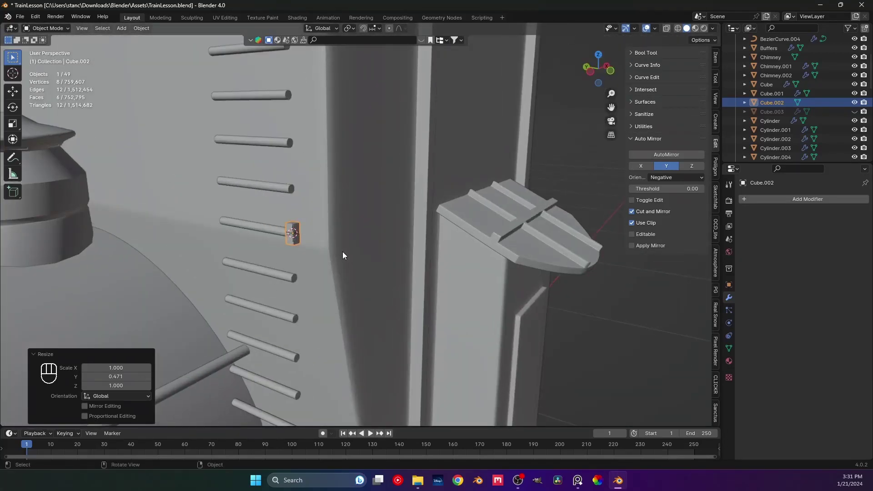
drag(415, 271, 350, 253)
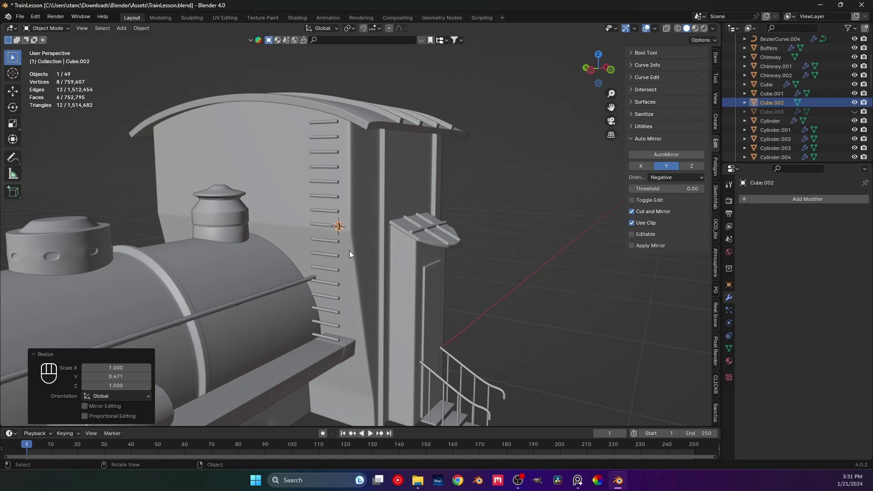
drag(310, 249, 326, 249)
drag(377, 244, 404, 247)
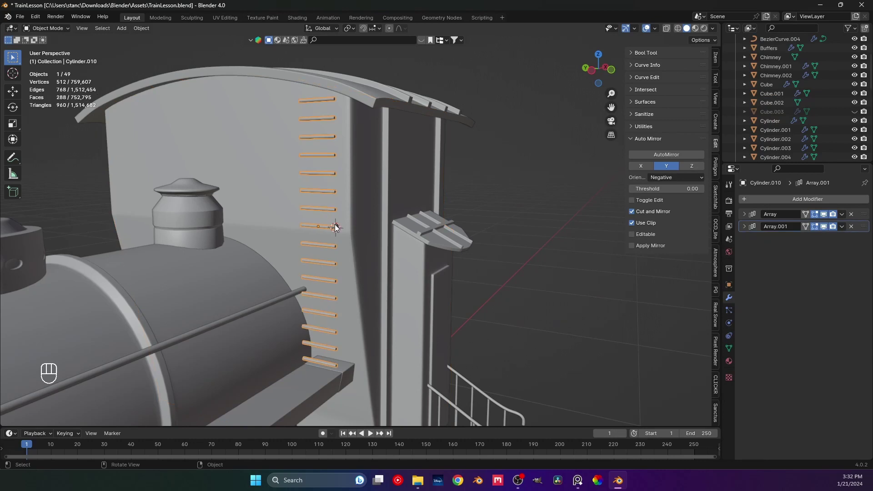
Delete the leftover cube and add a new cylinder, Cylinder.011, at the rungs
key(x)
key(shift+a)
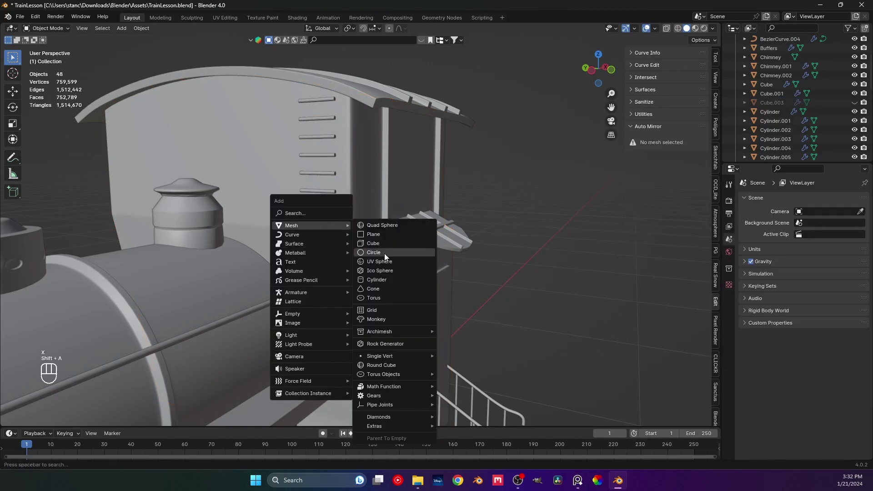
key(ctrl+z)
key(shift+a)
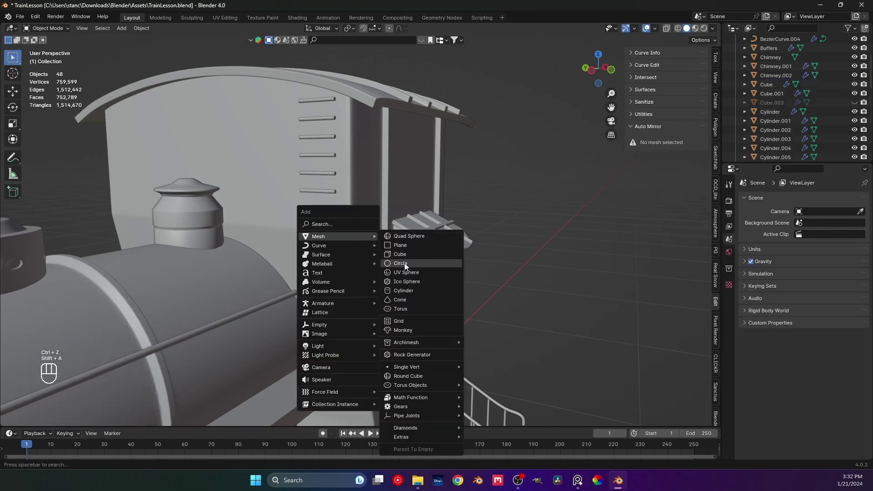
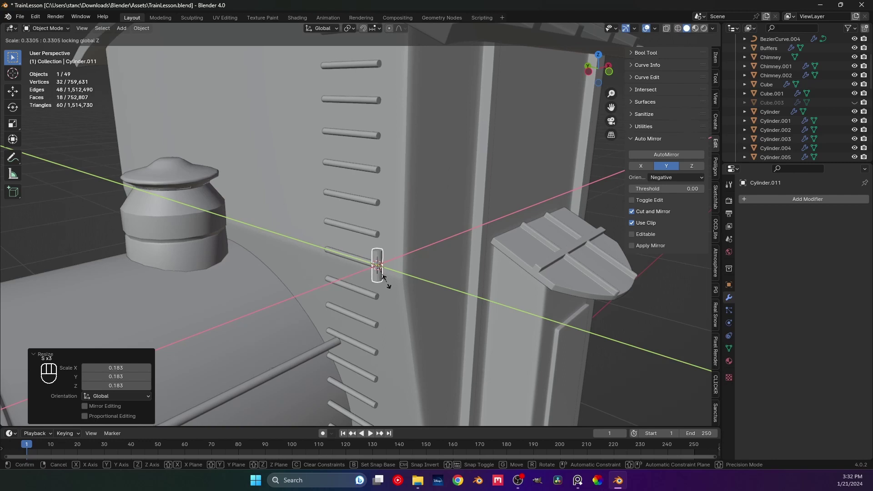
Scale the cylinder into a thin rod and stretch it along Z to the ladder's height as a side pole
middle_click(433, 282)
middle_click(361, 230)
drag(338, 249, 328, 271)
drag(284, 235, 286, 206)
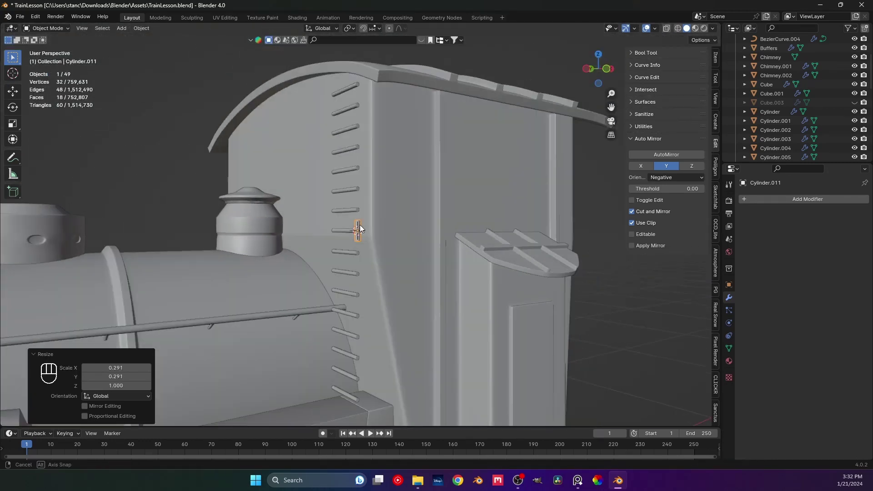
key(s)
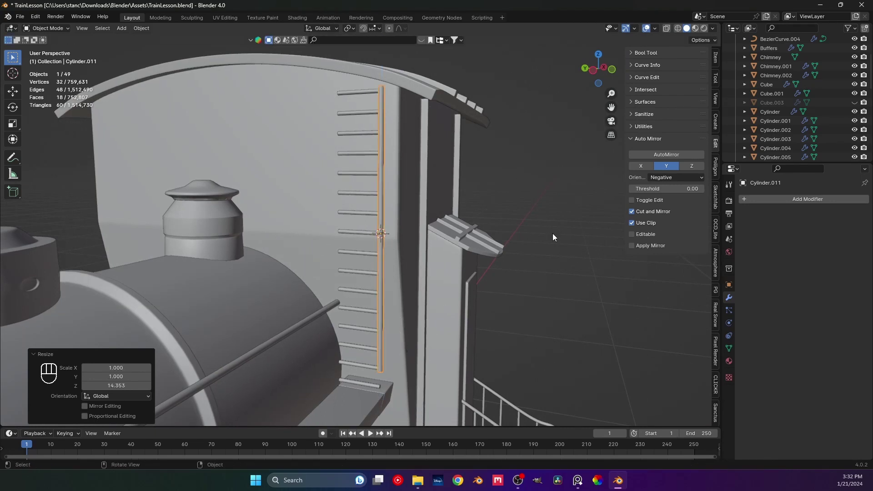
drag(476, 227, 463, 180)
key(s)
key(s)
middle_click(447, 204)
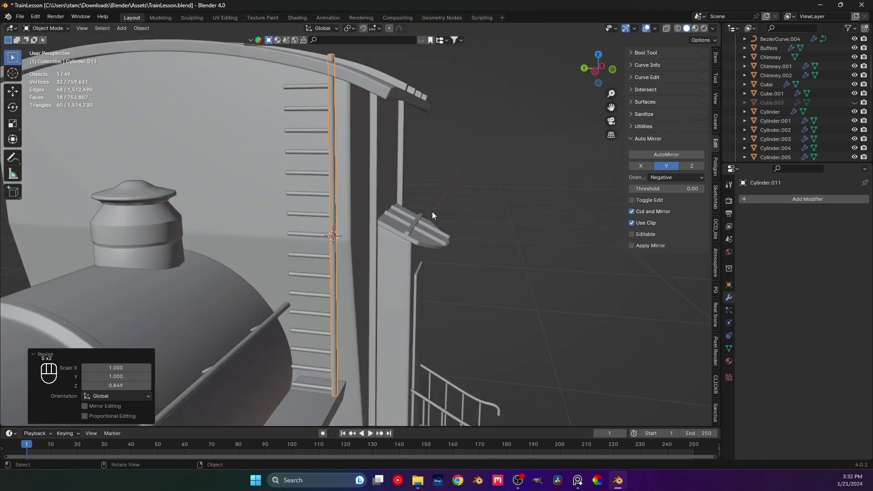
In Edit Mode, select the pole's top end and start moving it vertically
key(Tab)
key(1)
click(367, 67)
key(g)
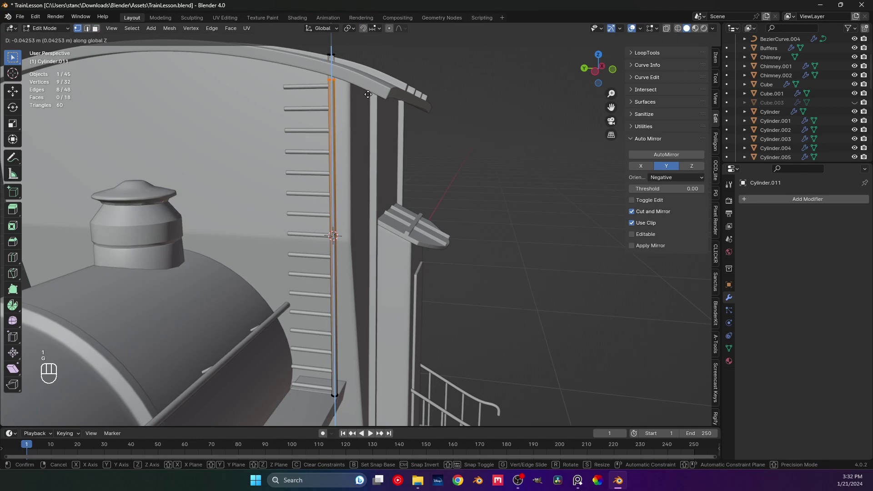
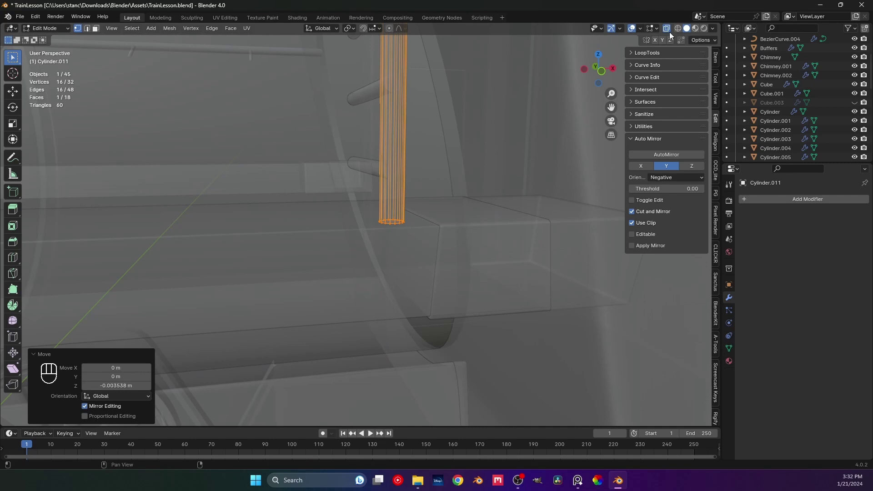
Enable X-ray and lower the pole's bottom vertices onto the running-board ledge
click(671, 34)
drag(384, 217, 462, 216)
middle_click(428, 201)
middle_click(394, 183)
middle_click(400, 187)
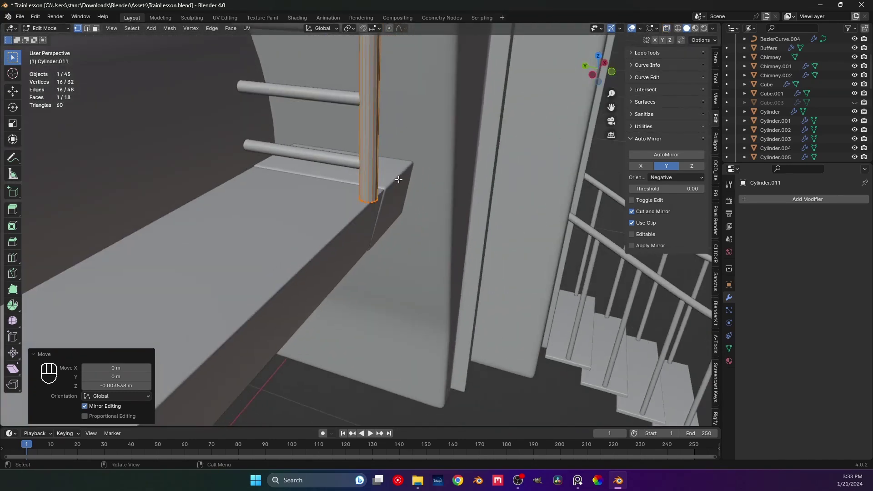
middle_click(376, 222)
middle_click(329, 230)
Return to Object Mode and inspect the pole base from several angles
key(Tab)
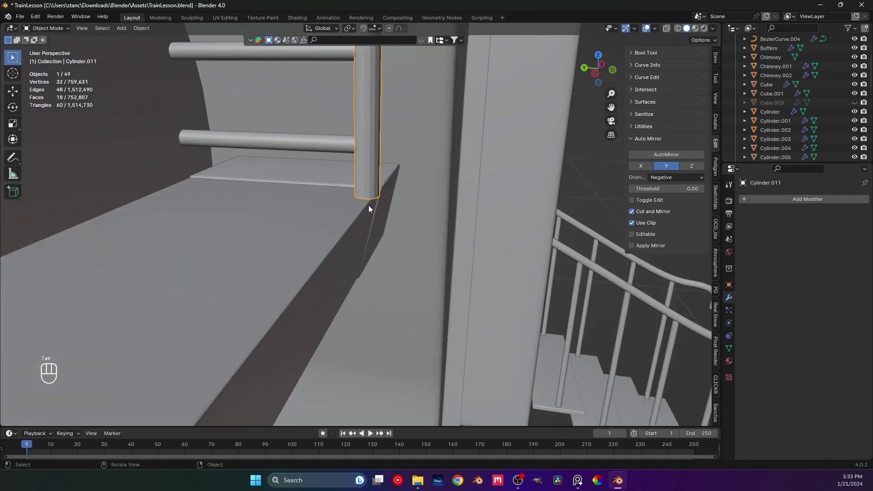
drag(387, 220, 365, 252)
drag(389, 251, 359, 223)
middle_click(330, 185)
middle_click(349, 185)
From the side orthographic view, select the rungs and shorten them slightly
key(ctrl+KP_3)
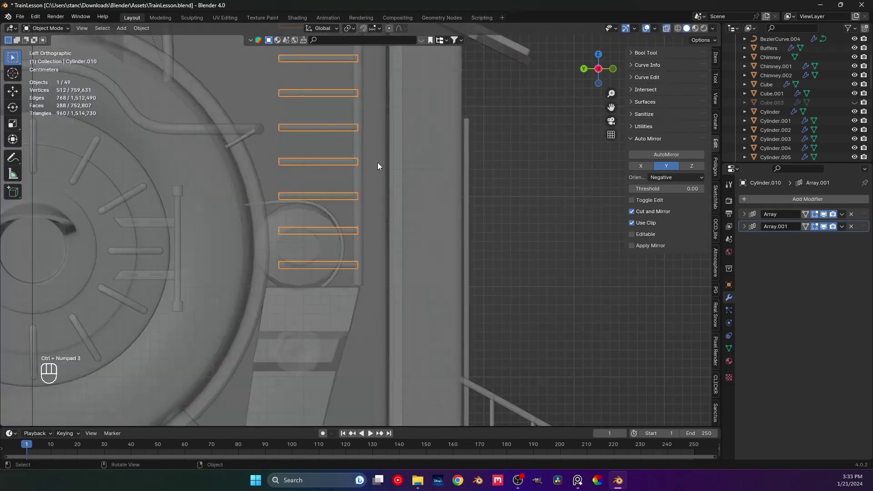
middle_click(371, 182)
click(353, 181)
key(g)
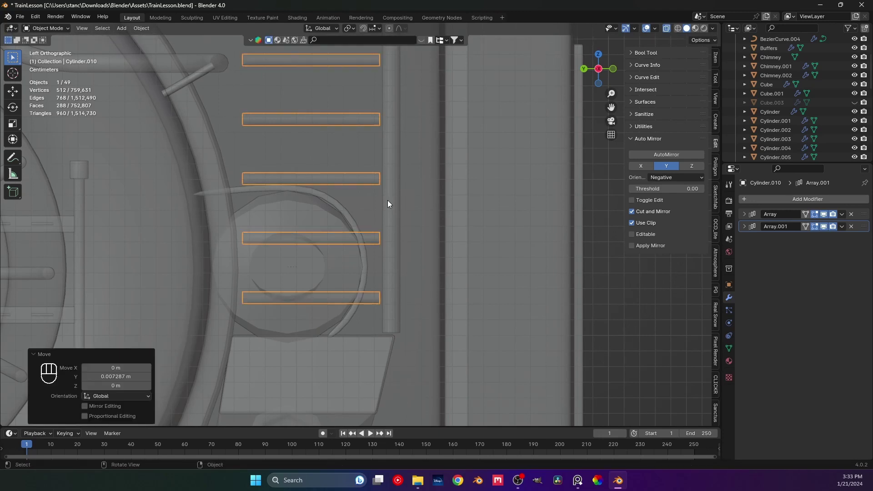
key(s)
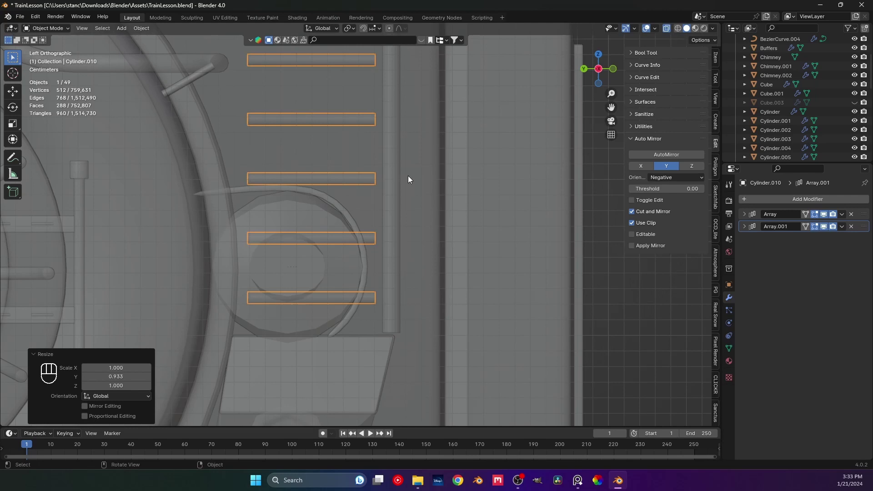
Slide the side pole along Y until it sits against the rung ends
click(406, 199)
right_click(405, 198)
key(g)
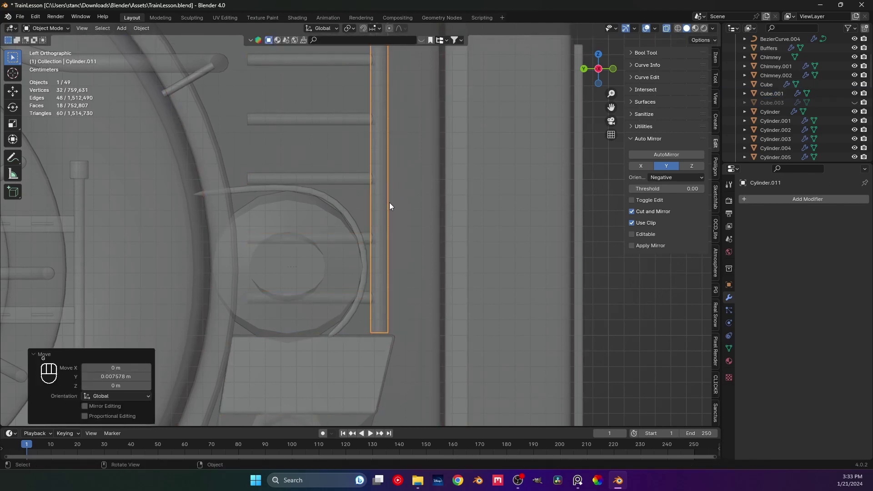
key(g)
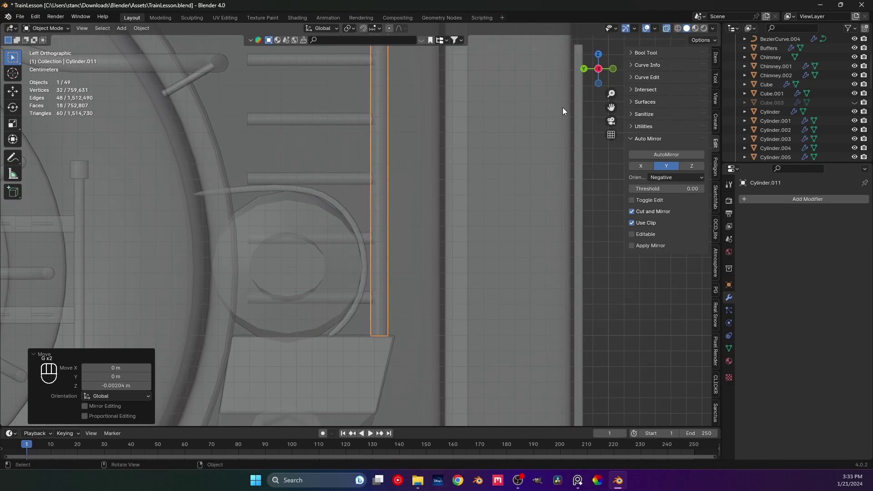
click(668, 32)
right_click(668, 32)
Orbit out of the side view toward the pole base to check the alignment
middle_click(398, 237)
middle_click(305, 267)
drag(290, 272, 316, 303)
middle_click(396, 248)
Place the 3D cursor at the pole base, toggling in and out of Edit Mode
key(Tab)
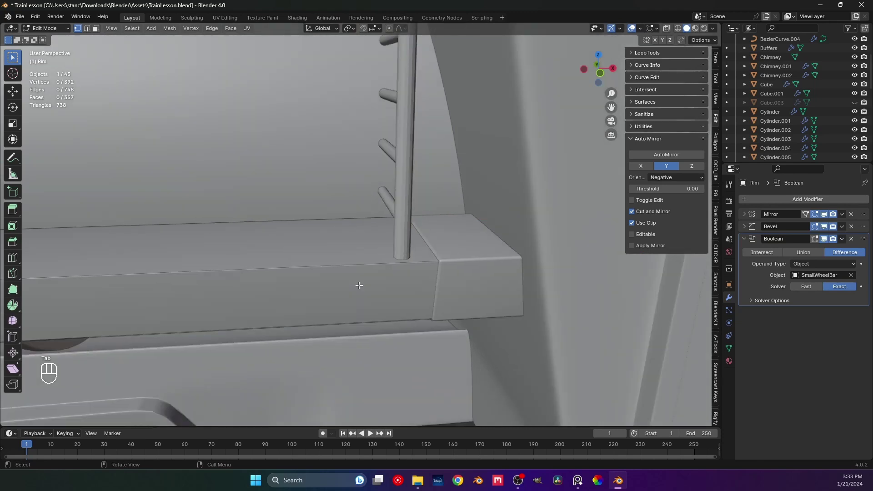
key(1)
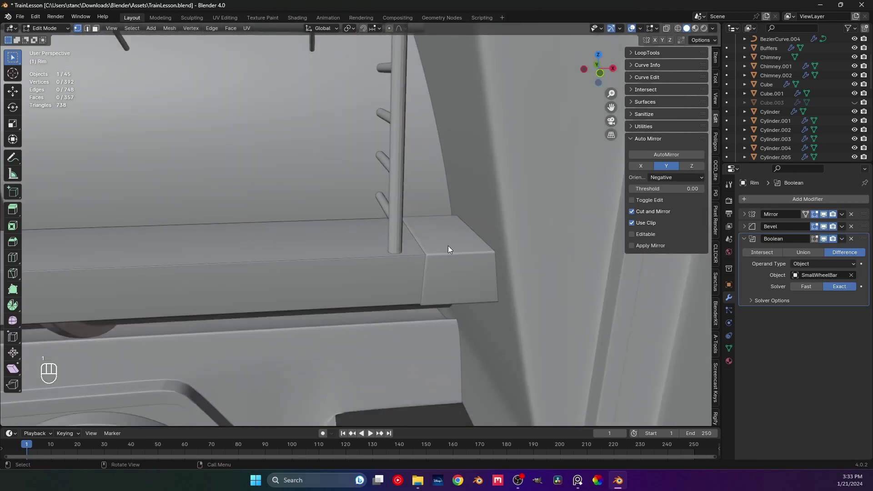
key(Tab)
key(Tab)
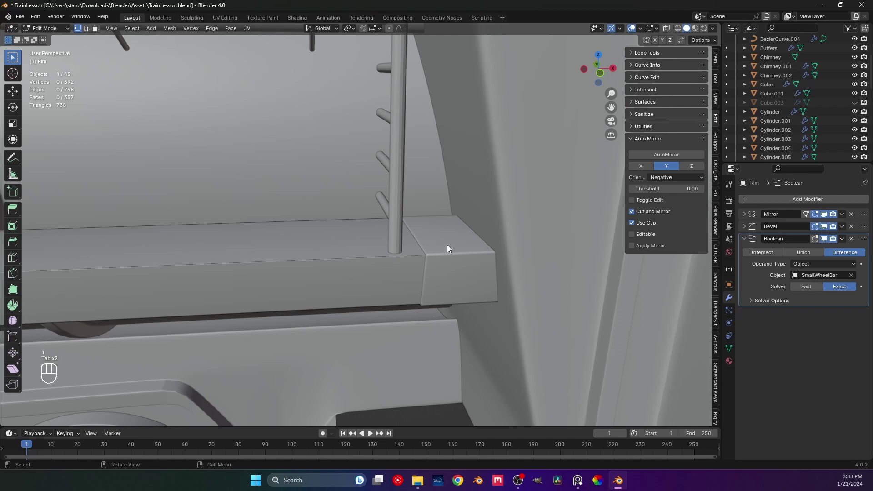
key(Tab)
key(Tab)
key(shift+s)
key(Tab)
Add a new cube, shrink it to bracket size and slide it beside the pole base
key(shift+a)
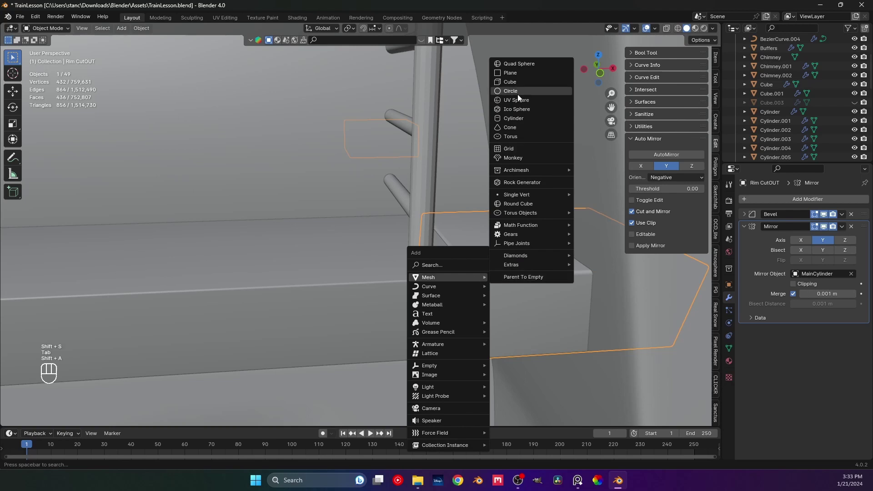
key(s)
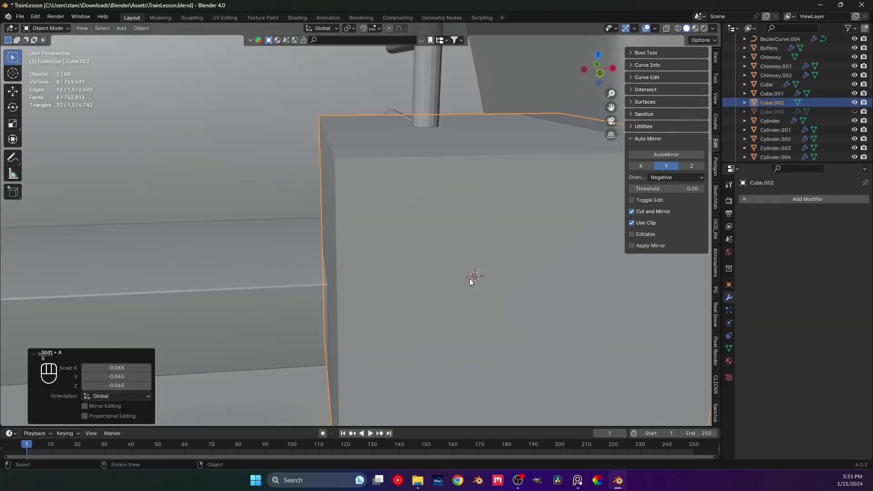
key(s)
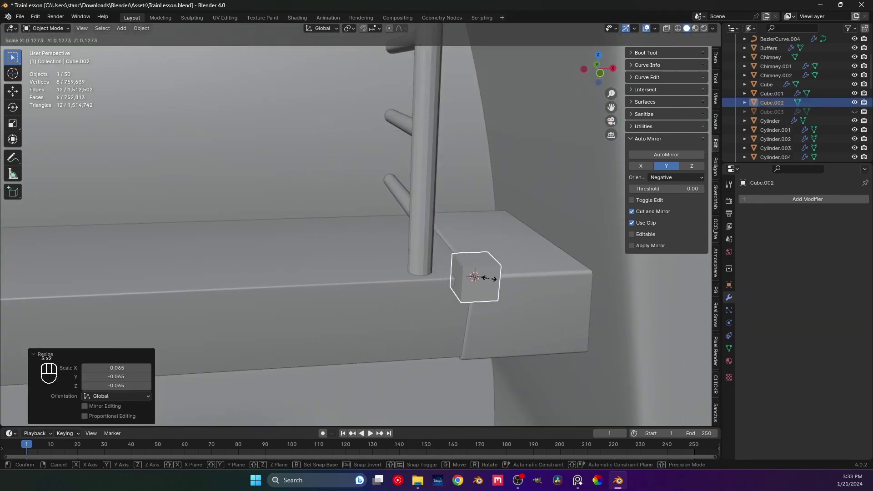
key(g)
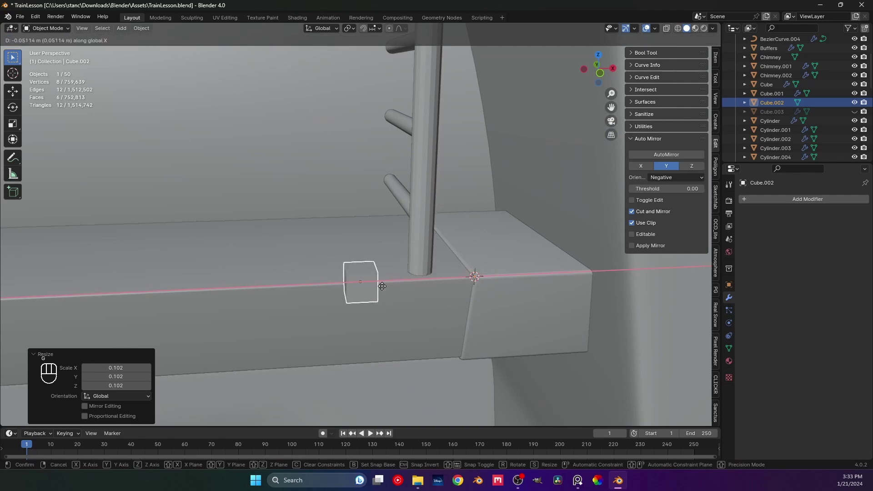
key(g)
drag(416, 268, 440, 240)
middle_click(342, 264)
middle_click(338, 300)
middle_click(364, 307)
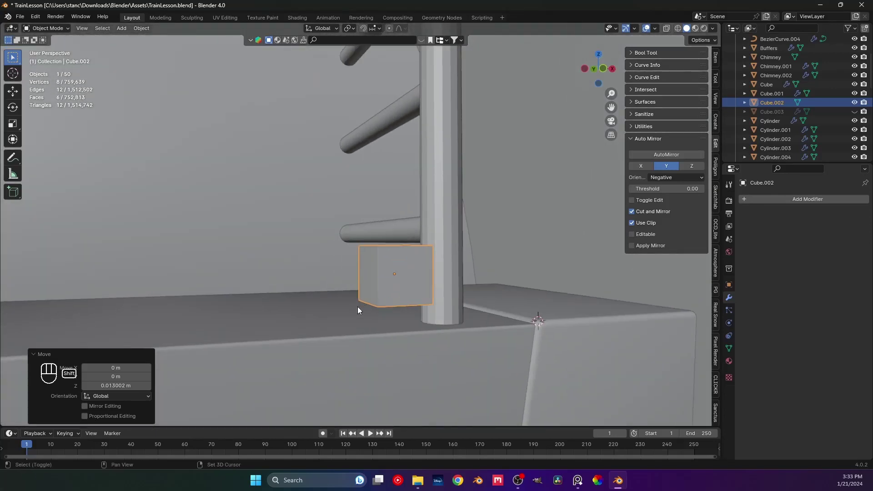
middle_click(359, 297)
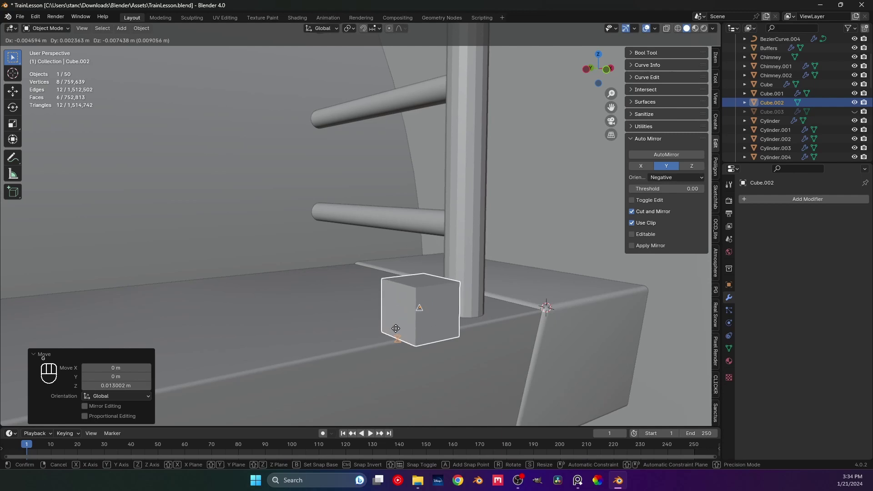
Flatten the cube vertically and resize its depth into a small box on the ledge
middle_click(445, 344)
middle_click(369, 312)
middle_click(366, 319)
middle_click(379, 284)
middle_click(356, 314)
middle_click(342, 310)
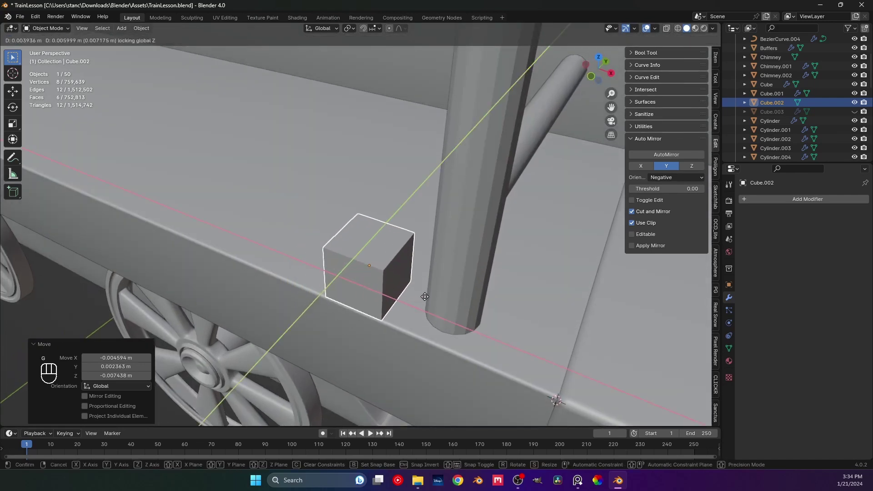
middle_click(368, 291)
middle_click(402, 286)
middle_click(383, 269)
key(s)
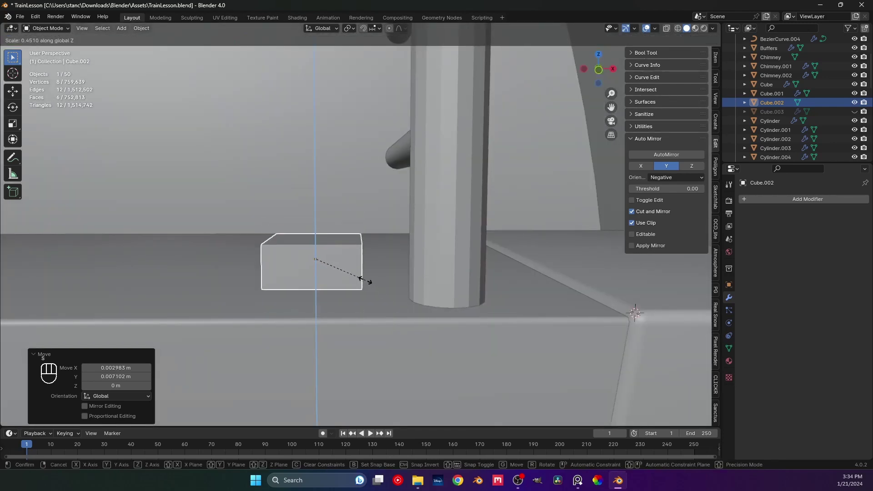
middle_click(326, 289)
key(s)
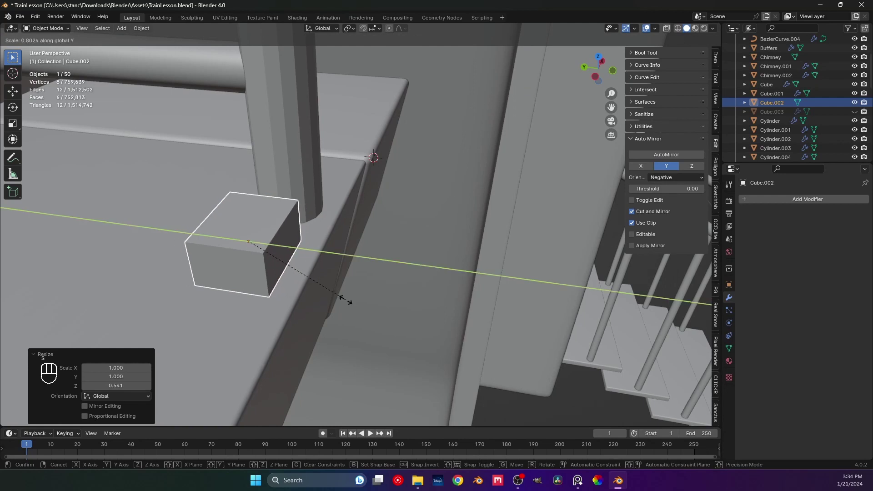
Orbit around and under the small box to check how it sits on the ledge
middle_click(288, 282)
middle_click(311, 272)
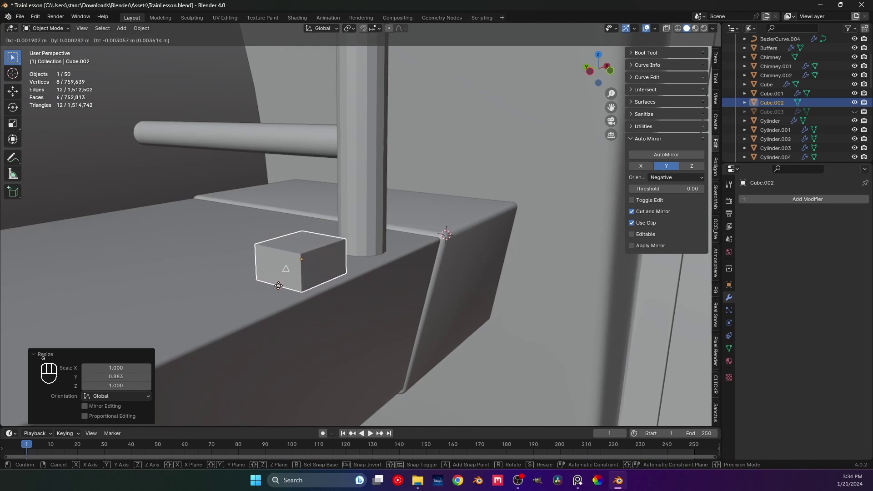
middle_click(295, 272)
middle_click(286, 279)
middle_click(288, 286)
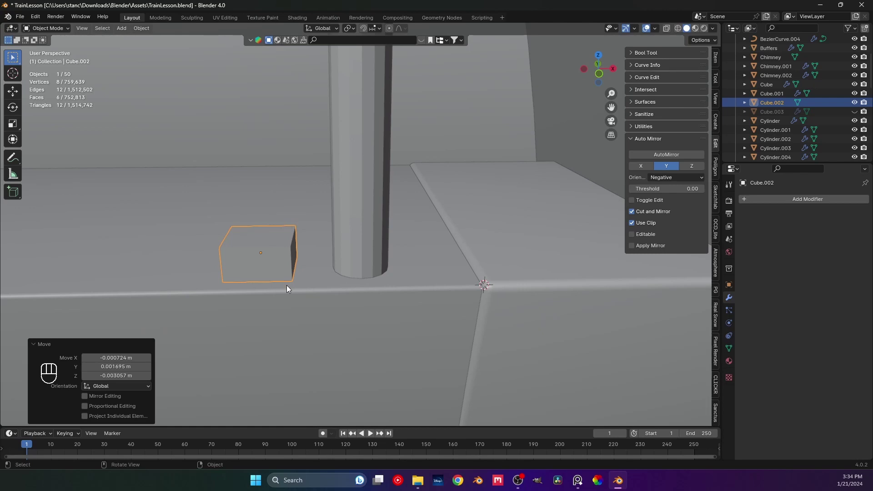
middle_click(315, 274)
middle_click(342, 294)
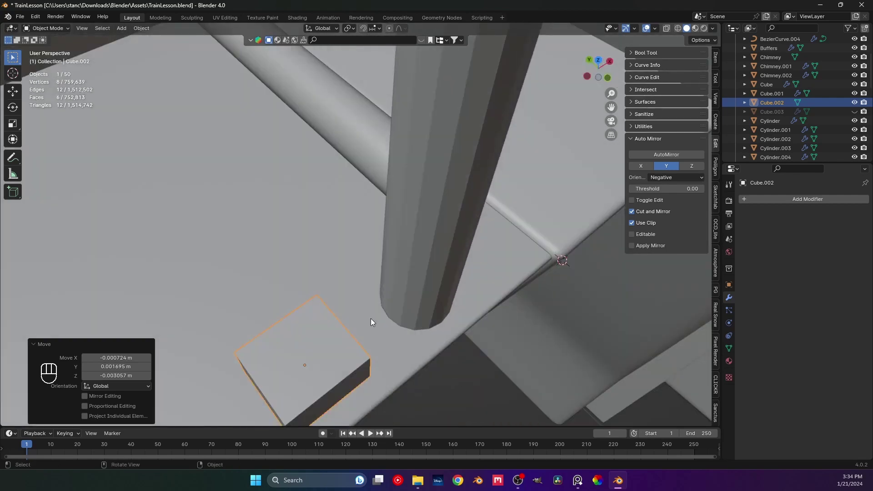
drag(386, 284, 370, 302)
Frame the small box closely in the viewport, starting from a top view
key(KP_7)
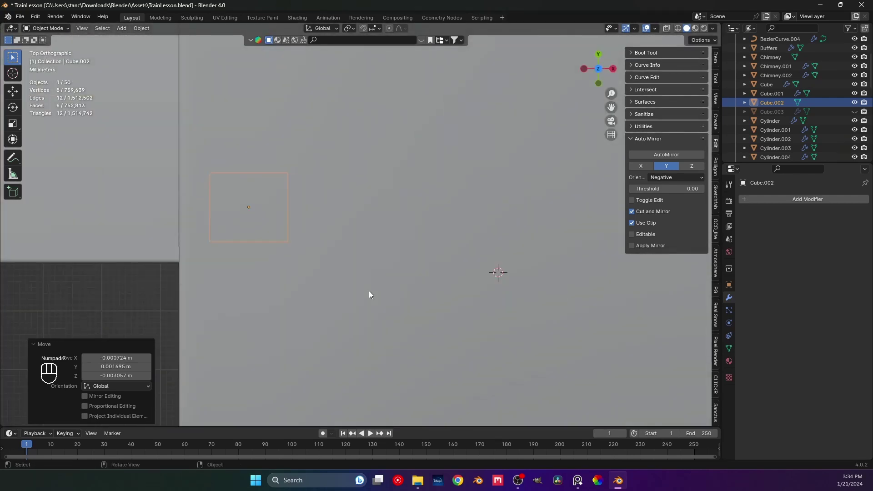
middle_click(480, 219)
middle_click(556, 203)
middle_click(519, 159)
middle_click(358, 143)
drag(369, 199, 360, 181)
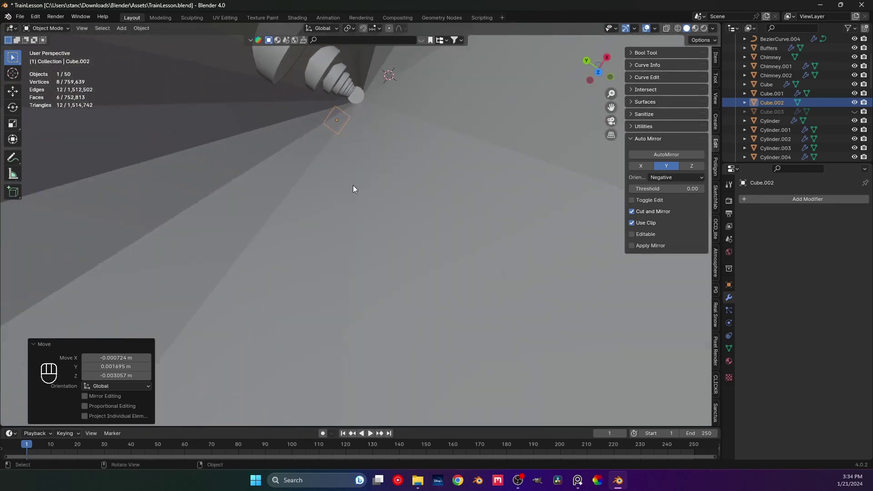
drag(383, 165, 374, 181)
drag(373, 167, 338, 152)
drag(381, 223, 381, 249)
middle_click(359, 196)
drag(384, 122, 401, 77)
middle_click(389, 199)
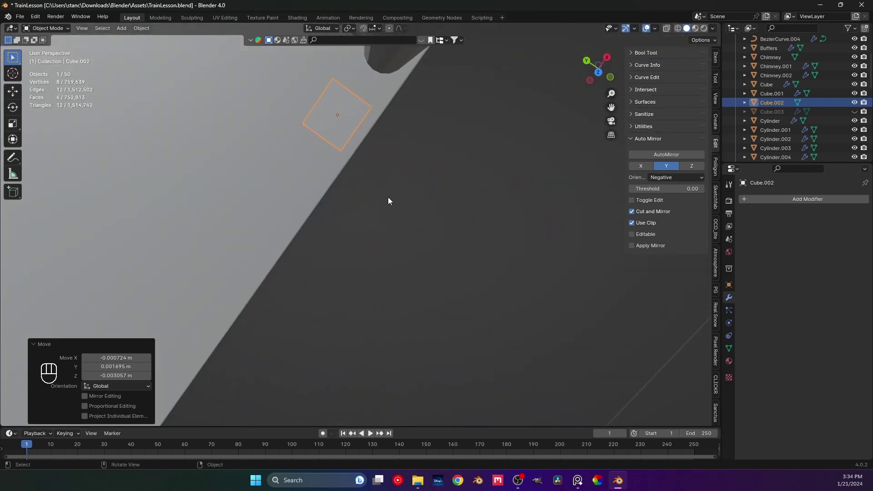
In Edit Mode, add three loop cuts across the box for the top-edge notch
key(Tab)
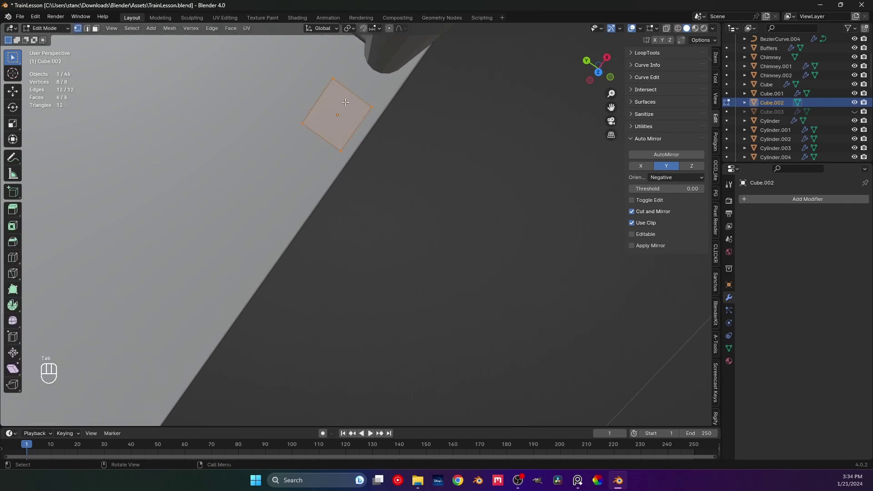
key(KP_7)
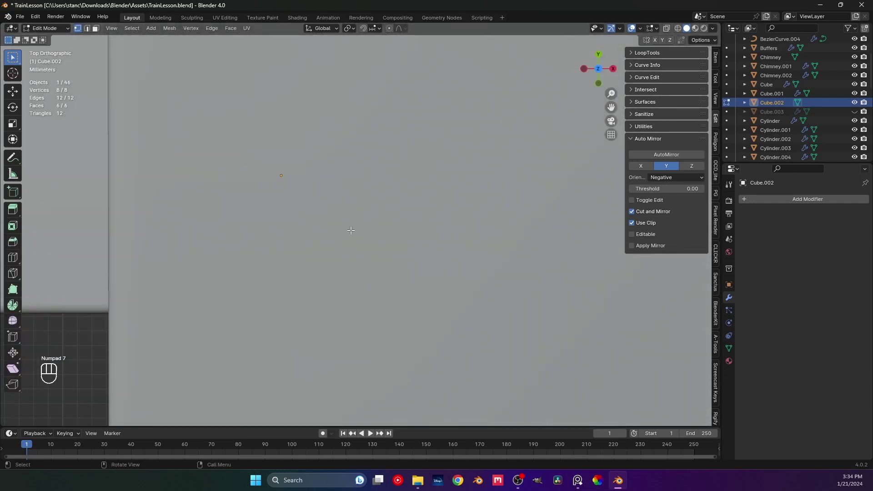
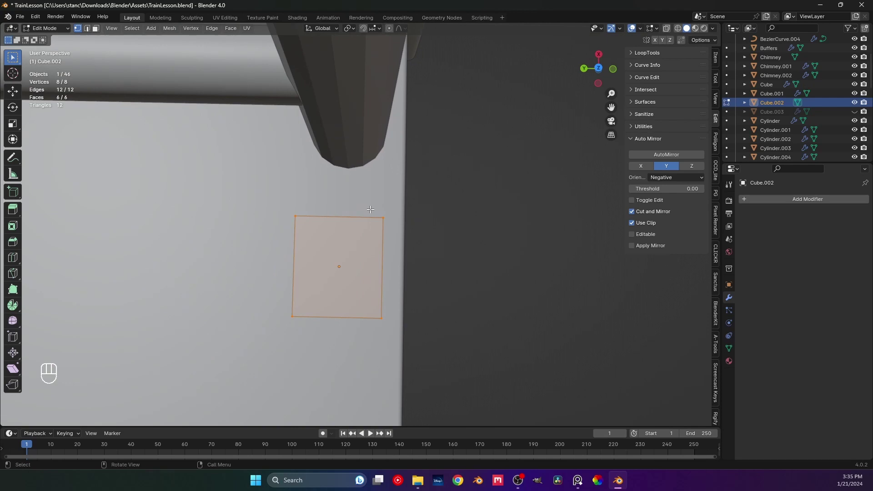
key(KP_2)
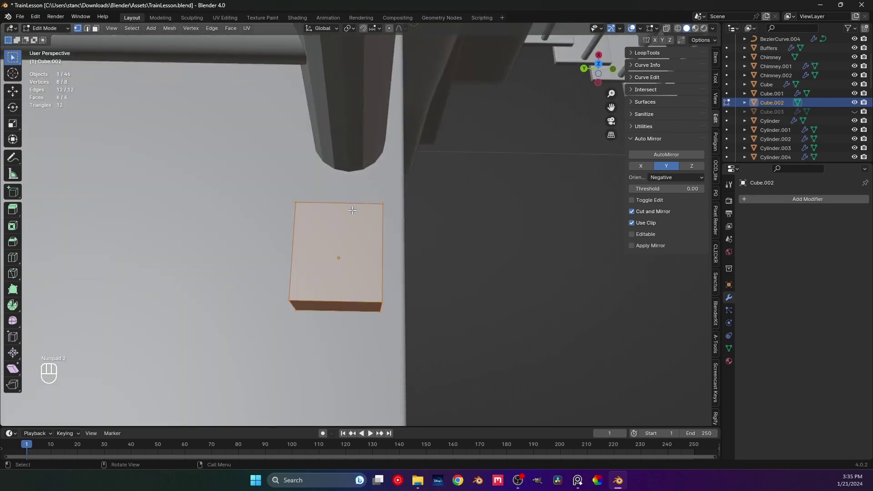
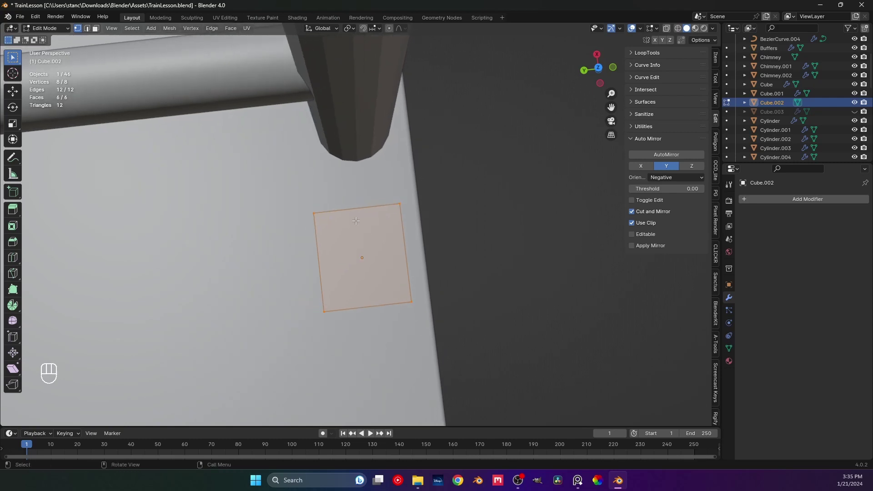
key(ctrl+r)
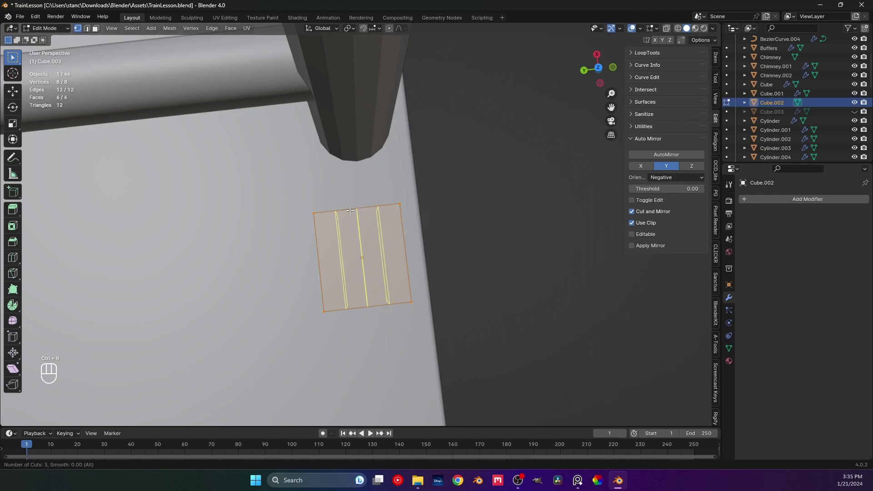
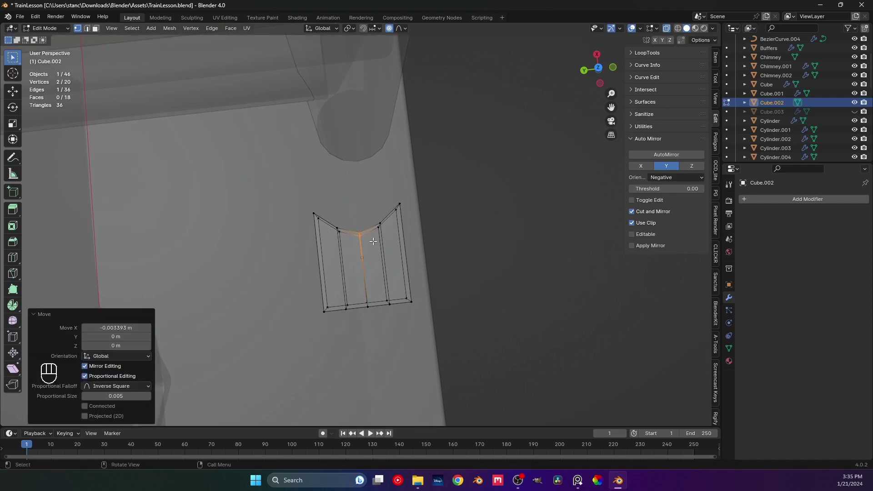
Move the notched box under the ladder pole and turn off X-ray display
key(Tab)
key(g)
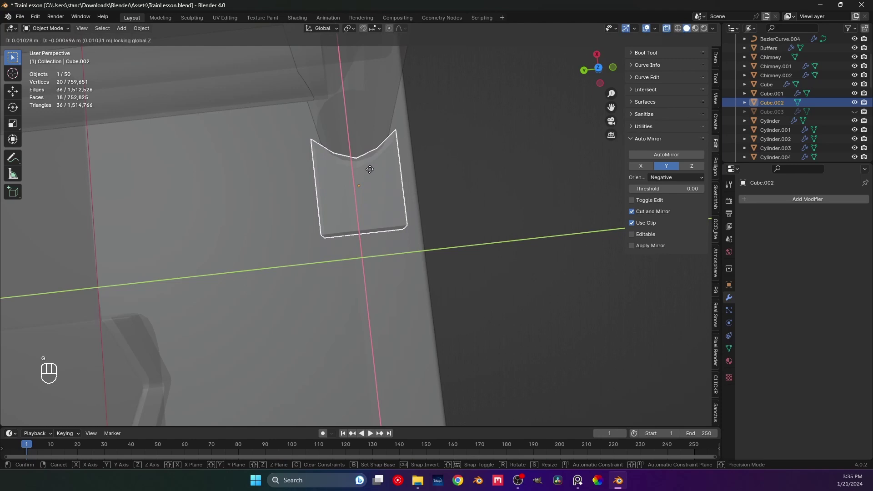
drag(366, 183, 331, 151)
middle_click(315, 162)
drag(322, 233, 389, 238)
click(425, 218)
right_click(438, 228)
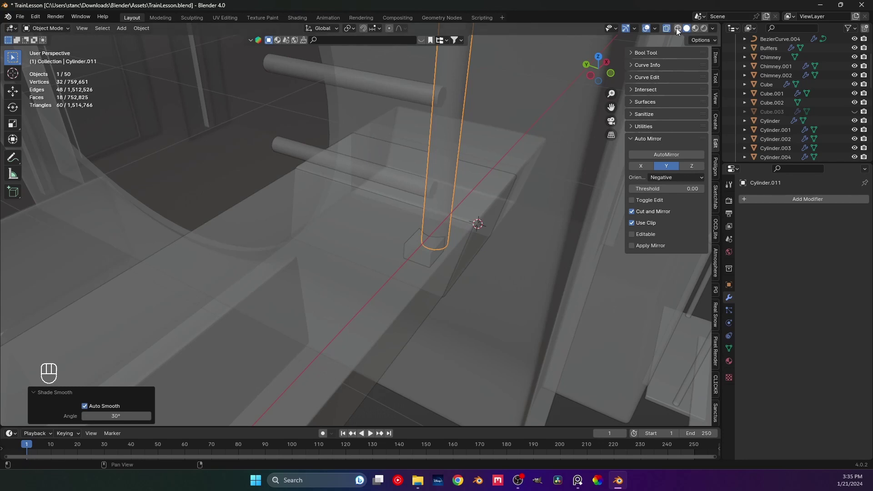
click(669, 29)
Reselect the box and fine-tune its position around the pole base
middle_click(525, 207)
middle_click(458, 206)
drag(379, 234, 415, 276)
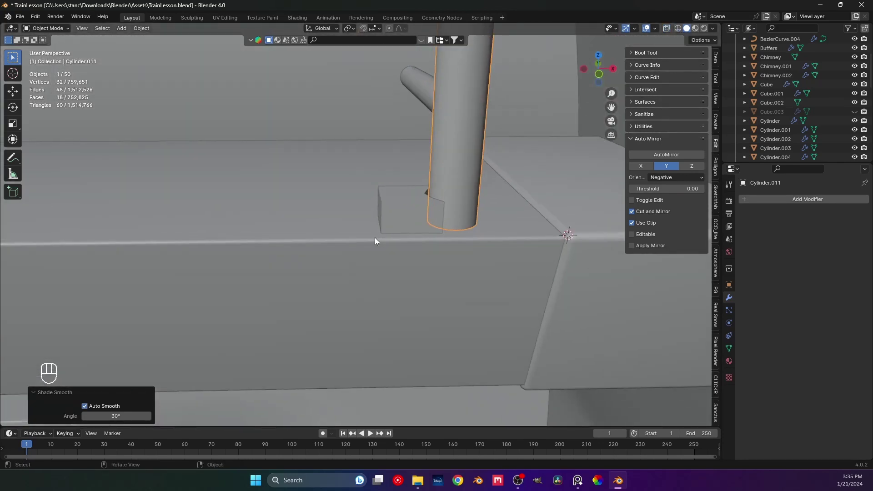
click(385, 209)
drag(397, 243, 340, 280)
middle_click(337, 270)
middle_click(338, 269)
right_click(333, 256)
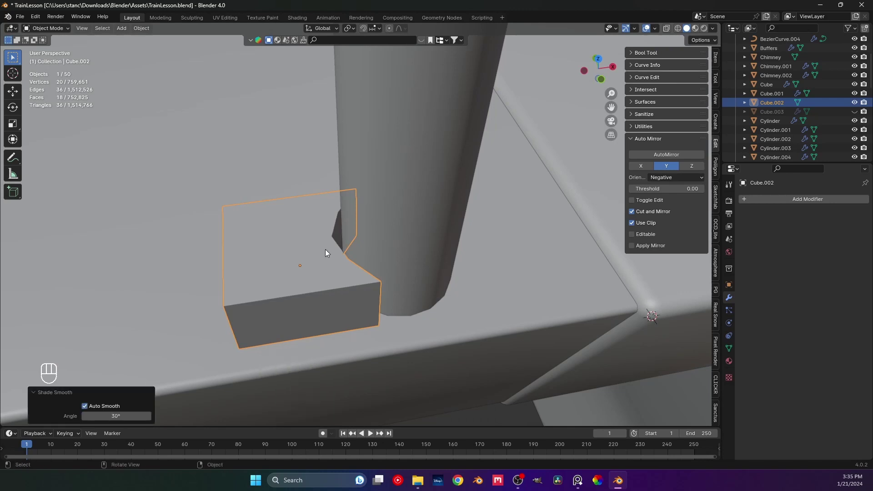
key(g)
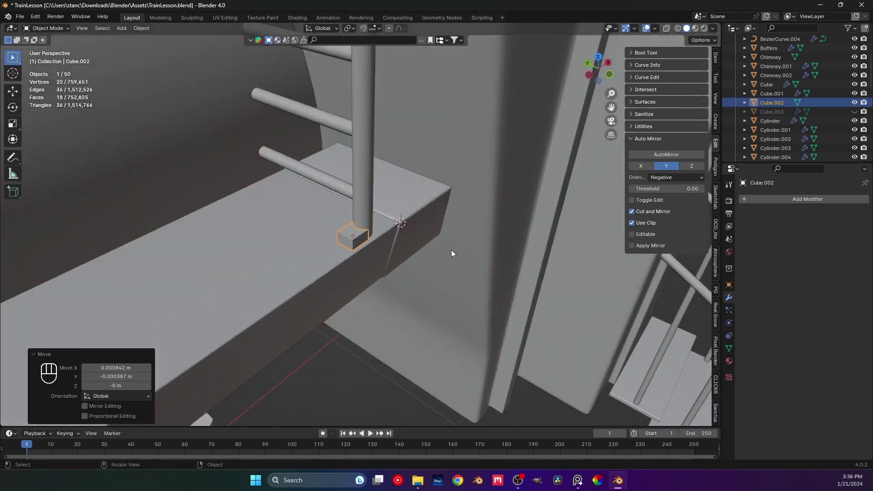
drag(334, 320, 311, 292)
drag(324, 262, 400, 327)
middle_click(373, 337)
middle_click(363, 311)
middle_click(351, 284)
Push the box's front edge out in Edit Mode so it slopes into a ramp-like foot
key(Tab)
middle_click(394, 263)
click(385, 279)
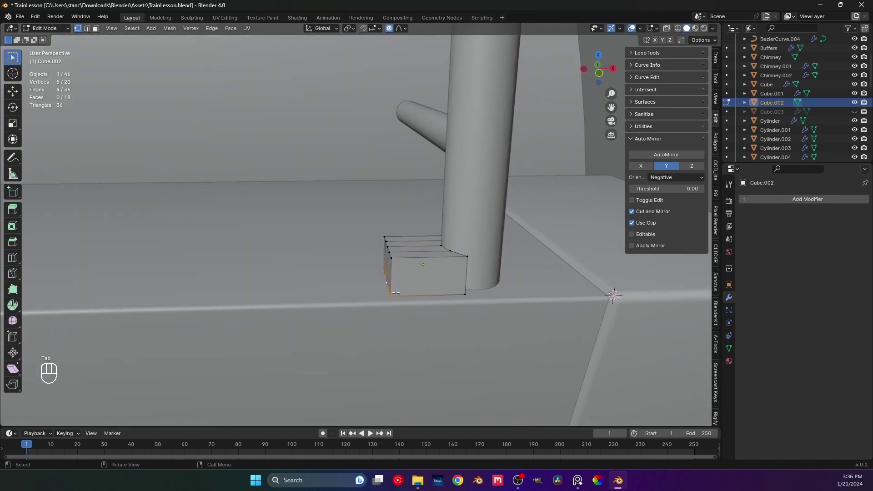
key(g)
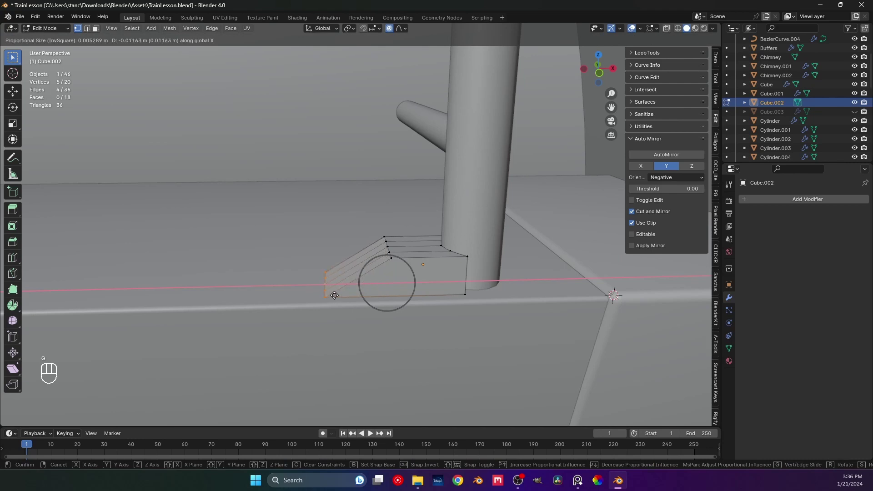
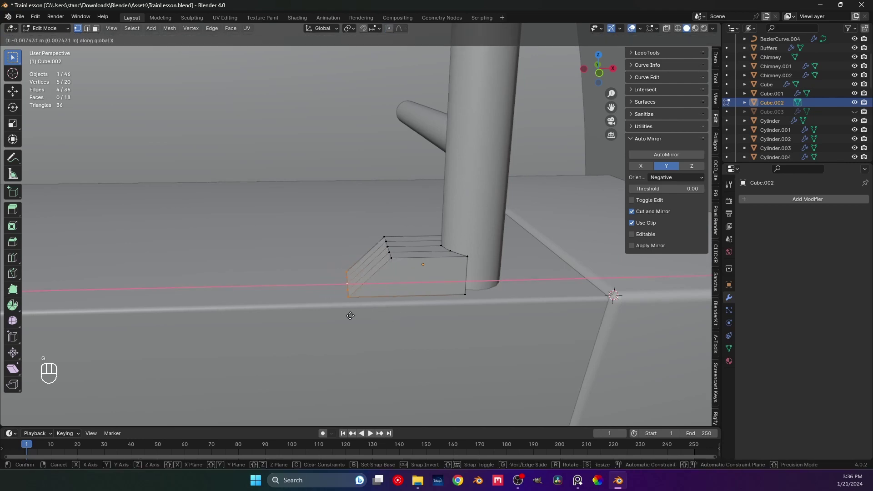
key(Tab)
middle_click(363, 286)
middle_click(378, 255)
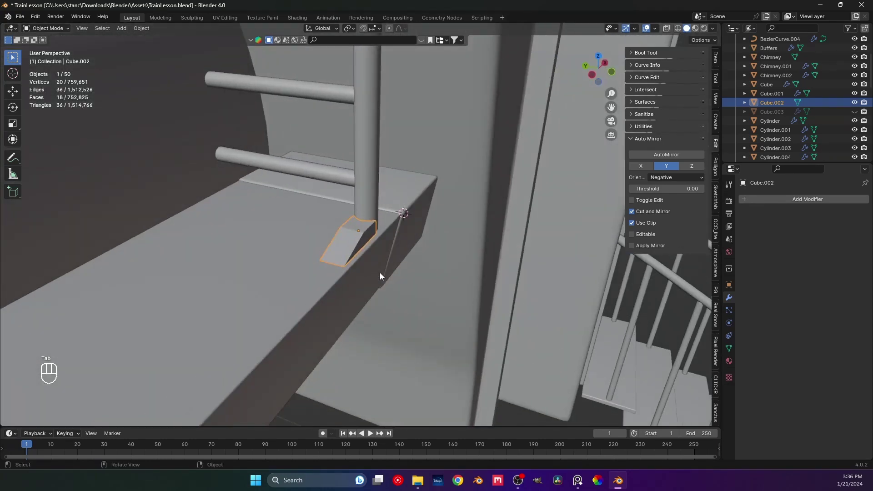
middle_click(381, 264)
Save TrainLesson.blend and apply the bracket's transforms
key(ctrl+s)
right_click(349, 239)
key(ctrl+a)
key(ctrl+a)
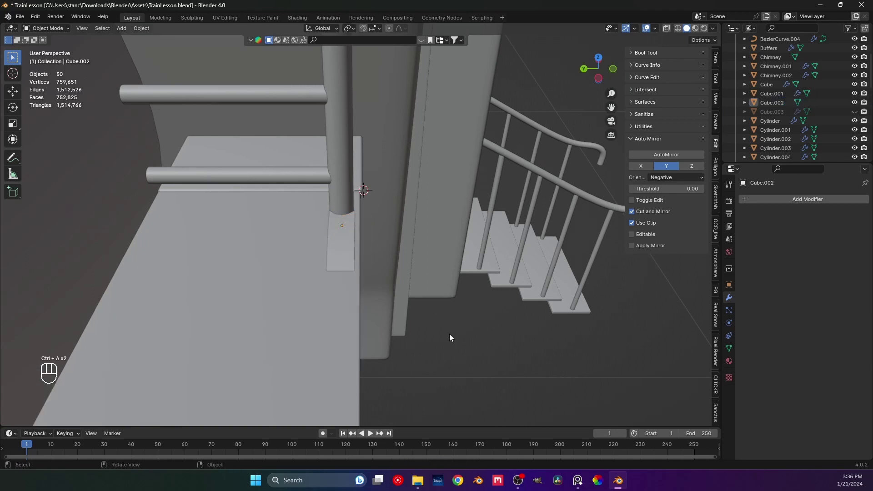
Add a Mirror modifier to the foot bracket with Cylinder.010 eyedropped as Mirror Object, and save
click(336, 192)
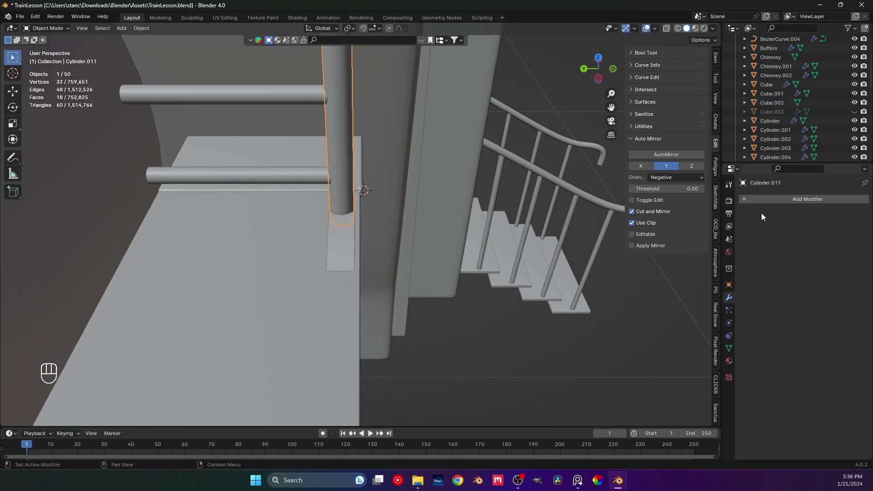
drag(761, 205, 804, 262)
click(811, 230)
click(821, 232)
drag(849, 266, 261, 175)
drag(519, 375, 519, 374)
drag(410, 280, 338, 217)
middle_click(318, 189)
drag(310, 190, 332, 248)
key(ctrl+s)
drag(766, 202, 813, 263)
drag(813, 264, 818, 264)
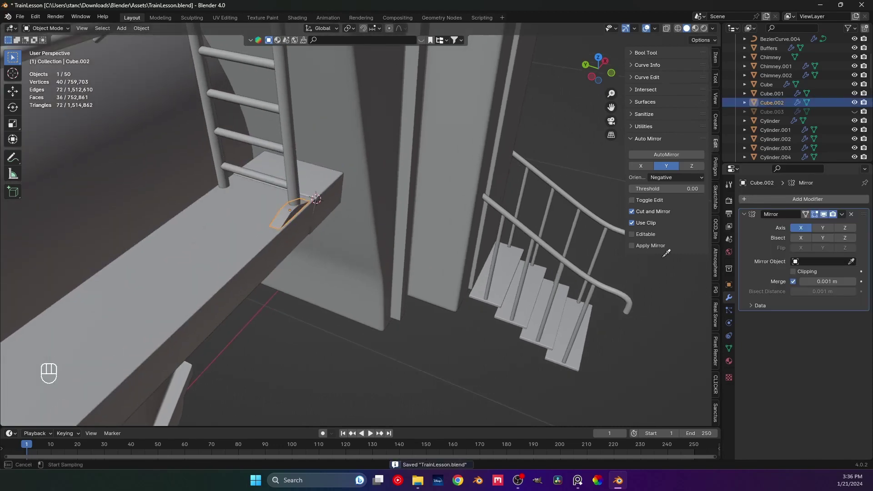
drag(263, 184, 324, 201)
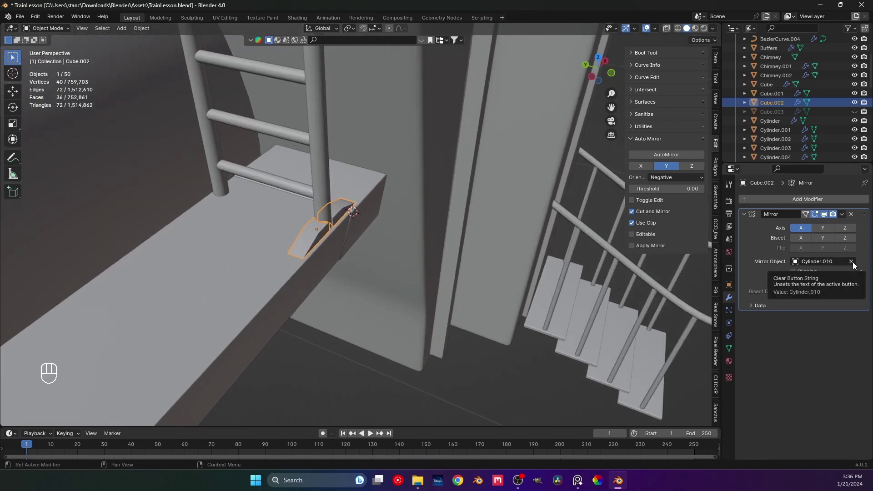
Apply the bracket's scale so the mirror lands correctly
key(ctrl+a)
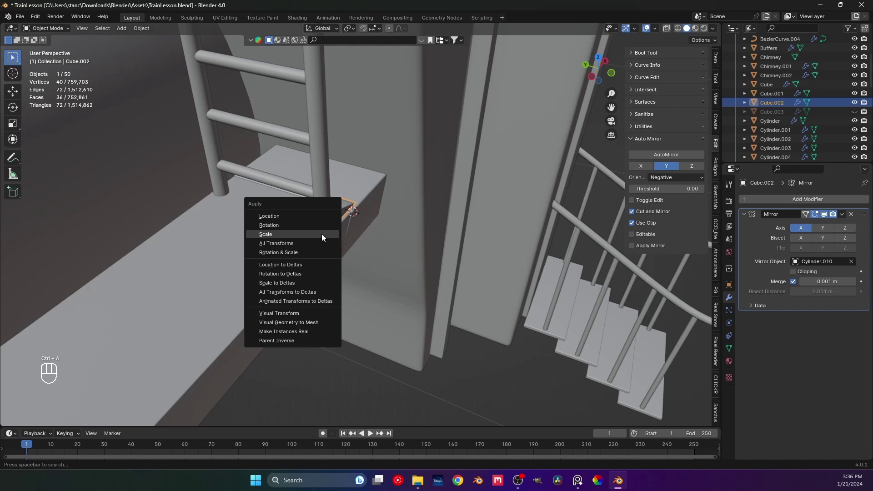
drag(340, 267, 273, 245)
drag(304, 250, 340, 259)
middle_click(357, 257)
middle_click(324, 244)
key(ctrl+a)
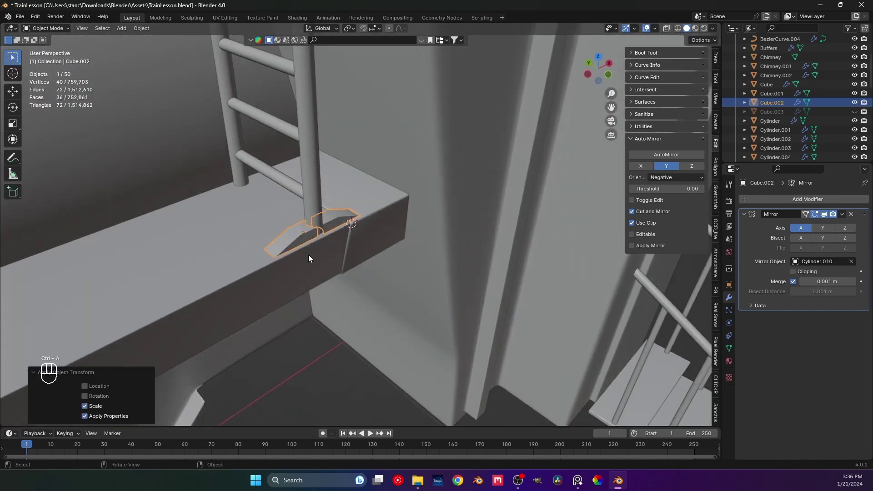
Switch the mirror axis to Y, collapse the modifier panel and zoom out to review the locomotive
click(820, 230)
click(806, 232)
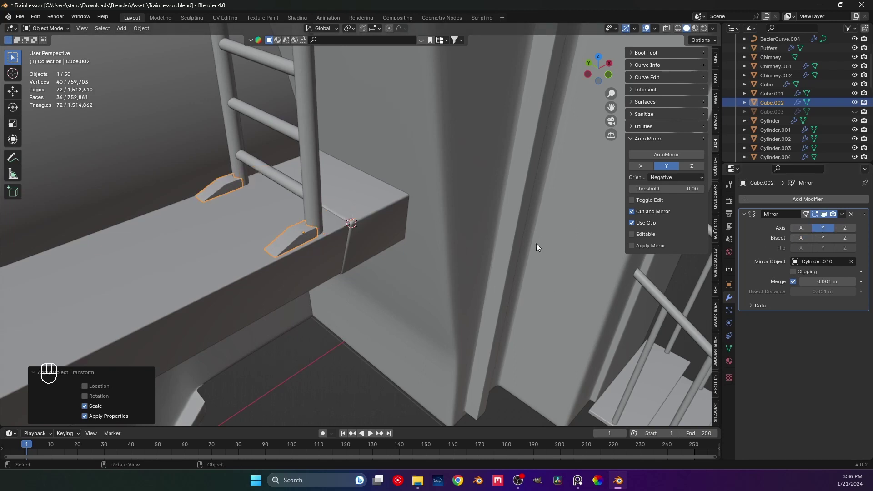
click(352, 371)
drag(339, 326, 311, 320)
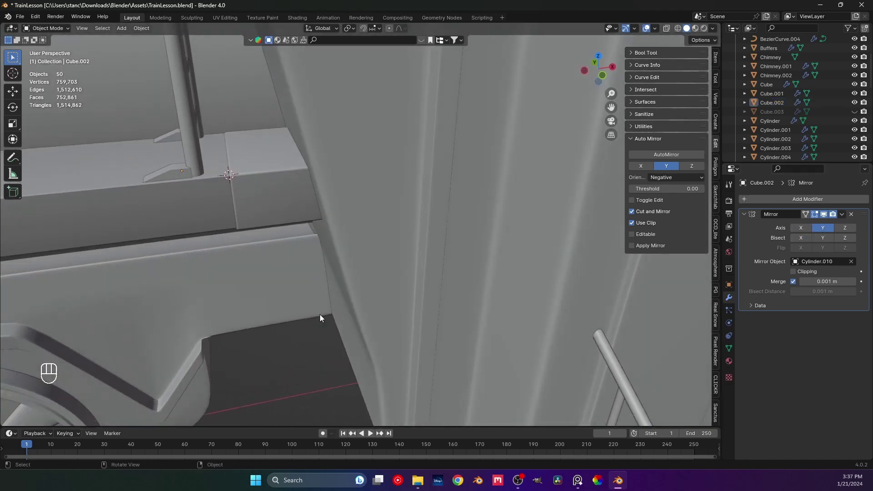
click(805, 225)
drag(231, 197, 271, 200)
drag(290, 246, 242, 216)
drag(241, 216, 284, 247)
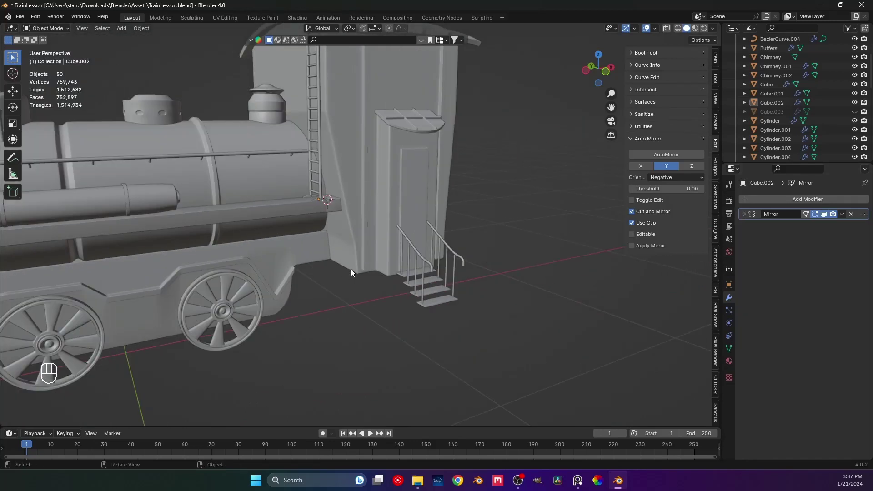
Orbit to the ladder's top and snap the cursor to the cab wall near the pole end
drag(347, 261, 346, 299)
middle_click(355, 239)
middle_click(368, 212)
middle_click(368, 197)
middle_click(386, 241)
drag(391, 232, 412, 223)
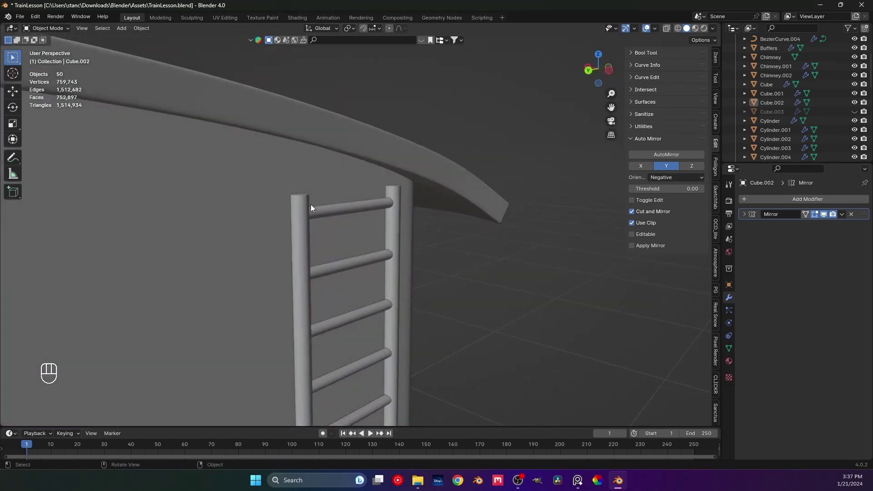
drag(329, 200, 350, 198)
click(341, 207)
drag(409, 290, 377, 284)
drag(497, 320, 466, 309)
key(Tab)
middle_click(397, 268)
key(Tab)
key(Tab)
middle_click(404, 282)
middle_click(390, 279)
middle_click(384, 224)
key(shift+s)
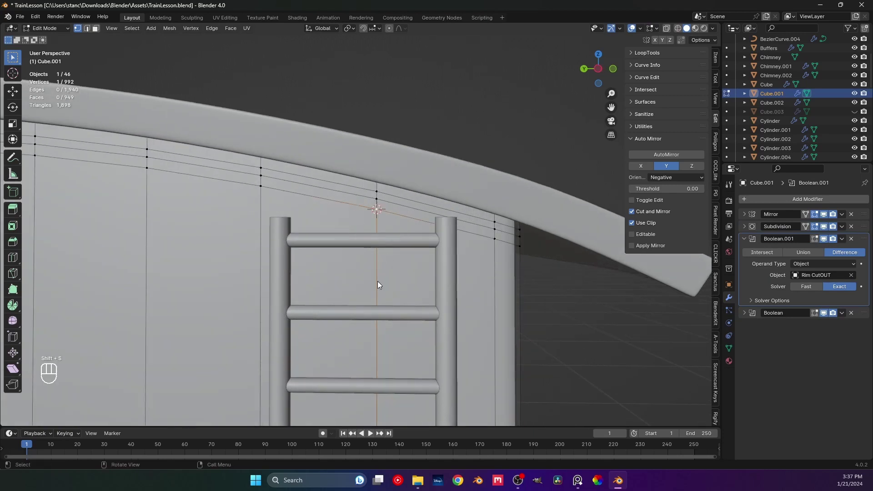
key(Tab)
middle_click(423, 244)
drag(411, 234, 444, 231)
middle_click(398, 235)
Add a small cube (Cube.004), scale it down and move it axis-constrained onto the pole top
key(shift+a)
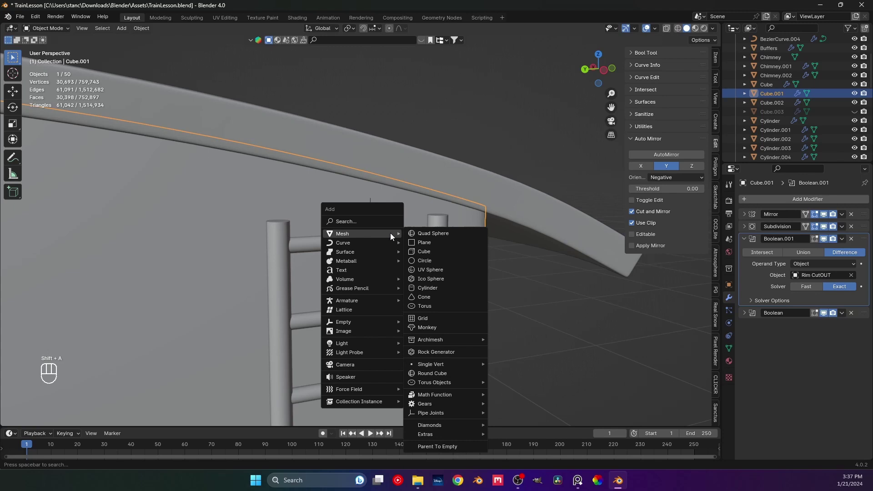
key(s)
key(s)
key(s)
drag(393, 248, 339, 243)
drag(330, 222, 349, 207)
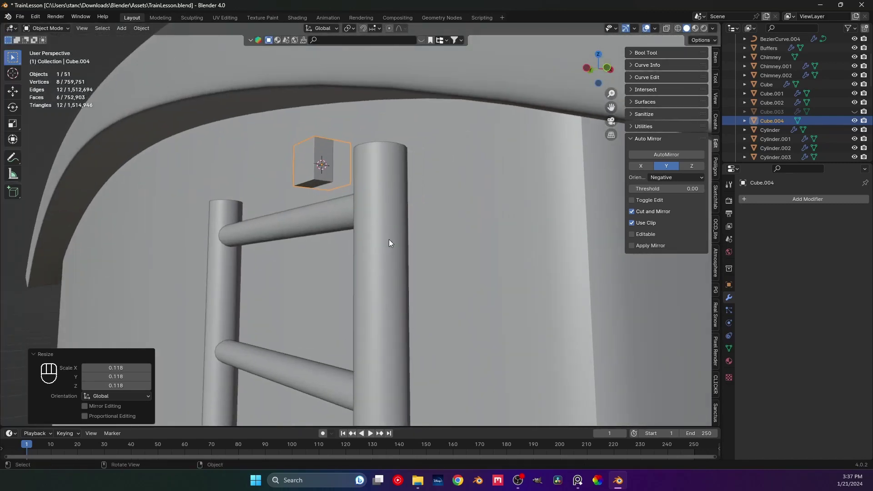
middle_click(397, 240)
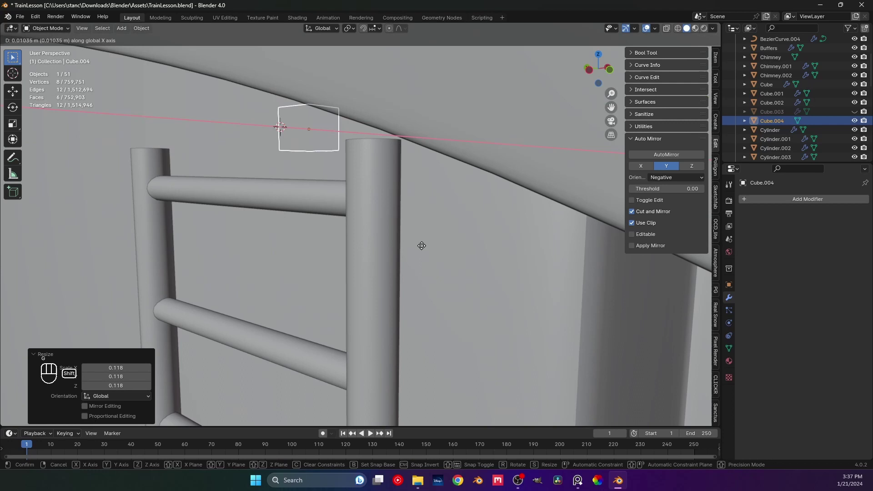
middle_click(488, 224)
key(z)
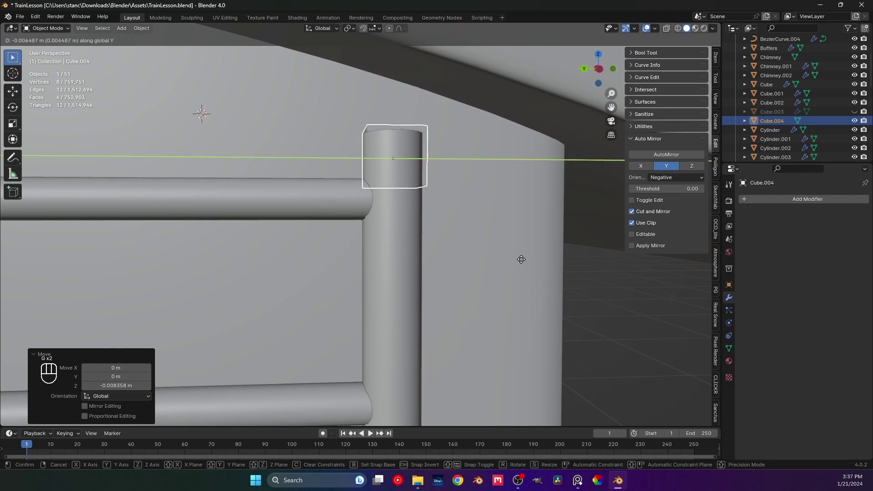
key(g)
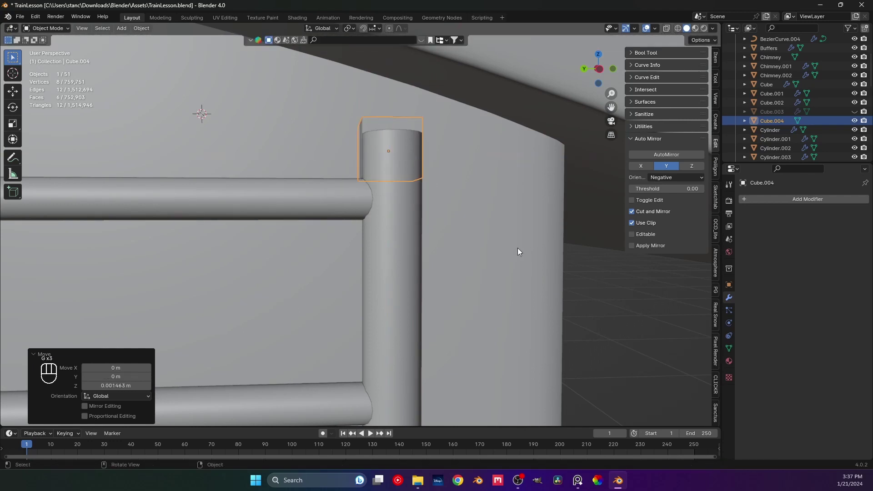
Flatten the block on Z into a thin slab capping the pole and inspect it from above
middle_click(451, 255)
middle_click(452, 236)
key(s)
middle_click(422, 228)
middle_click(422, 236)
middle_click(404, 242)
middle_click(440, 250)
middle_click(440, 241)
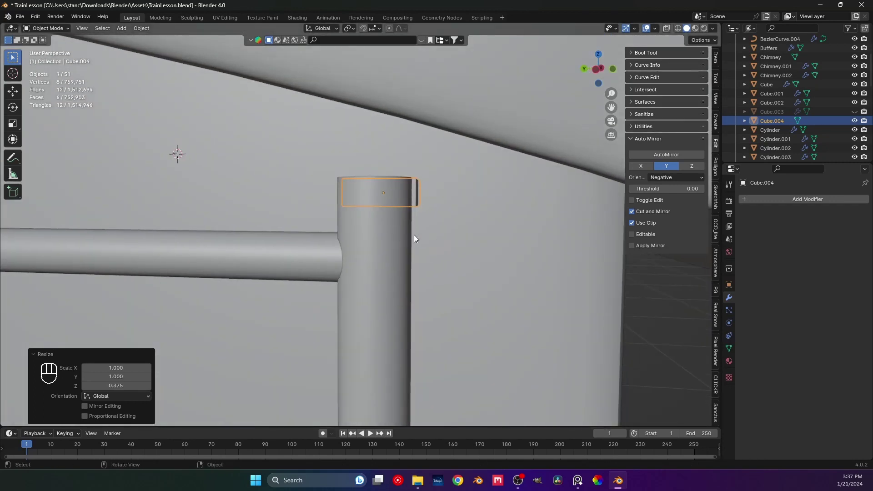
drag(399, 237, 408, 202)
drag(440, 201, 487, 211)
drag(413, 198, 434, 212)
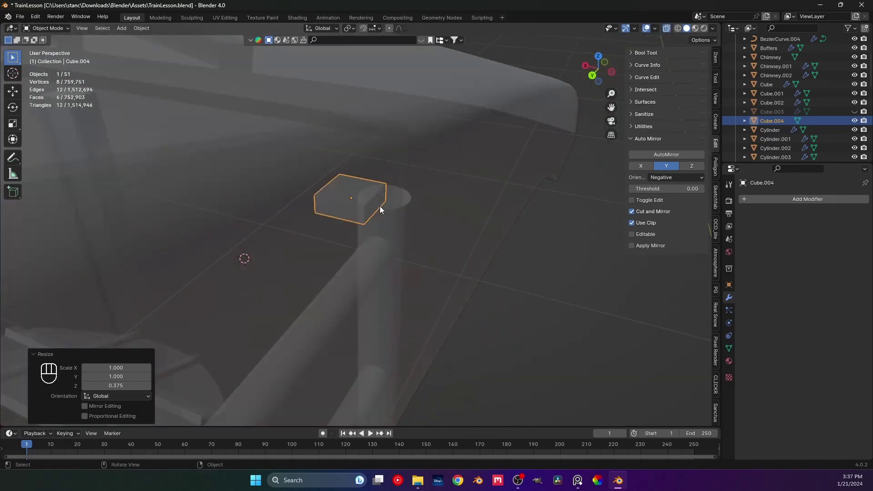
In Top view, centre on the pole-top block and enter Edit Mode
key(KP_7)
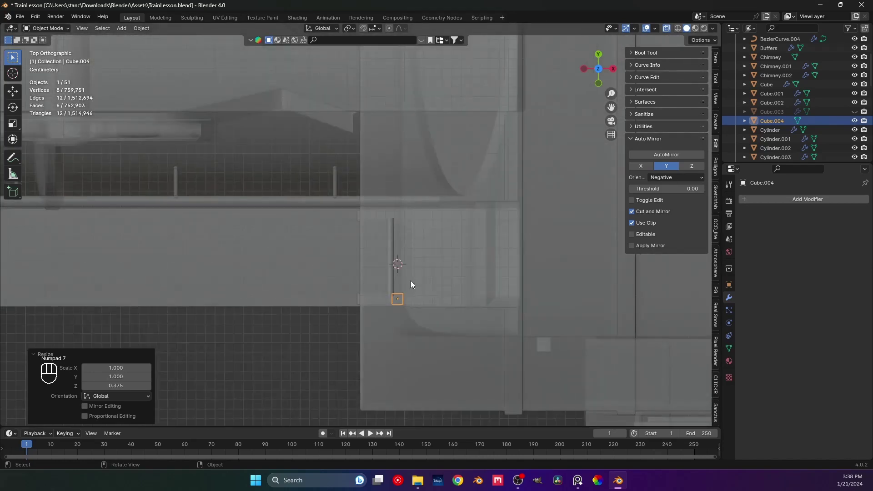
middle_click(358, 190)
drag(357, 243, 333, 258)
middle_click(356, 257)
key(Tab)
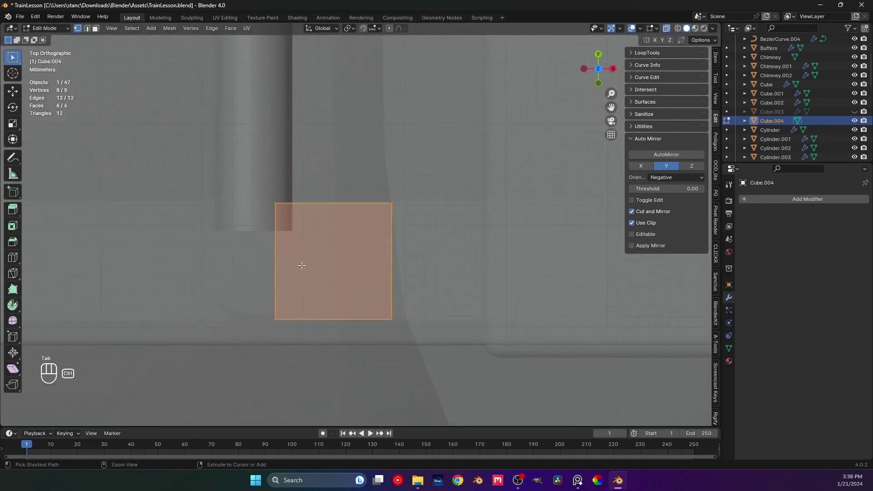
Add three loop cuts across the block and push the middle edge vertex inward to form a notch
key(ctrl+r)
drag(252, 255, 324, 276)
drag(324, 274, 377, 265)
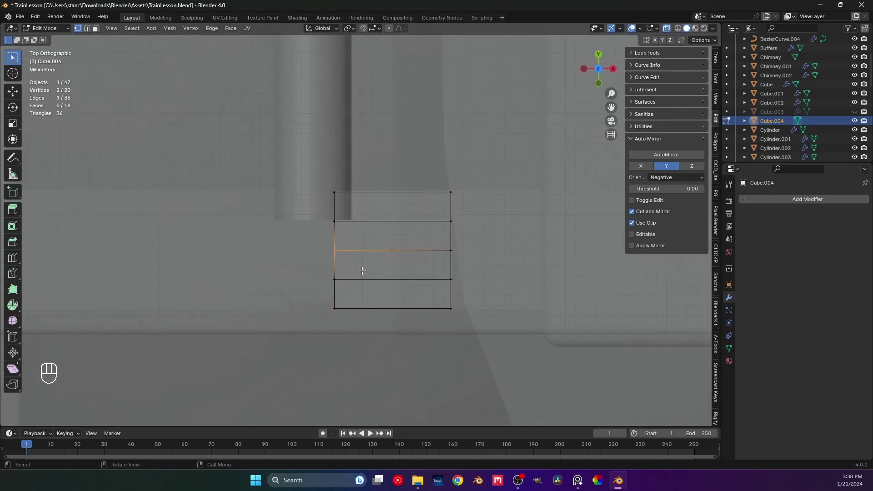
key(g)
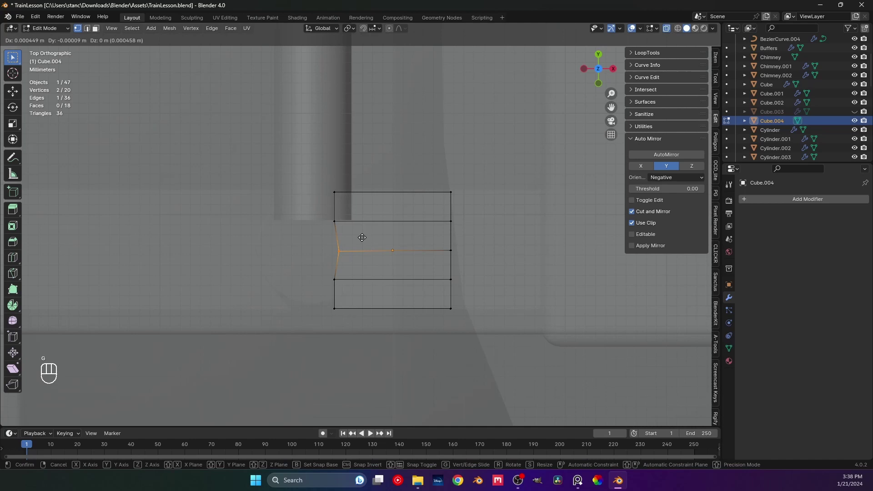
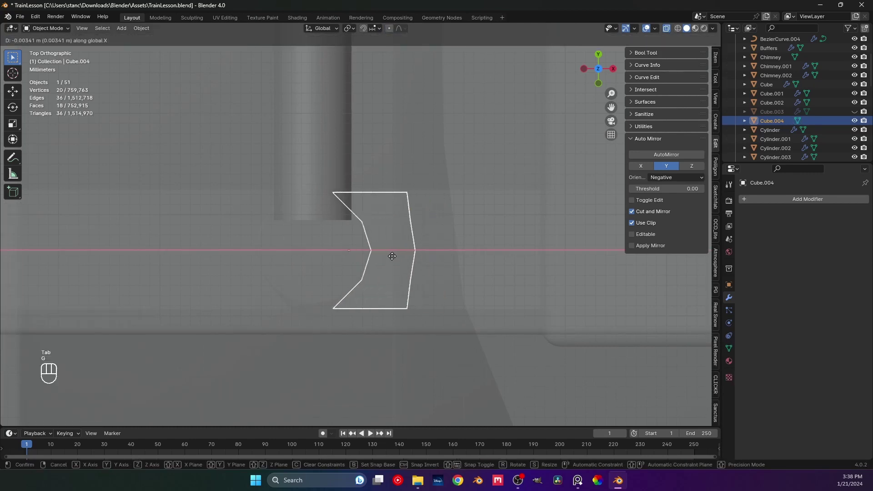
Shift the notched block along the pole, apply its transforms and save while checking it against the cab
drag(372, 244, 427, 207)
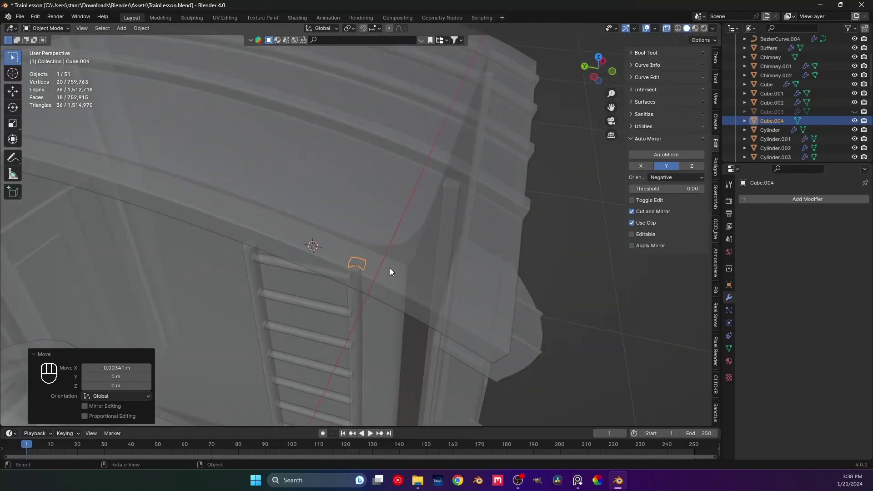
drag(413, 161, 388, 196)
drag(362, 239, 383, 214)
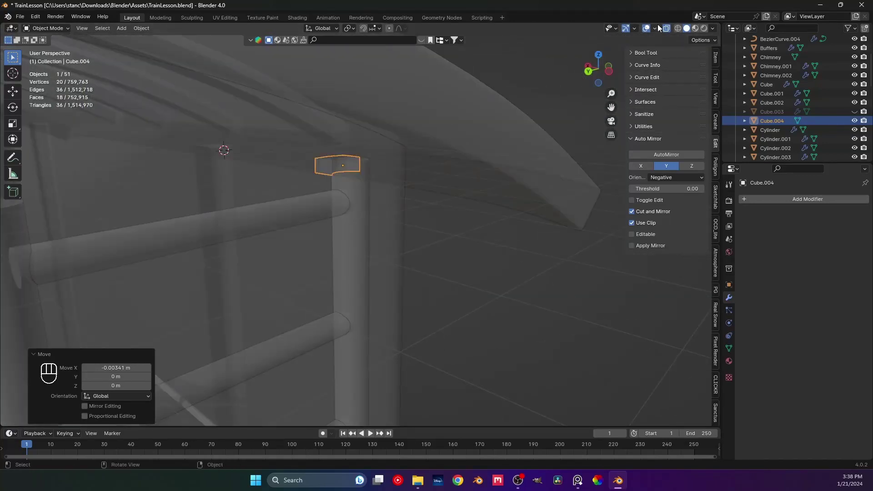
click(668, 30)
middle_click(466, 160)
drag(387, 210, 366, 251)
middle_click(372, 204)
drag(391, 239, 342, 204)
middle_click(371, 248)
middle_click(334, 161)
key(ctrl+s)
key(ctrl+a)
key(ctrl+a)
middle_click(419, 233)
key(ctrl+s)
middle_click(424, 227)
drag(425, 235, 383, 229)
middle_click(421, 238)
Add a Mirror modifier to Cube.004 on Y with Cylinder.010 as Mirror Object, and save
drag(396, 241, 762, 205)
drag(762, 205, 760, 264)
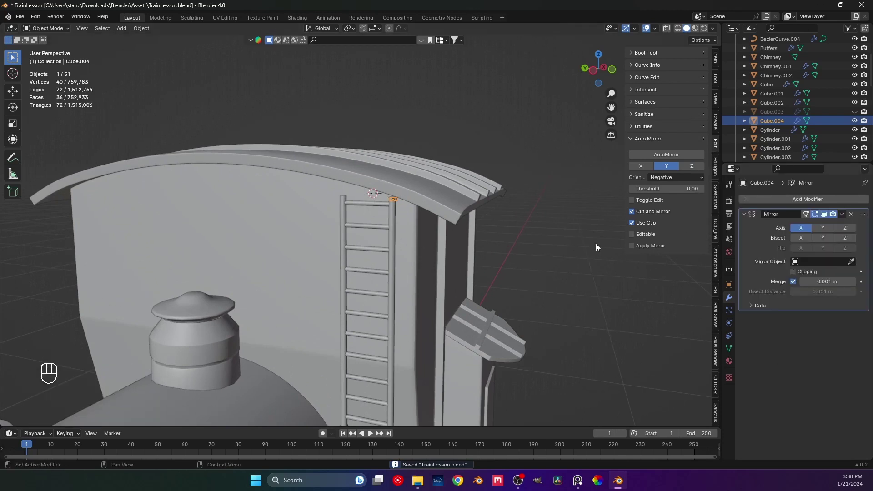
click(809, 230)
click(820, 230)
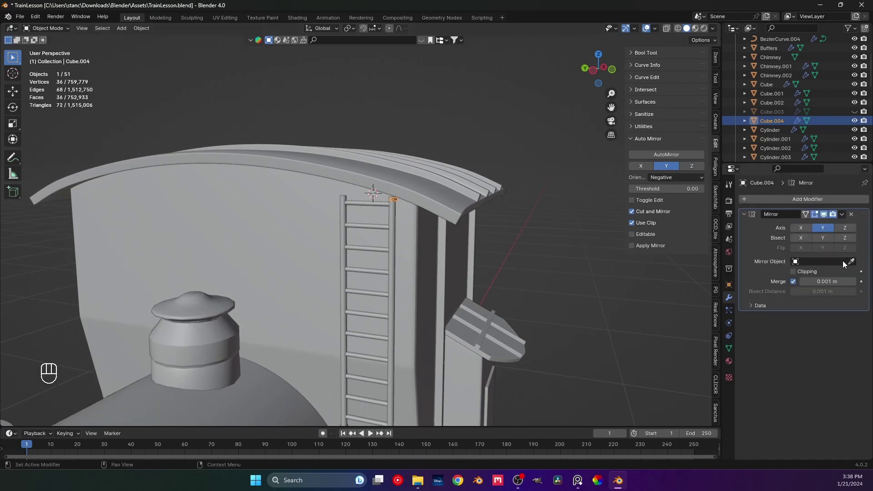
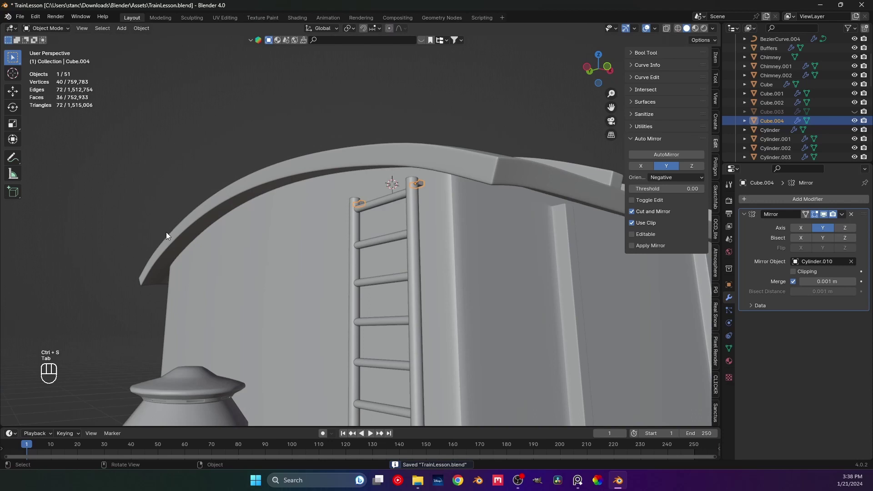
click(141, 259)
key(ctrl+s)
Orbit to view both capped pole tops, save again and deselect everything
drag(314, 282, 287, 208)
middle_click(286, 247)
key(ctrl+s)
middle_click(313, 197)
middle_click(321, 179)
click(488, 151)
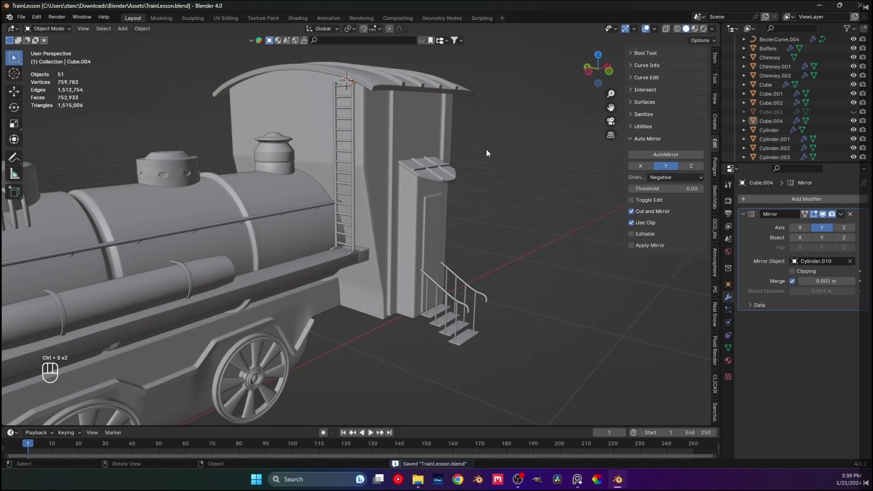